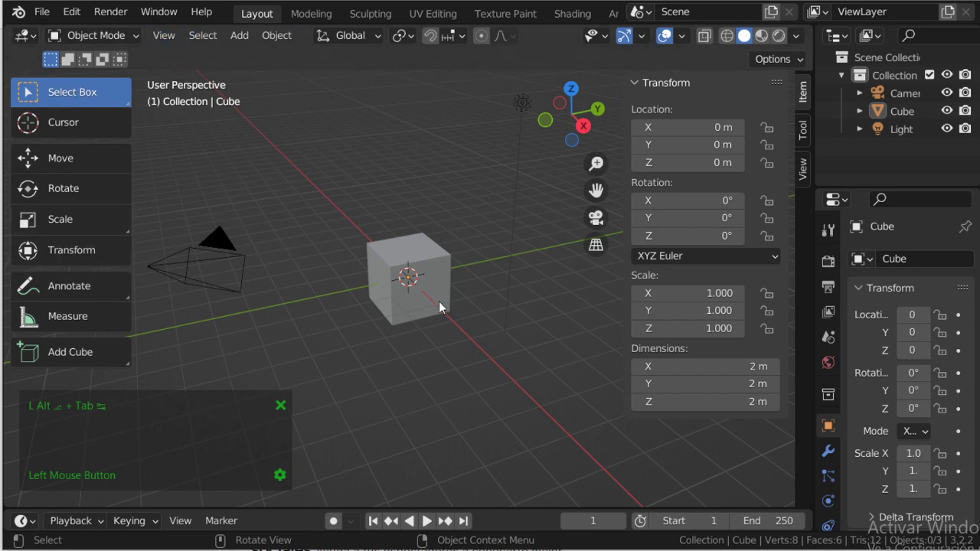
Select the camera, orbit to a higher viewing angle, and widen the Outliner/Properties column
scroll("down", 3)
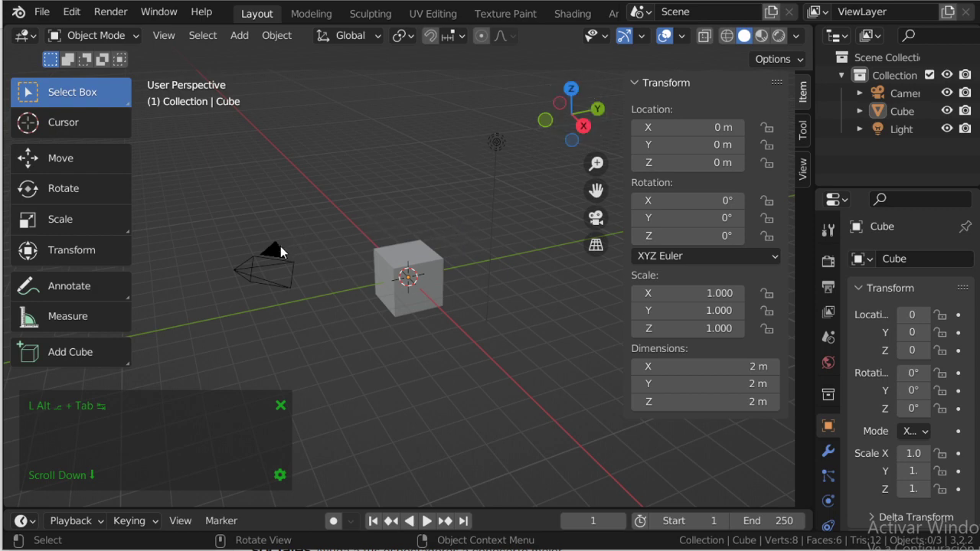
left_click(284, 264)
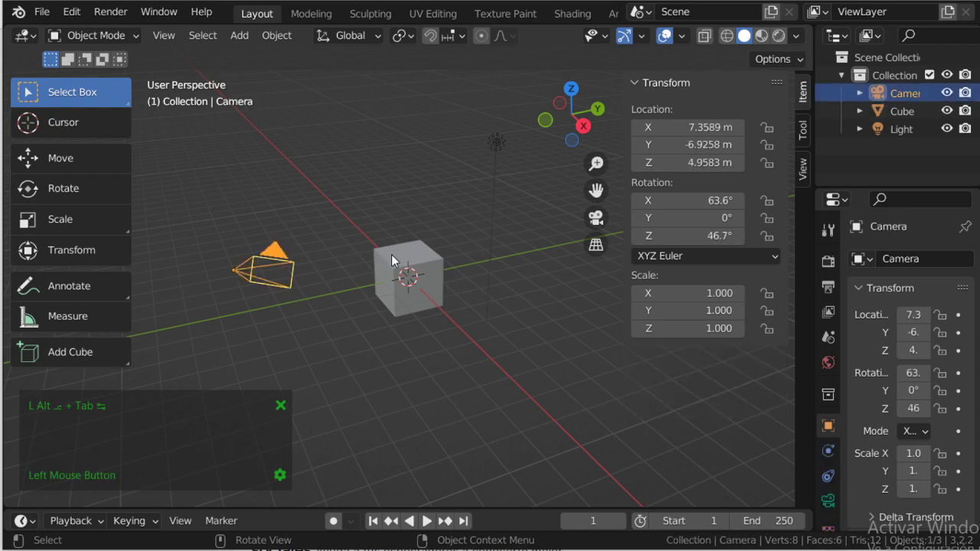
middle_click(400, 241)
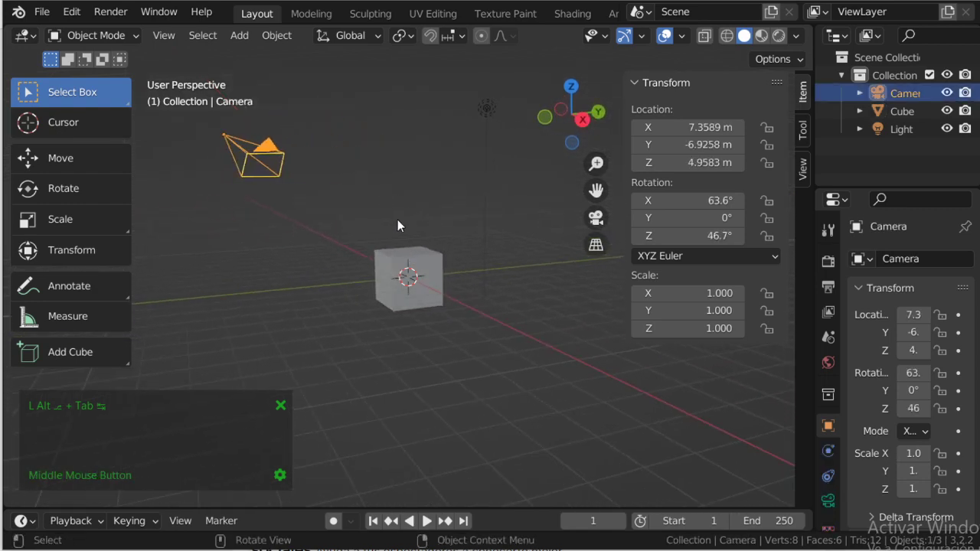
left_click(402, 294)
middle_click(412, 286)
left_click(505, 126)
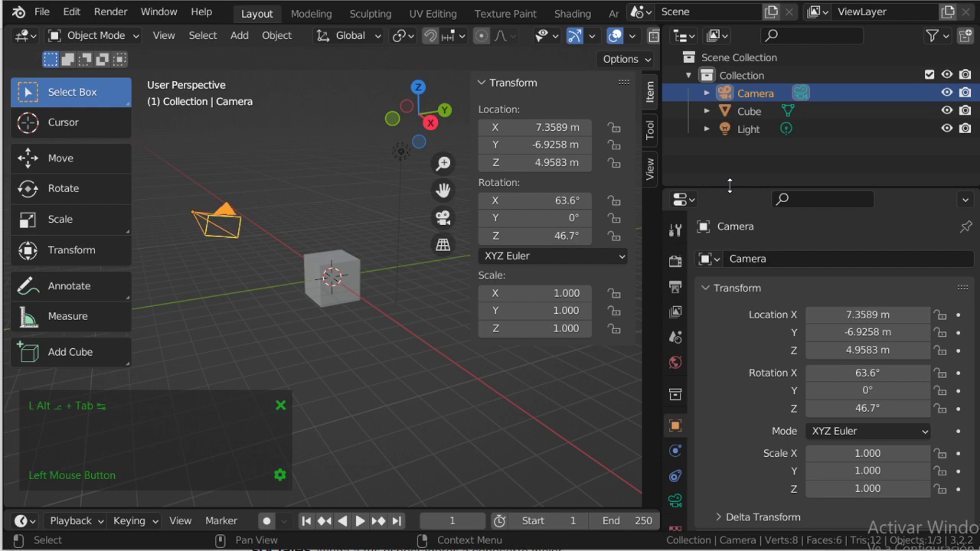
Scroll within the side panels while enlarging the Outliner above the camera's properties
scroll("up", 3)
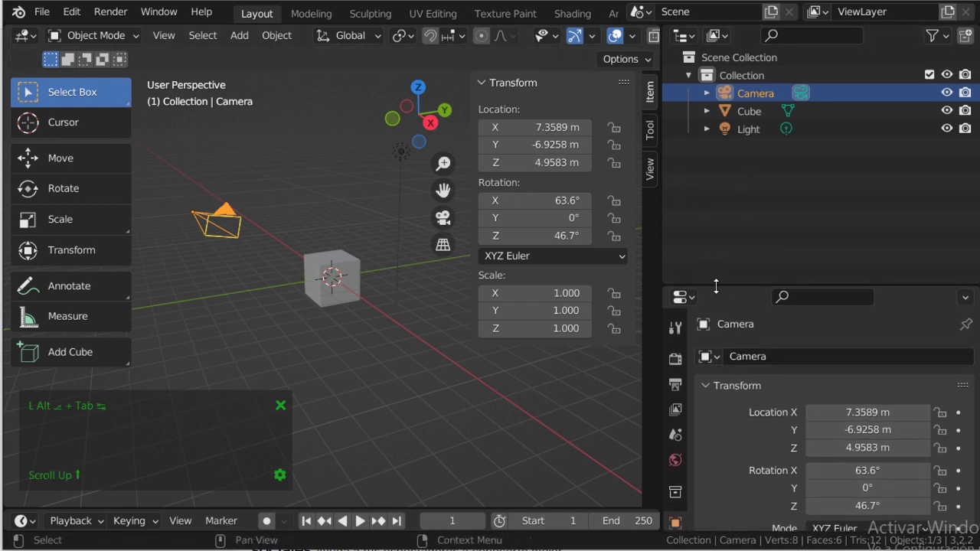
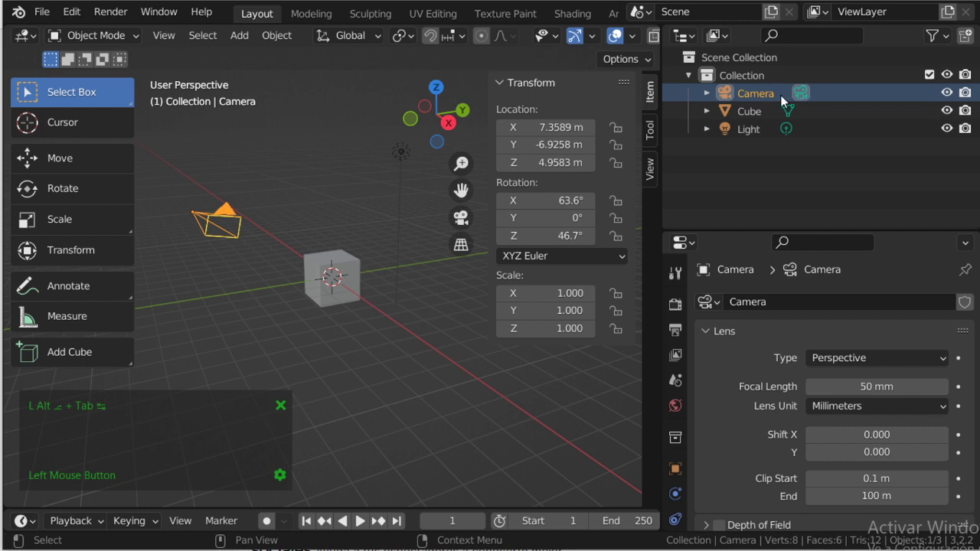
Rename the Camera object to 'jose'
key("j")
key("o")
key("s")
key("e")
key("Return")
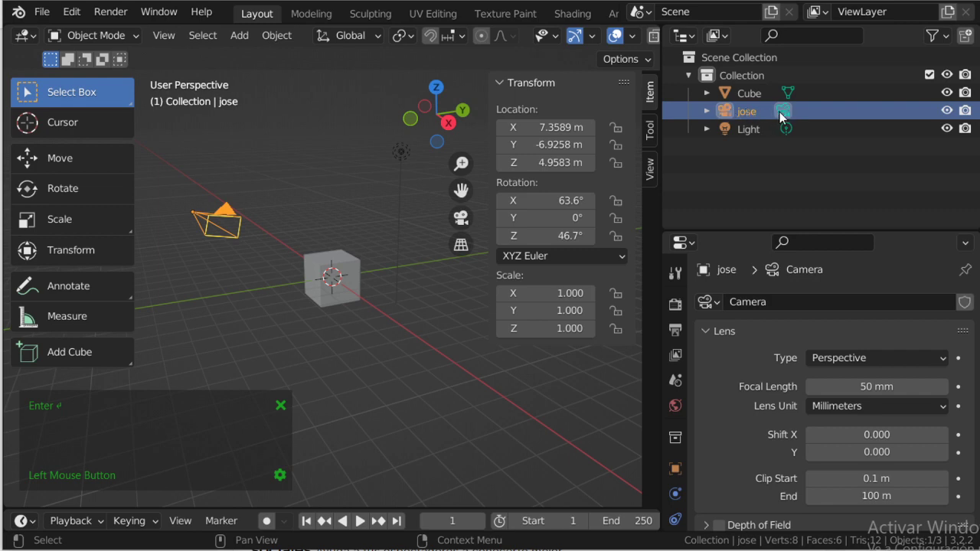
Rename the Light object to 'luis', retrying after a mistyped first attempt
key("l")
key("i")
key("BackSpace")
key("Escape")
key("l")
key("u")
key("i")
key("s")
key("Return")
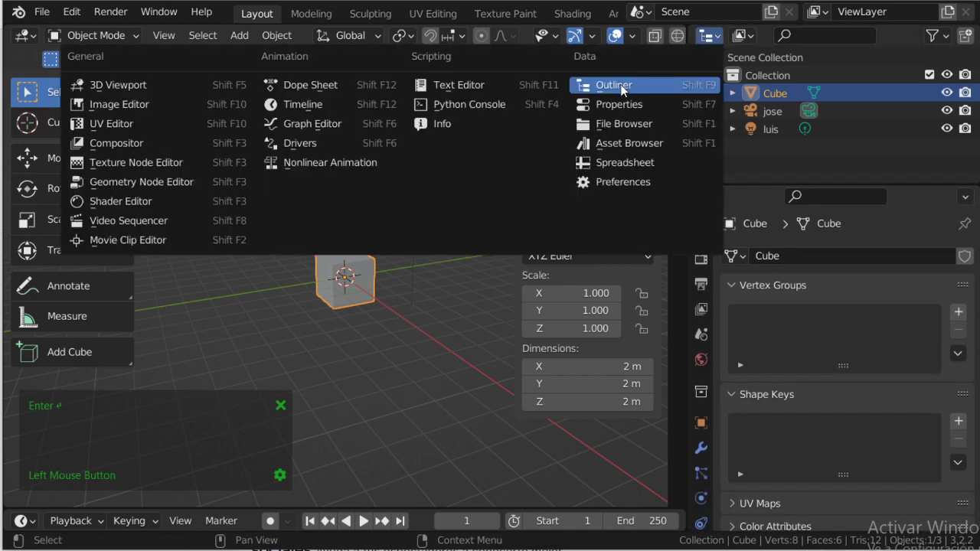
key("Escape")
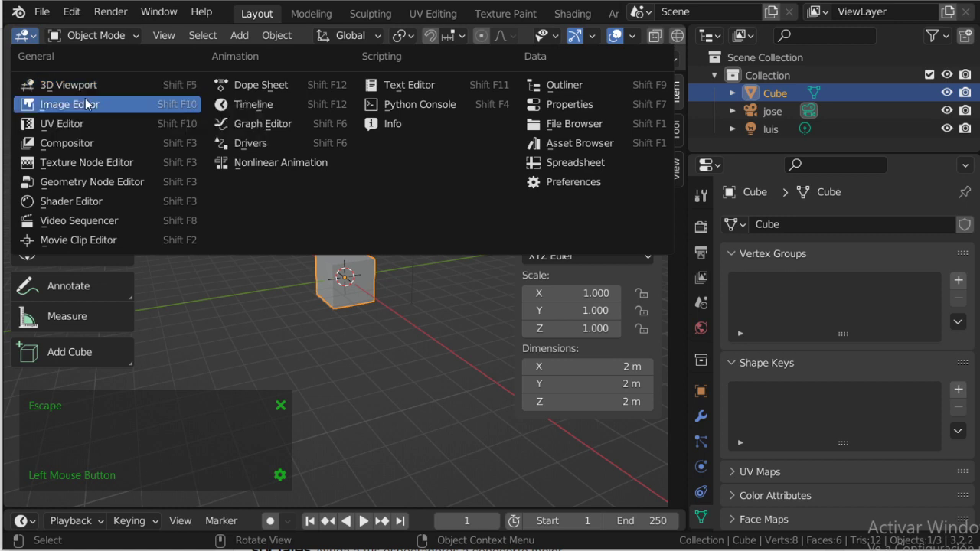
key("Escape")
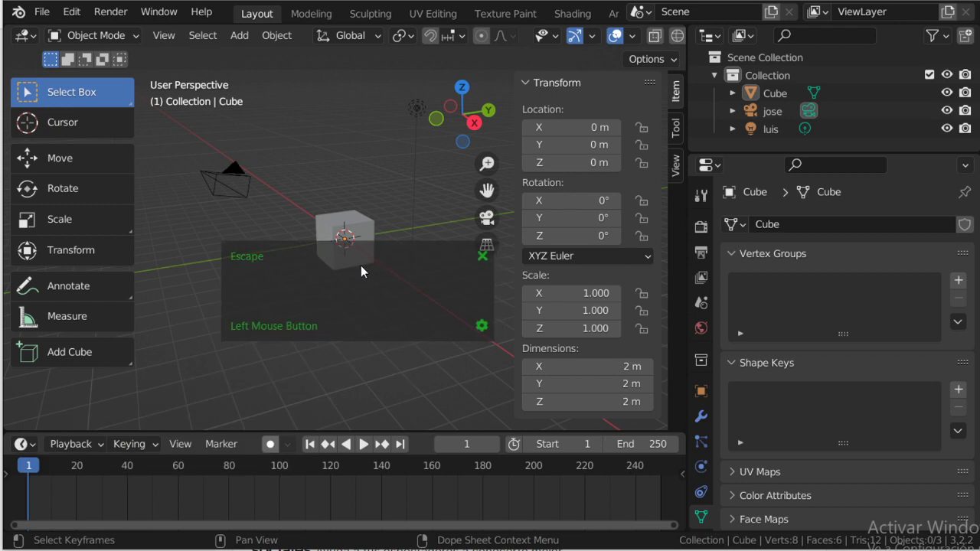
Deselect the sphere at the origin by clicking empty viewport space, switching windows briefly
left_click(438, 337)
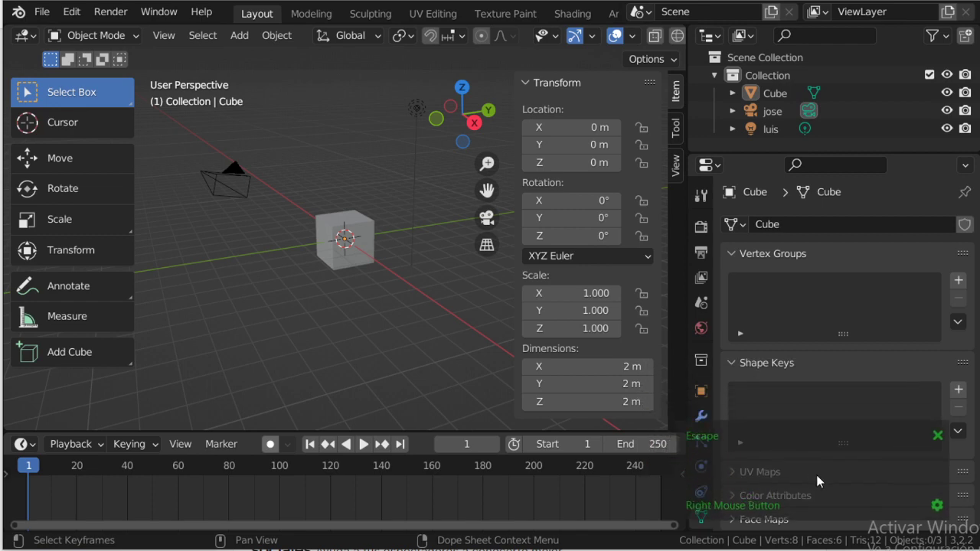
right_click(336, 351)
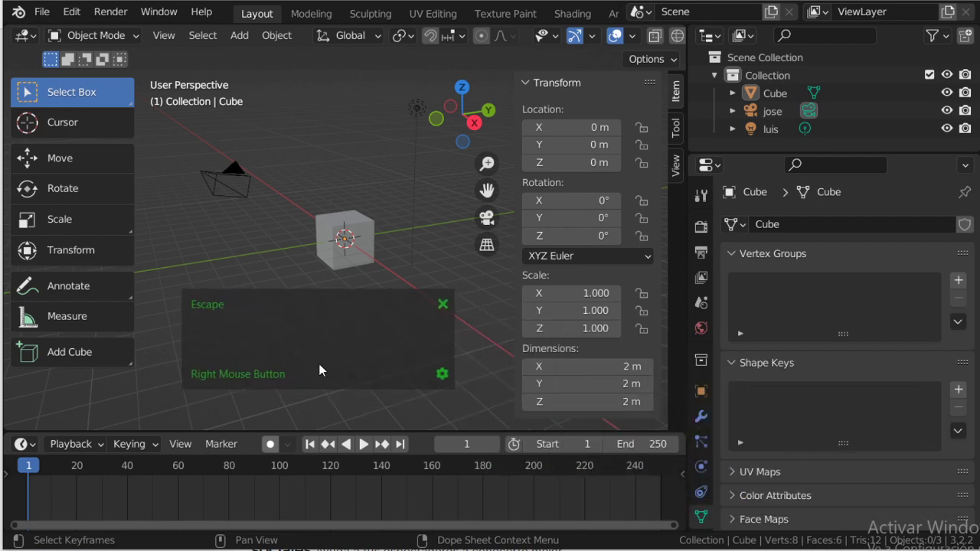
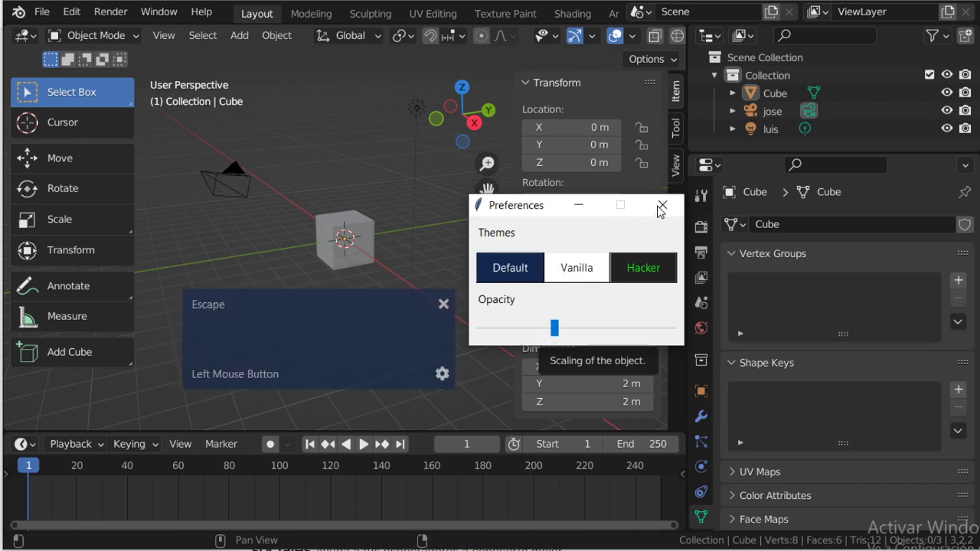
left_click(460, 312)
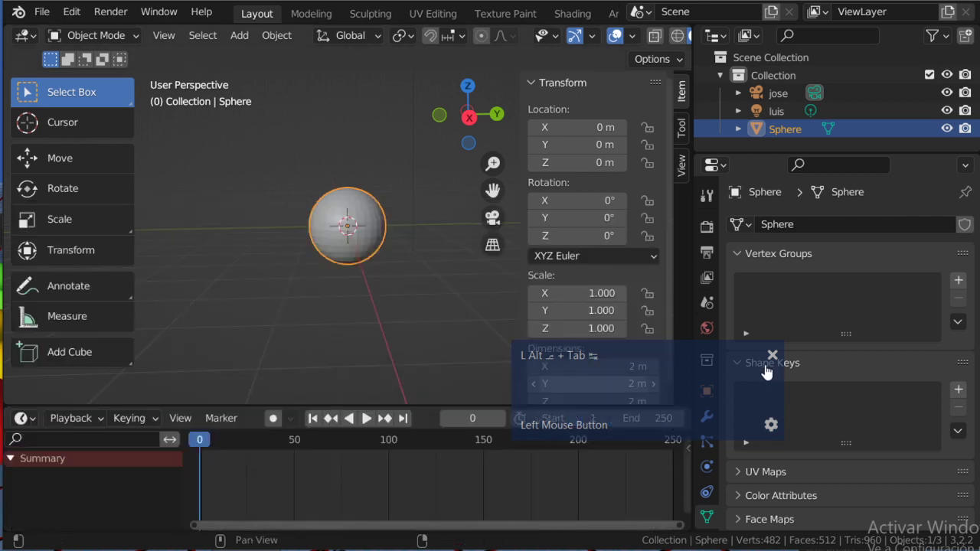
left_click(366, 355)
key("alt+Tab")
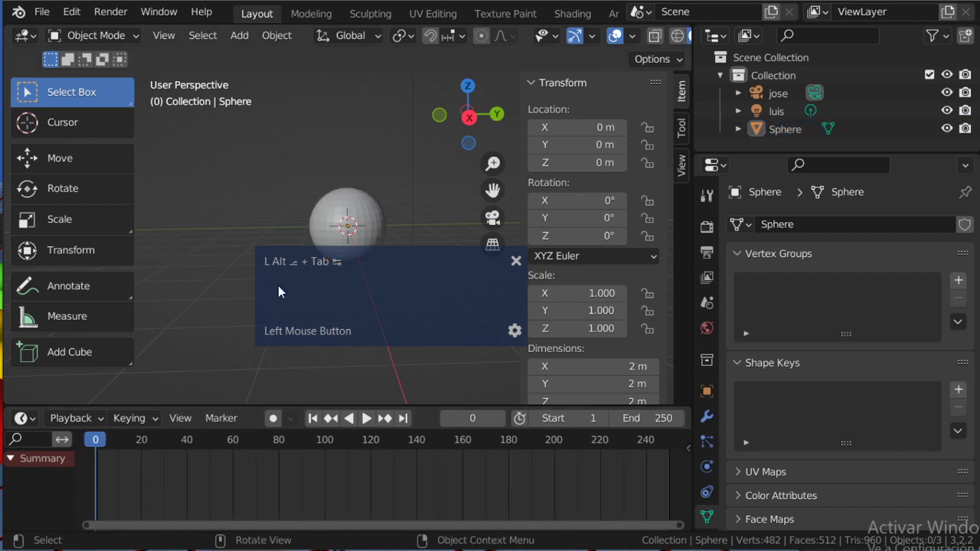
key("alt+Tab")
left_click(142, 460)
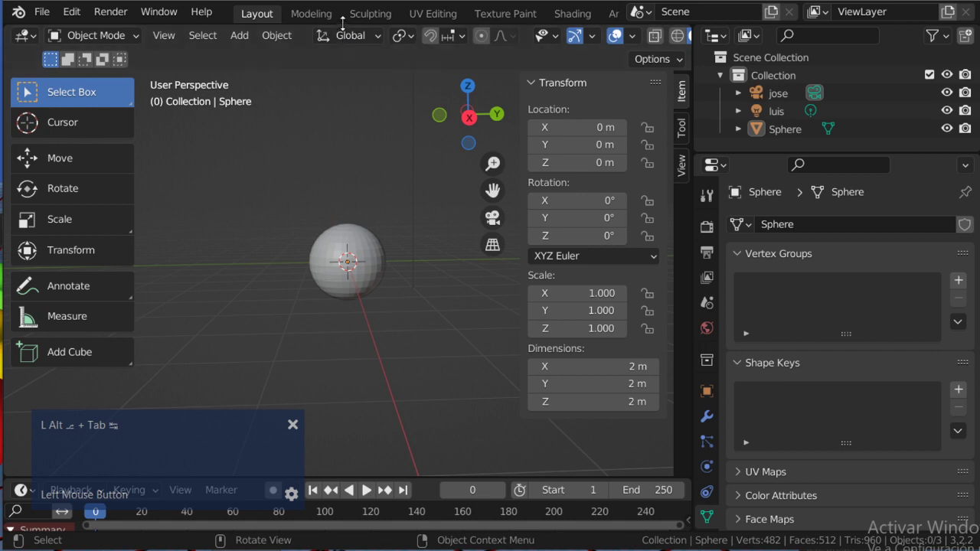
right_click(347, 27)
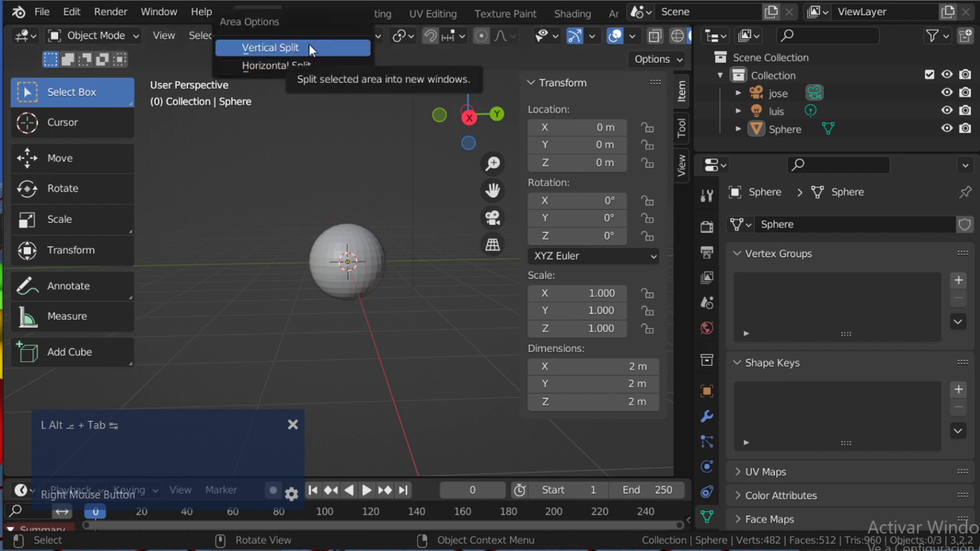
left_click(314, 49)
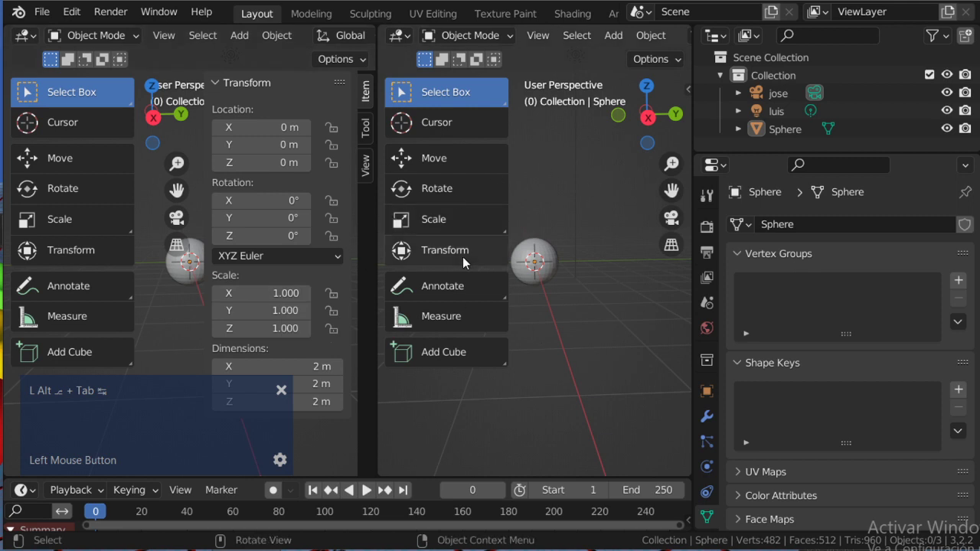
right_click(378, 286)
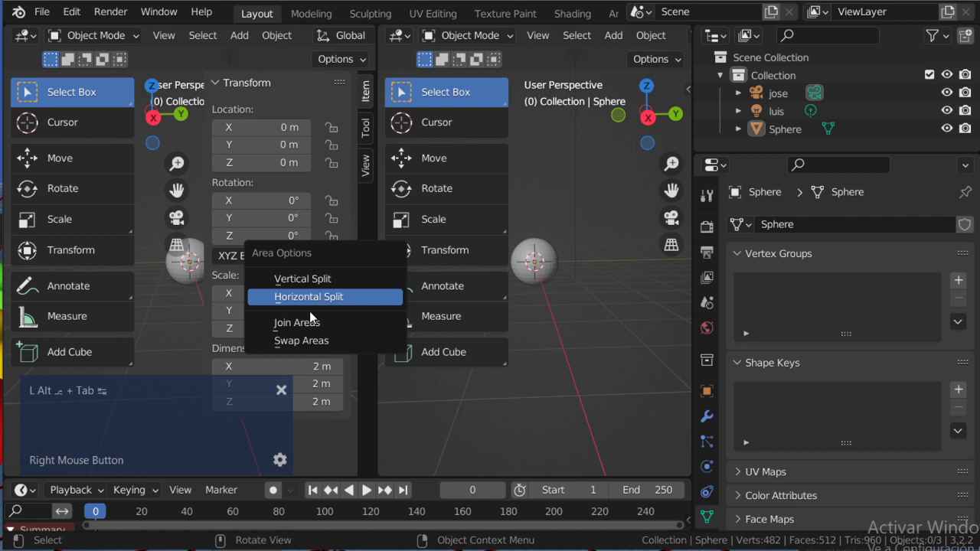
left_click(592, 448)
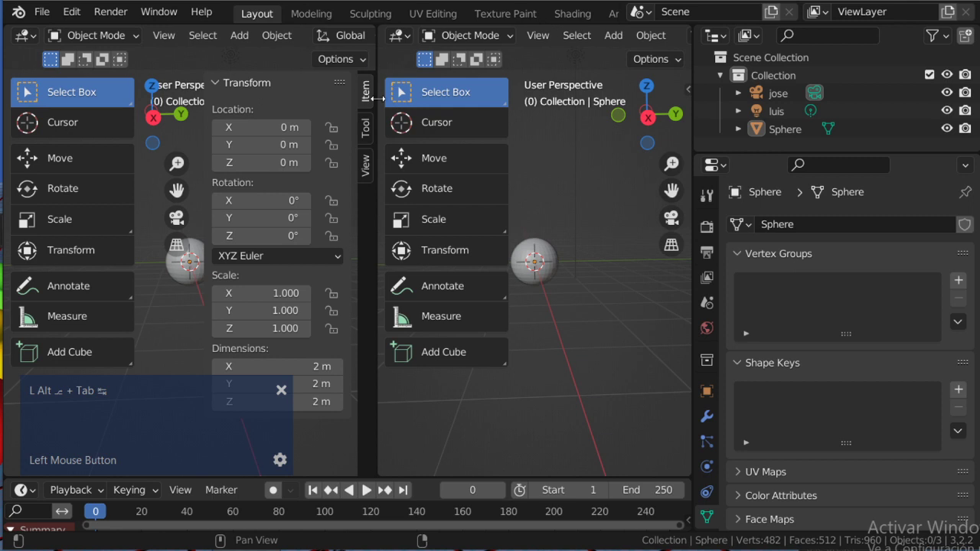
right_click(381, 430)
left_click(343, 470)
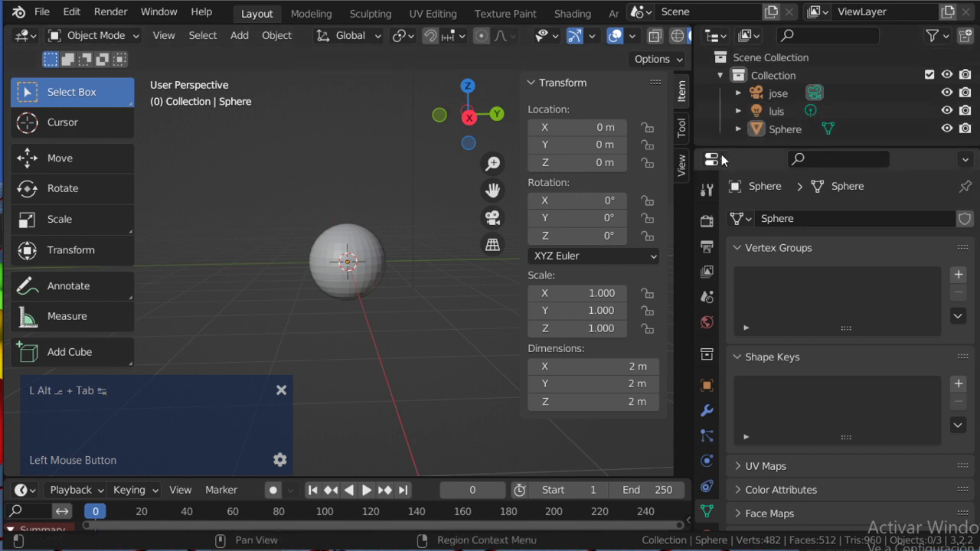
Join the Outliner region into the Properties area via Area Options
right_click(753, 156)
left_click(710, 156)
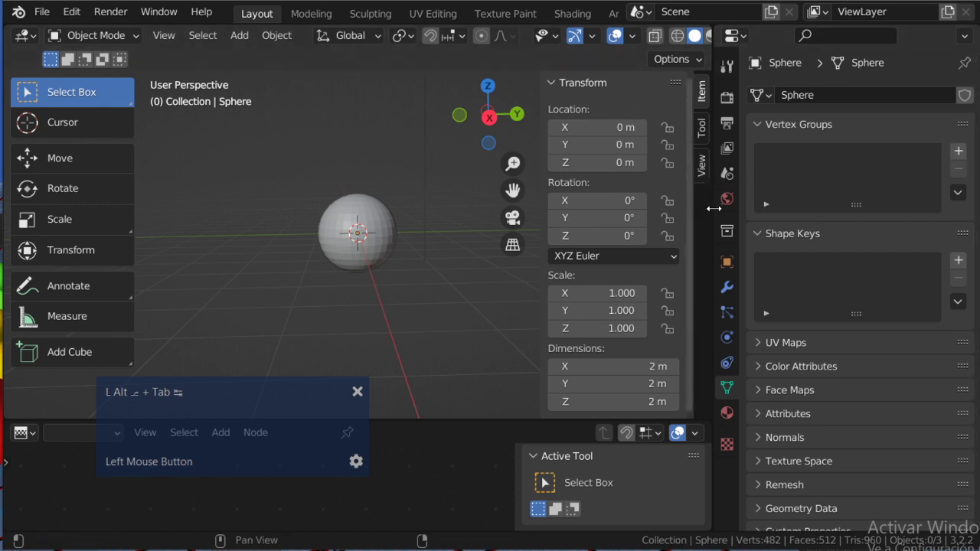
right_click(719, 213)
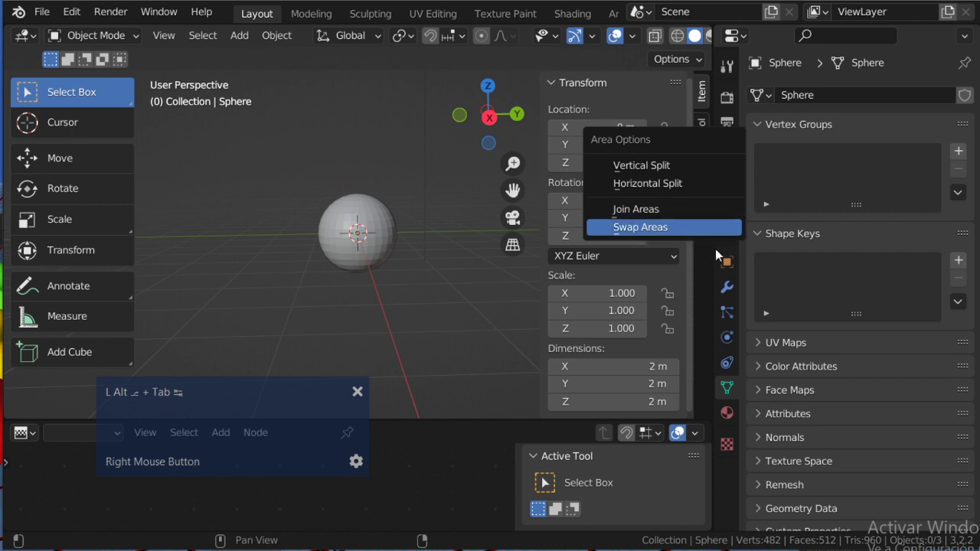
left_click(466, 273)
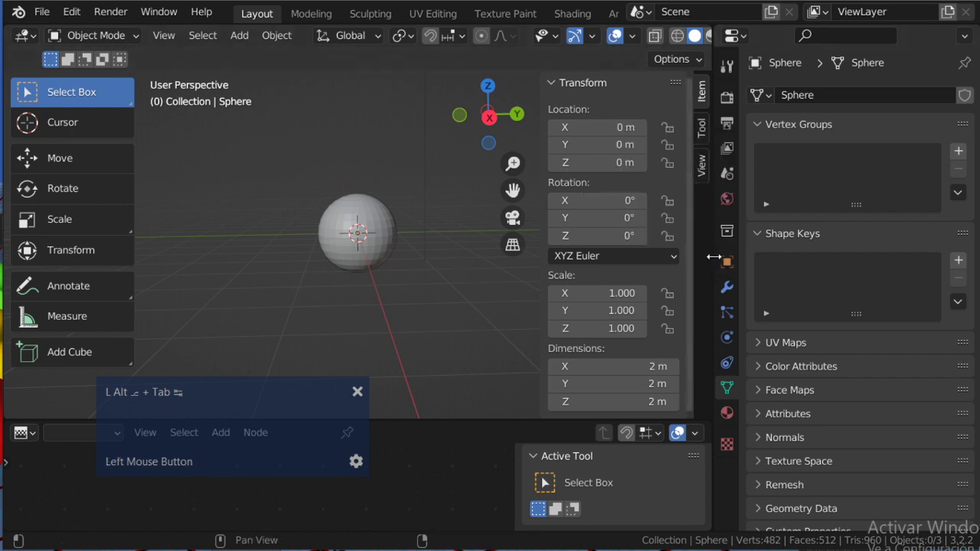
Split the right-hand area again to begin stacking small outliner panels
right_click(717, 263)
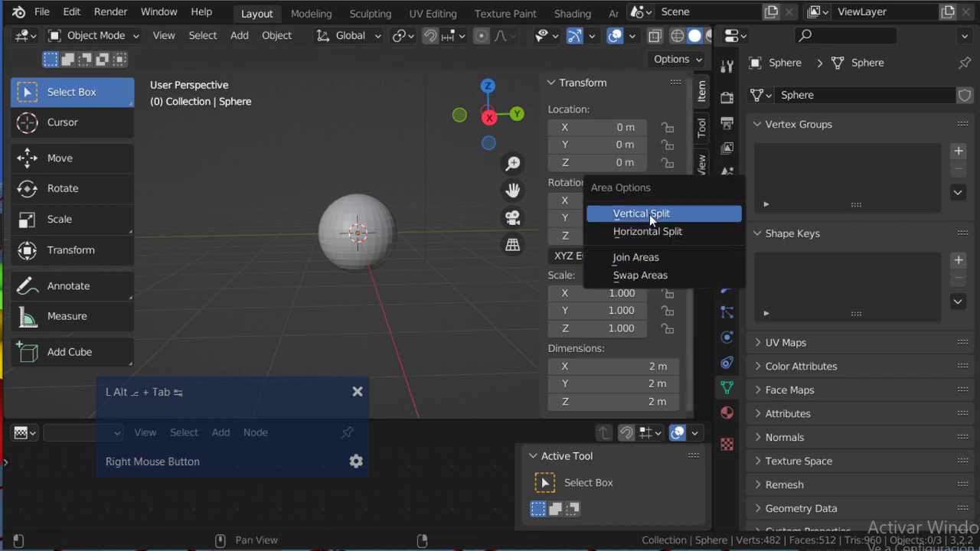
left_click(665, 233)
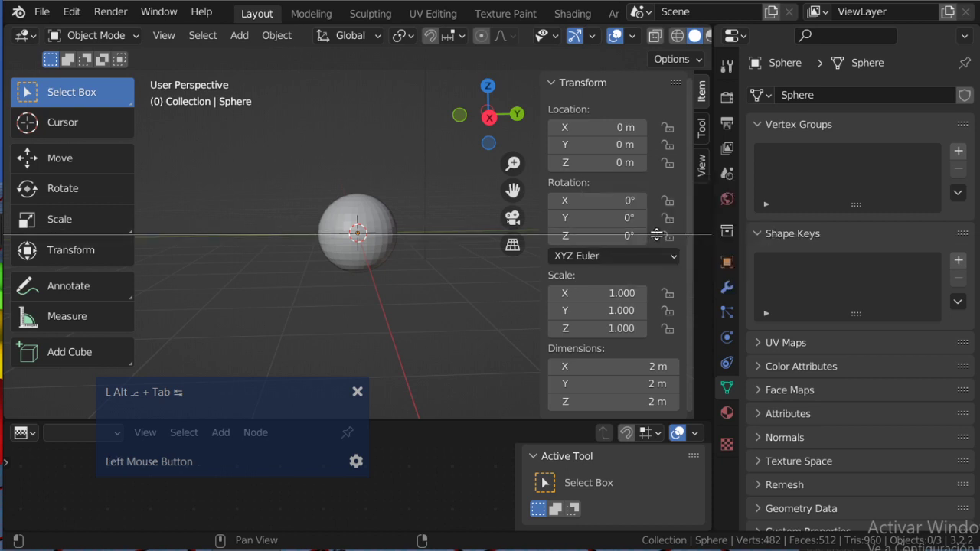
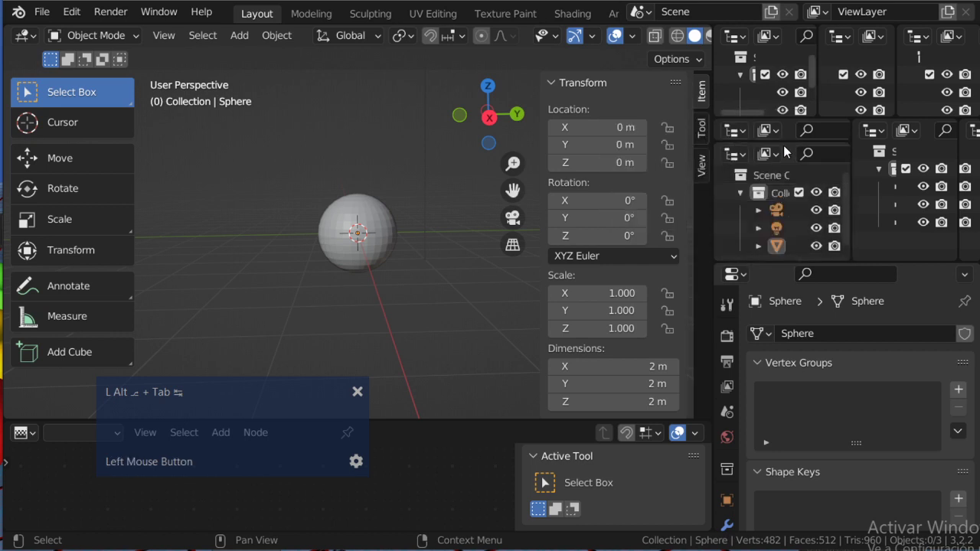
Merge the duplicate stacked outliner panels back into a single Outliner
right_click(793, 144)
left_click(842, 147)
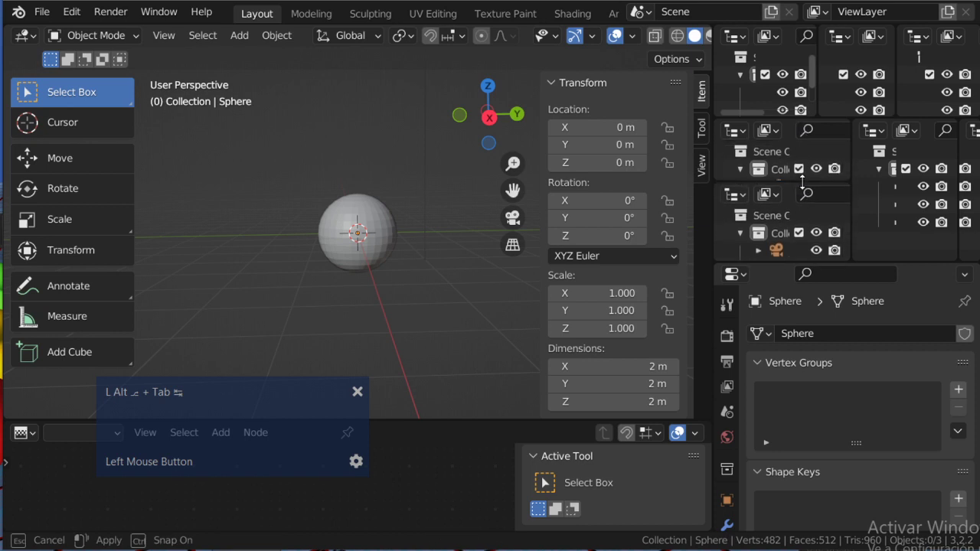
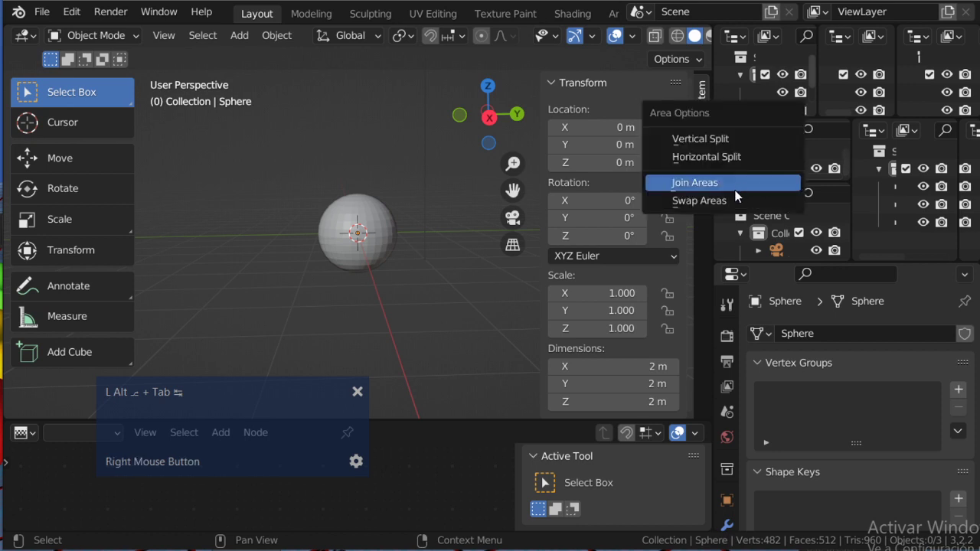
left_click(740, 197)
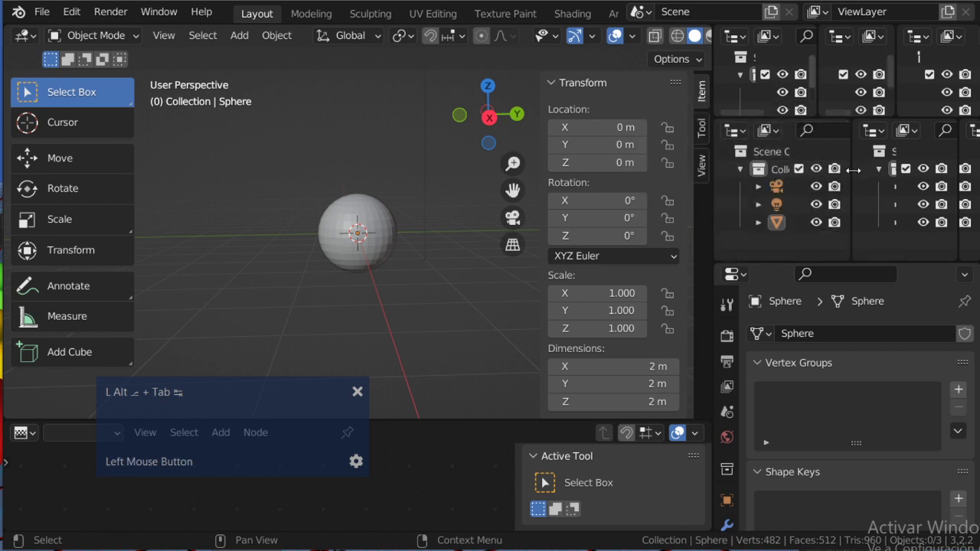
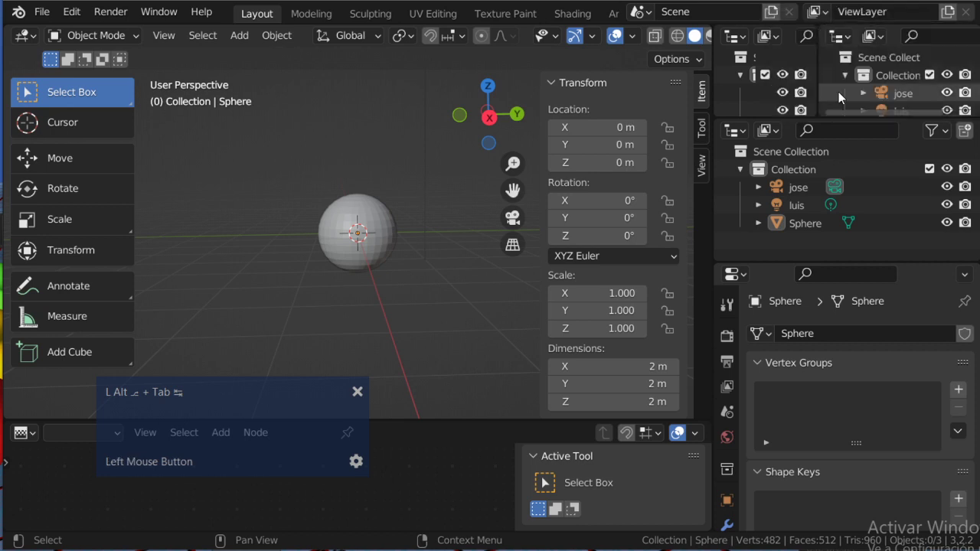
right_click(822, 93)
left_click(791, 93)
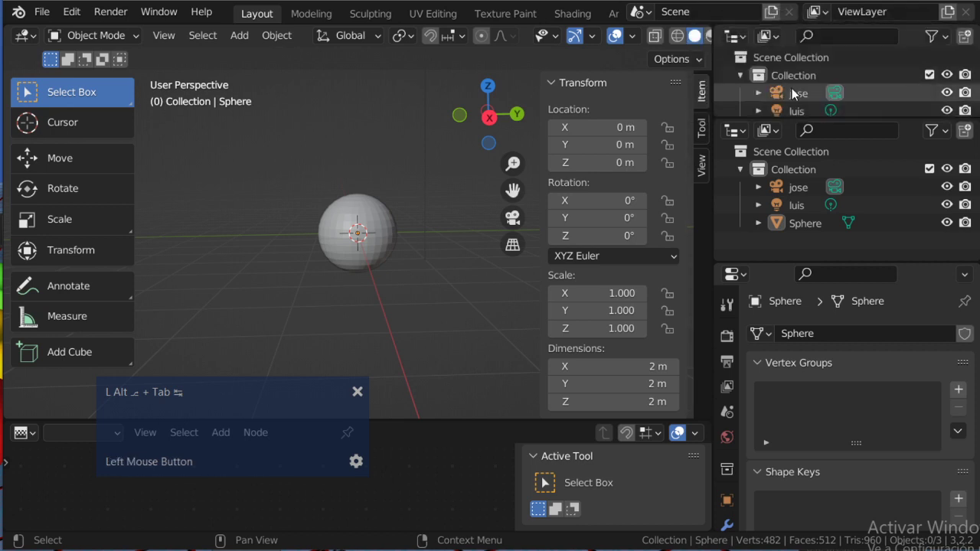
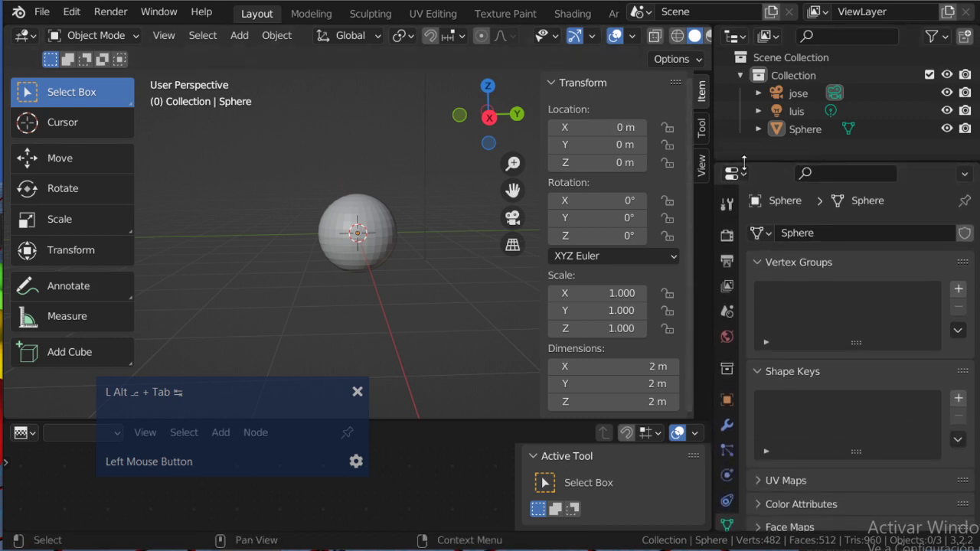
Join the Outliner into Properties and widen the 3D view over the Properties area
right_click(749, 171)
left_click(739, 172)
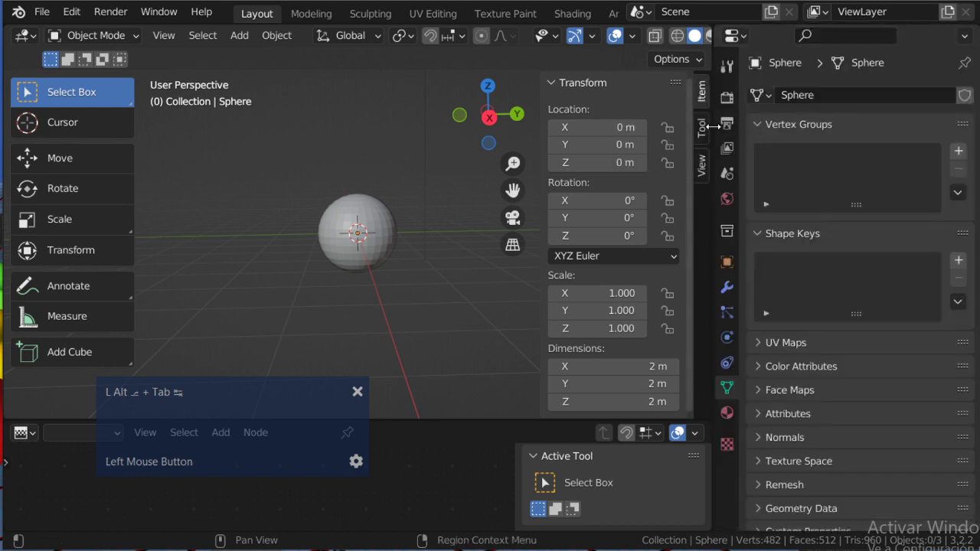
right_click(719, 135)
left_click(719, 135)
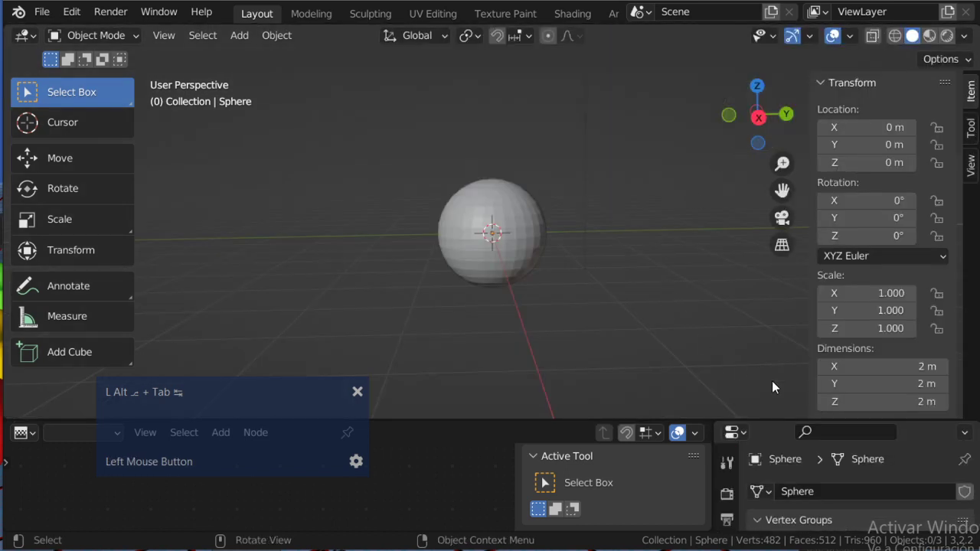
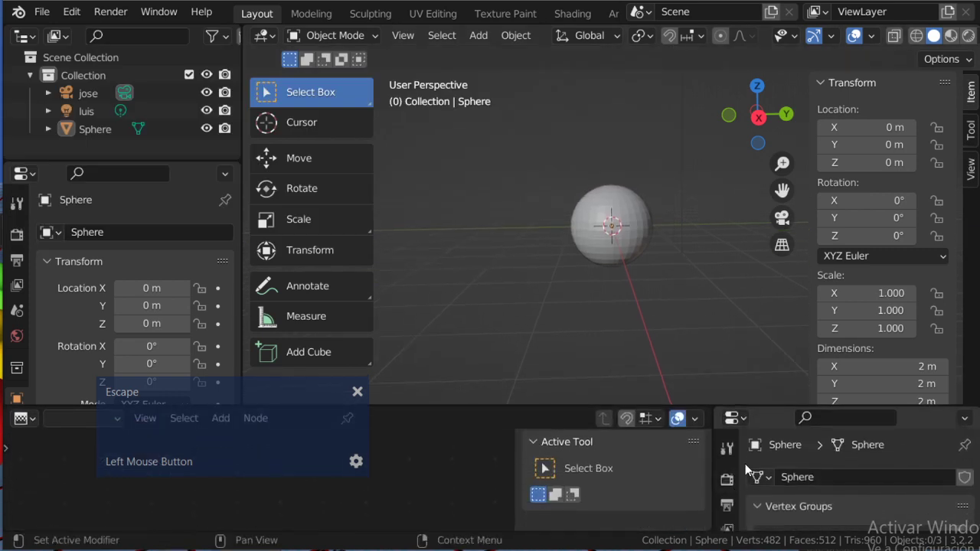
Place the Properties editor showing the sphere's transform beside the 3D view, dropping the Outliner
right_click(720, 463)
left_click(492, 350)
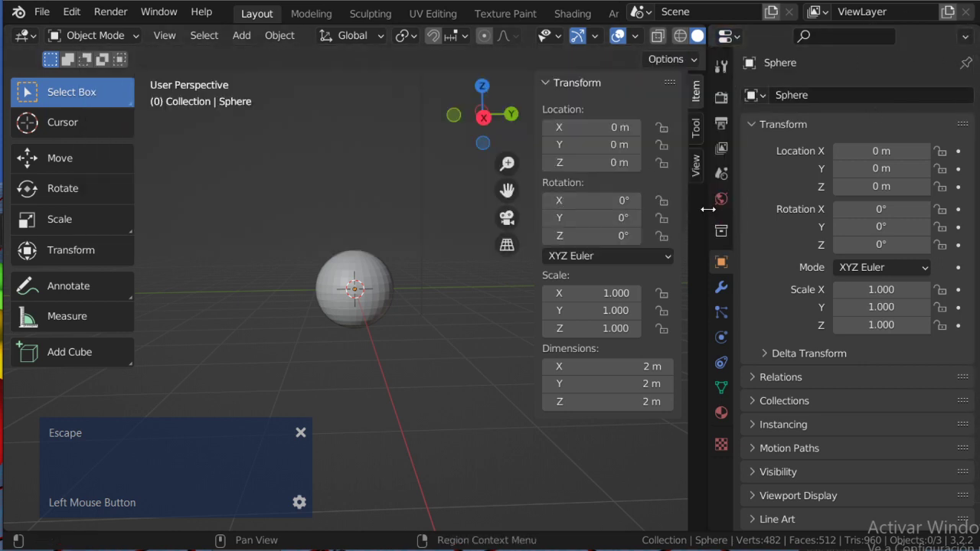
Split the Properties area horizontally to restore an Outliner listing jose, luis and Sphere
right_click(712, 216)
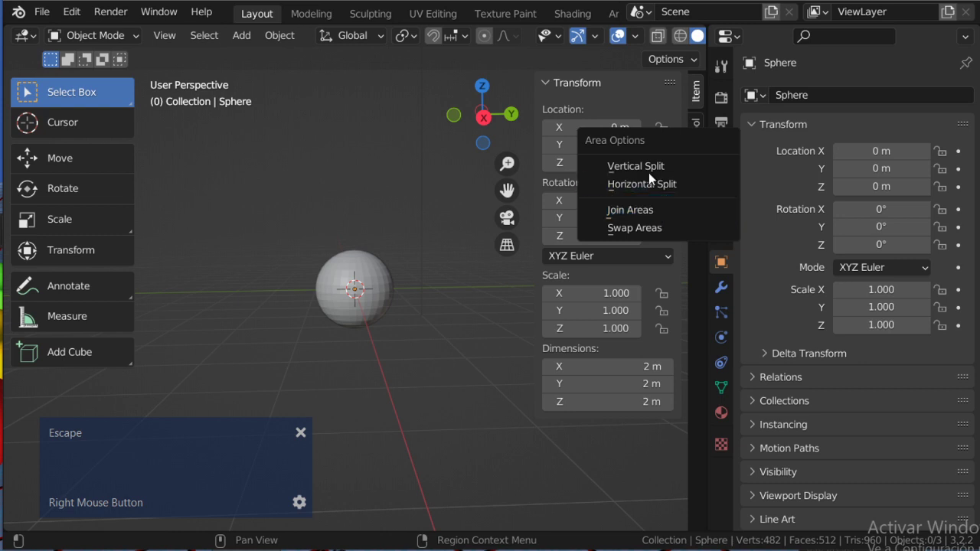
left_click(655, 175)
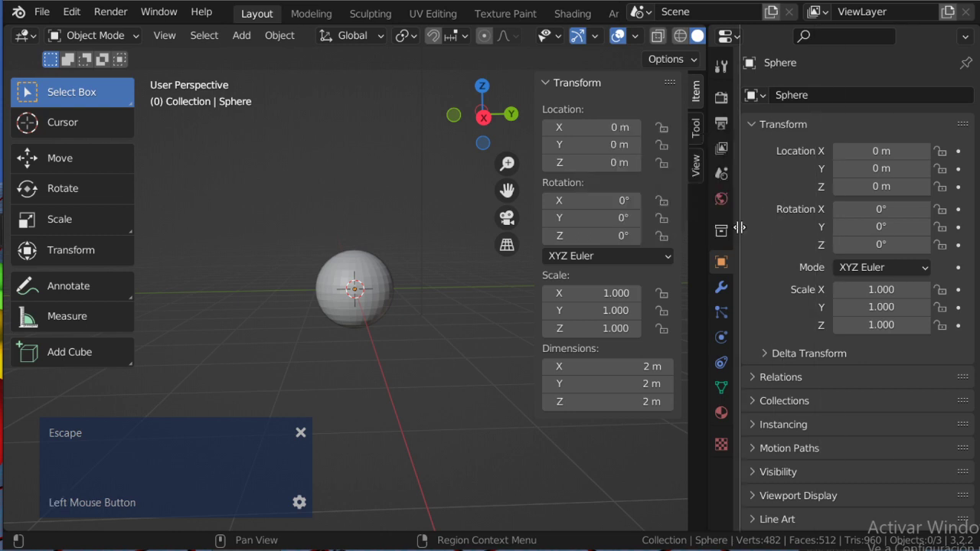
key("Escape")
right_click(711, 209)
Dismiss the Editor Type list and orbit to look down on the grid
left_click(675, 227)
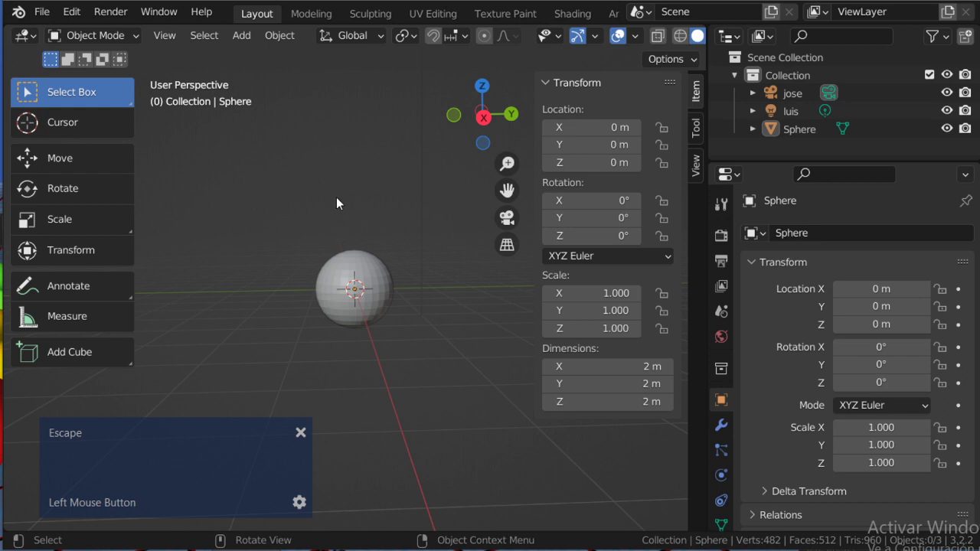
middle_click(425, 216)
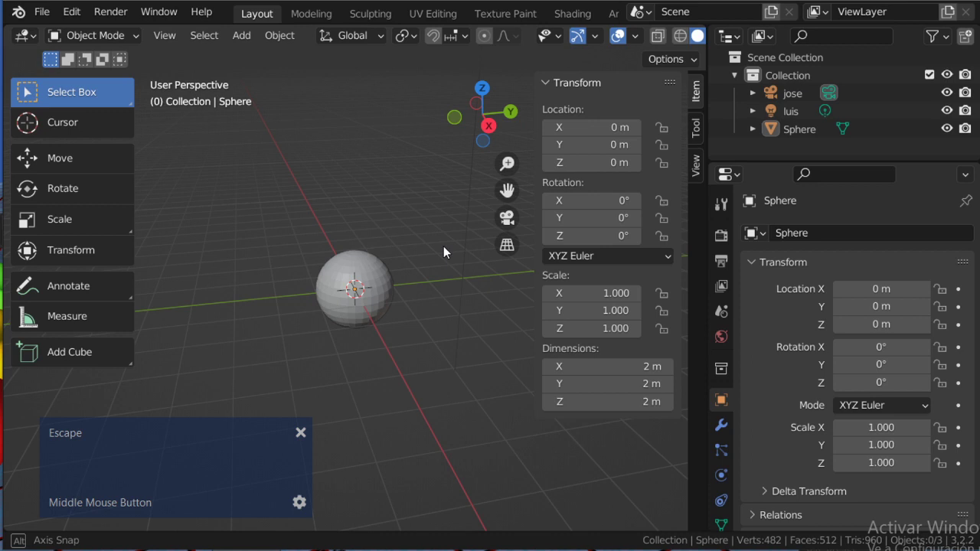
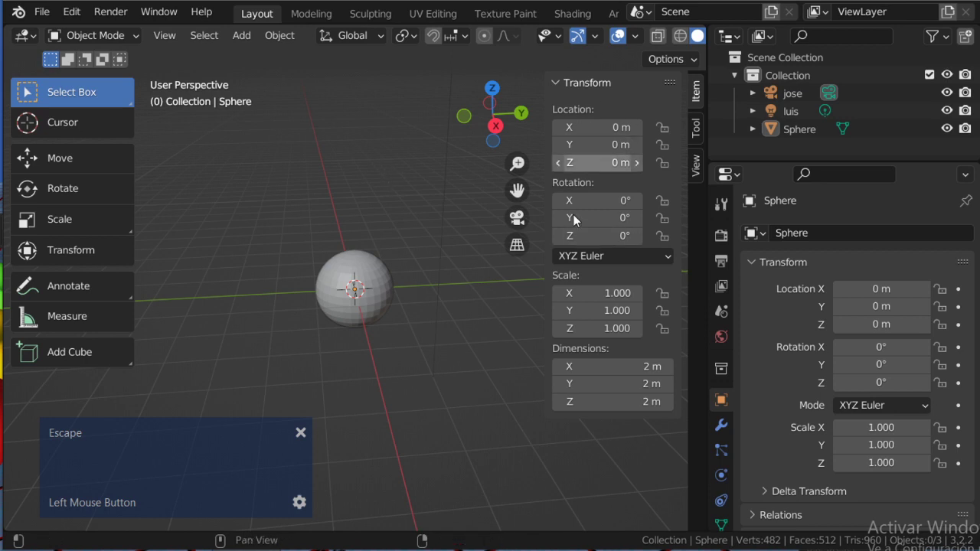
Toggle the viewport sidebar with N until the sphere's transform readout is hidden, then tap T
key("n")
key("n")
key("n")
key("n")
key("n")
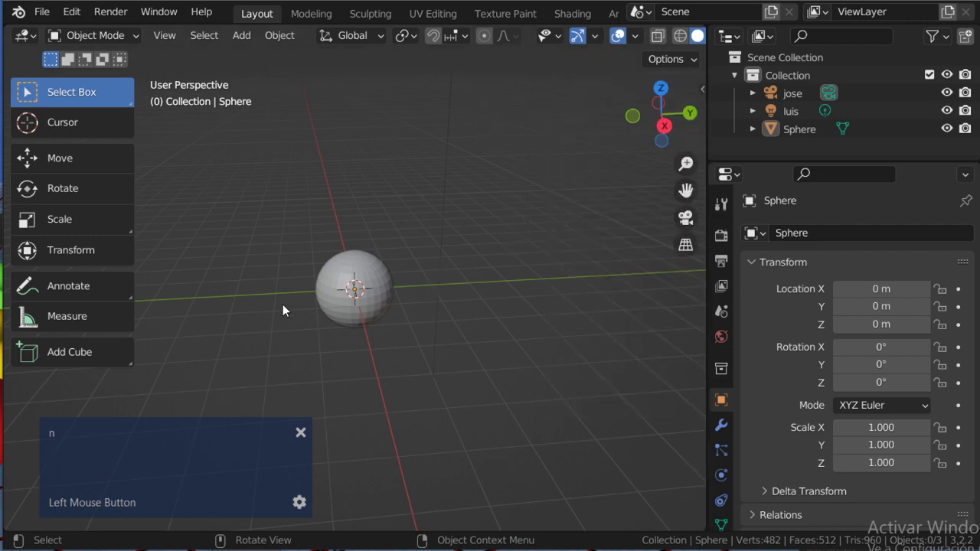
key("n")
key("n")
key("n")
key("n")
key("n")
key("n")
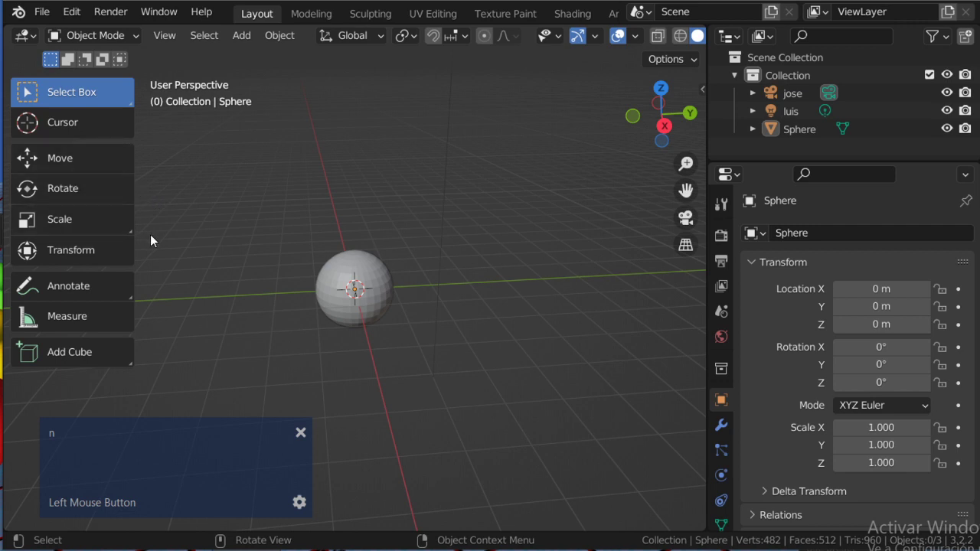
key("t")
key("t")
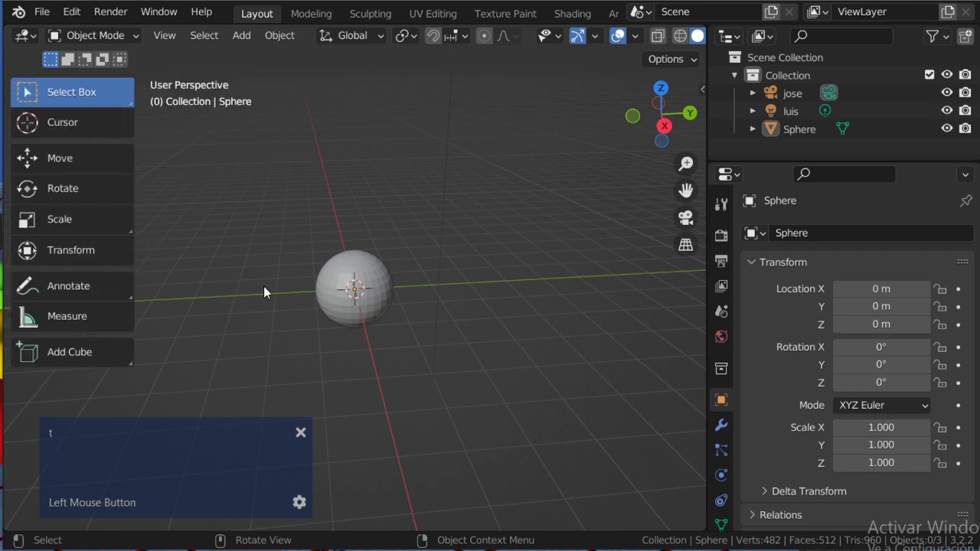
Toggle the toolbar with T repeatedly to leave it compact, then orbit around the sphere
key("t")
key("t")
key("t")
key("t")
key("t")
key("t")
key("t")
key("t")
key("t")
key("t")
key("t")
key("t")
key("t")
key("t")
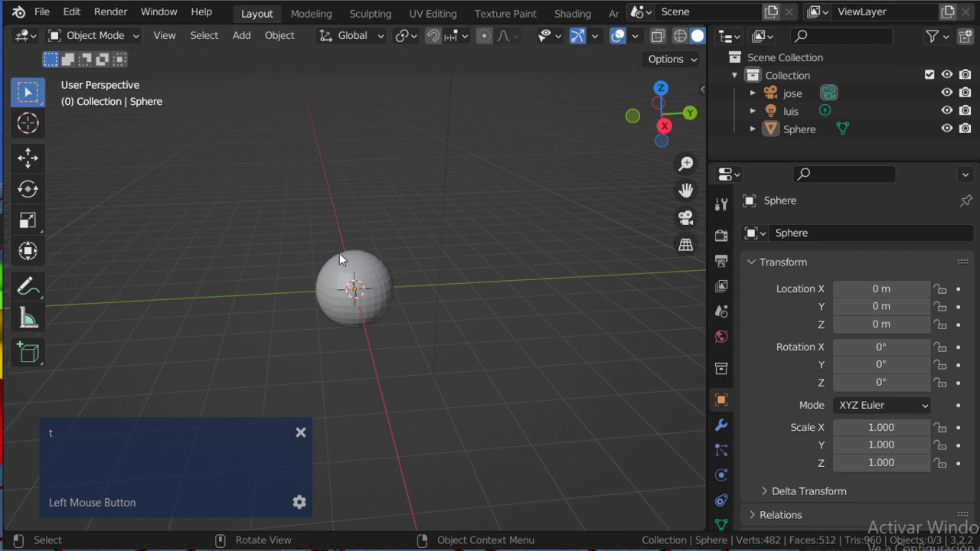
scroll("down", 3)
scroll("up", 3)
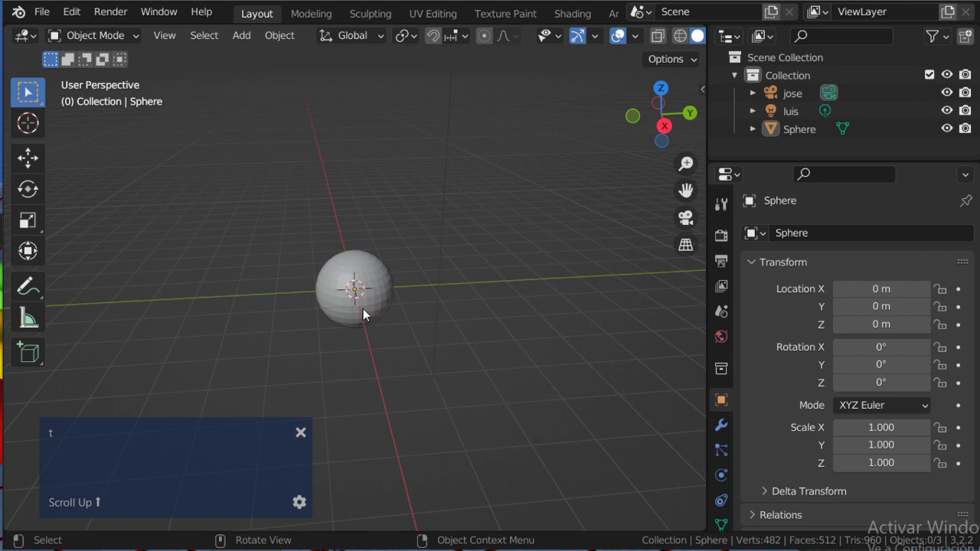
middle_click(294, 334)
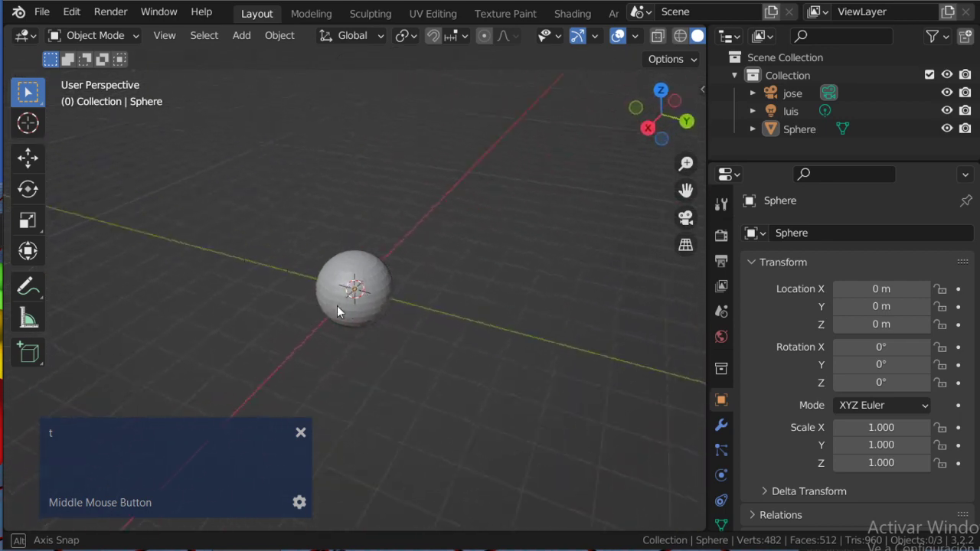
key("alt+Tab")
key("Tab")
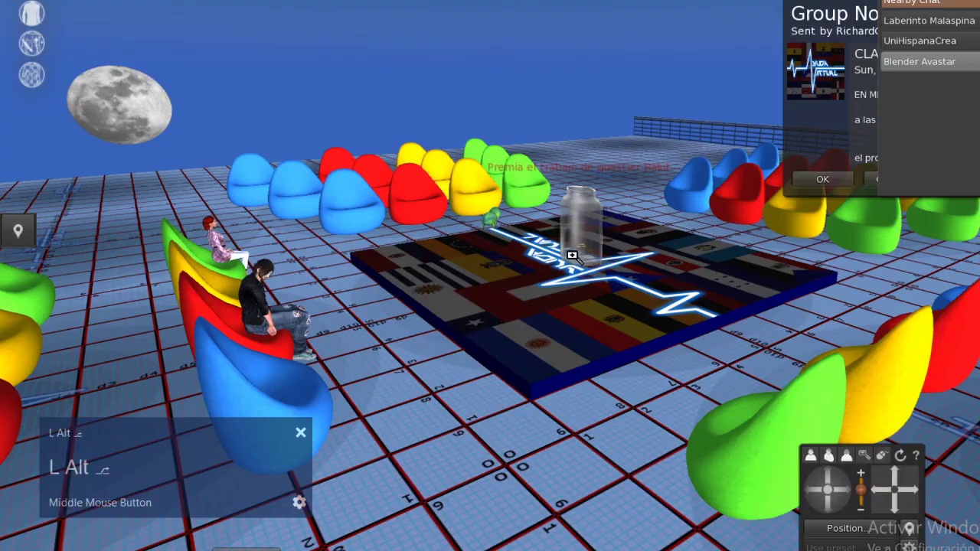
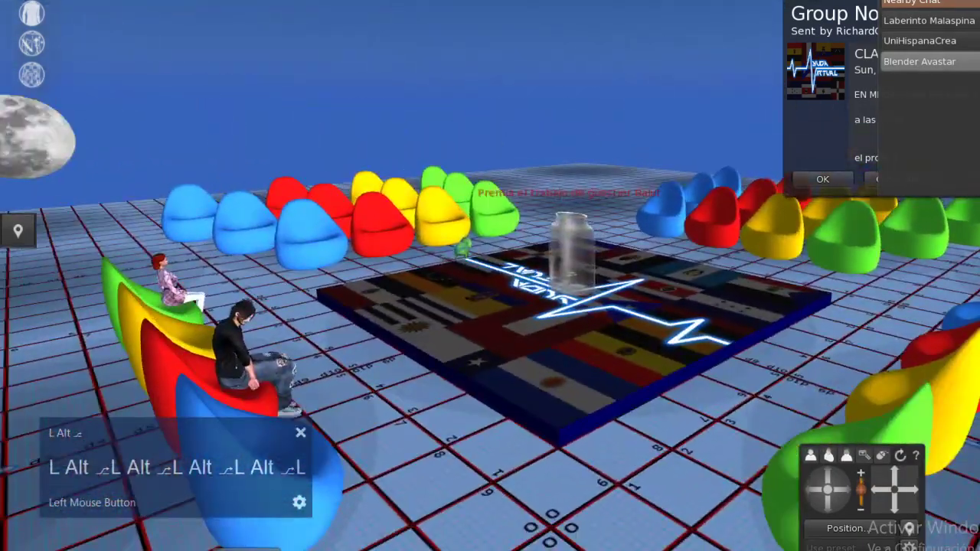
key("alt+Tab")
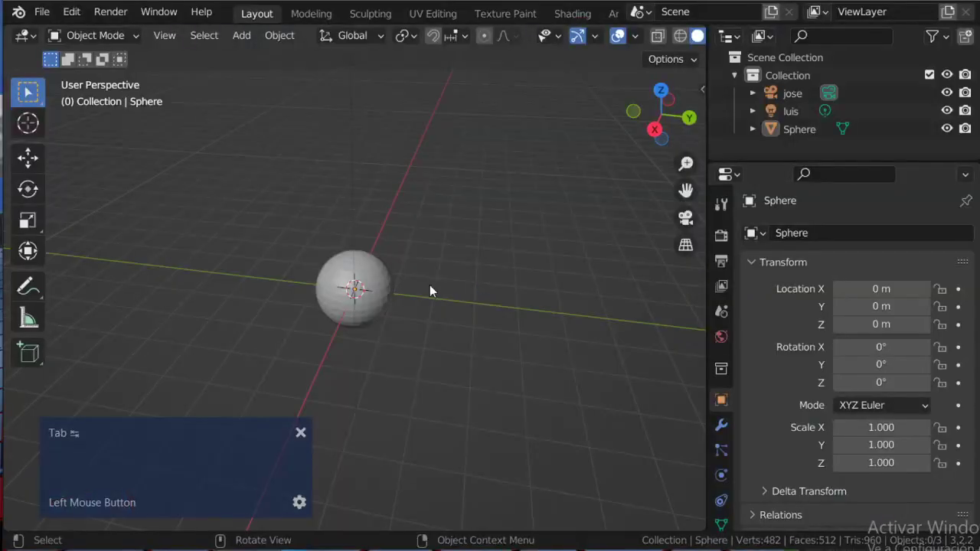
Orbit and zoom the 3D Viewport until the sphere, camera and light are all in view
middle_click(425, 305)
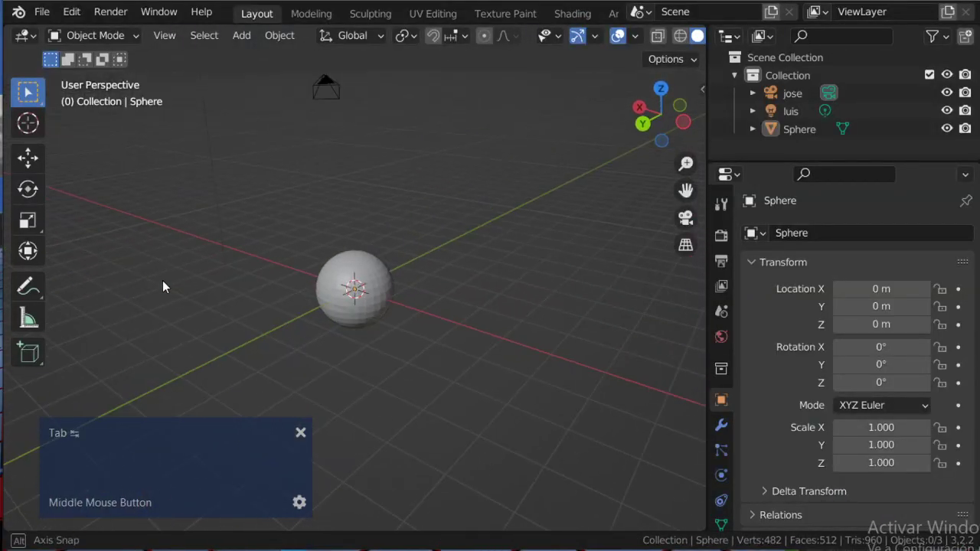
scroll("down", 3)
middle_click(235, 294)
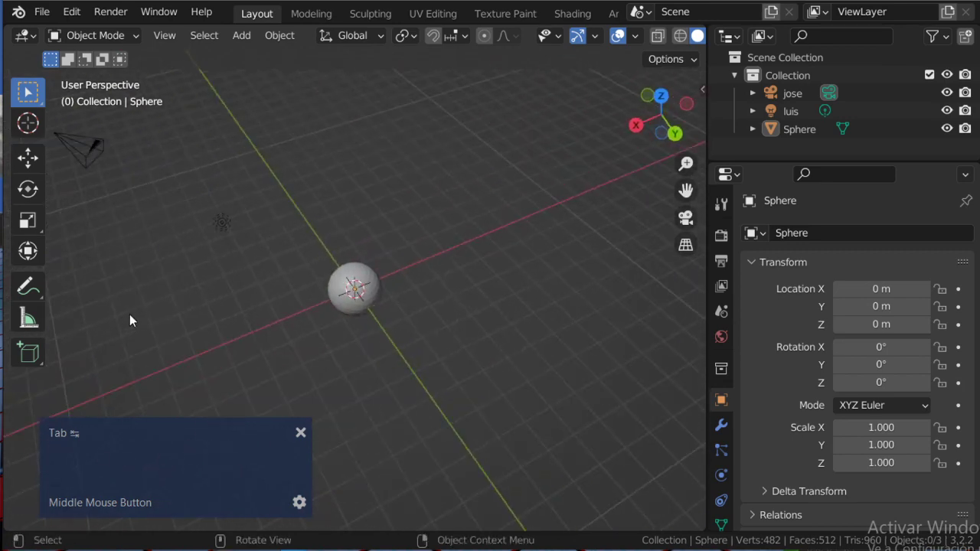
scroll("up", 3)
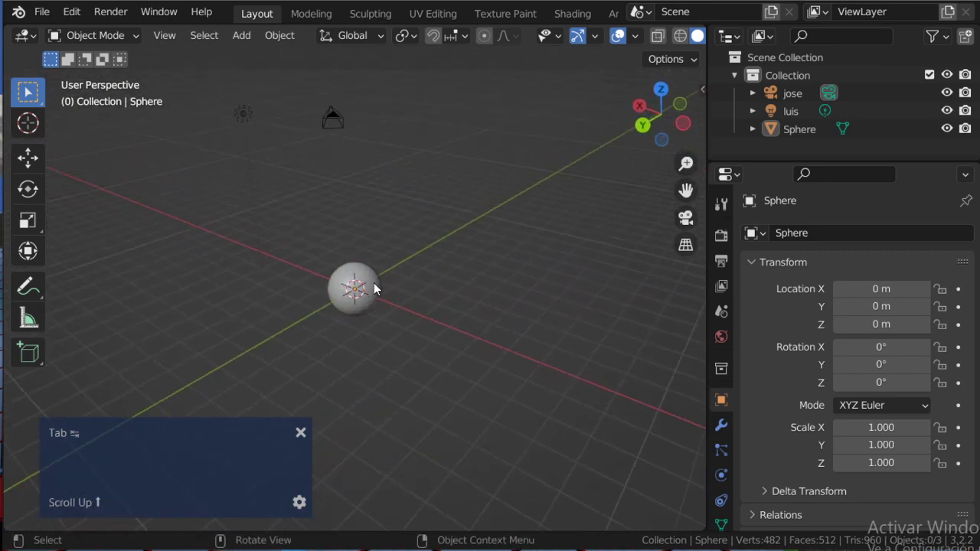
middle_click(331, 295)
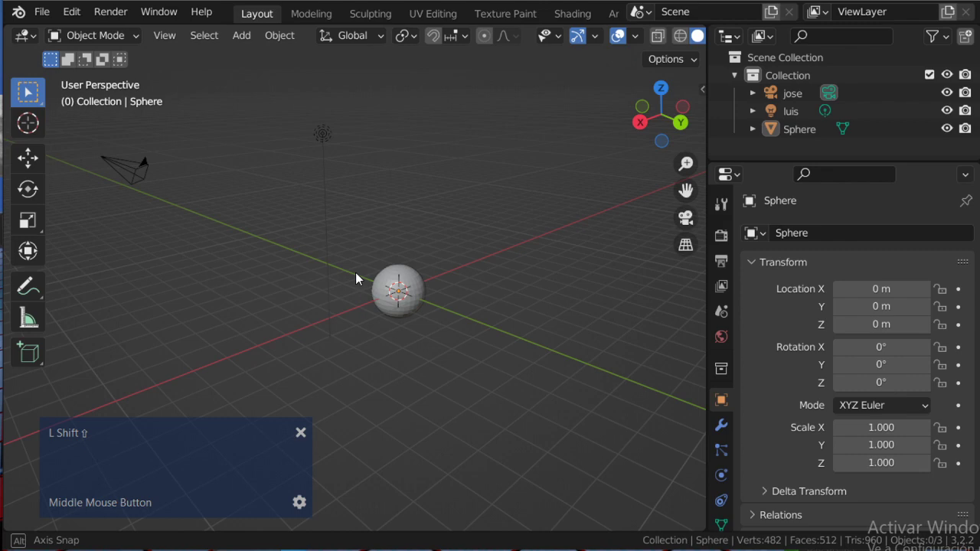
scroll("up", 3)
scroll("down", 3)
middle_click(394, 296)
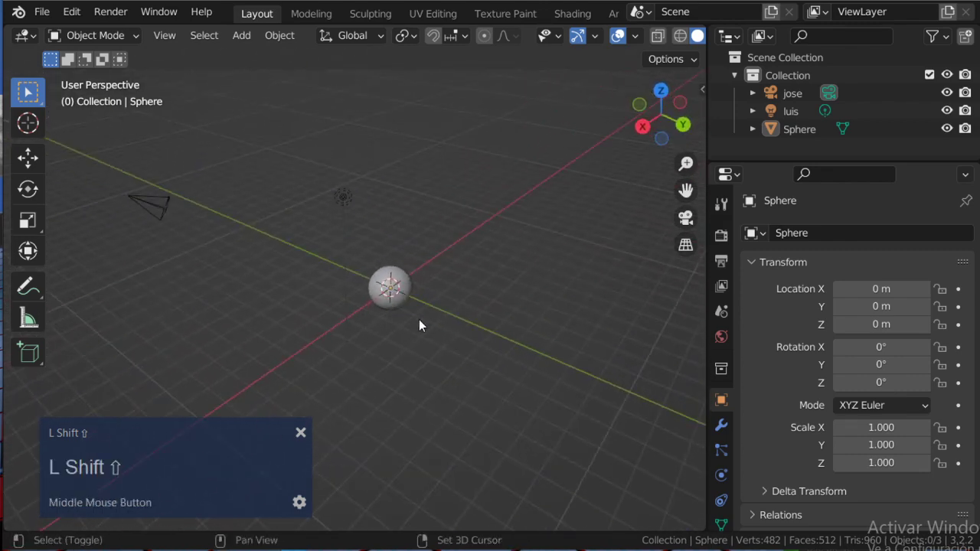
type("L Shift ⇧L Shift ⇧L Shift ⇧ift ⇧L Shift ⇧")
scroll("up", 3)
middle_click(279, 333)
scroll("down", 3)
middle_click(357, 333)
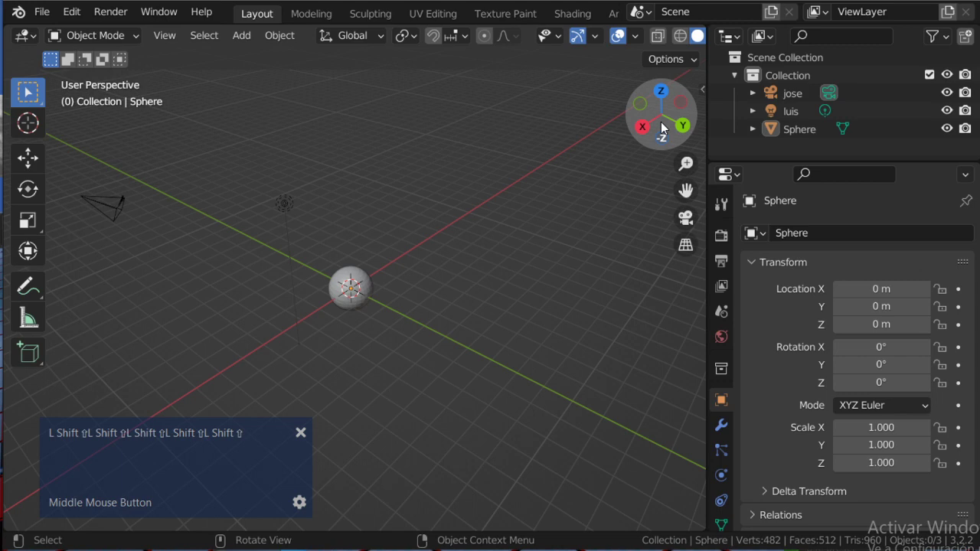
Switch briefly to the Second Life viewer and return to Blender with Alt+Tab
left_click(666, 127)
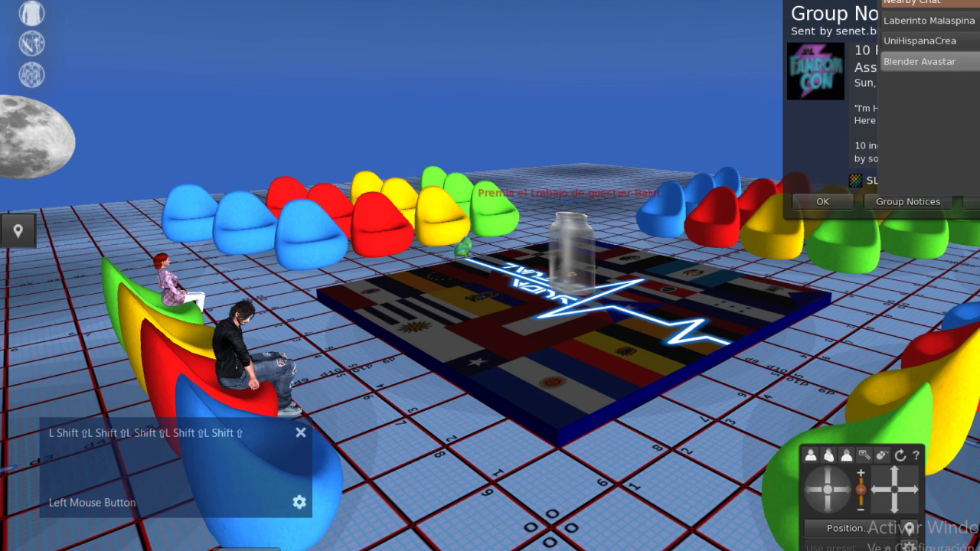
scroll("up", 3)
scroll("down", 3)
key("shift+alt+Tab")
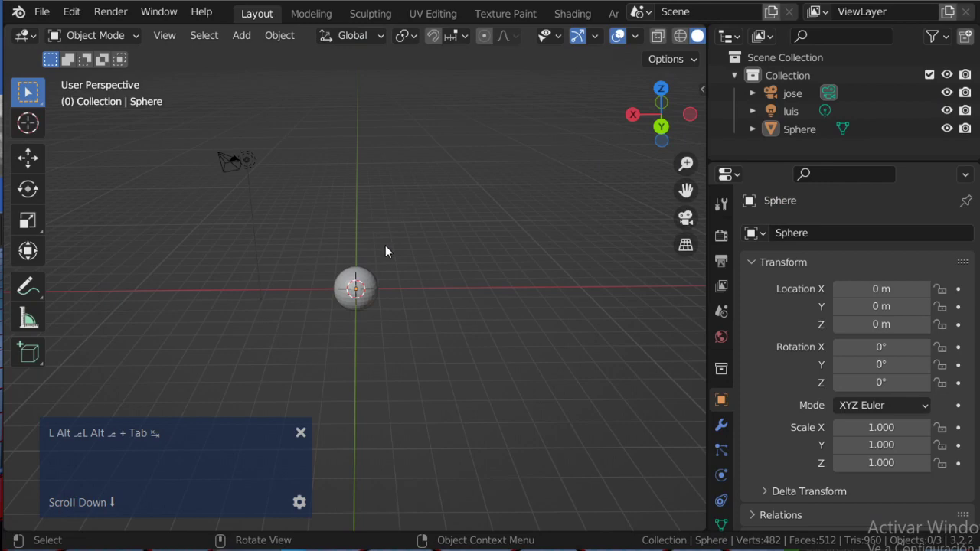
middle_click(361, 268)
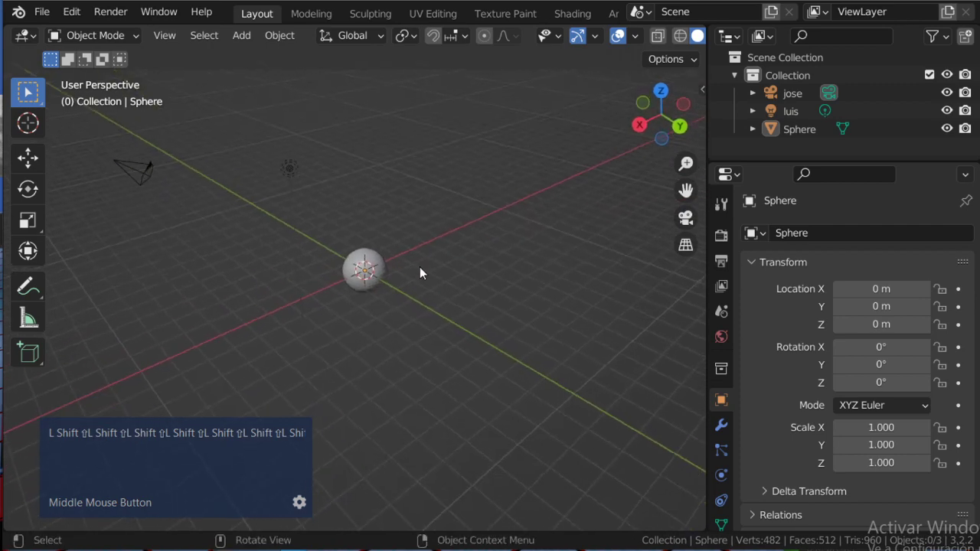
type("L Shift ⇧L Shift ⇧L Shift ⇧L Shift ⇧L Shift ⇧L Shift ⇧L Shi")
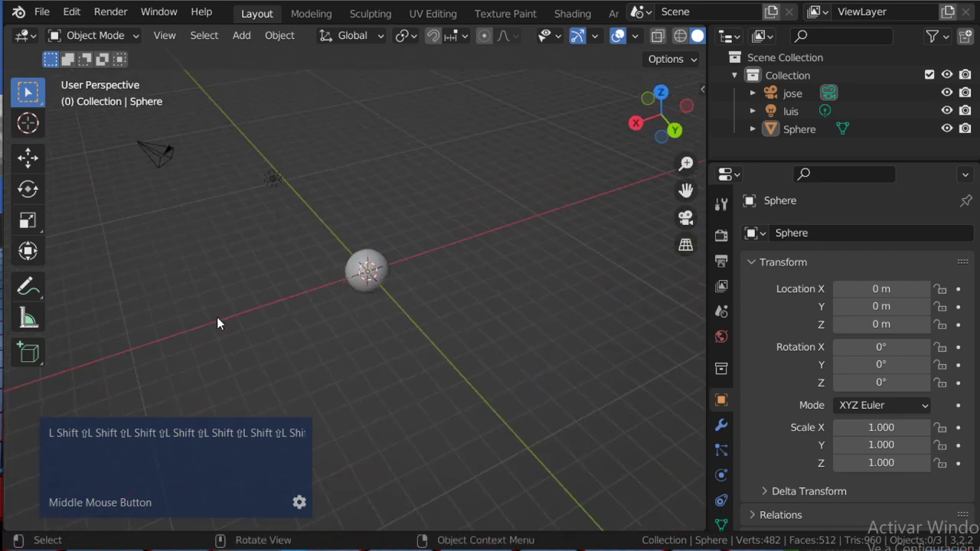
left_click(658, 126)
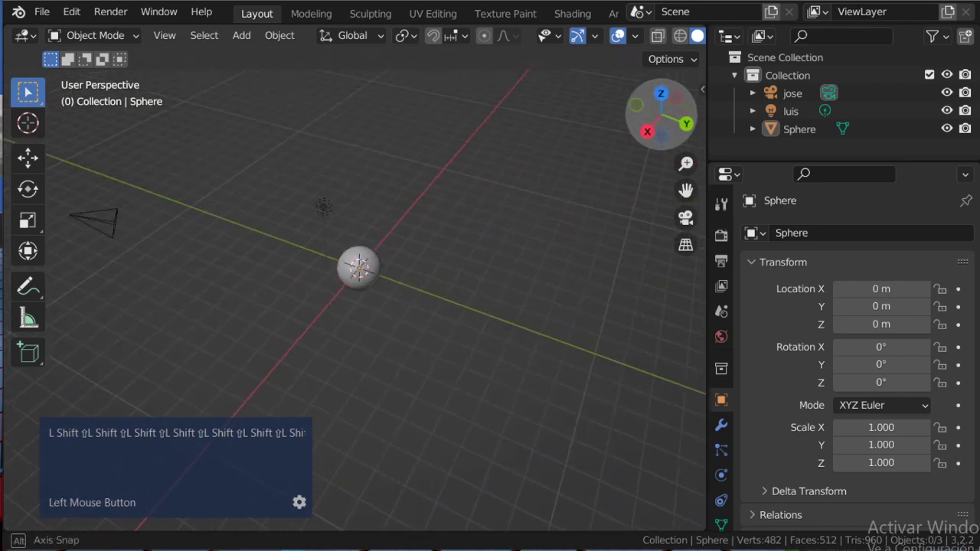
type("L Shift ⇧L Shift ⇧L Shift ⇧L Shift ⇧L Shift ⇧L Shift ⇧L Shi")
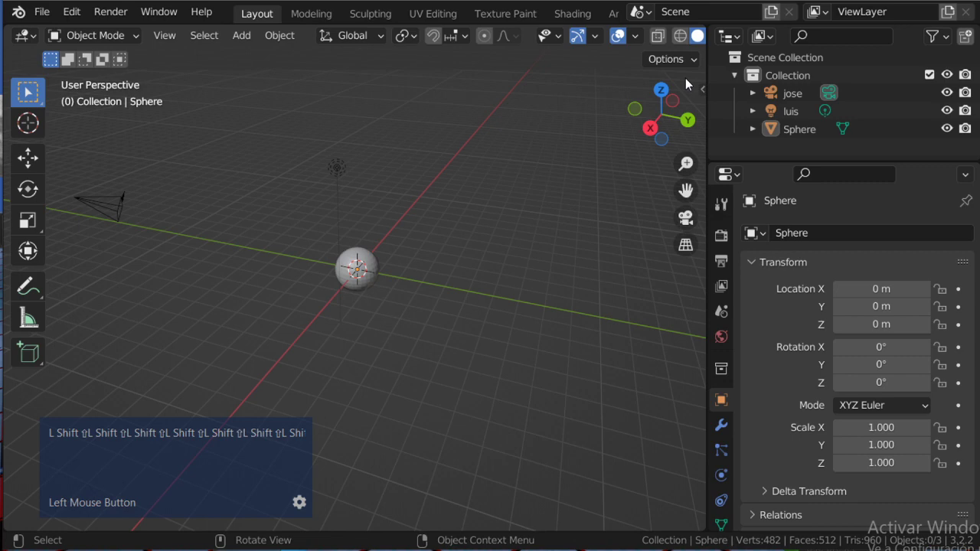
middle_click(385, 287)
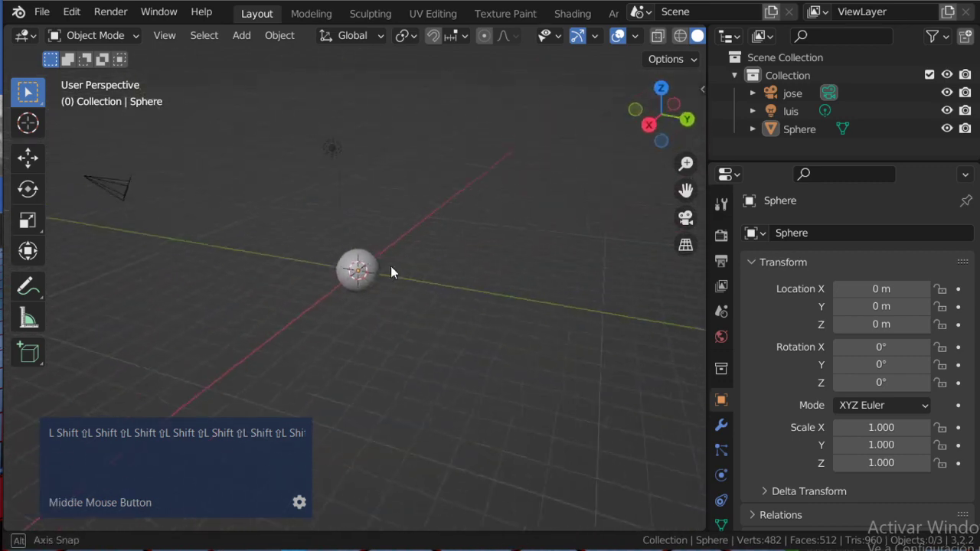
type("L Shift ⇧L Shift ⇧L Shift ⇧L Shift ⇧L Shift ⇧L Shift ⇧L Shift ⇧L Shift ⇧L Shift ⇧L Shift ⇧L Shift ⇧L Shi")
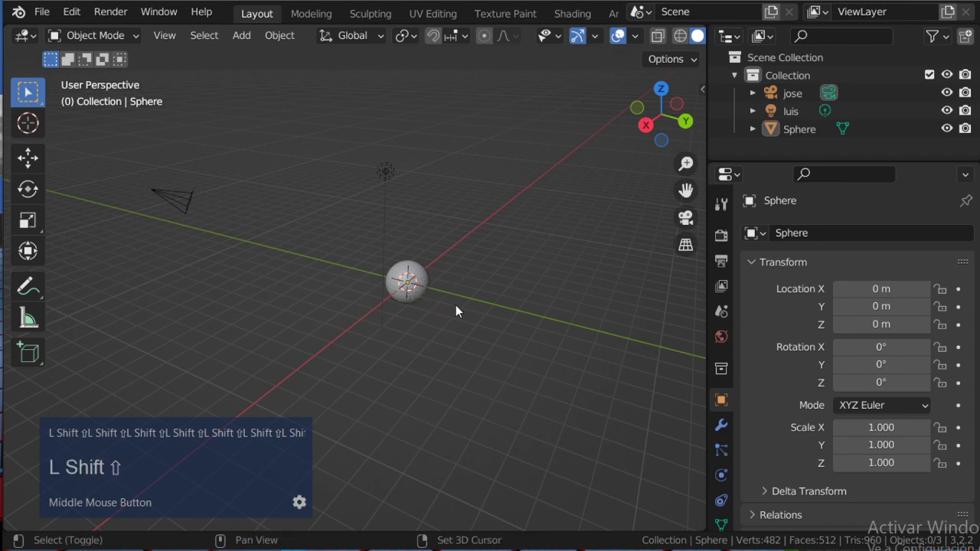
type("L Shift ⇧L Shift ⇧L Shift ⇧L Sh")
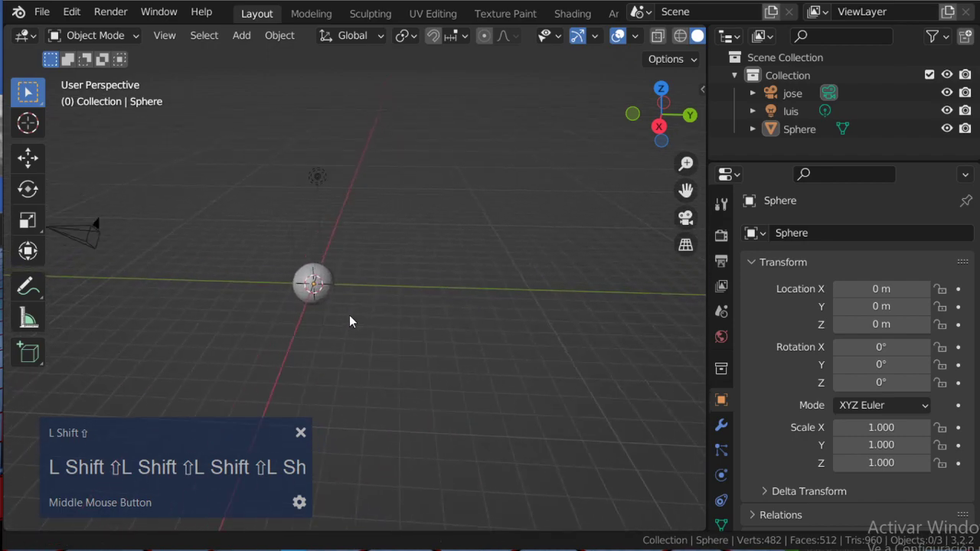
key("shift+alt+Tab")
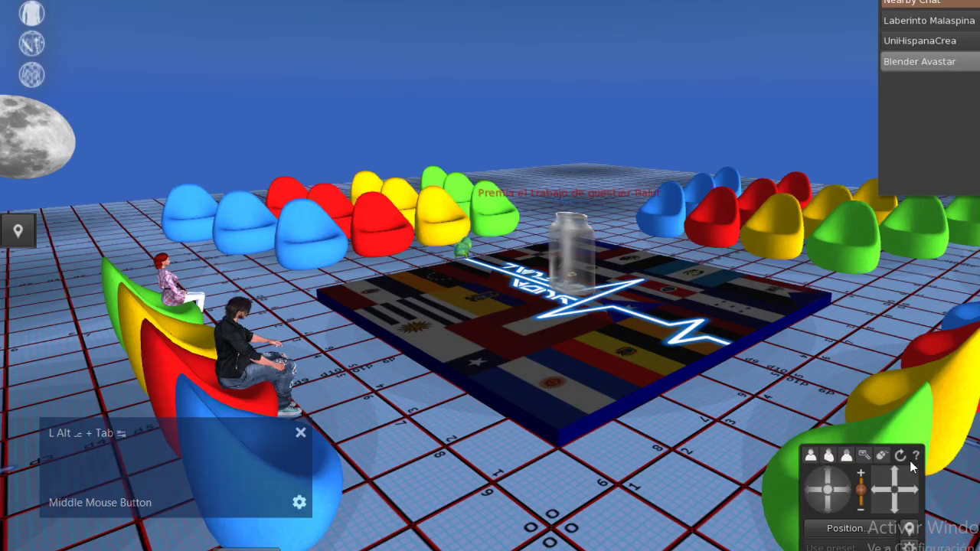
left_click(913, 465)
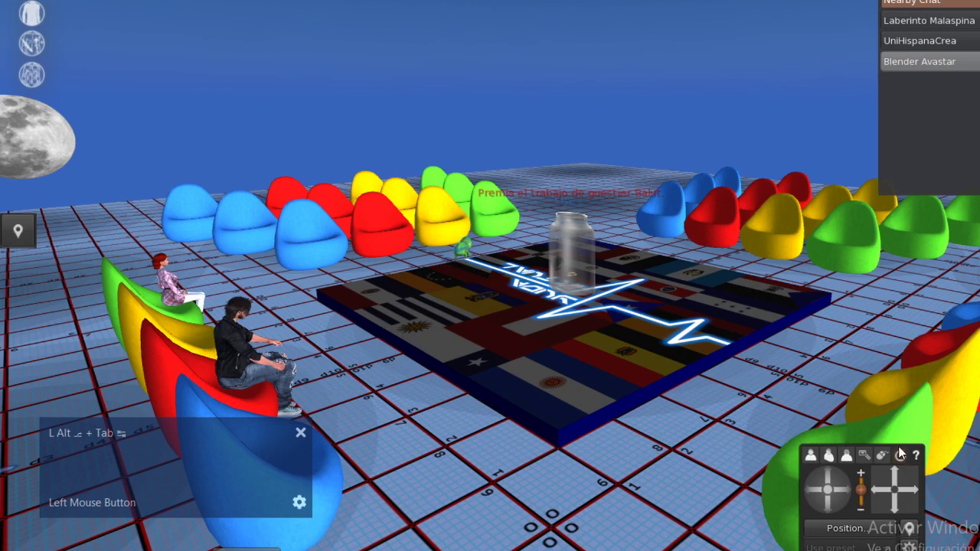
type("ll")
type("l")
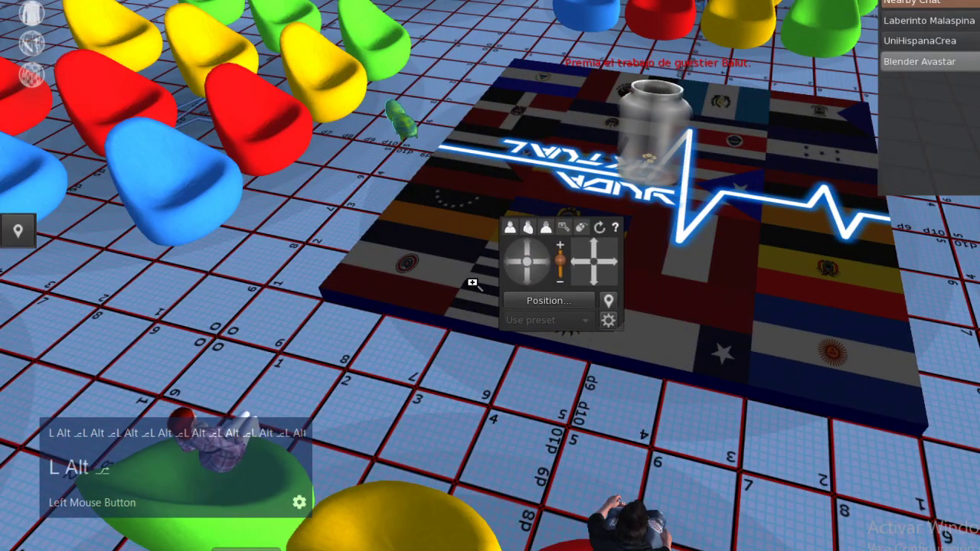
type("L Alt ⫠L Alt ⫠L Alt ⫠L Alt ⫠L Alt ⫠L Alt ⫠L Alt ⫠L Alt")
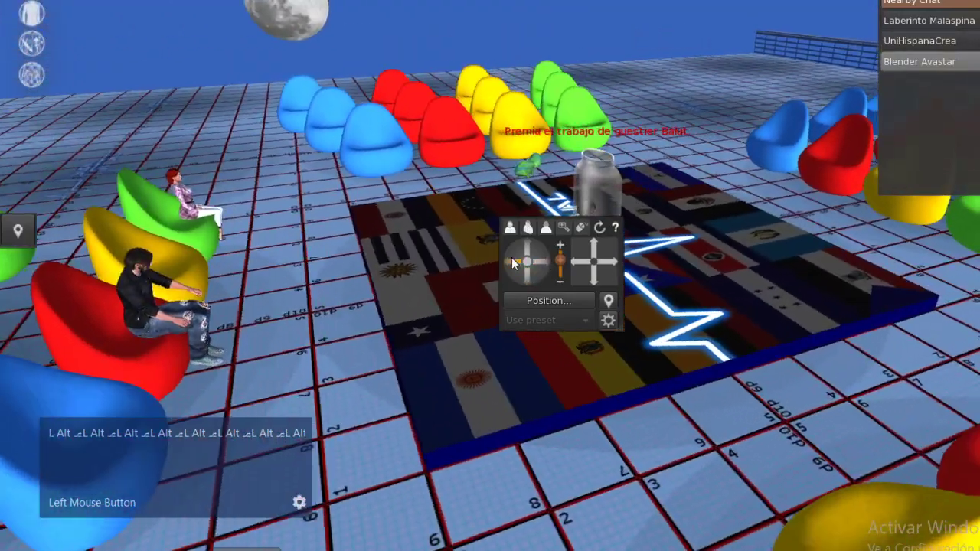
type("L Alt ﻋL Alt ﻋL Alt ﻋL Alt ﻋL Alt ﻋL Alt ﻋL Alt ﻋL Alt")
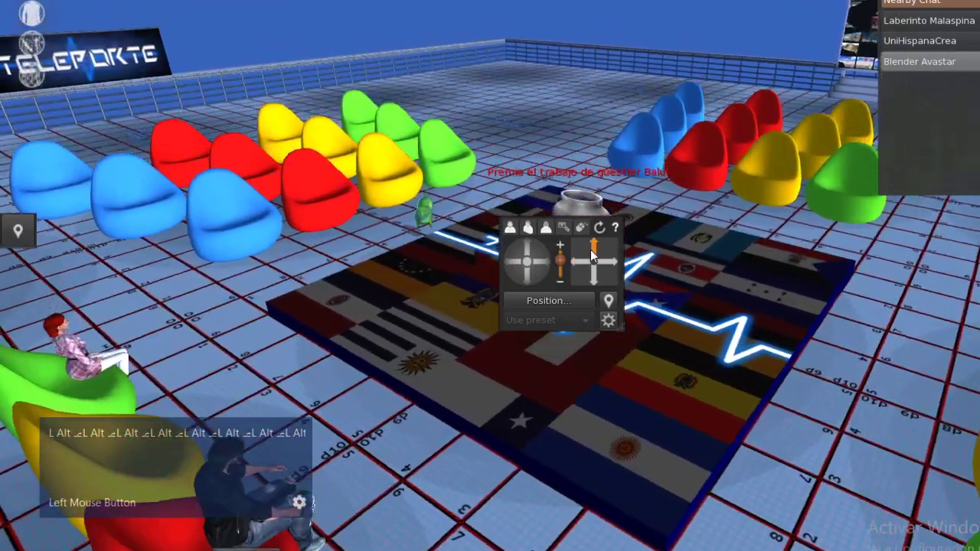
type("L Alt ⫡L Alt ⫡L Alt ⫡L Alt ⫡L Alt ⫡L Alt ⫡L Alt ⫡L Alt")
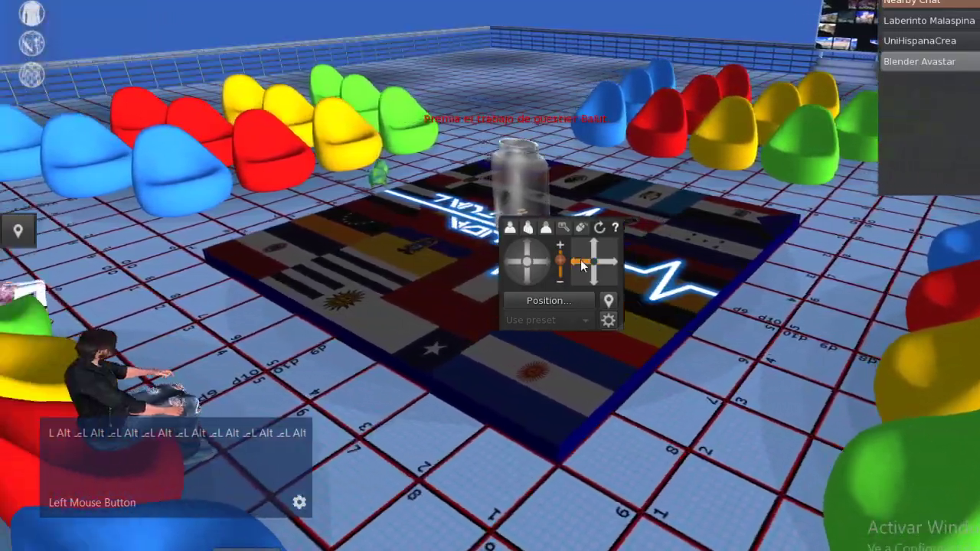
key("alt+Tab")
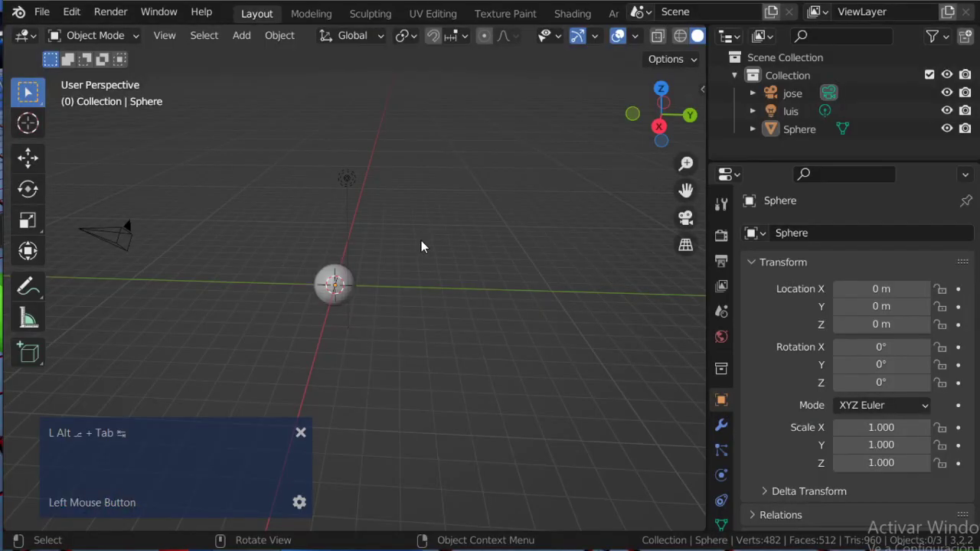
Orbit, pan and zoom around the sphere to look over the scene from several angles
type("L Shift ⇧L Shift ⇧L Shift ⇧L Shift ⇧L Shift ⇧L Shift ⇧L Shift ⇧L Shift ⇧L Sh")
middle_click(336, 257)
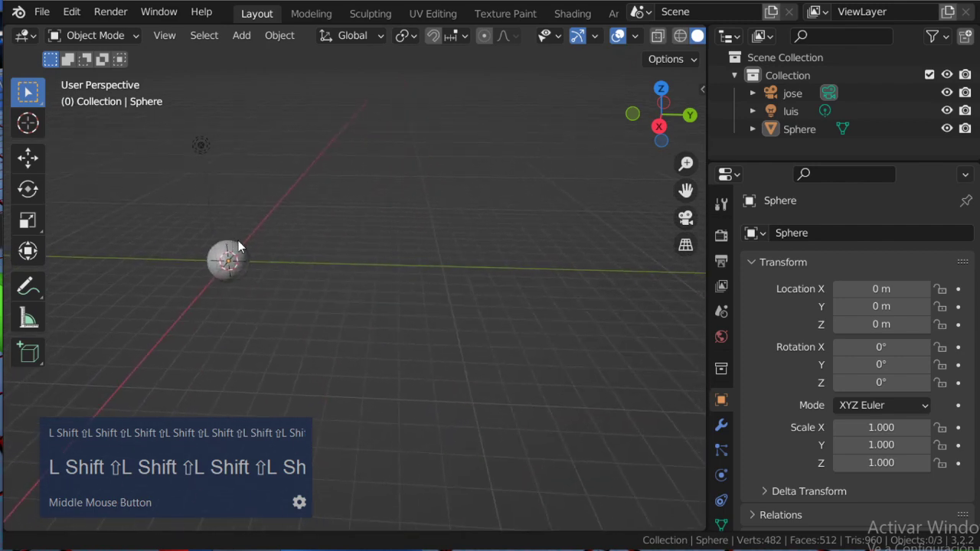
type("L Shift ⇧L Shift ⇧L Shift ⇧")
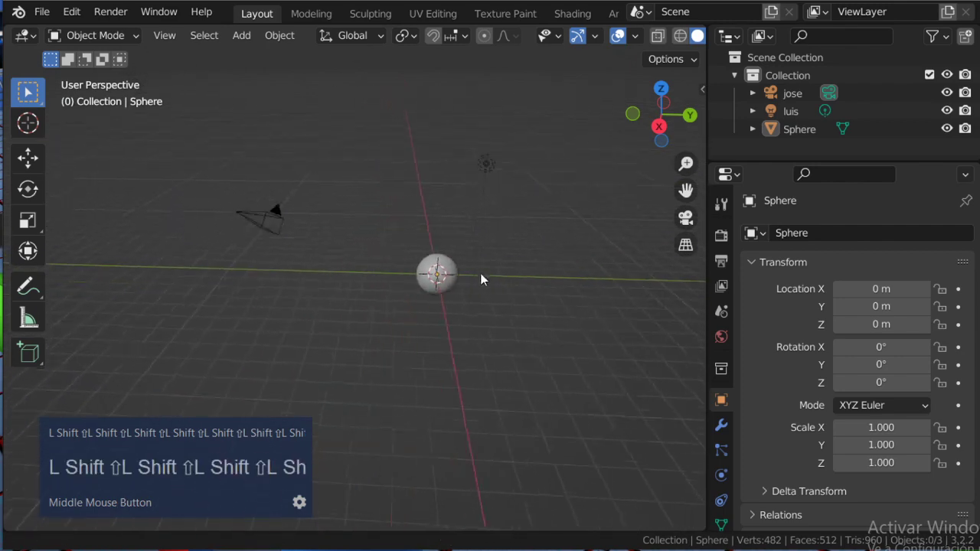
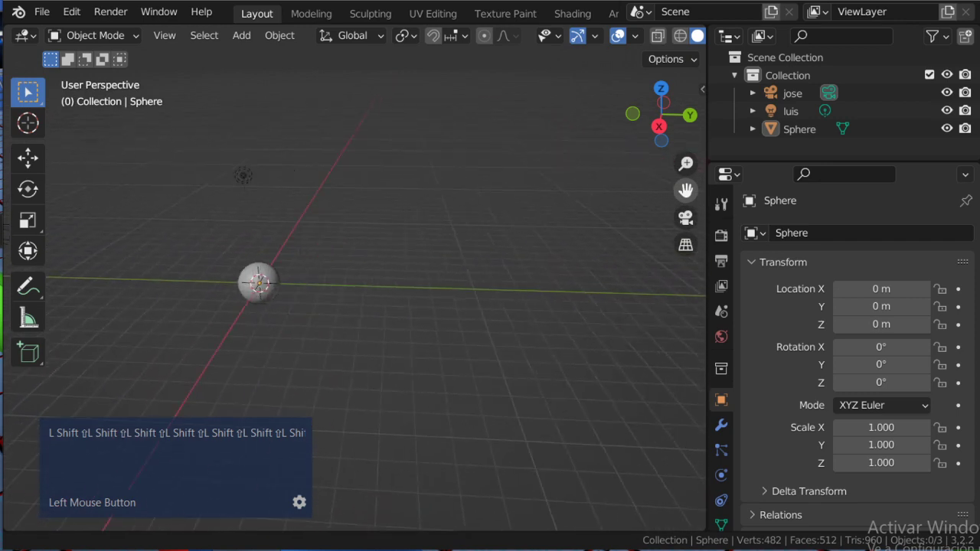
type("L Shift ⇧L Shift ⇧L Shift ⇧L Shift ⇧L Shift ⇧L Shift ⇧L Shi")
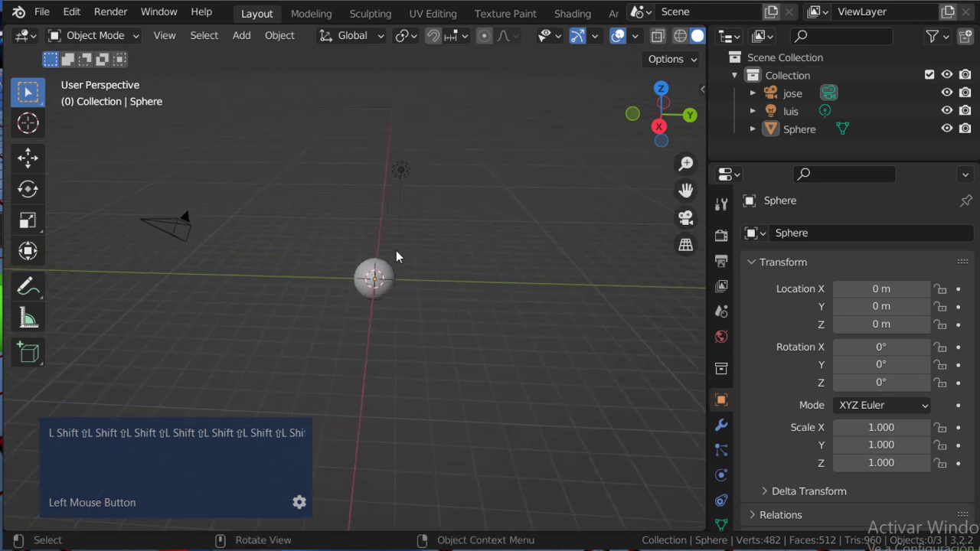
middle_click(456, 305)
type("ft ⇧L Shift ⇧L Sh")
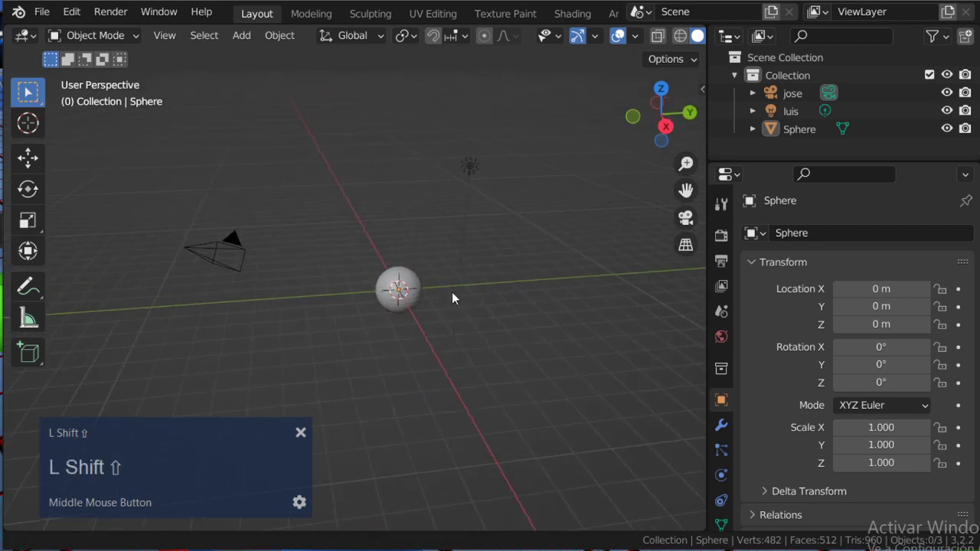
type("L Shift ⇧L Shift ⇧L Shift ⇧L Shift ⇧L Shift ⇧L Shift ⇧L Shi")
type("ft ⇧")
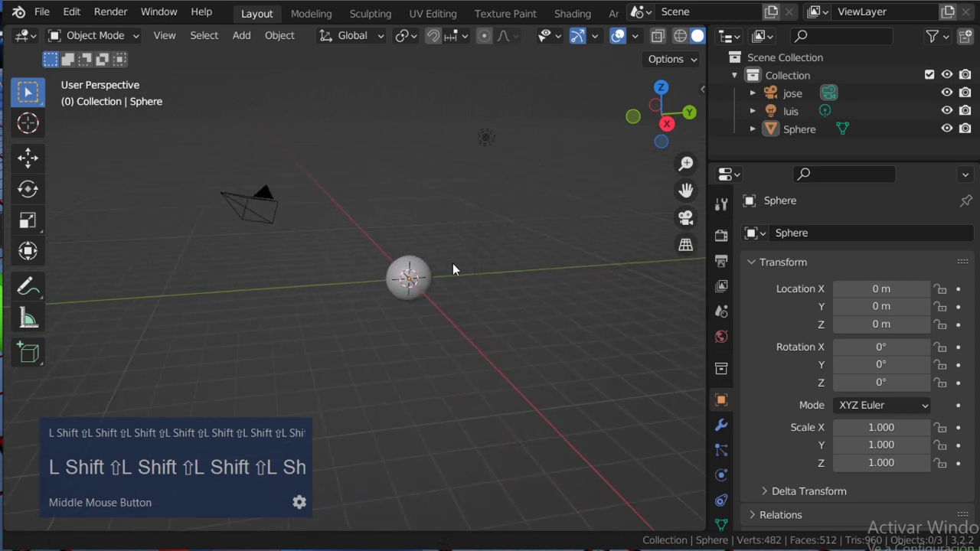
type("L Shift ⇧L Shift ⇧L Shift ⇧L Shift ⇧L Shift ⇧L Shift ⇧L Shi")
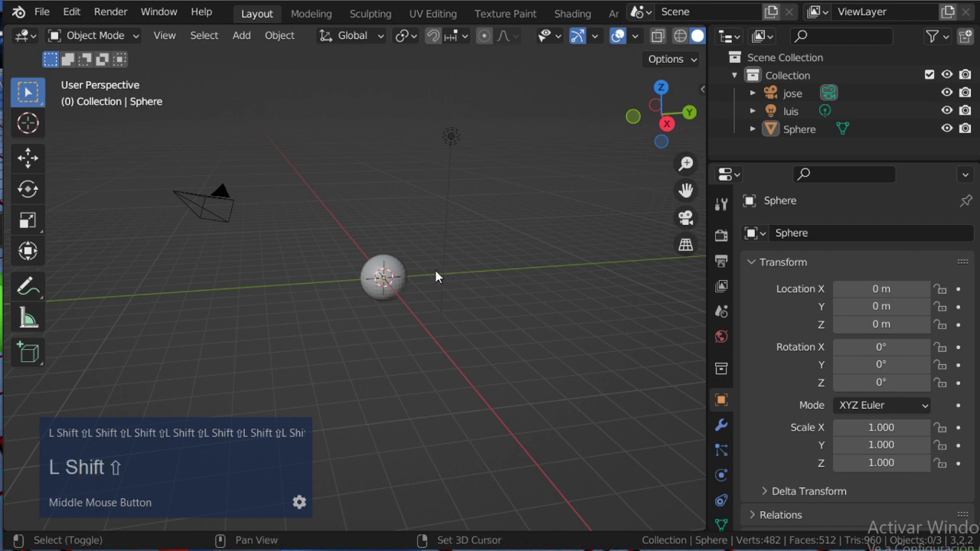
type("L Shift ⇧L Shift ⇧L Shift ⇧L Shift ⇧L Shift ⇧L Shift ⇧L Shi")
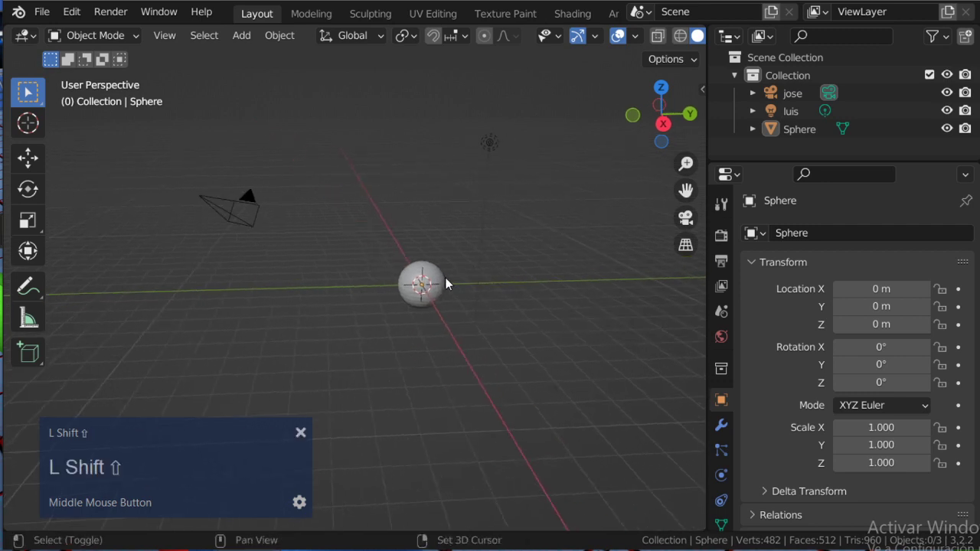
type("L Shift ⇧L Shift ⇧L Shift ⇧L Shift ⇧L Shift ⇧L Shift ⇧L Shi")
scroll("up", 3)
middle_click(421, 269)
type("L Shift ⇧L Shift ⇧L Shift ⇧ift ⇧L Shift ⇧L Shift ⇧L Shi")
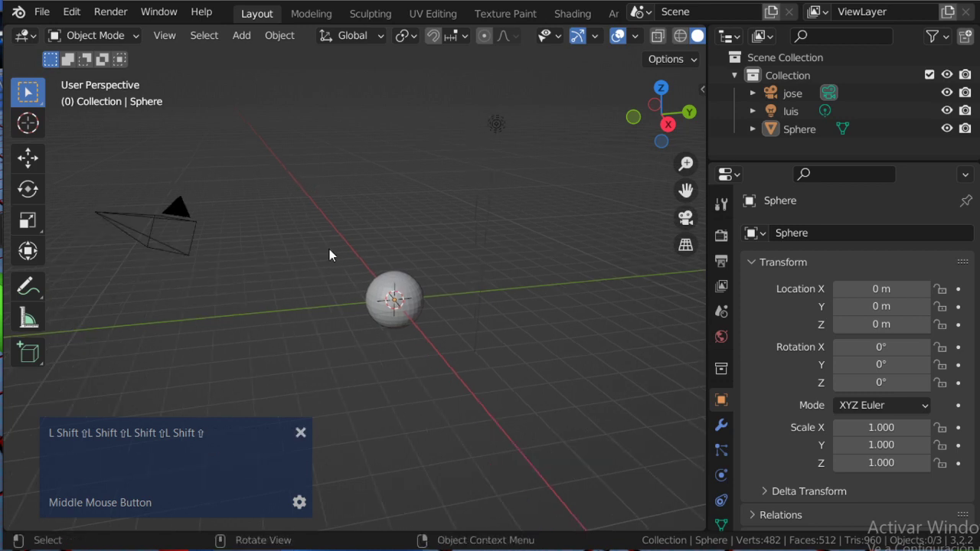
scroll("down", 3)
scroll("up", 3)
scroll("down", 3)
scroll("up", 3)
scroll("down", 3)
Flick between windows with Alt+Tab while zooming the viewport in and out repeatedly
key("shift+alt+Tab")
scroll("up", 3)
scroll("down", 3)
scroll("up", 3)
key("alt+Tab")
scroll("down", 3)
scroll("up", 3)
scroll("down", 3)
scroll("up", 3)
scroll("down", 3)
scroll("up", 3)
scroll("down", 3)
scroll("up", 3)
scroll("down", 3)
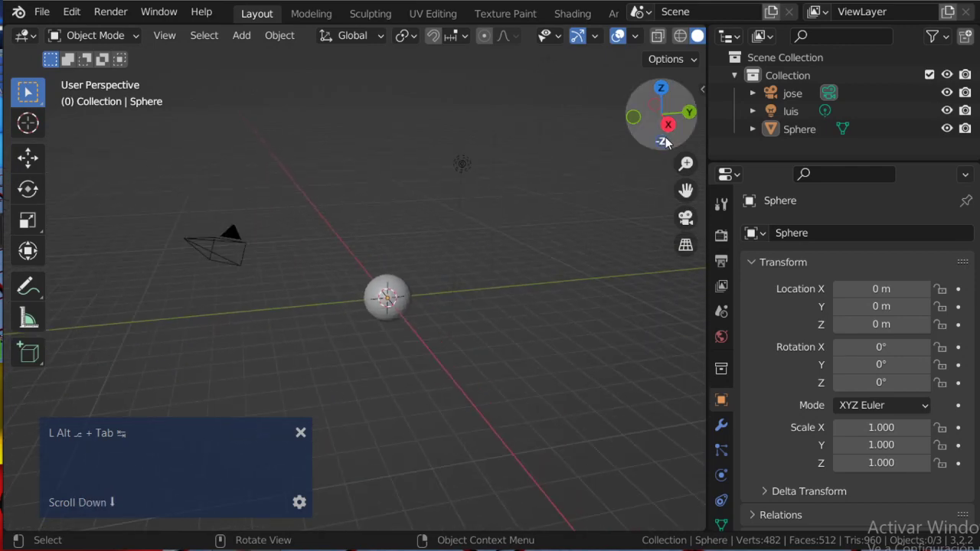
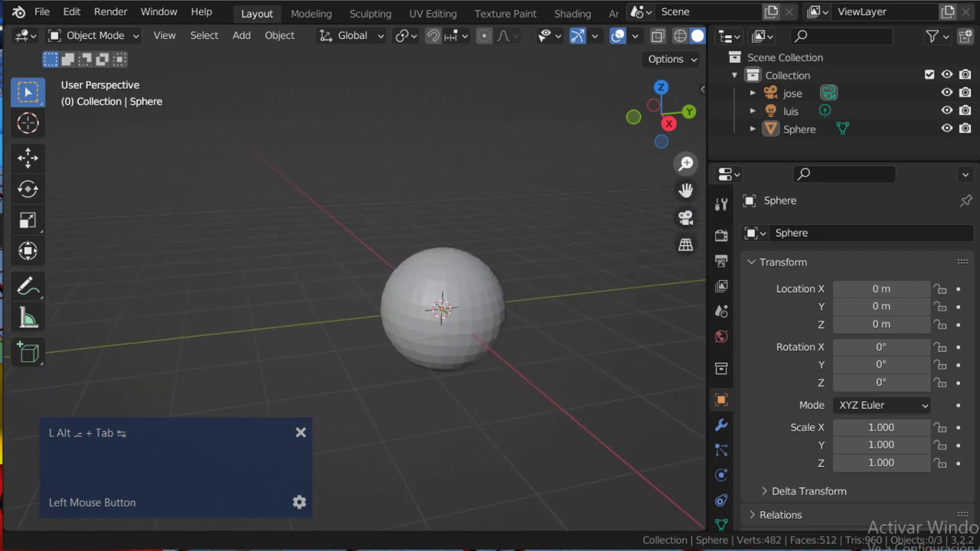
scroll("up", 3)
scroll("down", 3)
scroll("up", 3)
scroll("down", 3)
Orbit and zoom to bring the sphere back into the centre of the viewport
middle_click(529, 275)
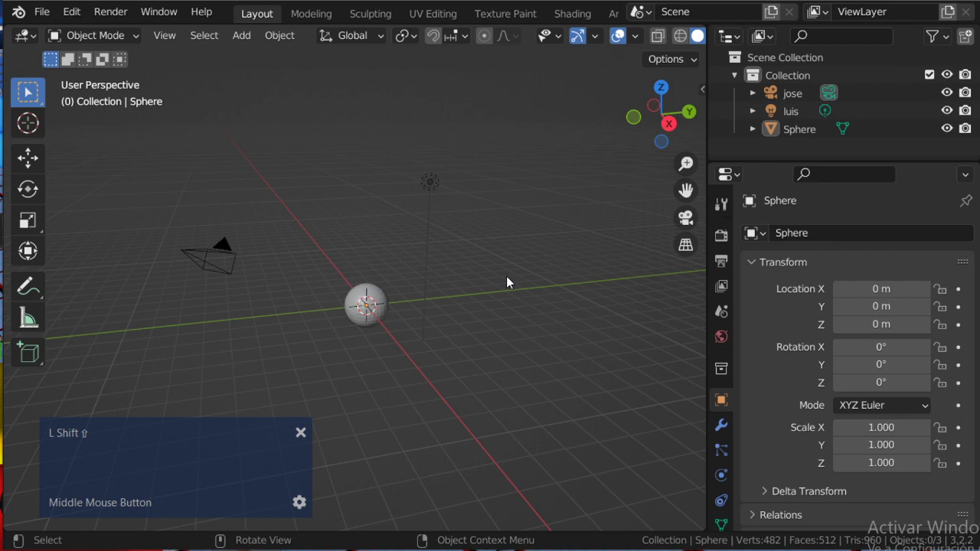
type("L Shift ⇧L Shift ⇧L Shift ⇧L Shift ⇧L Shift ⇧L Shift ⇧L Shi")
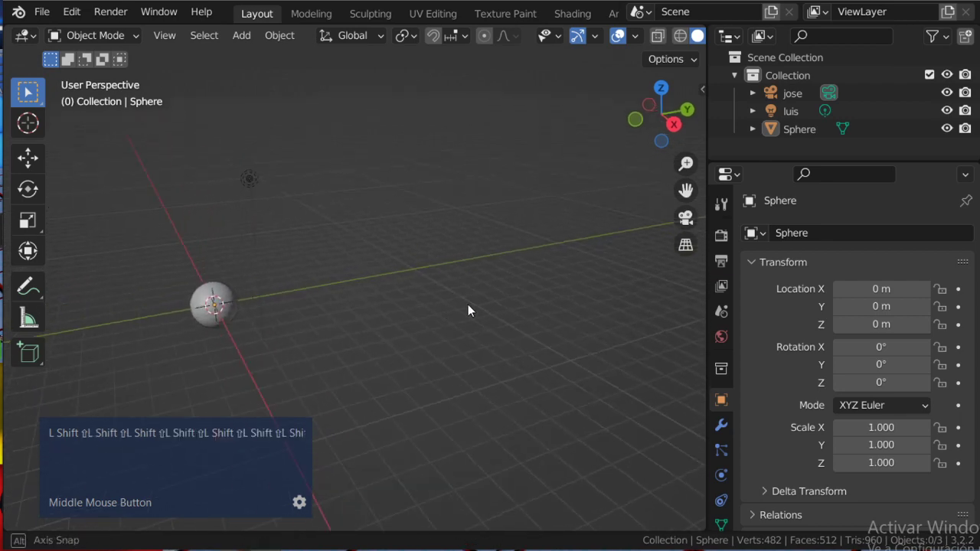
scroll("up", 3)
middle_click(462, 316)
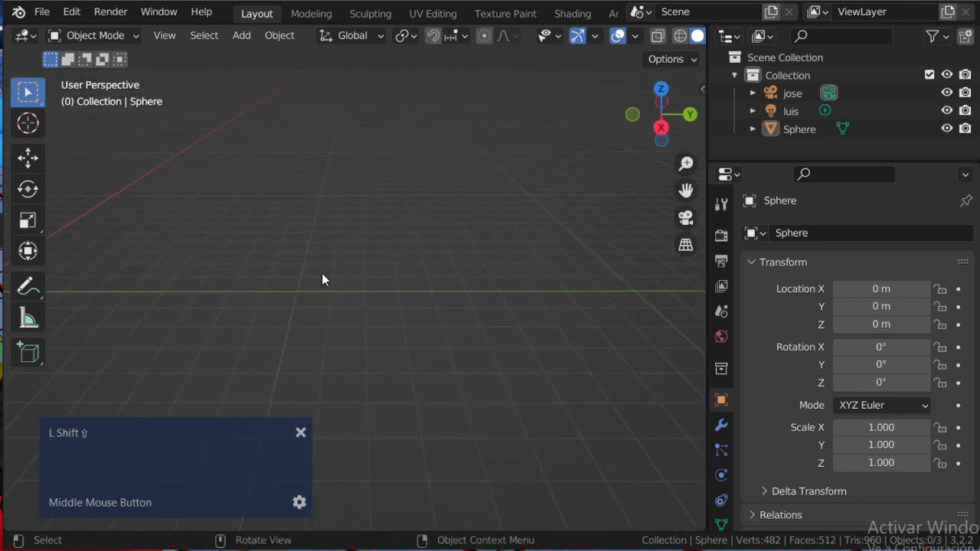
scroll("down", 3)
middle_click(359, 302)
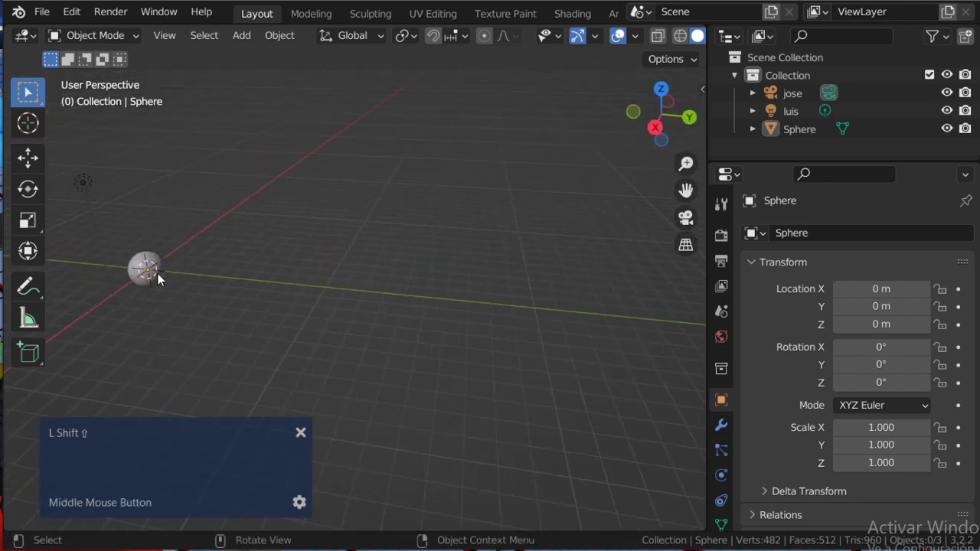
Select the sphere, then make the light luis active (location about 4.08, 1.01, 5.90 m) while orbiting above it
left_click(159, 276)
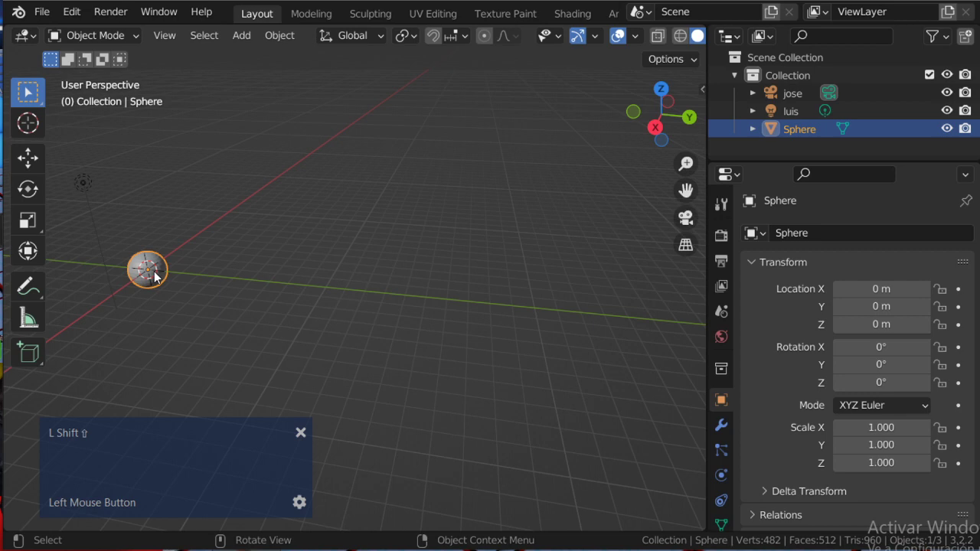
middle_click(329, 290)
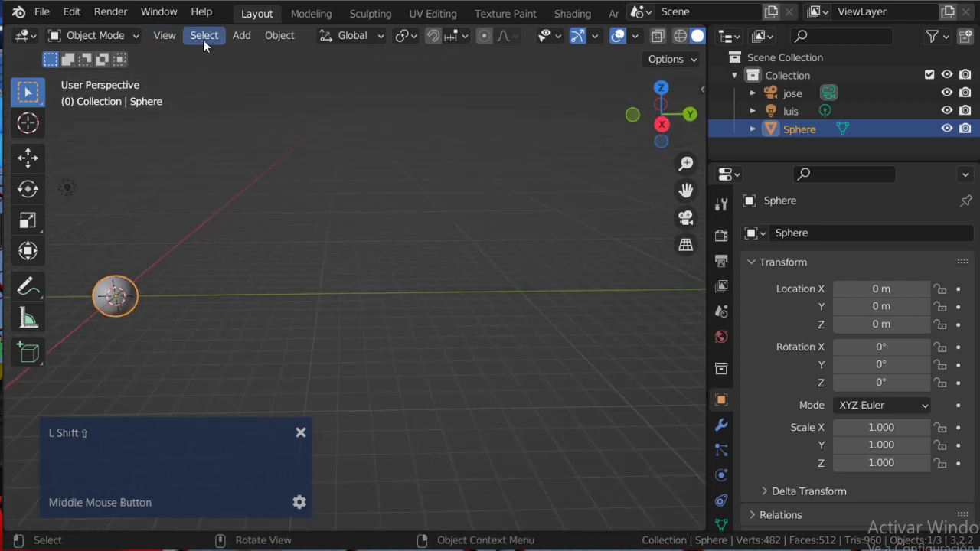
left_click(171, 37)
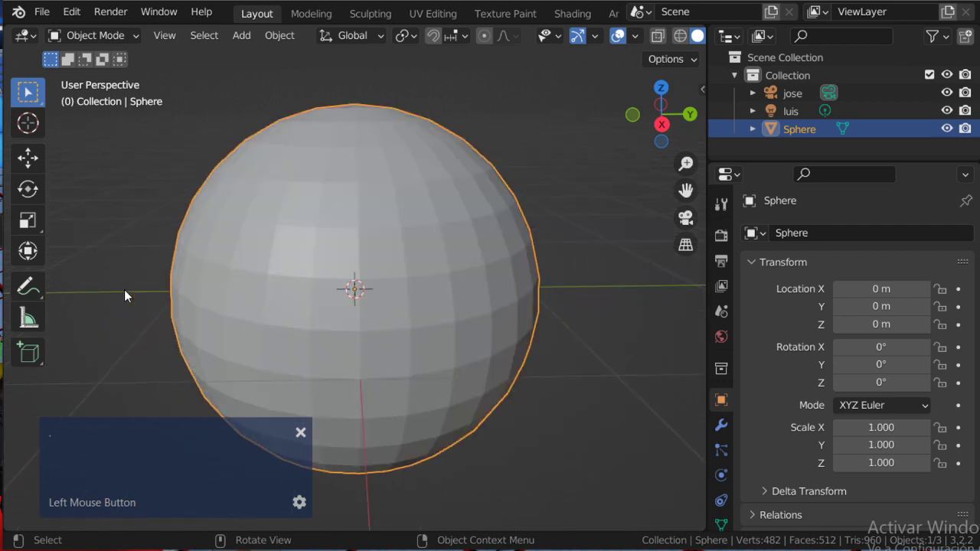
scroll("down", 3)
middle_click(385, 217)
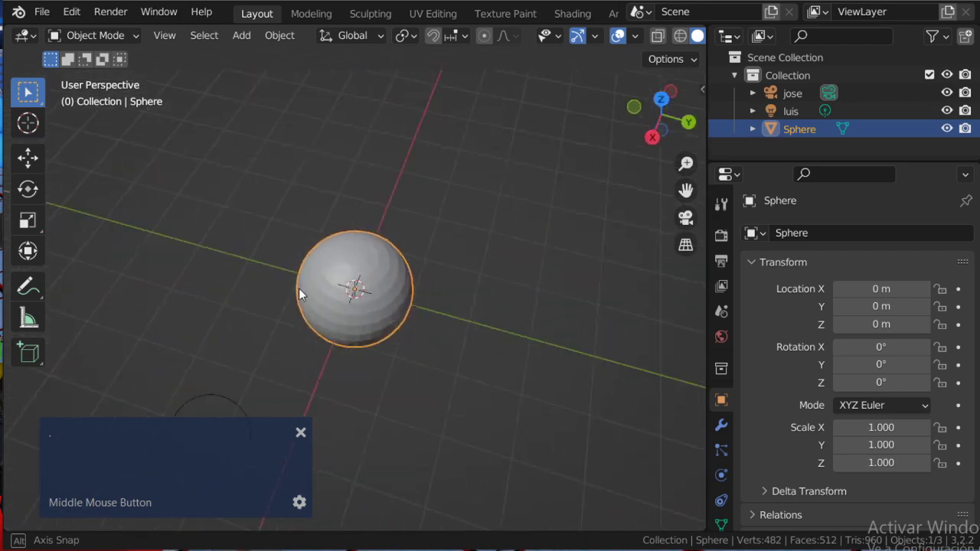
scroll("down", 3)
middle_click(417, 230)
left_click(457, 134)
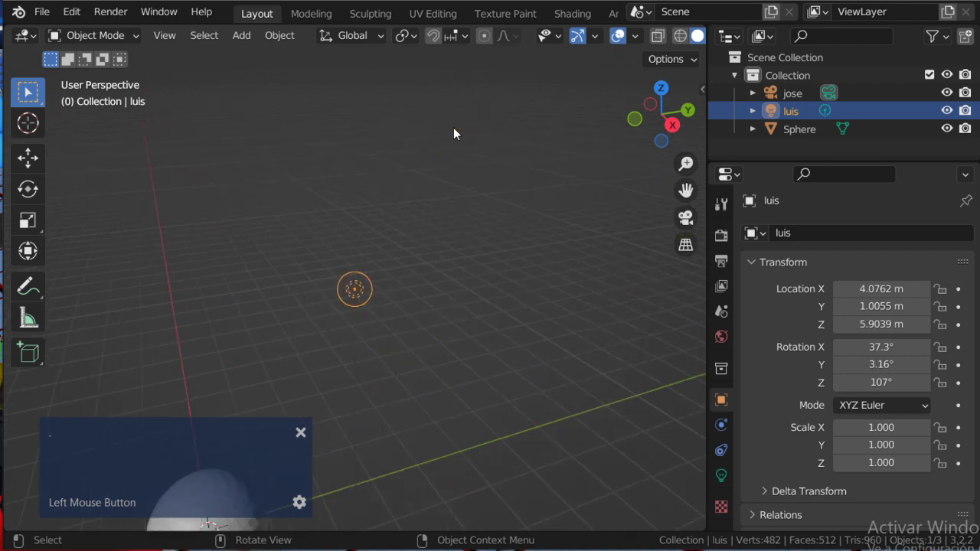
middle_click(420, 381)
scroll("down", 3)
middle_click(321, 358)
type("L Shift ⇧L Shift ⇧L Shift ⇧L Shift ⇧L Shift ⇧")
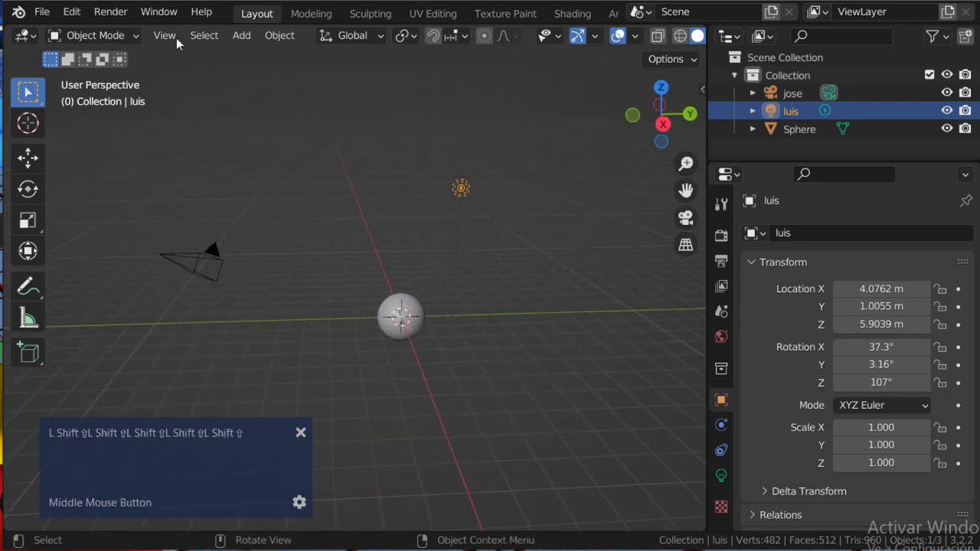
left_click(168, 40)
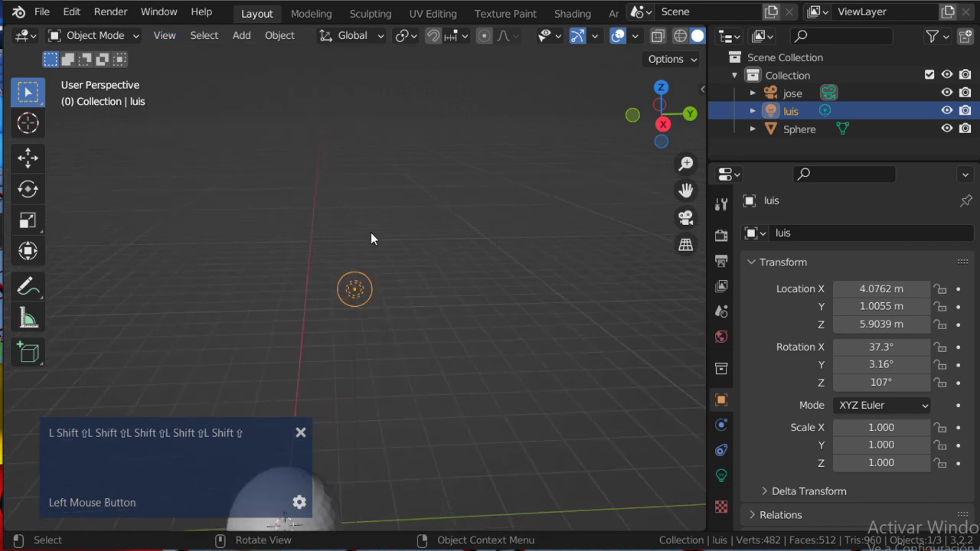
scroll("down", 3)
middle_click(331, 280)
type("L Shift ⇧")
scroll("down", 3)
middle_click(399, 274)
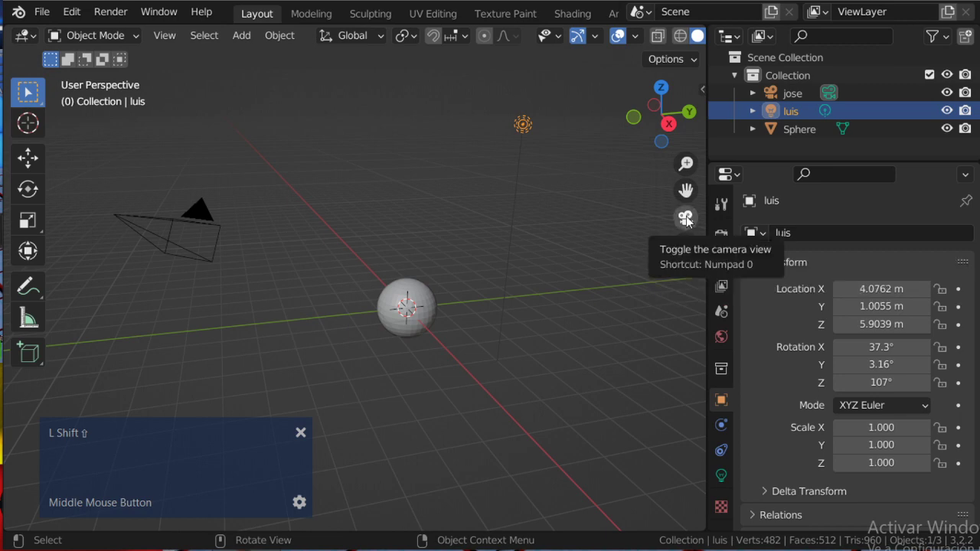
left_click(690, 221)
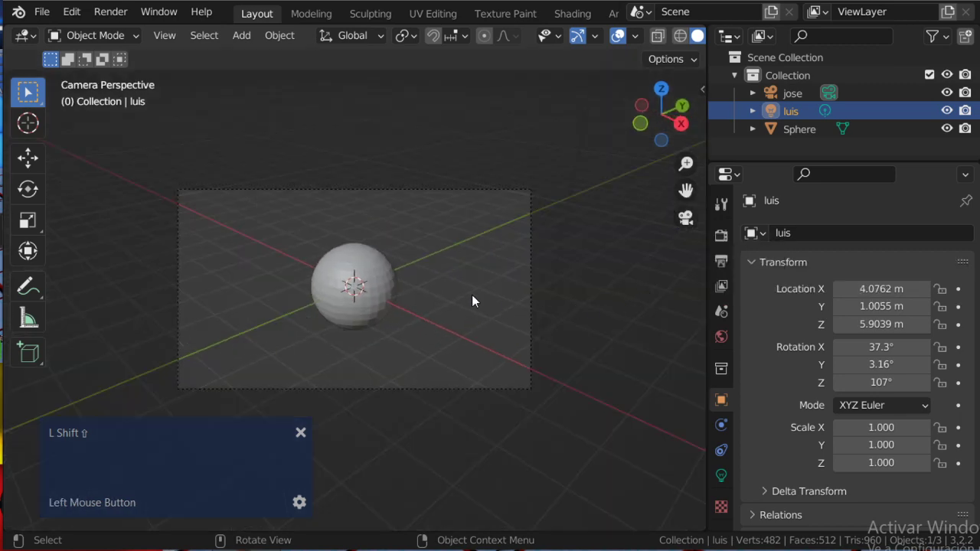
middle_click(453, 261)
scroll("down", 3)
middle_click(439, 282)
left_click(692, 229)
scroll("up", 3)
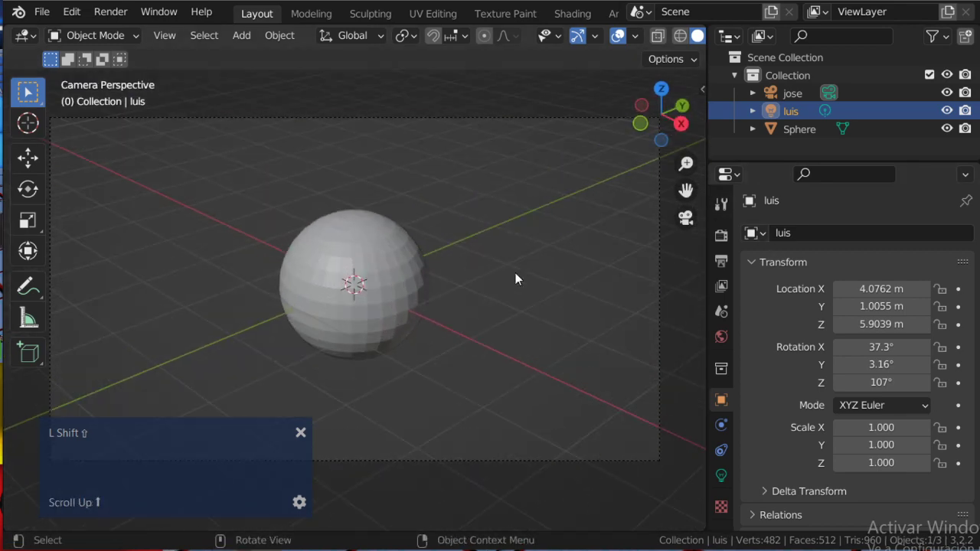
middle_click(587, 279)
scroll("down", 3)
middle_click(475, 271)
scroll("down", 3)
middle_click(524, 291)
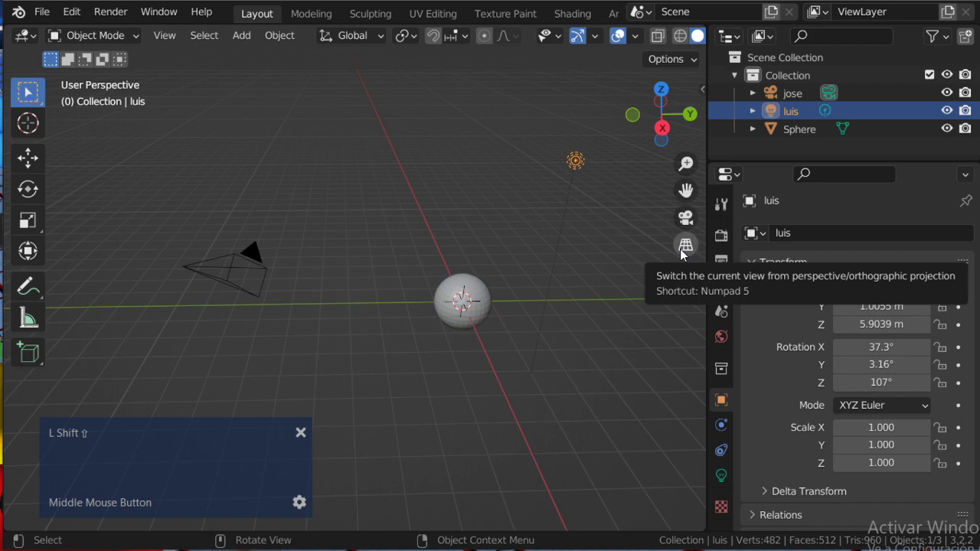
left_click(685, 254)
scroll("down", 3)
middle_click(435, 350)
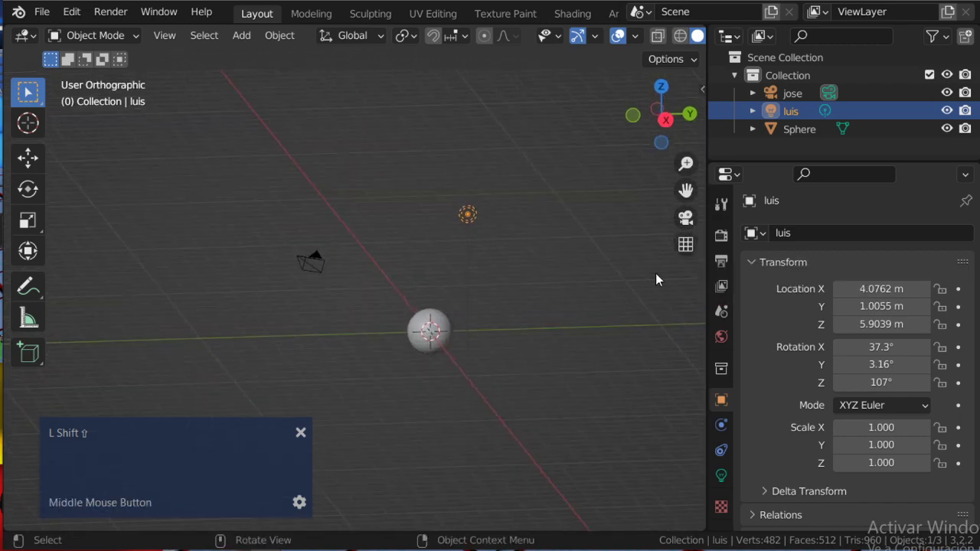
left_click(695, 253)
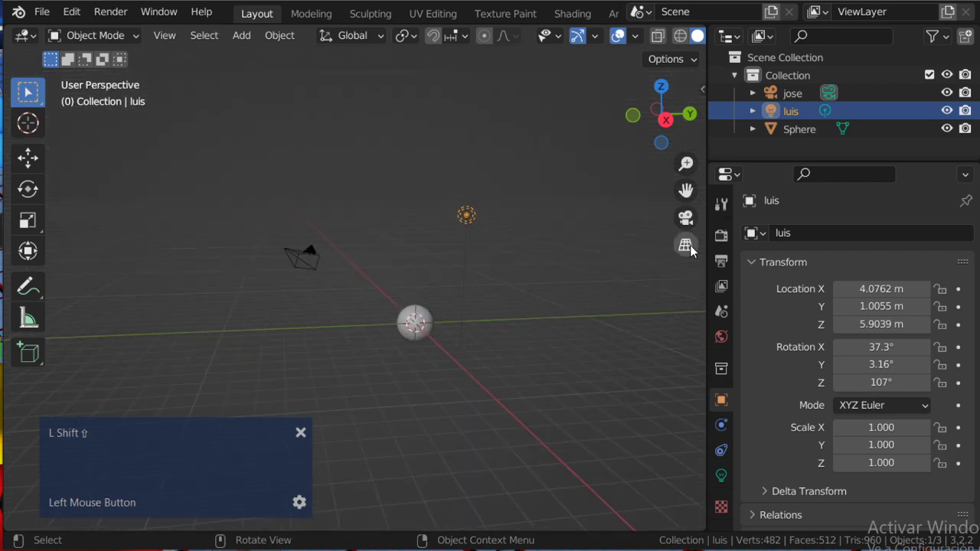
scroll("up", 3)
middle_click(487, 334)
type("L Shift ⇧L Shift ⇧L Shift ⇧ift ⇧L Shift ⇧L Shift ⇧L Shi")
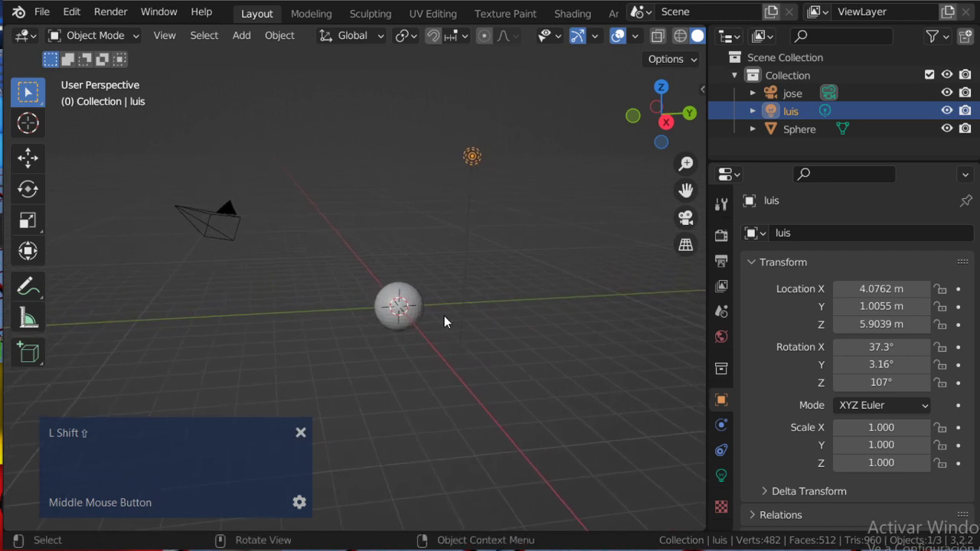
Select the sphere and undo the stray grab so it sits back at the origin
left_click(409, 323)
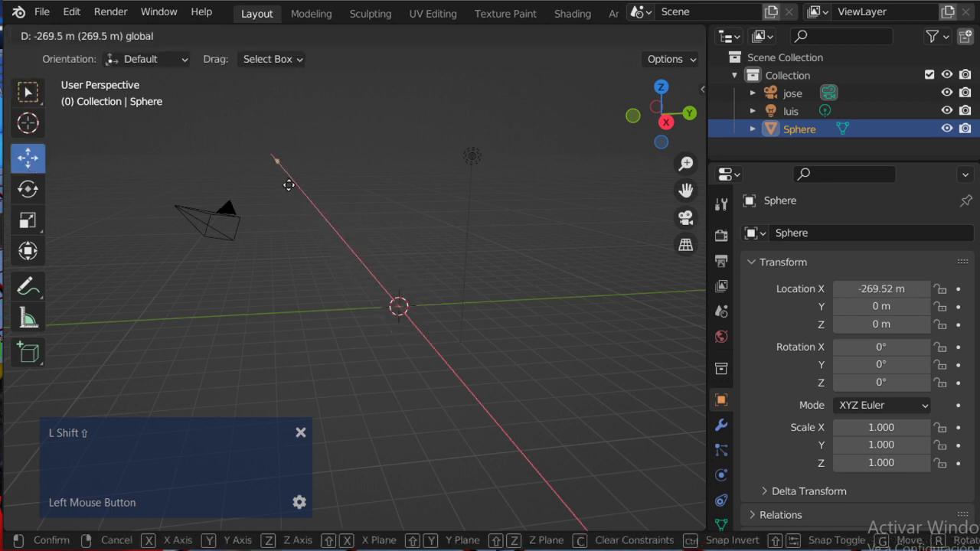
key("ctrl+z")
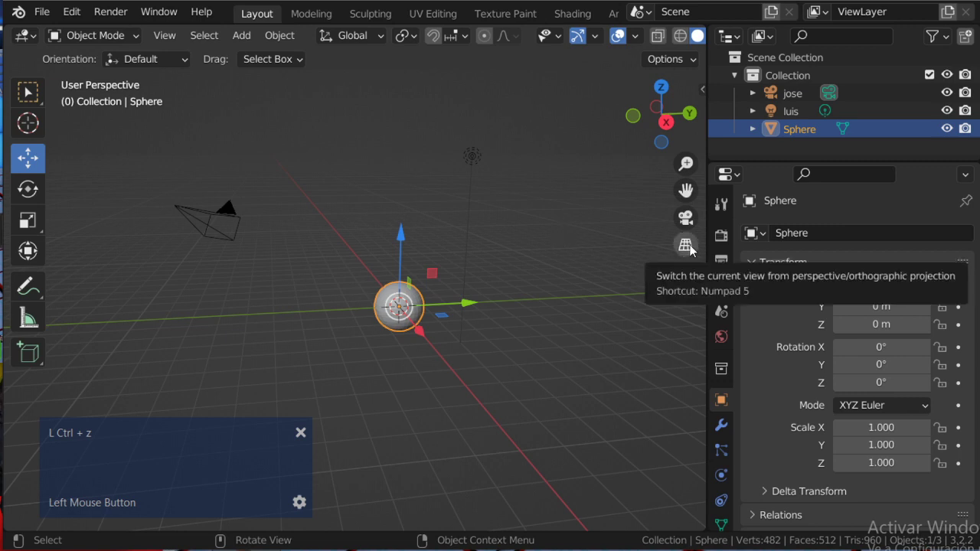
middle_click(503, 323)
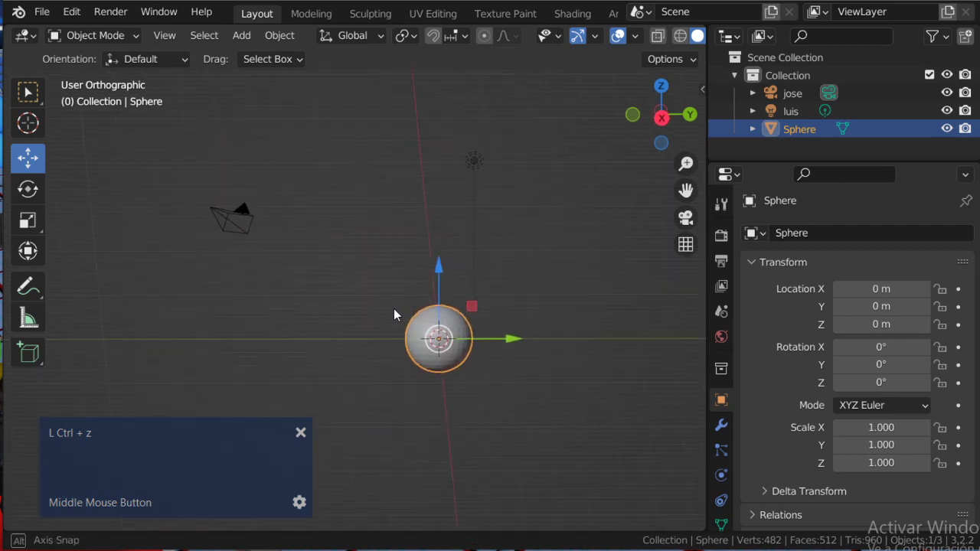
scroll("down", 3)
middle_click(421, 304)
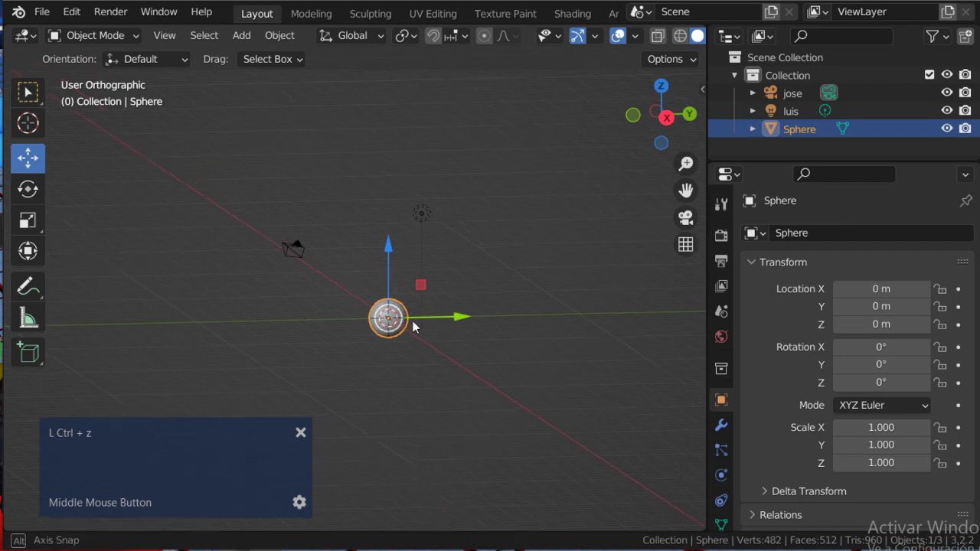
Shift the sphere slightly along the X axis with the Move gizmo
left_click(402, 329)
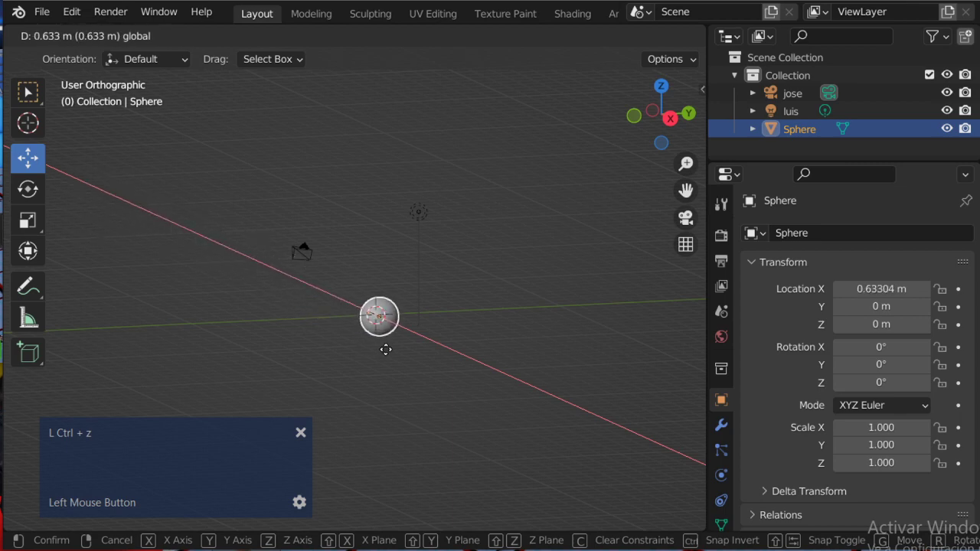
middle_click(389, 357)
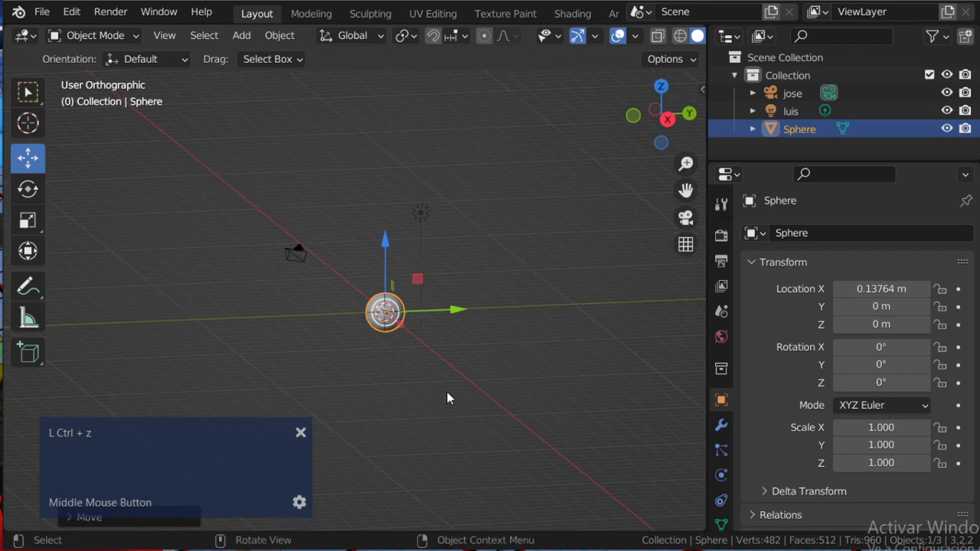
scroll("up", 3)
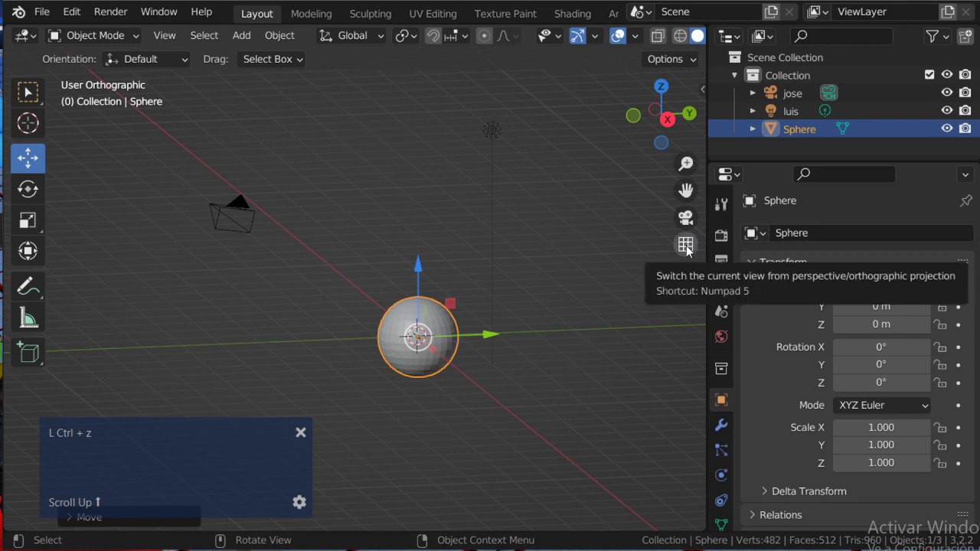
left_click(691, 253)
middle_click(465, 335)
left_click(689, 251)
scroll("down", 3)
middle_click(442, 301)
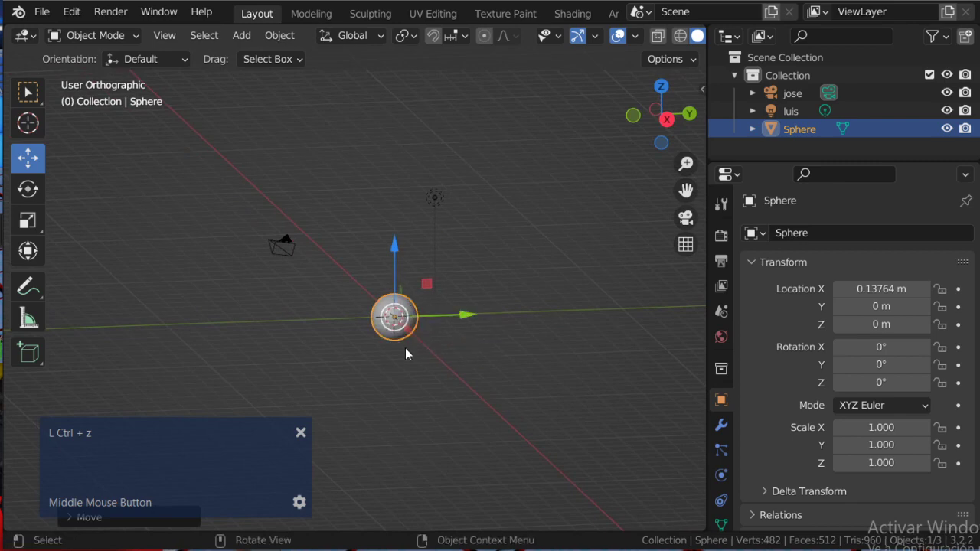
Duplicate the sphere as Sphere.001, ready to move the copy along X
scroll("down", 3)
middle_click(415, 340)
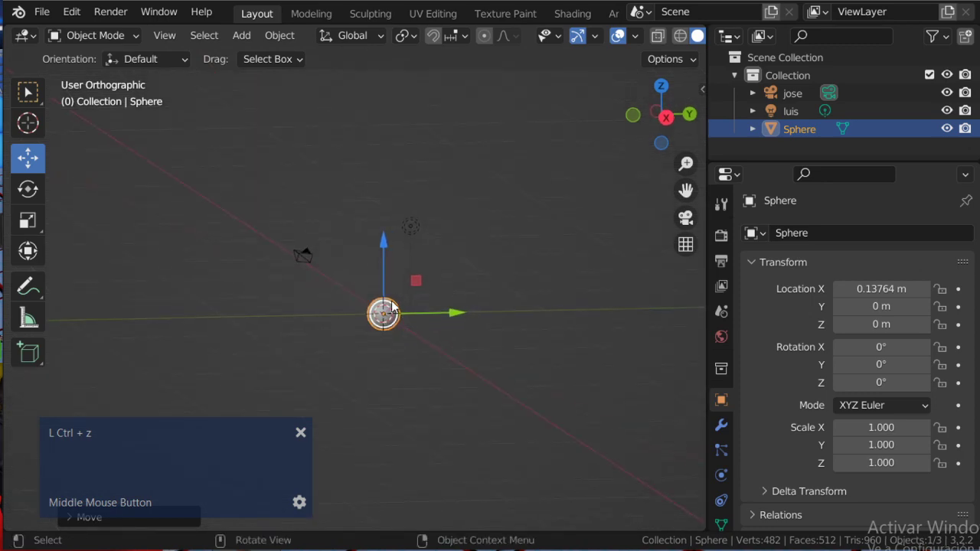
scroll("up", 3)
middle_click(441, 395)
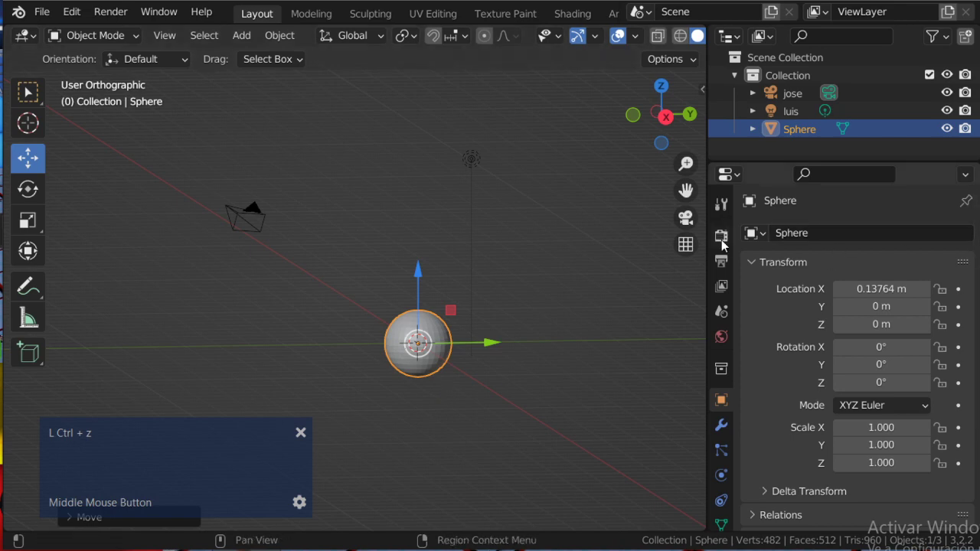
left_click(689, 252)
middle_click(530, 315)
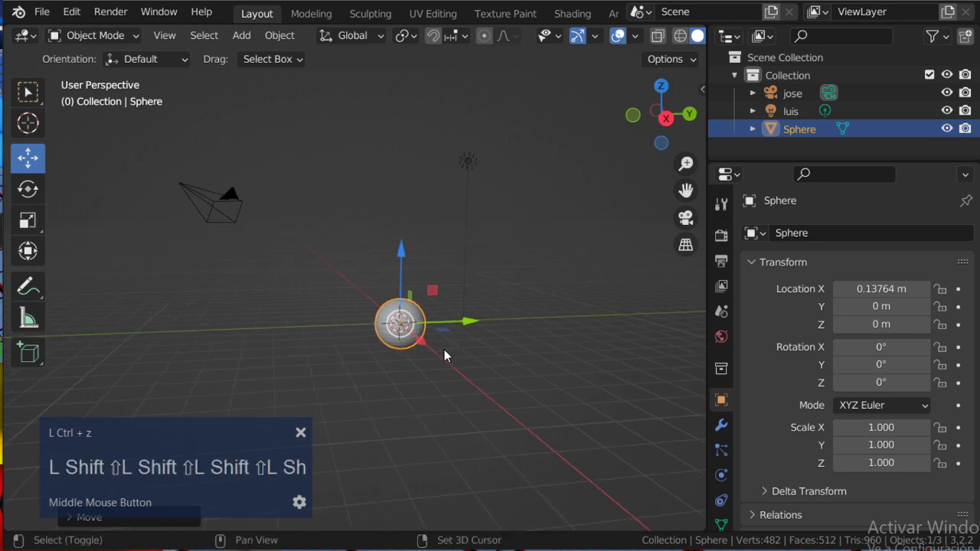
key("shift+x")
Place the copy at -11 m on X, try scaling and grabbing it, then undo back to that placement
left_click(431, 358)
key("s")
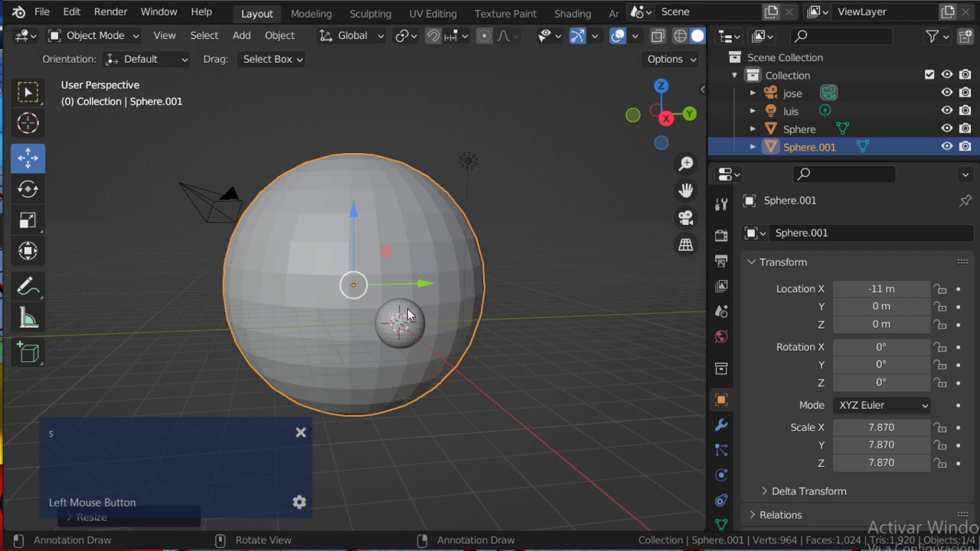
key("g")
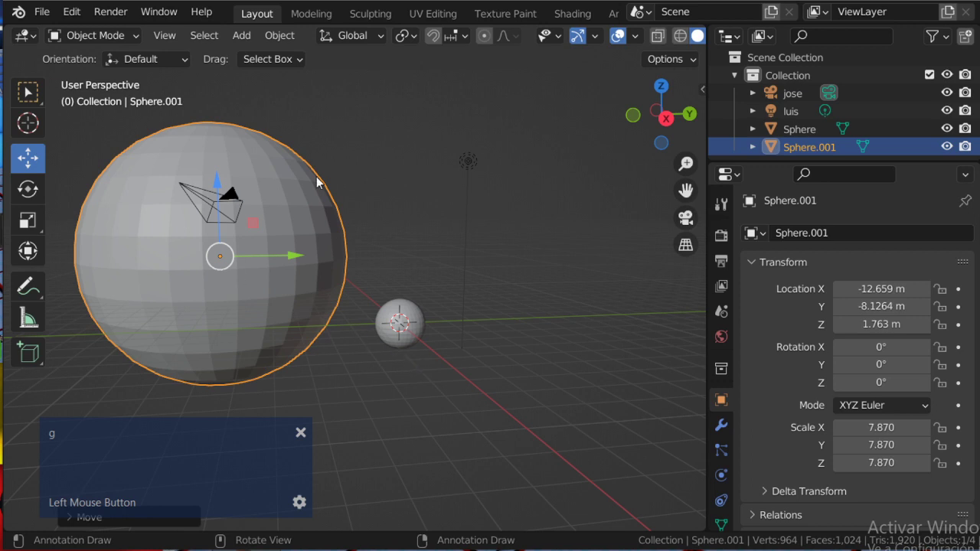
key("shift+a")
key("Escape")
key("ctrl+z")
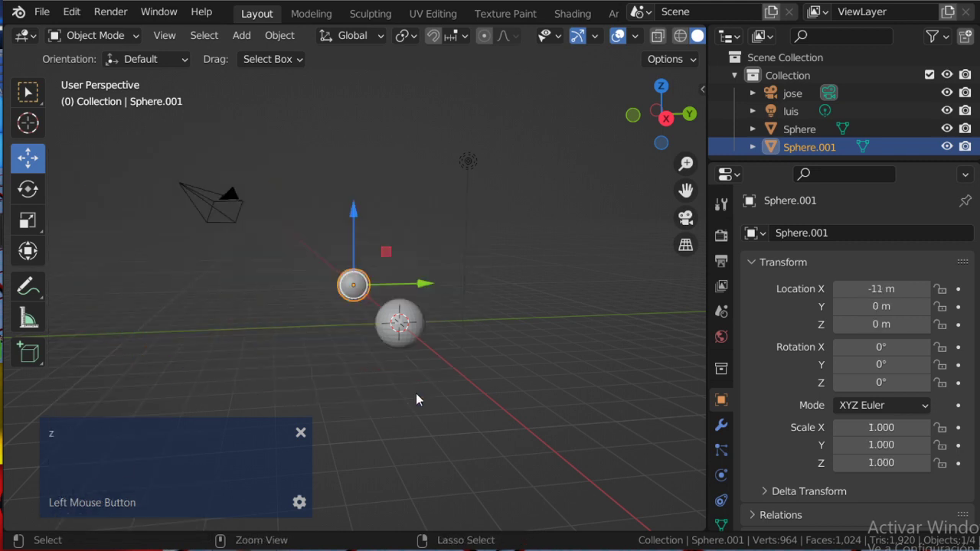
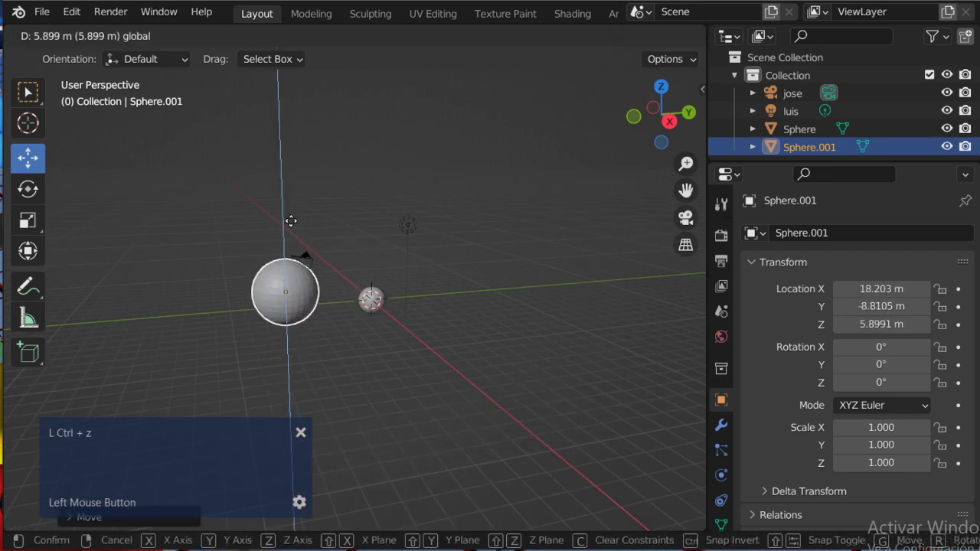
Move Sphere.001 again so it ends up large near the viewer at about 18.2, -8.81, 5.21 m
middle_click(348, 326)
scroll("up", 3)
middle_click(356, 333)
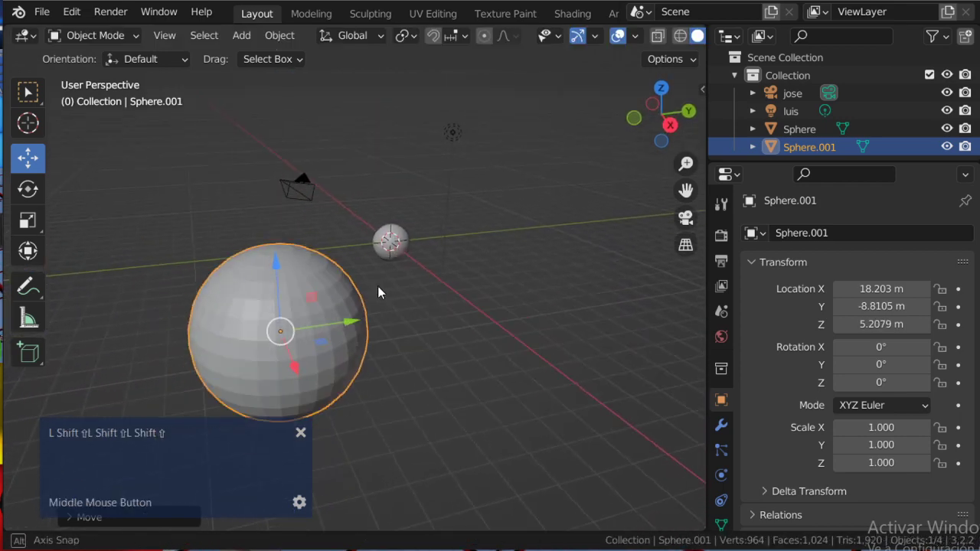
left_click(442, 316)
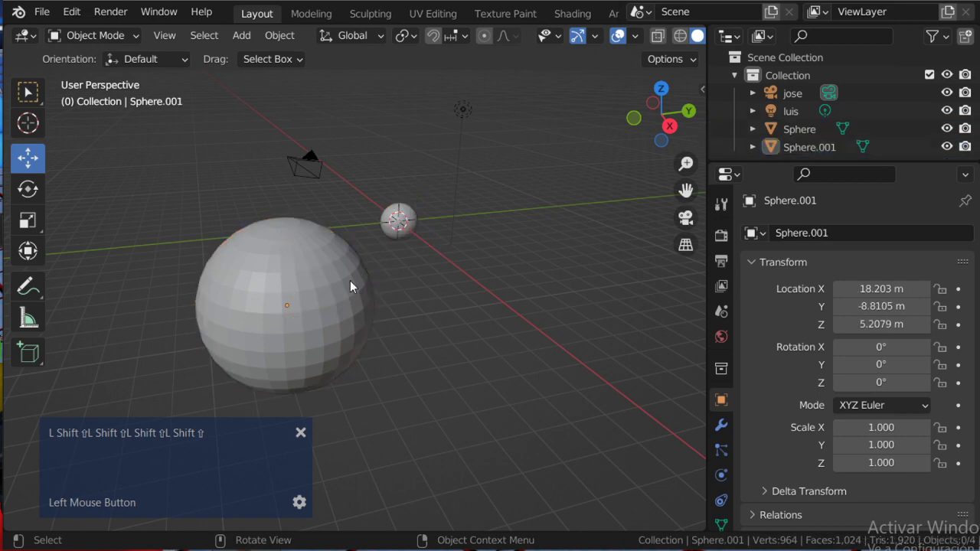
Delete the copied sphere, immediately undo to restore it, and orbit around both spheres
key("shift+Delete")
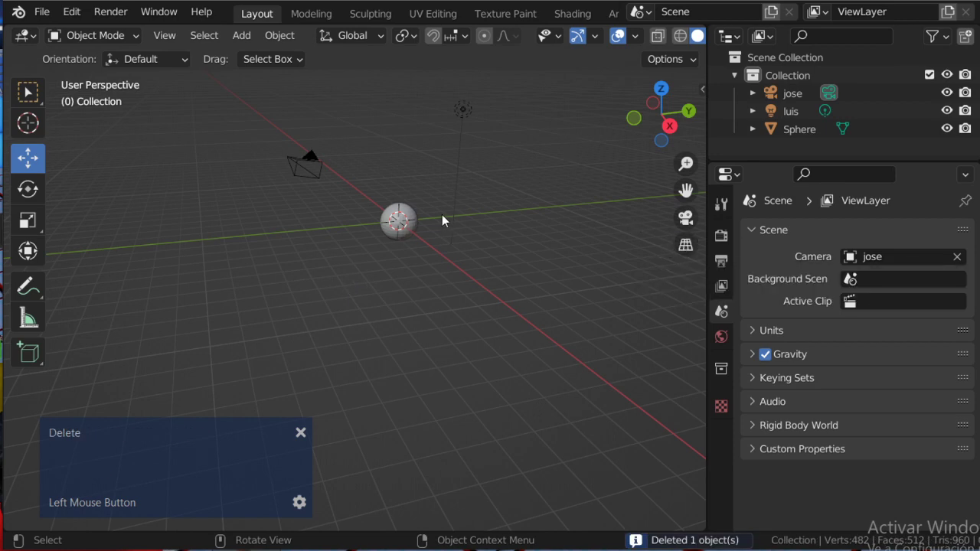
key("ctrl+z")
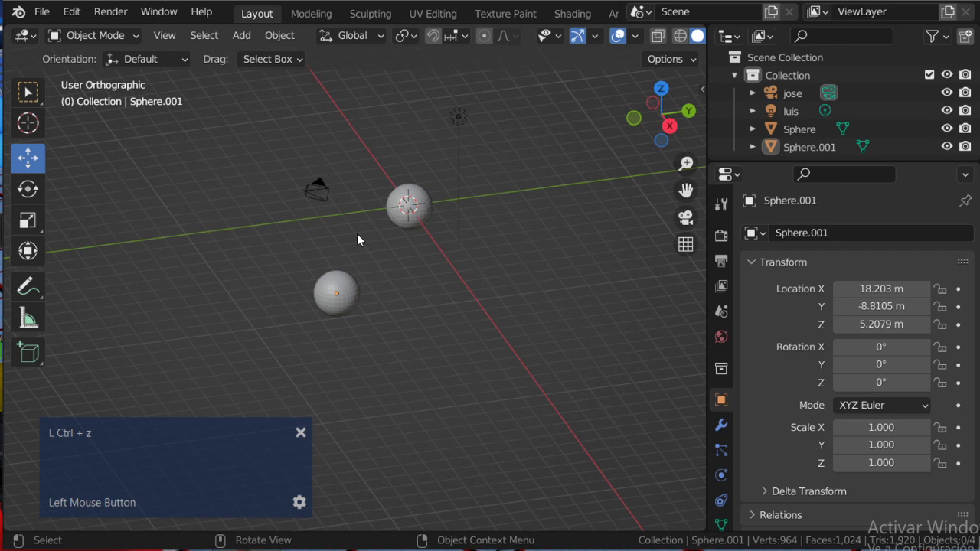
middle_click(419, 251)
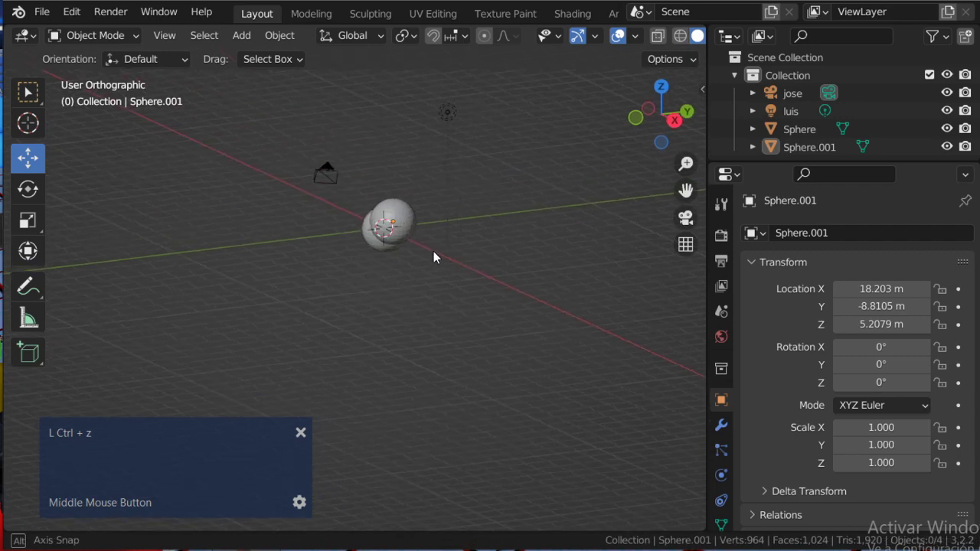
scroll("down", 3)
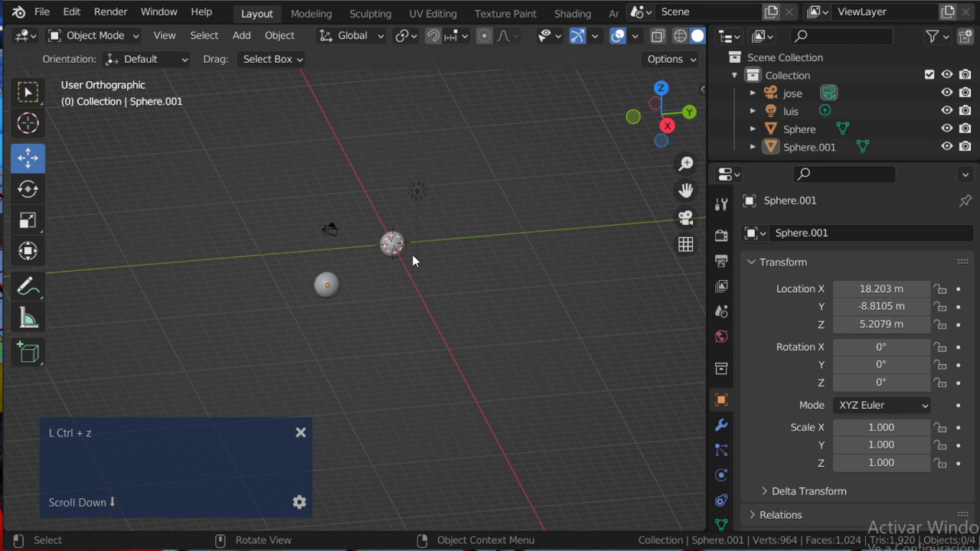
scroll("up", 3)
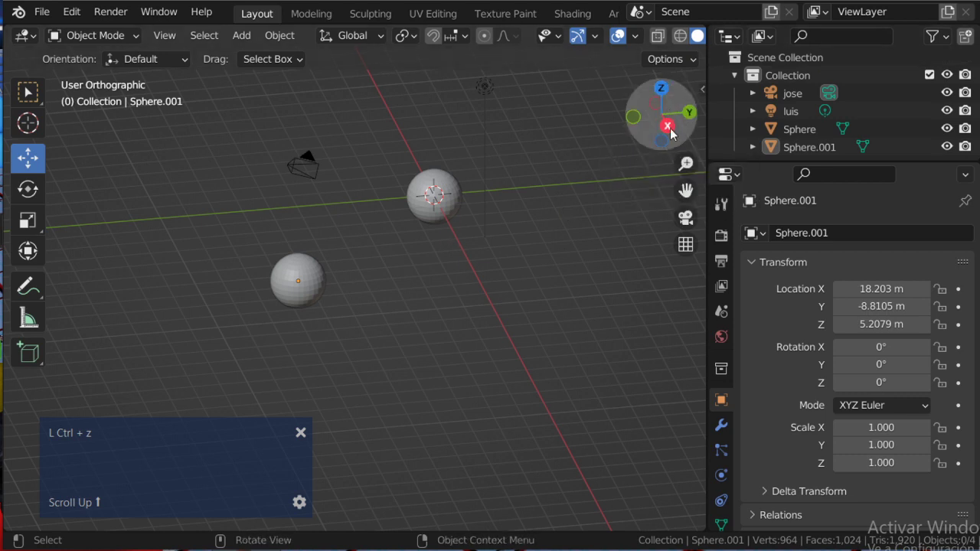
Set the viewport to Top orthographic via the gizmo Z axis to see both spheres from above
middle_click(544, 196)
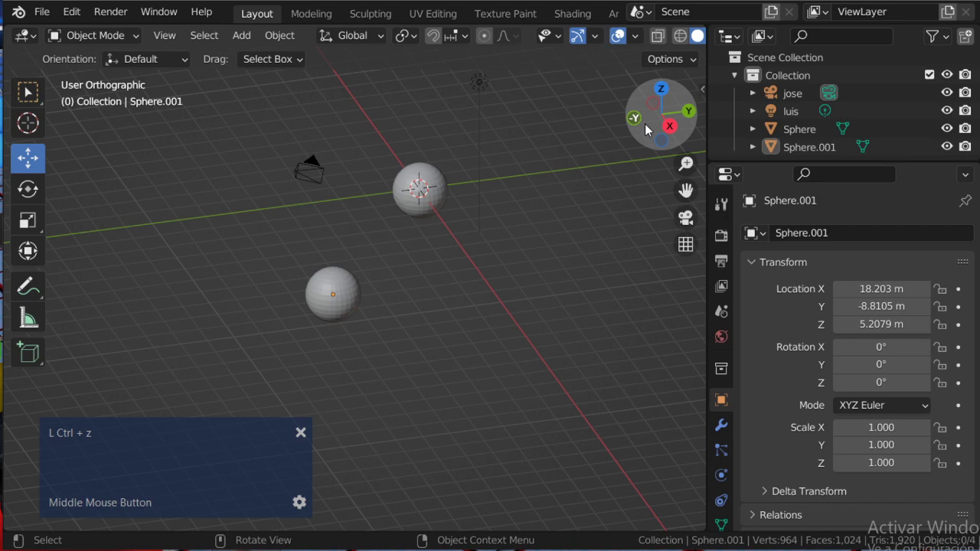
left_click(653, 130)
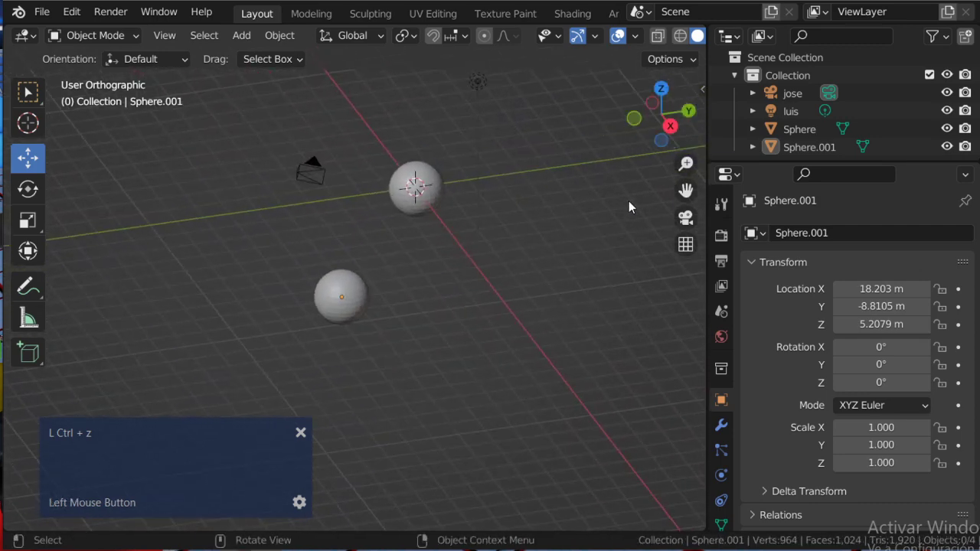
scroll("down", 3)
middle_click(535, 177)
left_click(651, 132)
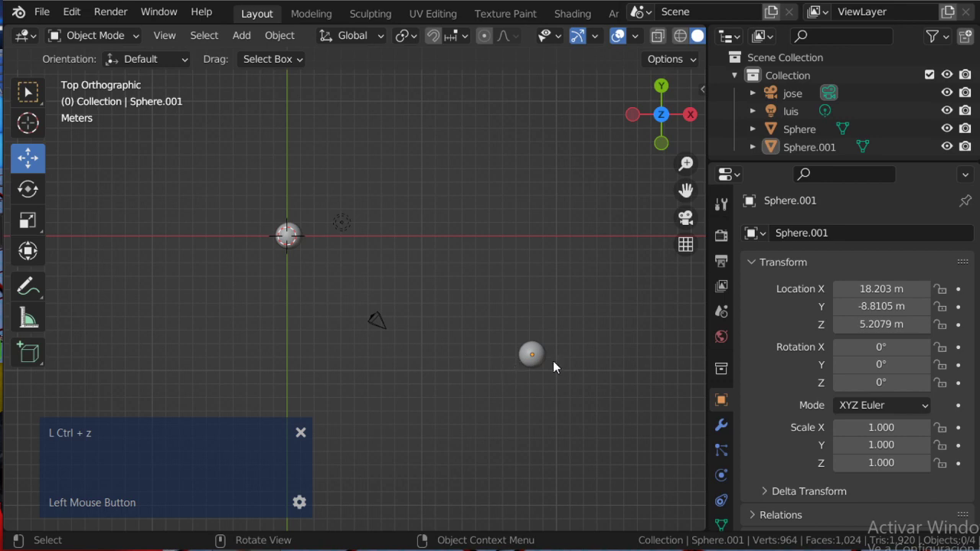
Delete Sphere.001 so only the original sphere remains with the camera and light
key("Delete")
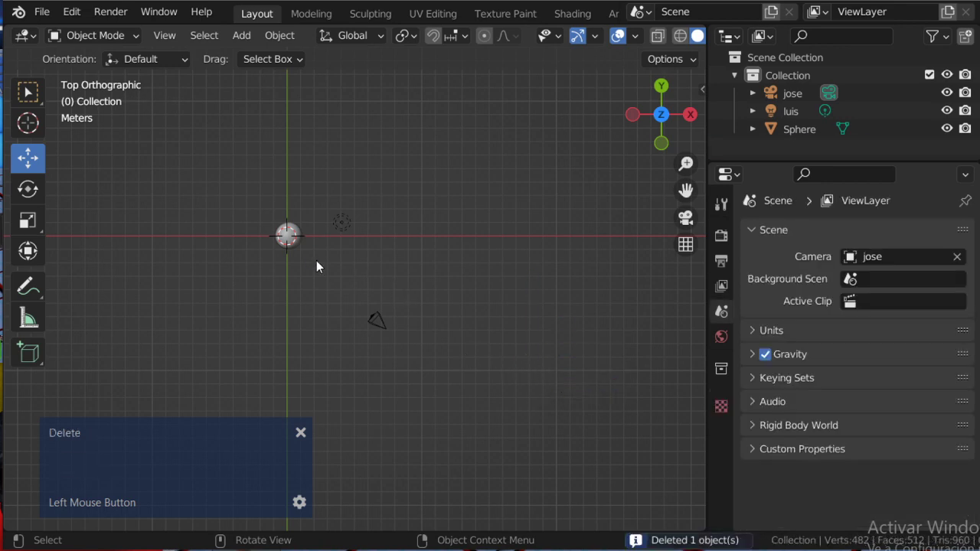
key(".")
scroll("down", 3)
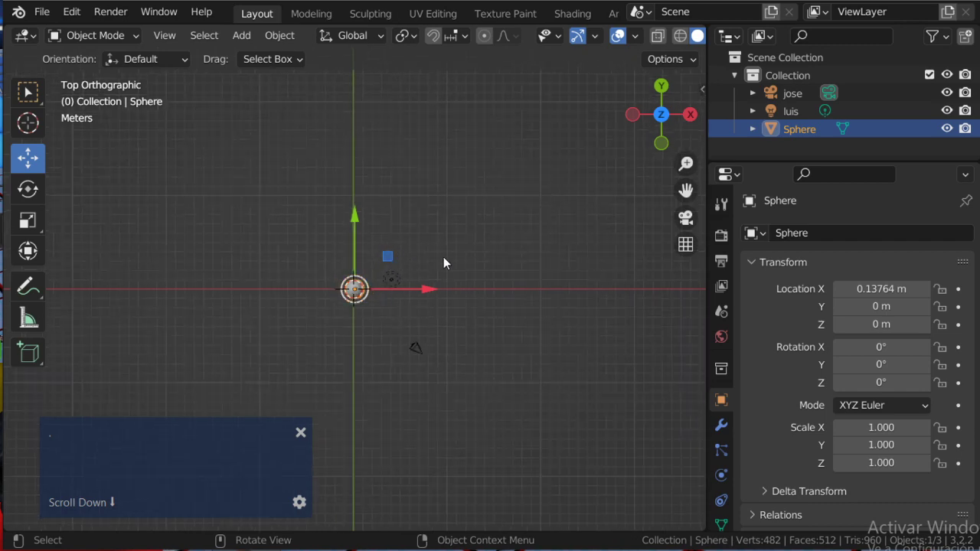
scroll("up", 3)
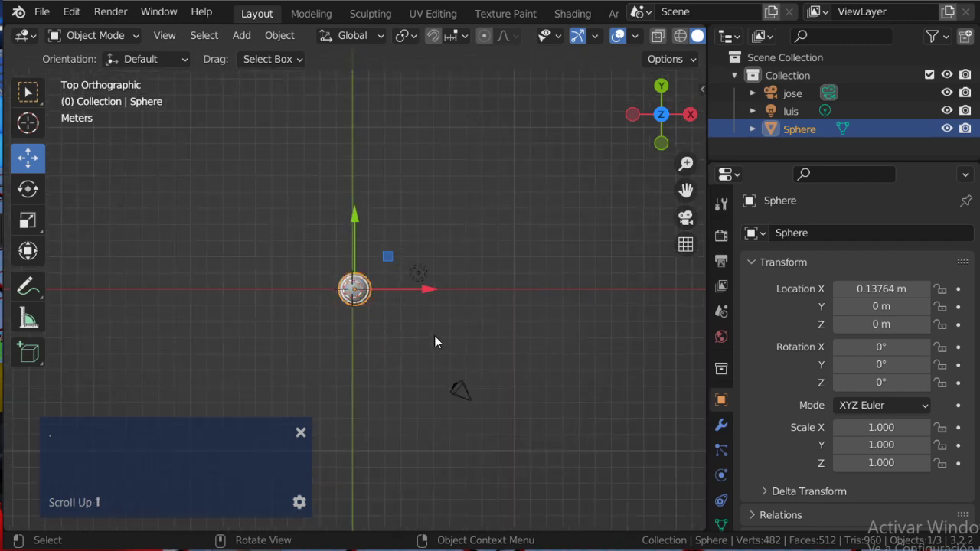
scroll("down", 3)
scroll("up", 3)
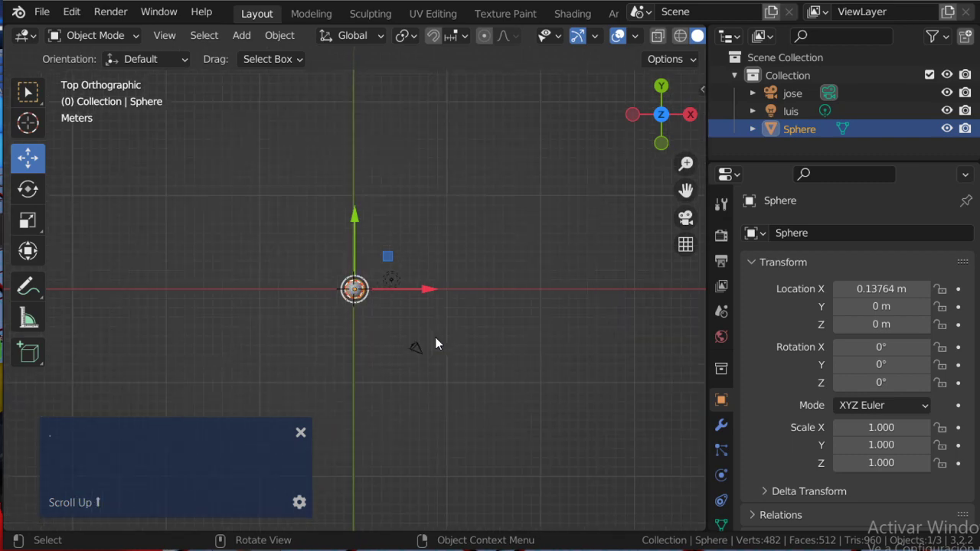
scroll("down", 3)
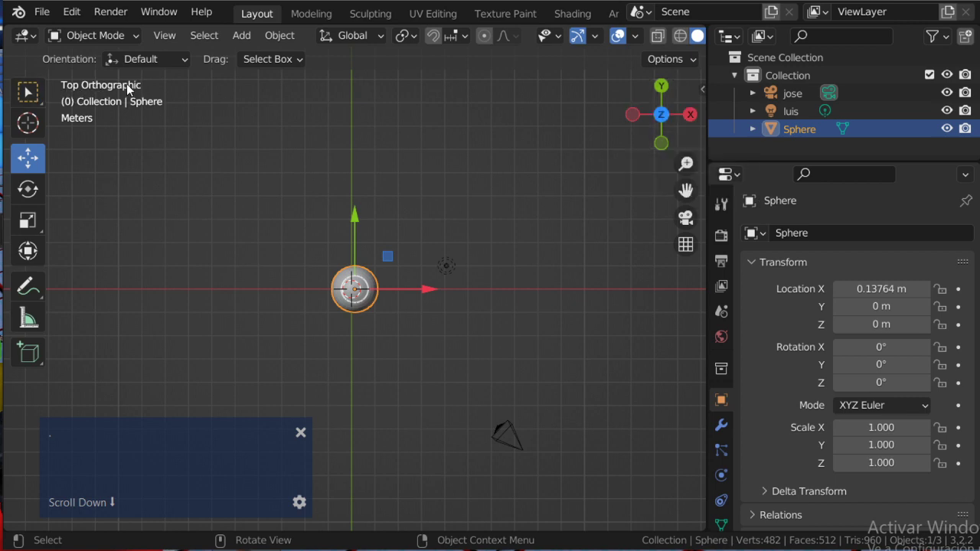
Switch to Right view via the gizmo X axis to see the remaining sphere from the side
left_click(667, 92)
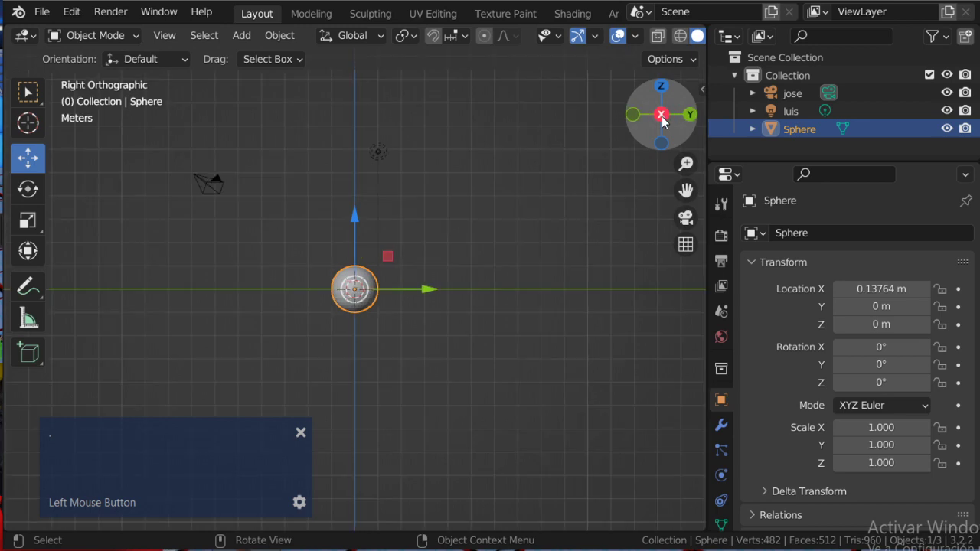
scroll("down", 3)
scroll("up", 3)
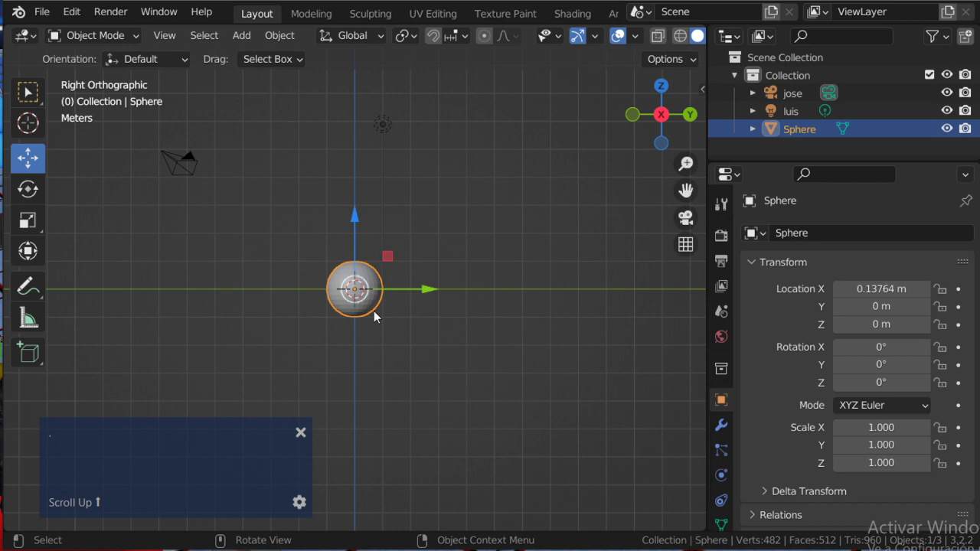
Delete the sphere and add a cube raised to about 0.976 m on Z above the grid floor
key("Delete")
left_click(210, 38)
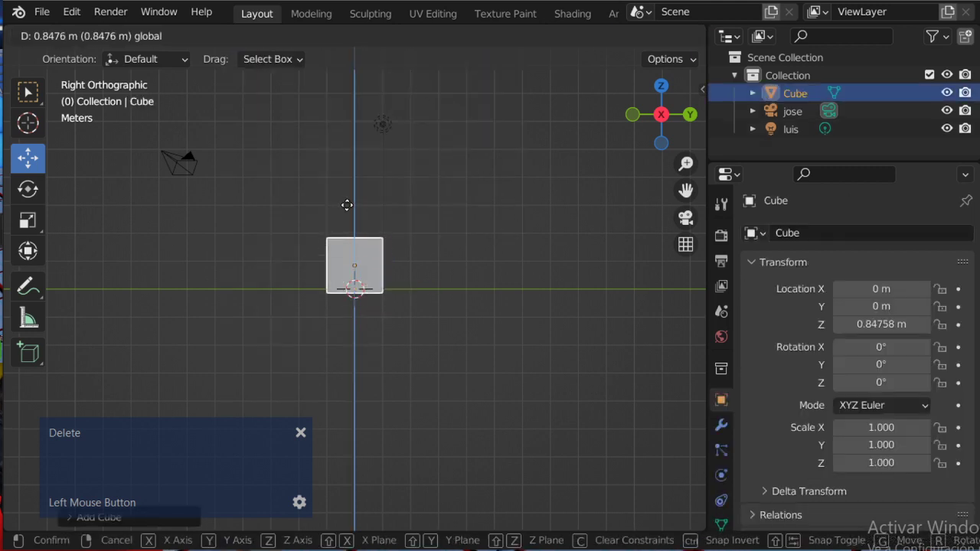
middle_click(464, 242)
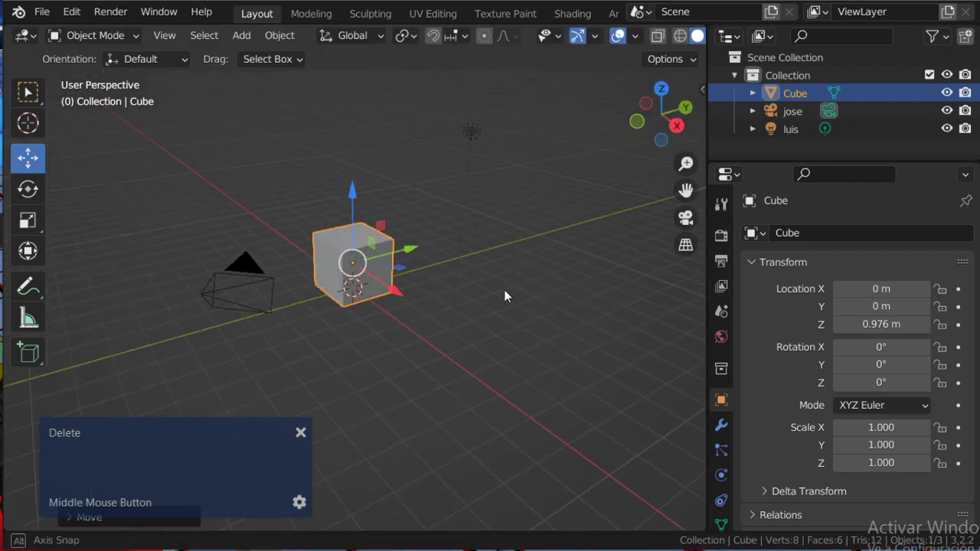
scroll("up", 3)
middle_click(443, 285)
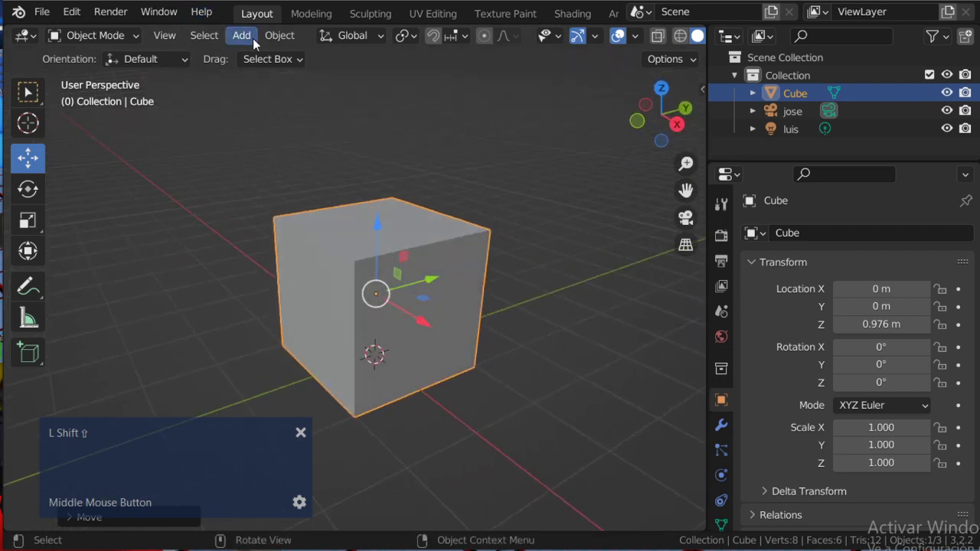
Make a trial duplicate of the cube, then delete the copy
left_click(287, 47)
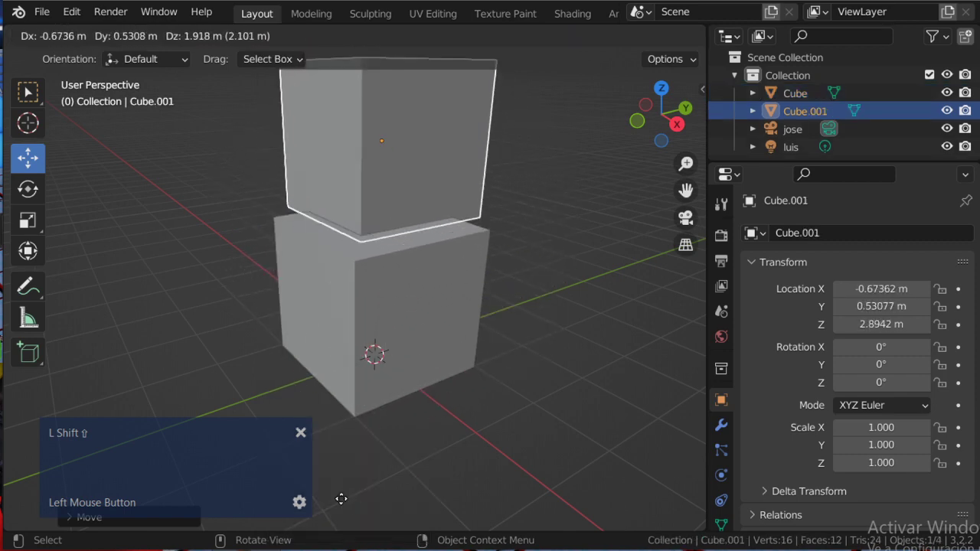
middle_click(468, 502)
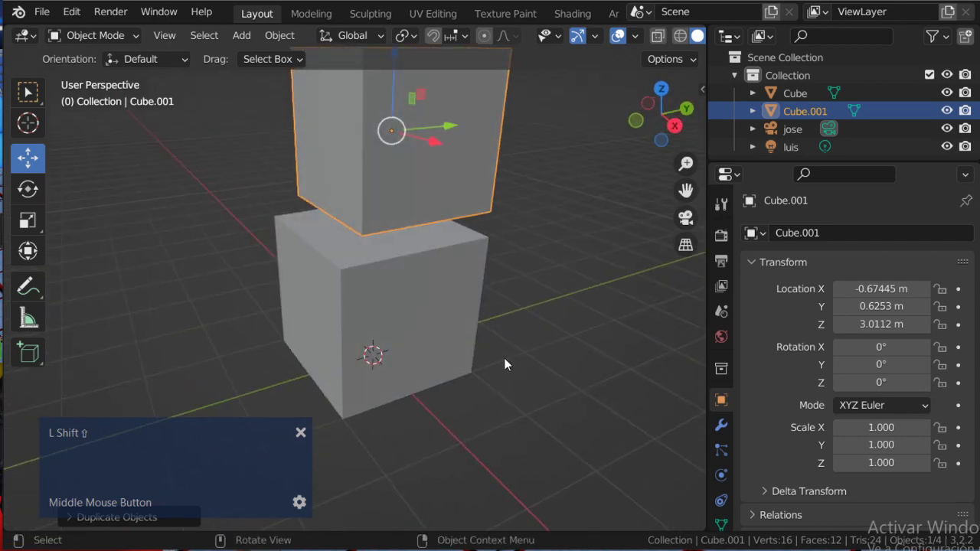
key("shift+Delete")
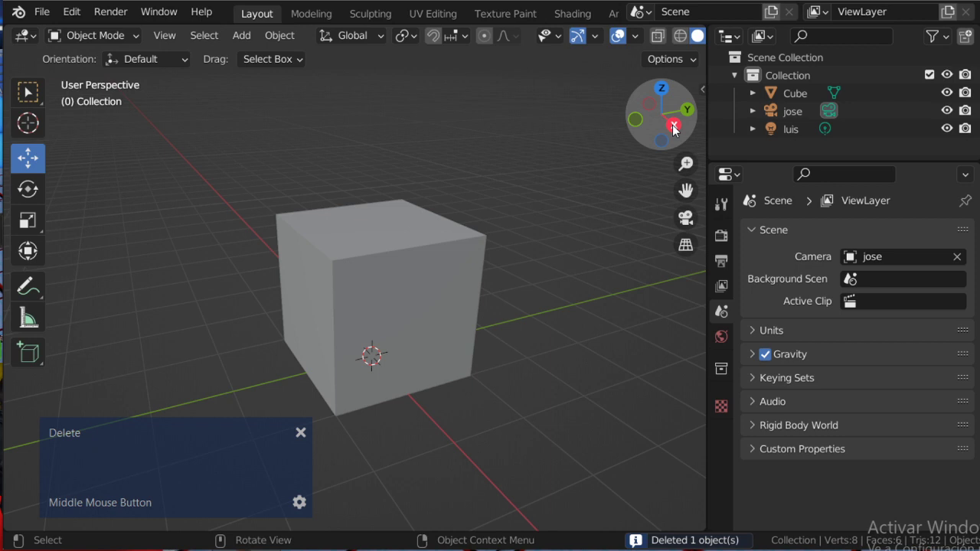
Check the cube from the Right side view, then return to a perspective view of it
left_click(682, 133)
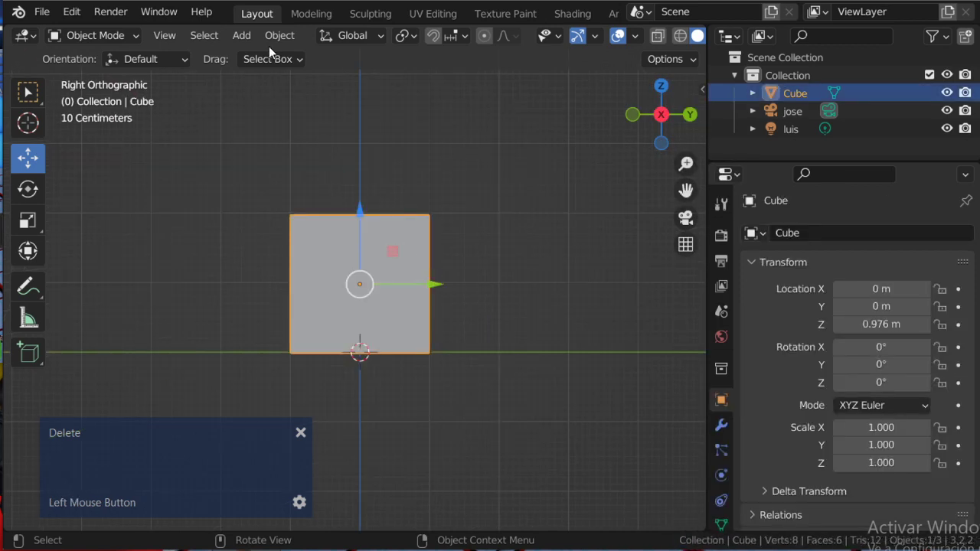
scroll("down", 3)
scroll("up", 3)
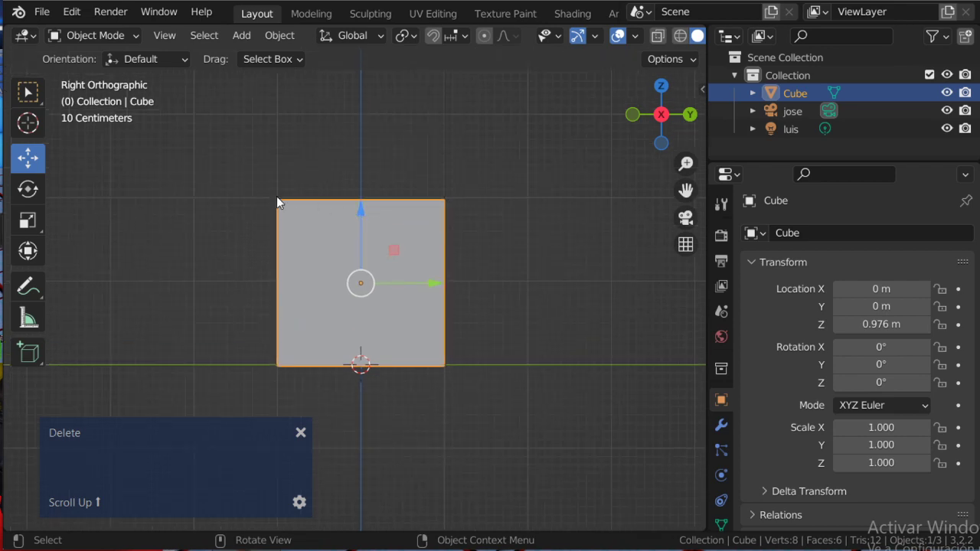
left_click(323, 222)
scroll("down", 3)
scroll("up", 3)
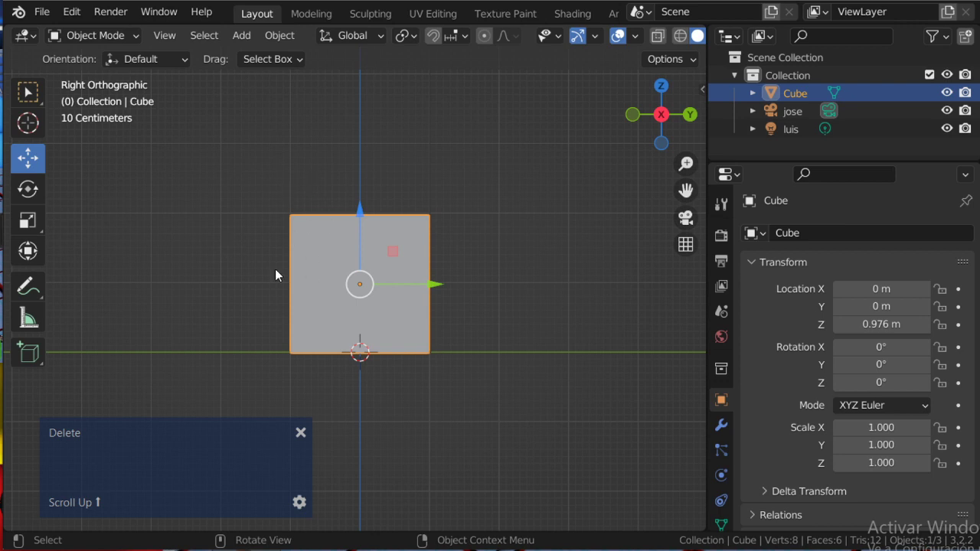
middle_click(365, 248)
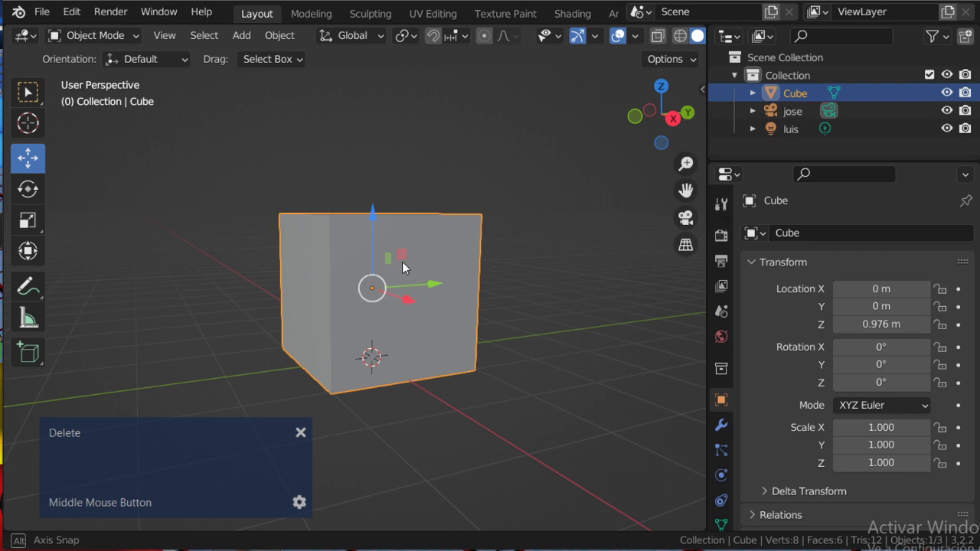
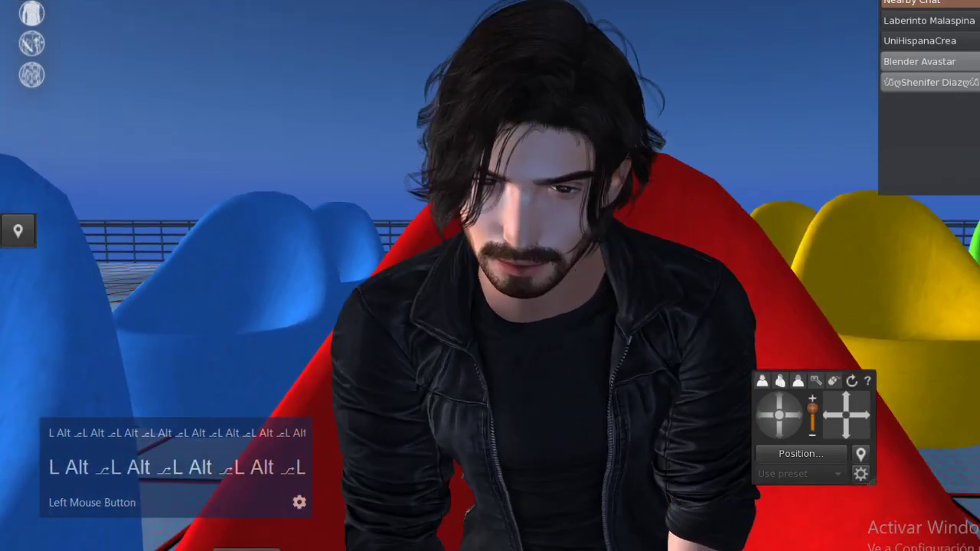
type("l")
type("lll")
type("l")
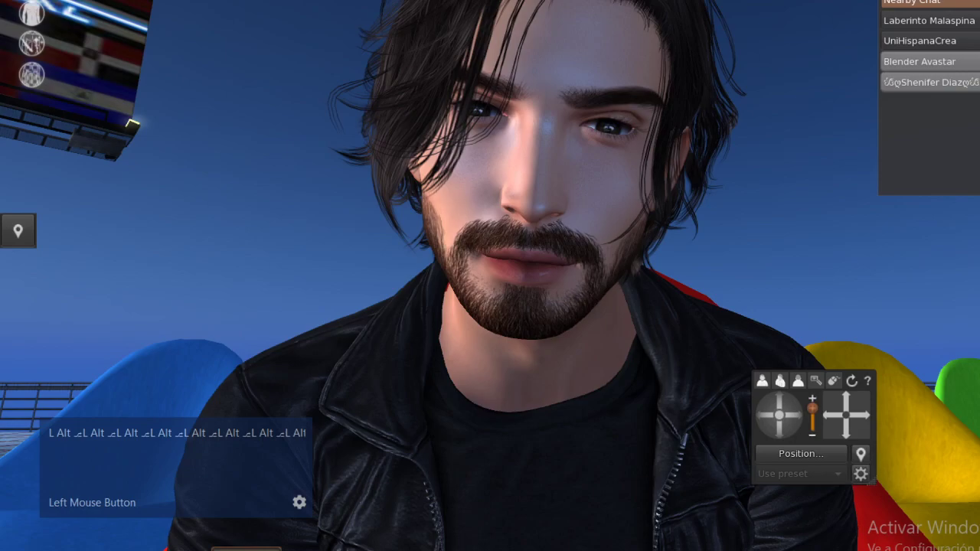
scroll("down", 3)
key("Escape")
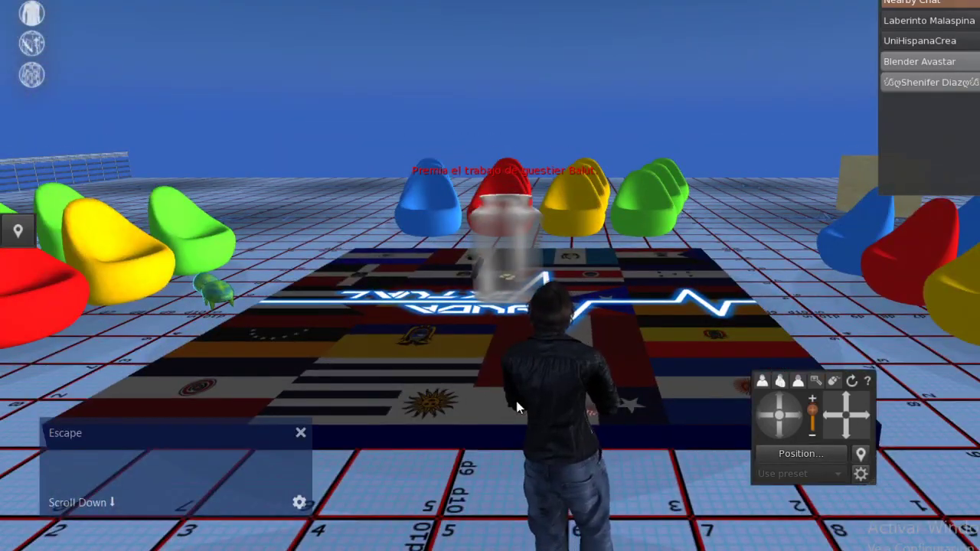
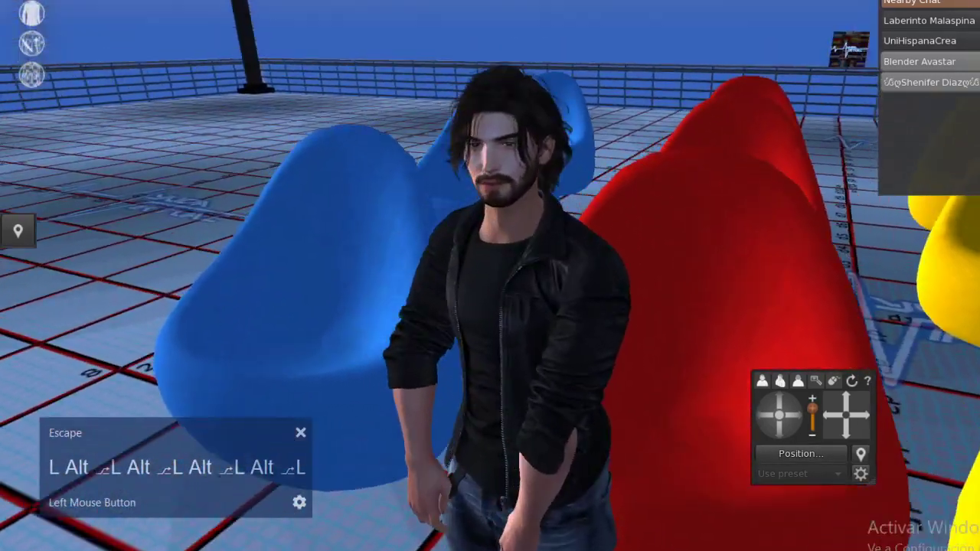
key("ctrl+9")
key("0")
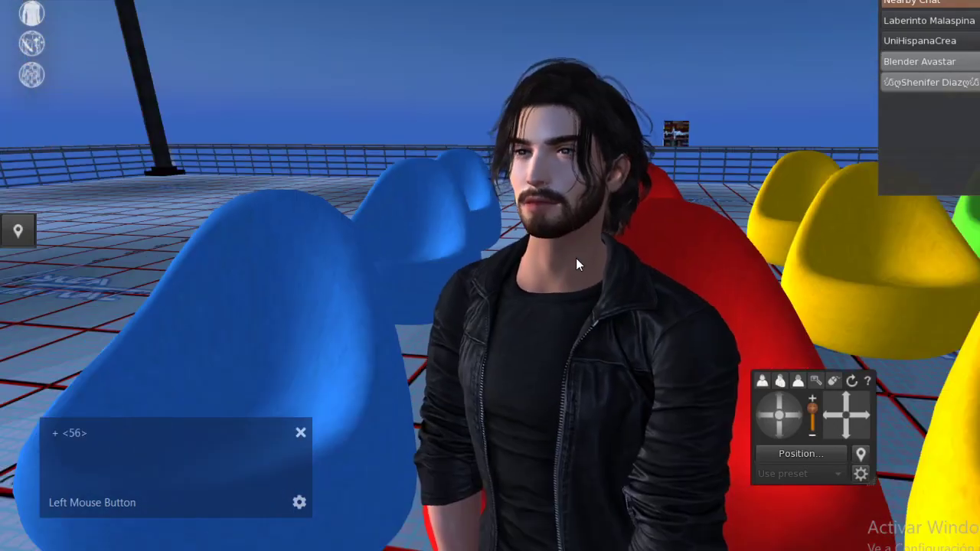
type("+ <56>l")
type("l")
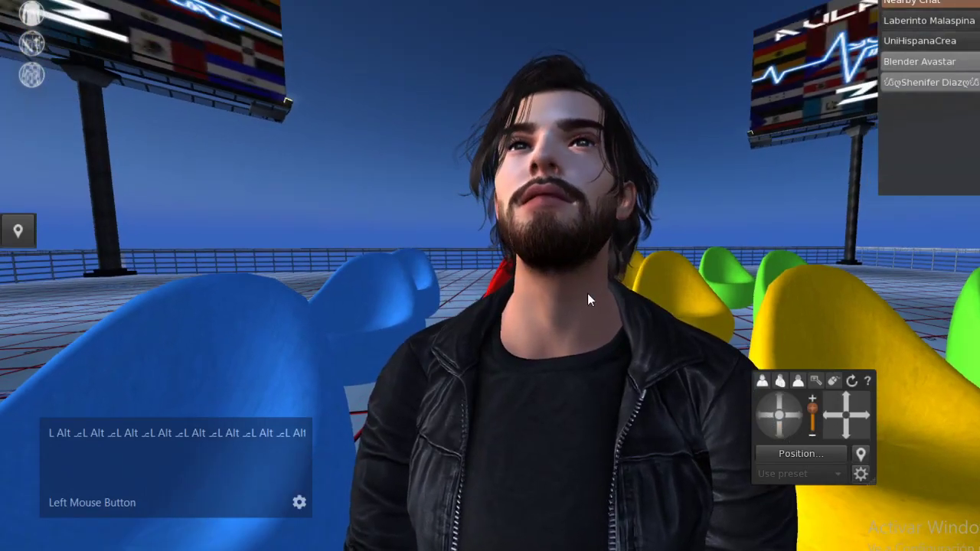
type("⎁L Alt ⎁L Alt ⎁L Alt ⎁L")
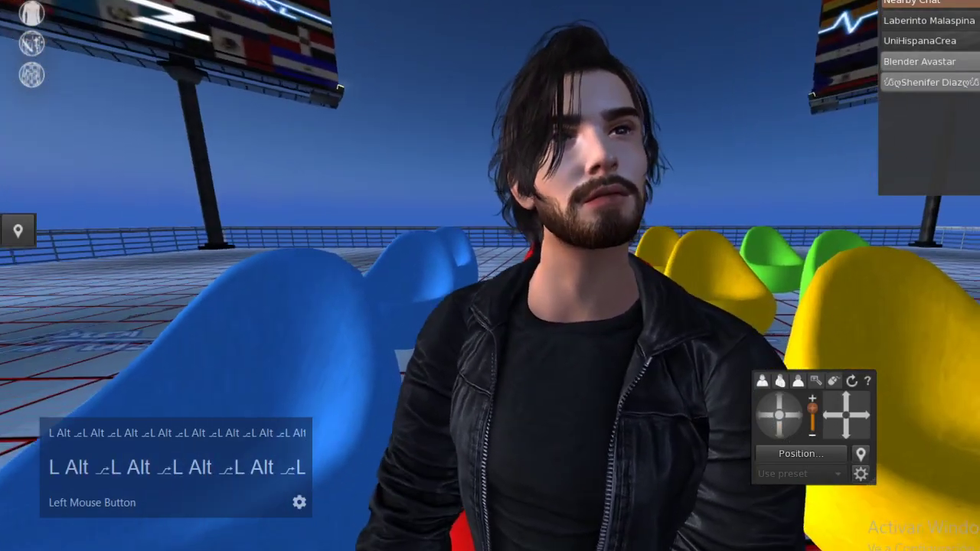
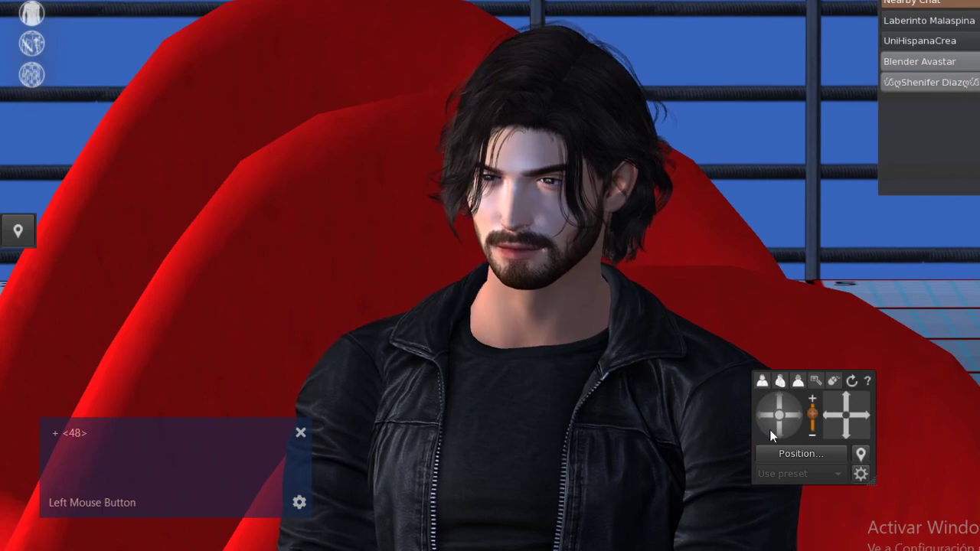
key("alt+0")
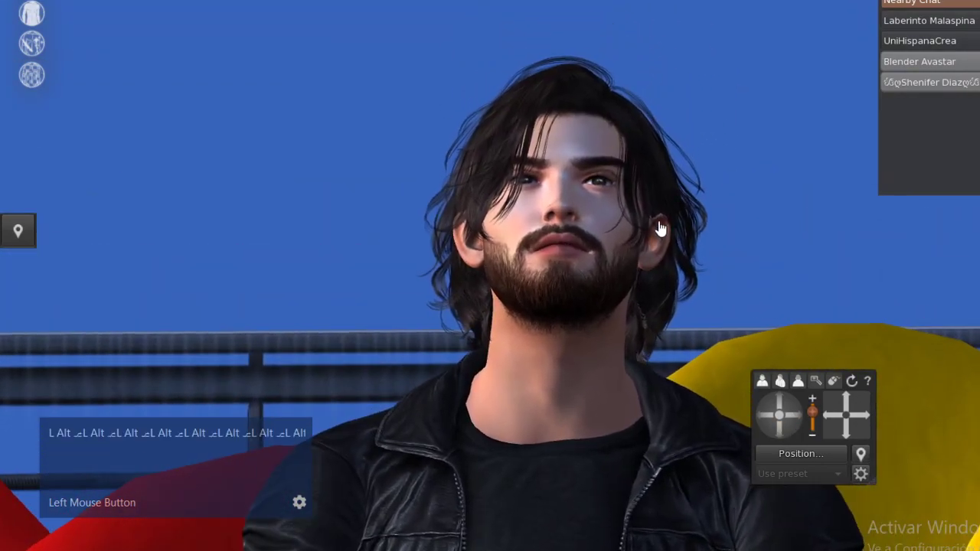
Enlarge the Mini-Map window considerably and nudge it left into a better position
type("L Alt ⌊L Alt ⌊L Alt ⌊L Alt ⌊L Alt ⌊L Alt ⌊L Alt ⌊L Alt")
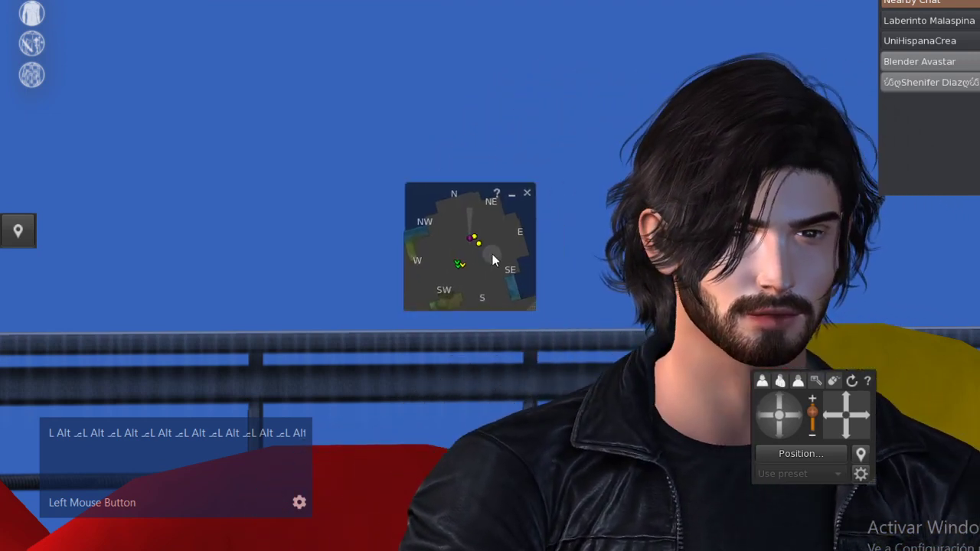
scroll("up", 3)
scroll("down", 3)
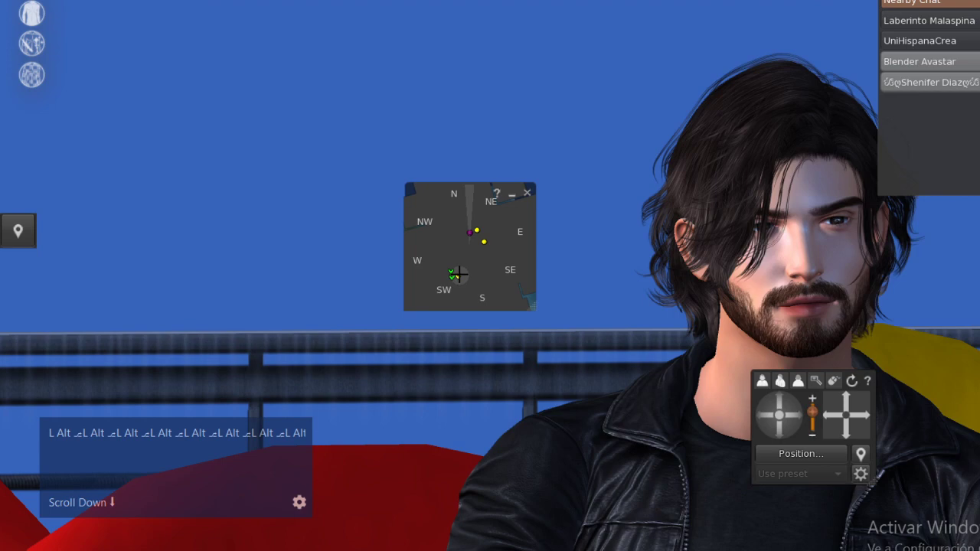
type("L Alt ⌥L Alt ⌥L Alt ⌥L Alt ⌥L Alt ⌥L Alt ⌥L Alt ⌥L AltL Alt ⫠L Alt ⫠L Alt ⫠L Alt ⫠L Alt ⫠L Alt ⫠L Alt ⫠L Alt")
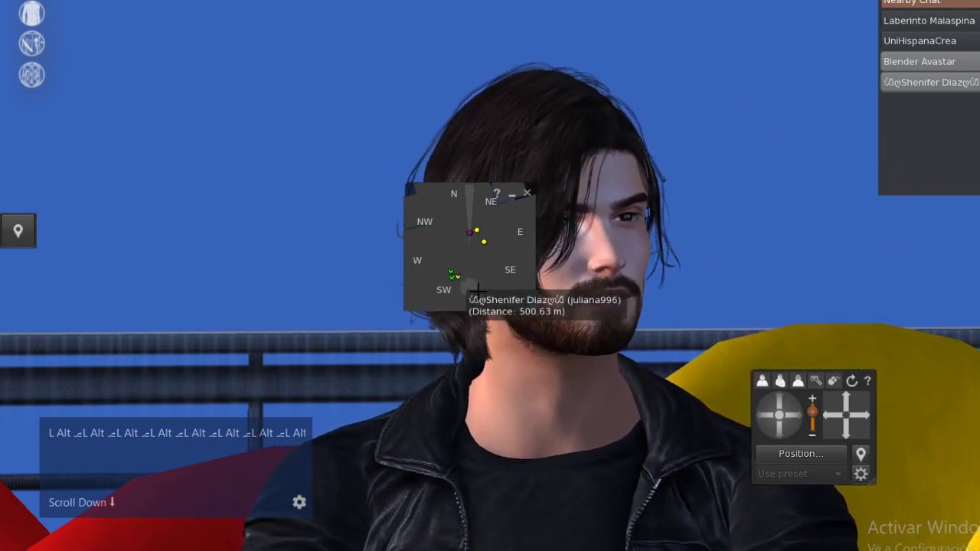
left_click(472, 233)
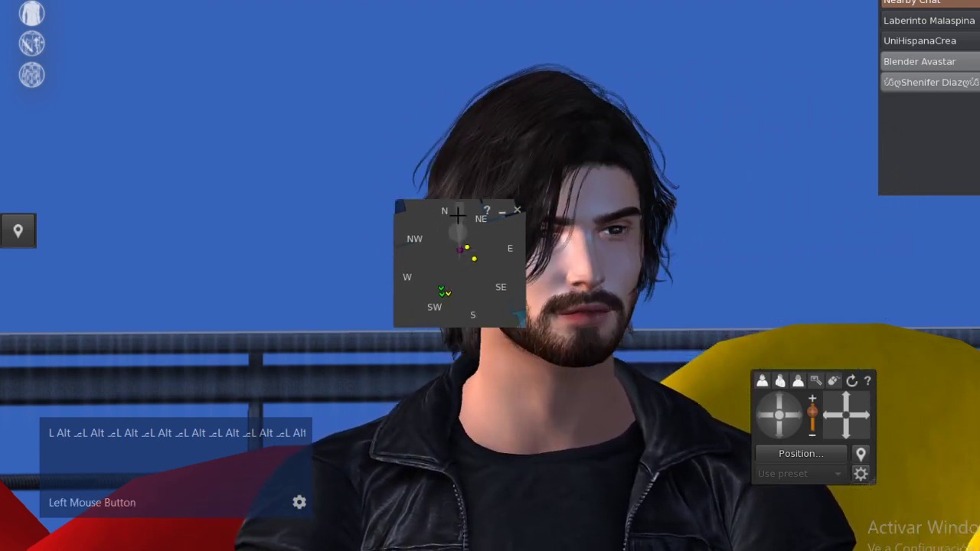
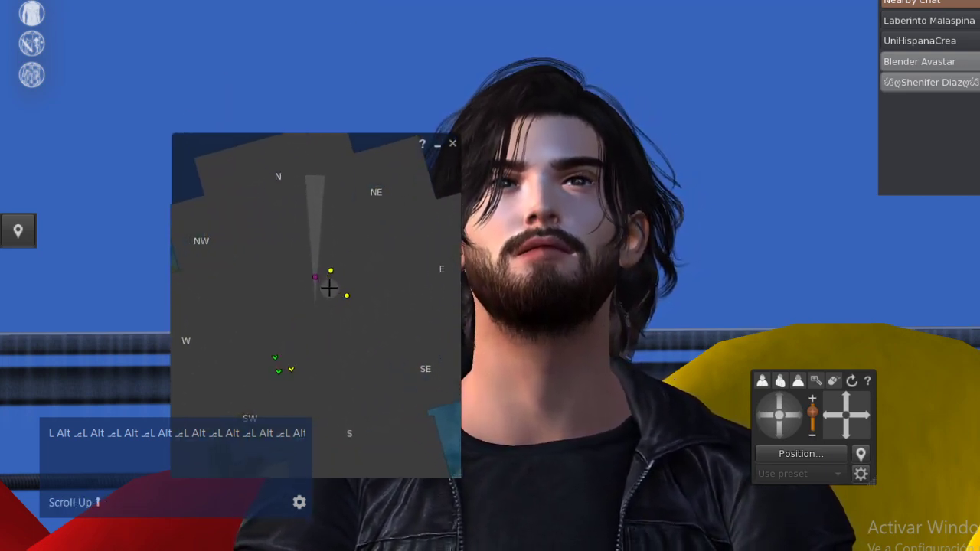
left_click(358, 264)
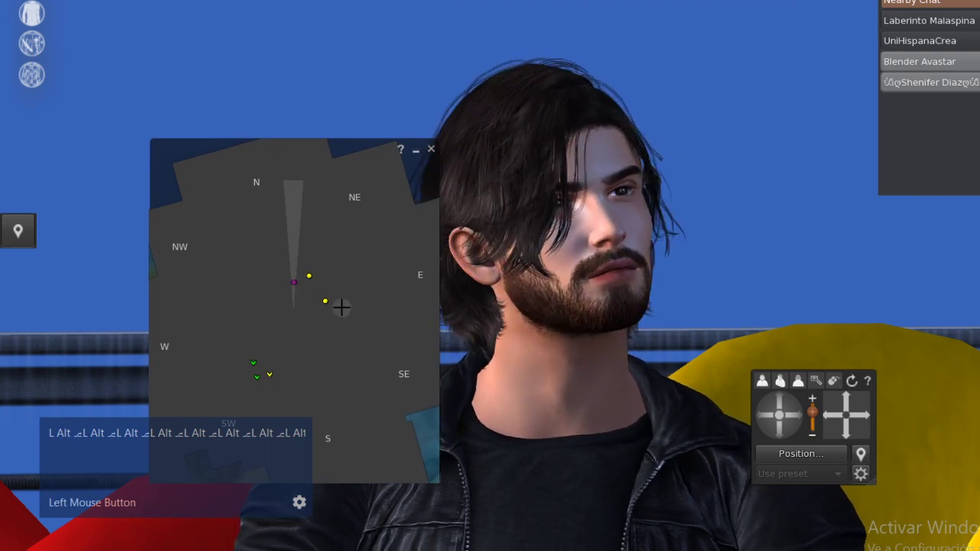
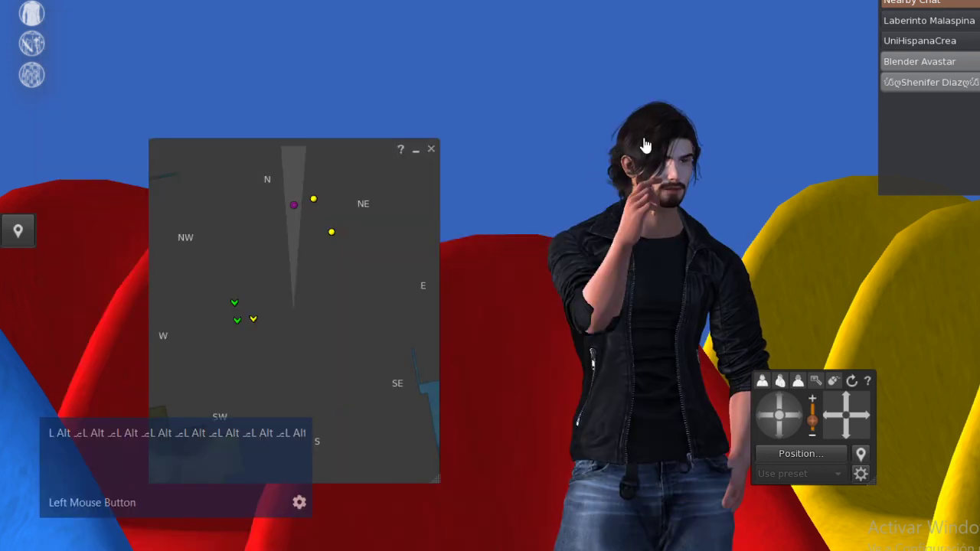
Pull the Second Life camera back over the lounge chairs and switch to Photoshop's blank white canvas fitted to screen
key("alt+Tab")
type("lll")
key("alt+Tab")
type("l")
type("ll")
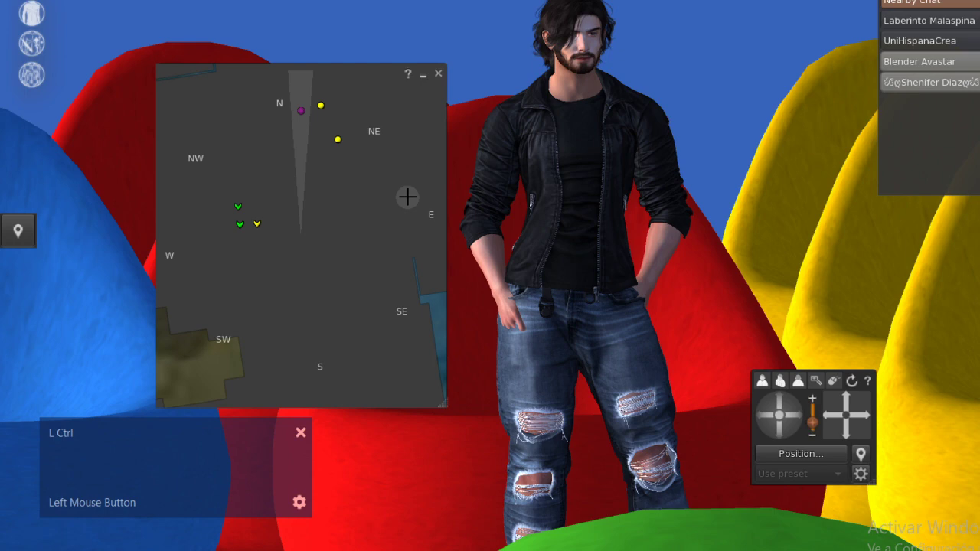
type("trlL CtrlL CtrlL CtrlL CtrlL C")
key("ctrl+0")
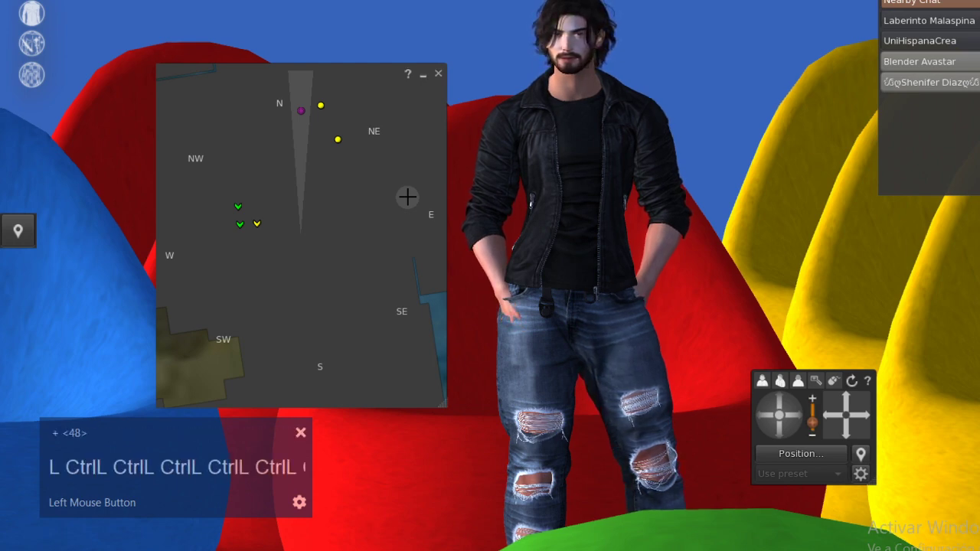
key("Escape")
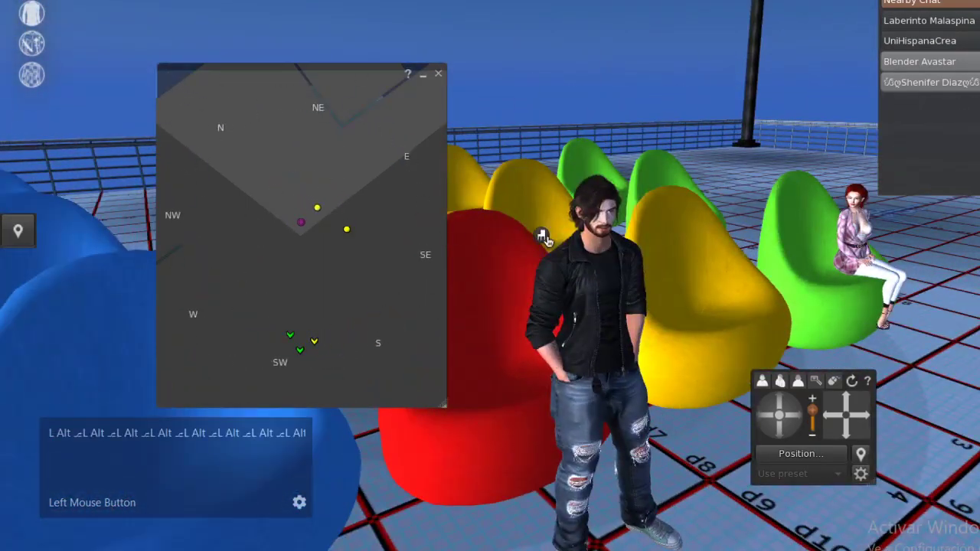
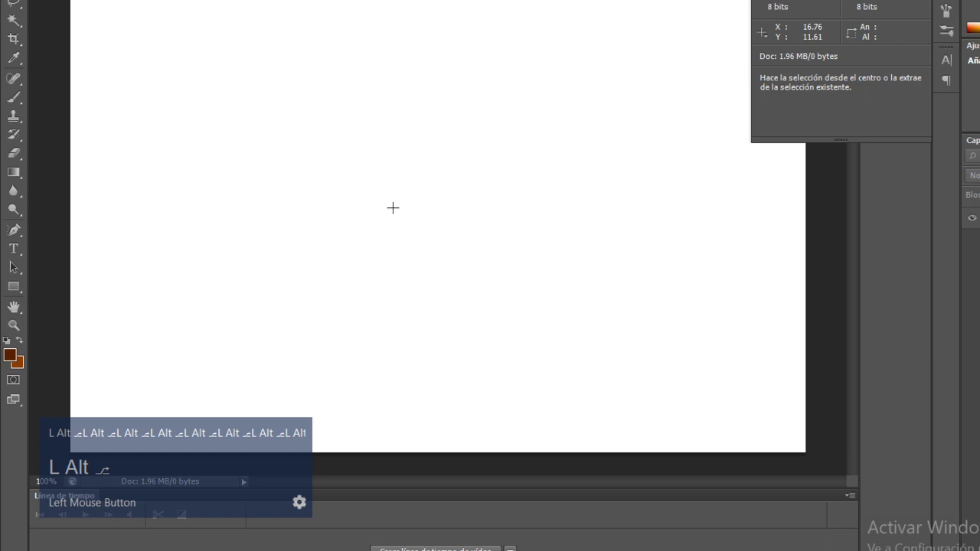
With a 10 px brush tip, paint two straight brown vertical lines down the white canvas
scroll("down", 3)
type("ll")
scroll("up", 3)
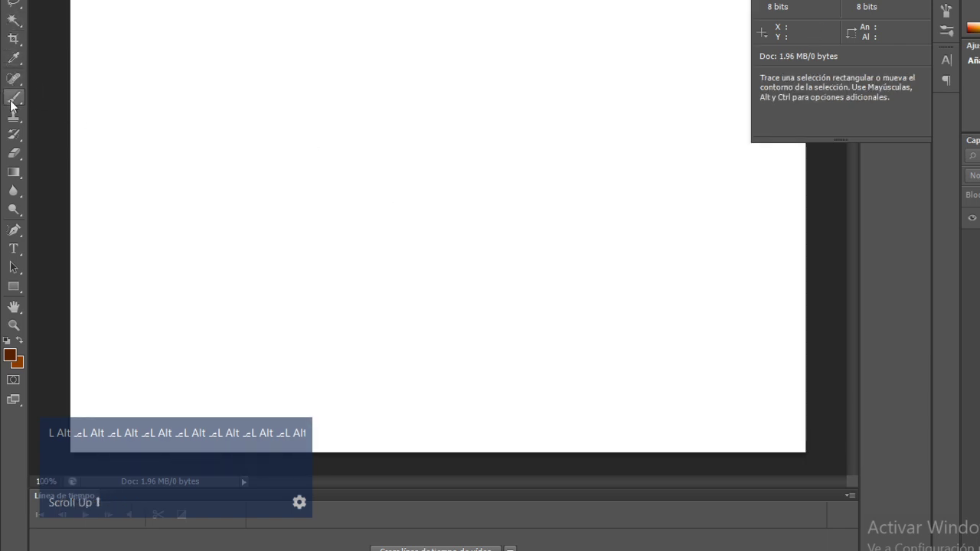
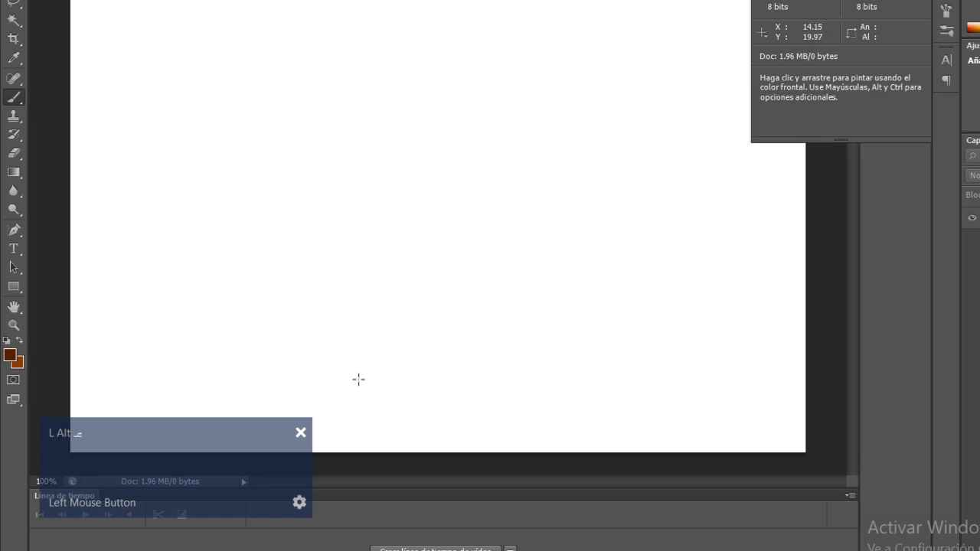
key("ctrl+z")
right_click(489, 186)
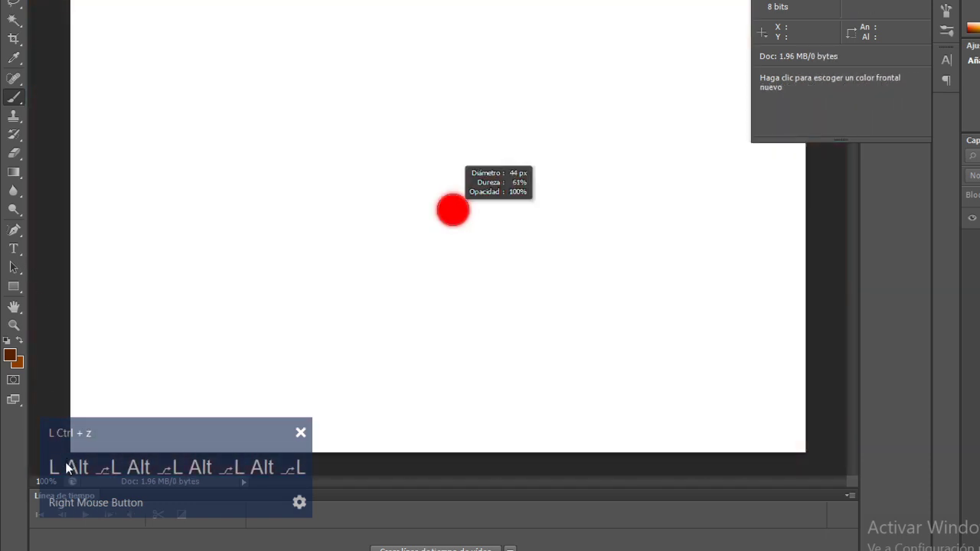
type("l")
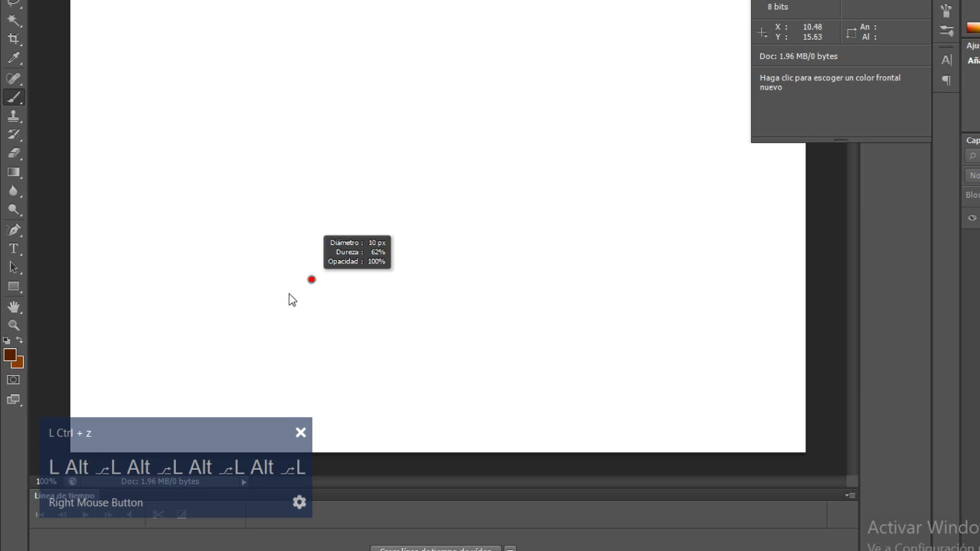
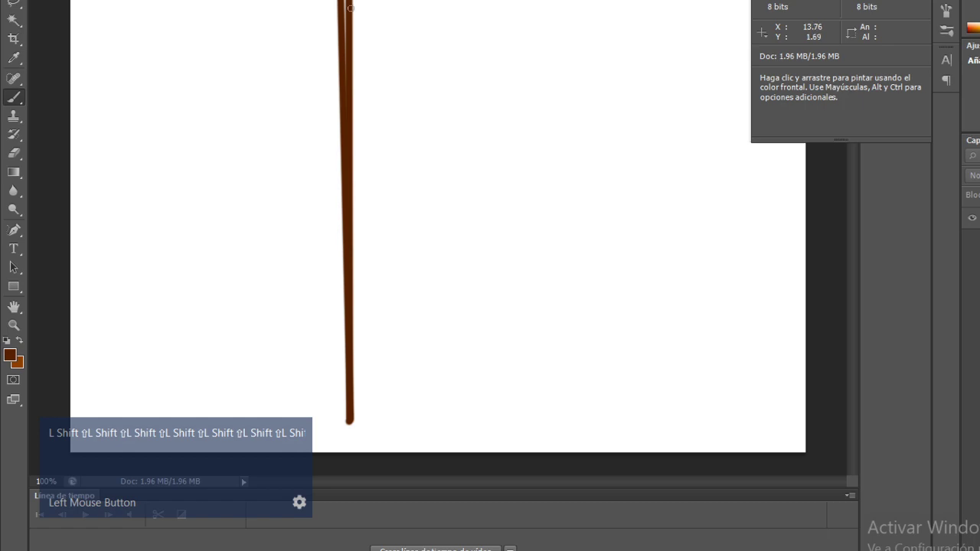
key("alt+Tab")
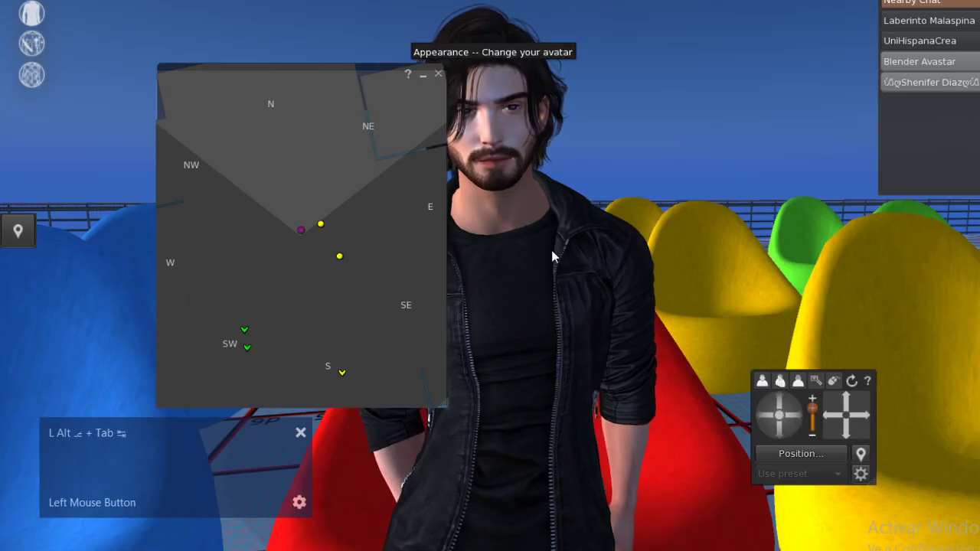
Add a short brown diagonal stroke, then bring up the black sketch of the thick oval, diagonal lines and ring
key("alt+Tab")
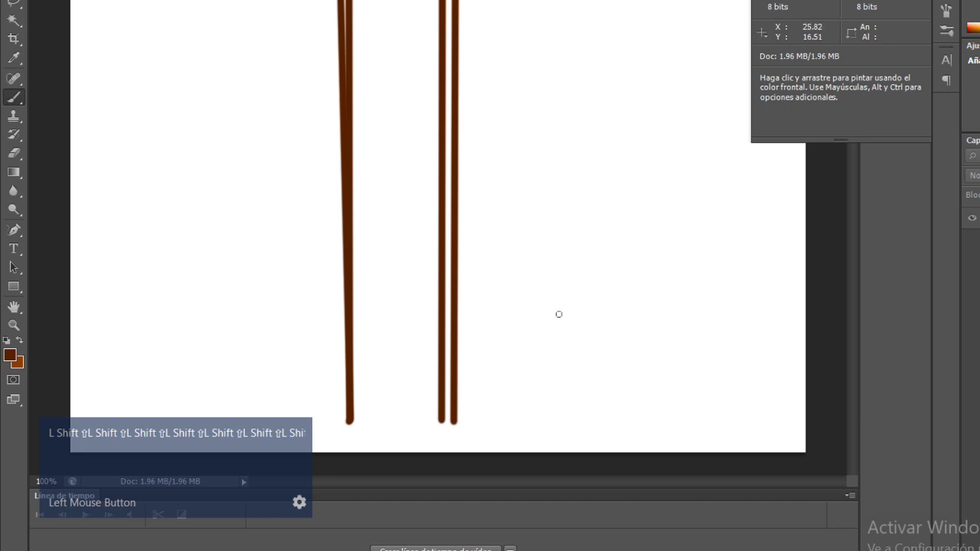
key("shift+alt+Tab")
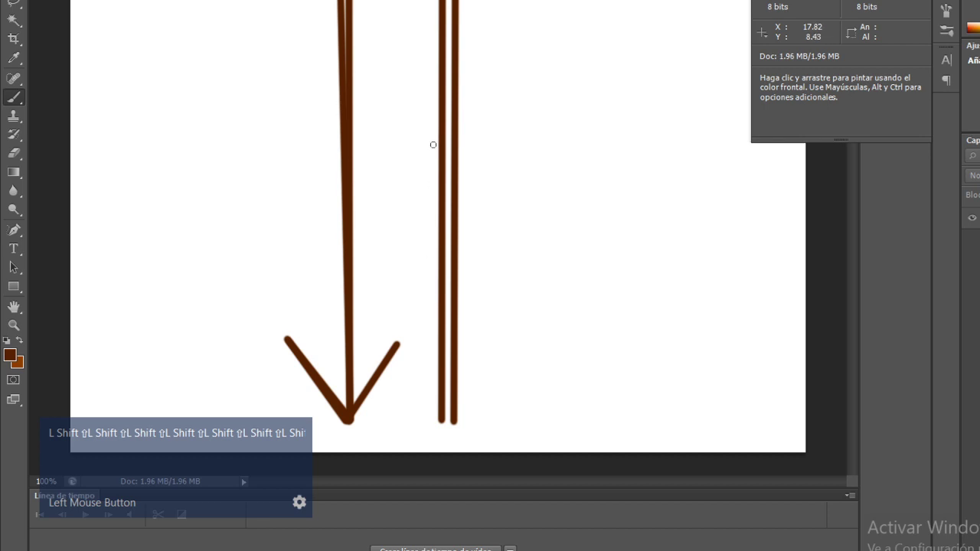
key("ctrl+shift+z")
scroll("down", 3)
type("L Alt ⎍L Alt ⎍L Alt ⎍L Alt ⎍L")
scroll("up", 3)
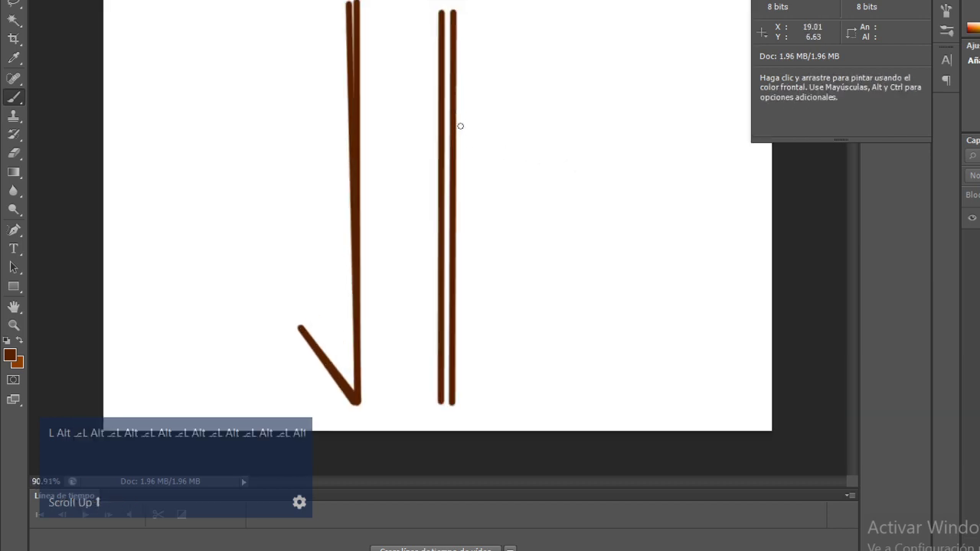
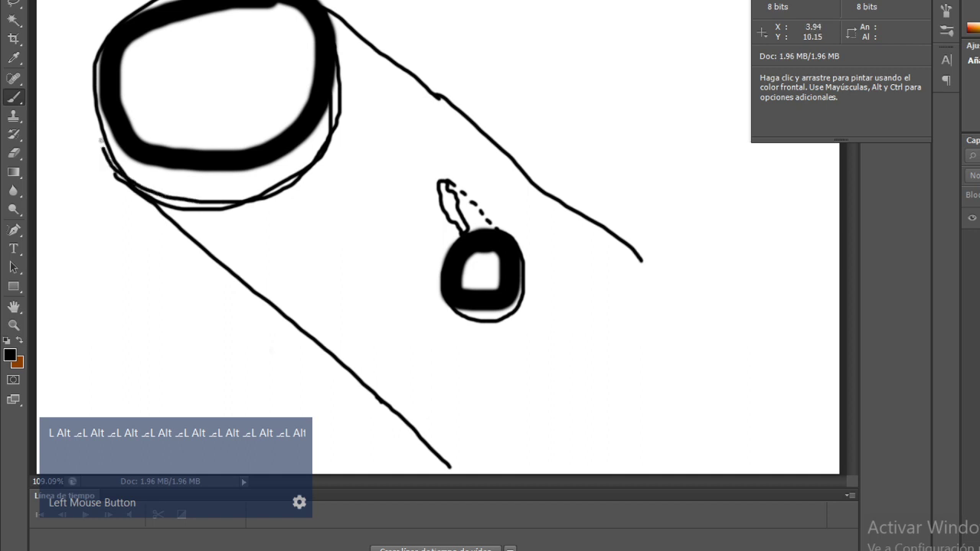
Trace a second outline around the large oval, add two short strokes by the small ring, and return to Blender
scroll("up", 3)
type("l Alt ⎁L Alt ⎁L Alt ⎁L Alt")
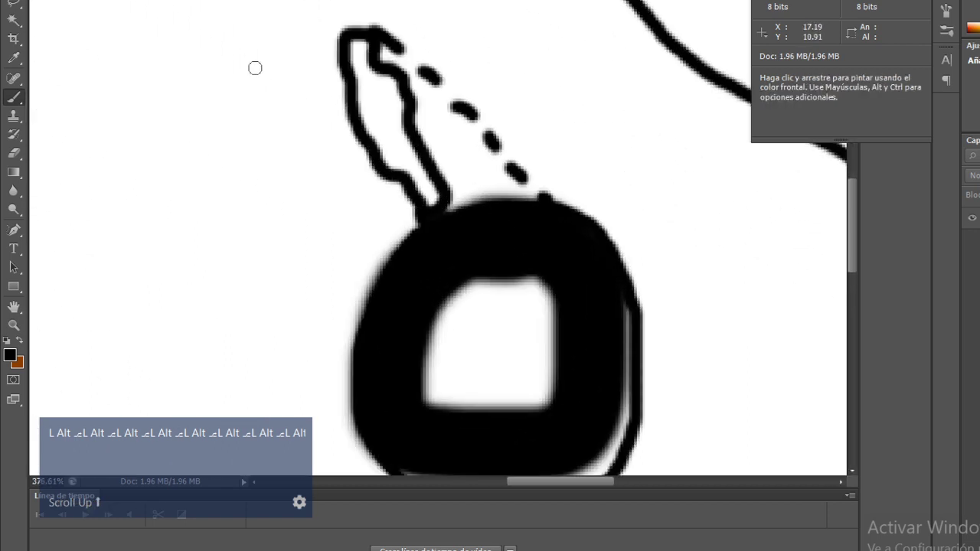
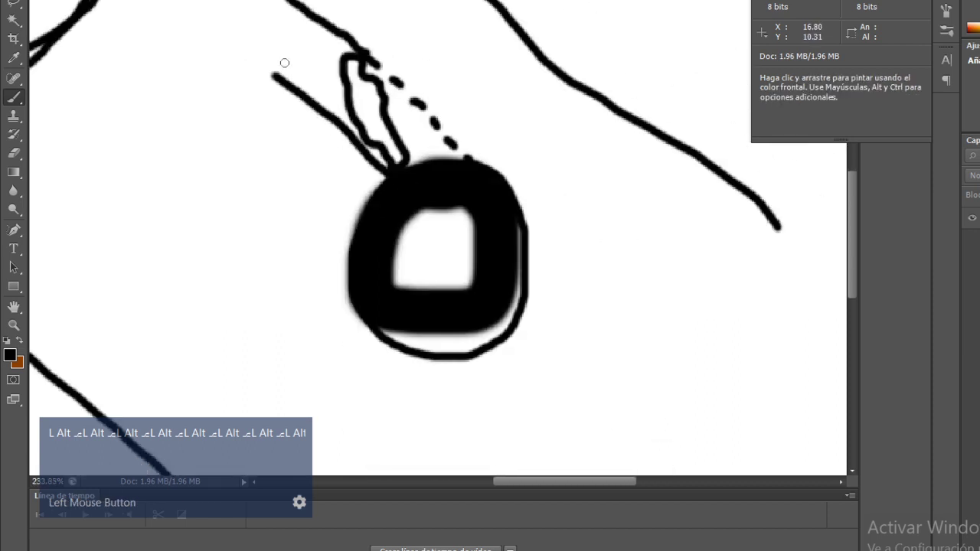
scroll("up", 3)
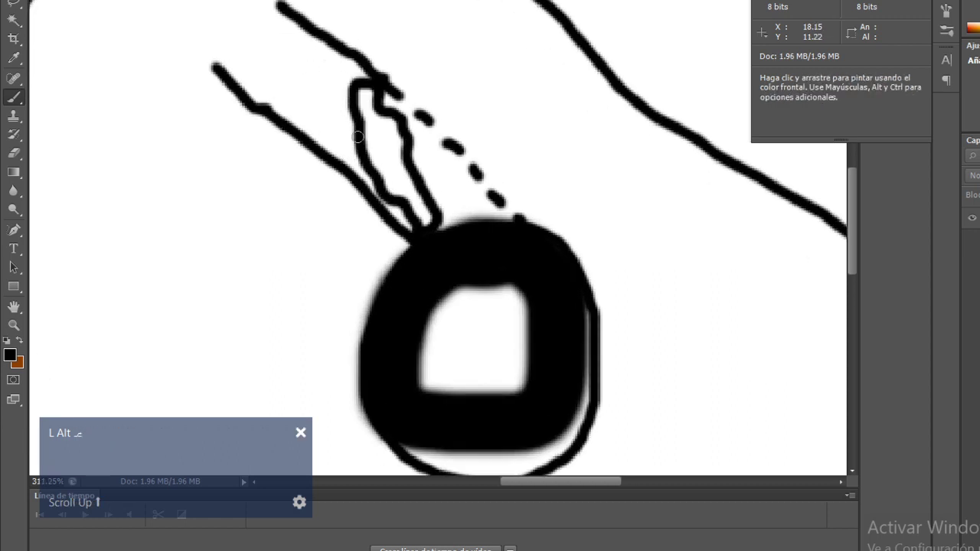
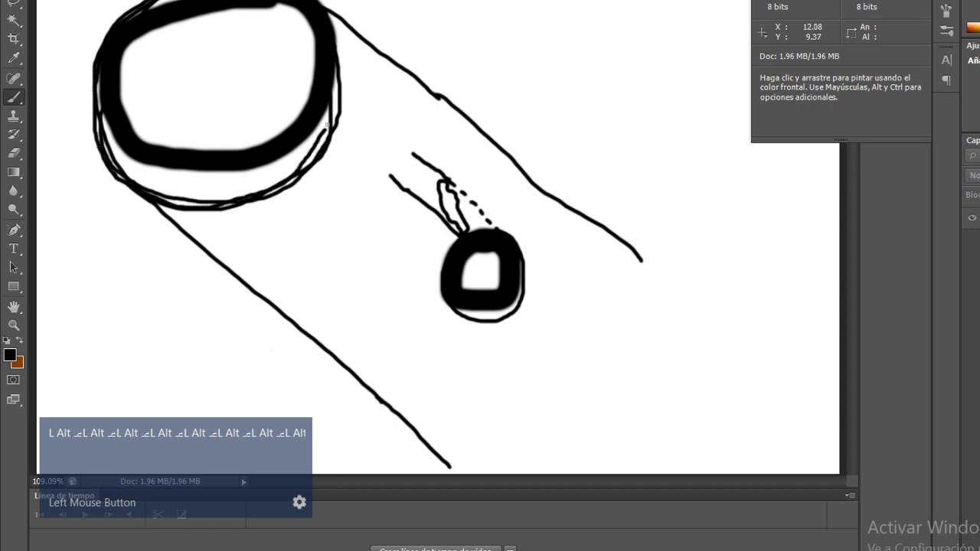
scroll("up", 3)
type("lll")
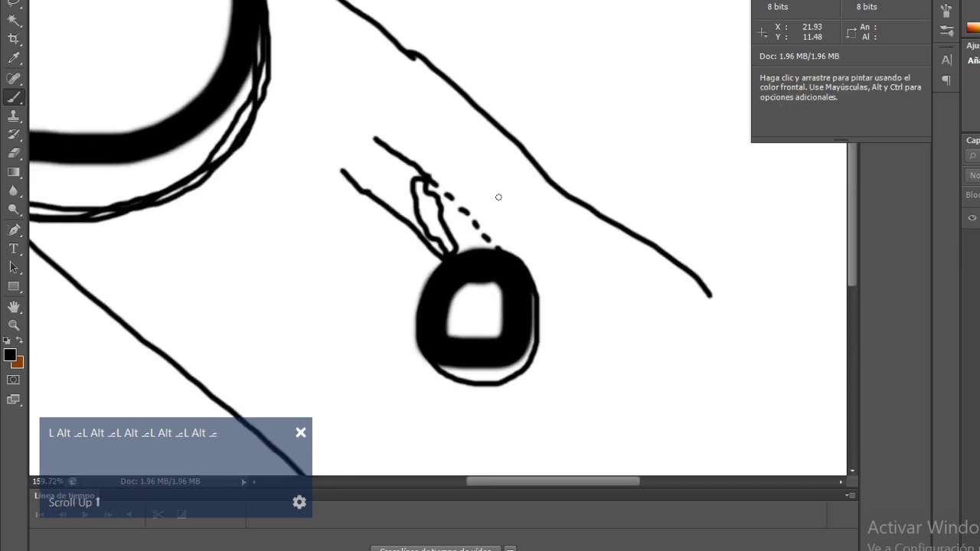
key("alt+Tab")
key("alt+Tab")
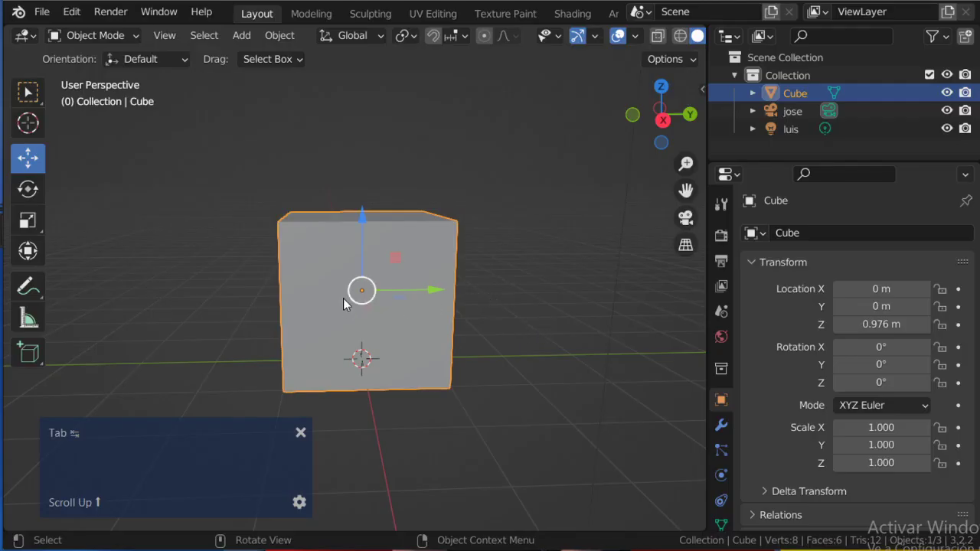
left_click(689, 253)
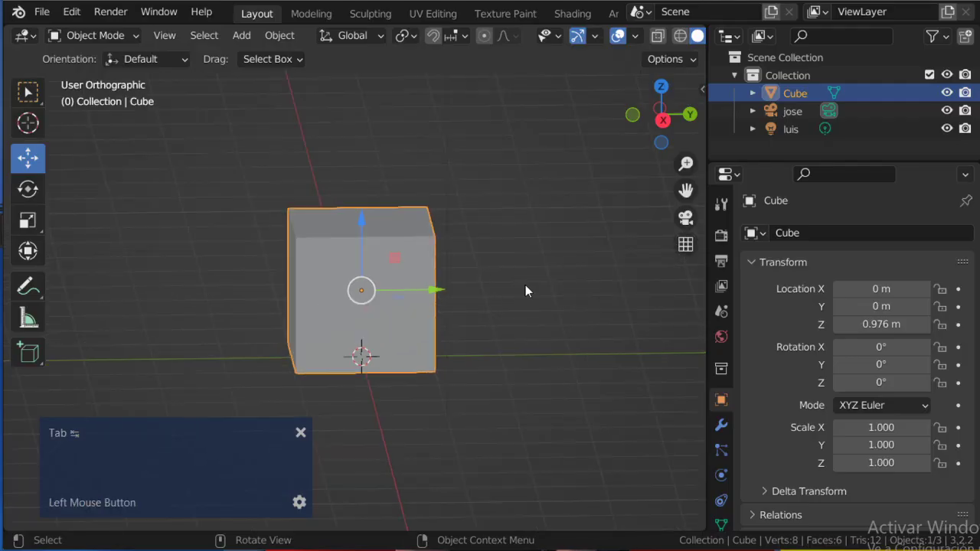
middle_click(431, 314)
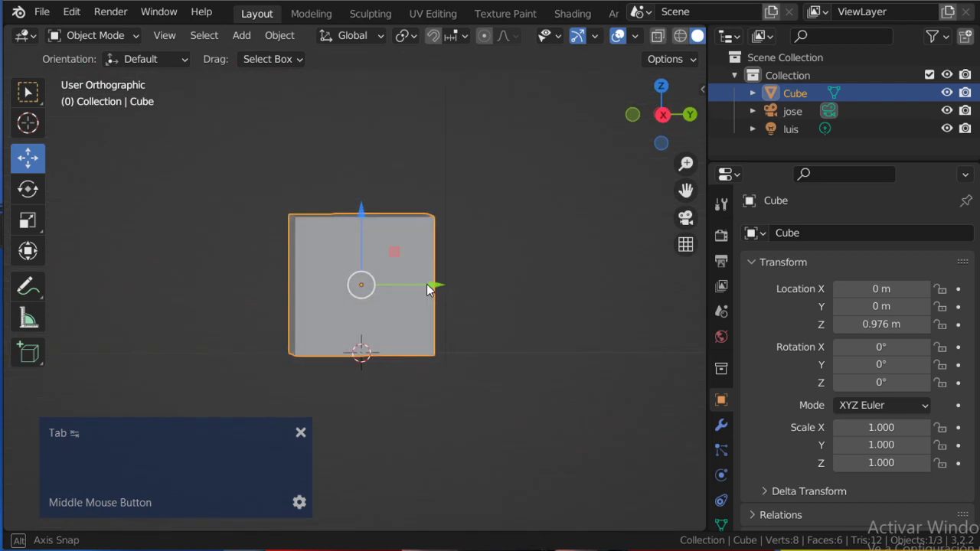
left_click(662, 117)
scroll("up", 3)
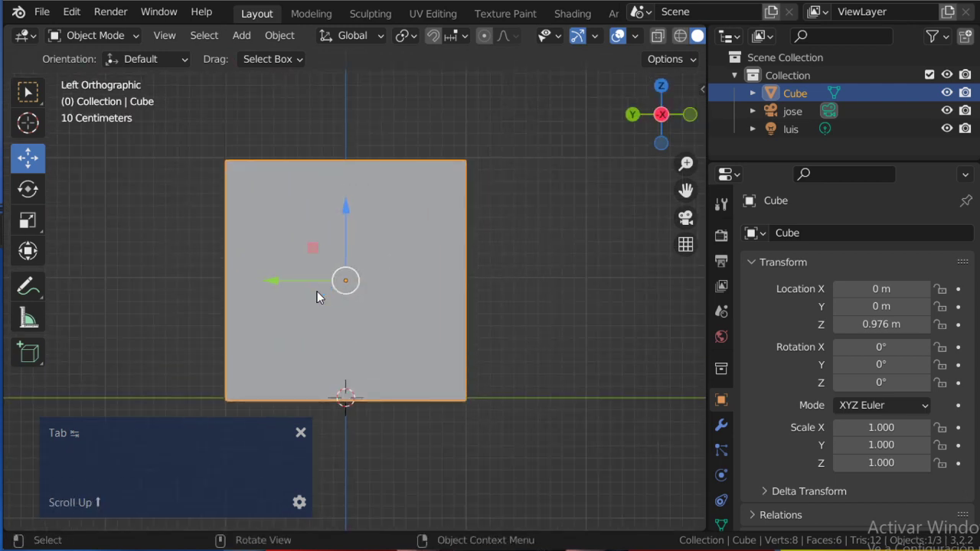
middle_click(351, 235)
scroll("down", 3)
scroll("up", 3)
middle_click(388, 270)
scroll("up", 3)
middle_click(410, 286)
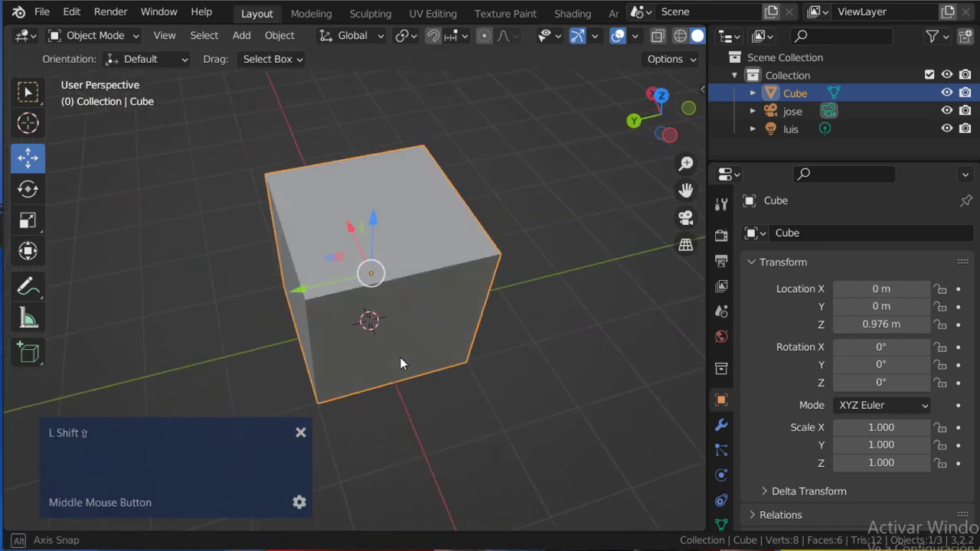
key("shift+1")
scroll("down", 3)
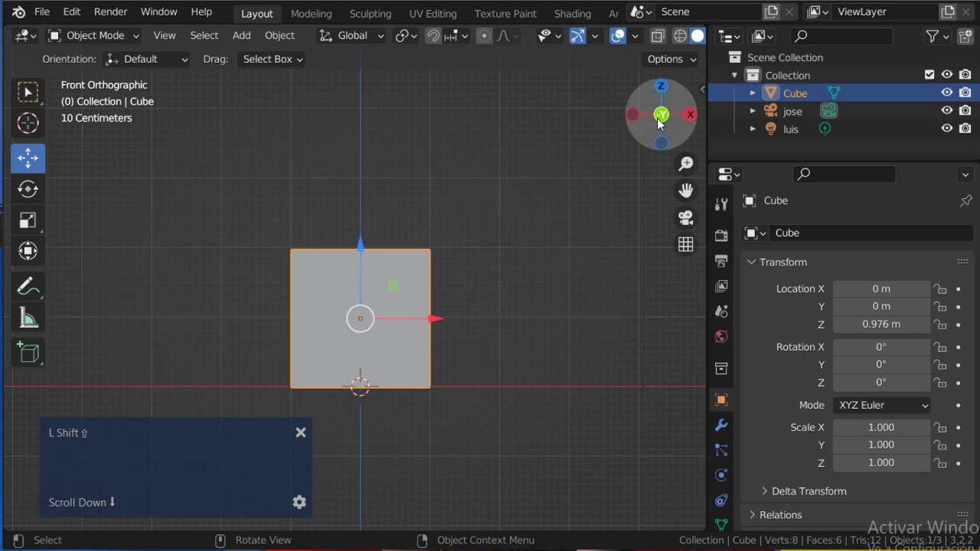
left_click(663, 127)
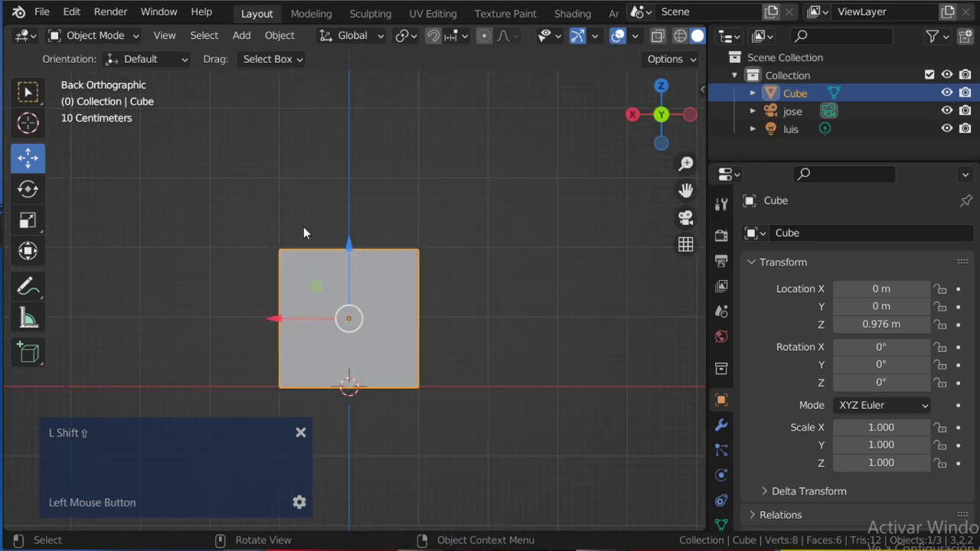
scroll("down", 3)
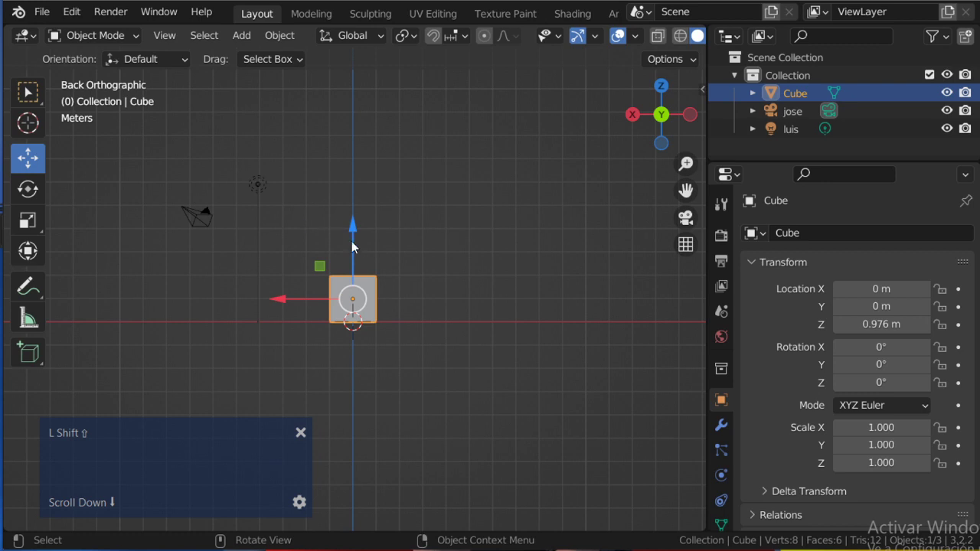
scroll("up", 3)
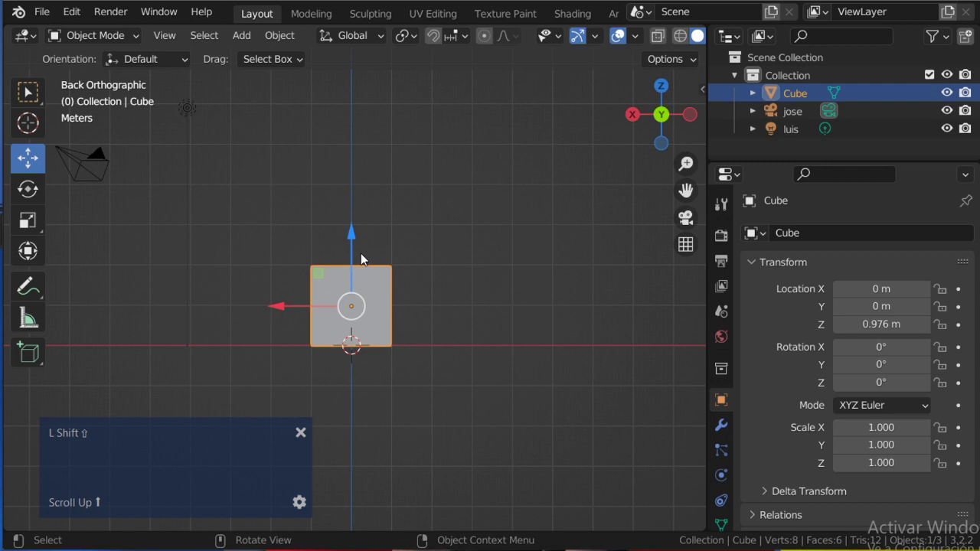
scroll("down", 3)
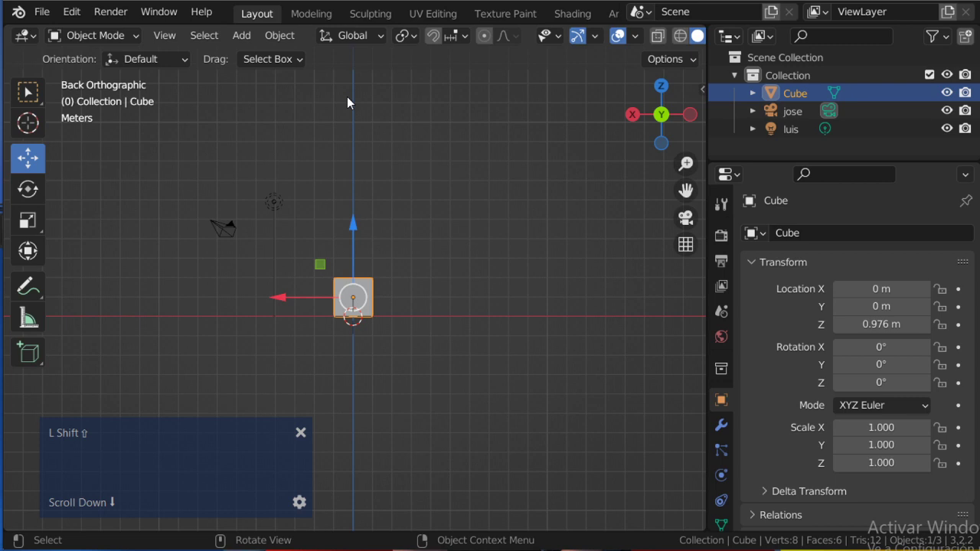
scroll("up", 3)
middle_click(418, 313)
scroll("down", 3)
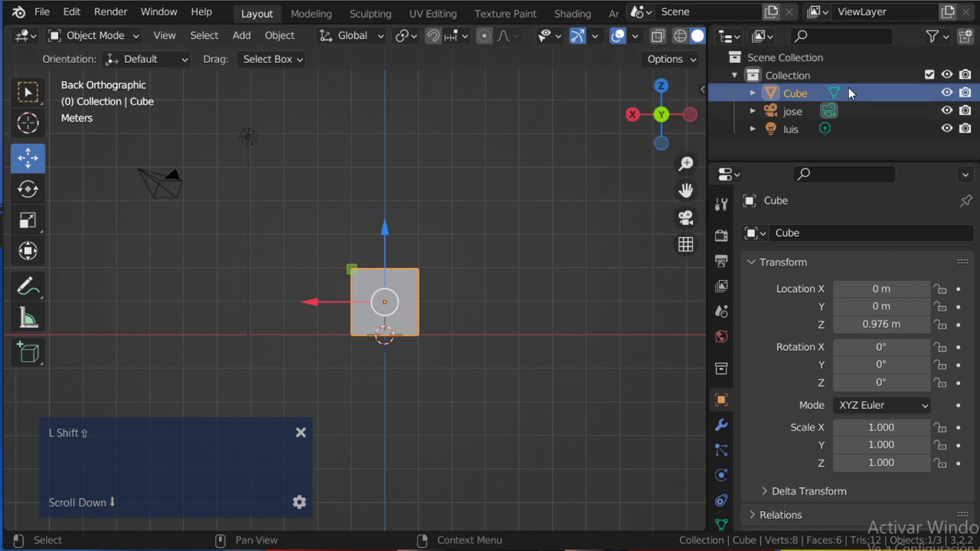
left_click(666, 118)
Drop the duplicated cube above and left of the original and view the pair from directly above
scroll("up", 3)
middle_click(371, 370)
scroll("down", 3)
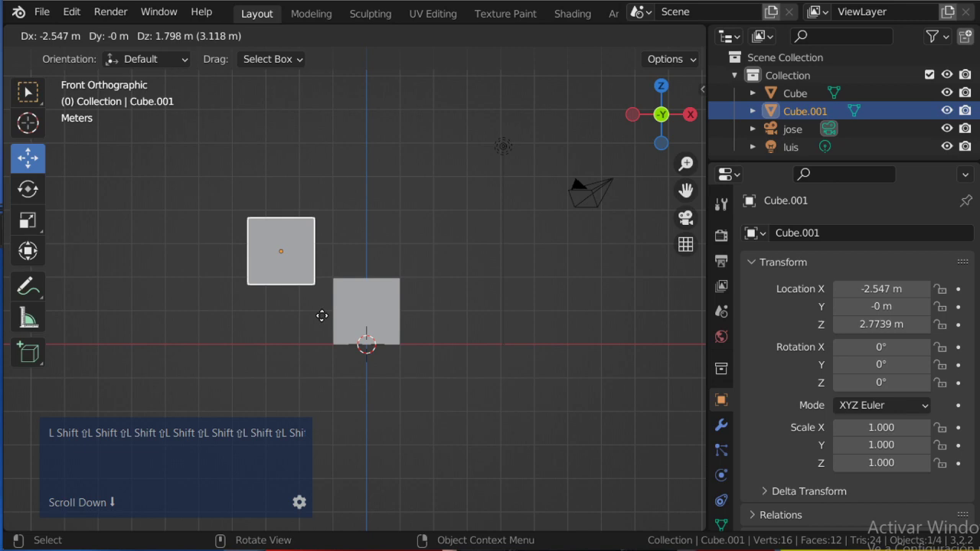
left_click(326, 322)
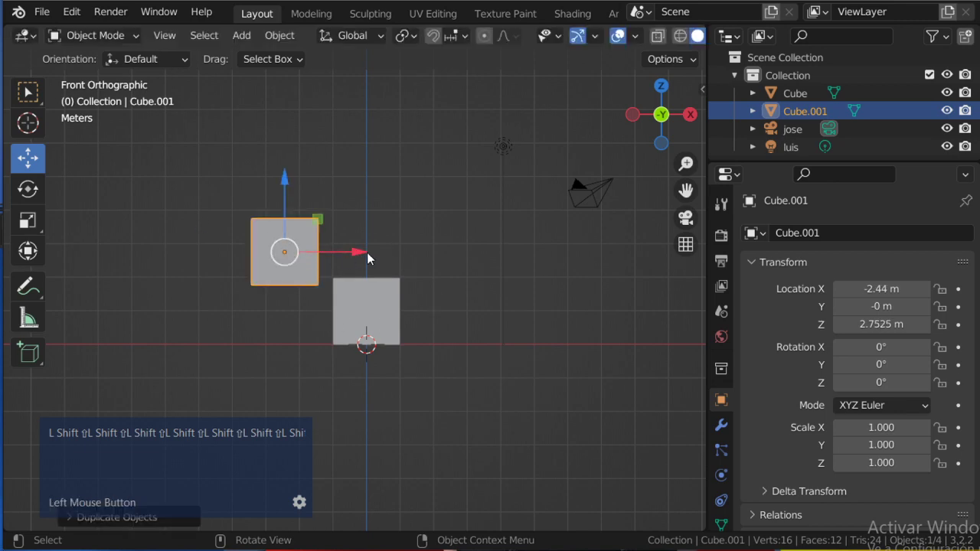
middle_click(395, 277)
scroll("down", 3)
middle_click(337, 344)
scroll("up", 3)
key("shift+7")
Move Cube.001 further away with G, then push it along the depth axis to its new position
key("g")
left_click(374, 301)
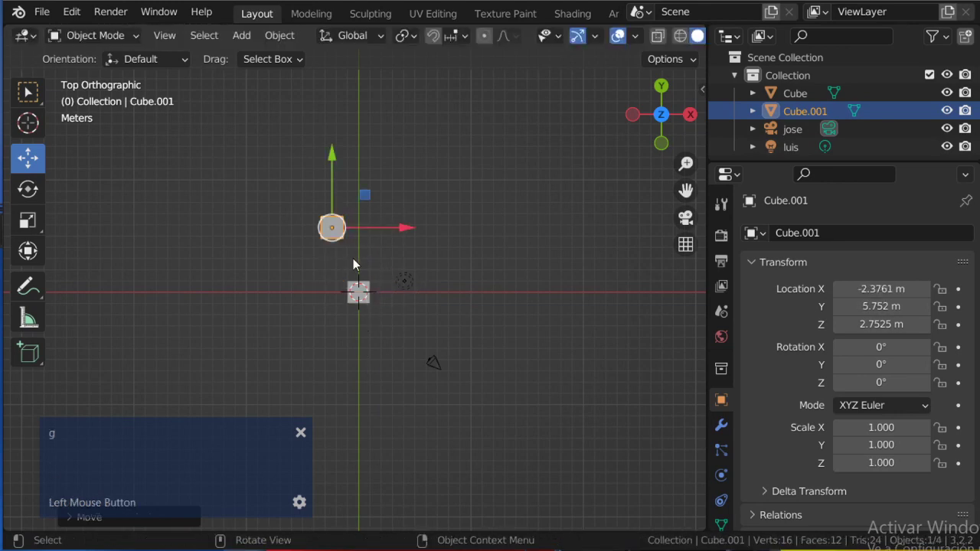
key("g")
middle_click(429, 392)
scroll("down", 3)
scroll("up", 3)
middle_click(417, 345)
key("shift+g")
left_click(306, 378)
Orbit around the two cubes to check their spacing, deselecting the copy along the way
middle_click(359, 365)
scroll("up", 3)
middle_click(381, 325)
scroll("up", 3)
middle_click(422, 310)
scroll("down", 3)
middle_click(425, 344)
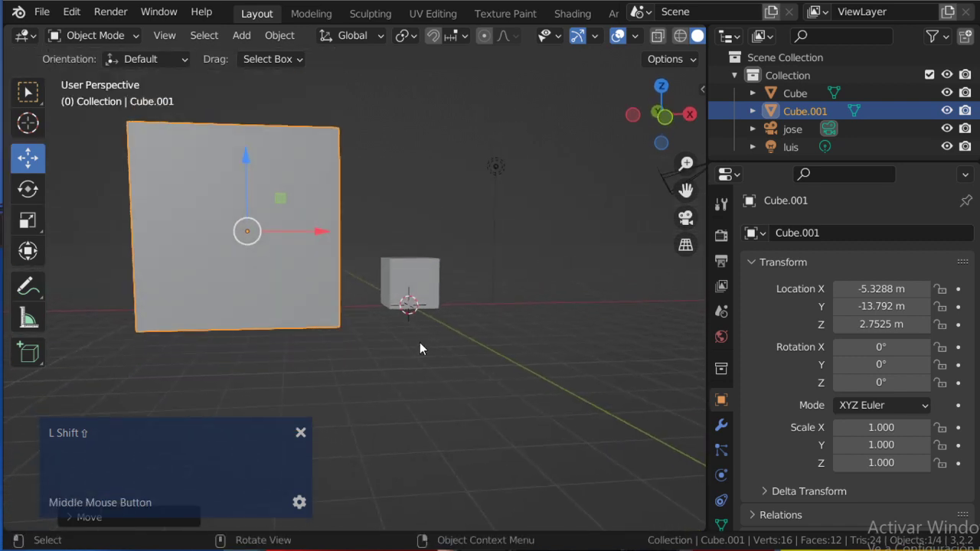
left_click(434, 372)
middle_click(437, 365)
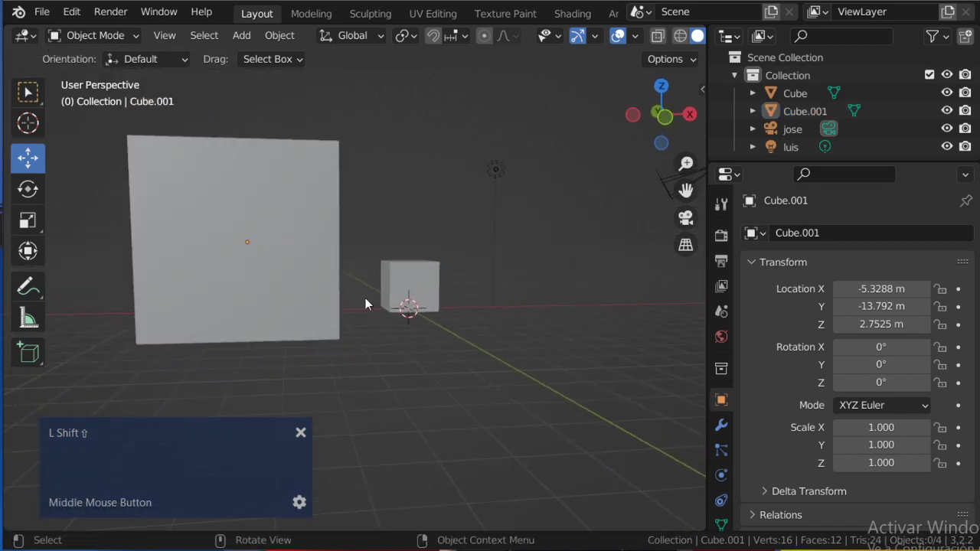
key("shift+7")
scroll("down", 3)
middle_click(427, 346)
type("L Shift ⇧L Shift ⇧L Shift ⇧L Shift ⇧L Shift ⇧L Shift ⇧L Shi")
Select and deselect Cube.001, then check it from the right side and a perspective view
left_click(665, 125)
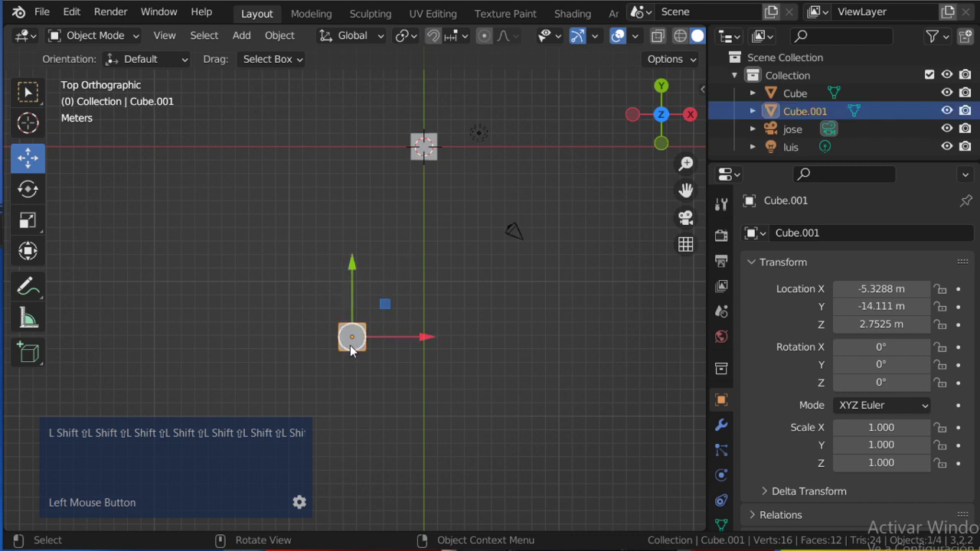
scroll("down", 3)
scroll("up", 3)
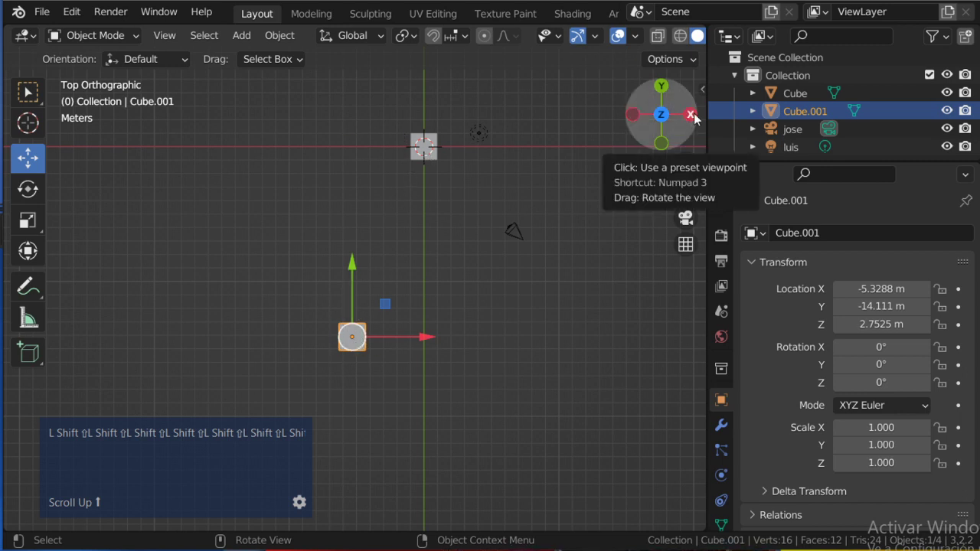
left_click(699, 119)
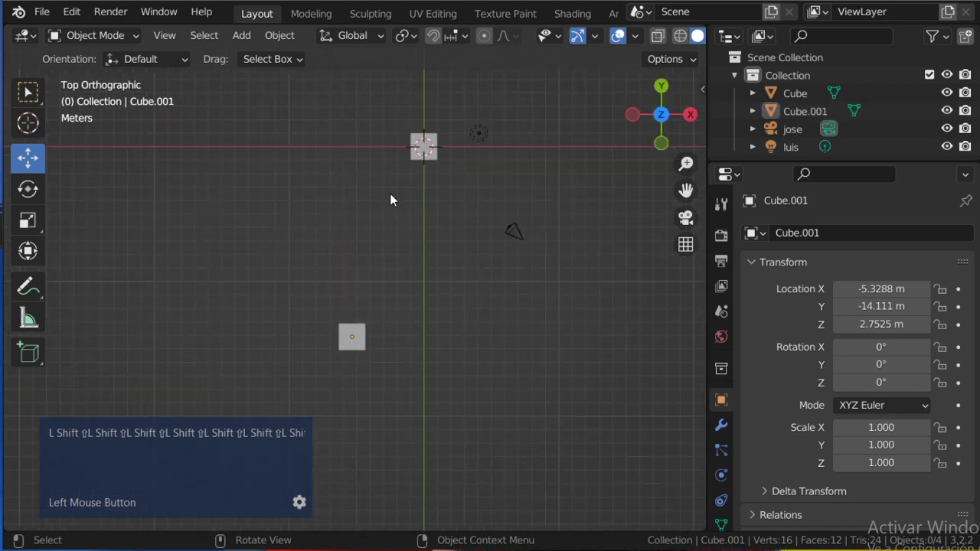
scroll("down", 3)
scroll("up", 3)
left_click(693, 115)
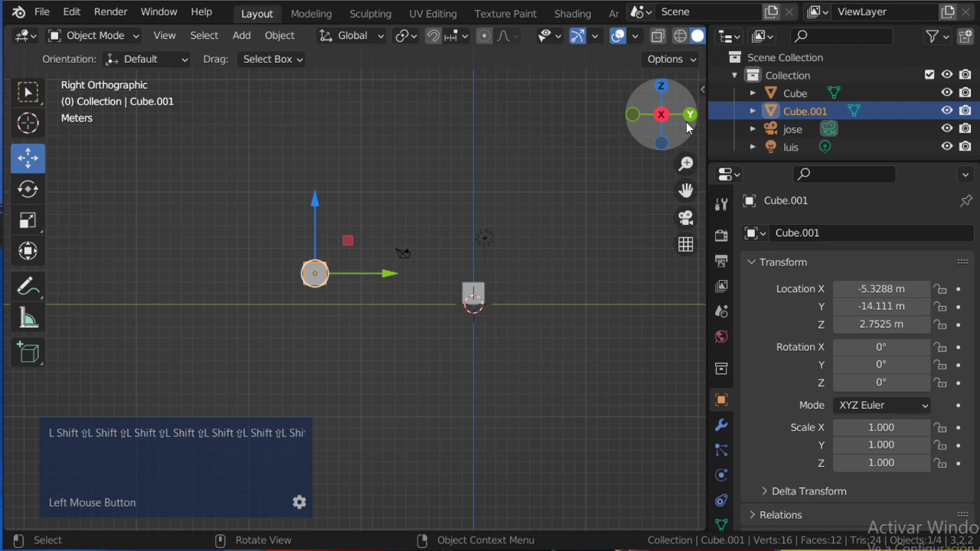
scroll("up", 3)
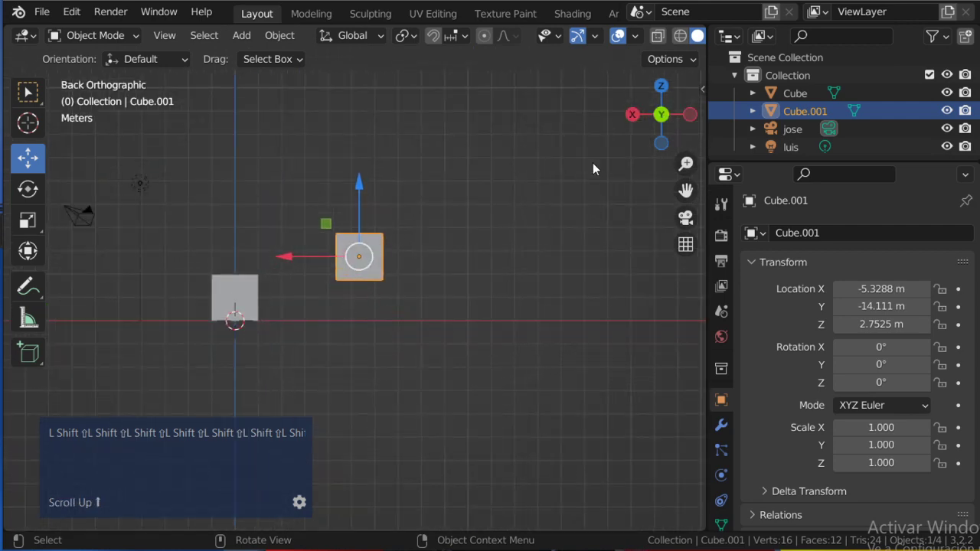
scroll("down", 3)
middle_click(543, 277)
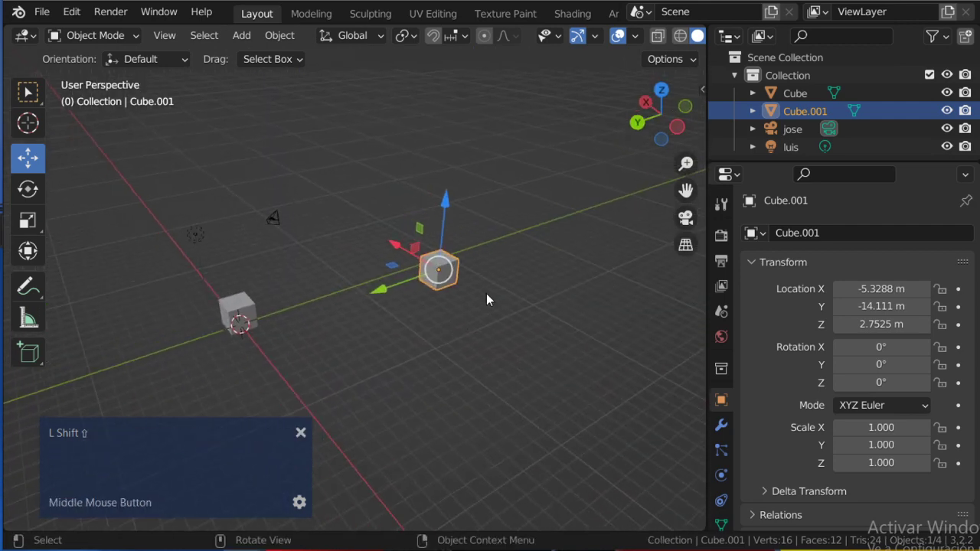
Select all objects in the scene and orbit around the two cubes
left_click(547, 450)
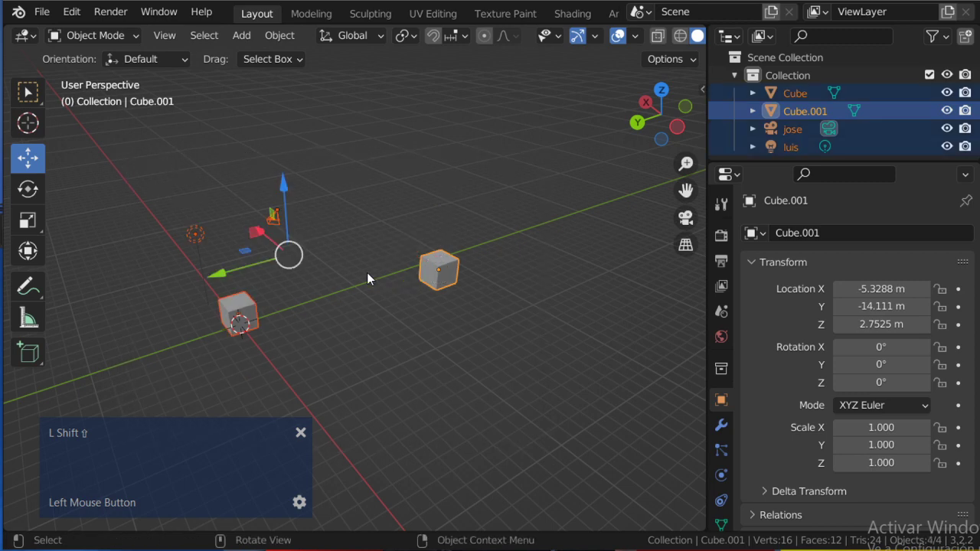
key("shift+Delete")
middle_click(334, 306)
type("L Shift ⇧L Shift ⇧L Shift ⇧L Shift ⇧L Shift ⇧L Shift ⇧")
scroll("up", 3)
middle_click(465, 269)
scroll("up", 3)
middle_click(428, 291)
scroll("up", 3)
middle_click(418, 311)
Select only Cube.001 and delete it, leaving the original cube with camera jose and light luis
key("ctrl+shift+z")
scroll("down", 3)
scroll("up", 3)
left_click(521, 244)
key("Delete")
scroll("up", 3)
middle_click(419, 294)
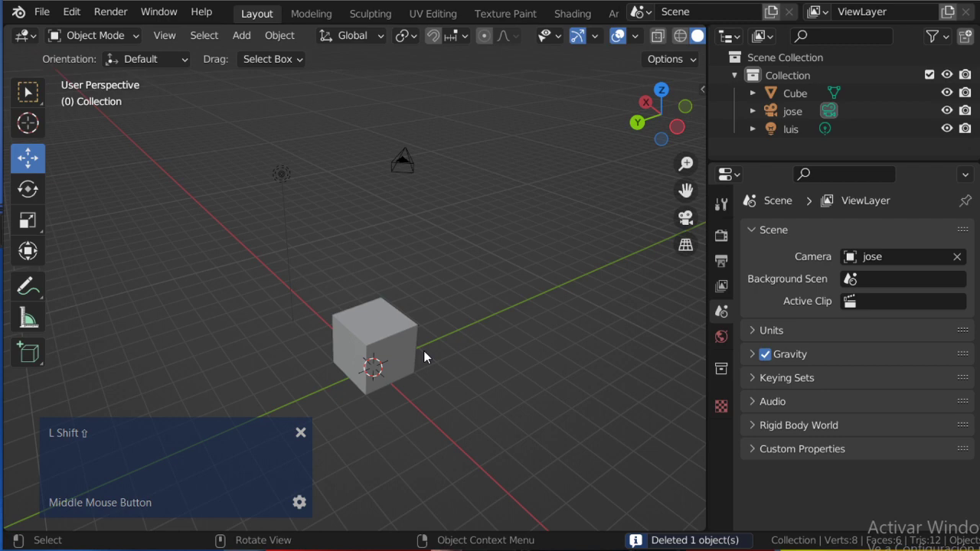
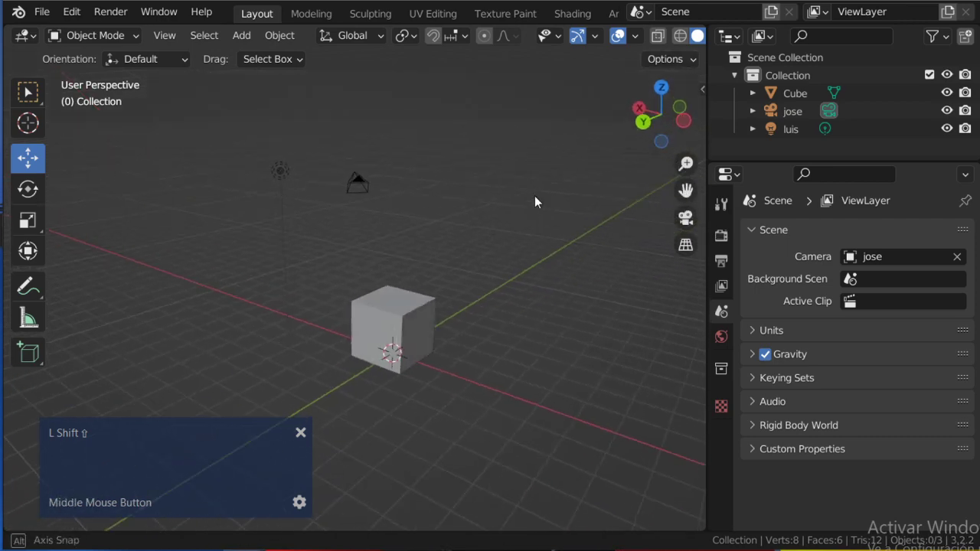
scroll("up", 3)
middle_click(518, 227)
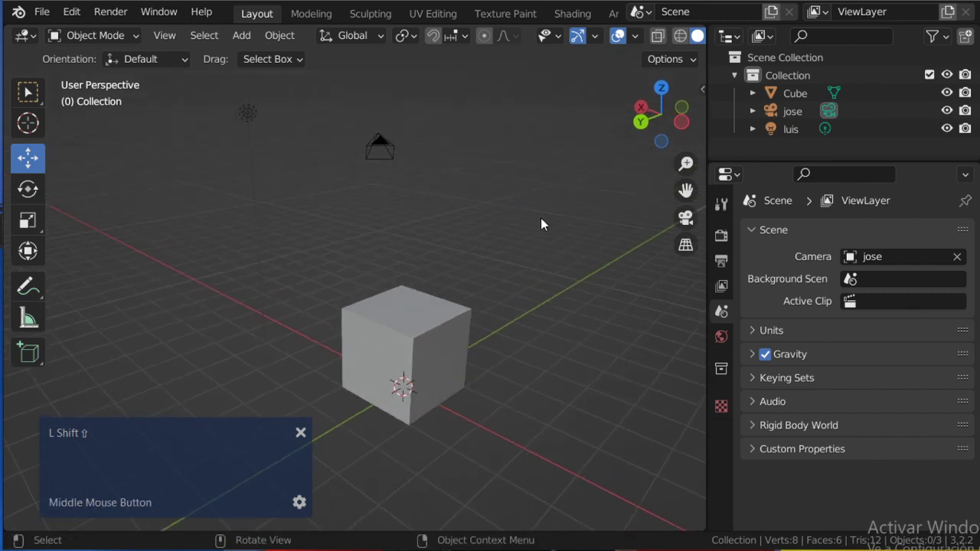
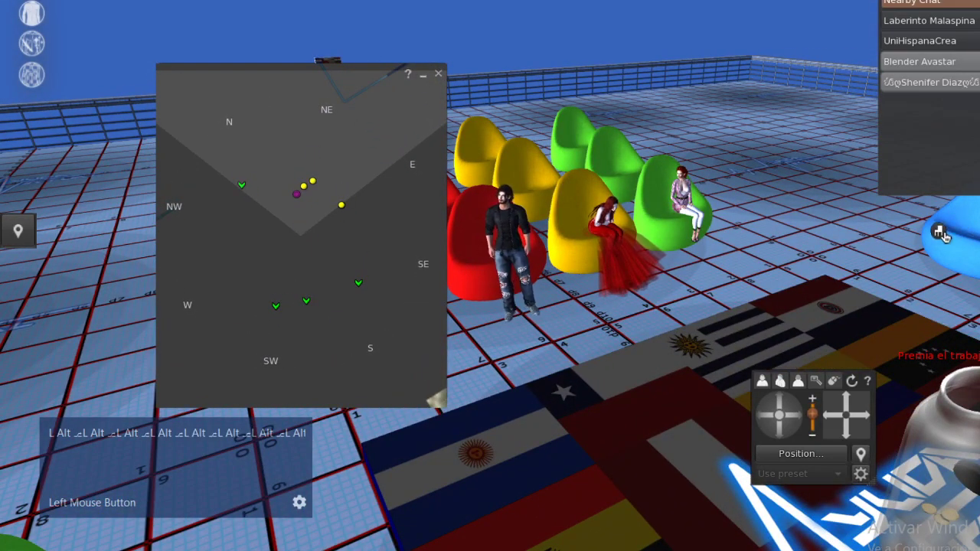
key("alt+h")
key("o")
key("l")
key("a")
key("a")
key("a")
key("Return")
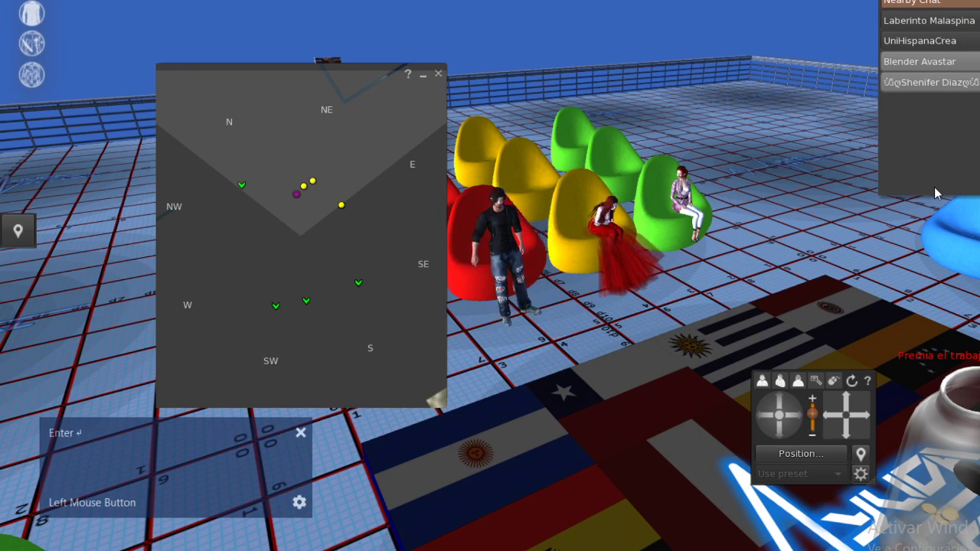
key("alt+Tab")
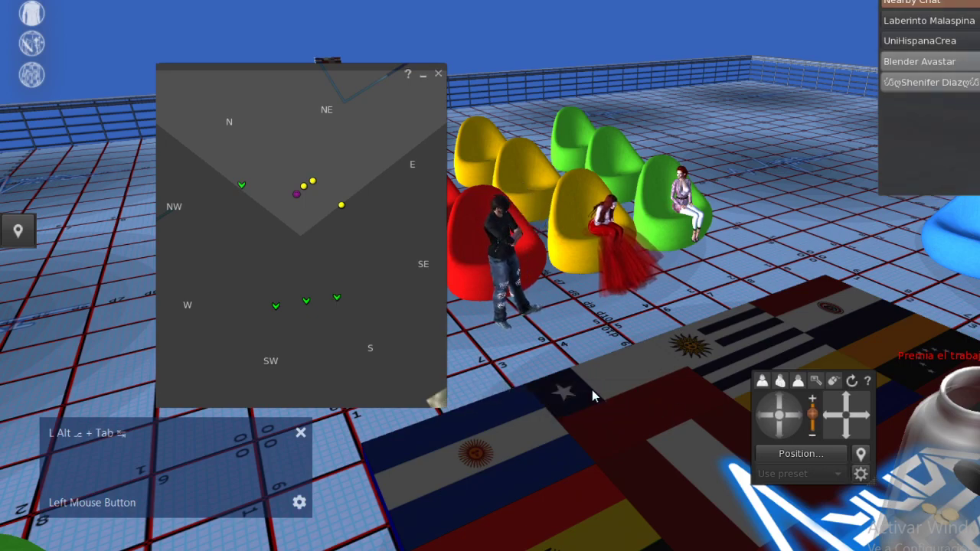
key("alt+Tab")
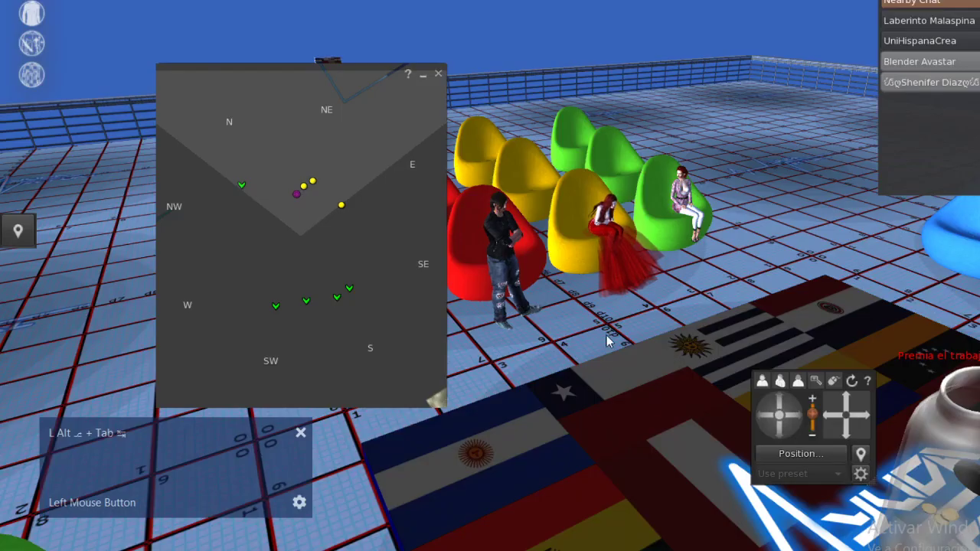
key("alt+Tab")
Back in Blender, orbit around the cube and select it as the active object
key("alt+Tab")
key("alt+Tab")
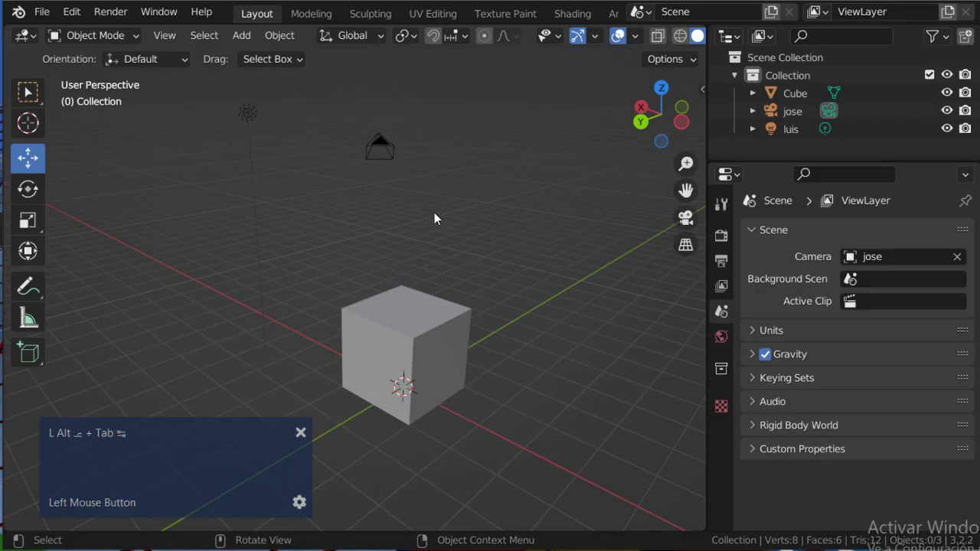
middle_click(457, 219)
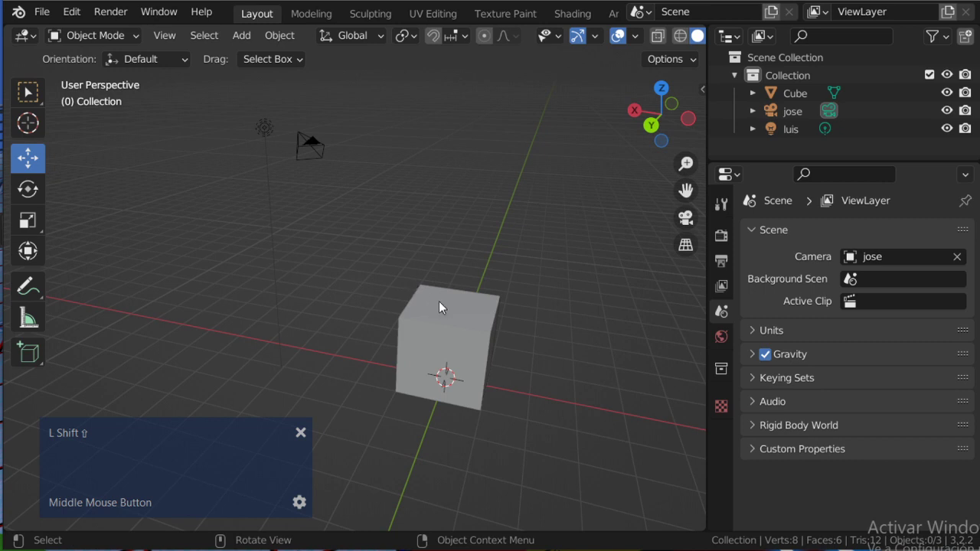
left_click(447, 311)
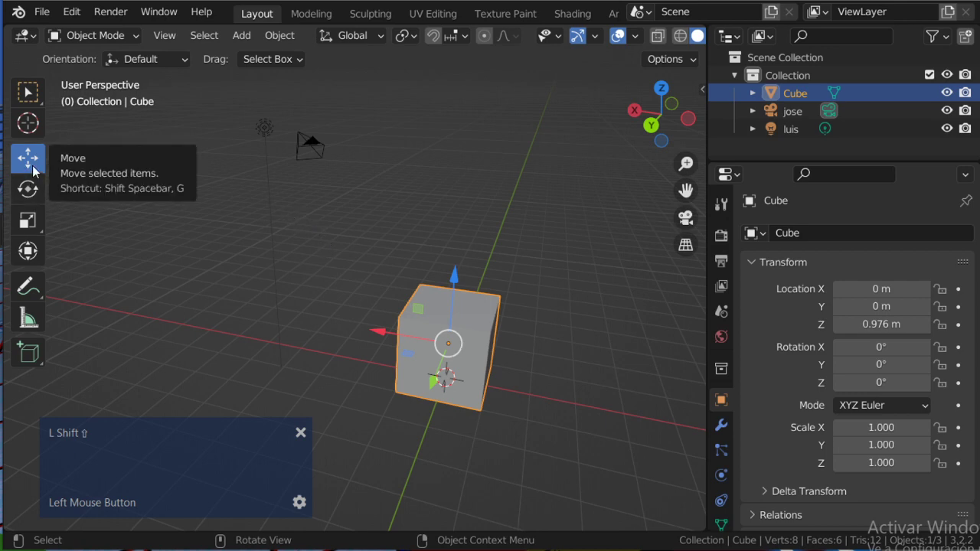
In Second Life, focus on the small yellow 0.5 m box and open its Object properties, then return to Blender
key("shift+alt+Tab")
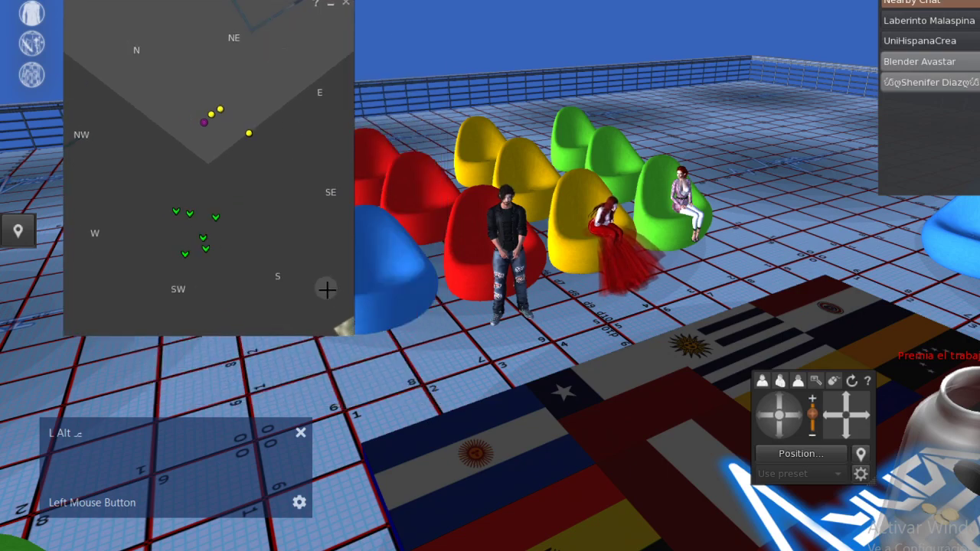
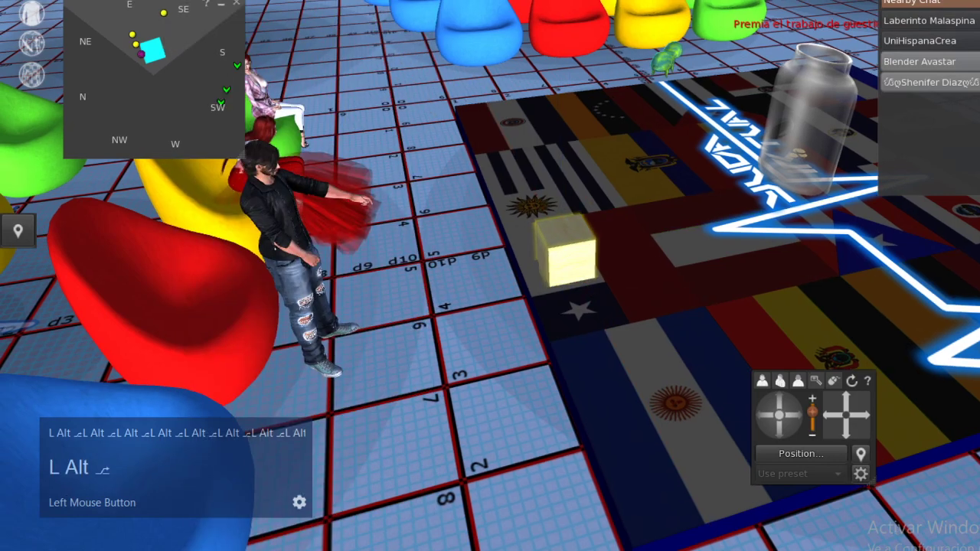
type("⎁L Alt ⎁L Alt ⎁L")
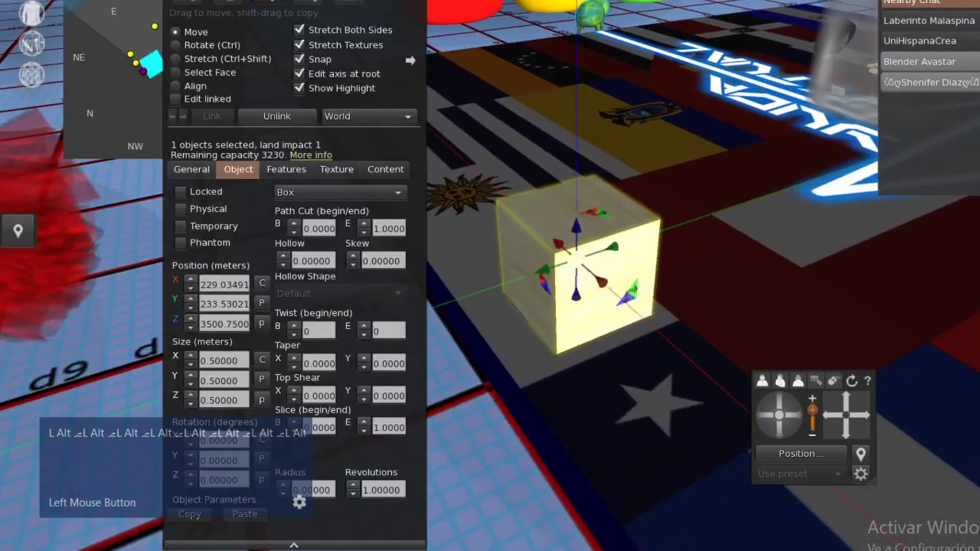
type("l")
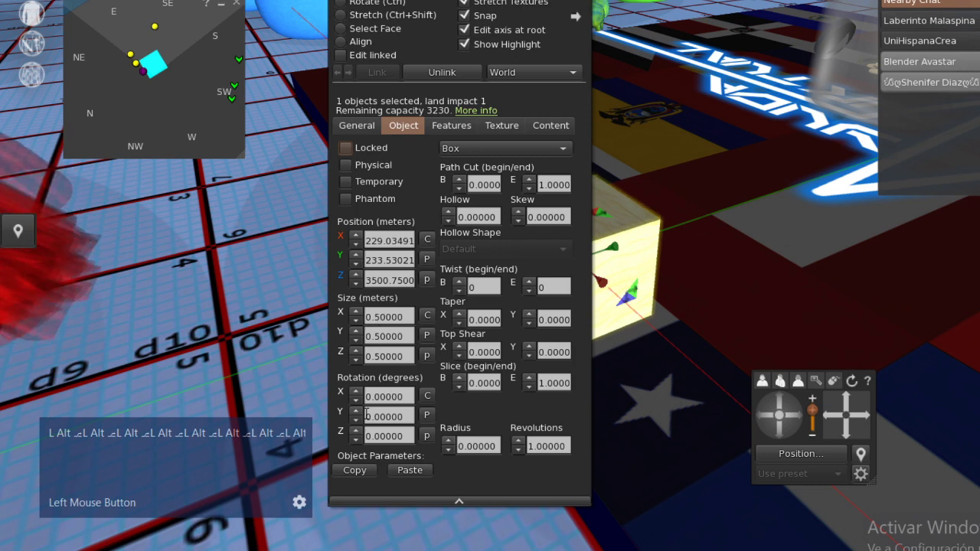
key("alt+Tab")
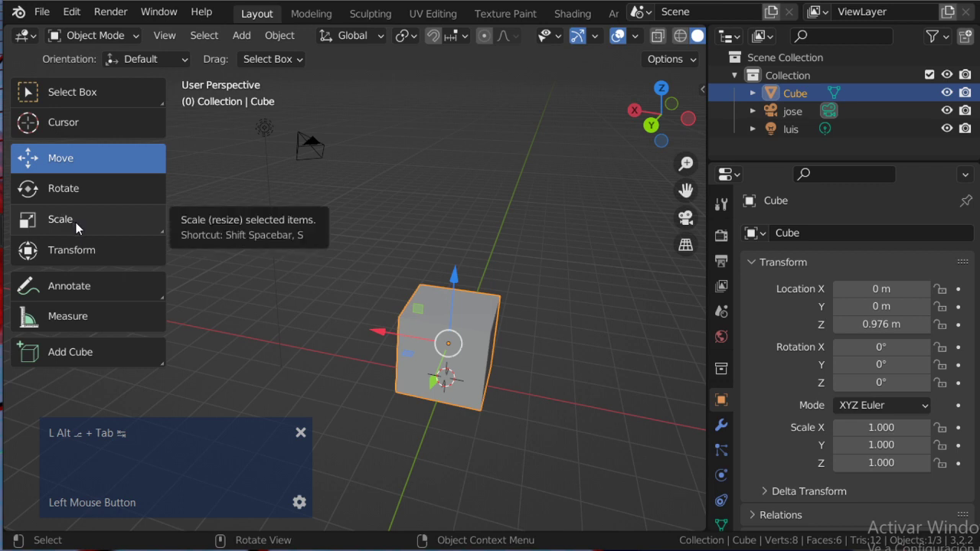
Orbit closely around the cube and switch to the Rotate tool while looking down on it
middle_click(398, 316)
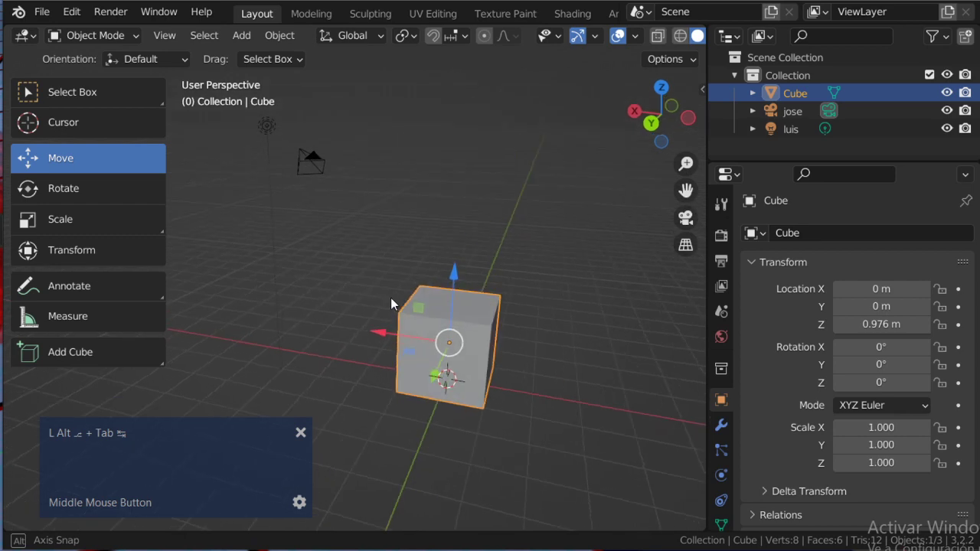
scroll("up", 3)
middle_click(397, 279)
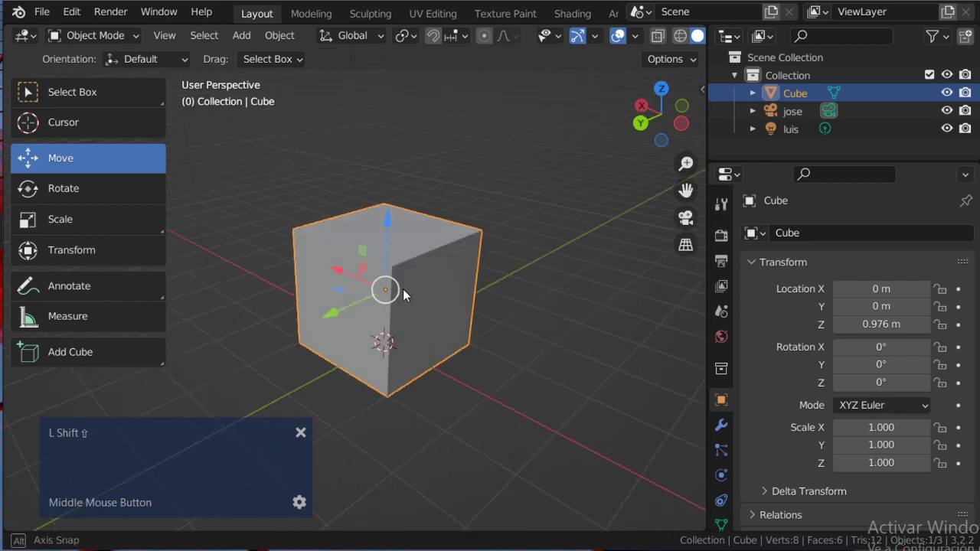
scroll("up", 3)
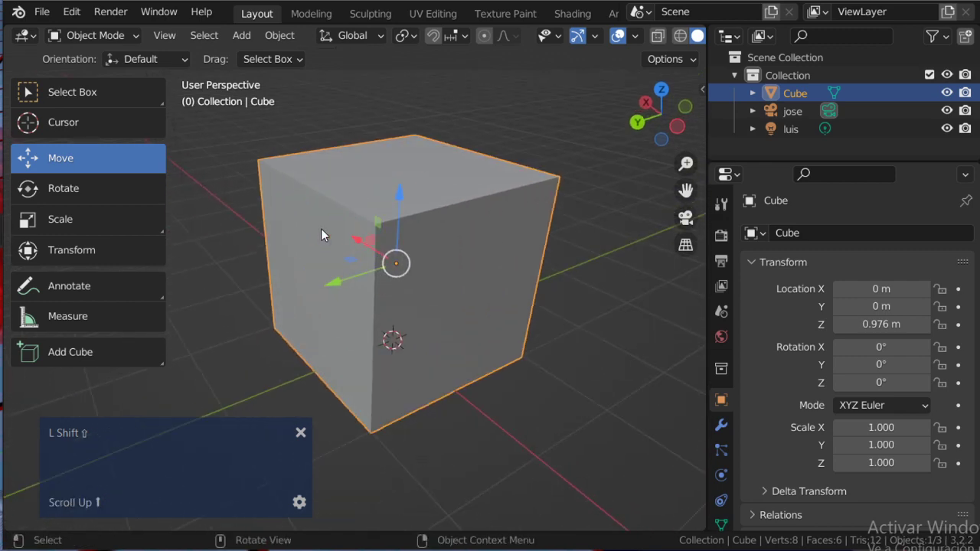
left_click(77, 193)
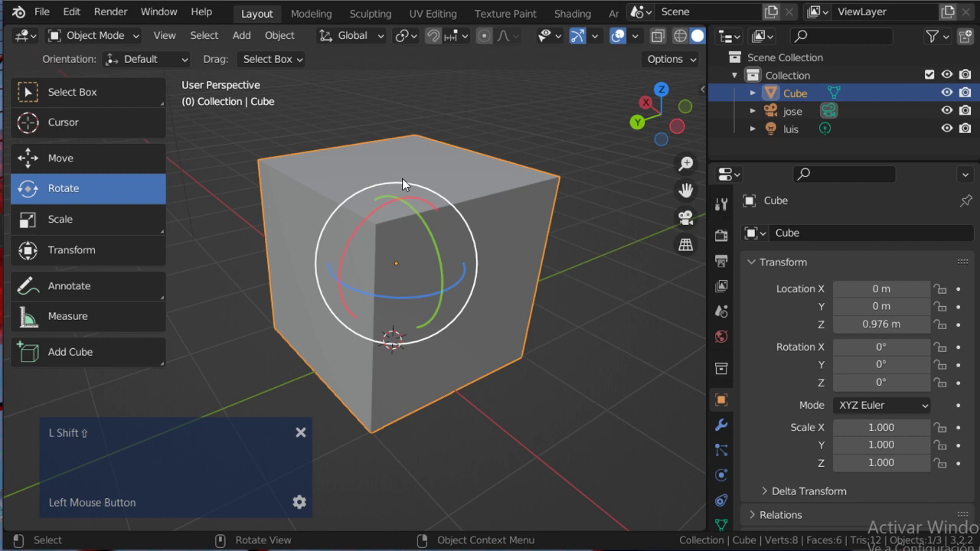
middle_click(447, 263)
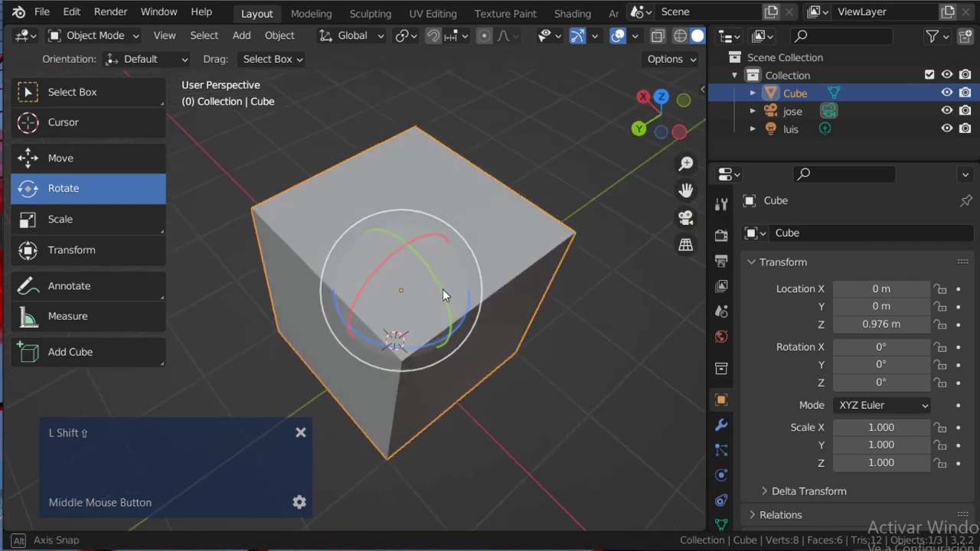
scroll("down", 3)
scroll("up", 3)
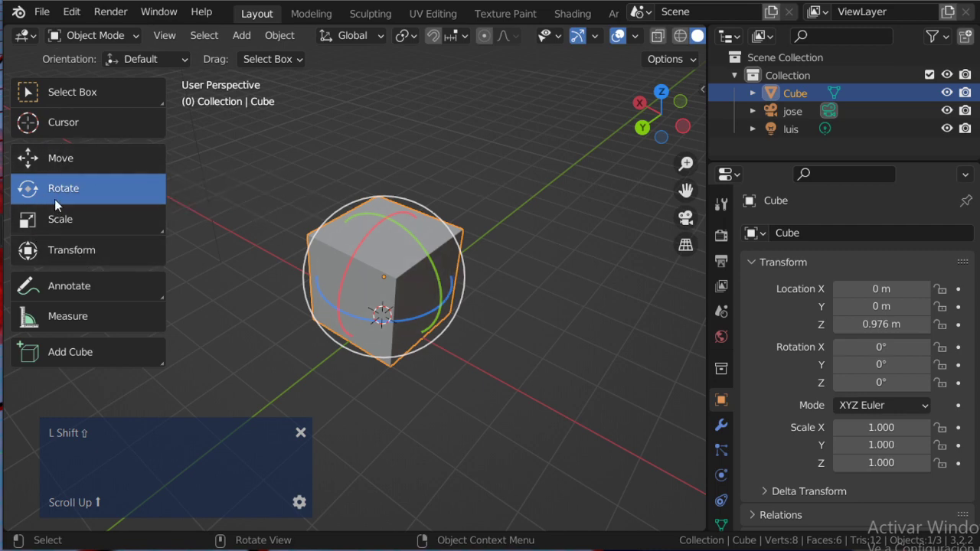
Try the Move tool, orbit the cube again, and clear the selection with the Select tool
left_click(65, 163)
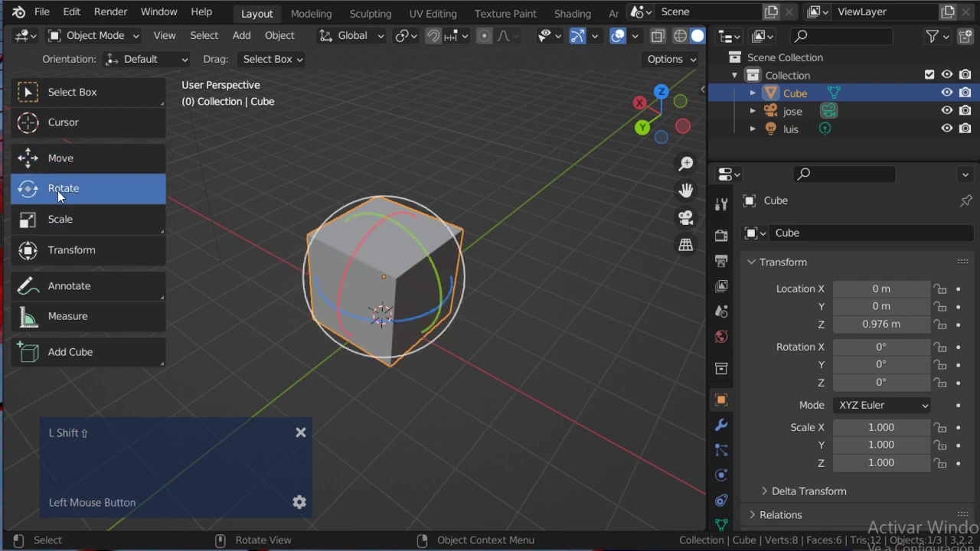
middle_click(426, 288)
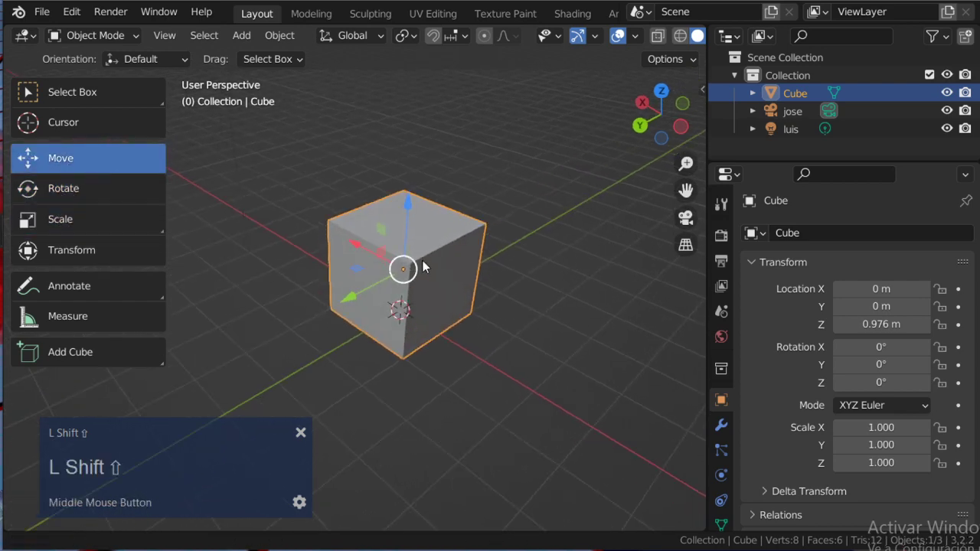
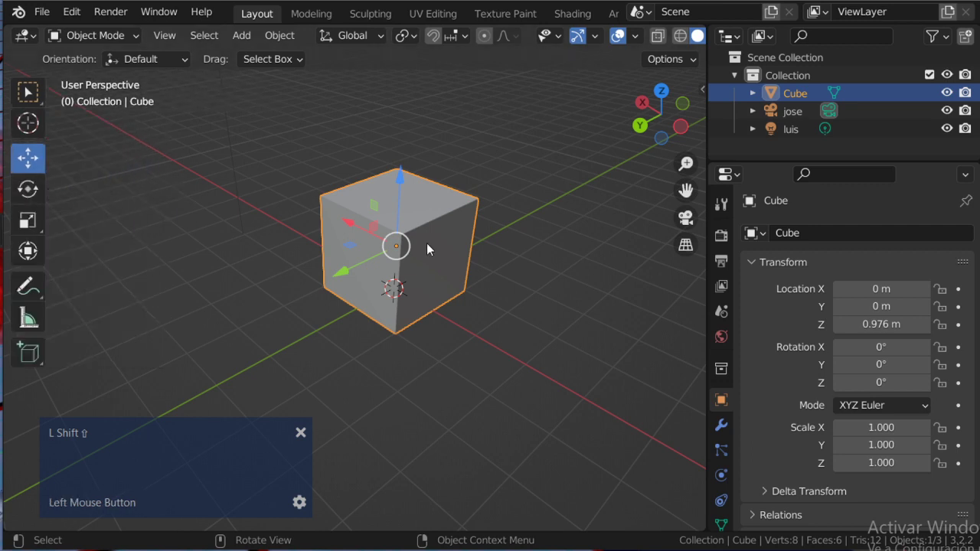
middle_click(413, 283)
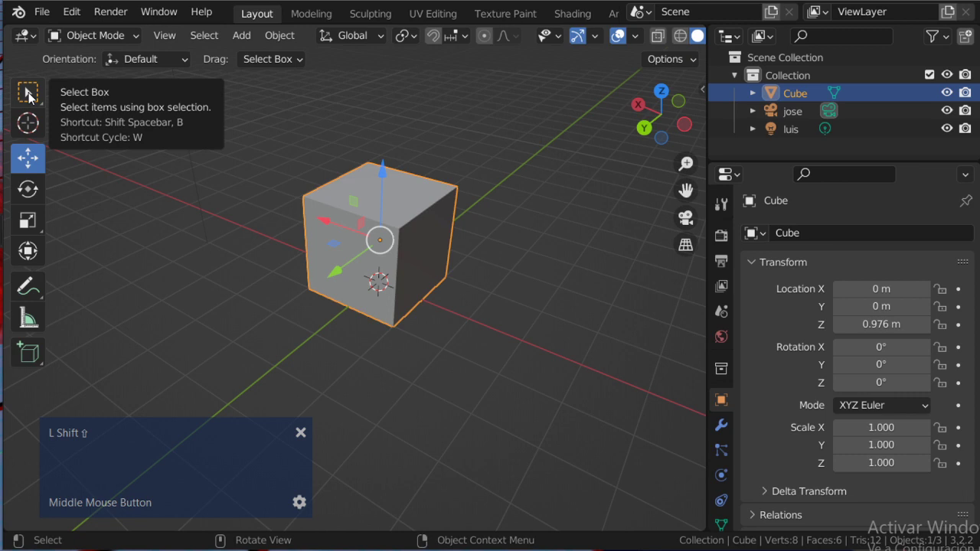
left_click(33, 97)
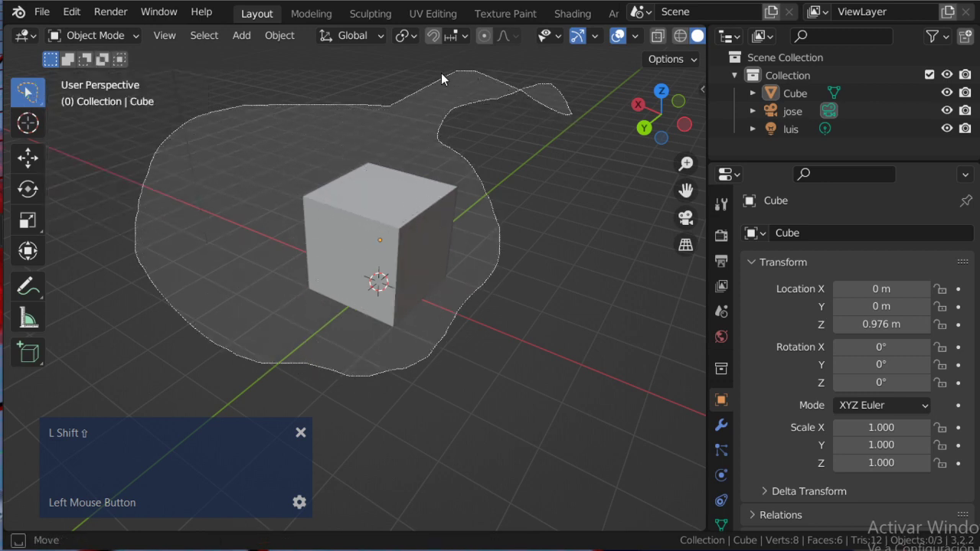
Pull the view back, lasso the cube, and Shift-add the camera jose and light luis to the selection
scroll("down", 3)
scroll("up", 3)
middle_click(395, 235)
left_click(418, 181)
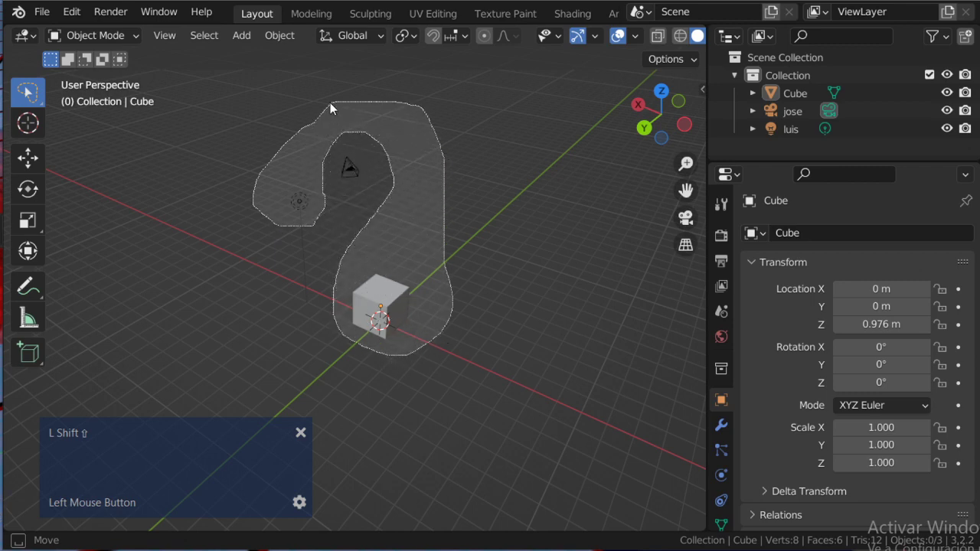
scroll("up", 3)
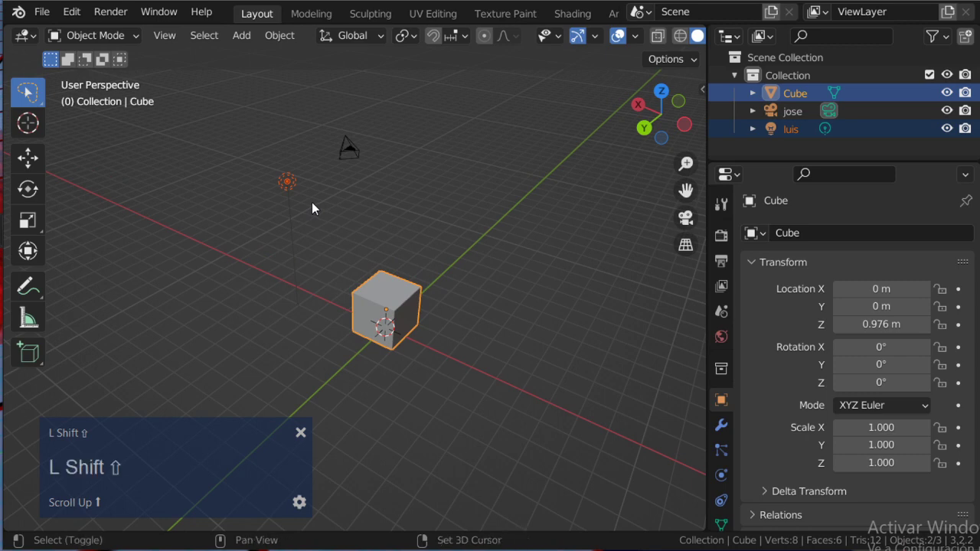
middle_click(323, 209)
scroll("up", 3)
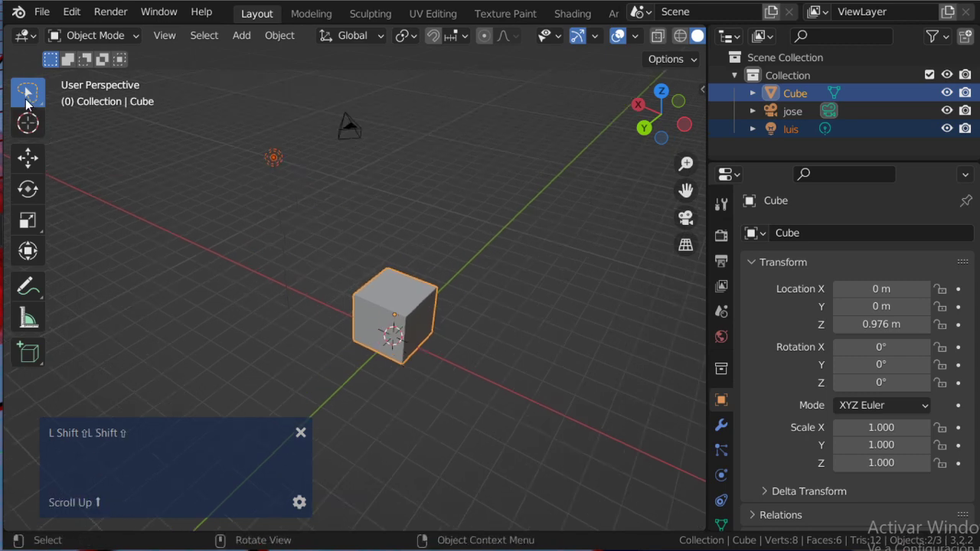
left_click(31, 101)
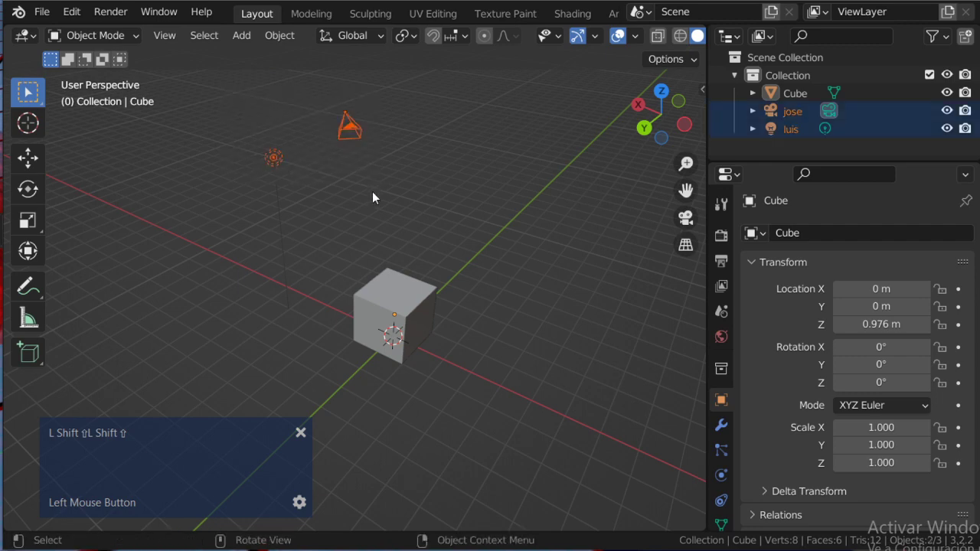
type("L Shift ⇧L Shift ⇧L Shift ⇧")
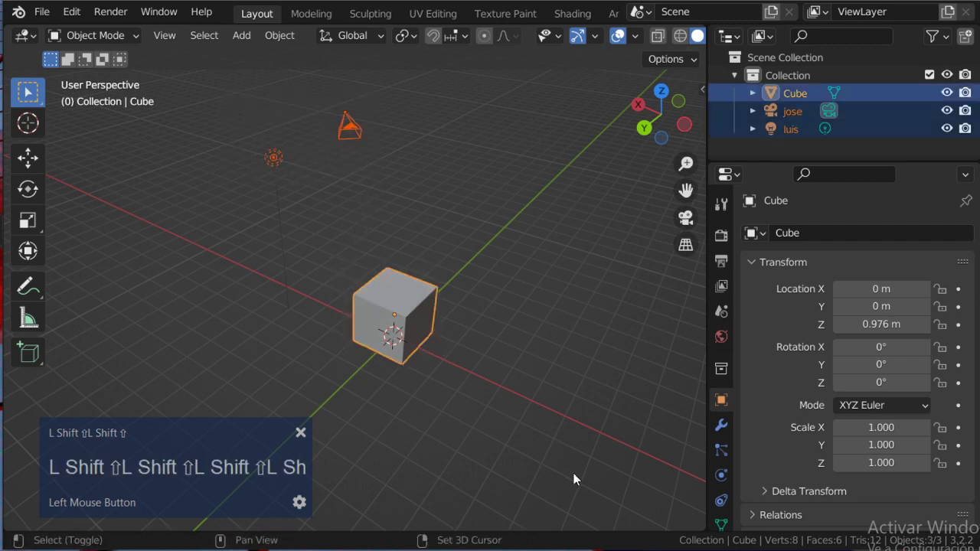
Switch to Second Life and bring up the build settings for the small yellow box
type("ift ⇧L Shift ⇧L Shift ⇧")
key("alt+Tab")
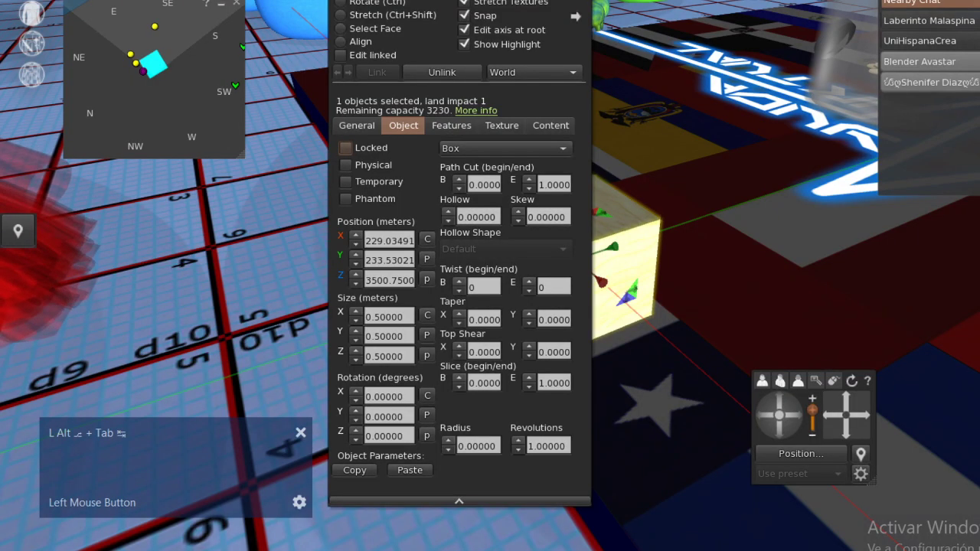
scroll("down", 3)
type("L Shift ⇧L Shift ⇧L Shift ⇧L Sh")
left_click(782, 114)
type("L Shift ⇧L Shift ⇧L Shift ⇧L ShL Shift ⇧L Shift ⇧L Shift ⇧L Sh")
Select the box together with its linked objects on the flag floor, gathering four objects
scroll("down", 3)
left_click(505, 207)
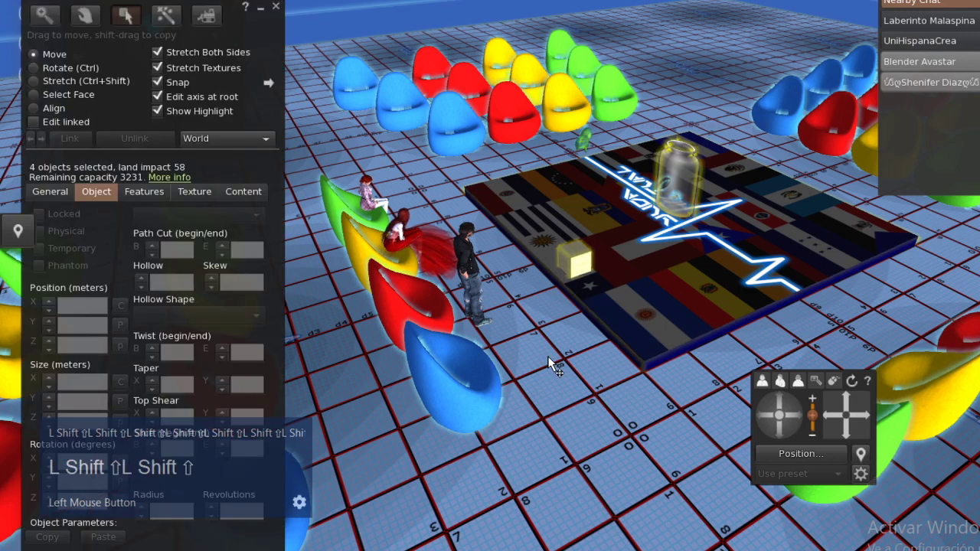
scroll("up", 3)
left_click(574, 212)
key("alt+Tab")
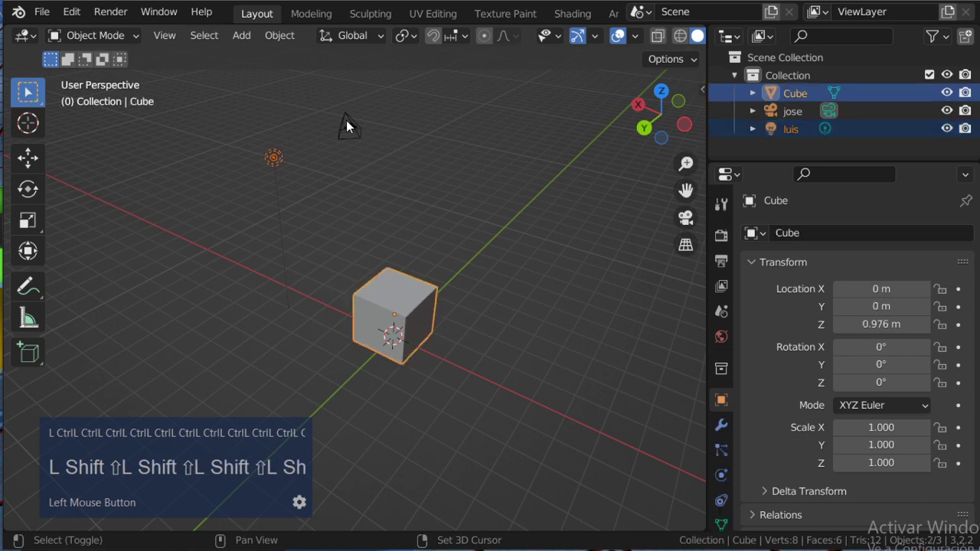
Orbit the Blender view around the scene to find the cube
middle_click(427, 292)
scroll("up", 3)
middle_click(377, 258)
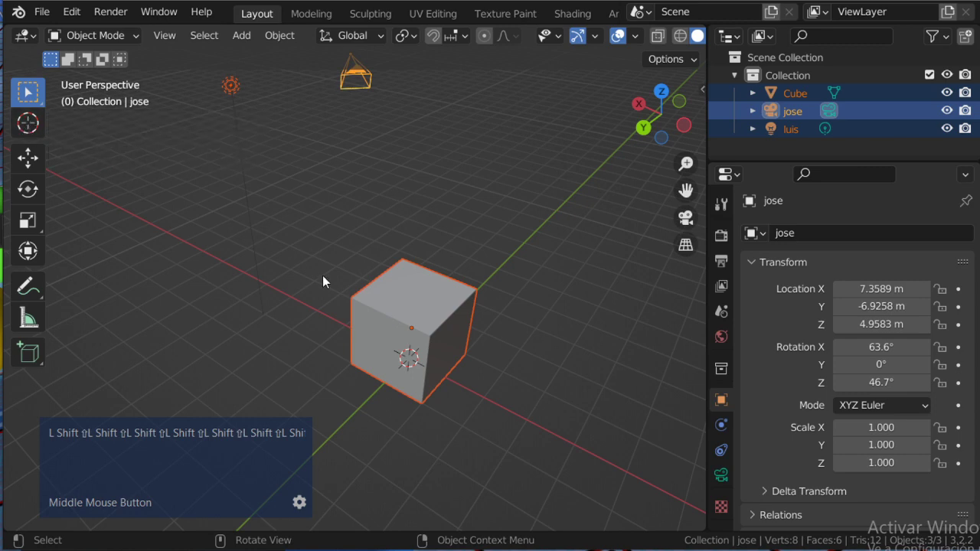
Activate the Move tool and select only the cube
left_click(43, 131)
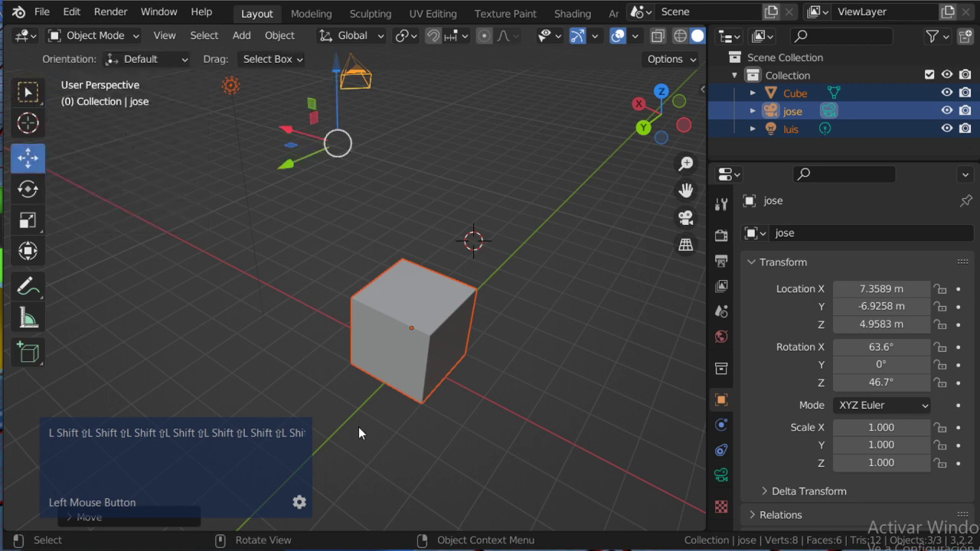
scroll("down", 3)
middle_click(407, 277)
scroll("up", 3)
middle_click(412, 291)
type("L Shift ⇧L Shift ⇧L Shift ⇧L Shift ⇧L Shift ⇧L Shift ⇧L Shi")
left_click(423, 284)
middle_click(420, 287)
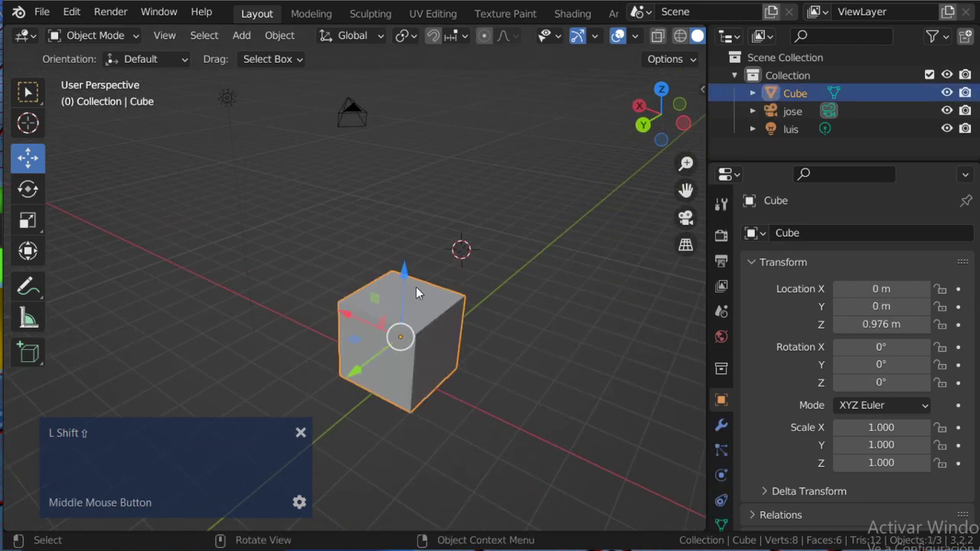
scroll("up", 3)
middle_click(428, 328)
Switch to Second Life and select the single yellow box with the Edit tool, showing its move arrows
middle_click(430, 253)
key("shift+alt+Tab")
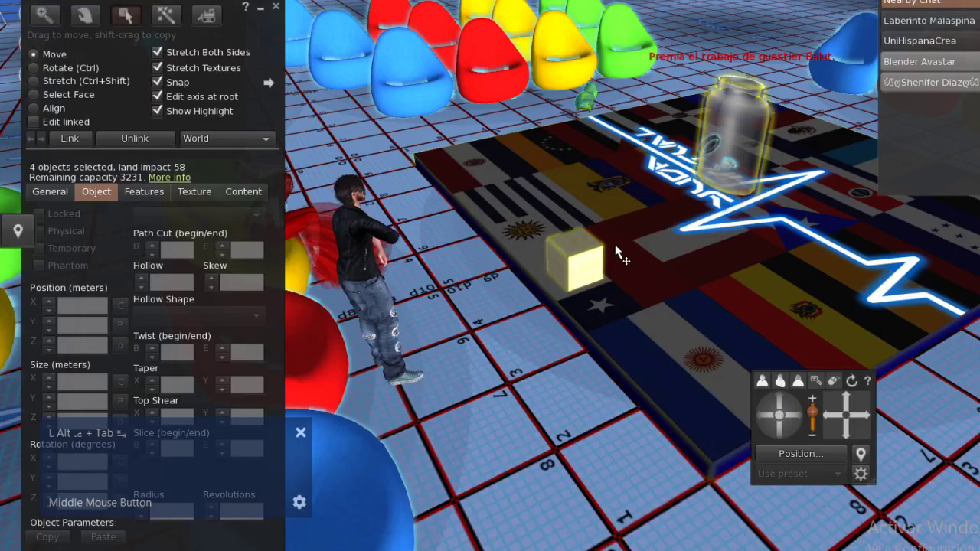
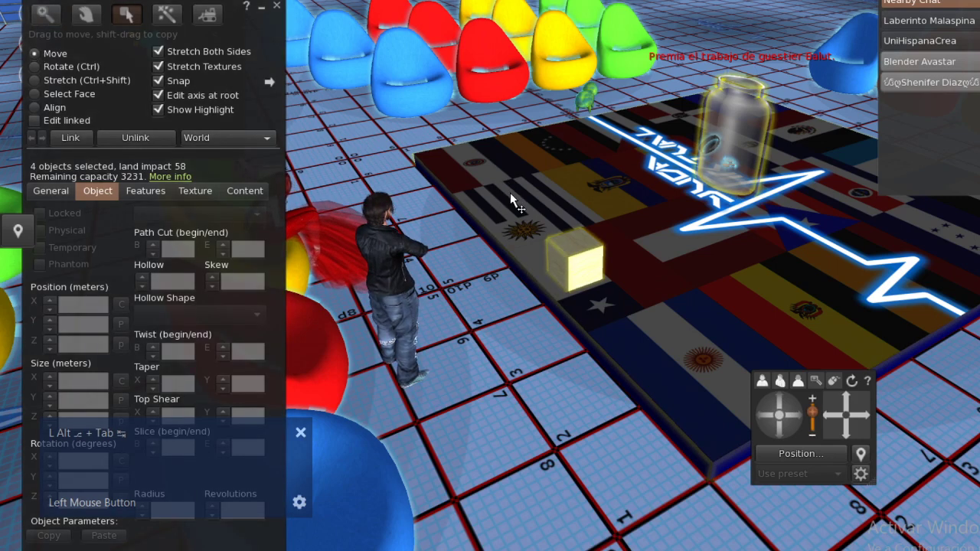
scroll("up", 3)
left_click(580, 246)
key("ctrl+z")
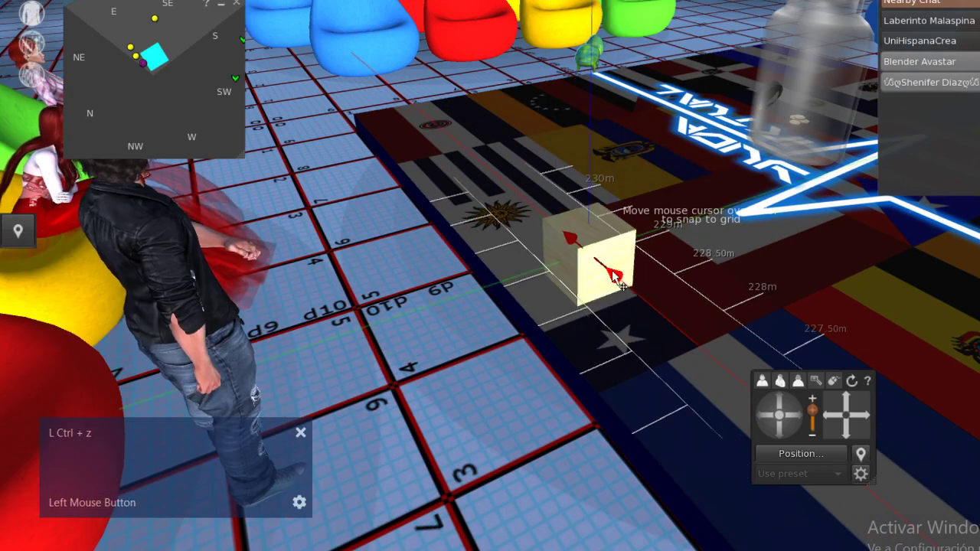
key("alt+Tab")
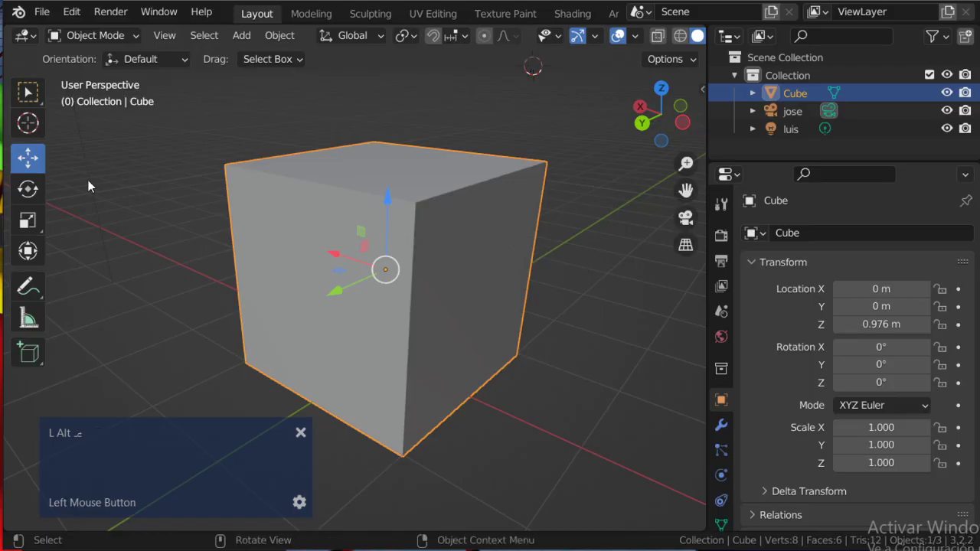
Orbit out from the cube and try a free rotation, cancelling it
middle_click(411, 230)
scroll("down", 3)
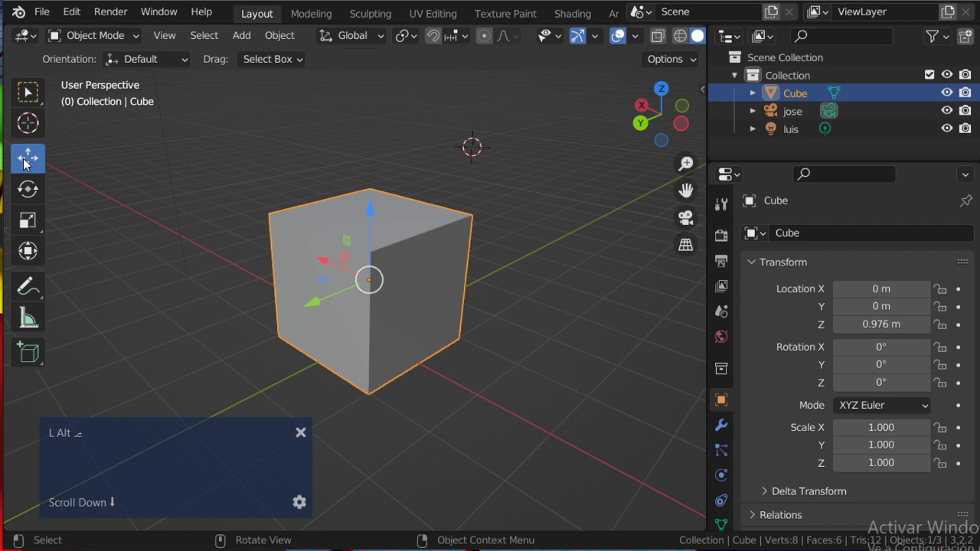
middle_click(444, 274)
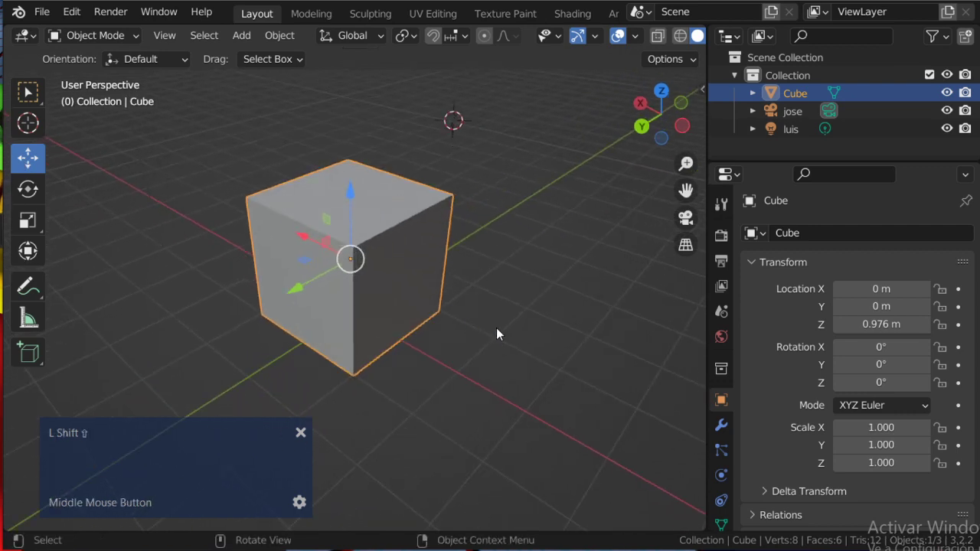
key("shift+r")
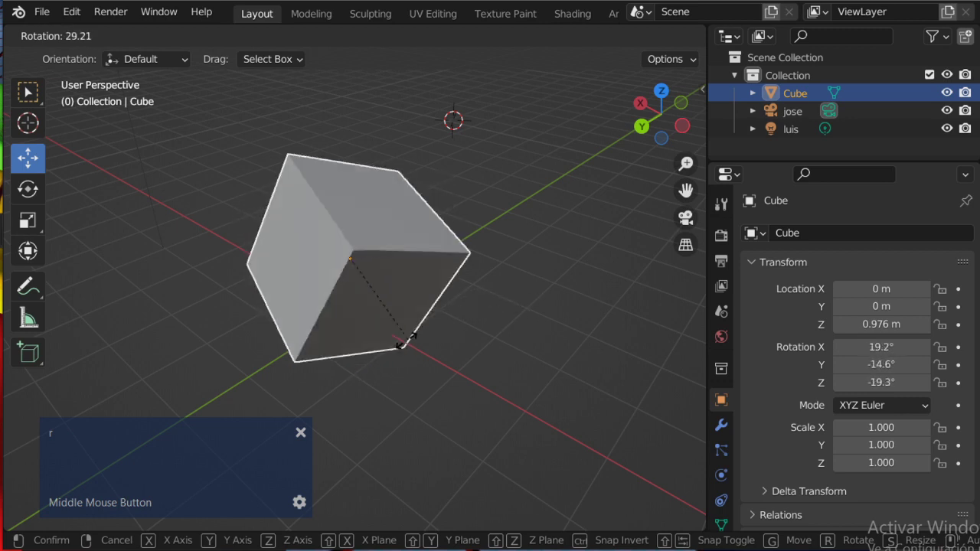
key("Escape")
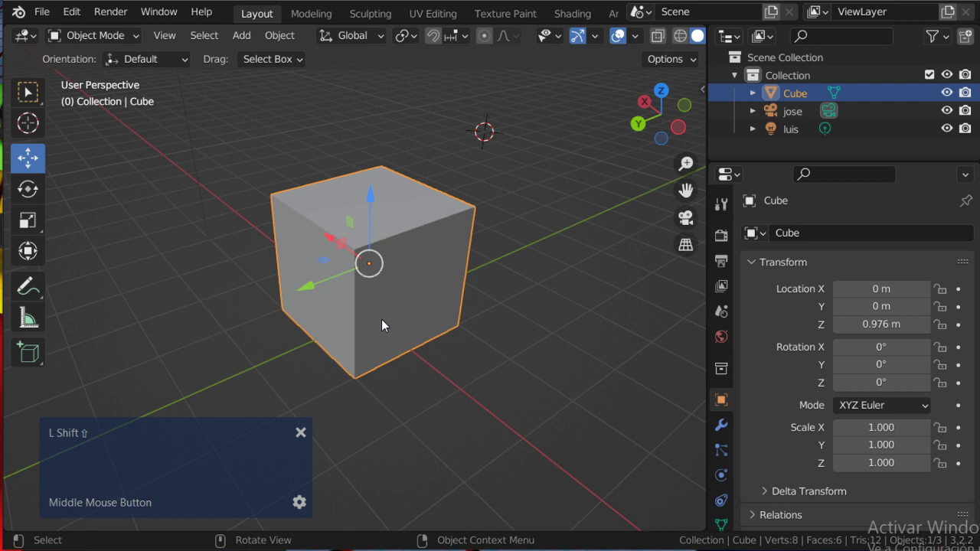
Try moving, rotating and scaling the cube with G, R and S, cancelling each attempt
key("g")
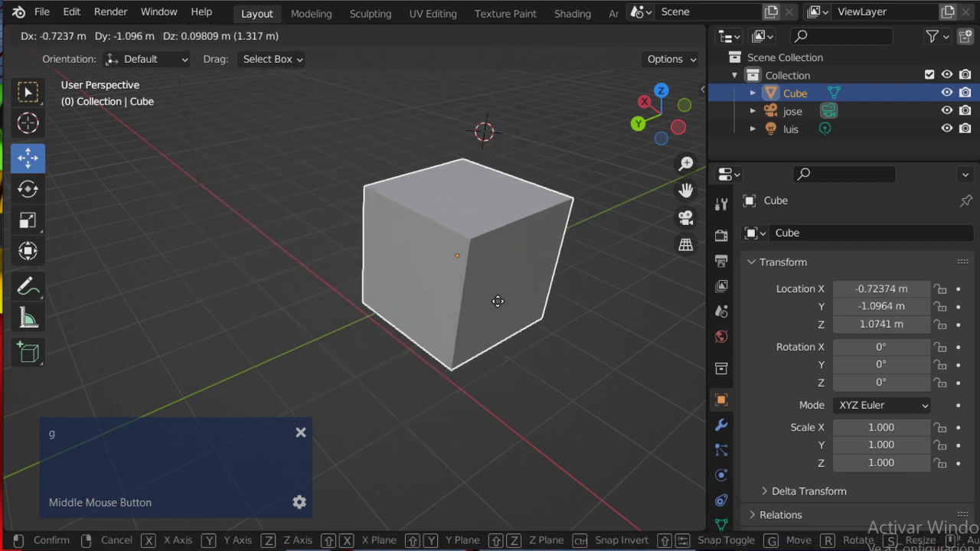
key("Escape")
key("r")
key("Escape")
key("s")
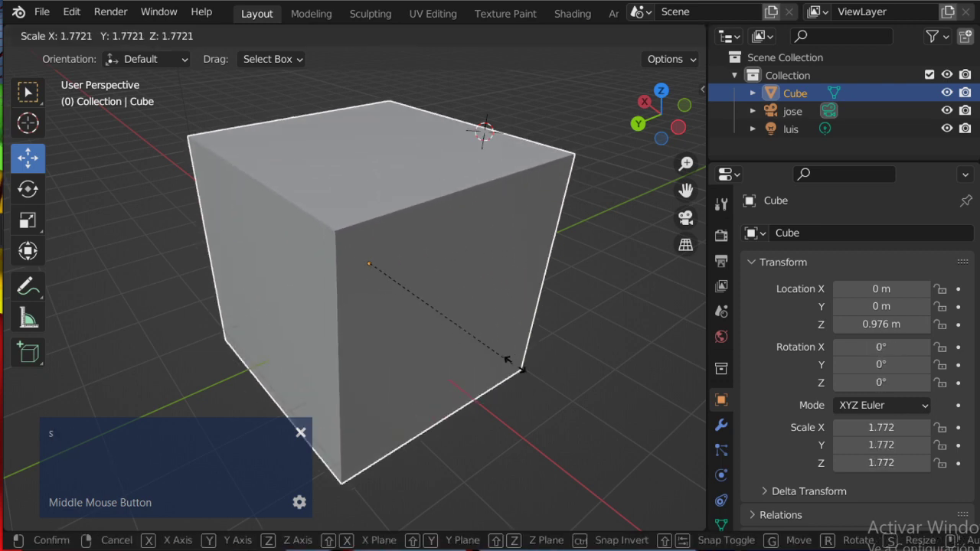
key("Escape")
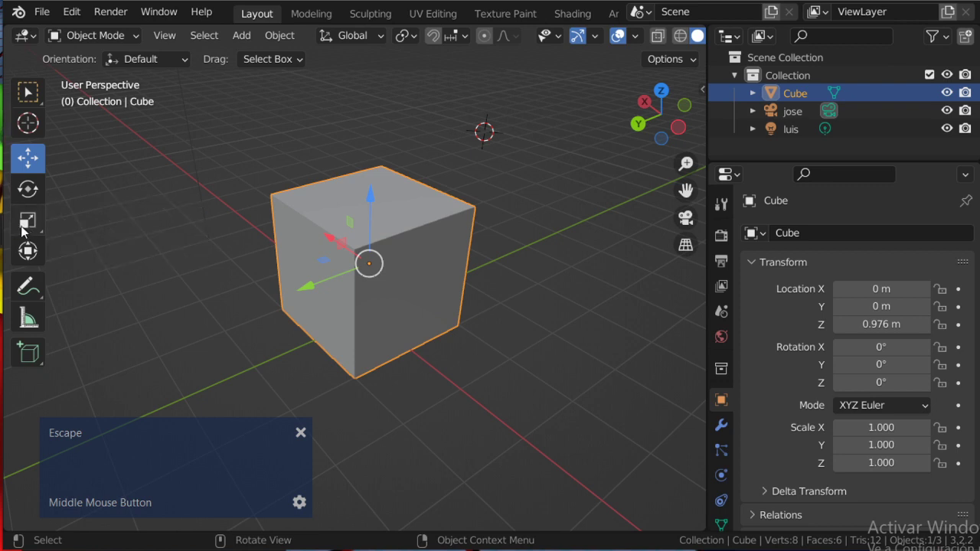
key("Escape")
key("s")
key("Escape")
key("g")
key("Escape")
key("r")
key("Escape")
key("s")
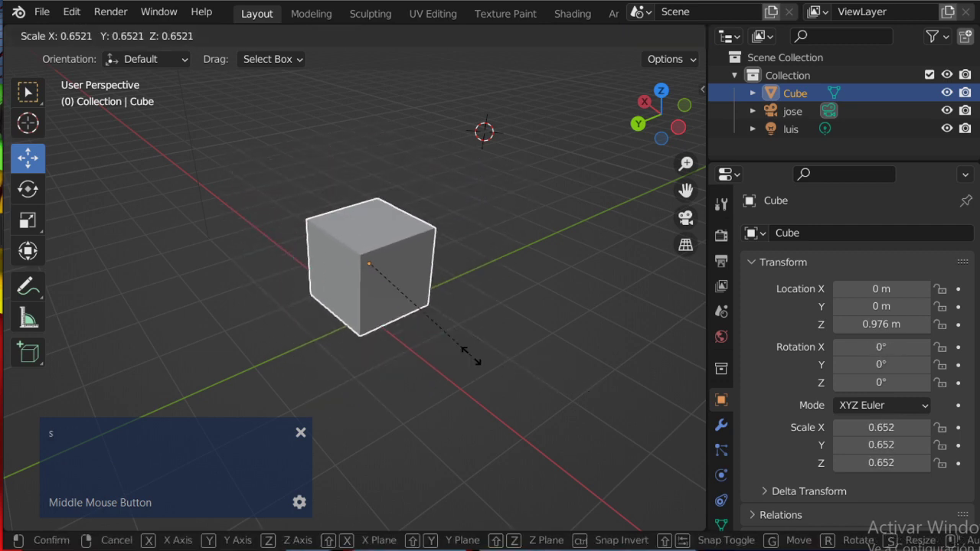
key("Escape")
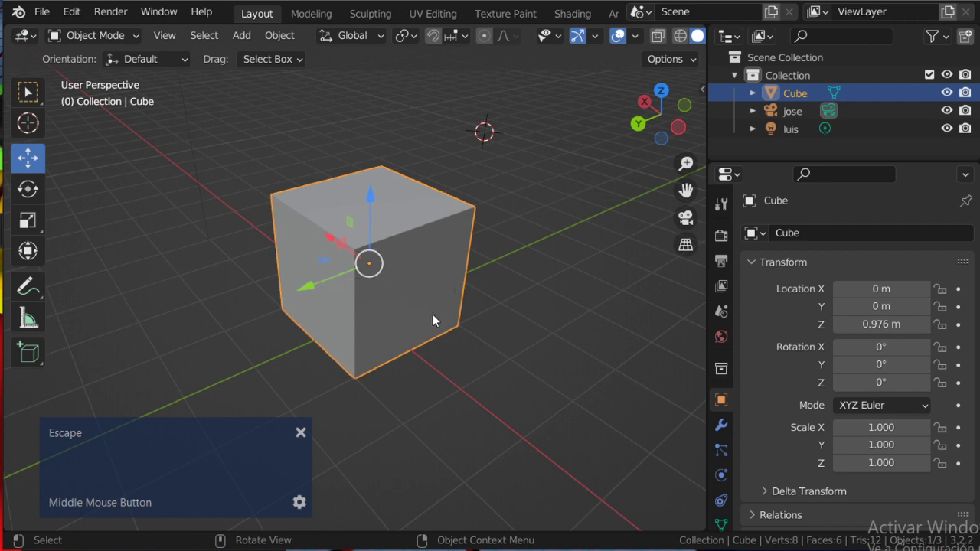
Move the cube up to about 0, -0.094, 1.59 m and confirm, cancelling a Z rotation afterwards
key("g")
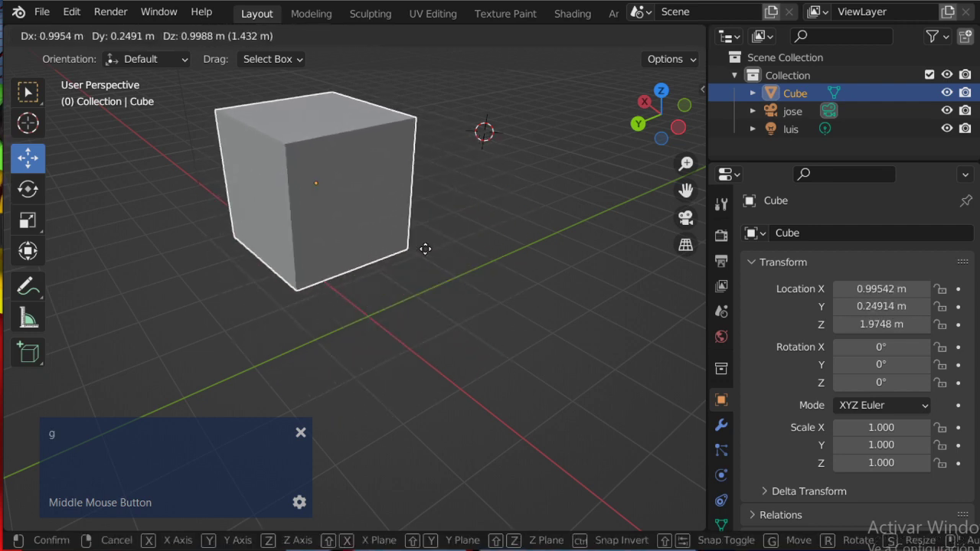
key("Escape")
left_click(328, 284)
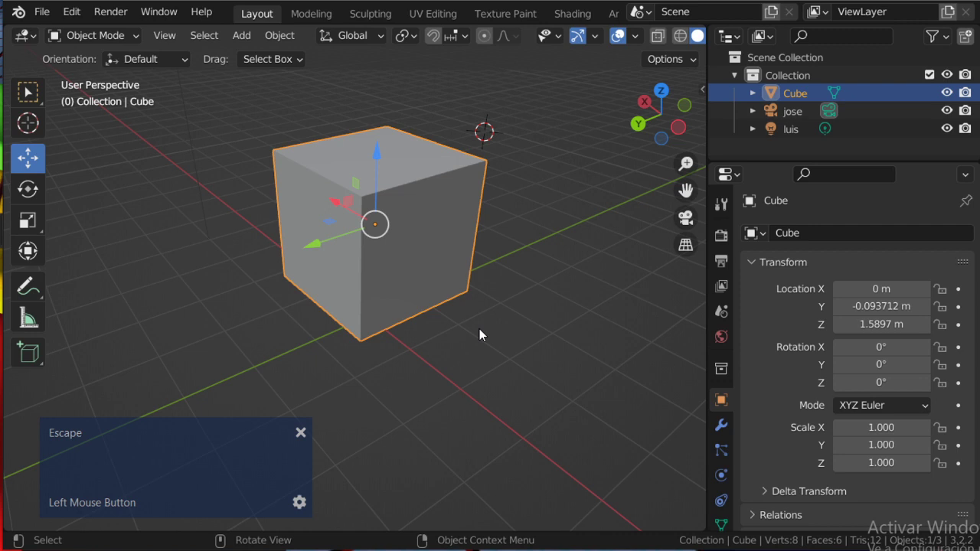
key("r")
key("z")
key("Escape")
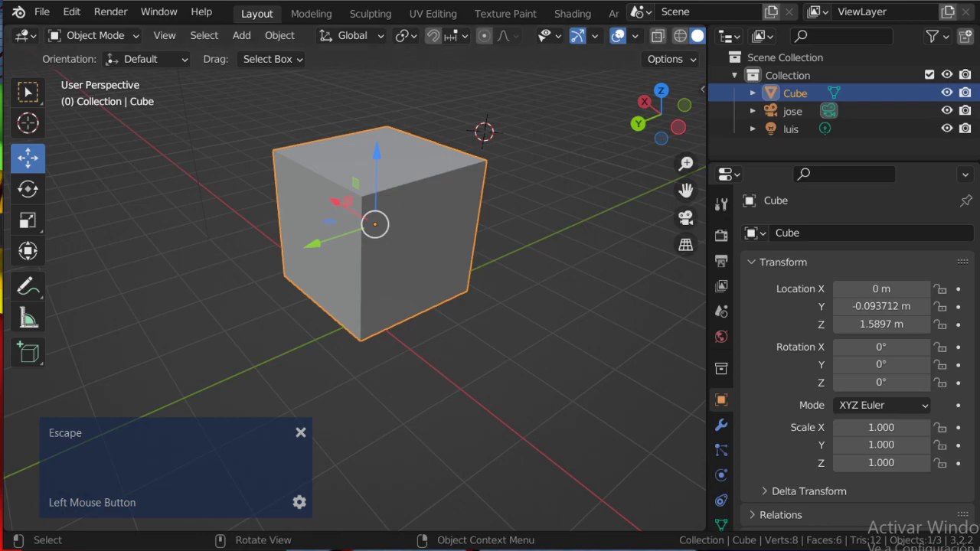
Compare the drawing canvas with Blender's cube scene by switching over briefly and back
scroll("down", 3)
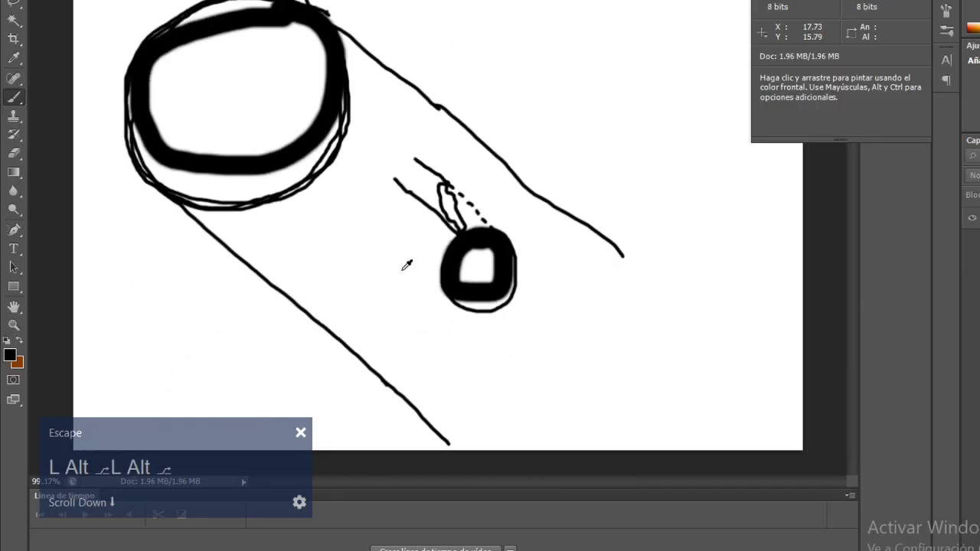
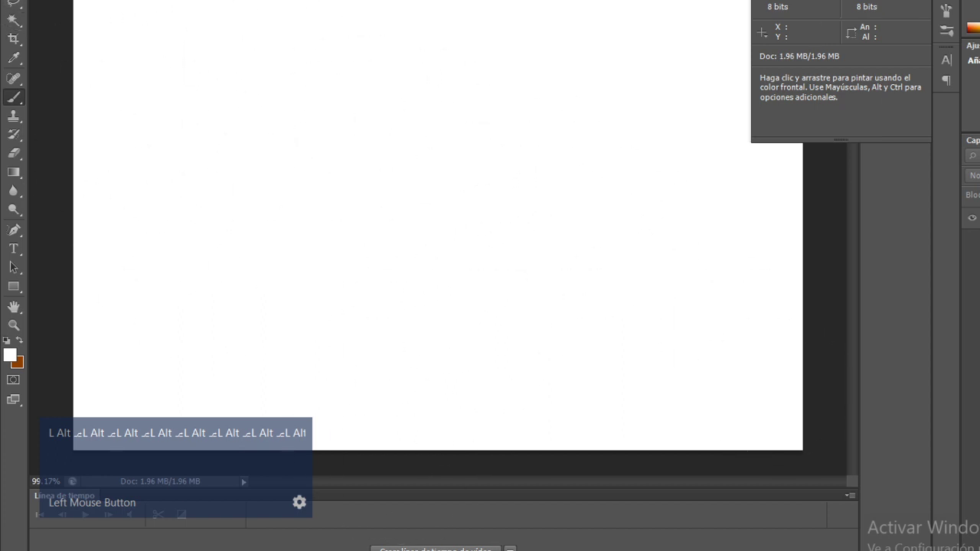
key("alt+Tab")
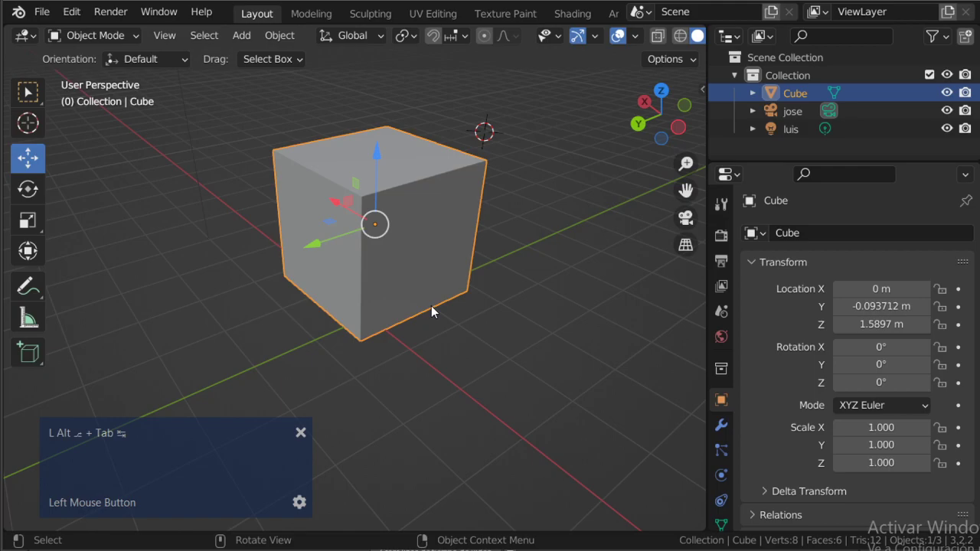
middle_click(433, 311)
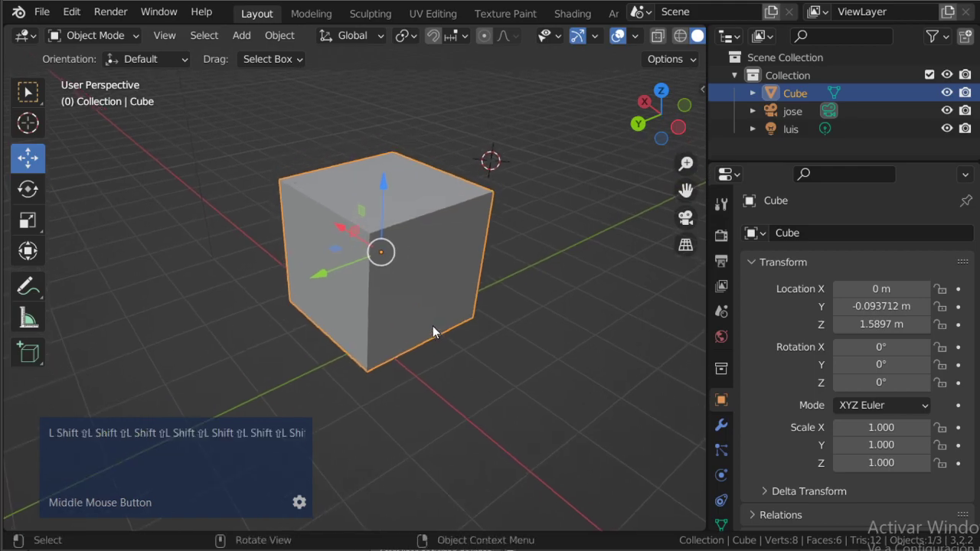
key("alt+Tab")
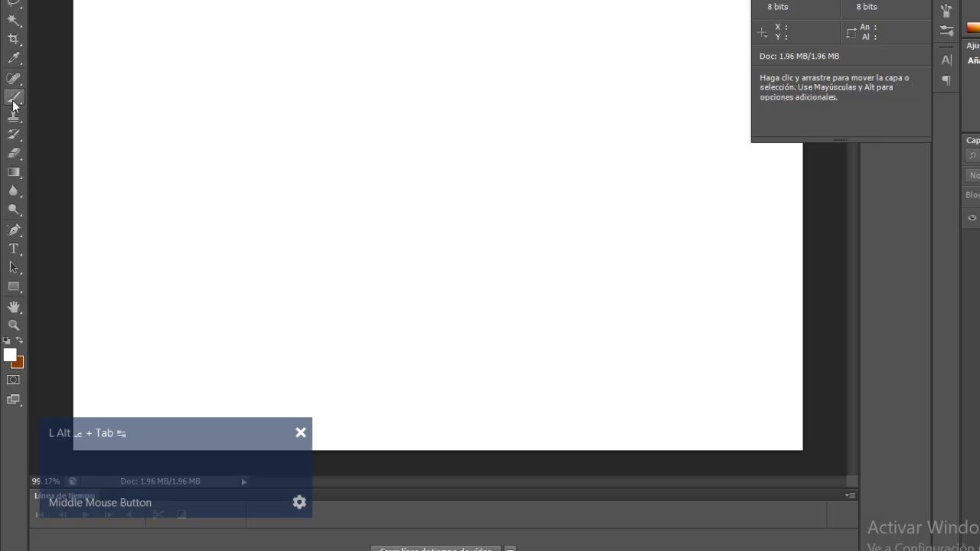
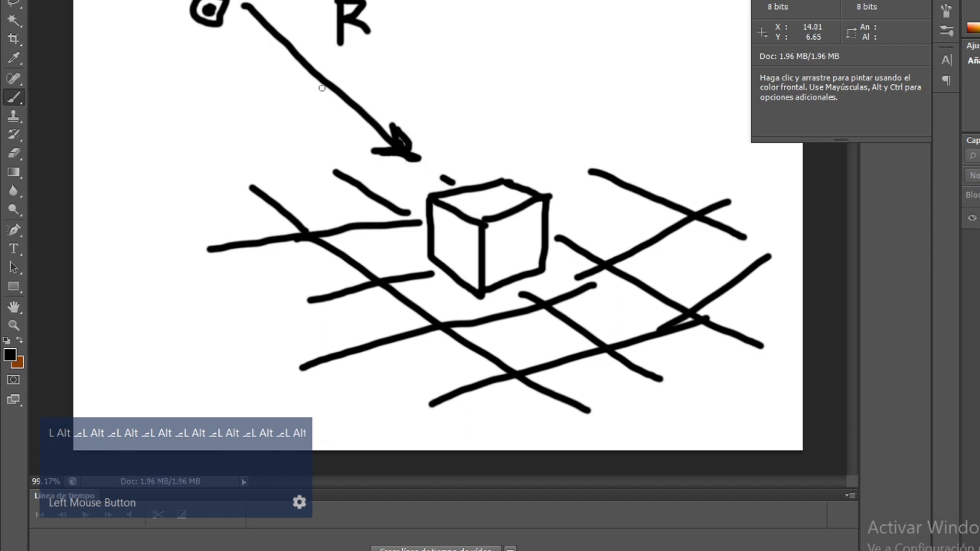
Adjust the eraser size for reworking the arrow, then check the 3D scene for comparison
key("ctrl+alt+z")
right_click(388, 161)
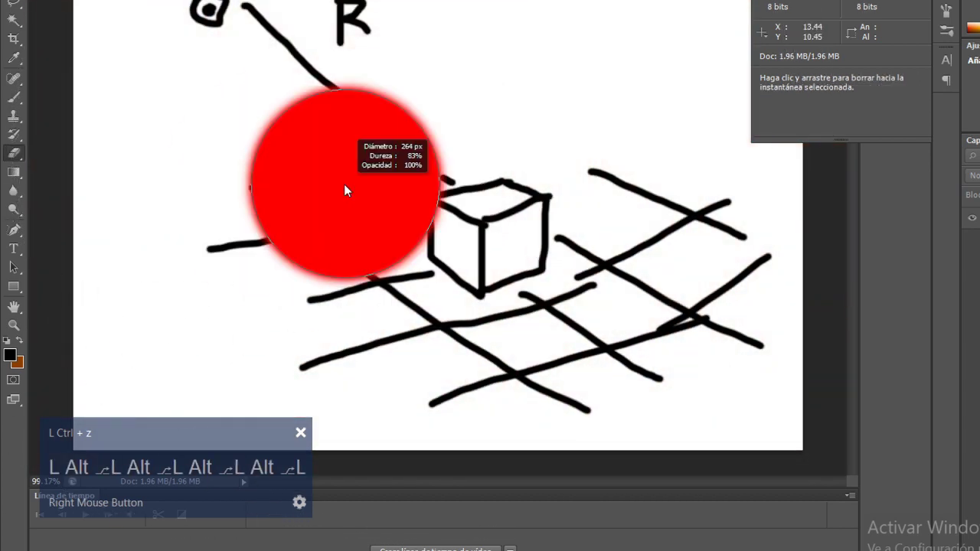
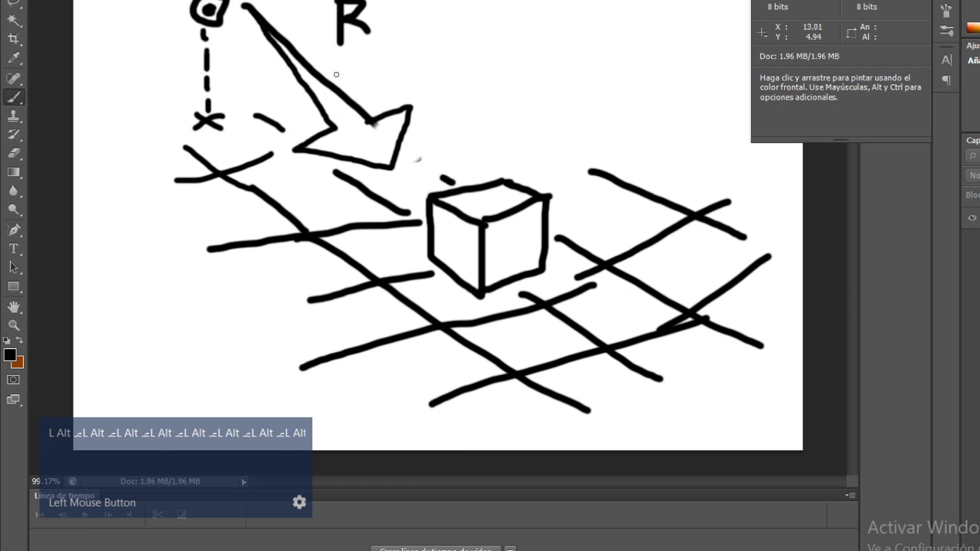
key("alt+Tab")
middle_click(456, 258)
Undo and redo strokes while painting the red ellipse and line around the cube sketch
scroll("down", 3)
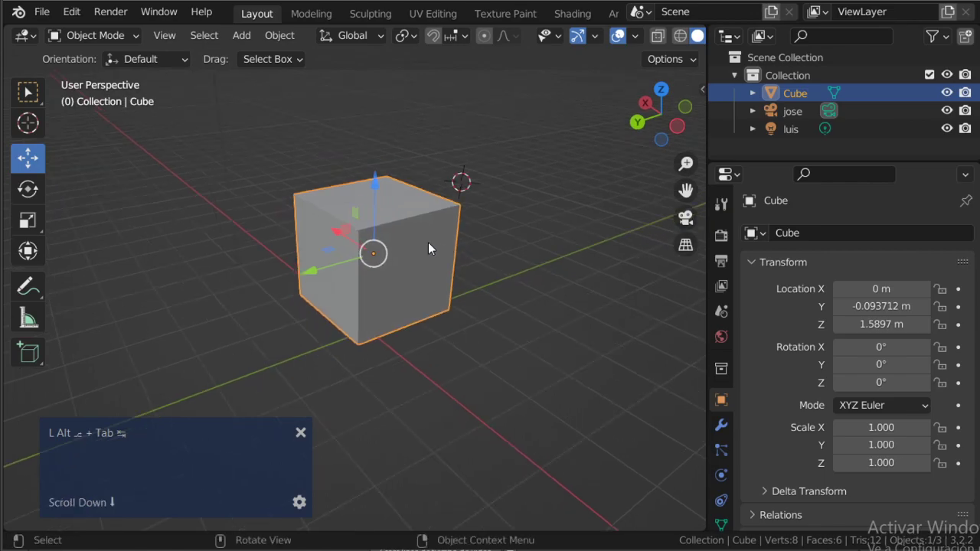
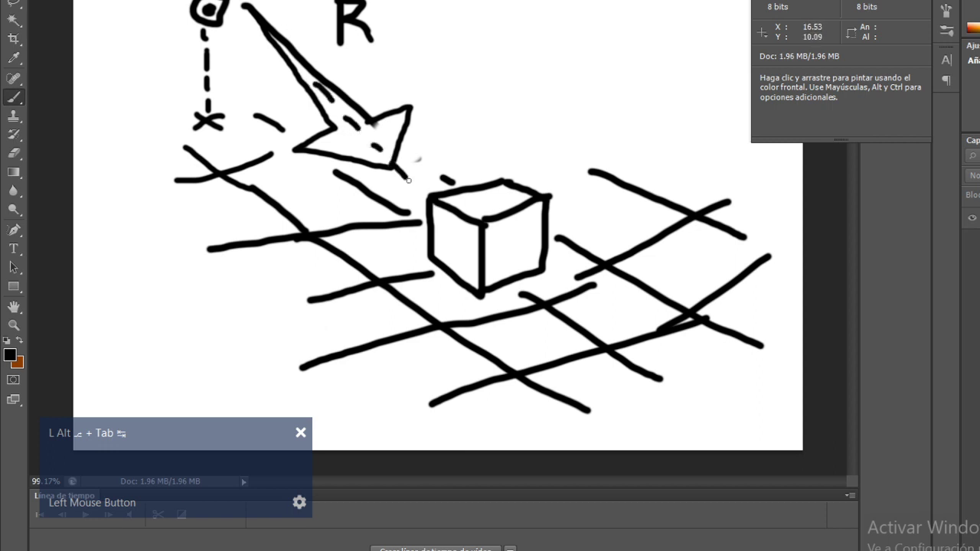
key("ctrl+z")
key("ctrl+z")
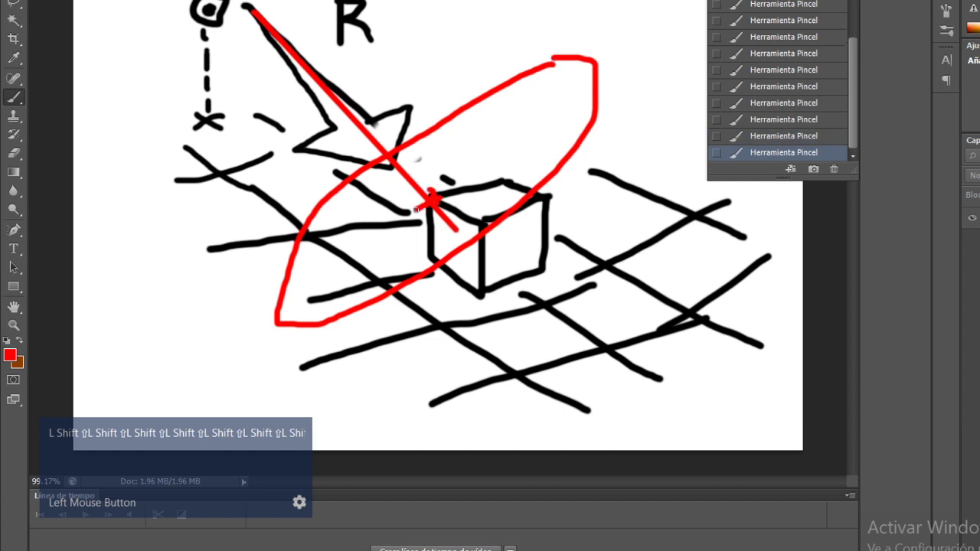
key("ctrl+shift+z")
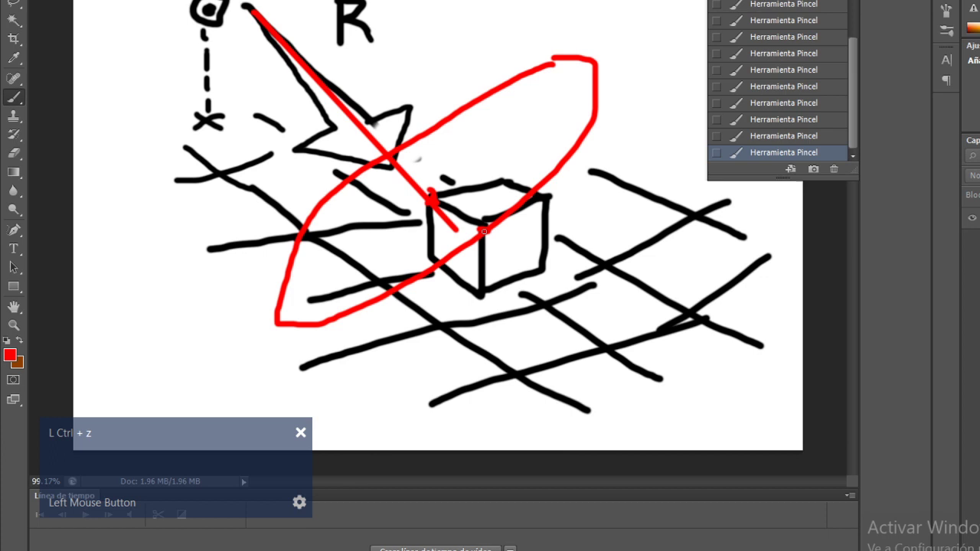
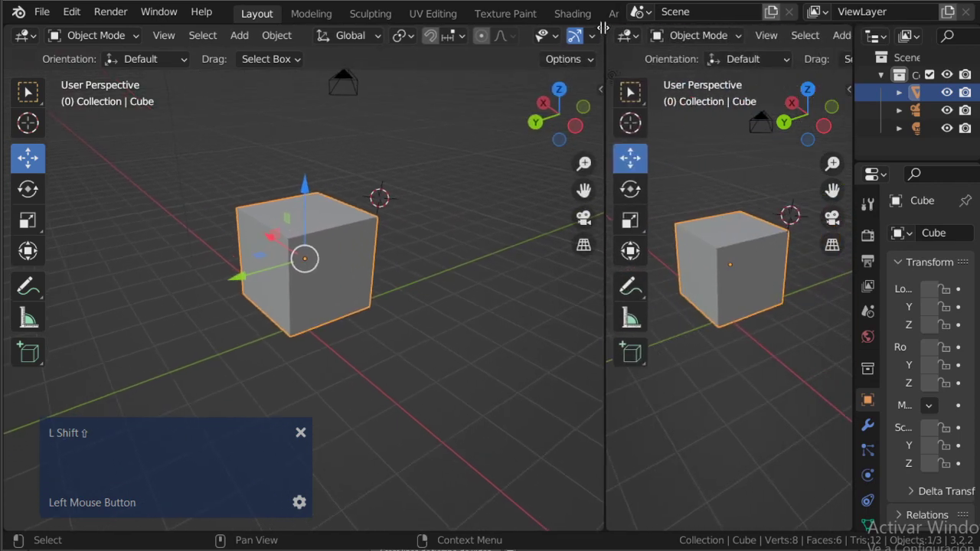
Orbit the left and right Blender views to see the cube from several angles
middle_click(668, 298)
scroll("down", 3)
middle_click(663, 290)
scroll("up", 3)
scroll("down", 3)
scroll("up", 3)
middle_click(692, 306)
scroll("down", 3)
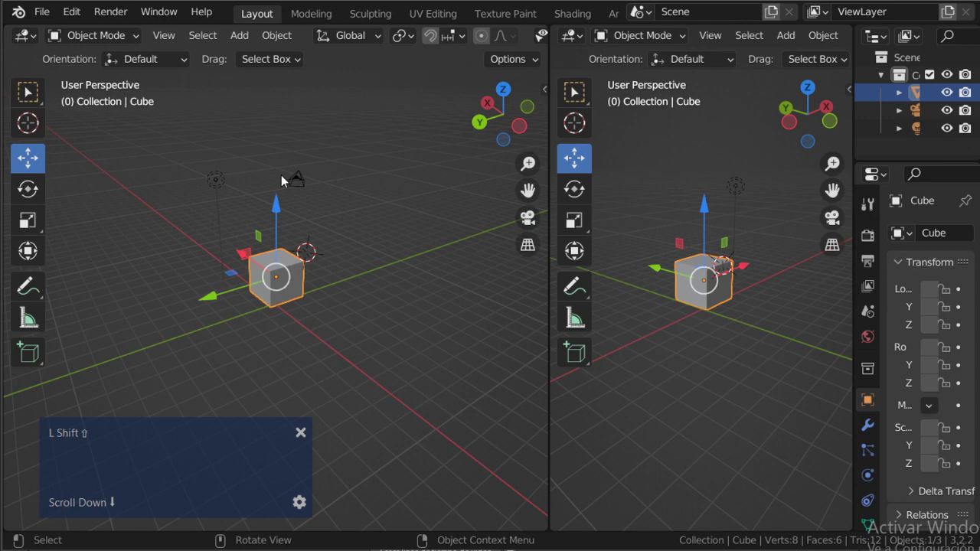
middle_click(670, 299)
scroll("down", 3)
middle_click(731, 299)
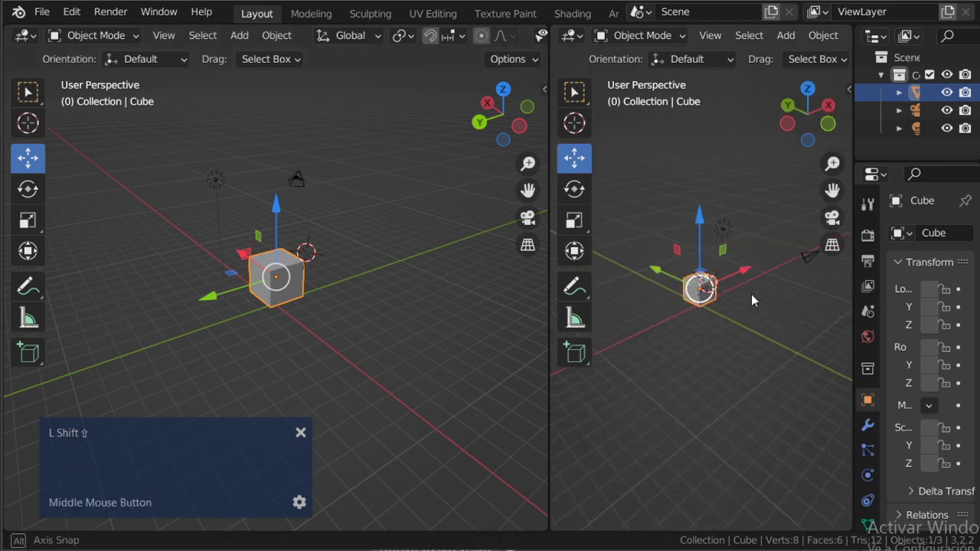
scroll("up", 3)
middle_click(765, 314)
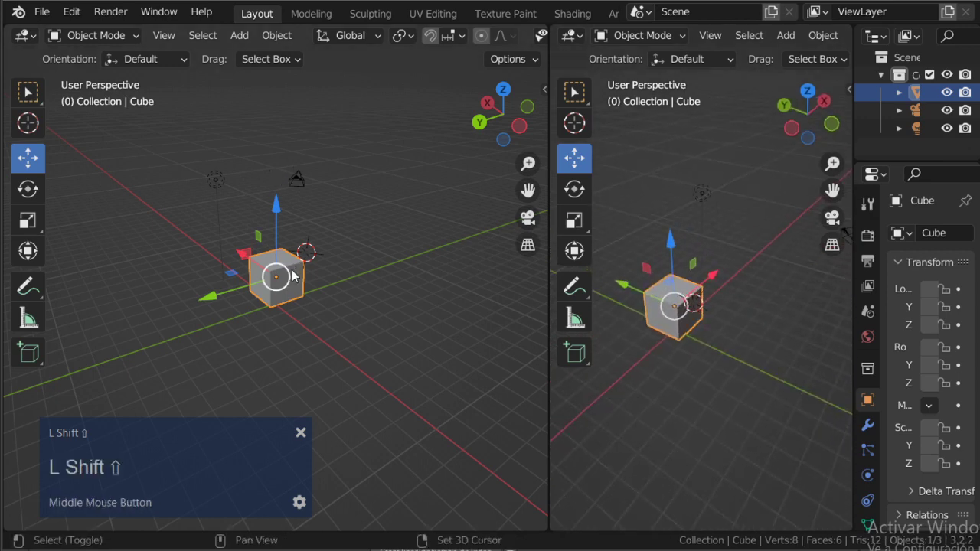
scroll("up", 3)
Orbit the left view further, compare with the sketch, and start rotating the cube
middle_click(299, 277)
scroll("down", 3)
middle_click(317, 298)
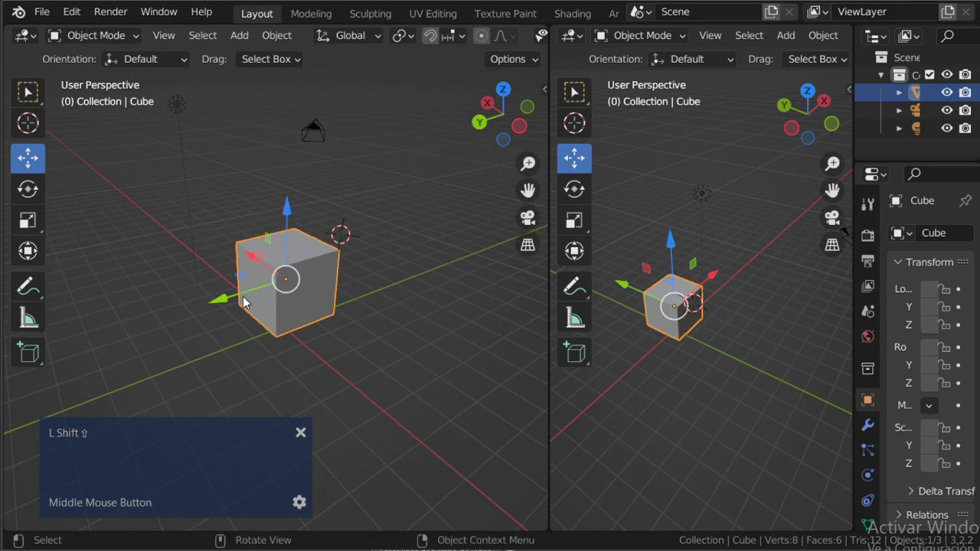
key("shift+alt+Tab")
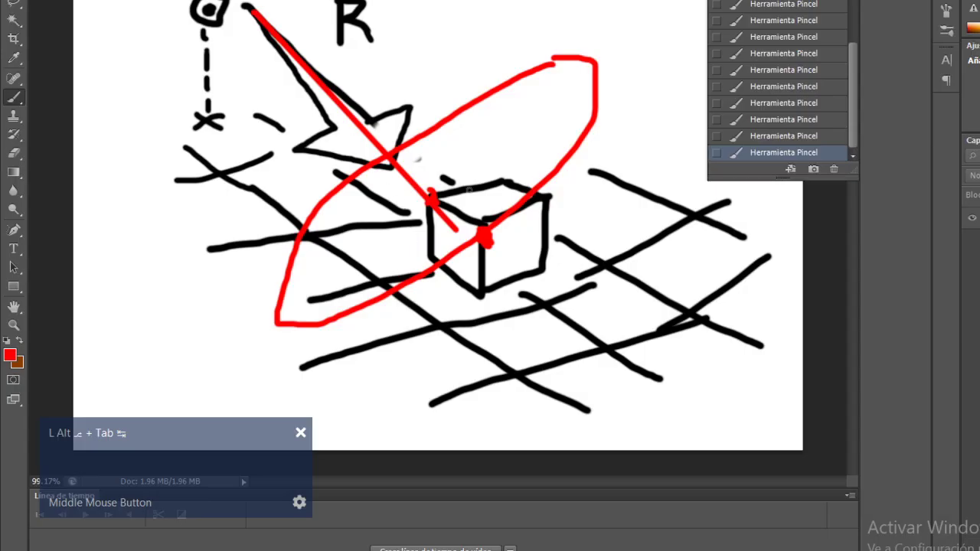
key("alt+Tab")
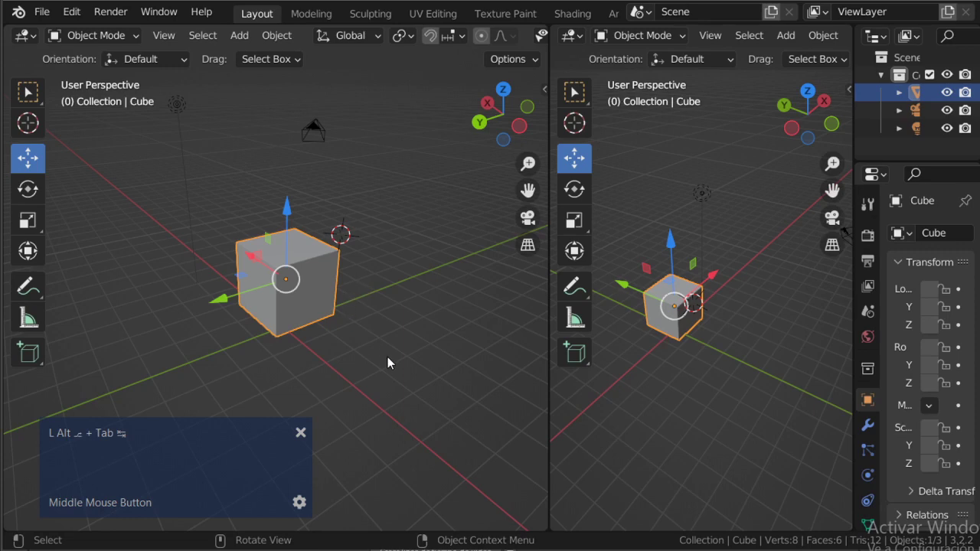
key("r")
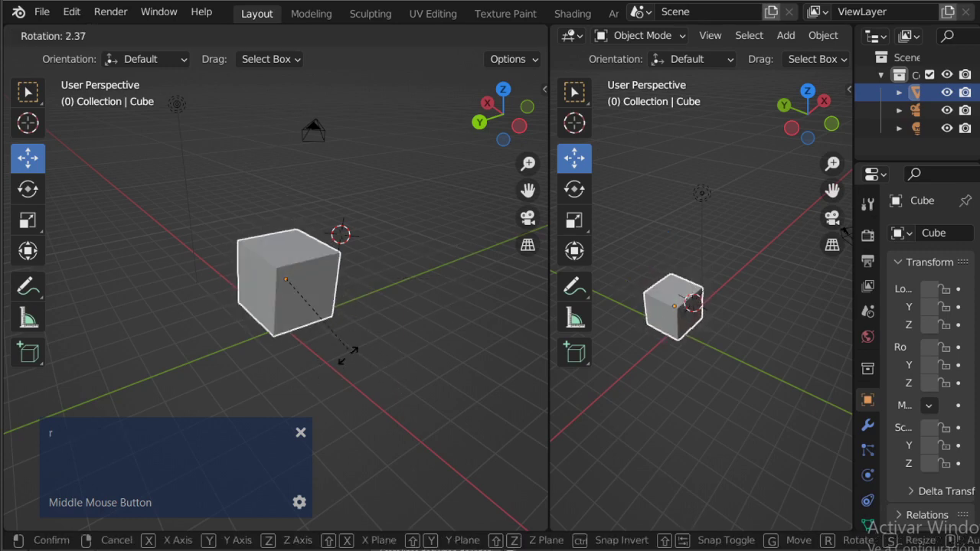
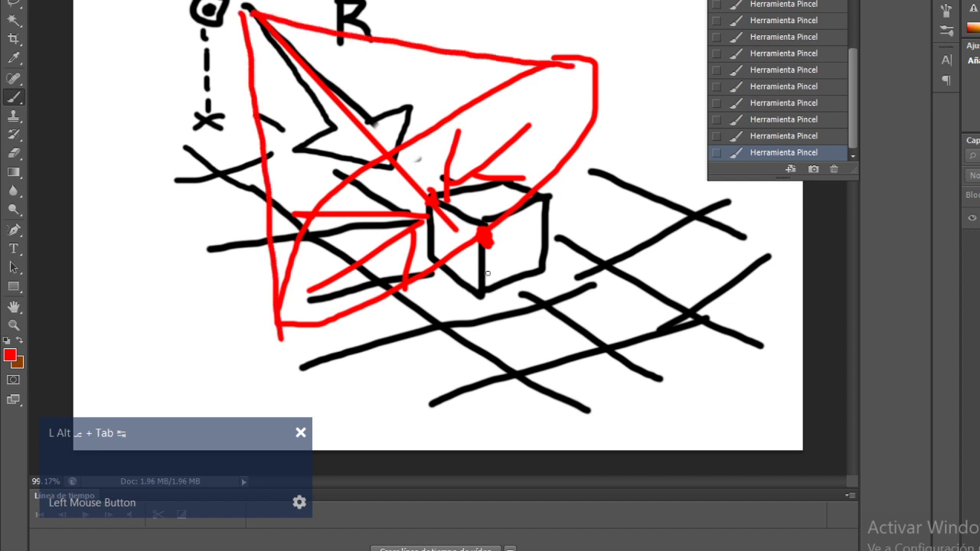
key("alt+Tab")
middle_click(499, 340)
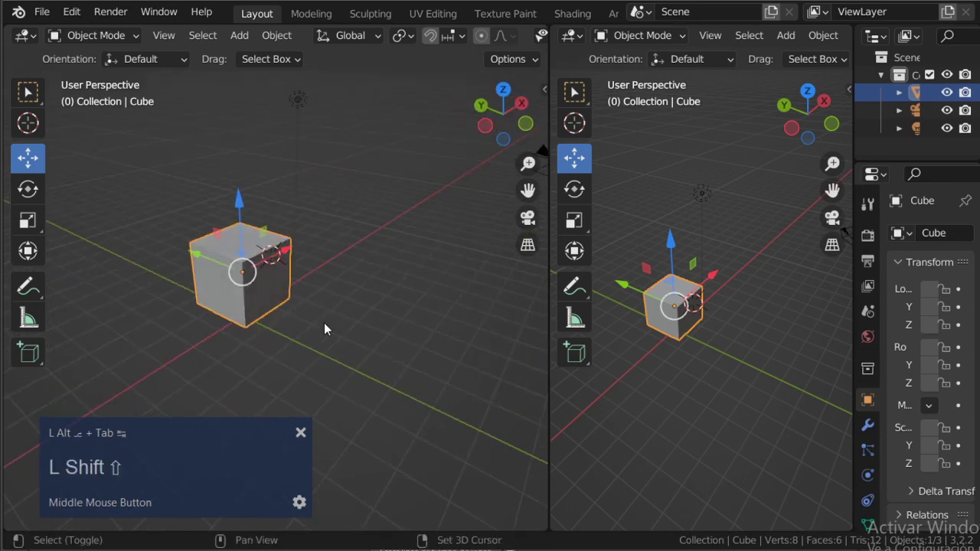
key("shift+r")
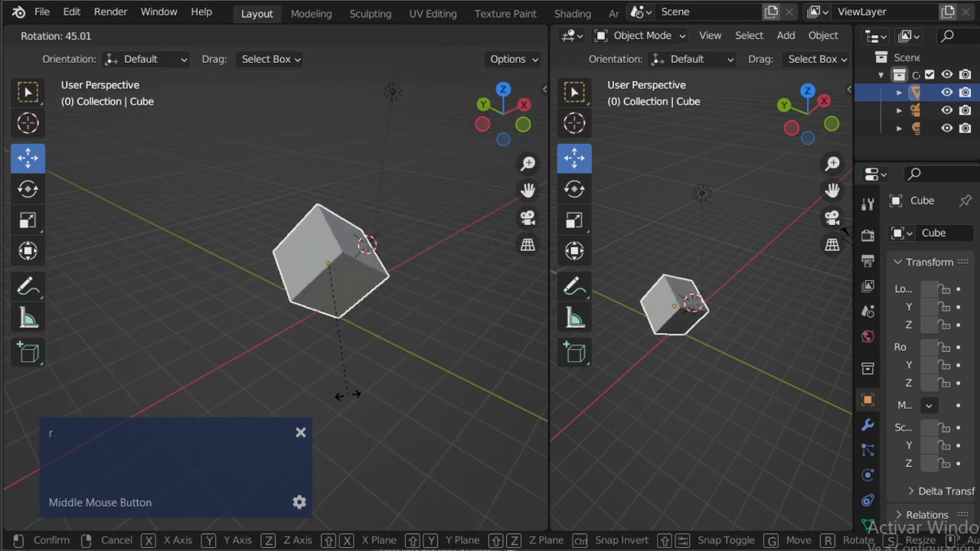
key("Escape")
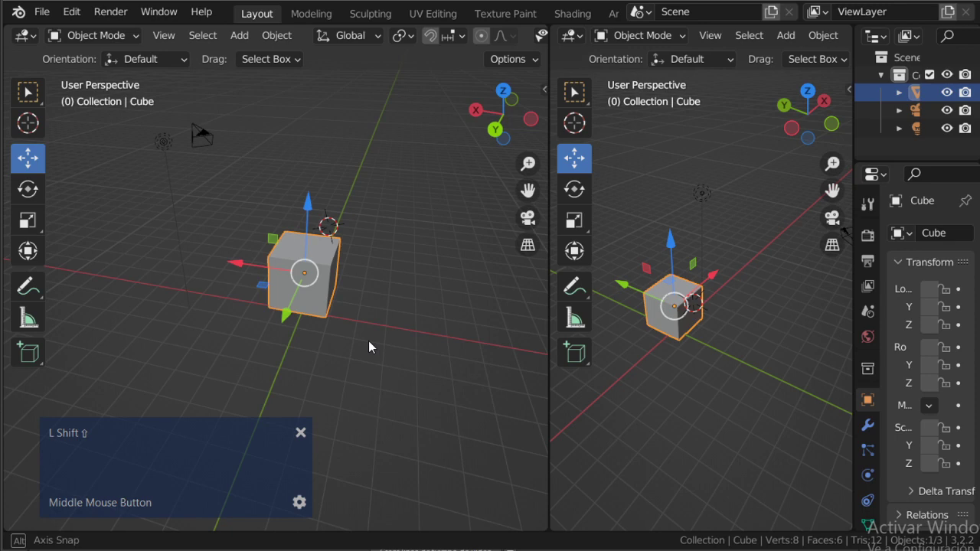
scroll("up", 3)
key("shift+r")
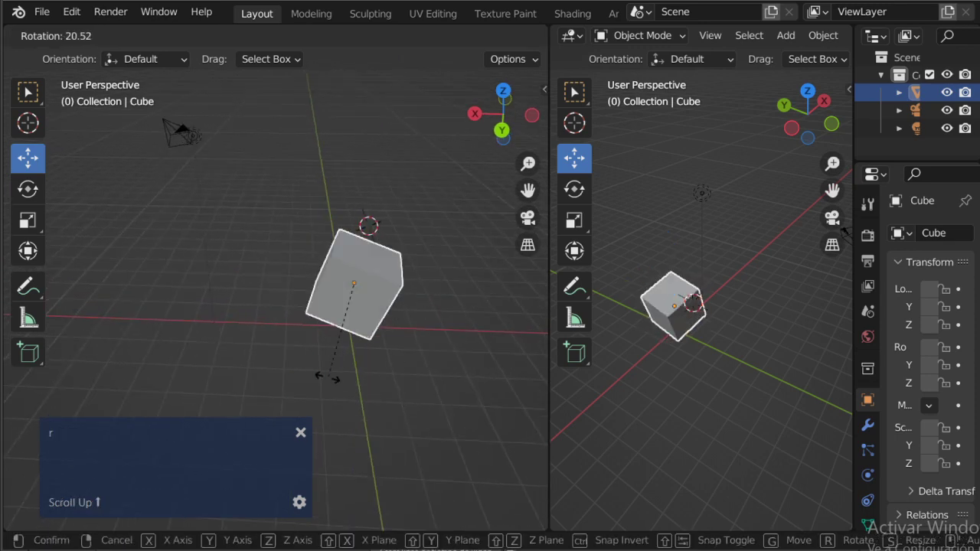
key("Escape")
middle_click(324, 292)
key("shift+r")
key("Escape")
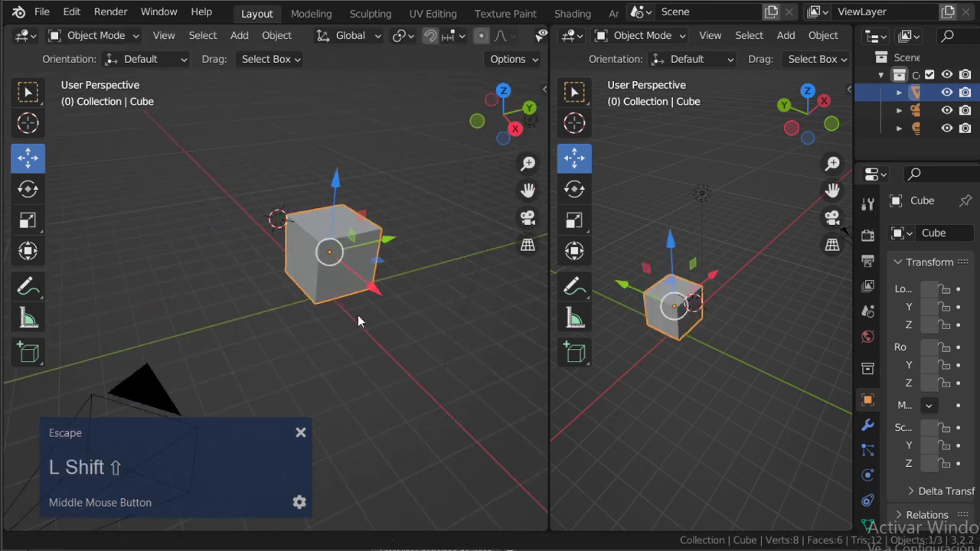
key("r")
key("Escape")
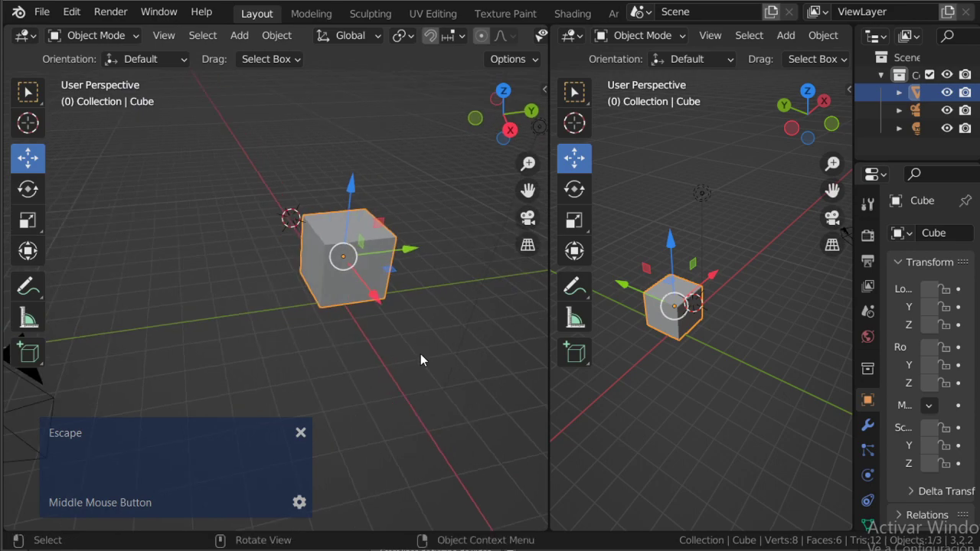
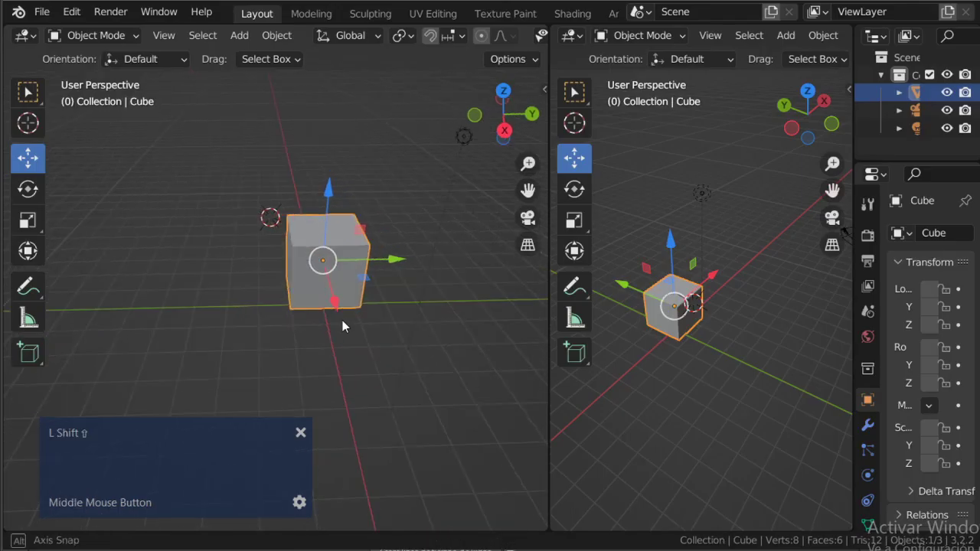
key("shift+g")
key("Escape")
key("g")
scroll("down", 3)
key("Escape")
middle_click(313, 334)
scroll("down", 3)
middle_click(281, 308)
scroll("up", 3)
middle_click(309, 338)
scroll("down", 3)
middle_click(335, 342)
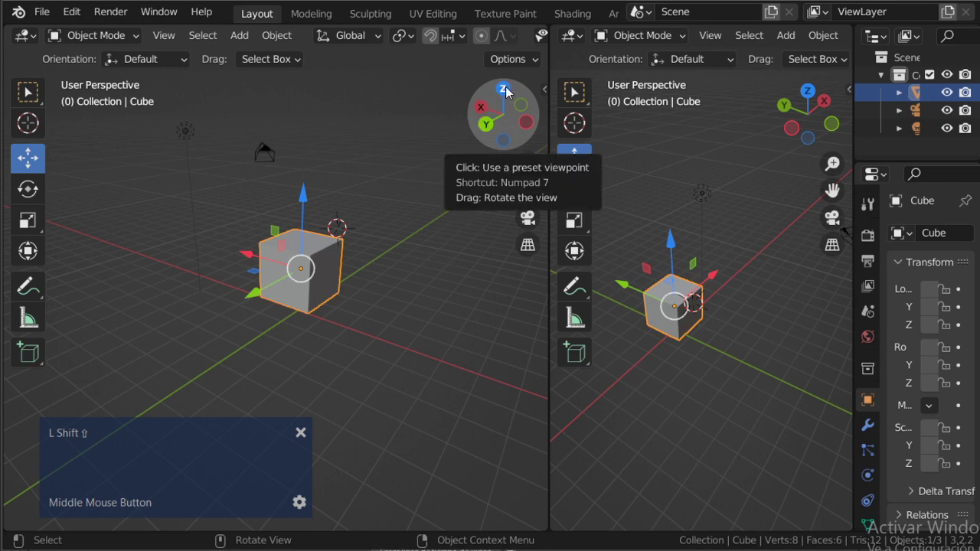
left_click(511, 91)
scroll("down", 3)
middle_click(296, 305)
scroll("up", 3)
middle_click(326, 268)
key("shift+alt+Tab")
scroll("down", 3)
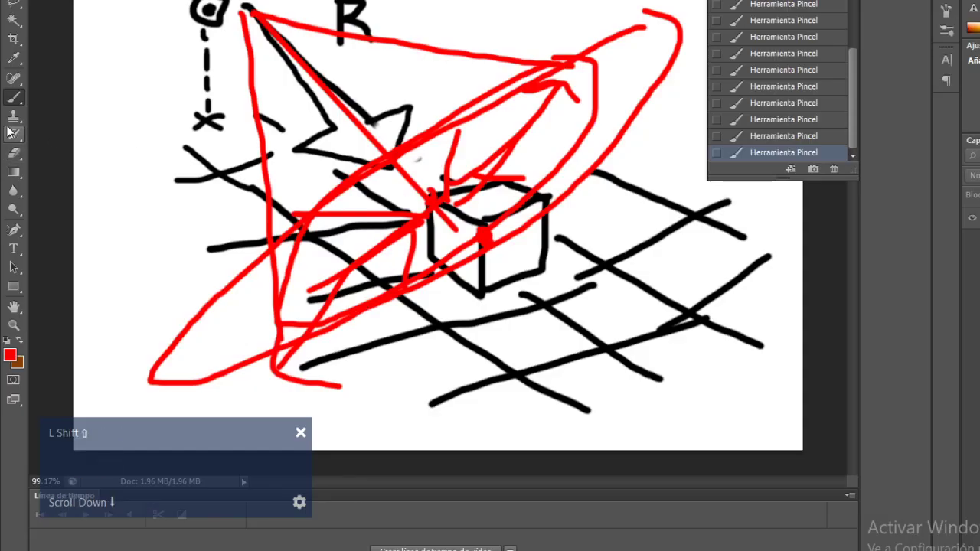
Wipe the red scribbles off the Photoshop canvas
right_click(384, 292)
left_click(384, 292)
right_click(462, 115)
left_click(384, 293)
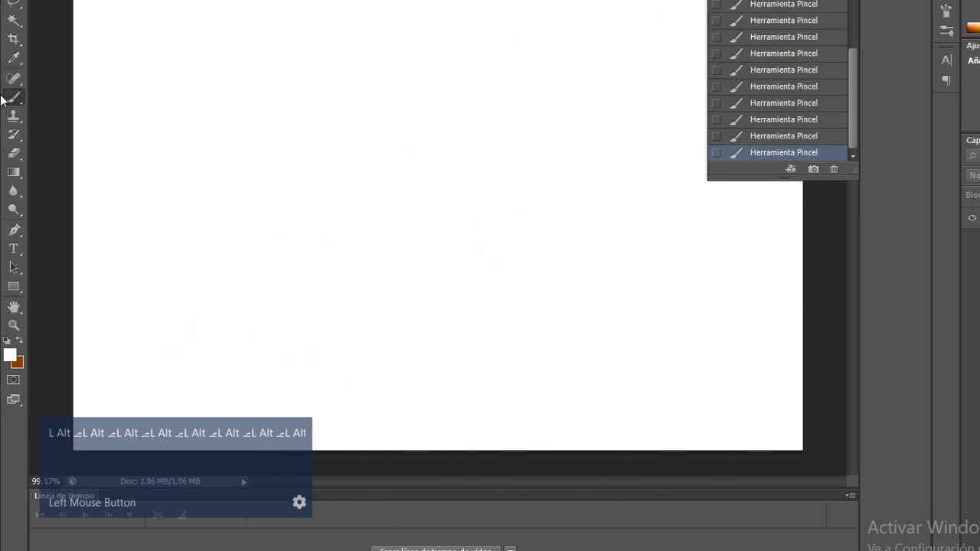
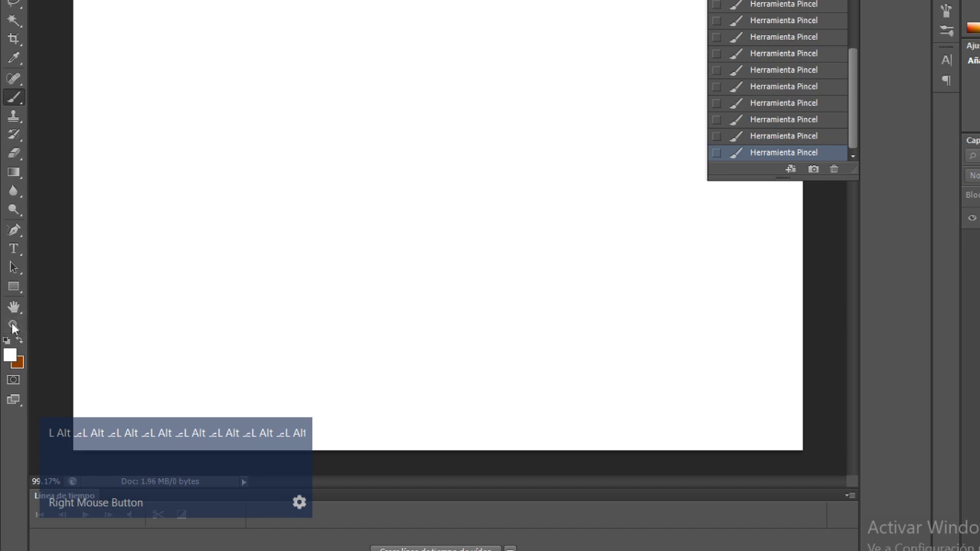
Set the brush colour to black and sketch the cube, grid and downward arrow
left_click(17, 366)
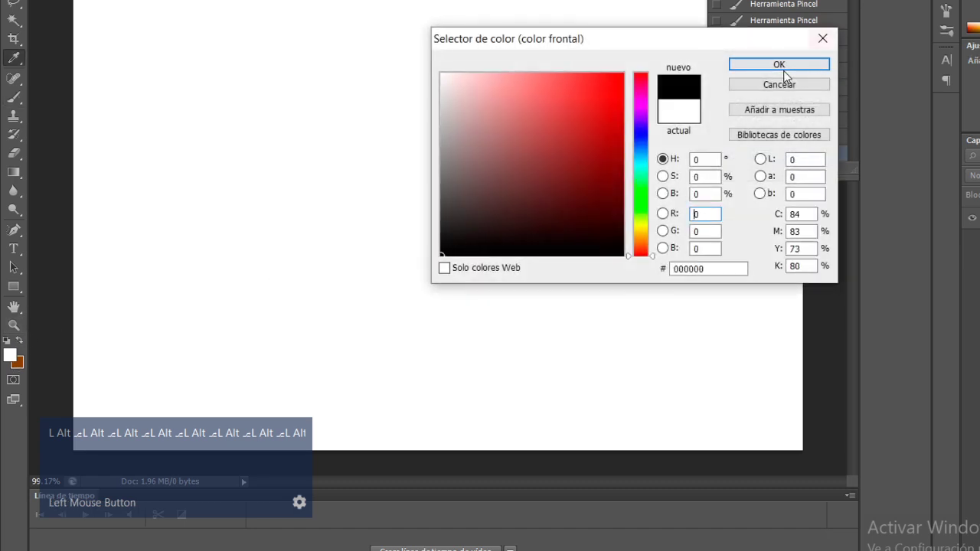
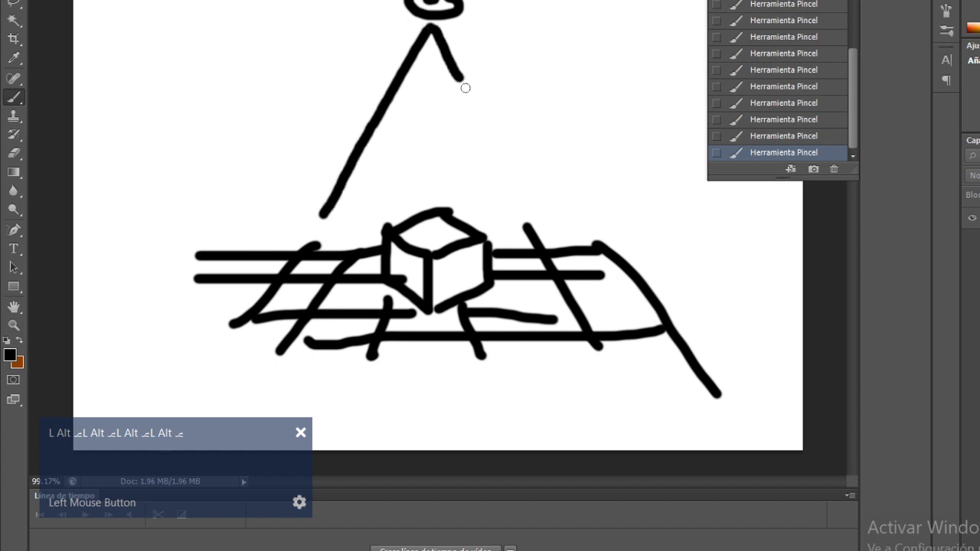
key("ctrl+z")
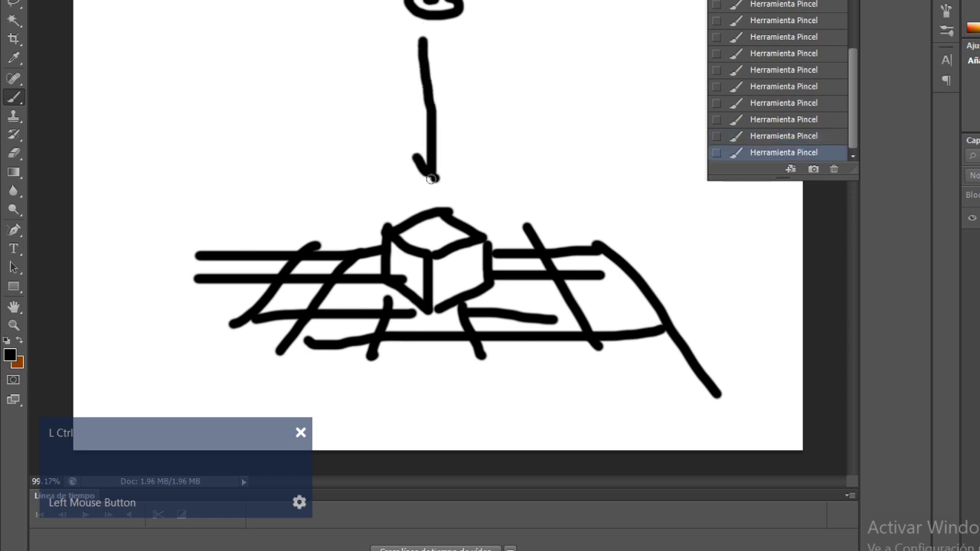
key("alt+Tab")
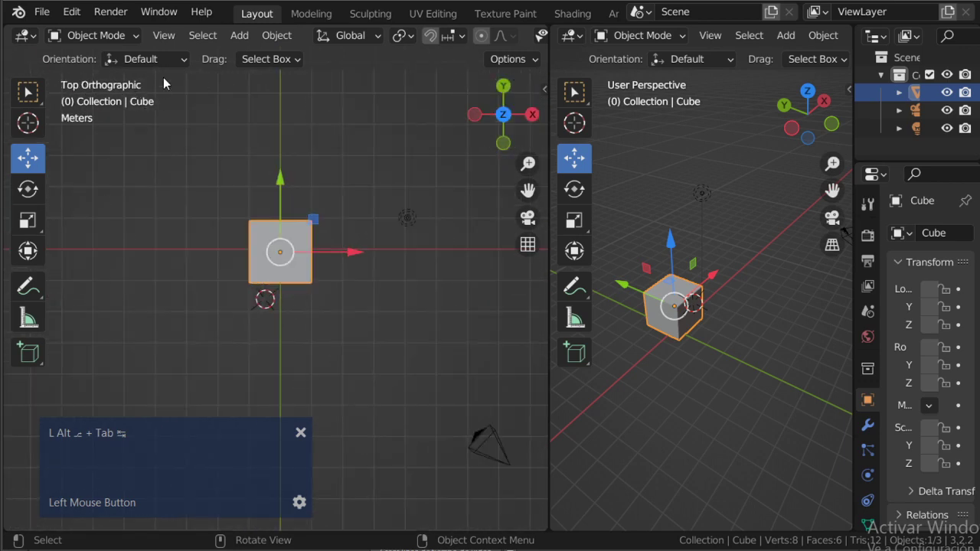
Undo a stroke on the Photoshop sketch and return to Blender's cube scene
key("alt+Tab")
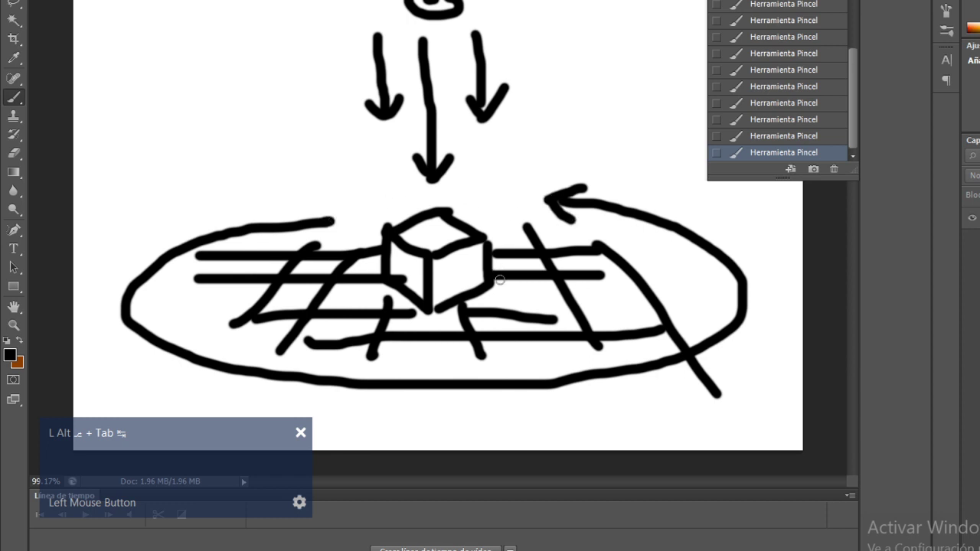
key("ctrl+z")
key("alt+Tab")
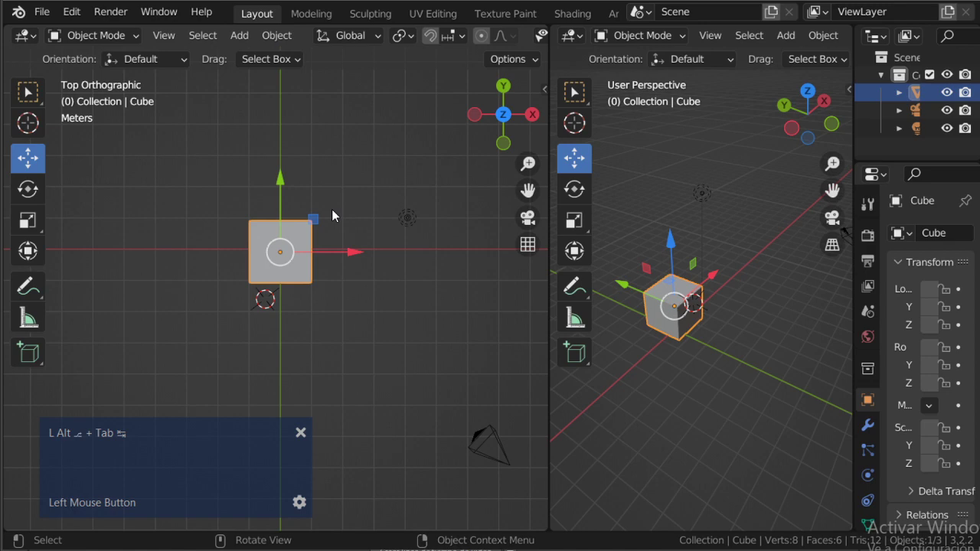
Grab the cube with G in the top view and drag it diagonally away from the grid centre
middle_click(702, 338)
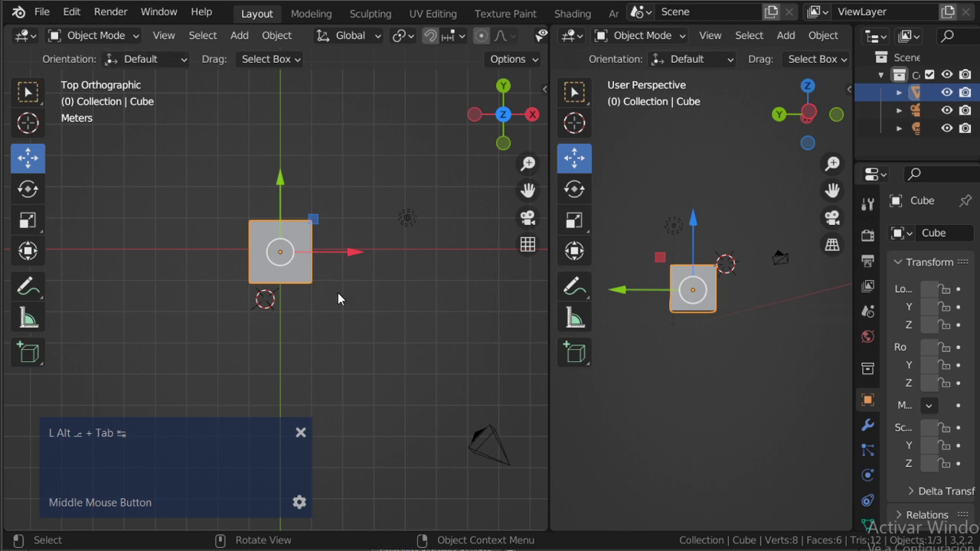
key("g")
key("Escape")
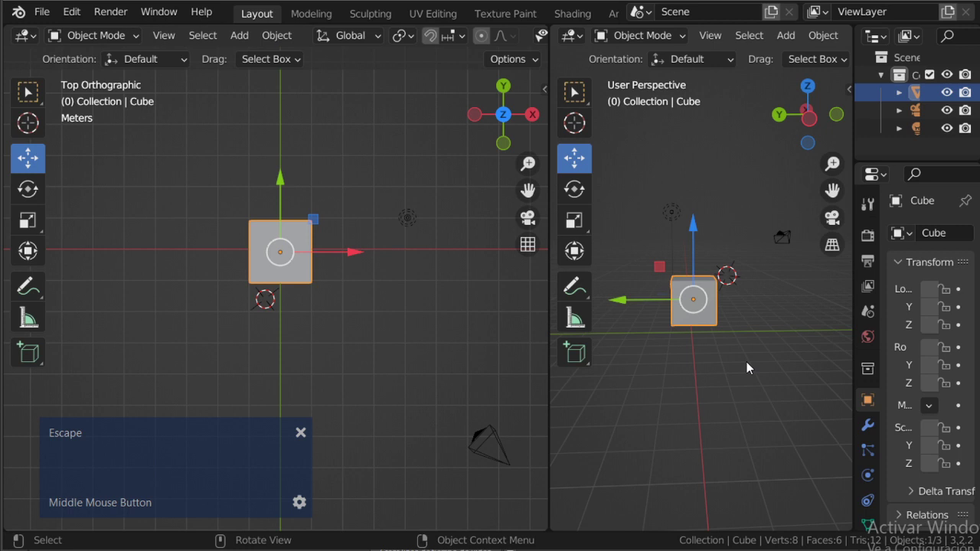
left_click(701, 241)
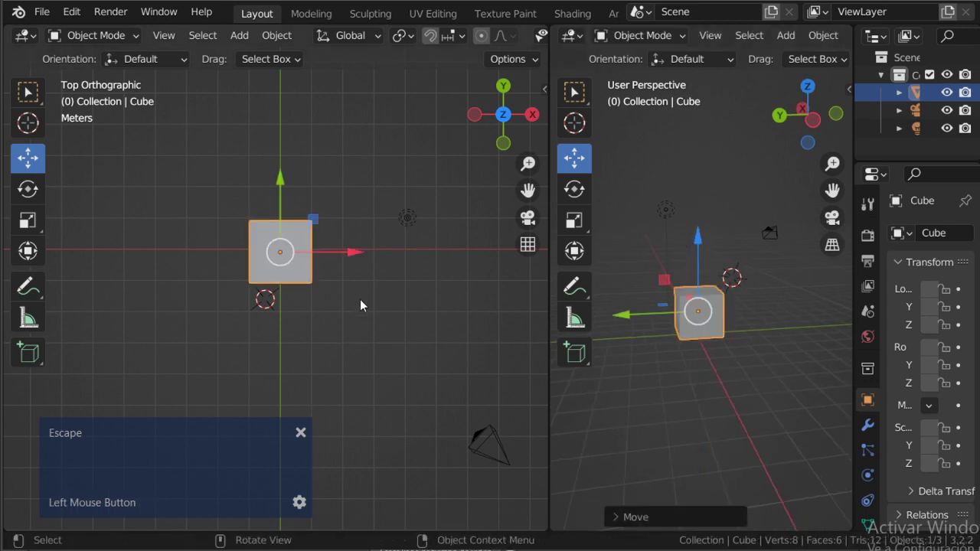
key("g")
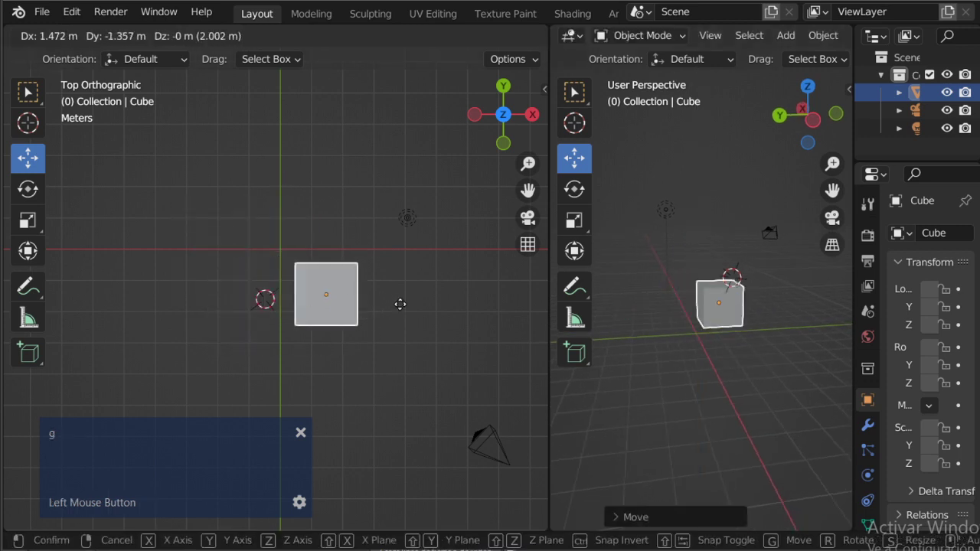
key("Escape")
Switch to the Photoshop sketch and undo the latest extra brush stroke above the cube
key("alt+Tab")
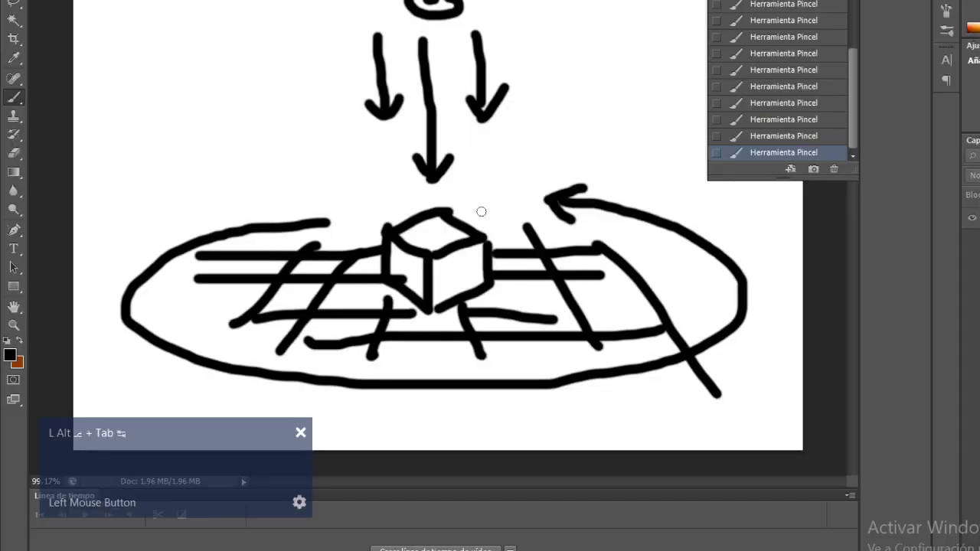
key("ctrl+z")
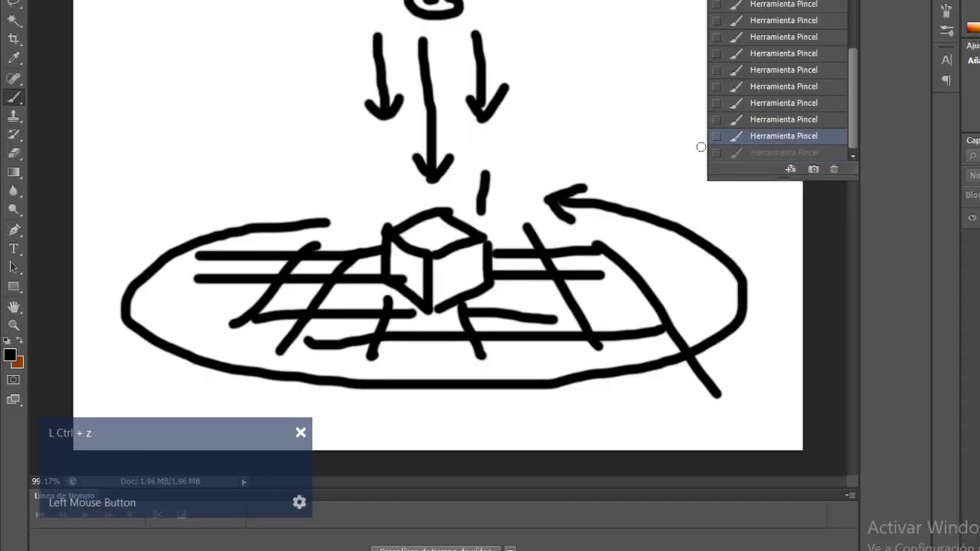
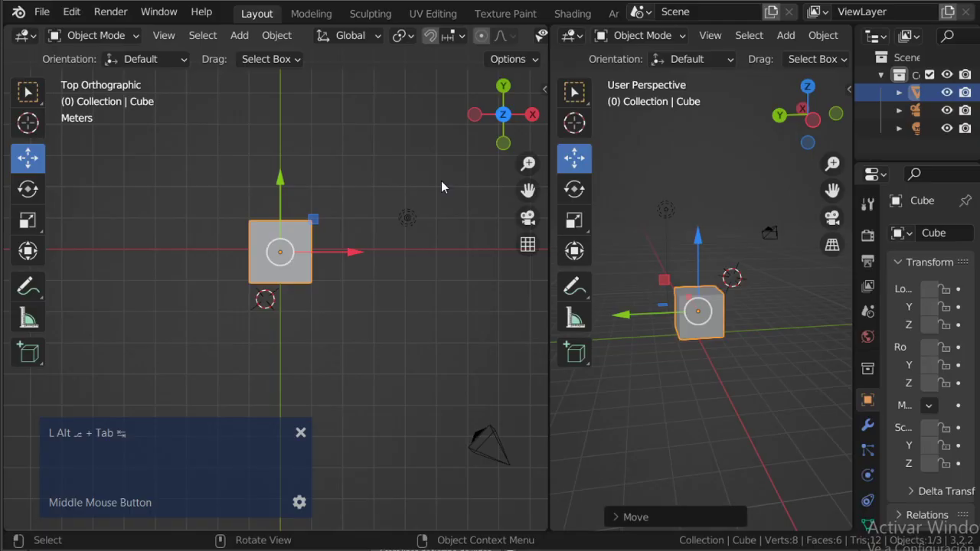
scroll("down", 3)
key("r")
key("Escape")
key("g")
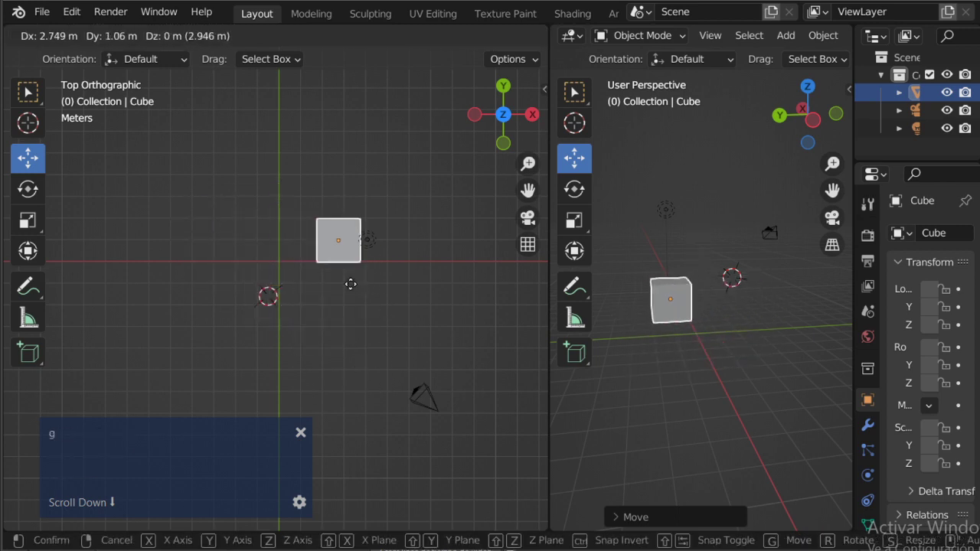
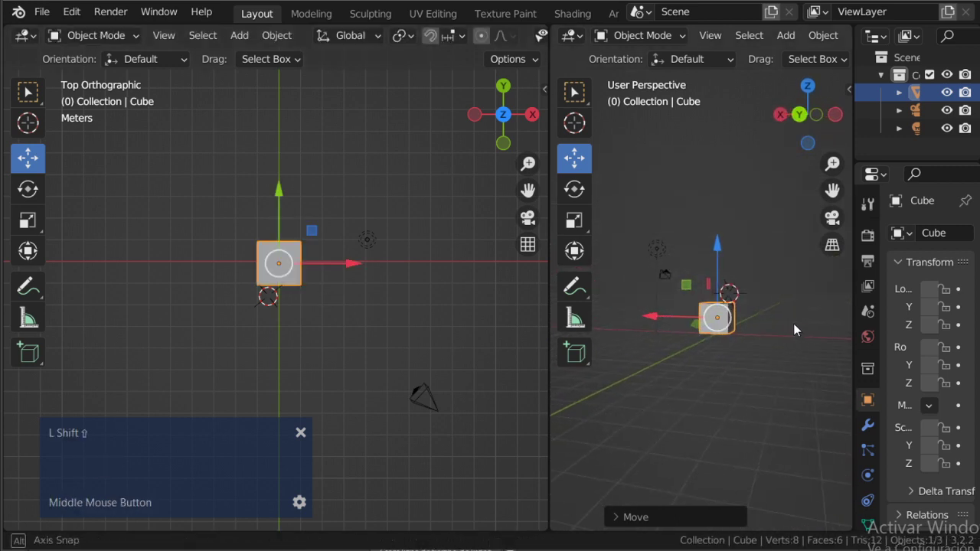
key("shift+g")
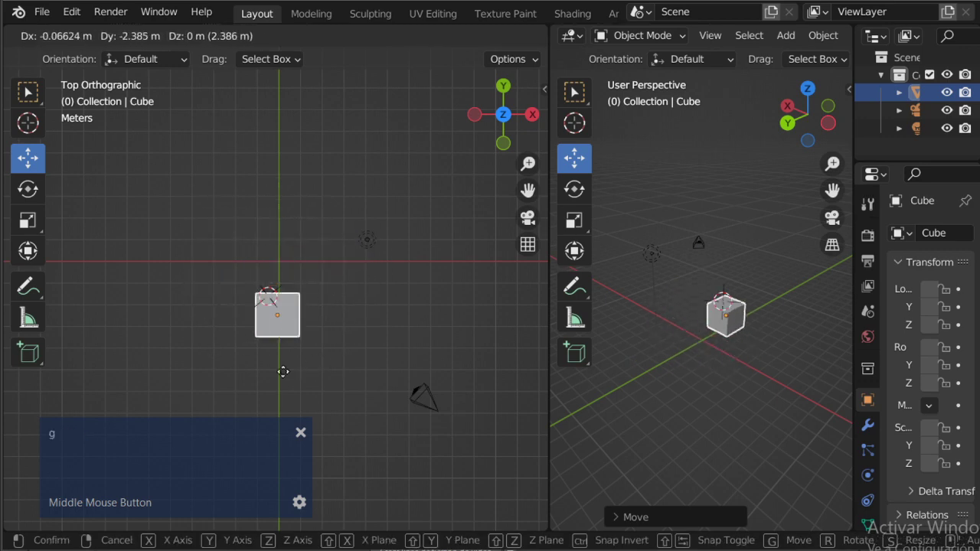
key("Escape")
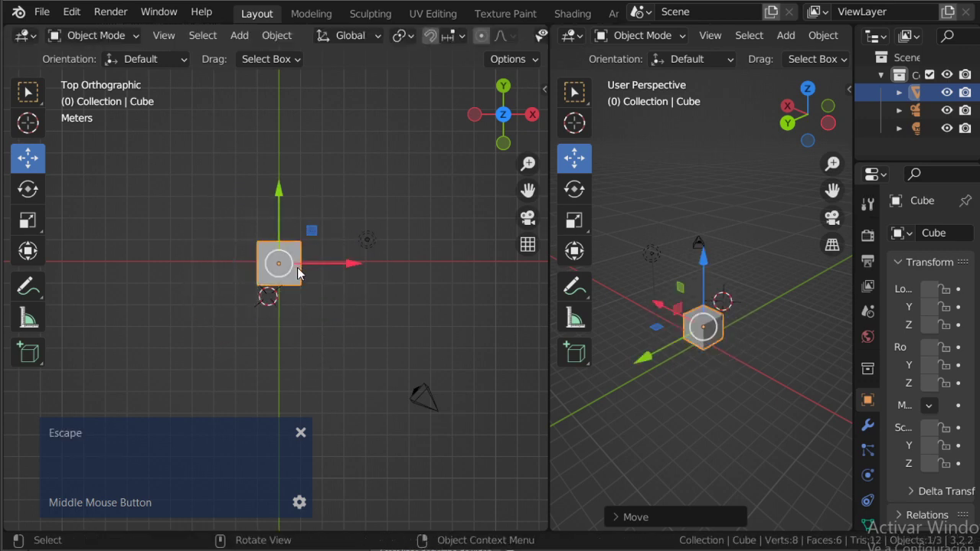
key("r")
key("Escape")
scroll("up", 3)
middle_click(697, 402)
scroll("up", 3)
key("shift+r")
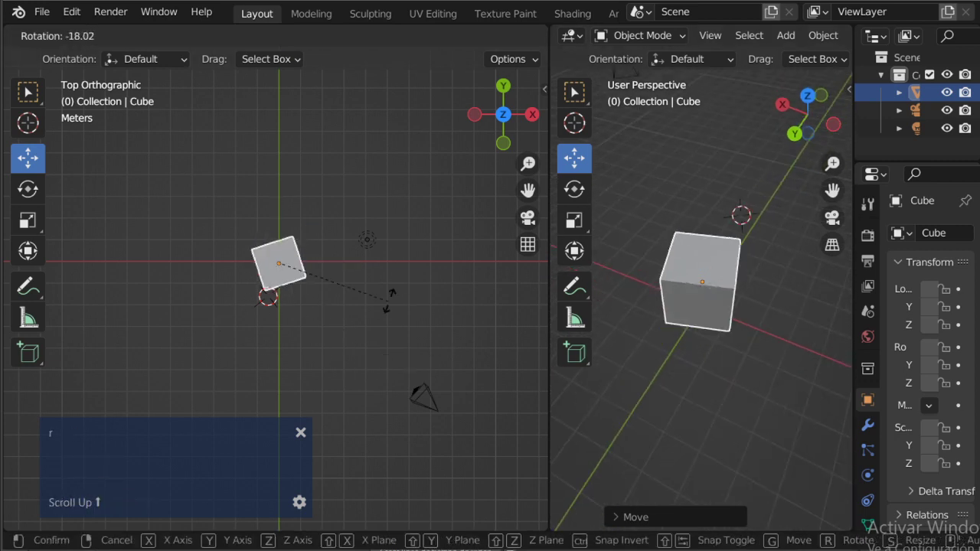
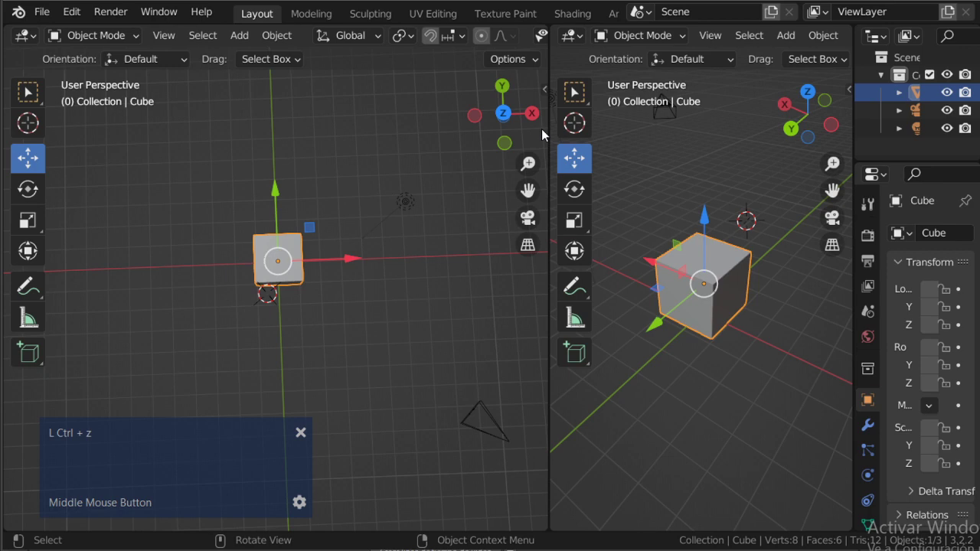
View the cube from the back then the front, testing a grab and cancelling it
left_click(508, 90)
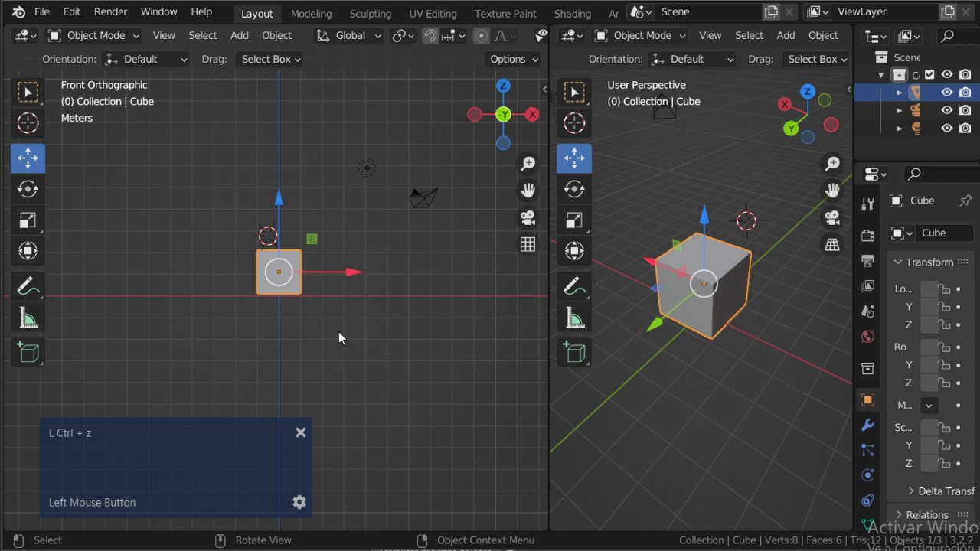
key("g")
key("Escape")
scroll("down", 3)
middle_click(682, 358)
scroll("up", 3)
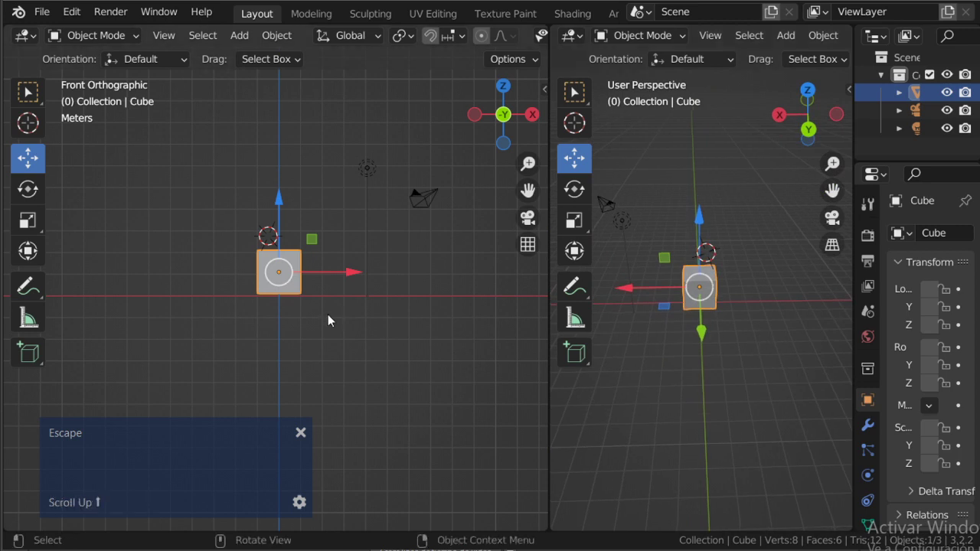
Drag the cube down below the origin, to roughly -1.13 m X and -2.75 m Z
key("g")
key("Escape")
middle_click(835, 317)
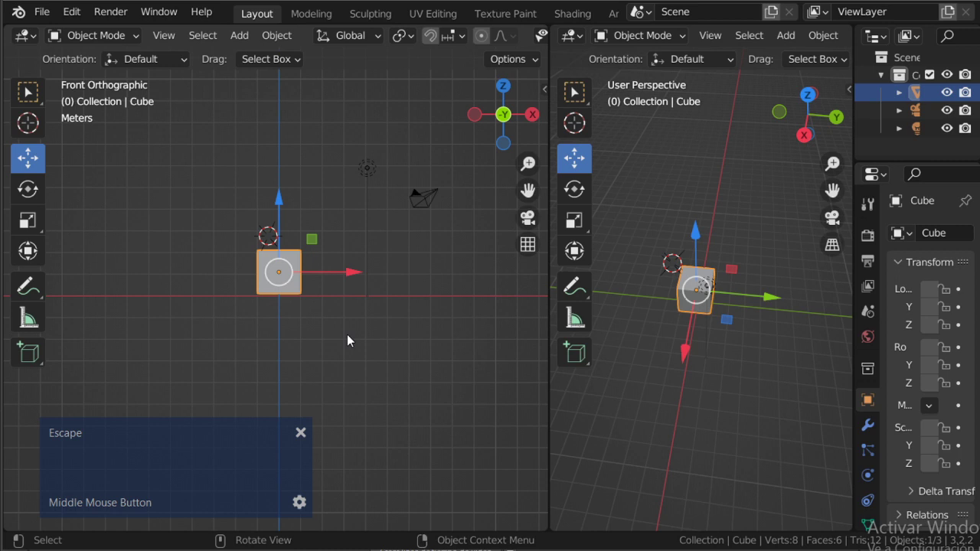
key("g")
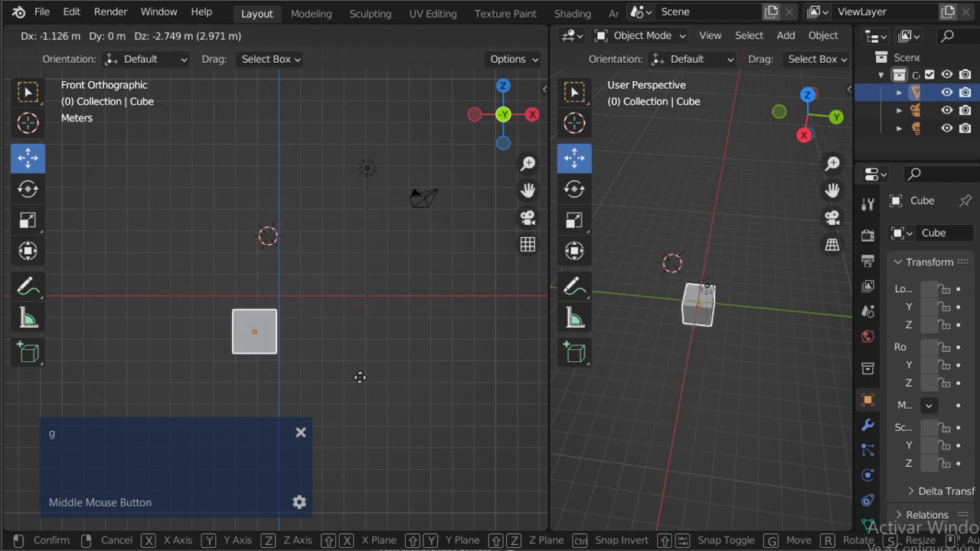
key("Escape")
left_click(539, 124)
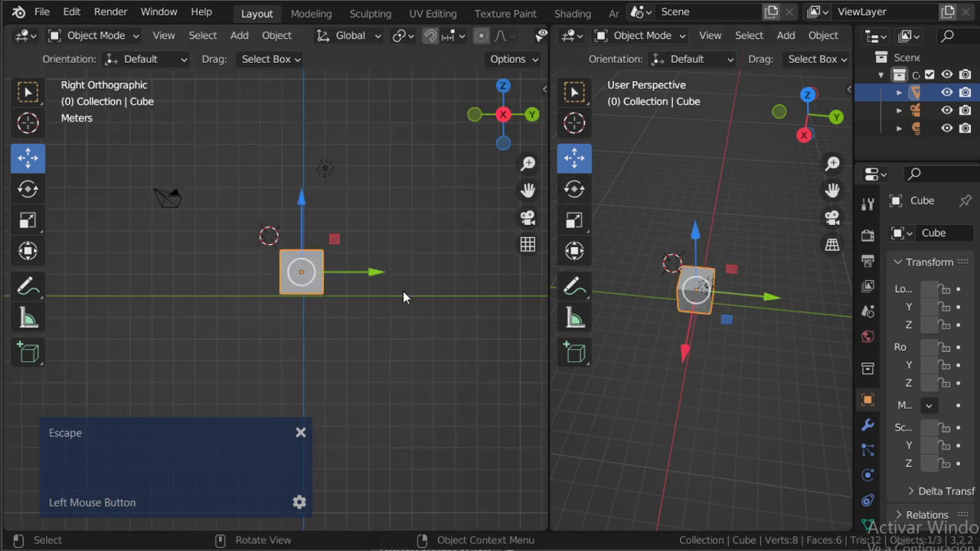
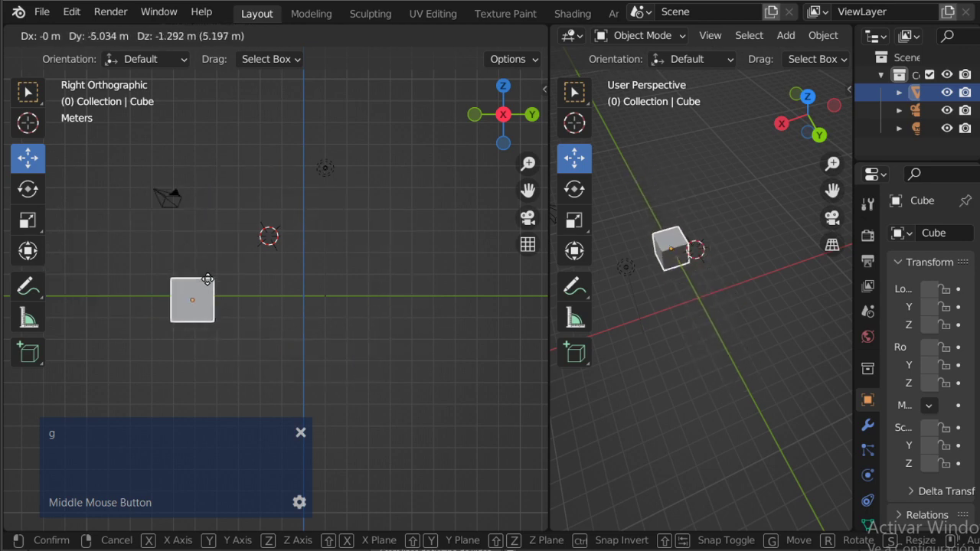
key("Escape")
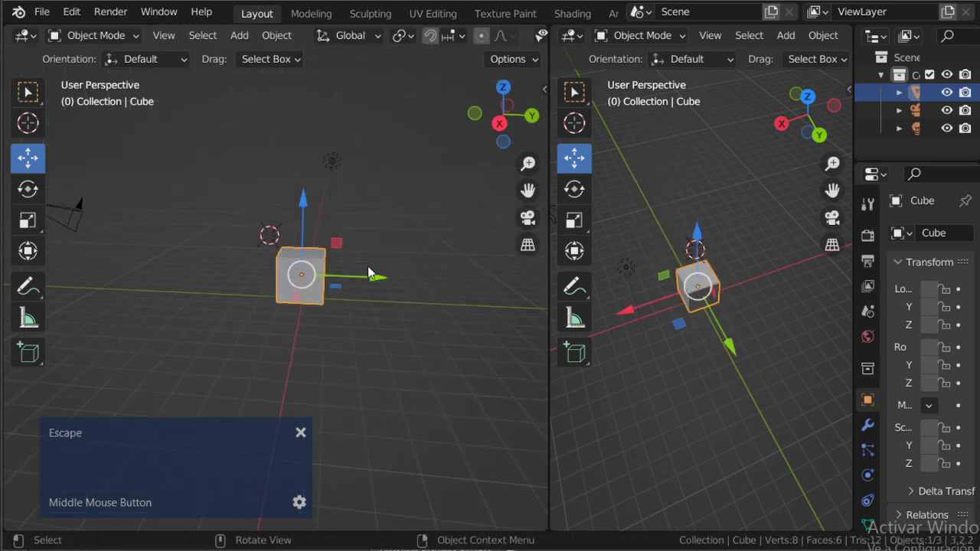
left_click(531, 126)
key("r")
key("Escape")
scroll("up", 3)
middle_click(740, 385)
key("shift+r")
key("alt+Tab")
key("Escape")
Check the vertical axis line through the sketched cube in Photoshop, then return to the Blender scene
key("Escape")
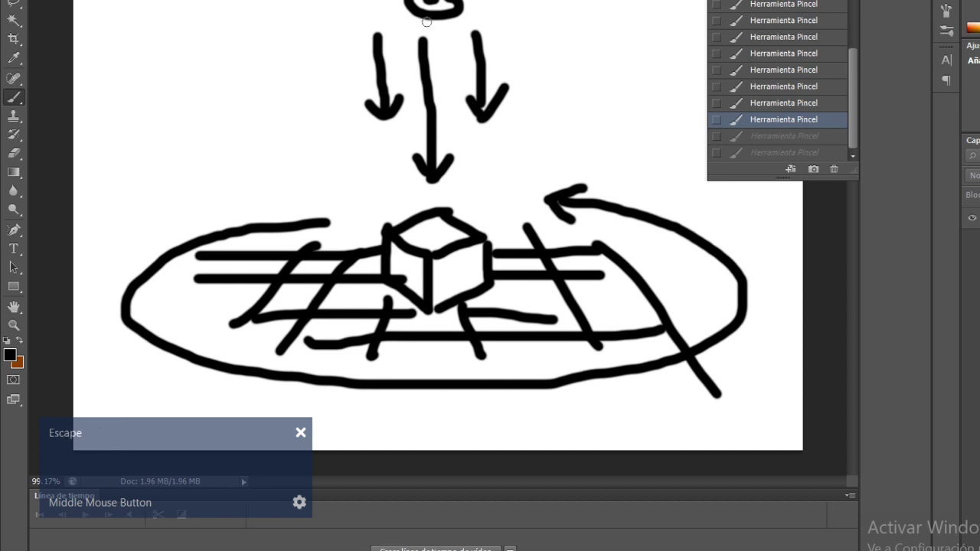
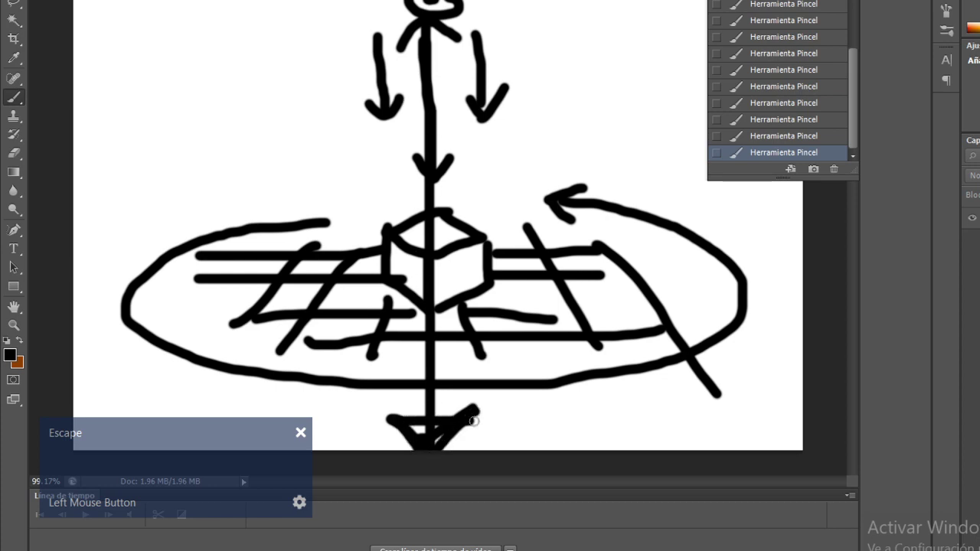
key("alt+Tab")
key("Escape")
Switch the left 3D view to orthographic projection and frame the cube
middle_click(263, 286)
scroll("up", 3)
middle_click(340, 349)
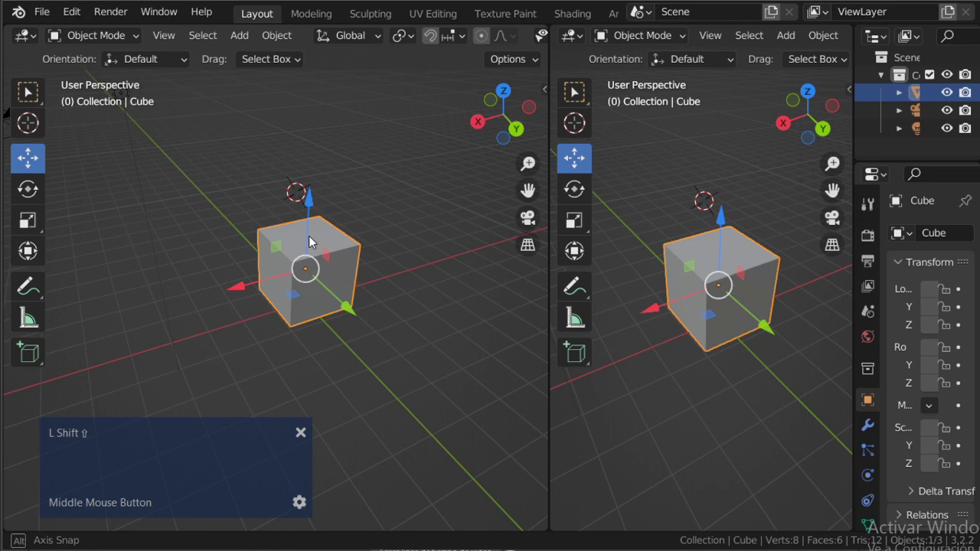
left_click(536, 246)
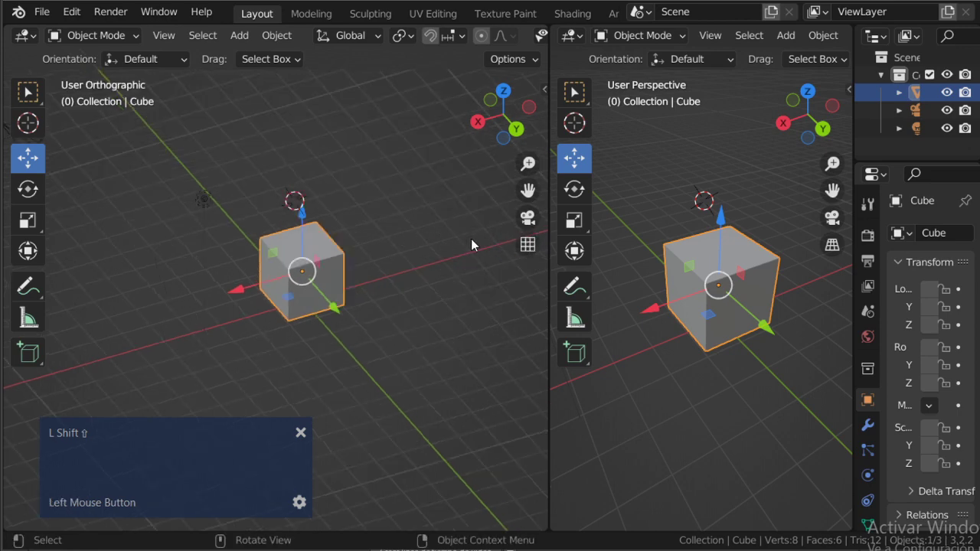
middle_click(370, 280)
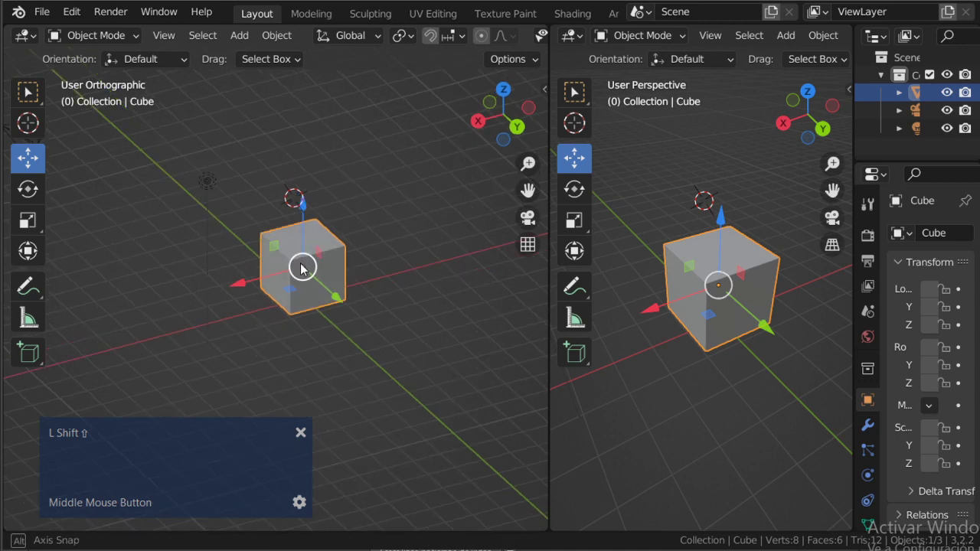
scroll("up", 3)
Rotate the cube about -31 degrees and confirm the tilt
key("shift+r")
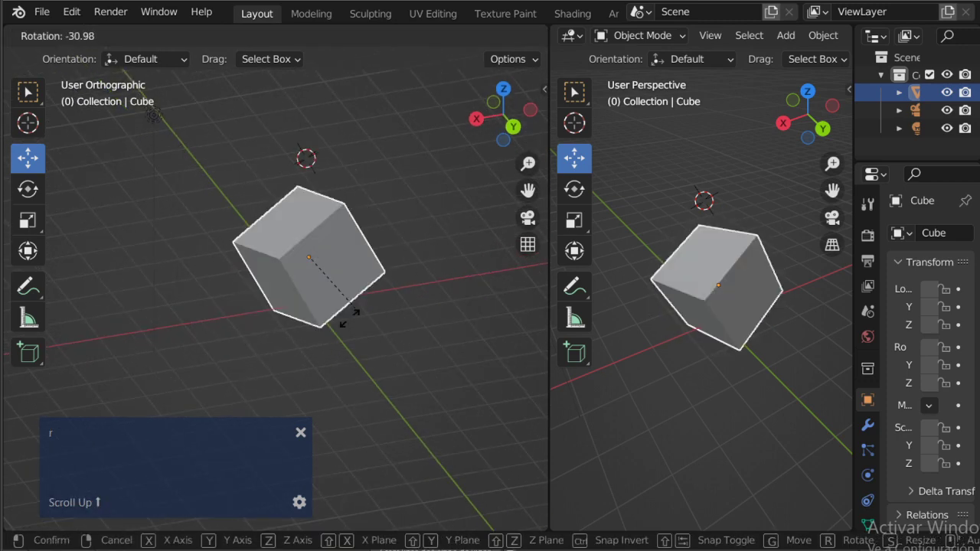
left_click(466, 255)
middle_click(626, 309)
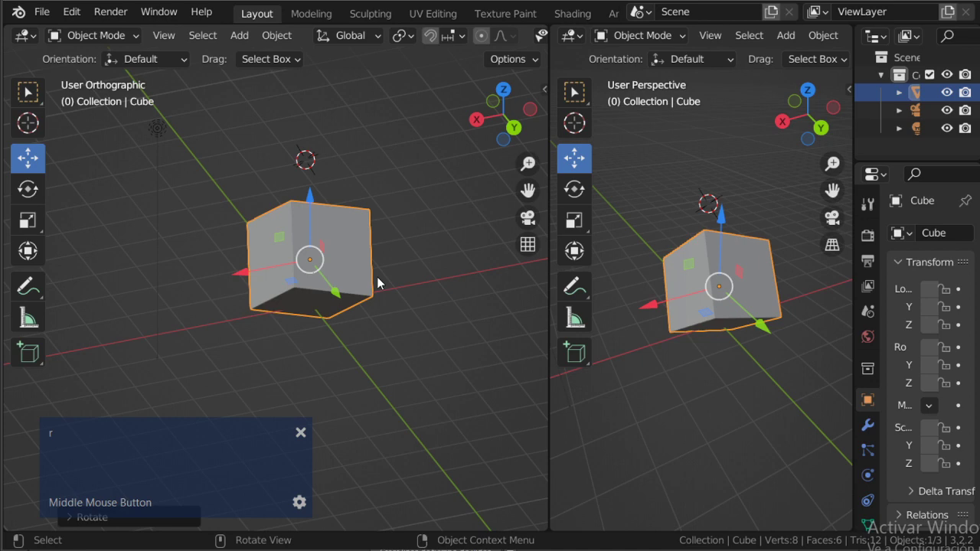
Look at the cube from the top, return to perspective and undo its rotation
key("7")
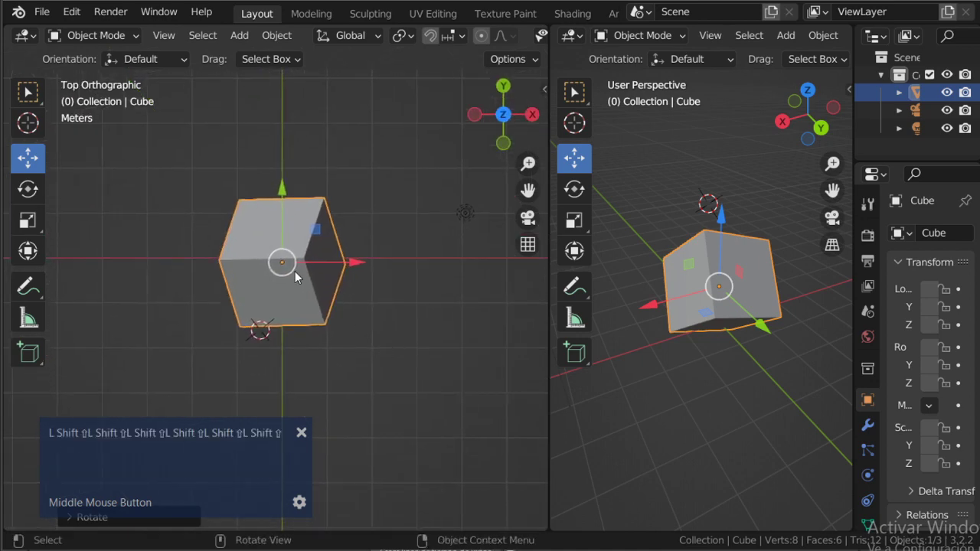
scroll("down", 3)
middle_click(299, 264)
scroll("up", 3)
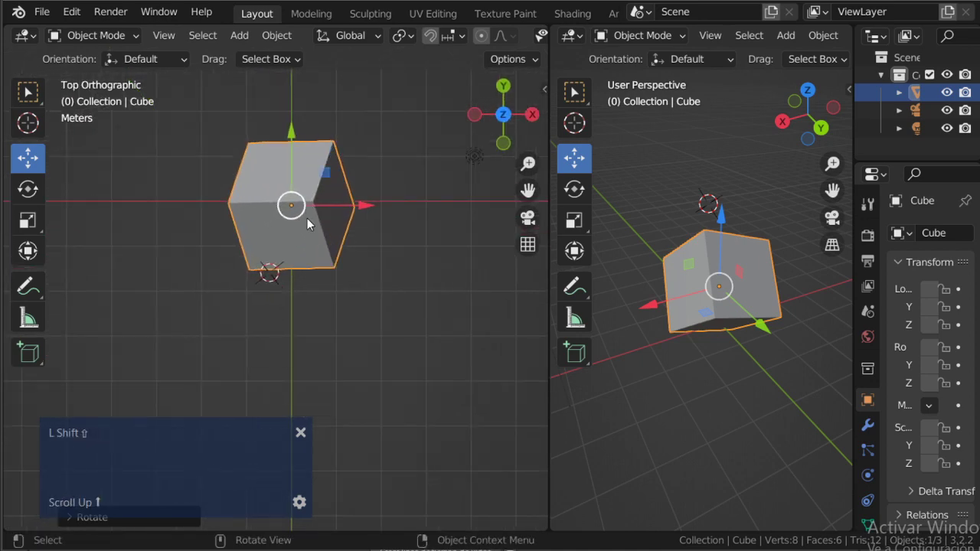
middle_click(358, 276)
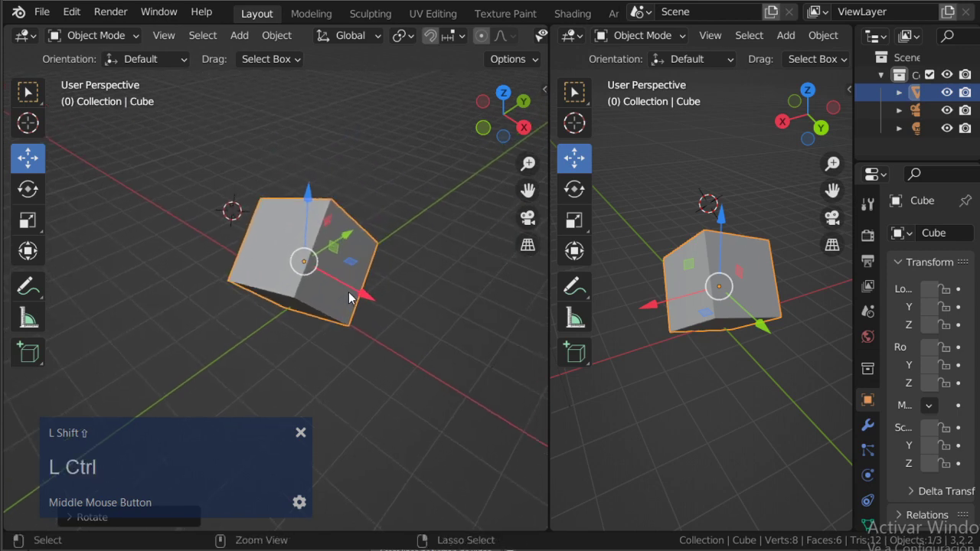
key("ctrl+shift+z")
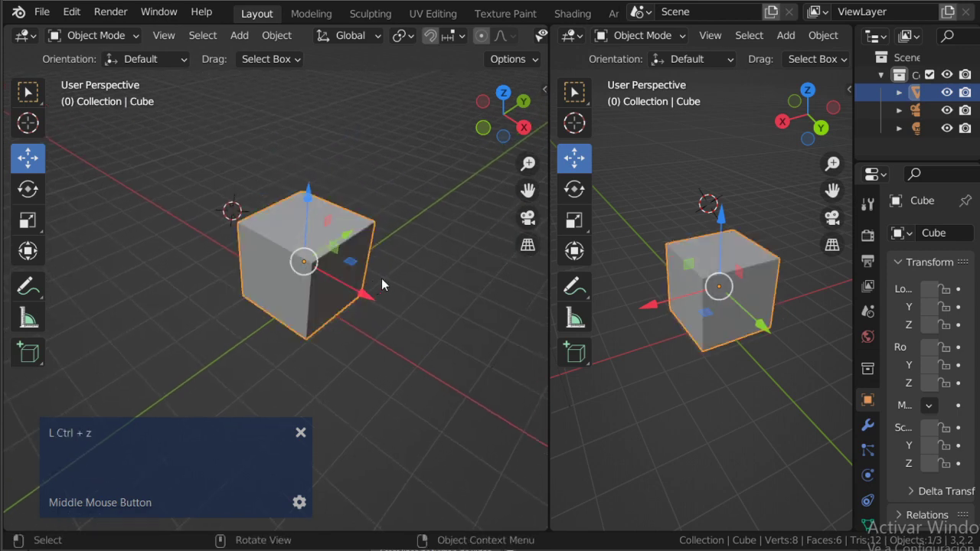
Glance at the sketch, then widen the left 3D view and re-frame the scene
key("alt+Tab")
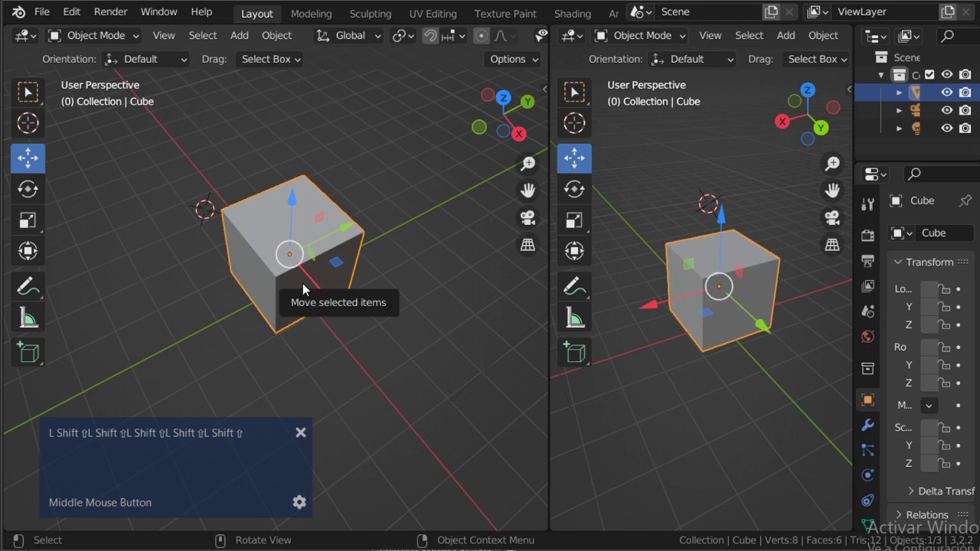
scroll("down", 3)
middle_click(271, 205)
scroll("up", 3)
scroll("down", 3)
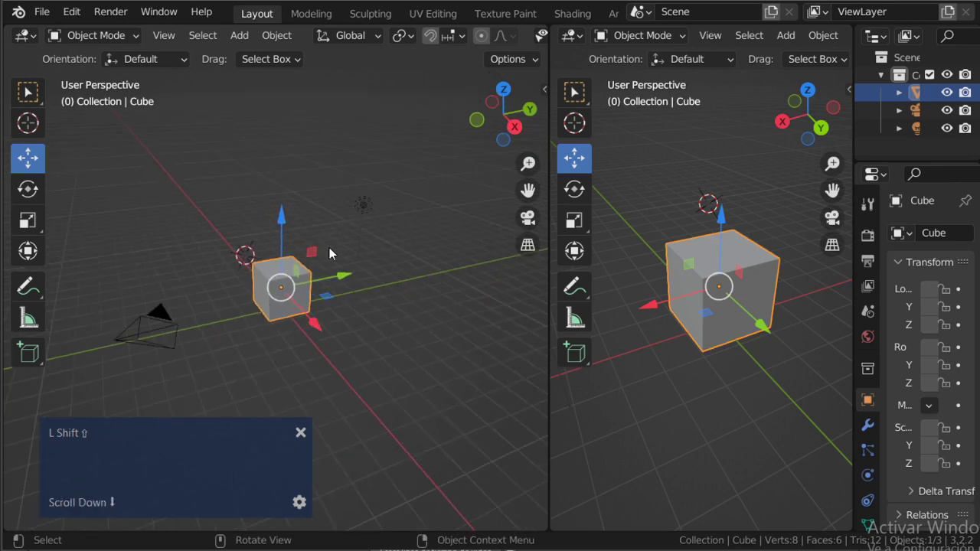
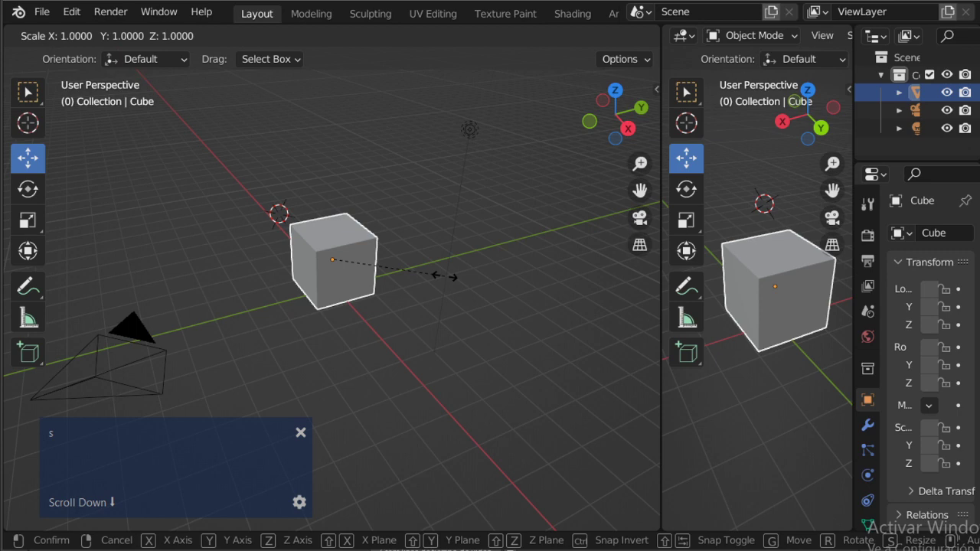
Try several uniform resizes of the cube with S, cancelling each to keep its original size
key("Escape")
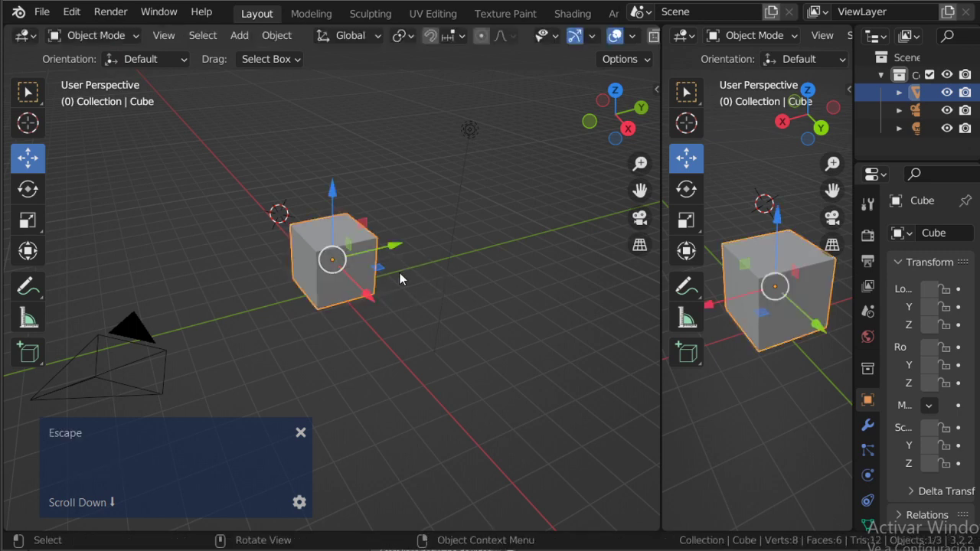
key("s")
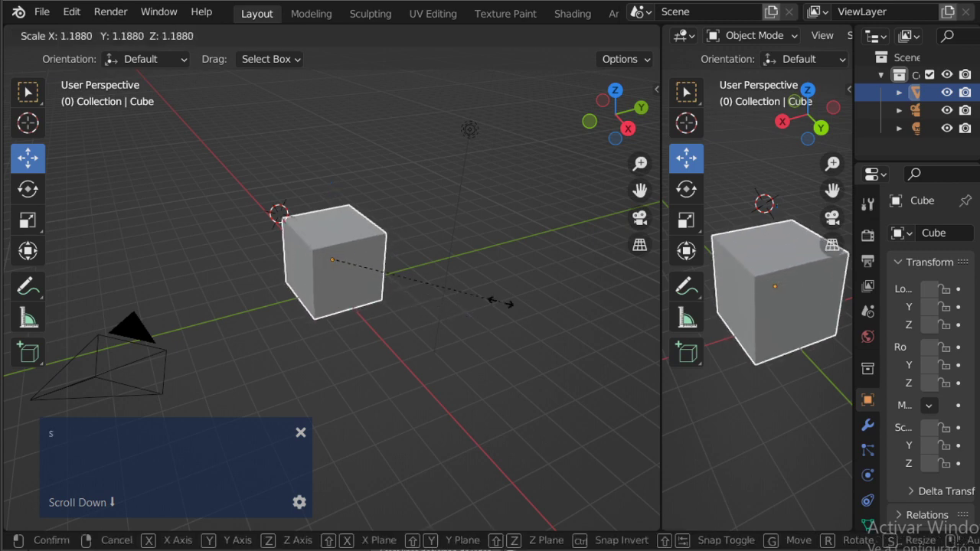
key("Escape")
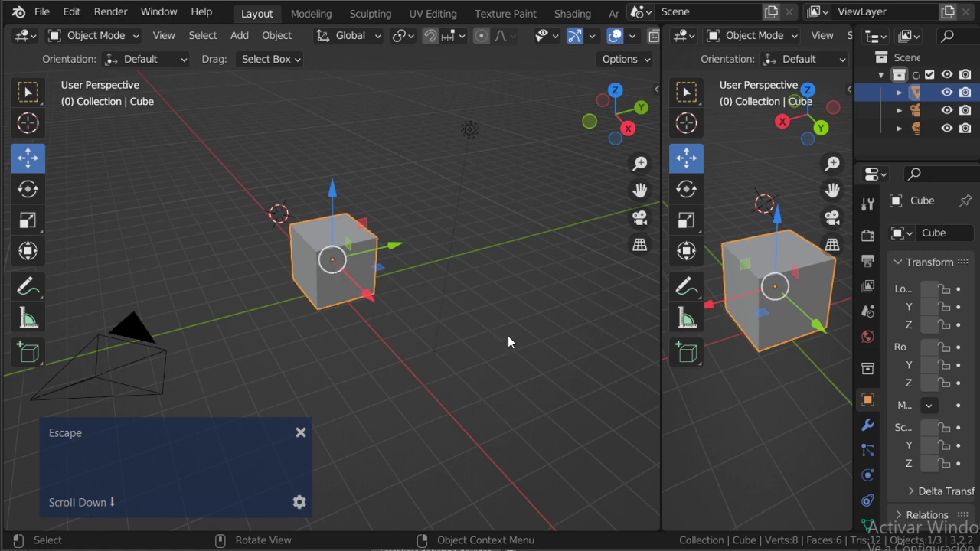
key("s")
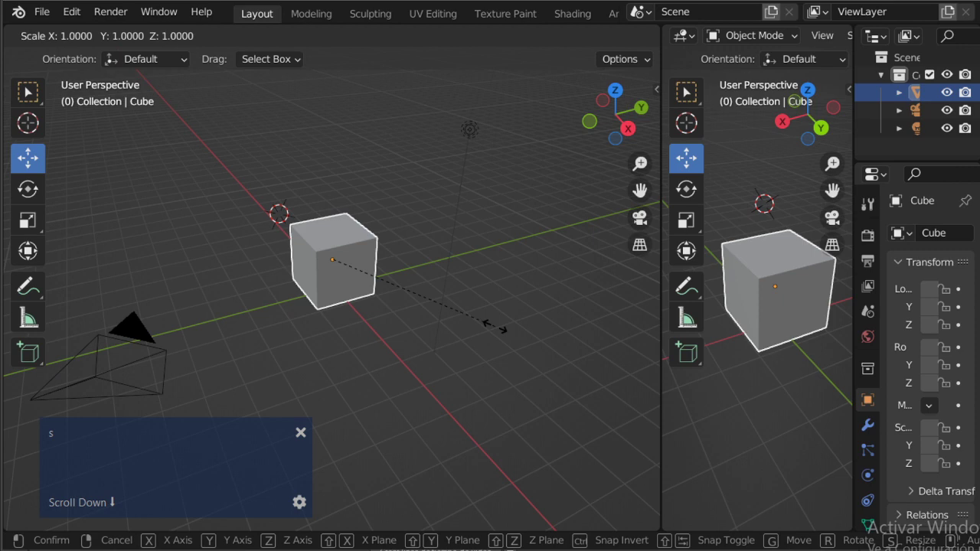
key("Escape")
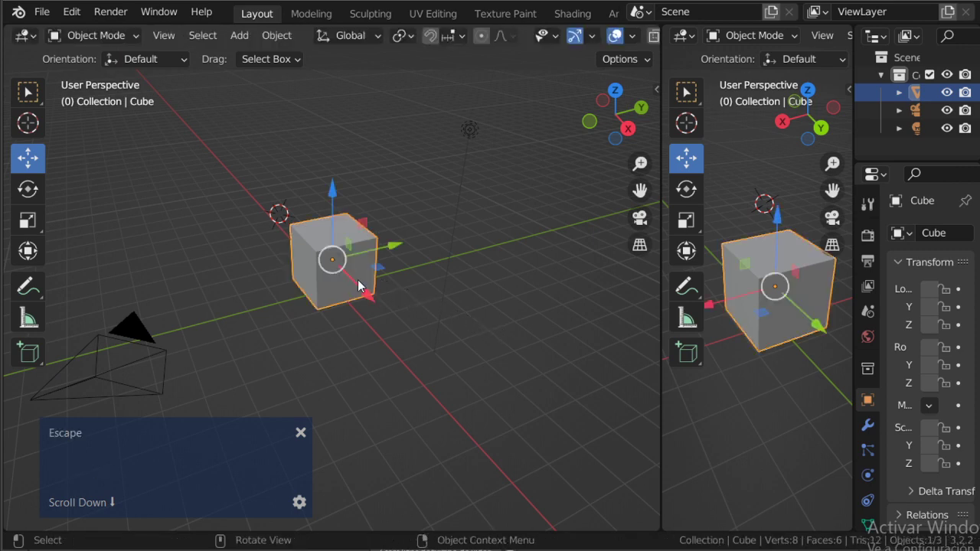
key("s")
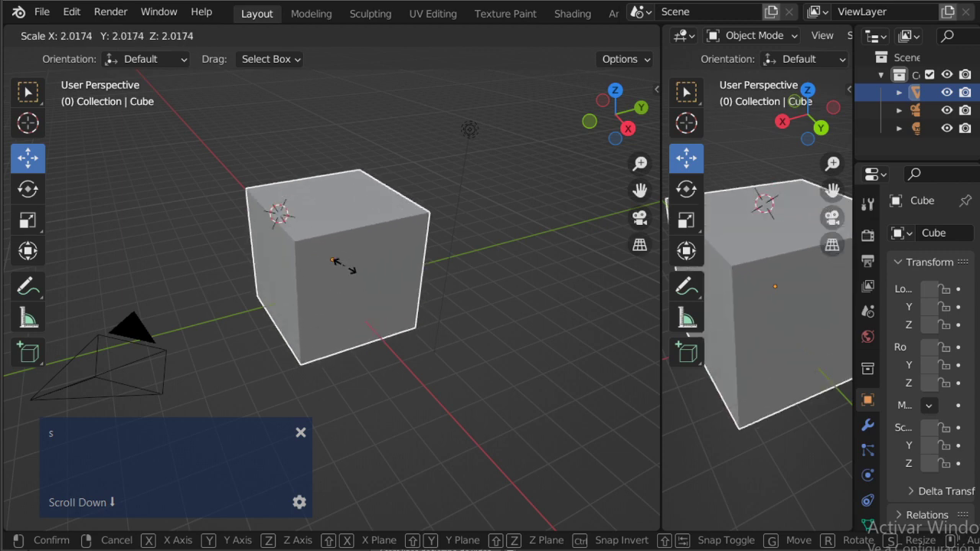
key("Escape")
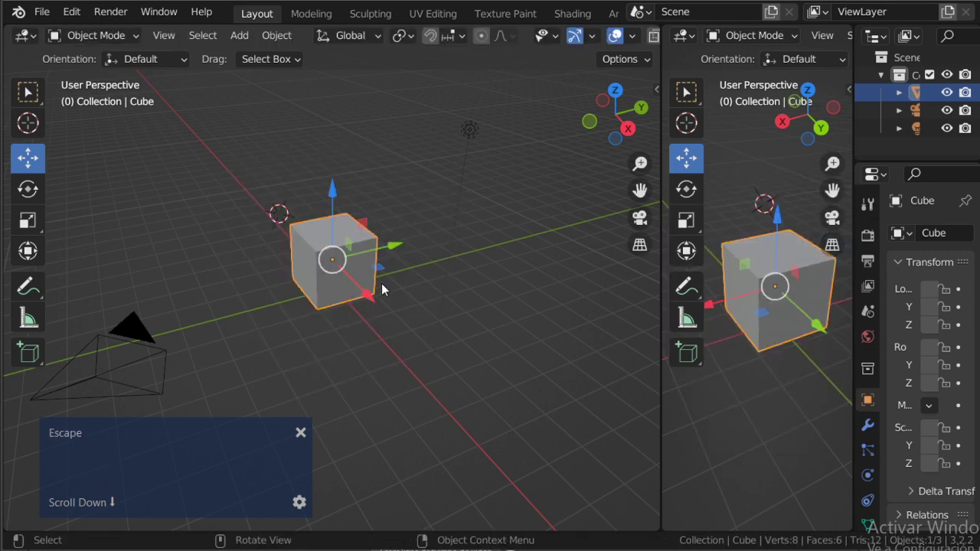
middle_click(367, 277)
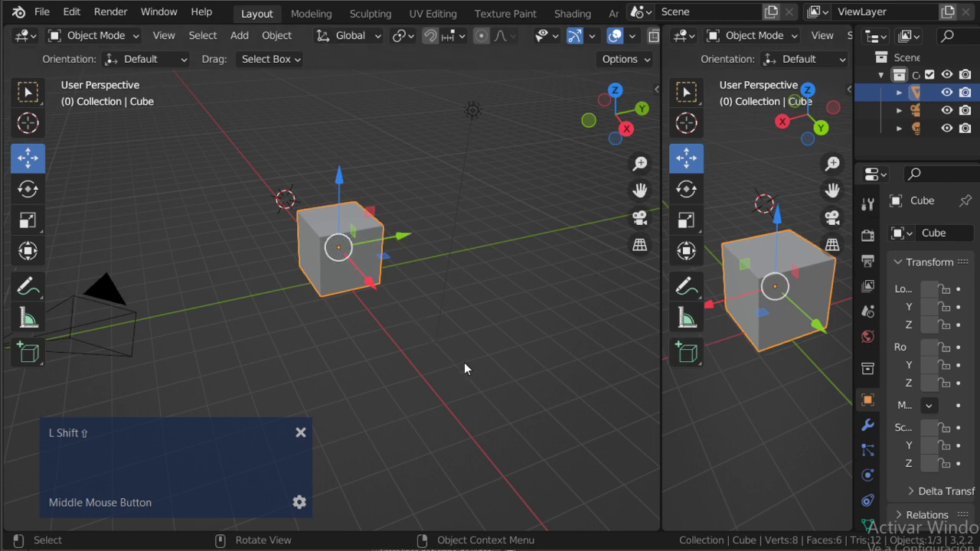
Keep testing and cancelling resizes, then start a uniform scale reading about 0.83
key("shift+s")
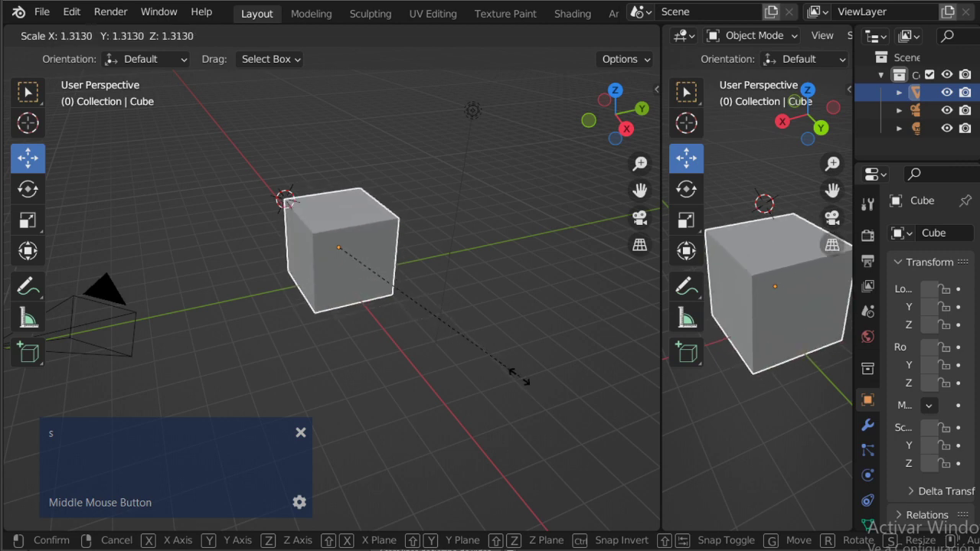
key("Escape")
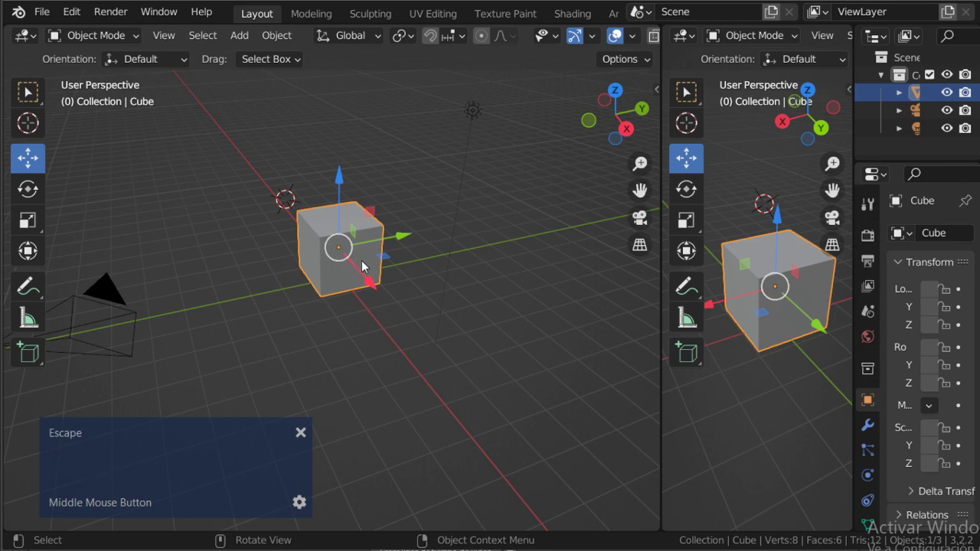
key("s")
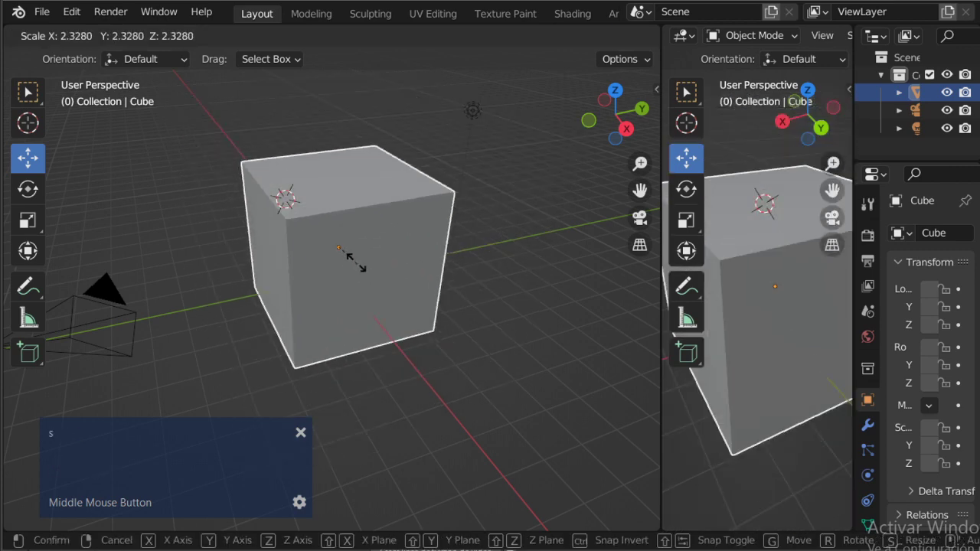
key("Escape")
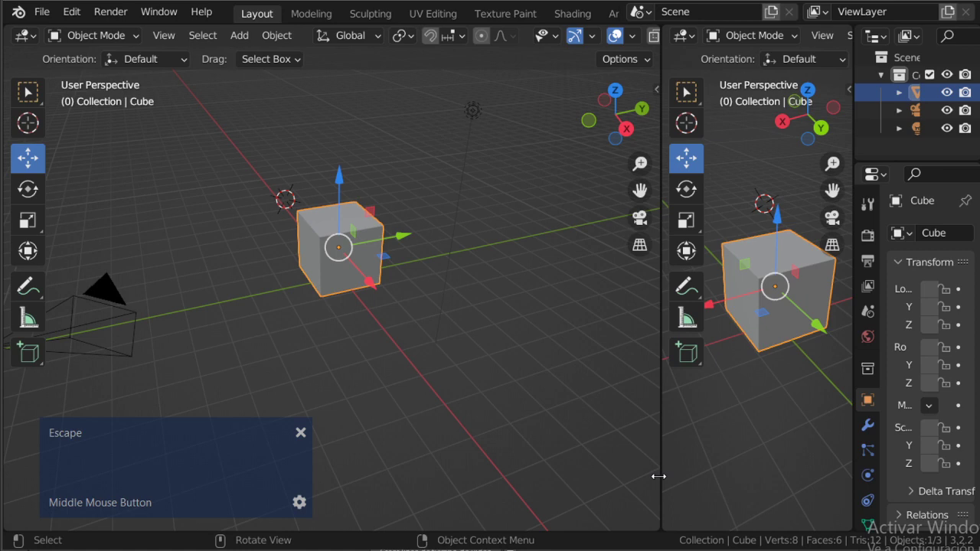
key("s")
key("Escape")
key("s")
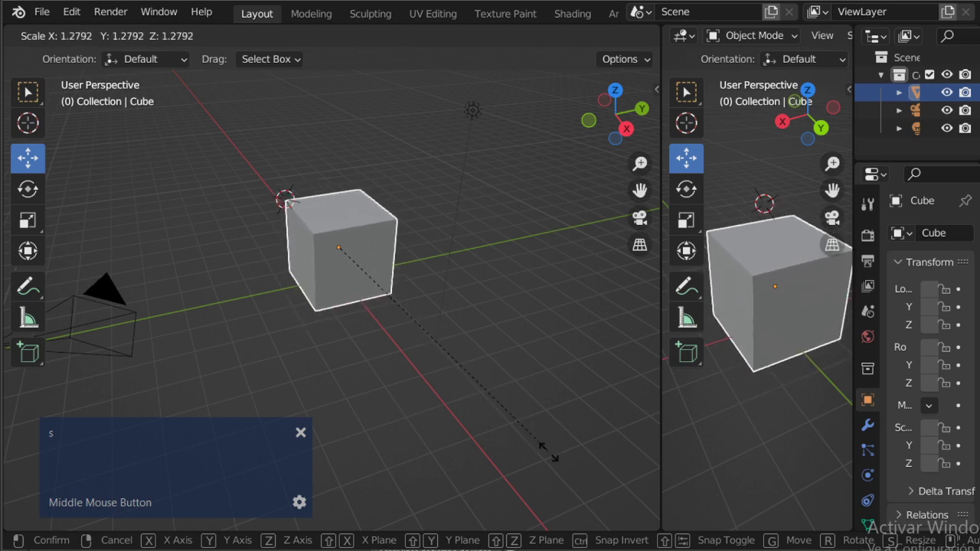
key("Escape")
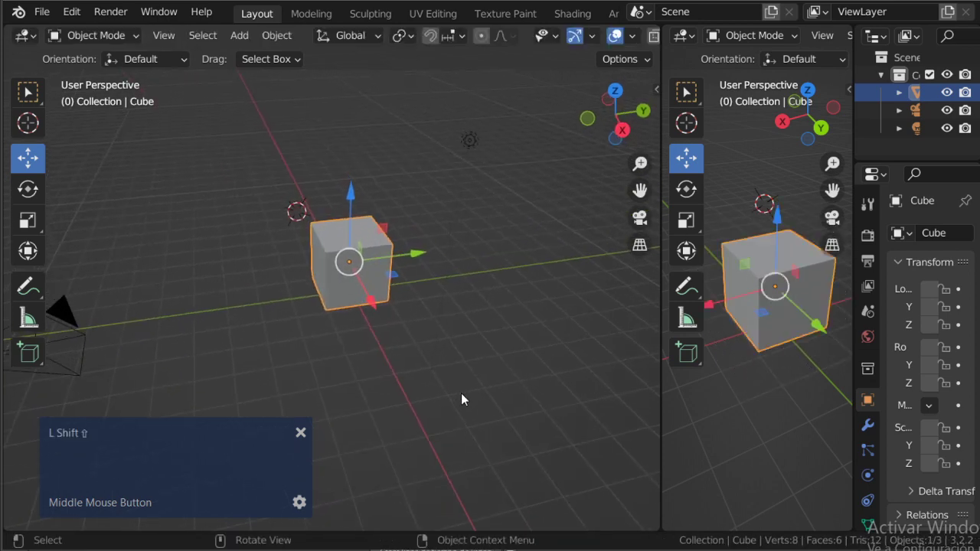
scroll("up", 3)
middle_click(459, 401)
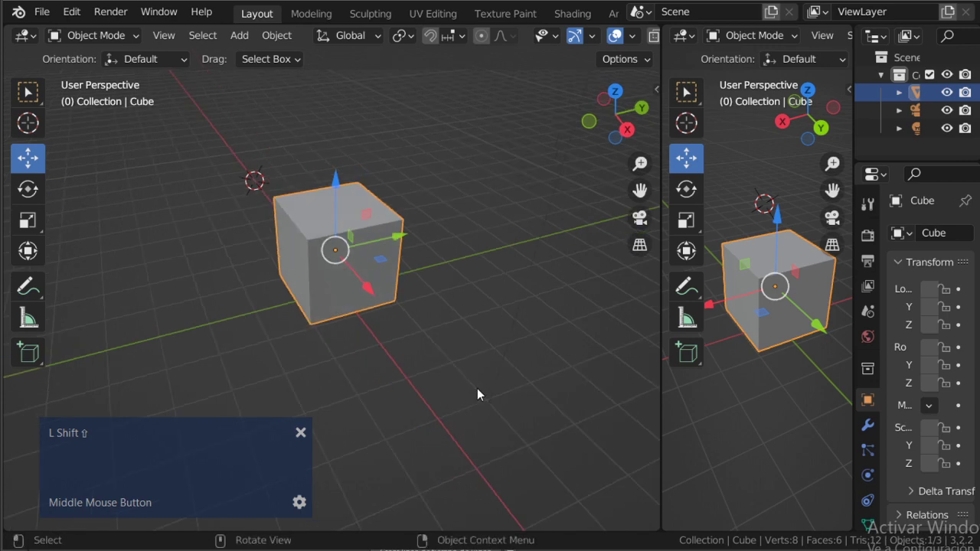
scroll("down", 3)
key("shift+s")
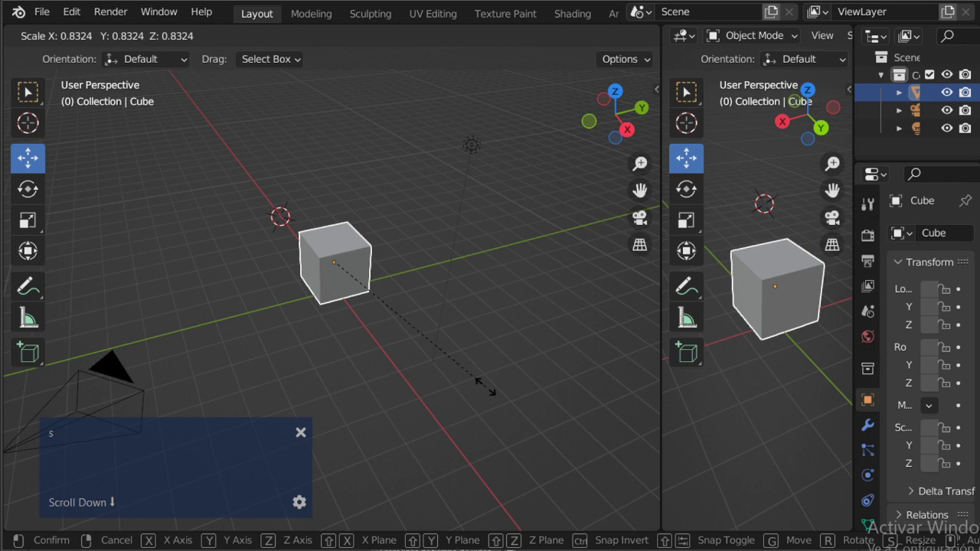
Constrain the scale to Z and confirm the cube's stretched height
key("z")
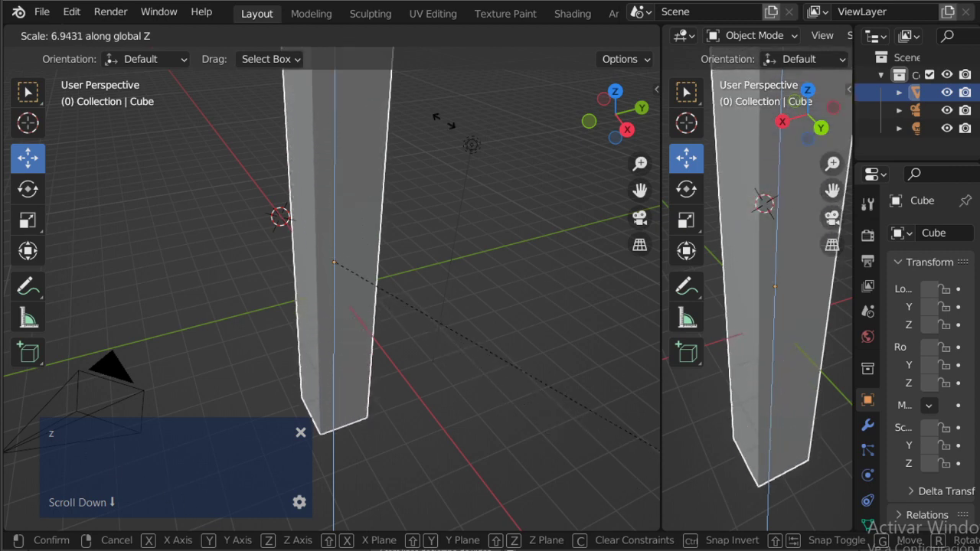
left_click(616, 243)
scroll("down", 3)
middle_click(402, 274)
scroll("up", 3)
Scale the stretched cube down uniformly twice so it becomes a thin, tall post
key("s")
left_click(407, 376)
key("s")
scroll("up", 3)
middle_click(388, 358)
scroll("up", 3)
key("s")
left_click(392, 359)
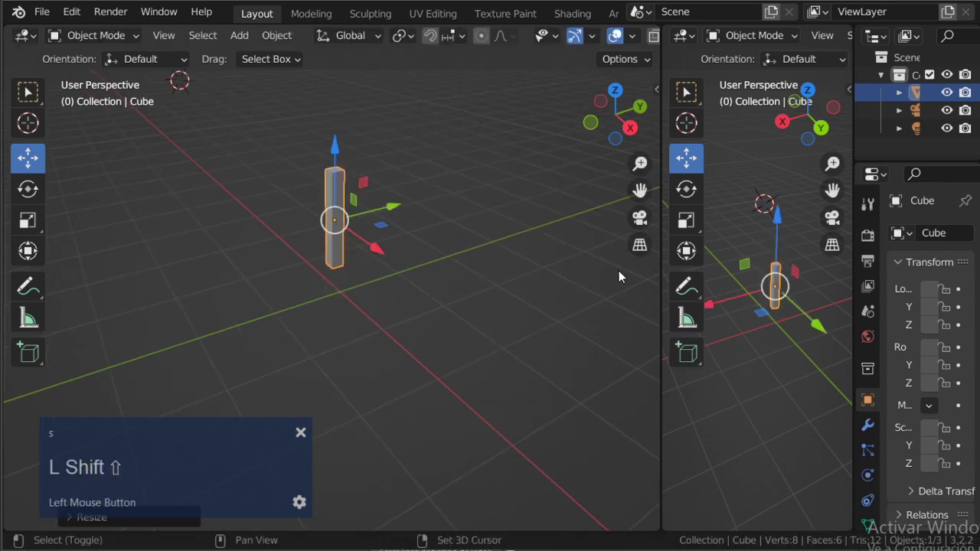
middle_click(241, 255)
Show the post in Right Orthographic in the second view and shift it by a short move
scroll("up", 3)
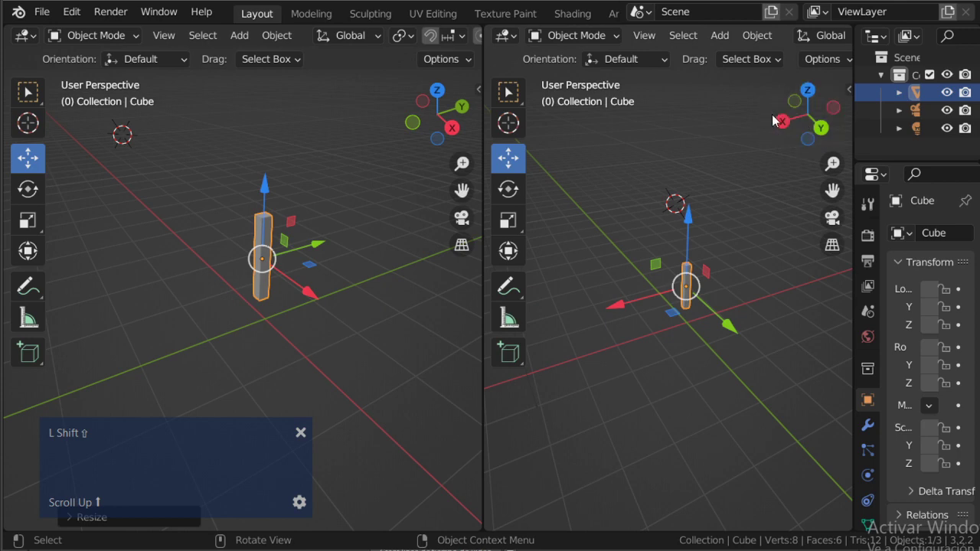
left_click(786, 130)
scroll("up", 3)
scroll("down", 3)
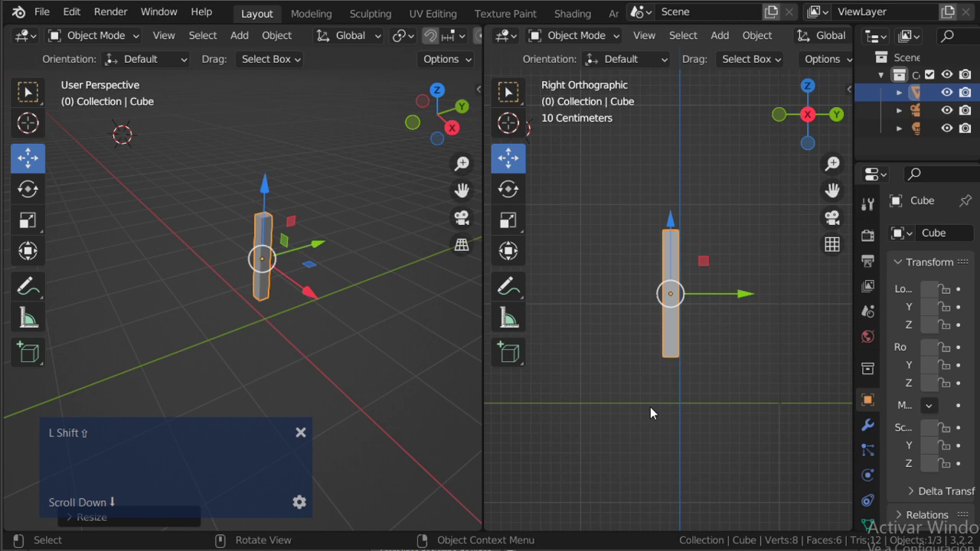
scroll("up", 3)
left_click(674, 228)
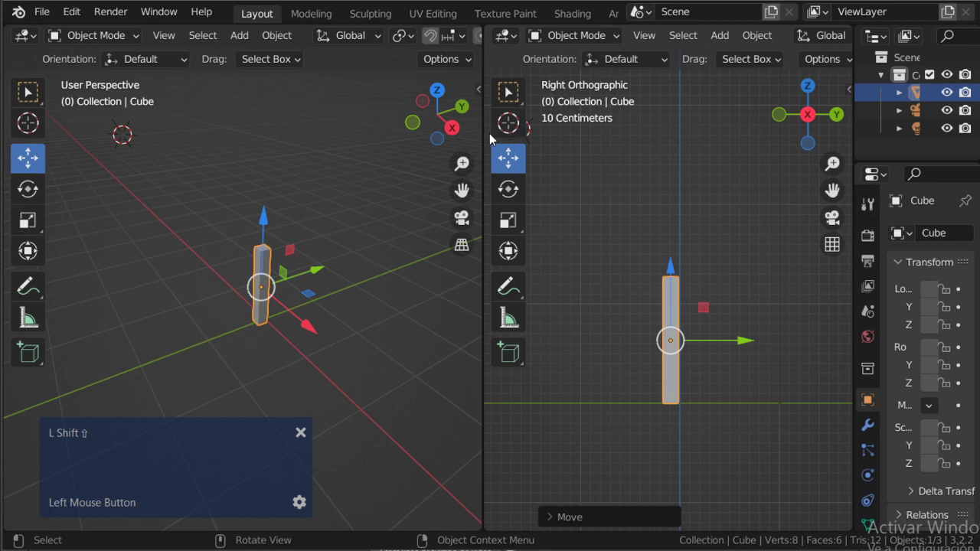
middle_click(252, 295)
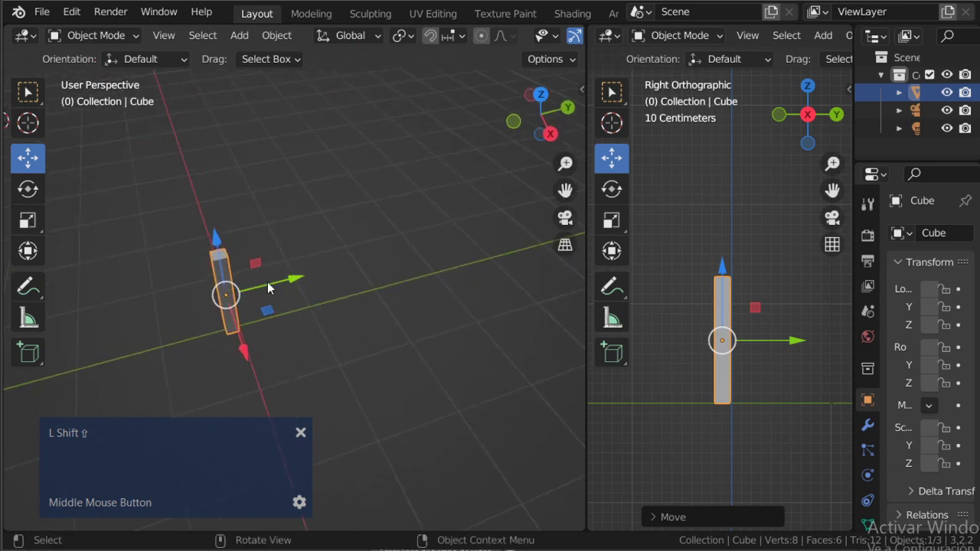
Duplicate the post with Shift+D and move the copy along the Y axis
left_click(279, 44)
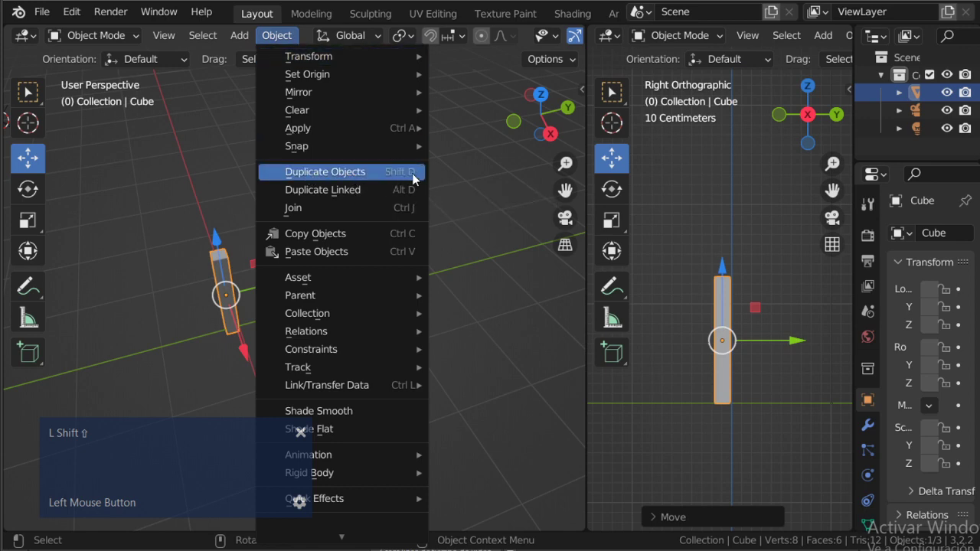
key("shift+Escape")
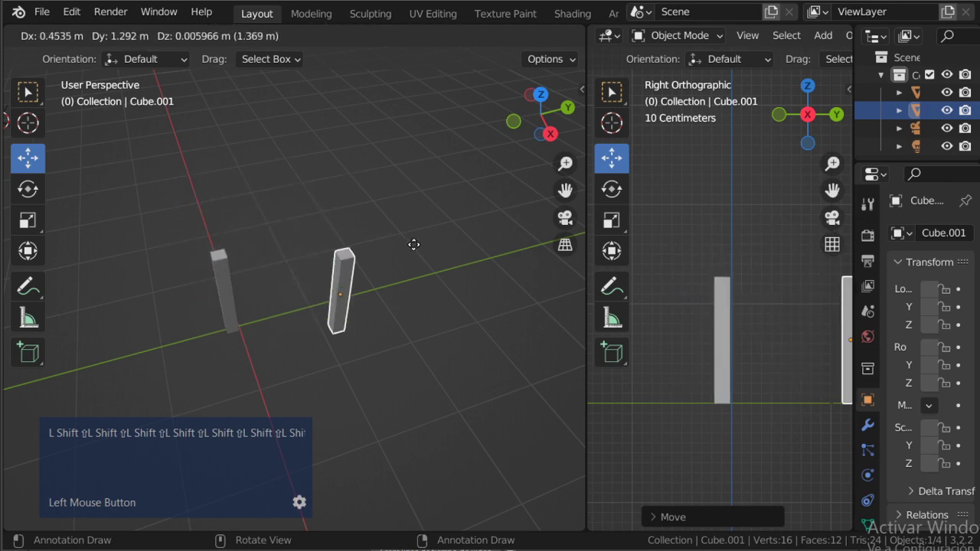
key("shift+y")
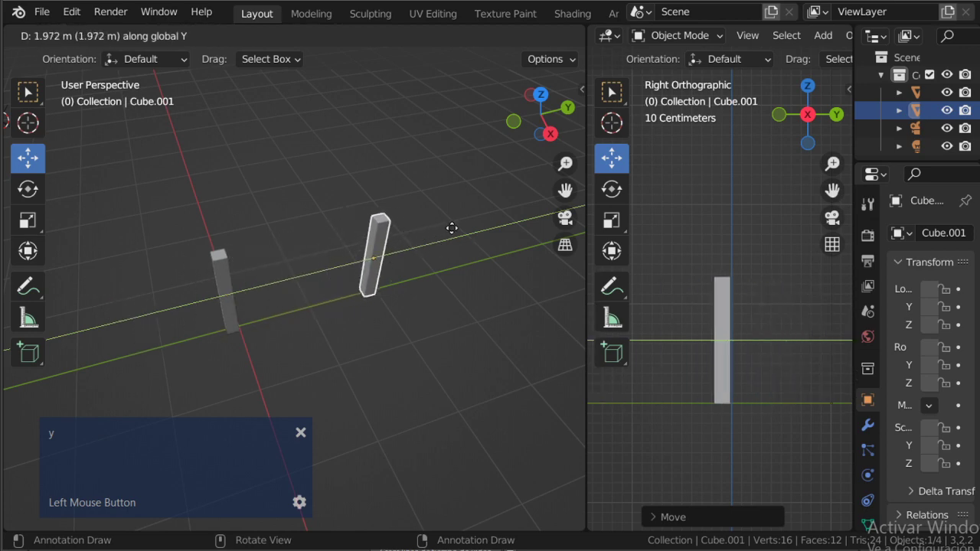
middle_click(352, 247)
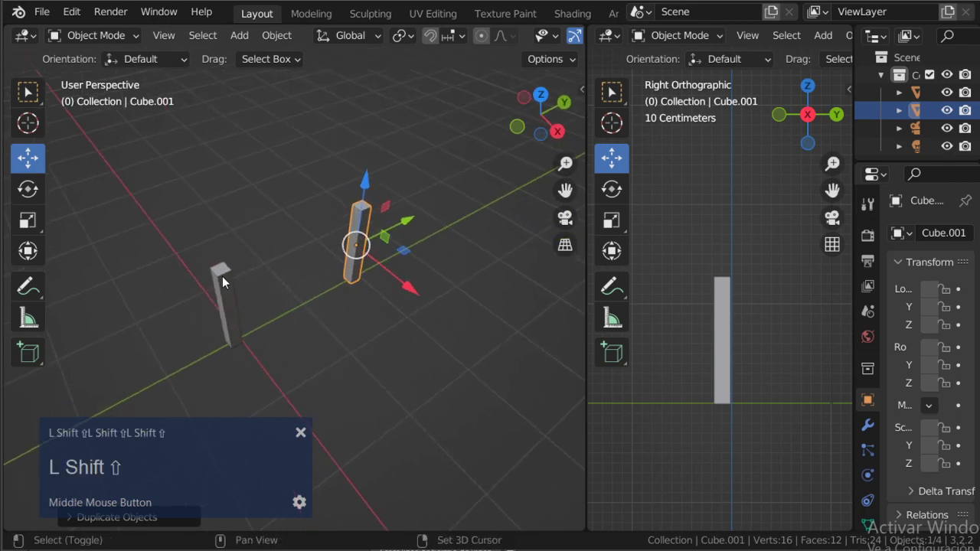
Shift-select both posts, duplicate them and move the pair along X to make four corner posts
left_click(226, 283)
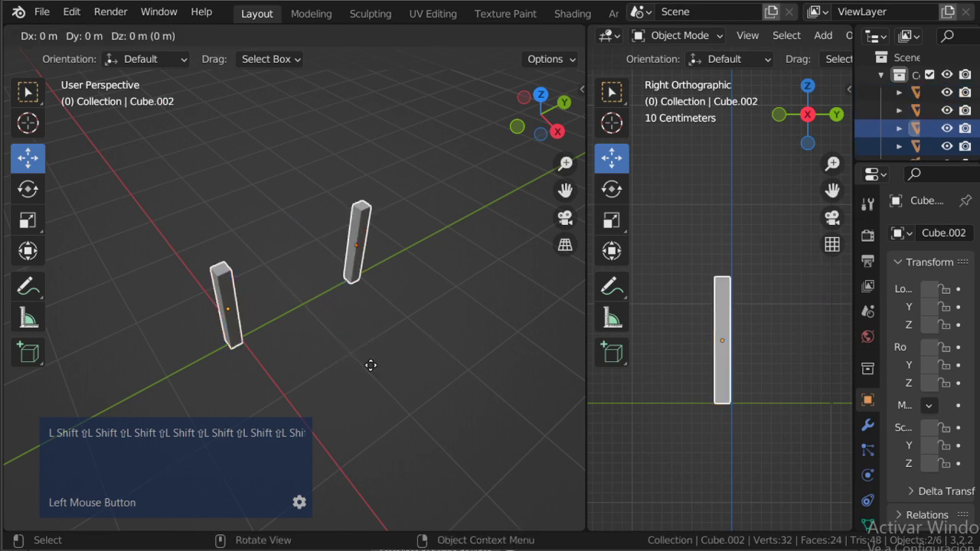
type("L Shift ⇧L Shift ⇧L Shift ⇧L Shift ⇧L Shift ⇧L Shift ⇧L Shi")
key("x")
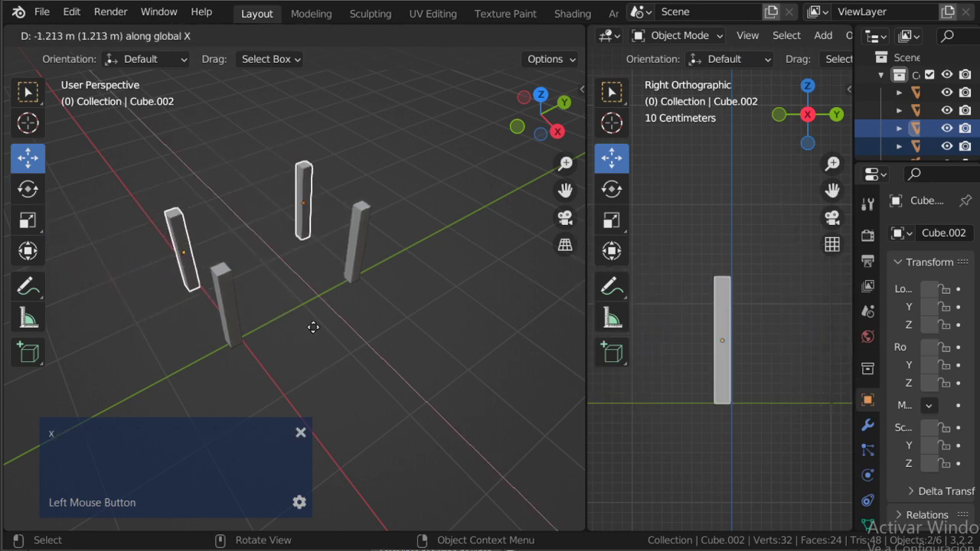
middle_click(304, 311)
scroll("up", 3)
left_click(218, 307)
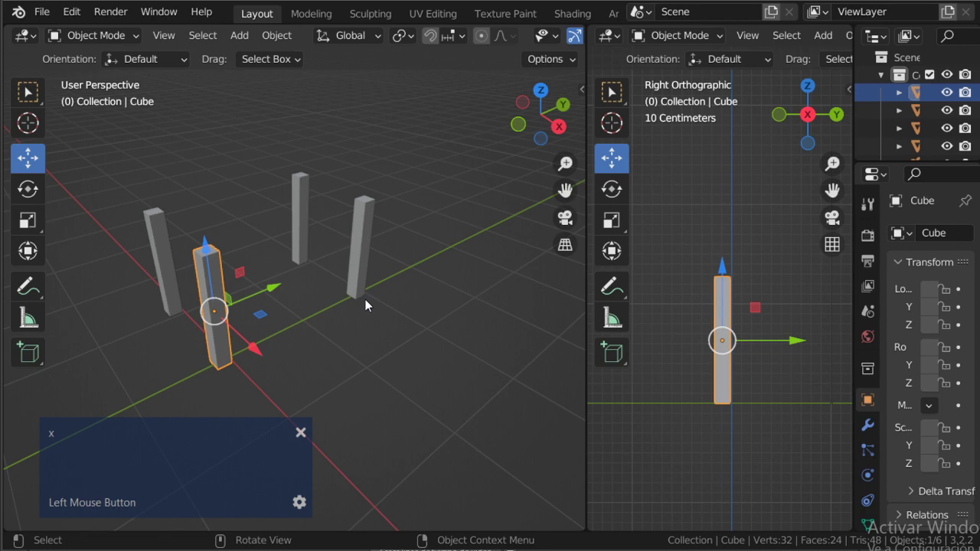
middle_click(244, 316)
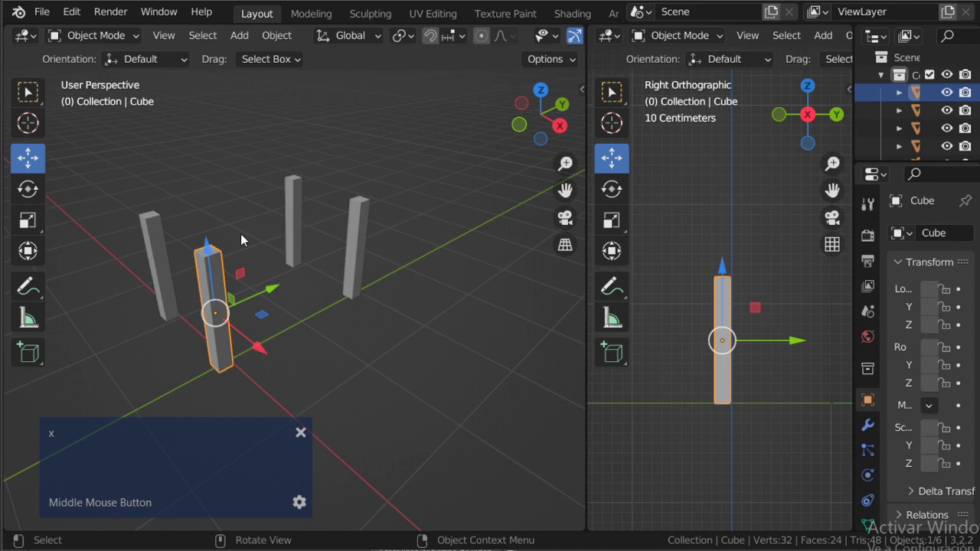
scroll("up", 3)
scroll("down", 3)
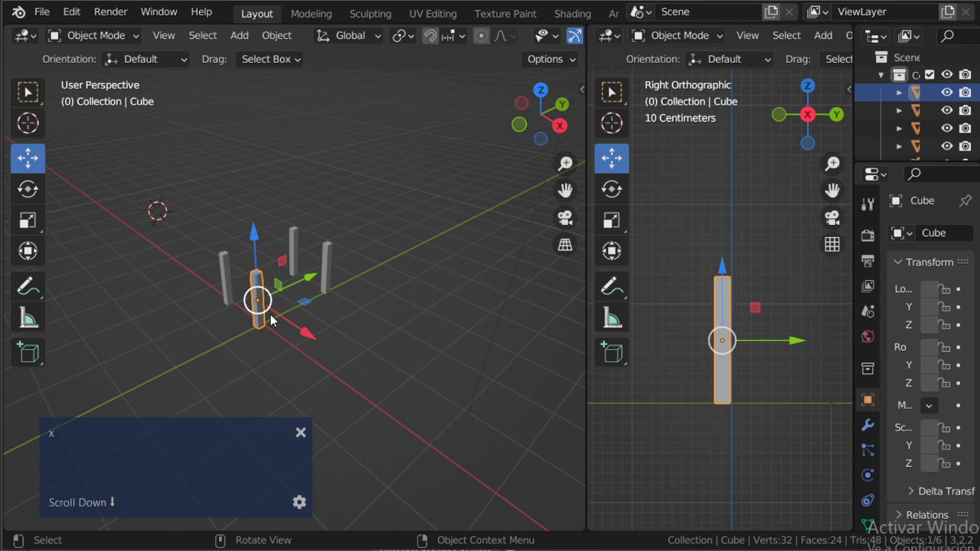
middle_click(303, 351)
scroll("up", 3)
scroll("down", 3)
middle_click(248, 308)
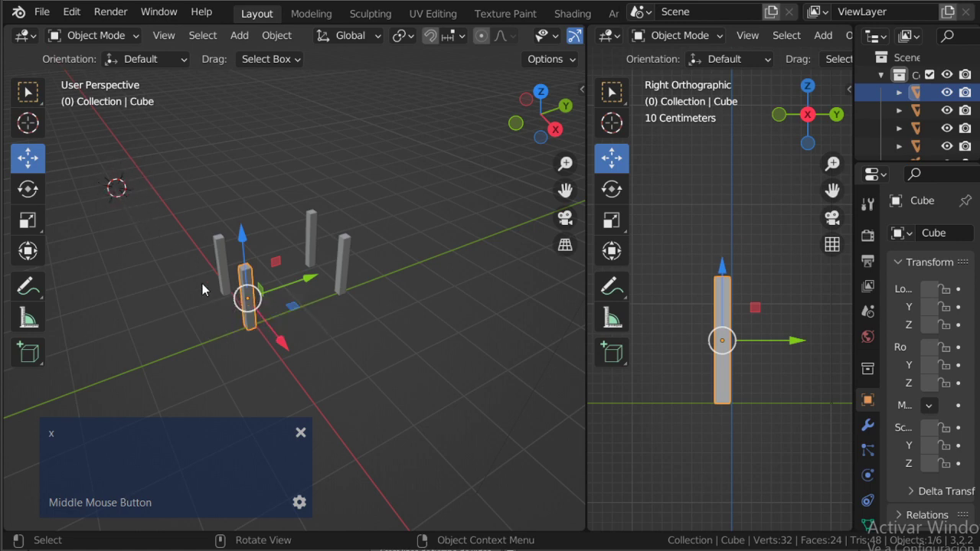
scroll("up", 3)
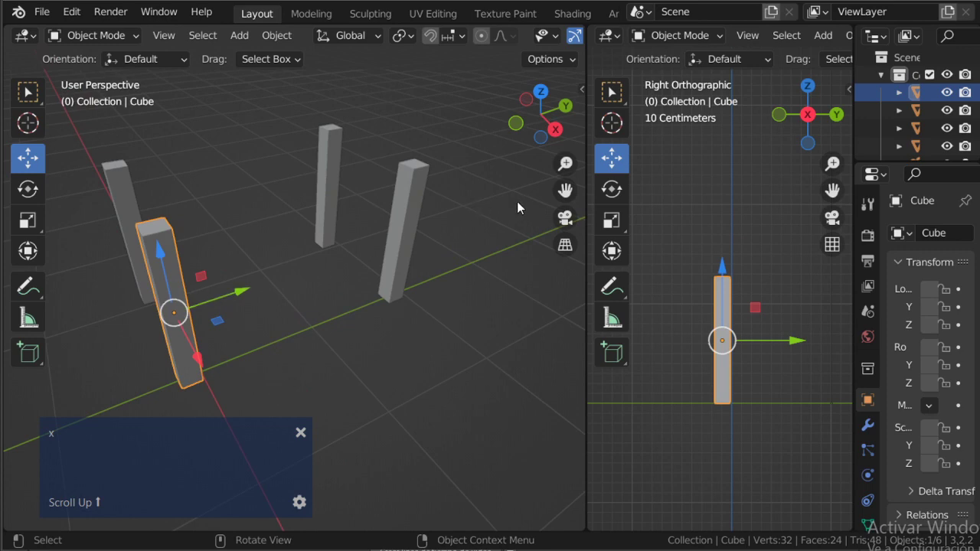
middle_click(223, 230)
type("L Shift ⇧L Shift ⇧L Shift ⇧ift ⇧L Shift ⇧L Shift ⇧L Shi")
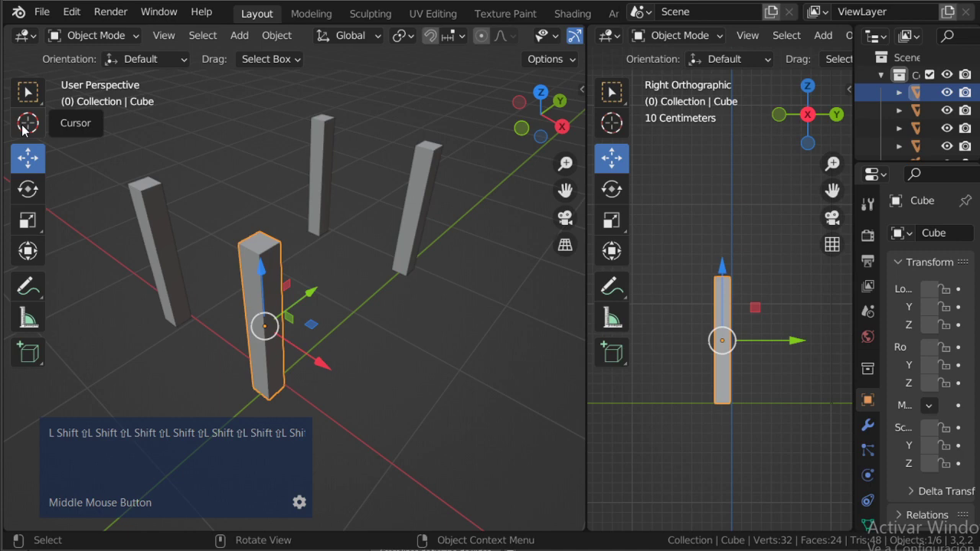
Place the 3D cursor on top of the front post with the Cursor tool
left_click(27, 130)
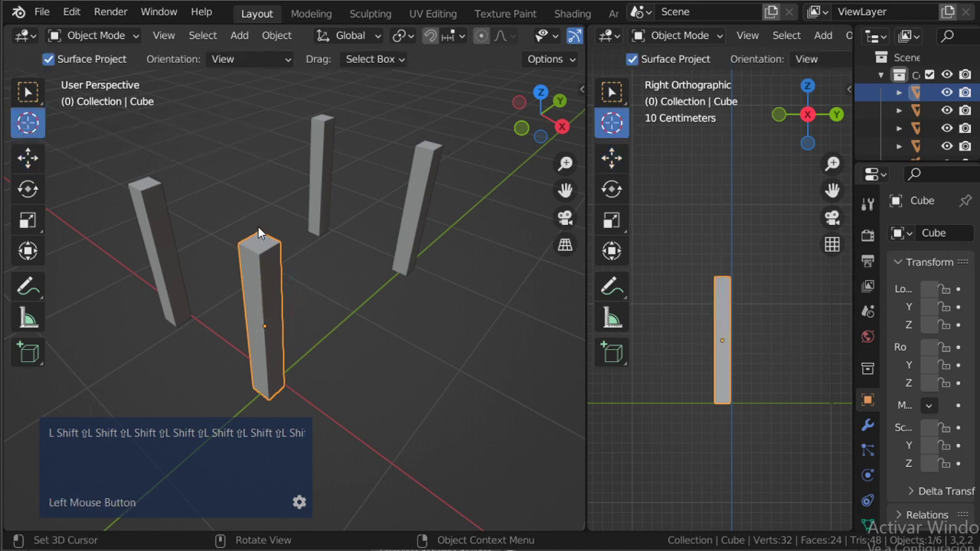
middle_click(367, 320)
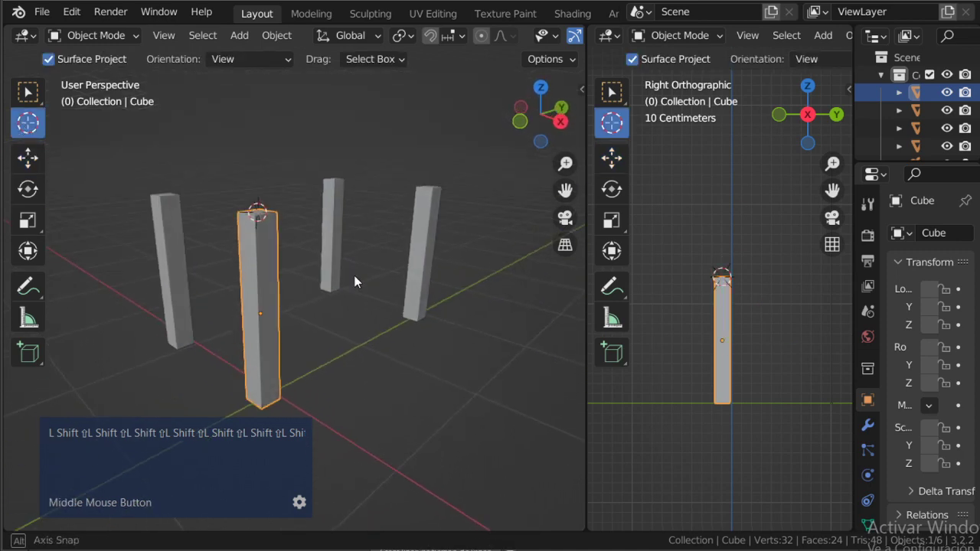
scroll("down", 3)
Add a new cube (Cube.004) at the 3D cursor via Add > Mesh > Cube
left_click(274, 40)
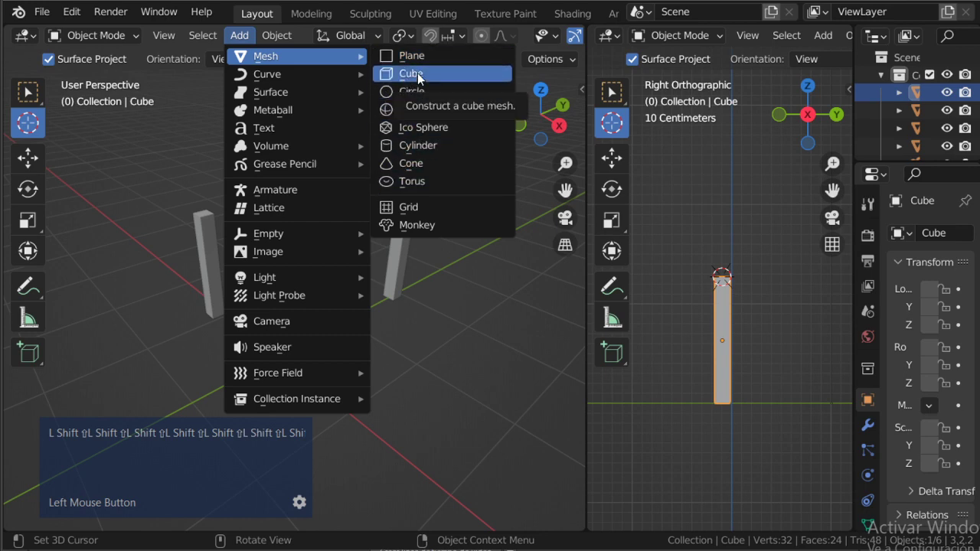
middle_click(348, 285)
scroll("down", 3)
middle_click(324, 242)
scroll("up", 3)
middle_click(347, 311)
type("L Shift ⇧L Shift ⇧L Shift ⇧L Shift ⇧L Shift ⇧L Shift ⇧L Shi")
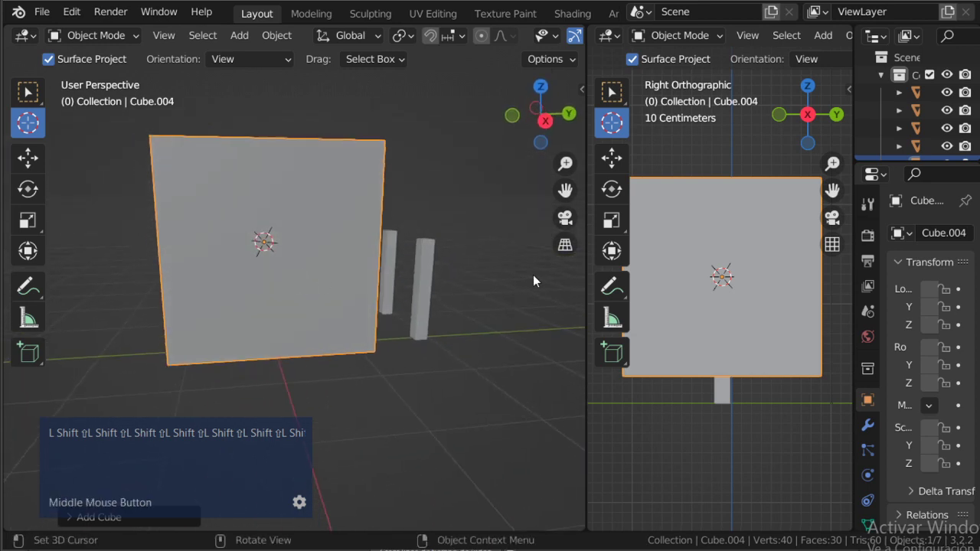
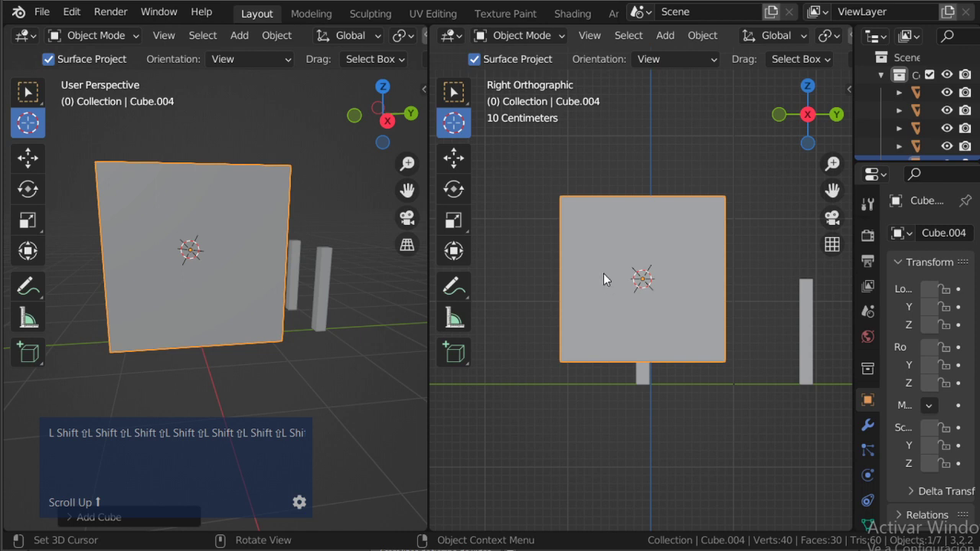
Bring up the viewport shading pie menu with Z over the 3D view
key("z")
key("Escape")
key("z")
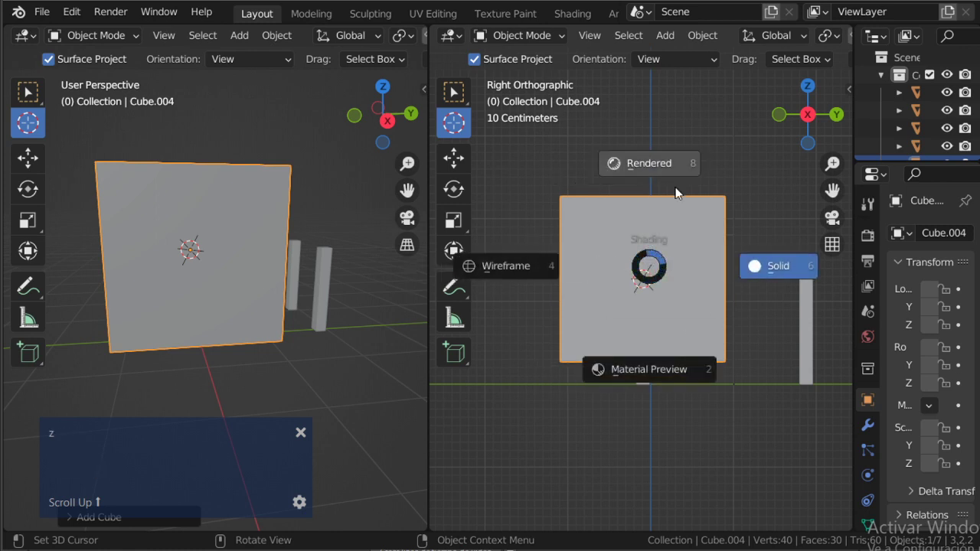
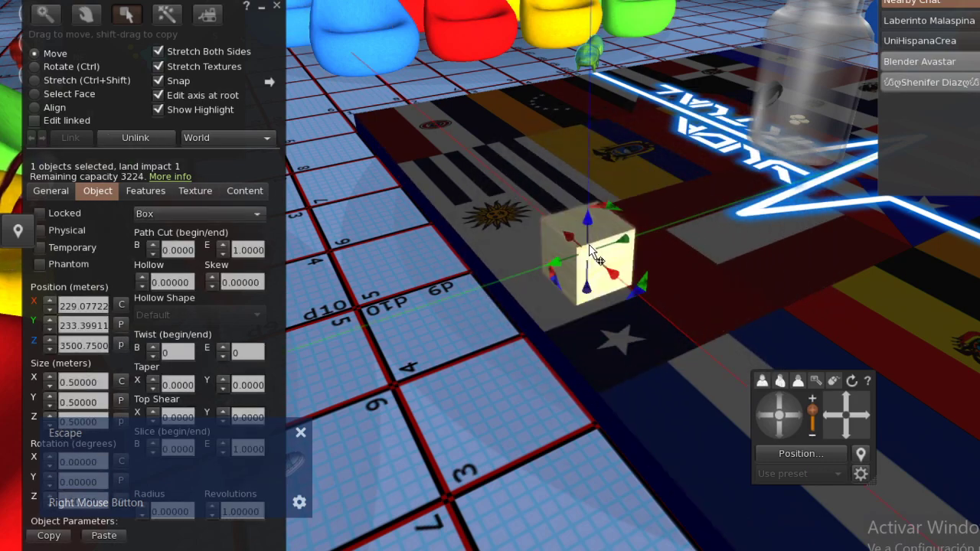
Switch windows between Blender and the Second Life viewer
key("alt+Tab")
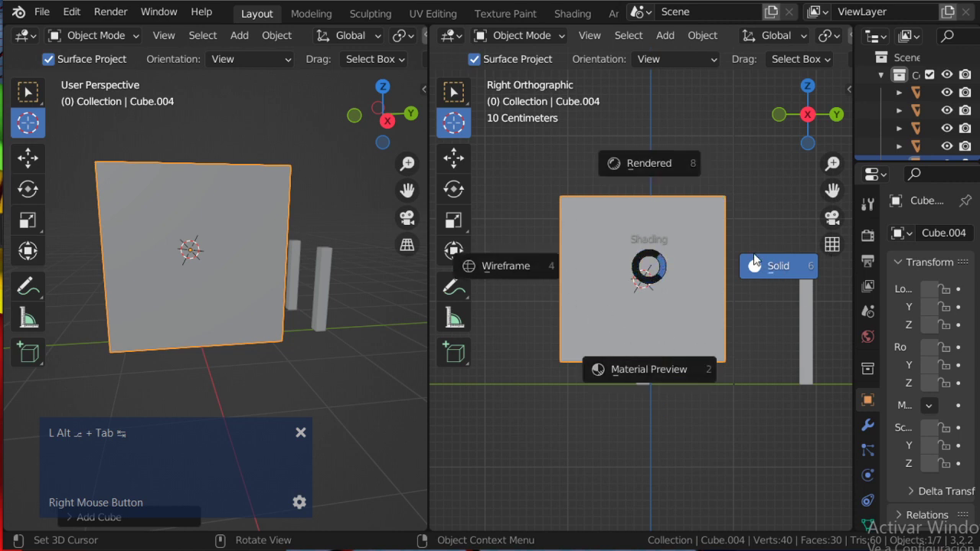
key("Escape")
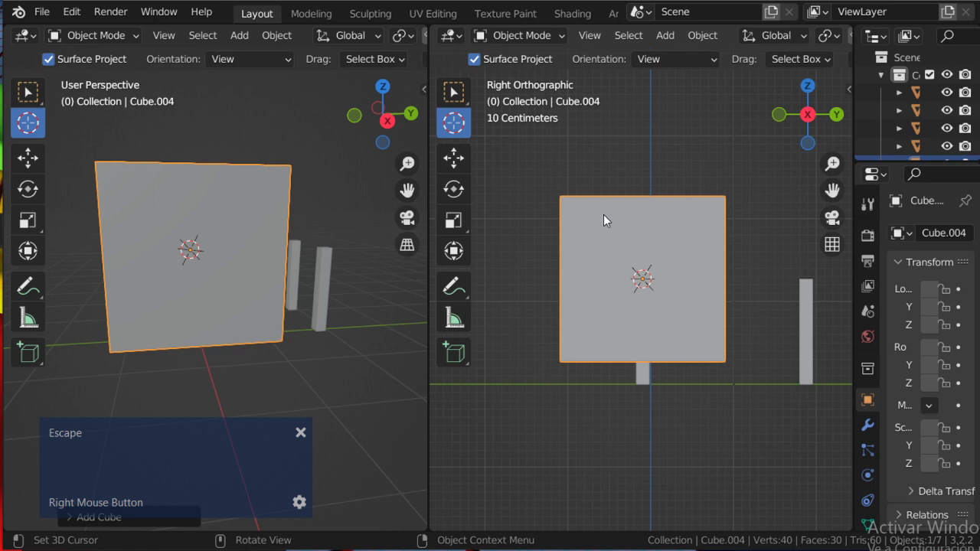
key("z")
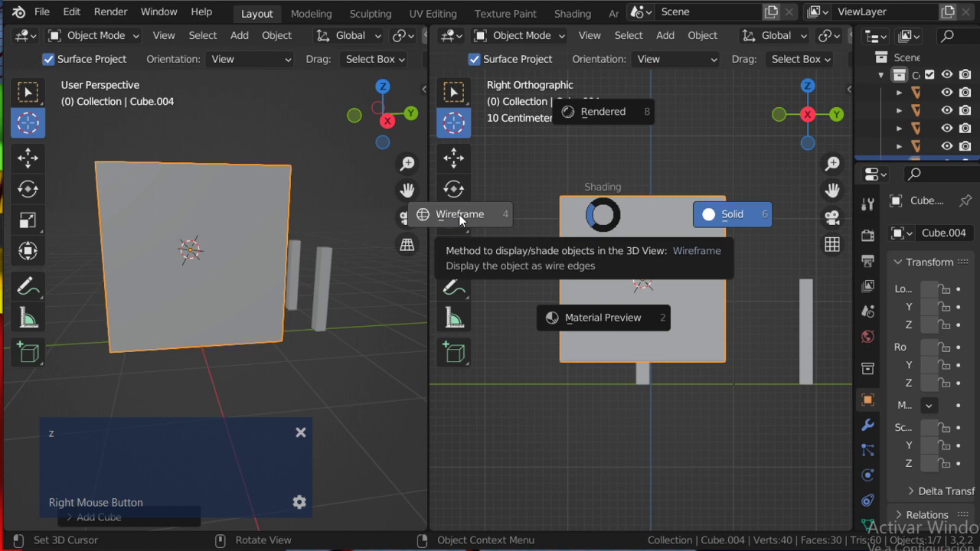
left_click(460, 219)
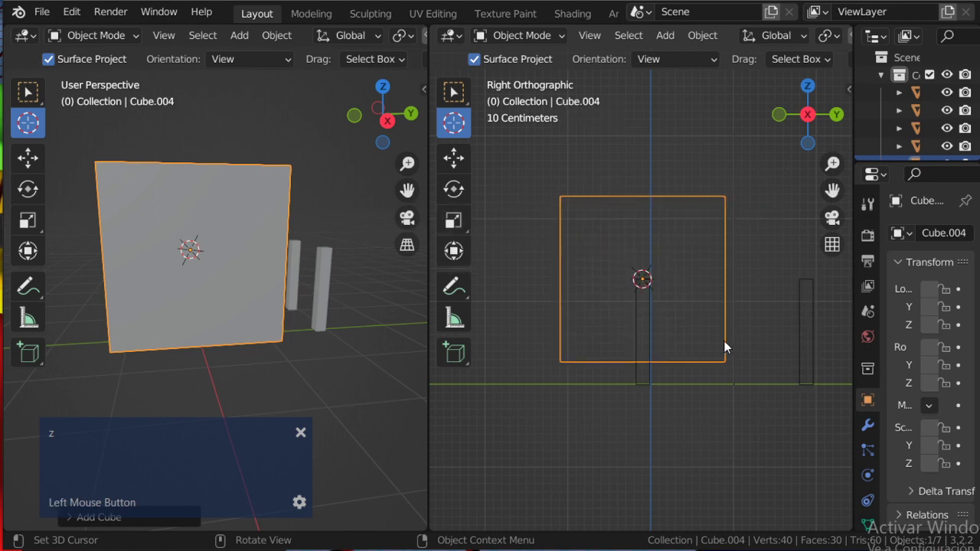
scroll("down", 3)
scroll("up", 3)
Switch to the Second Life viewer, close the build floater and turn on Wireframe rendering (Ctrl+Shift+R)
key("alt+Tab")
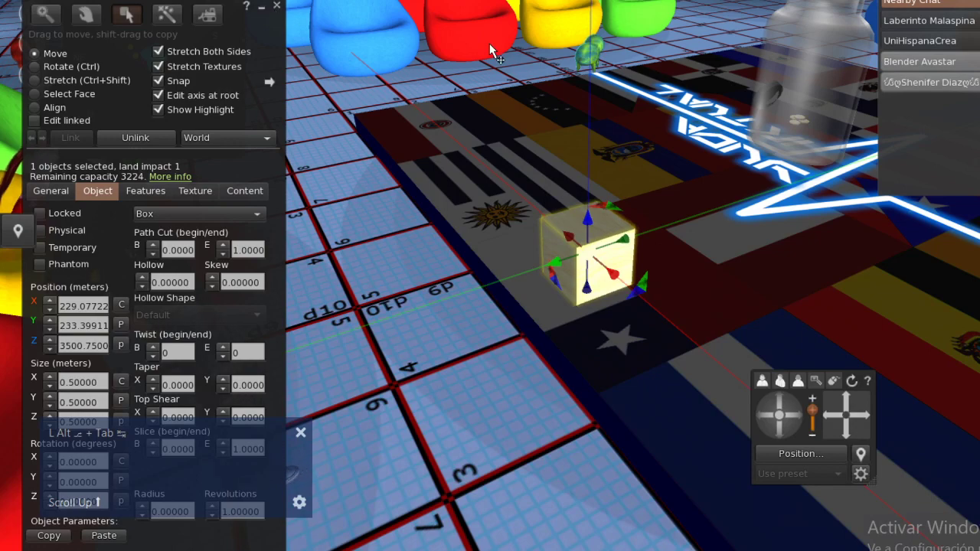
left_click(281, 8)
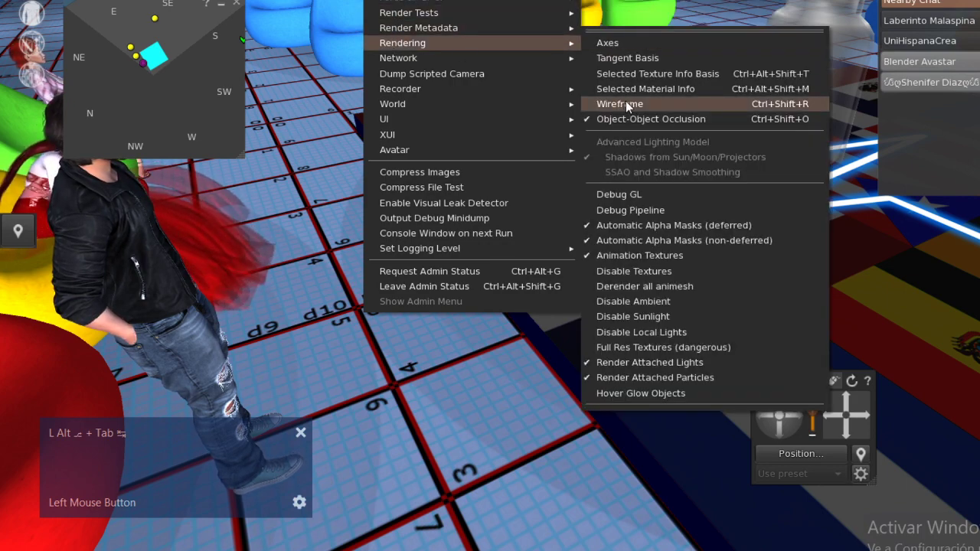
key("Escape")
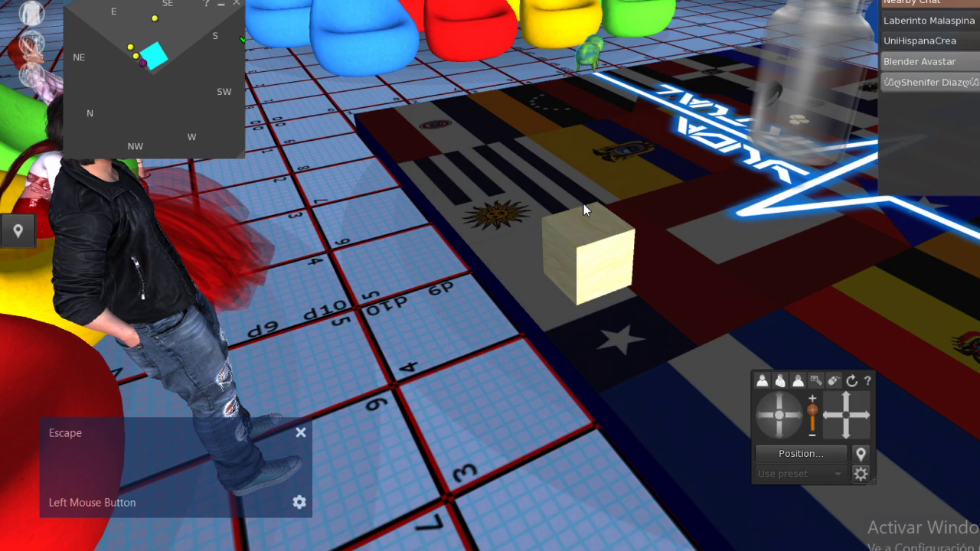
key("ctrl+shift+r")
Orbit the camera around the plaza to inspect the wireframe pod chairs and avatars
scroll("down", 3)
scroll("up", 3)
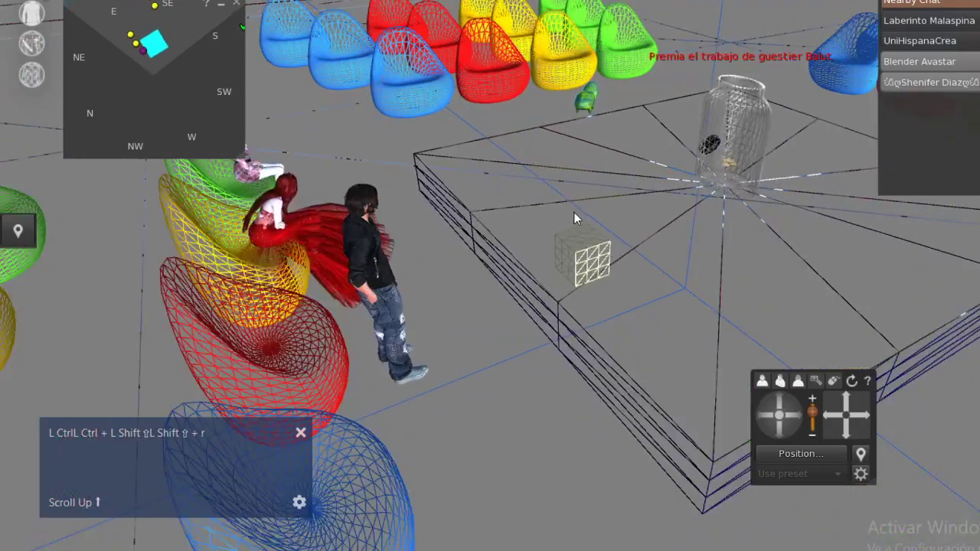
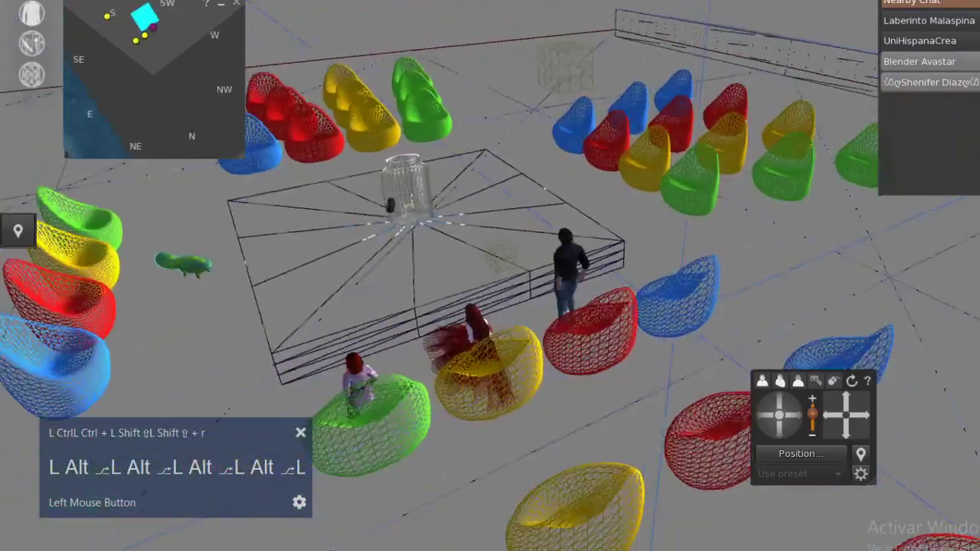
type("l")
type("ll")
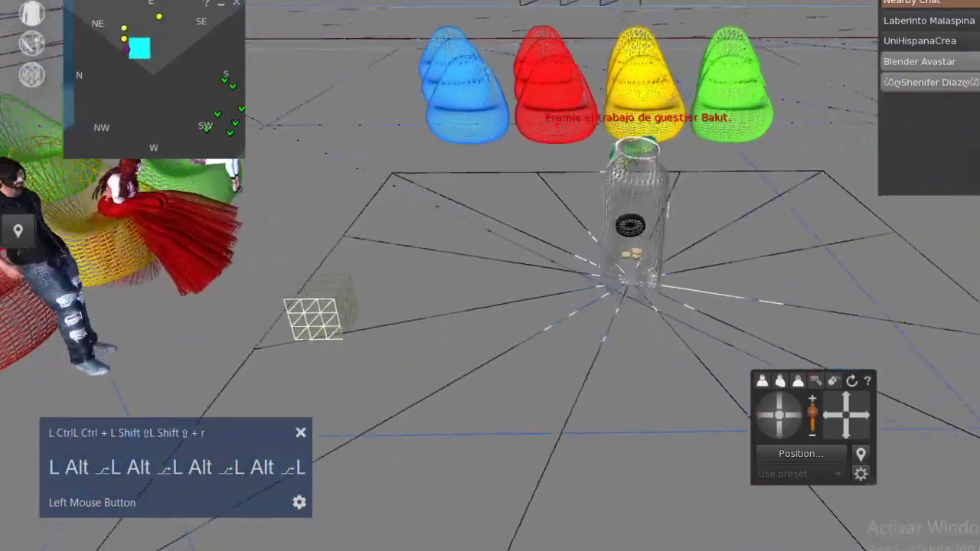
type("l")
type("l")
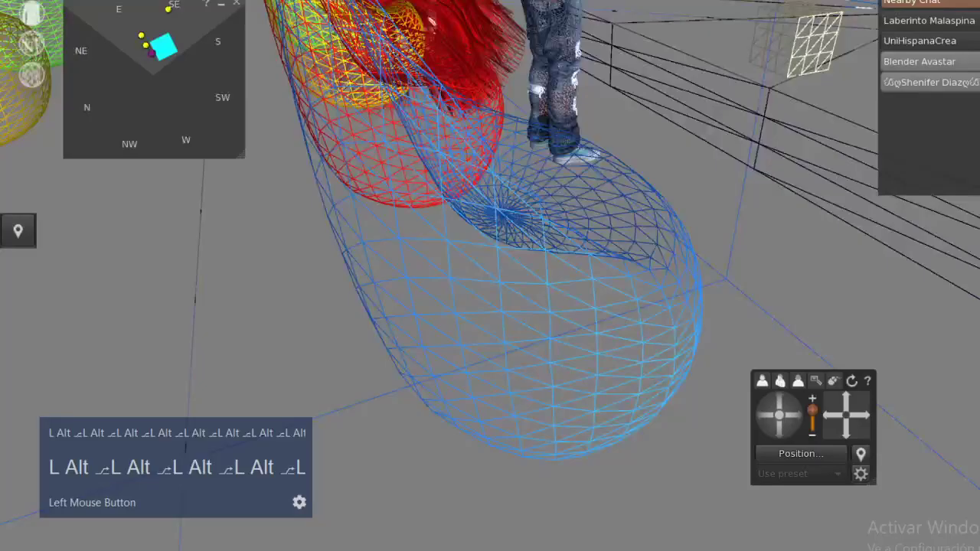
type("L Alt ⎁L Alt ⎁L Alt ⎁L Alt ⎁L Alt ⎁L Alt ⎁L Alt ⎁L Alt")
scroll("up", 3)
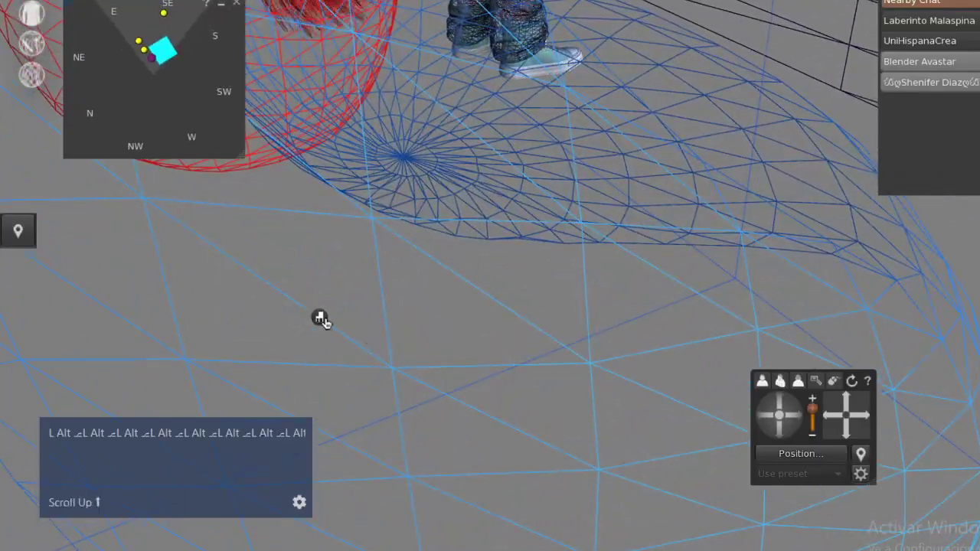
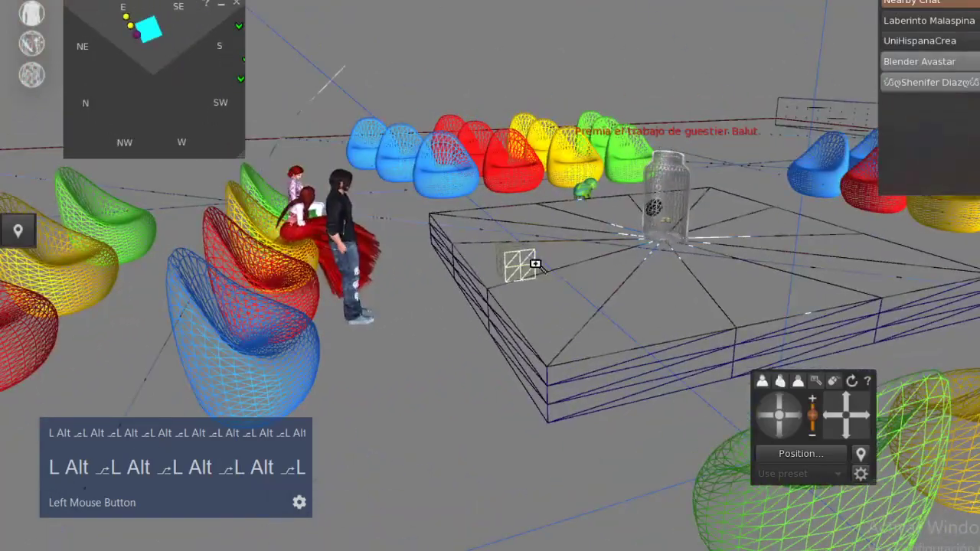
Toggle wireframe again and switch back to the Blender window
key("ctrl+shift+r")
key("alt+Tab")
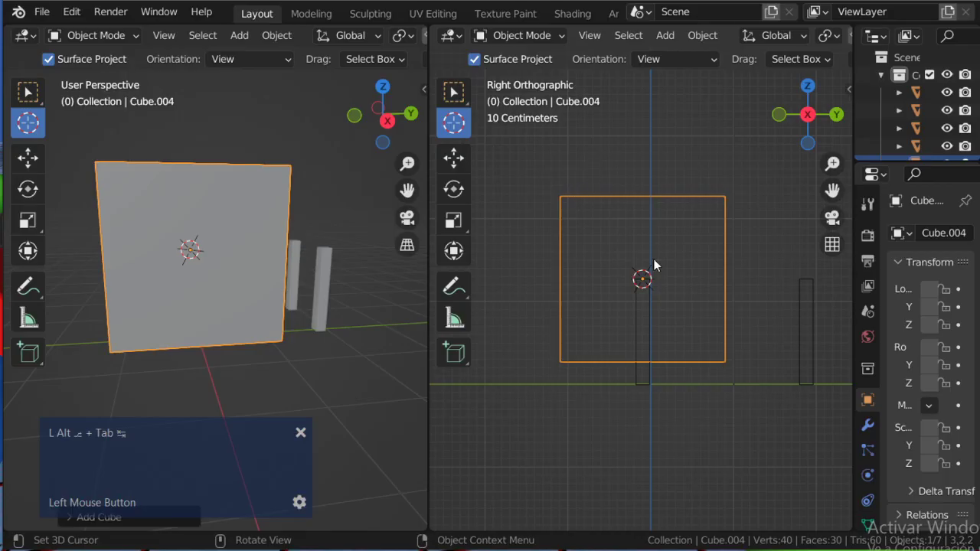
Set the right-hand view to look straight down on the scene from the gizmo's Z axis
scroll("down", 3)
left_click(437, 284)
middle_click(200, 246)
scroll("up", 3)
scroll("down", 3)
scroll("up", 3)
scroll("down", 3)
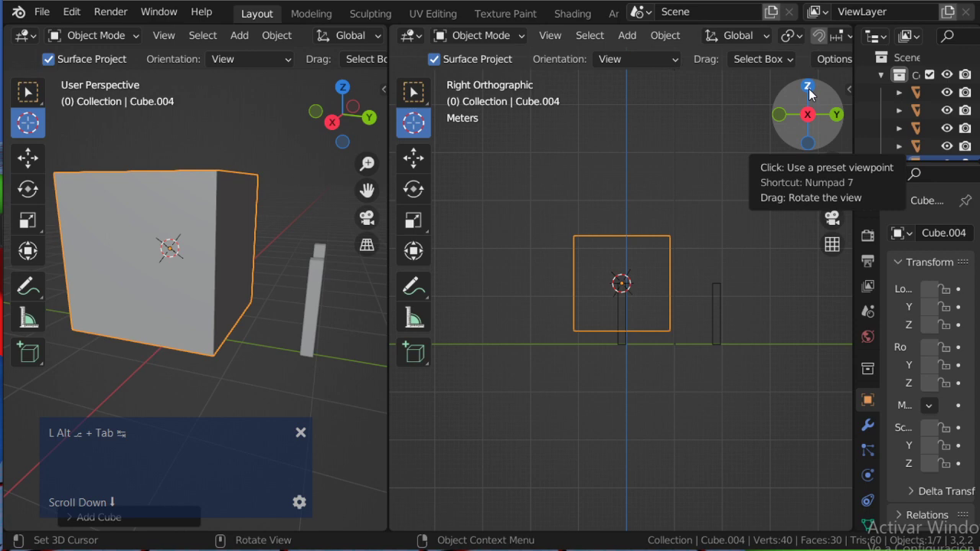
left_click(814, 94)
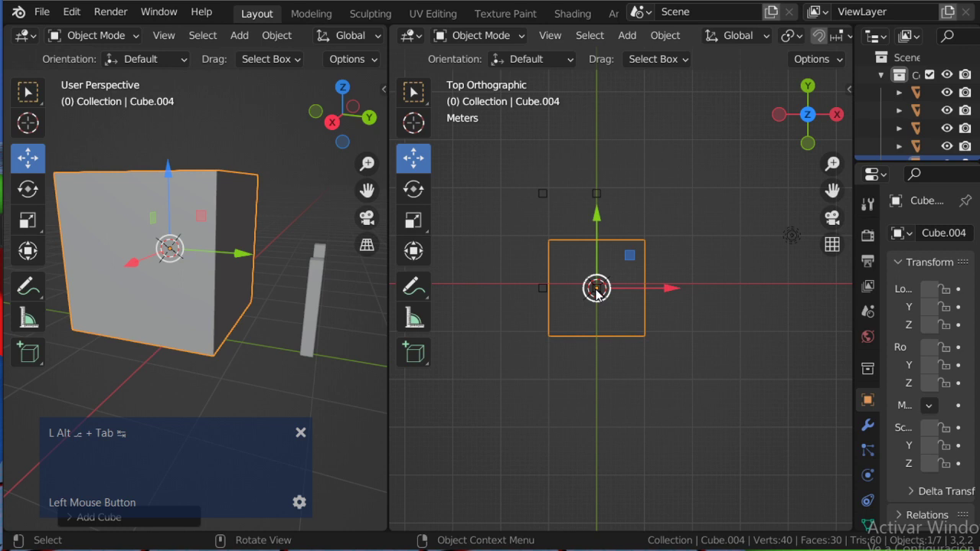
Move the cube with G so it sits over the four thin posts
scroll("up", 3)
scroll("down", 3)
middle_click(210, 261)
scroll("up", 3)
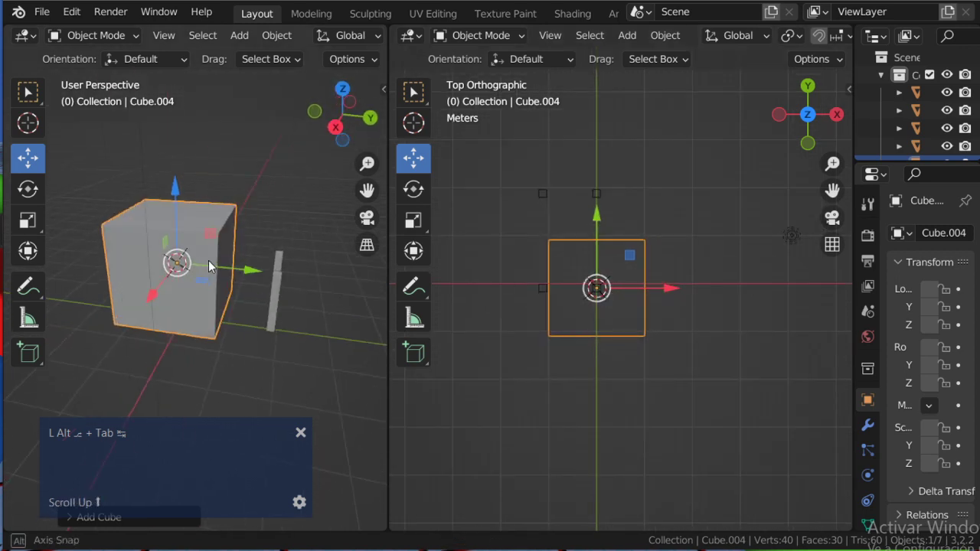
middle_click(238, 317)
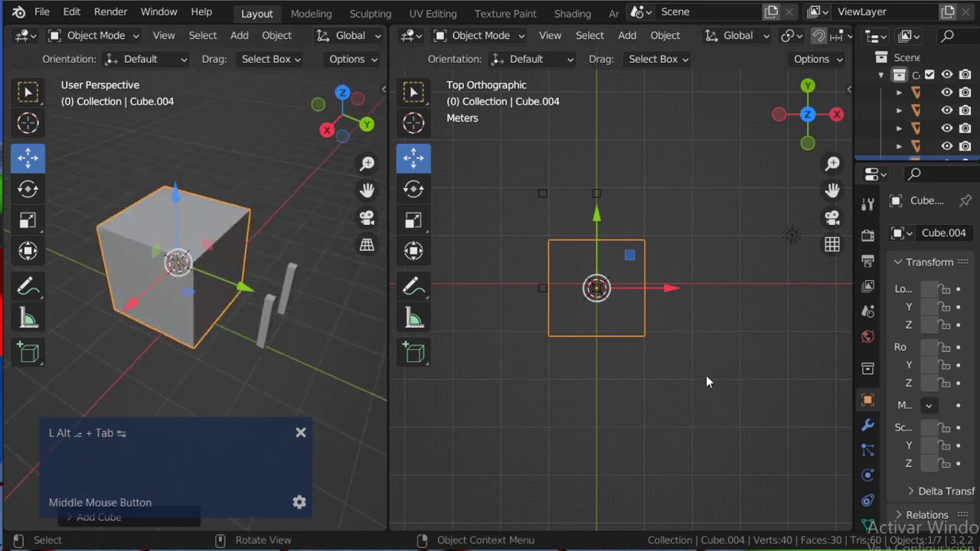
key("g")
key("g")
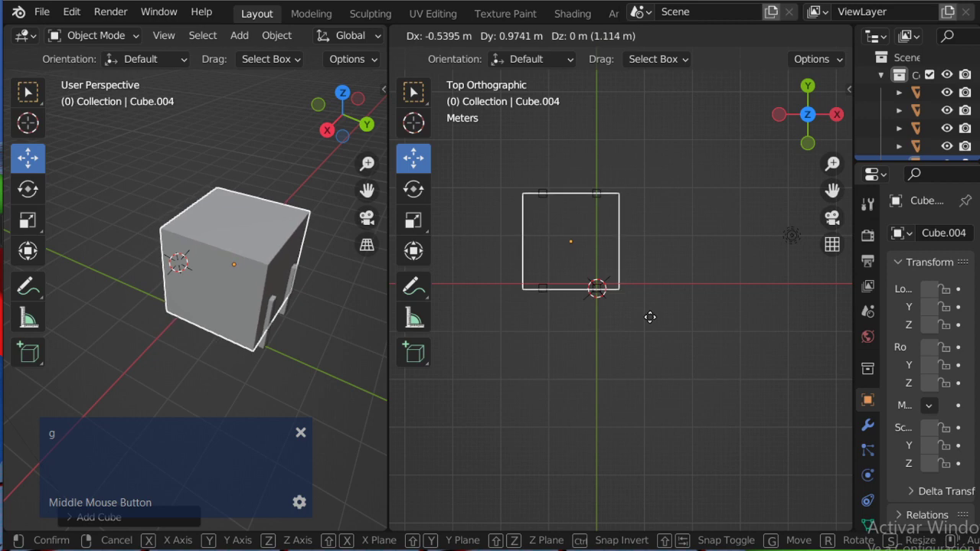
left_click(652, 321)
scroll("up", 3)
key("s")
key("Escape")
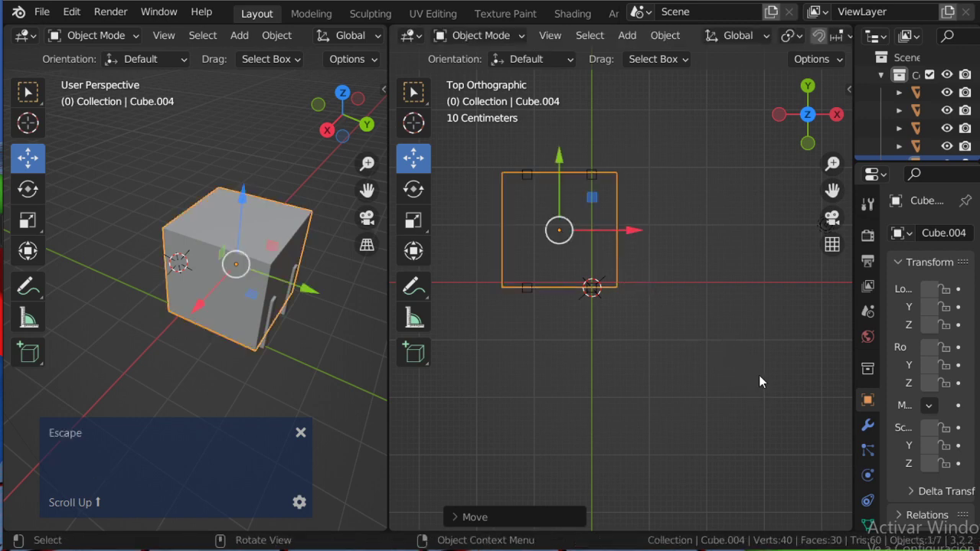
Scale the cube narrower along X and longer along Y to match the legs' footprint
key("s")
key("x")
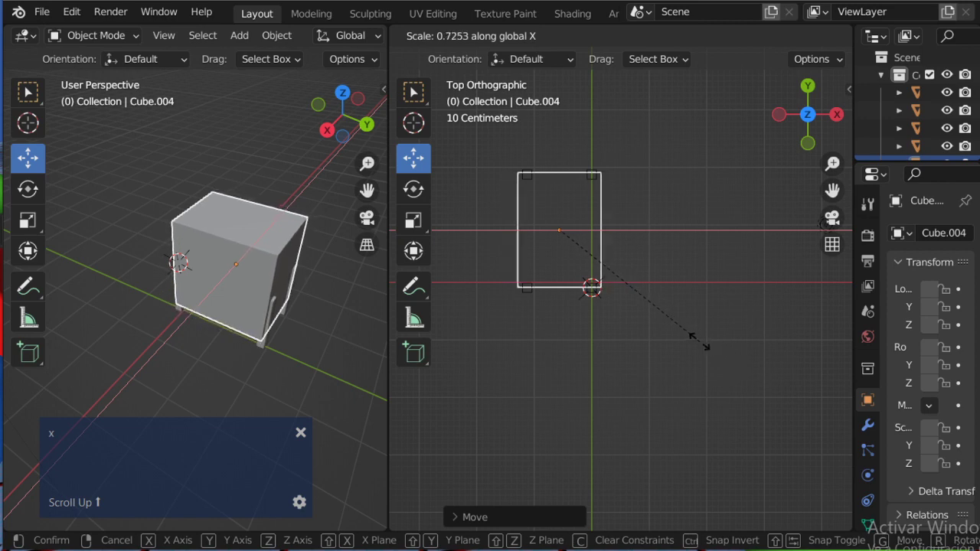
left_click(705, 349)
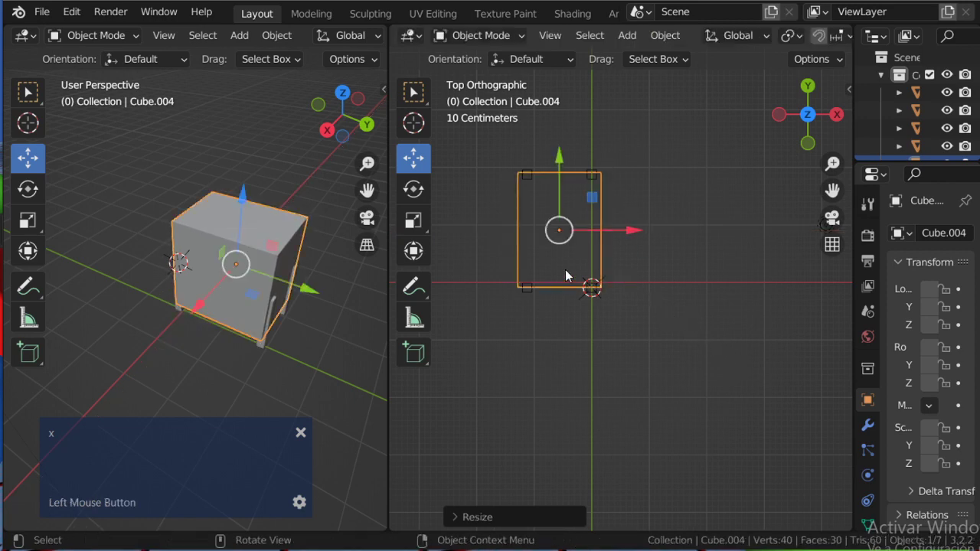
middle_click(281, 219)
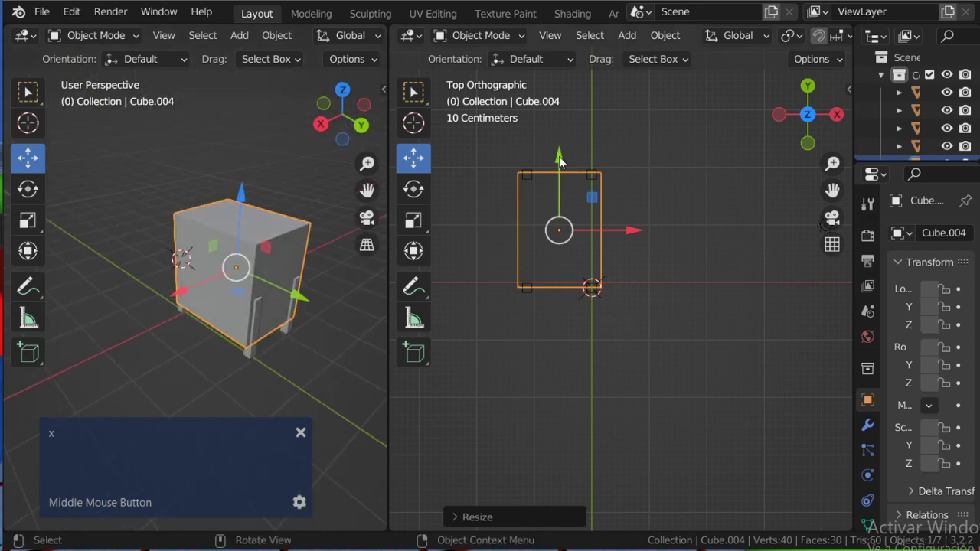
key("s")
key("y")
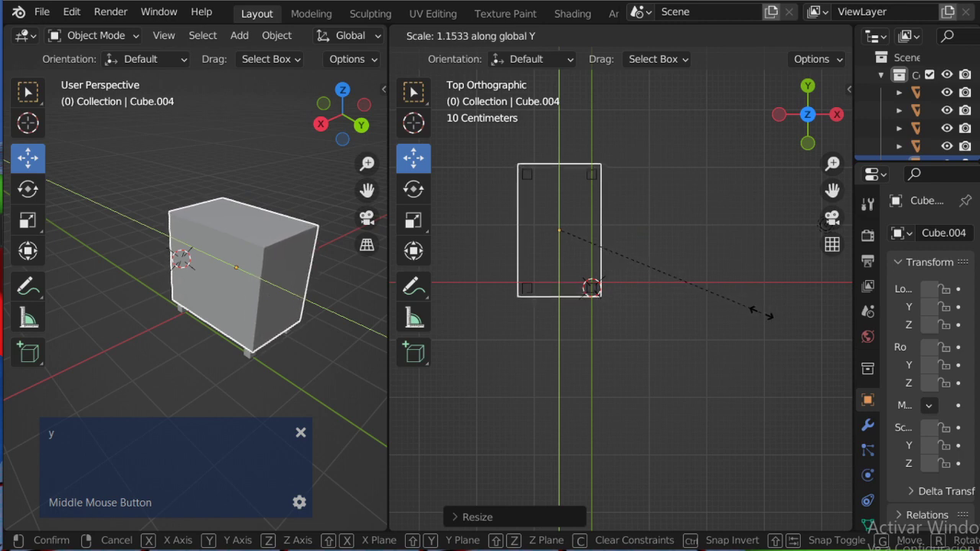
left_click(766, 319)
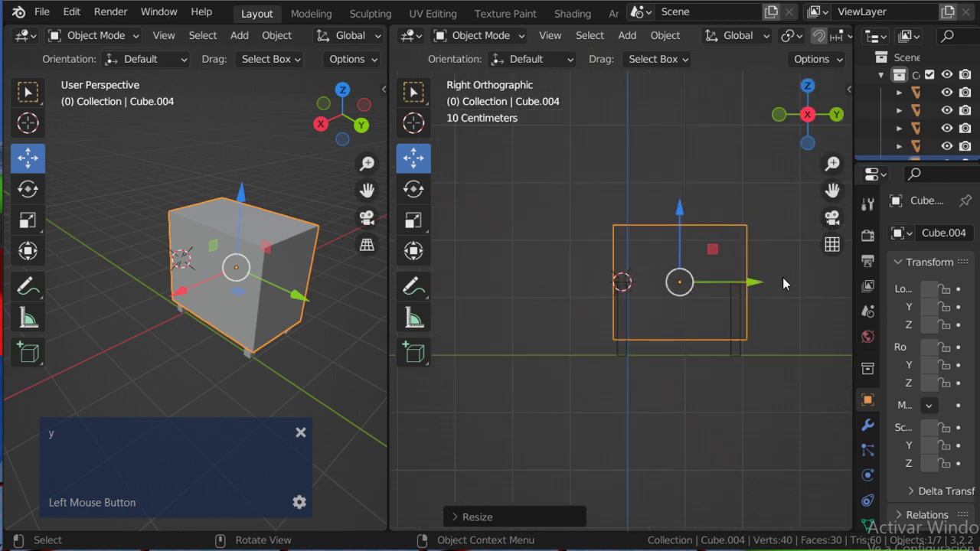
Start flattening the box along Z into a thin tabletop
type("L Shift ⇧L Shift ⇧L Shift ⇧L Sh")
middle_click(751, 288)
type("ift ⇧L Shift ⇧L Shift ⇧L Shi")
scroll("up", 3)
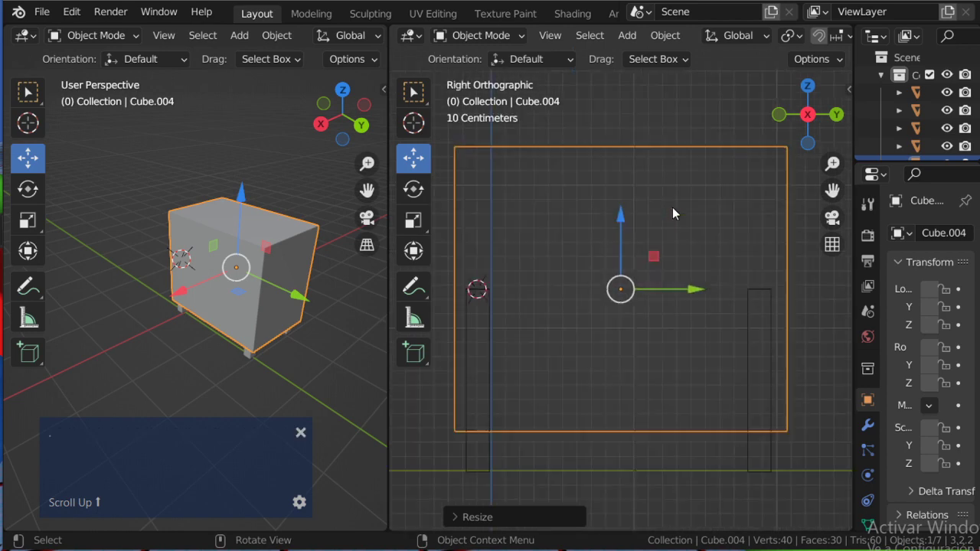
scroll("down", 3)
scroll("up", 3)
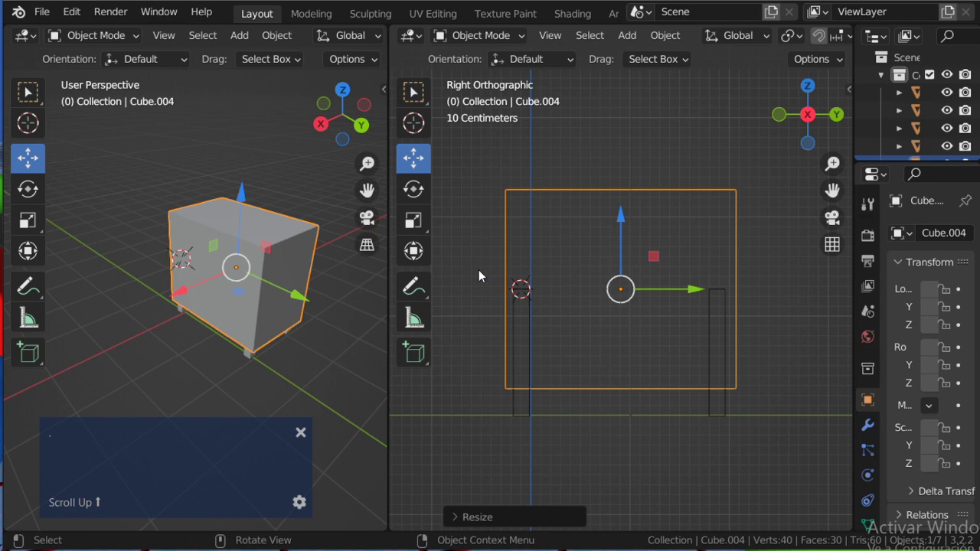
middle_click(258, 254)
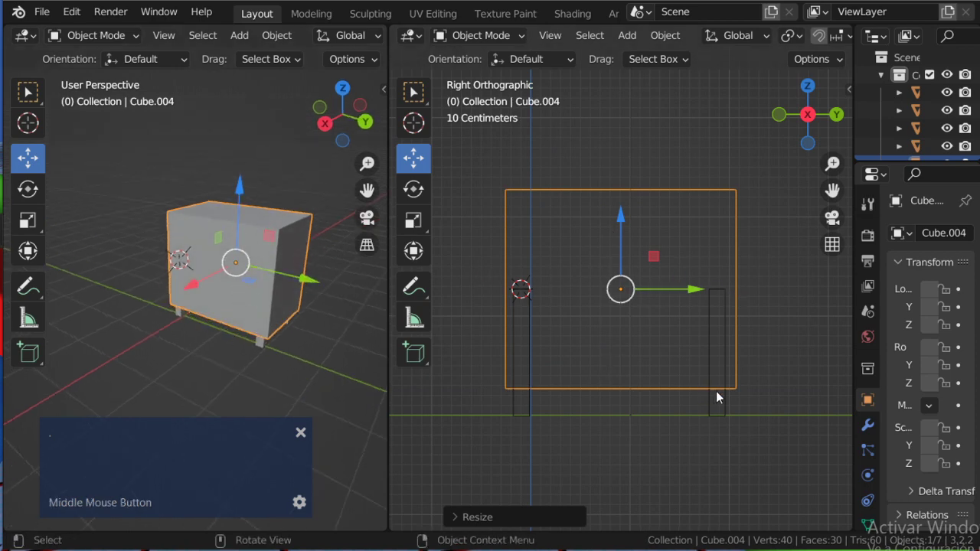
key("s")
key("z")
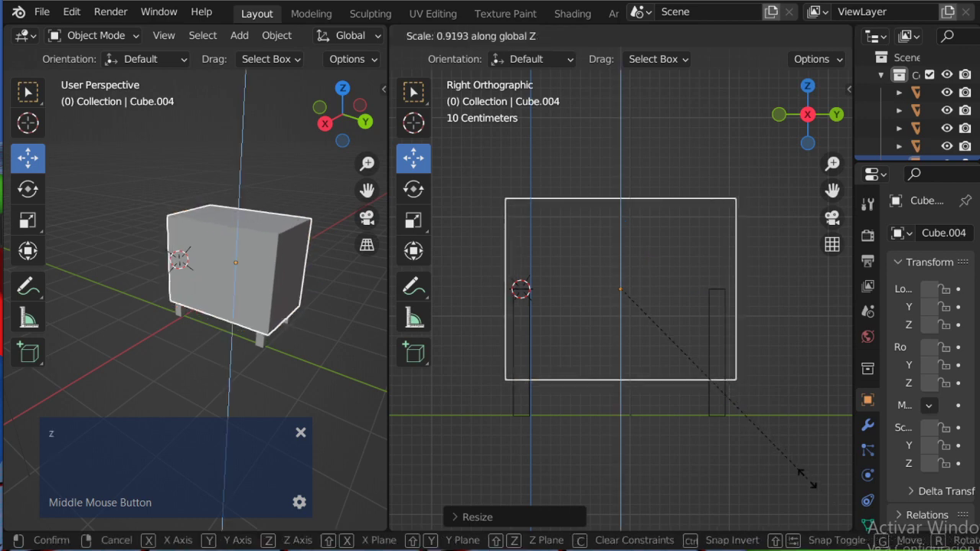
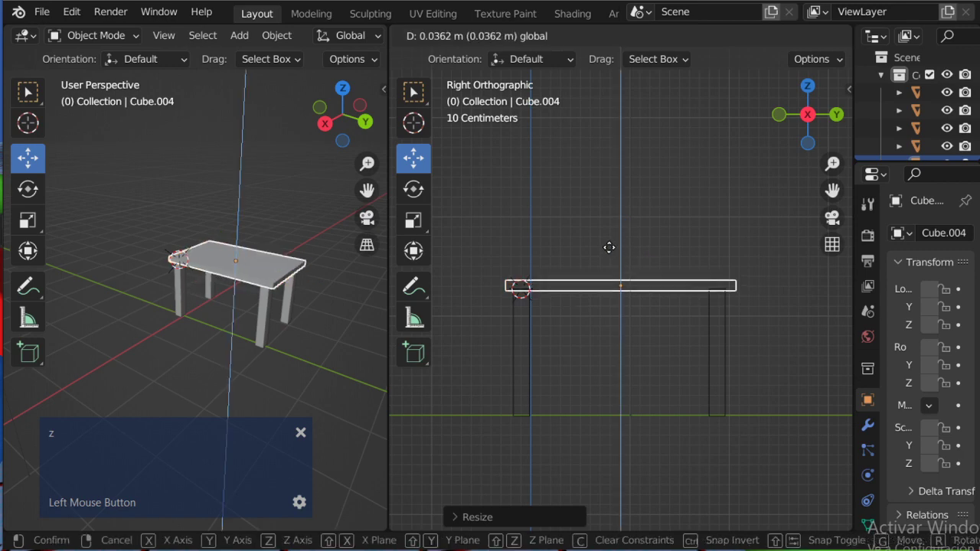
Zoom and pan the side view in on the tabletop's edge where it meets the legs
scroll("up", 3)
middle_click(513, 345)
scroll("up", 3)
middle_click(624, 327)
scroll("down", 3)
left_click(746, 227)
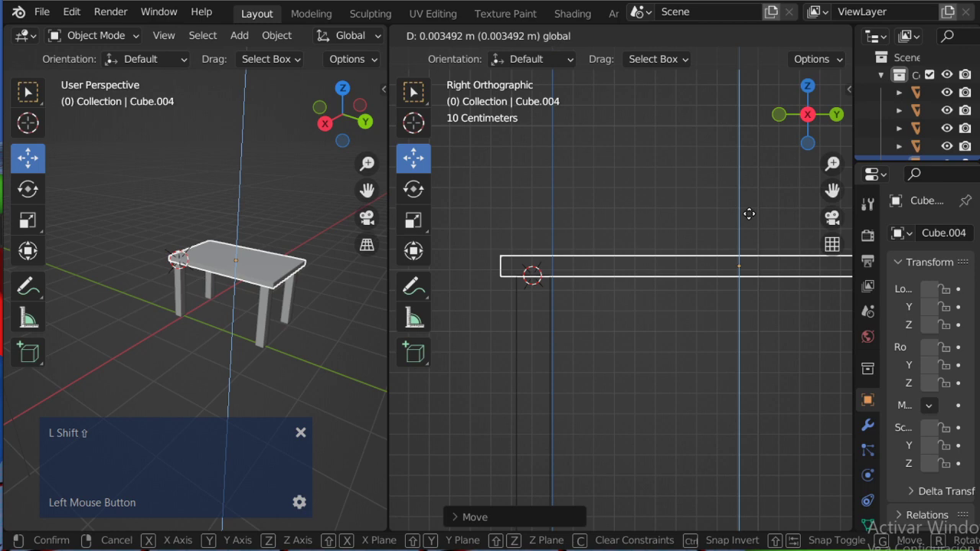
scroll("up", 3)
middle_click(524, 323)
scroll("up", 3)
middle_click(571, 276)
scroll("up", 3)
scroll("down", 3)
scroll("up", 3)
middle_click(637, 367)
type("L Shift ⇧L Shift ⇧L Shift ⇧L Sh")
type("ift ⇧L Shift ⇧L Shift ⇧L Shi")
scroll("up", 3)
middle_click(594, 358)
scroll("up", 3)
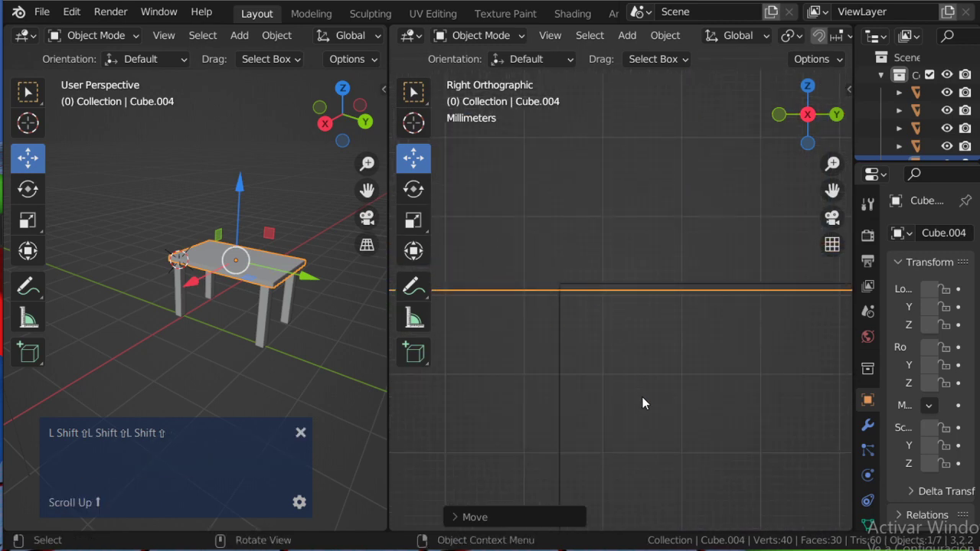
Nudge the tabletop upward along Z so it rests squarely on the four legs
key("g")
key("z")
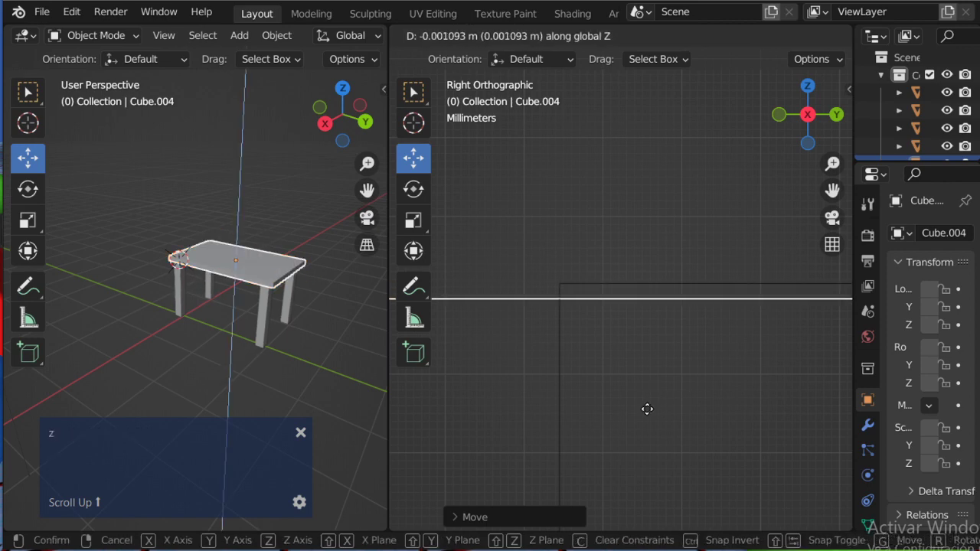
key("Escape")
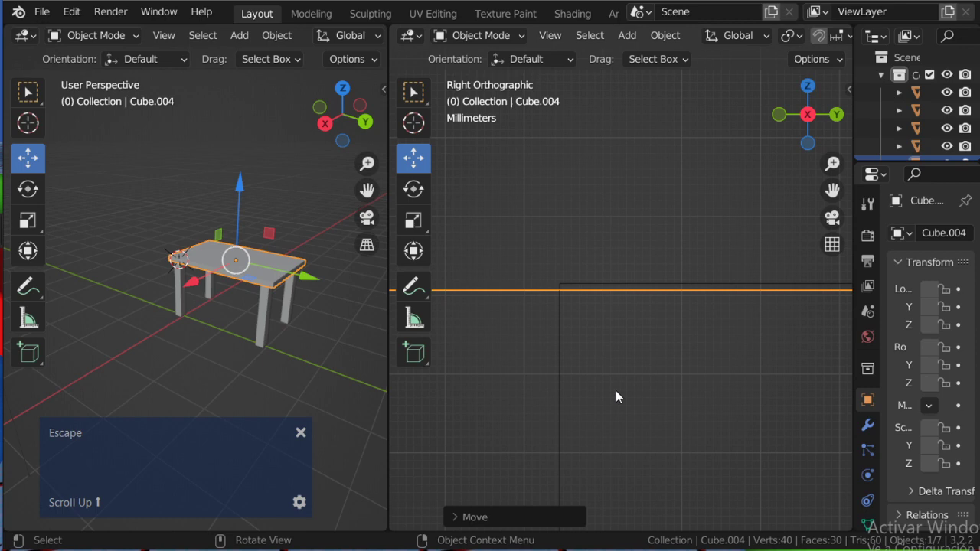
key("g")
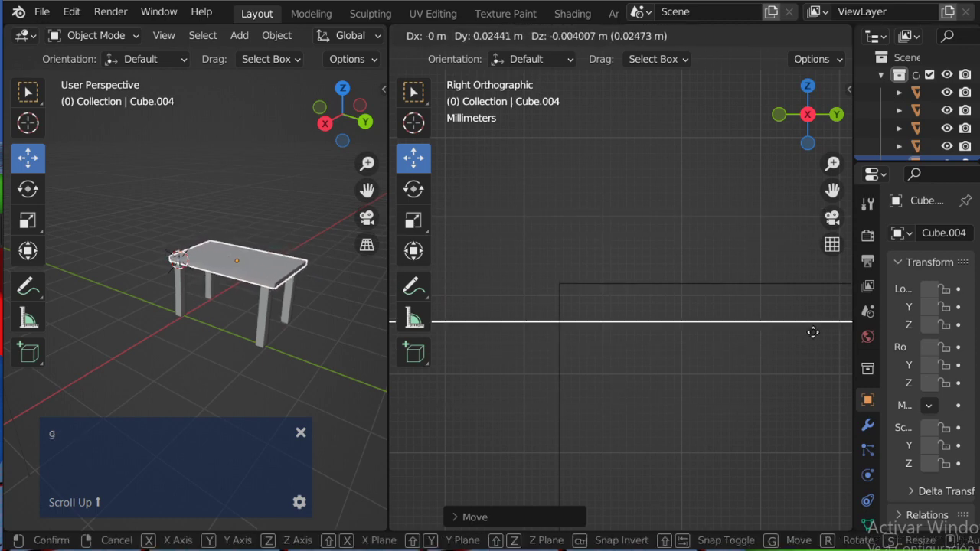
key("z")
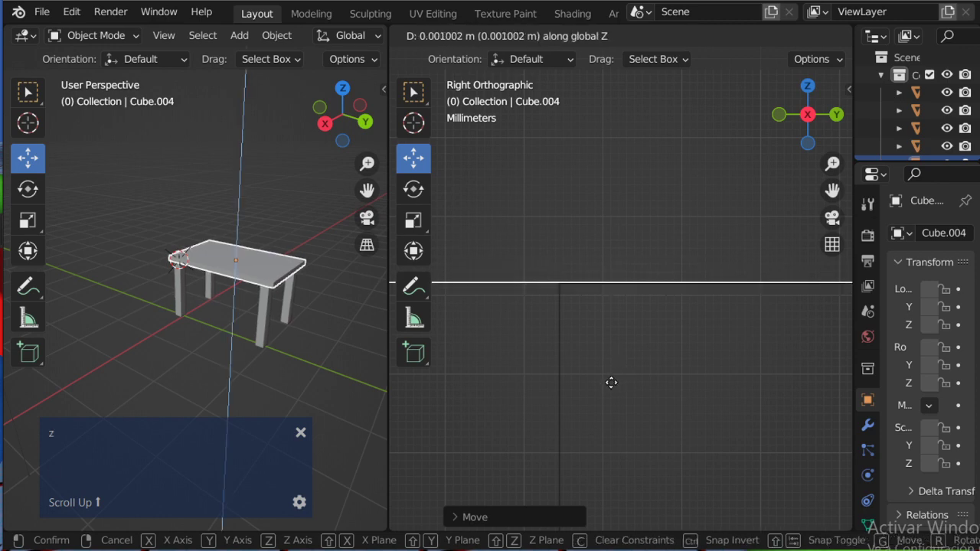
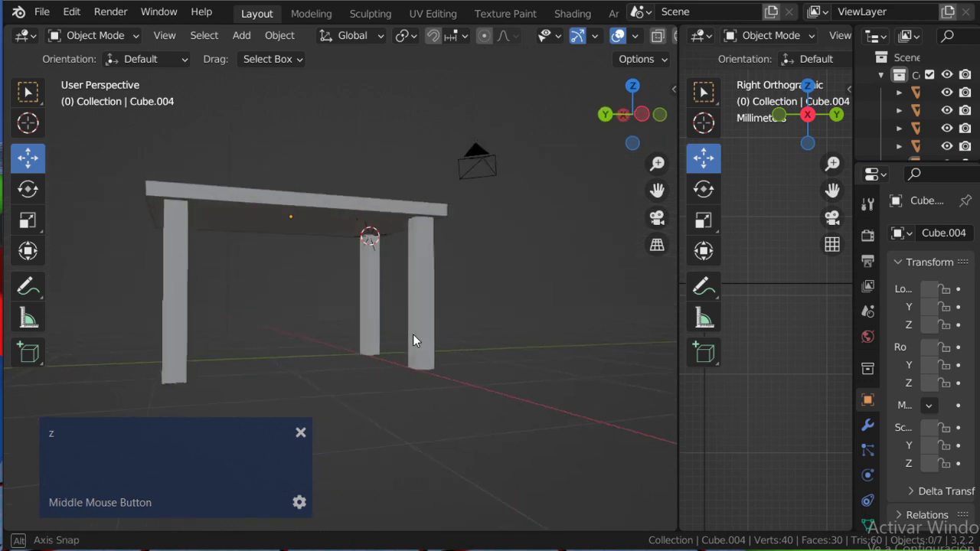
Duplicate the tabletop as Cube.005 and lower the copy along Z just beneath the original
scroll("up", 3)
left_click(329, 194)
middle_click(341, 215)
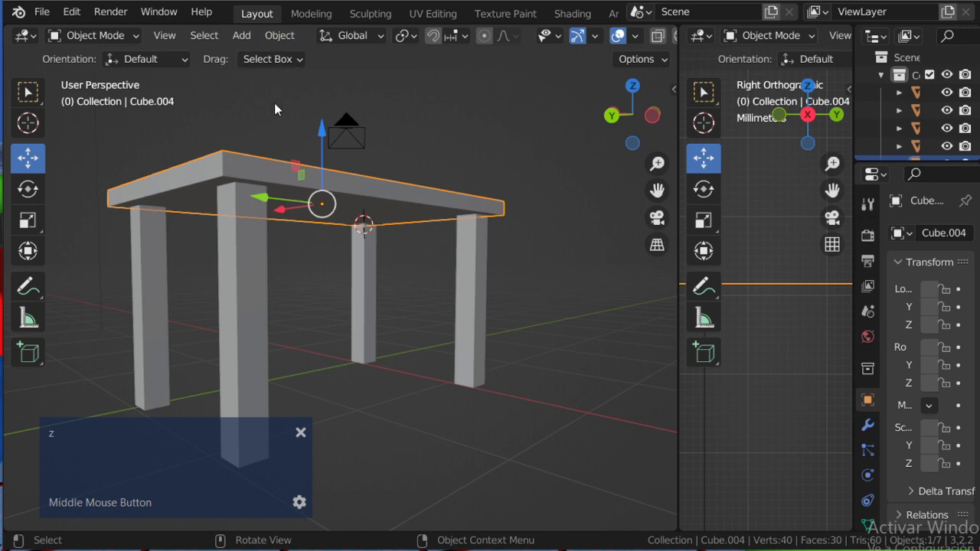
left_click(292, 45)
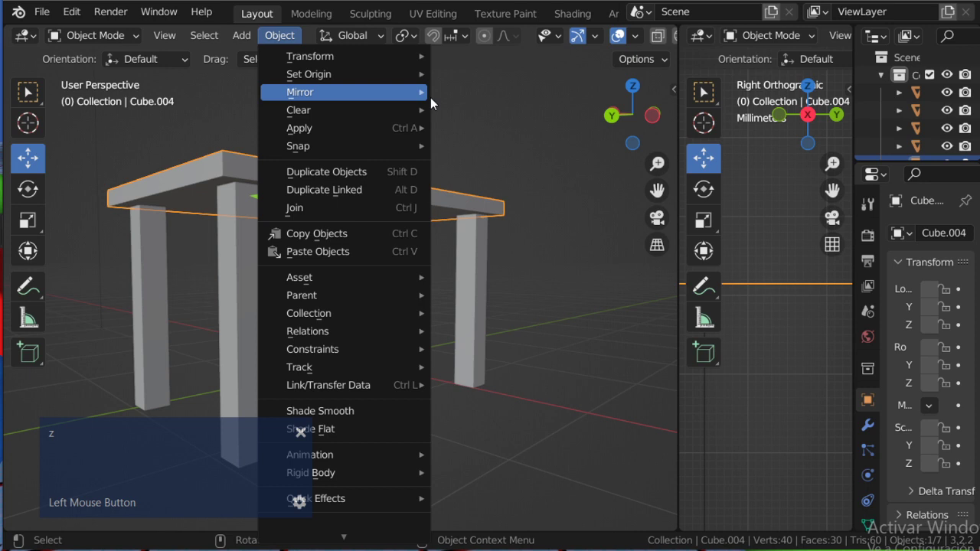
key("Escape")
type("L Shift ⇧L Shift ⇧L Shift ⇧L Shift ⇧L Shift ⇧L Shift ⇧L Shi")
key("z")
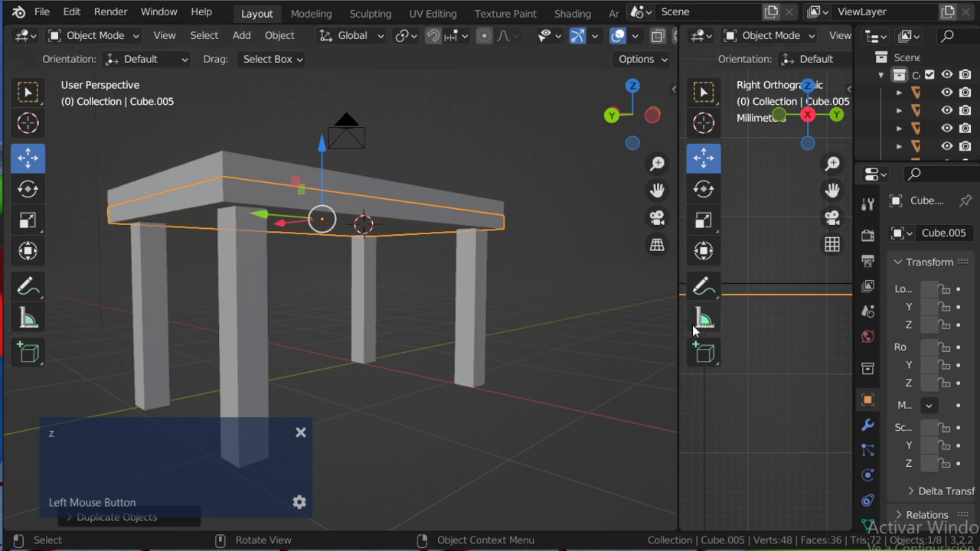
Set the right viewport to Top Orthographic over the table
scroll("down", 3)
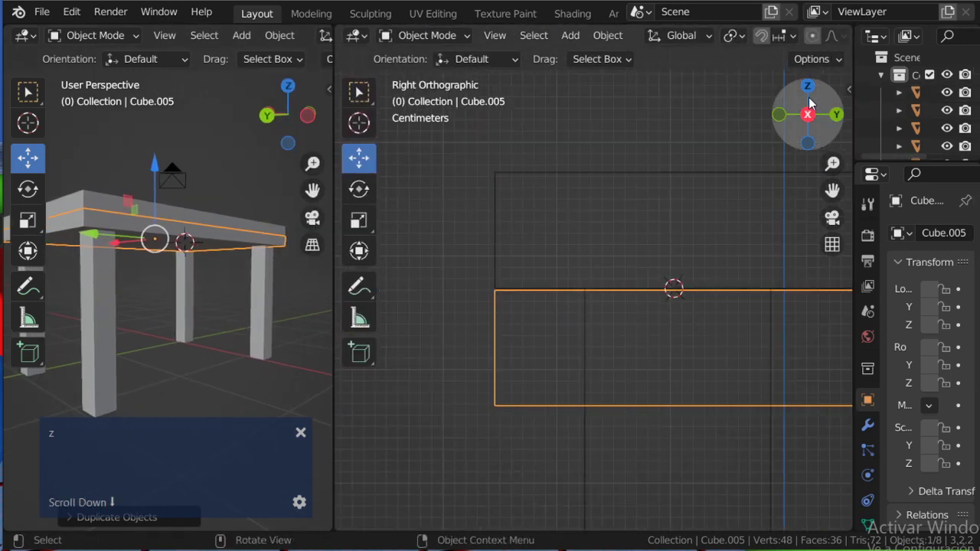
left_click(810, 95)
scroll("down", 3)
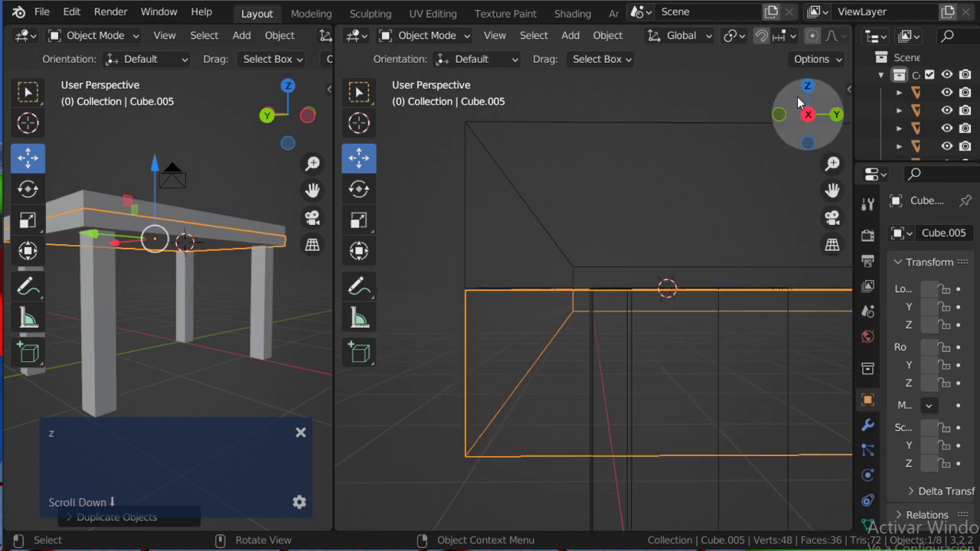
left_click(819, 90)
Squash Cube.005 along X into a thin rail and fit its length along one long edge under the tabletop
scroll("down", 3)
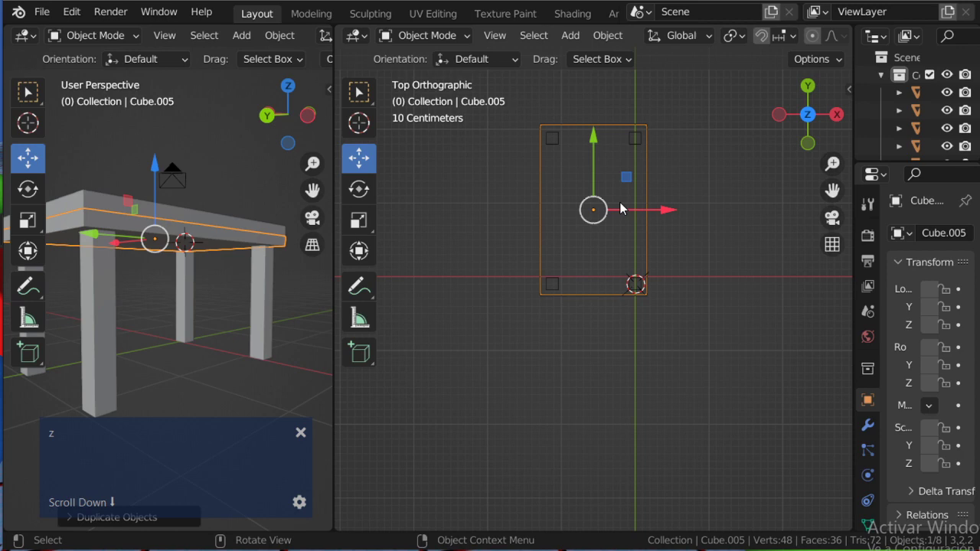
key("s")
key("x")
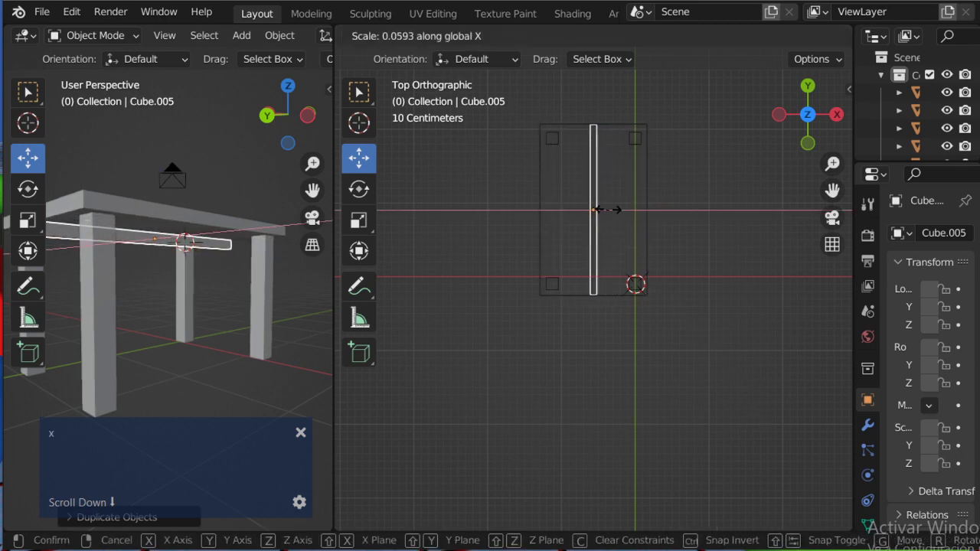
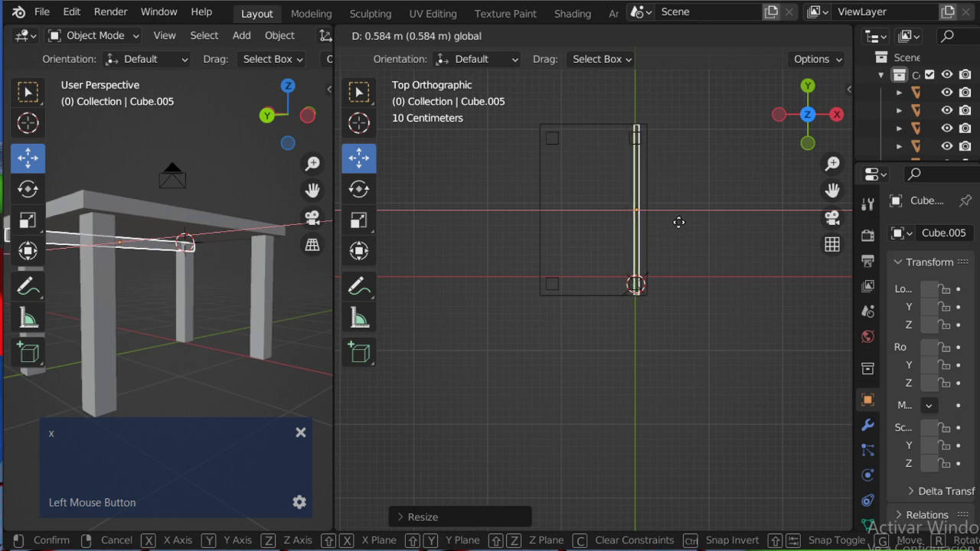
scroll("up", 3)
middle_click(729, 275)
type("L Shift ⇧L Shift ⇧L Shift ⇧L Shift ⇧L Shift ⇧L Shift ⇧L Shi")
key("s")
key("y")
left_click(720, 393)
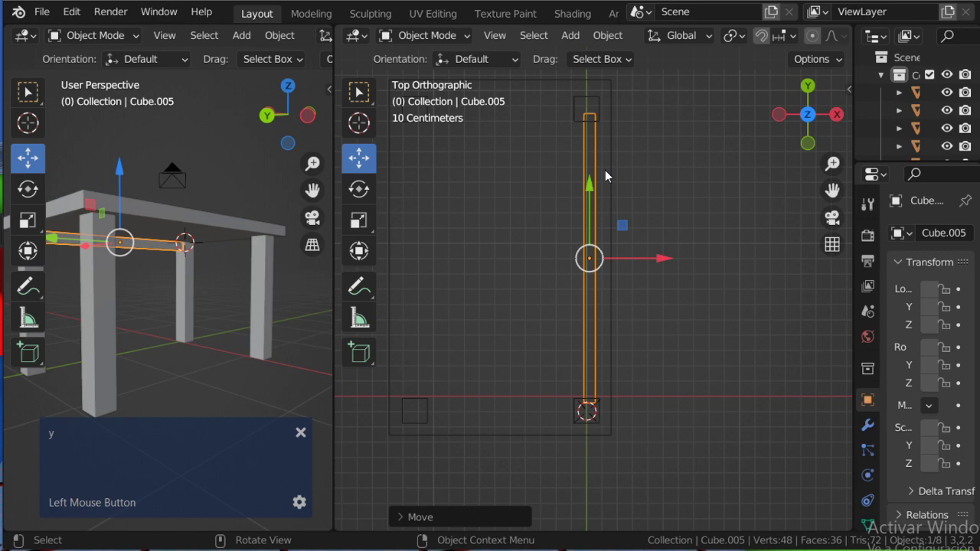
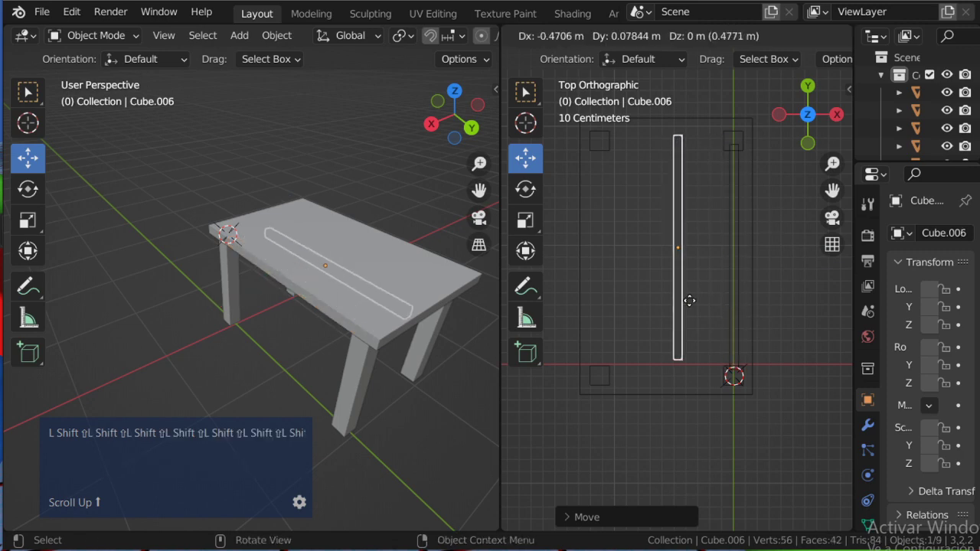
Move the duplicated rail along X to the opposite long edge and confirm, leaving Cube.007 being dragged aside
key("x")
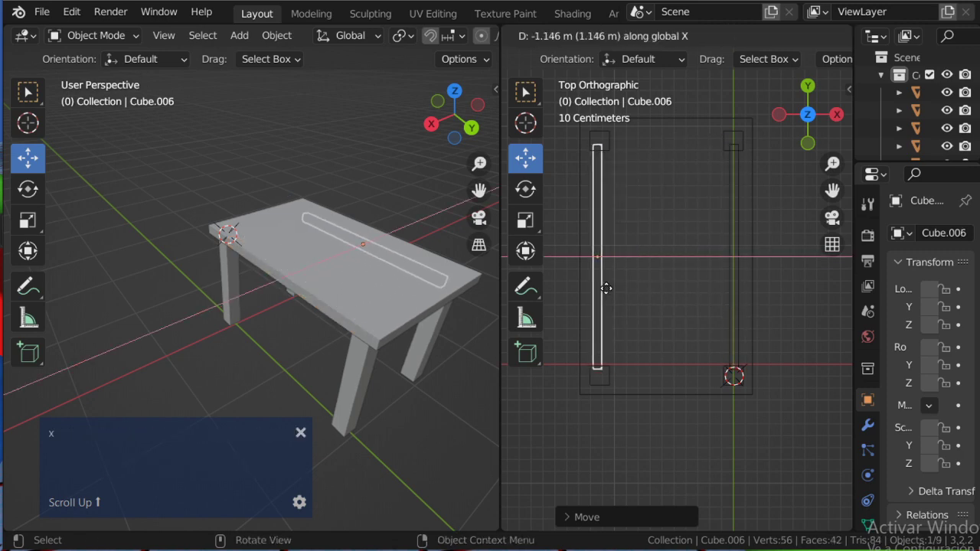
left_click(614, 295)
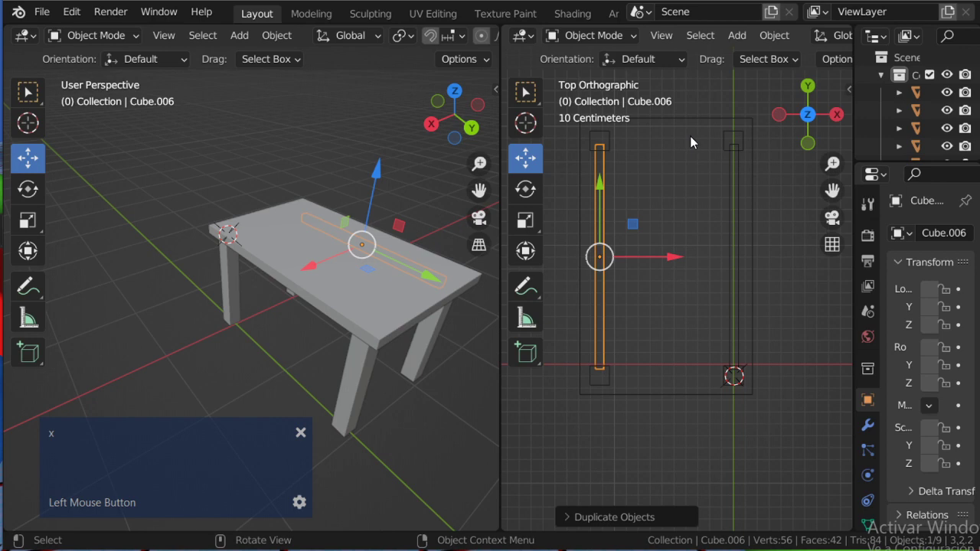
type("L Shift ⇧L Shift ⇧L Shift ⇧L Sh")
middle_click(327, 444)
type("ift ⇧L Shift ⇧L Shift ⇧L Shi")
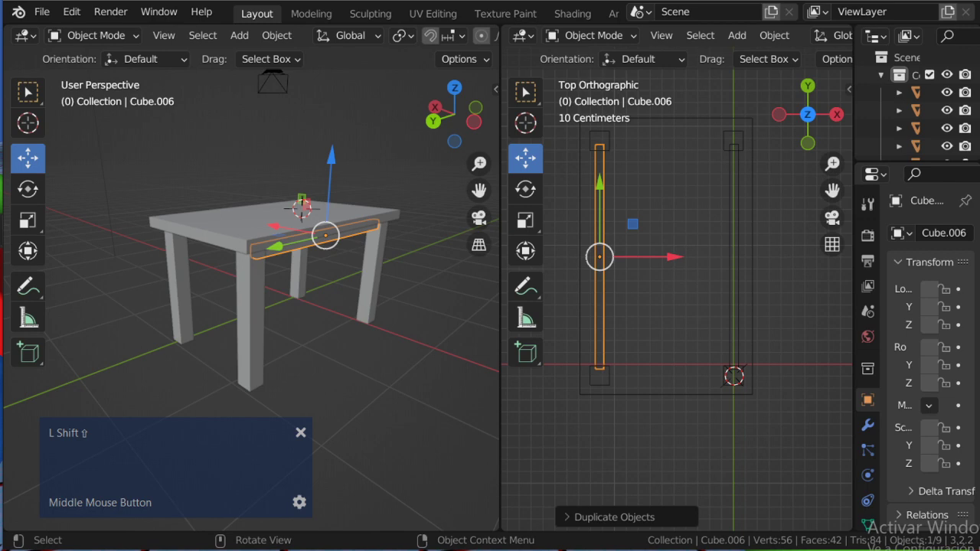
key("shift+r")
key("Escape")
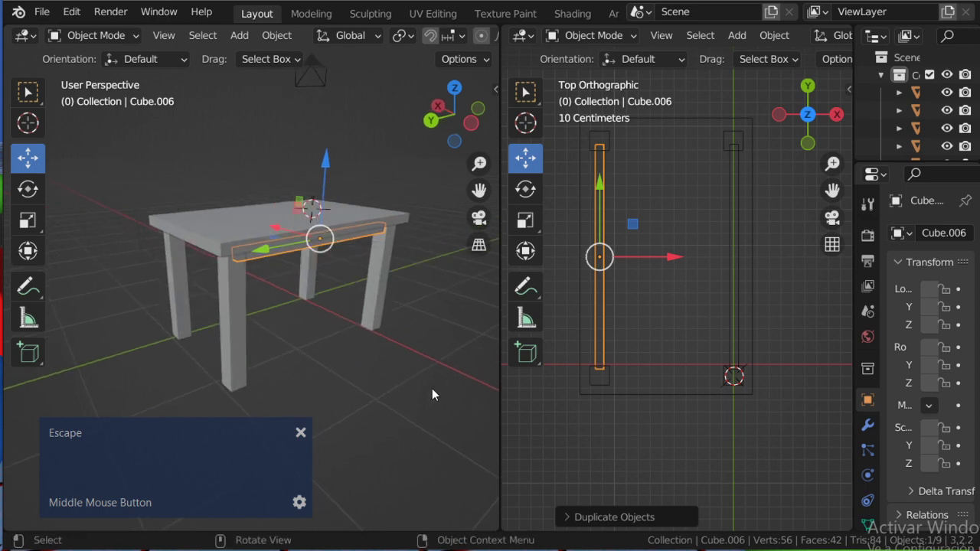
Duplicate the front rail and drop the copy lower down beside the table
key("r")
key("Escape")
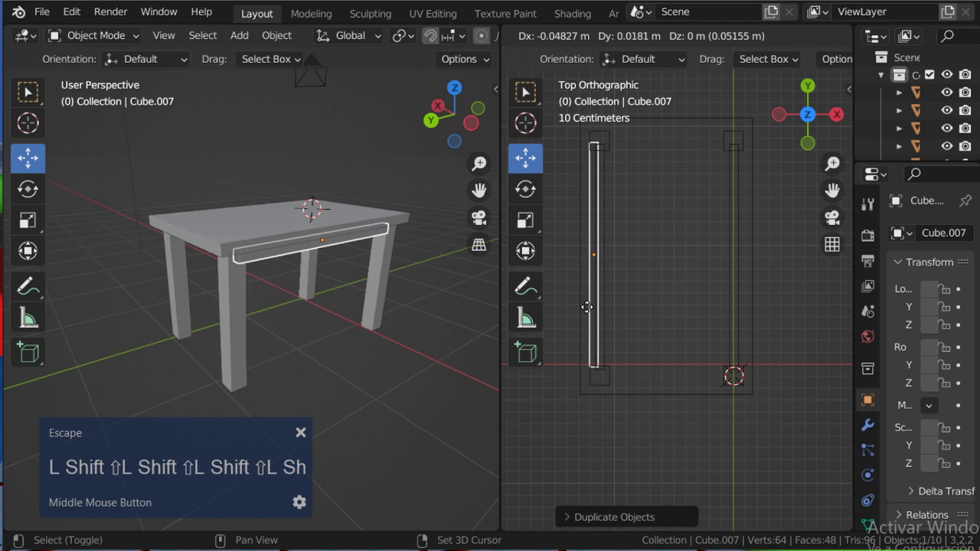
left_click(562, 309)
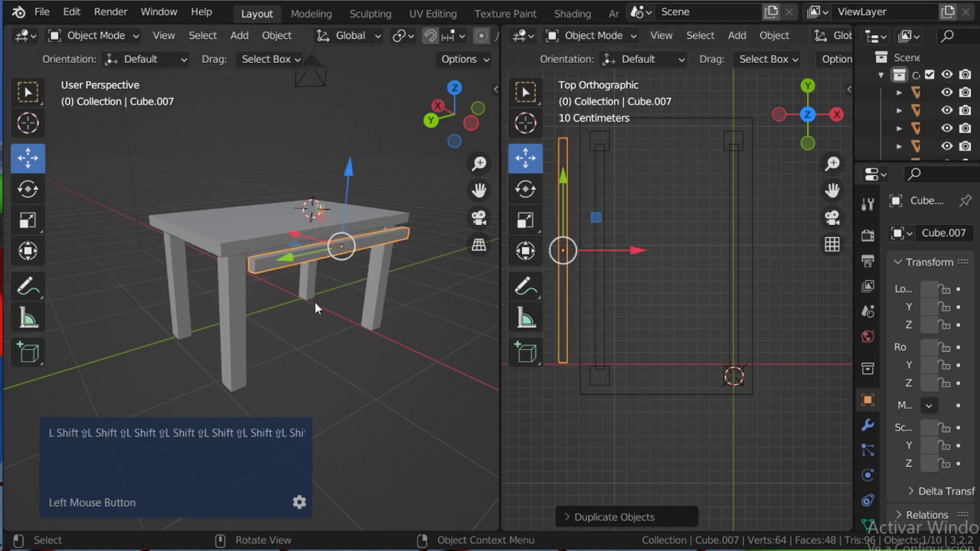
scroll("down", 3)
key("ctrl+shift+z")
middle_click(258, 300)
scroll("up", 3)
middle_click(370, 333)
scroll("down", 3)
middle_click(354, 314)
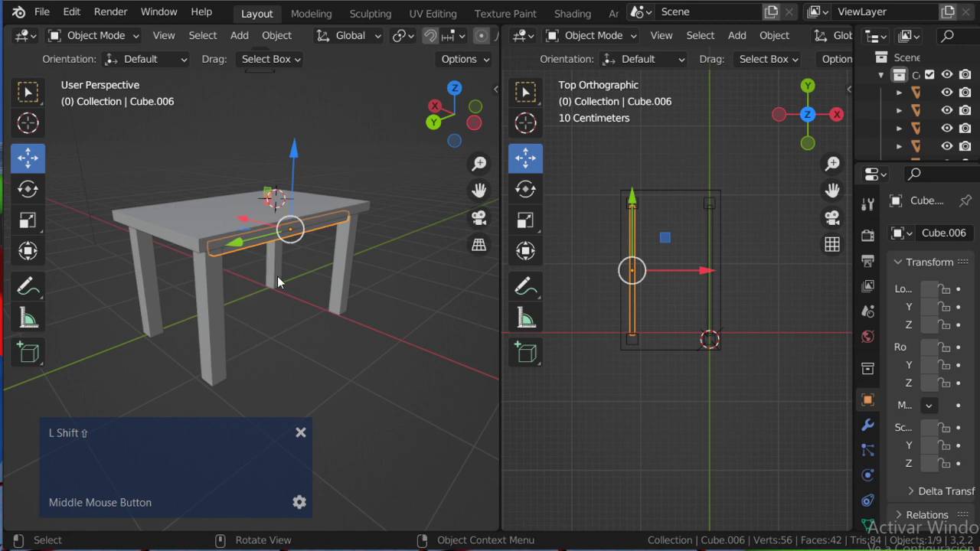
Slide the lower rail about 0.59 m along X so it sits between the legs
type("L Shift ⇧L Shift ⇧L Shift ⇧L Sh")
type("ift ⇧L Shift ⇧L Shift ⇧L Shi")
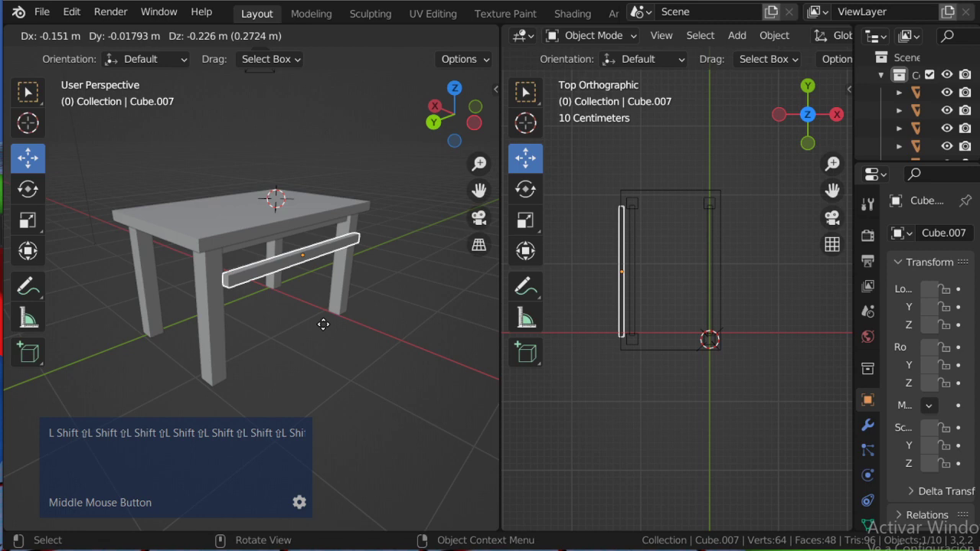
key("x")
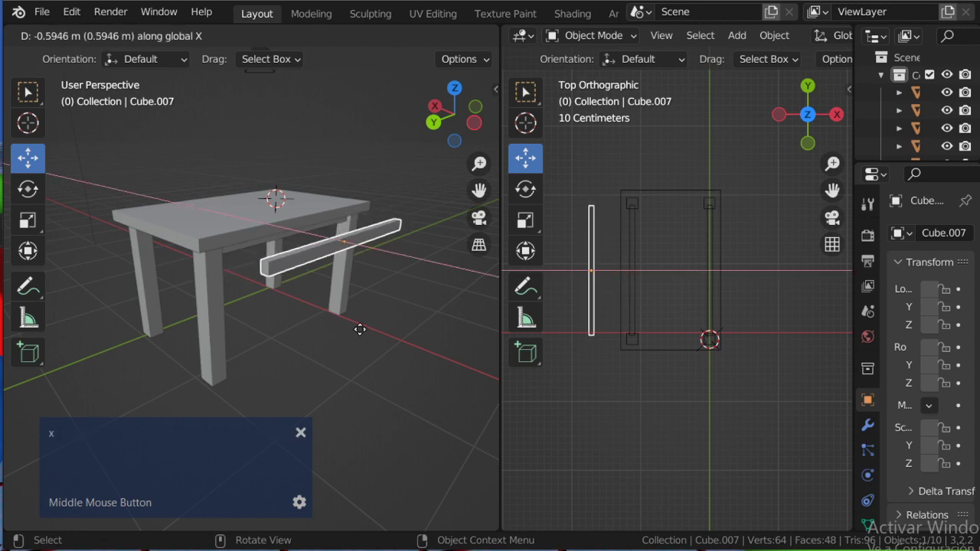
left_click(345, 406)
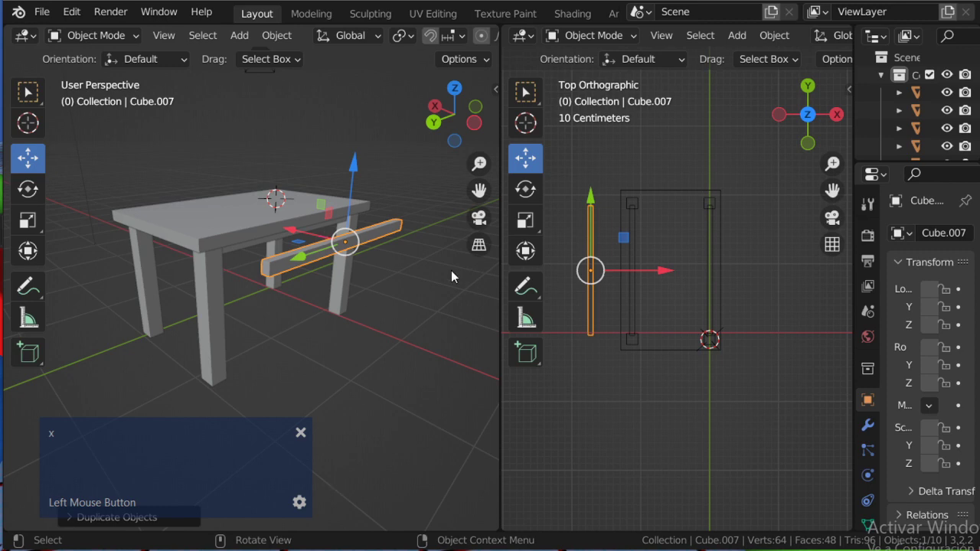
middle_click(338, 281)
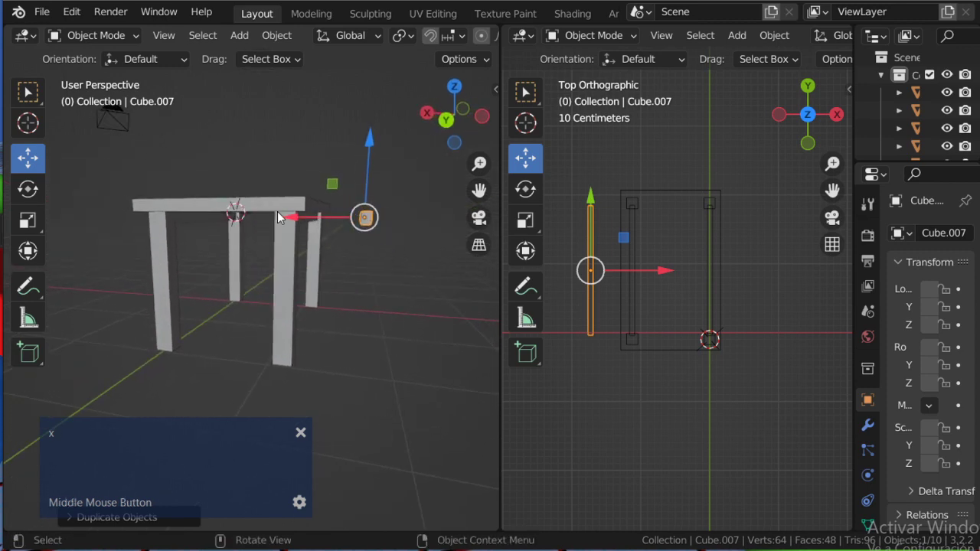
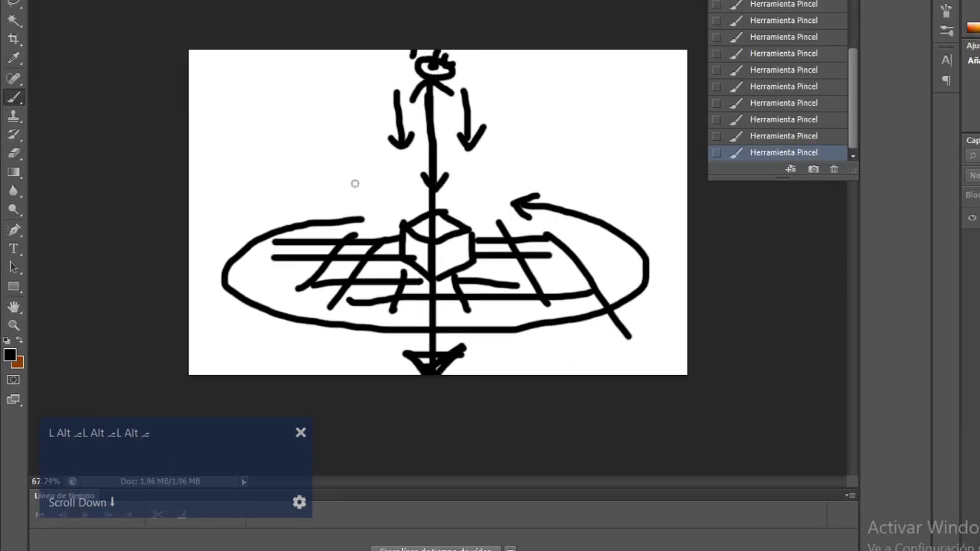
key("alt+Tab")
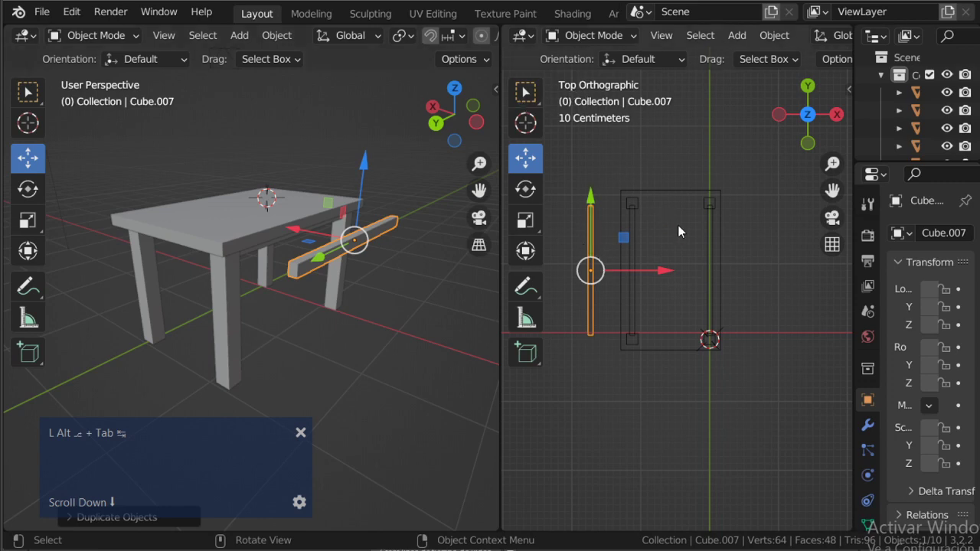
Rotate the lower rail 90 degrees to run crosswise, then bring up the viewport divider's Area Options
key("r")
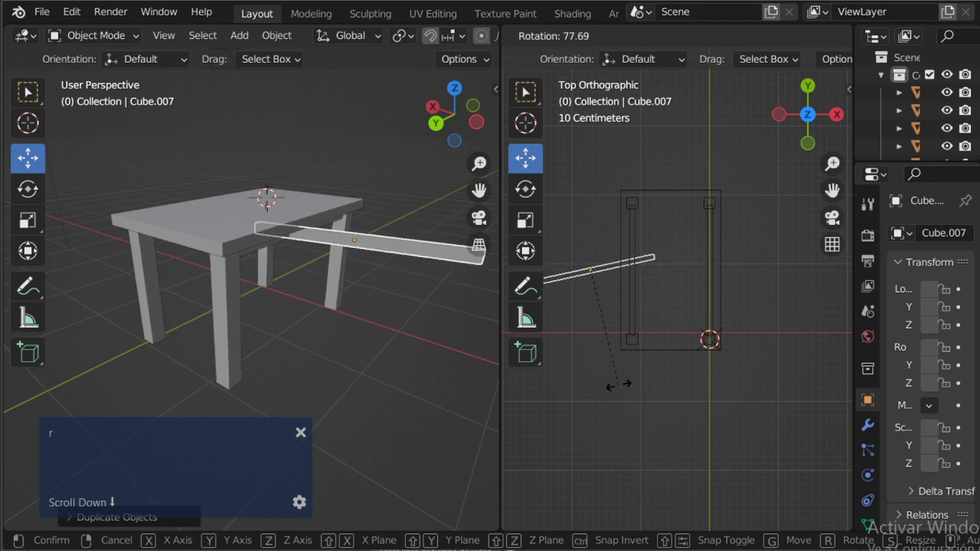
key("Escape")
middle_click(629, 240)
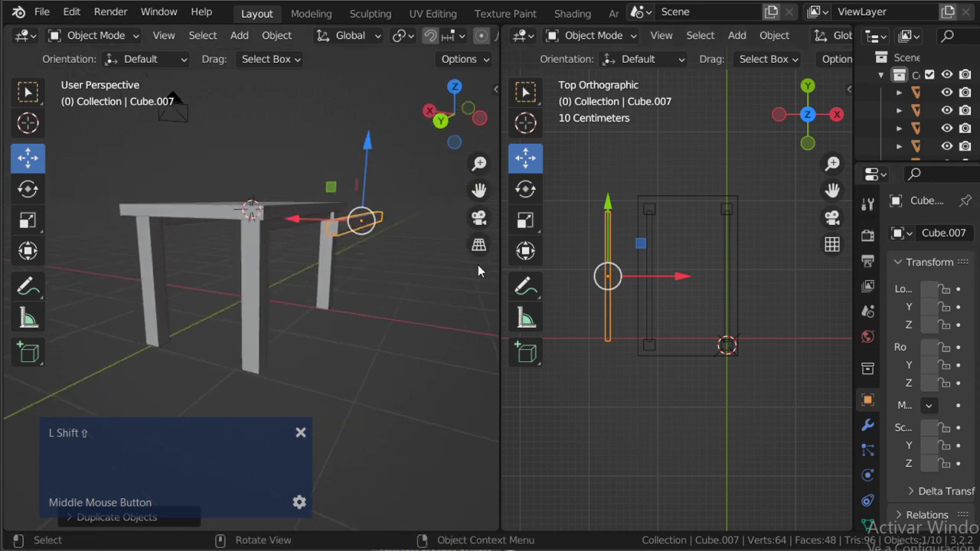
key("shift+r")
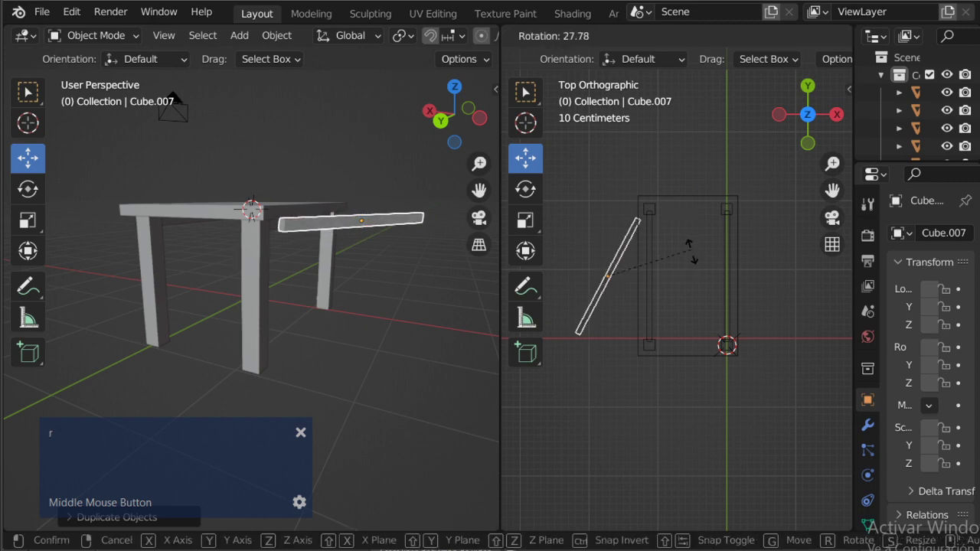
key("9")
key("0")
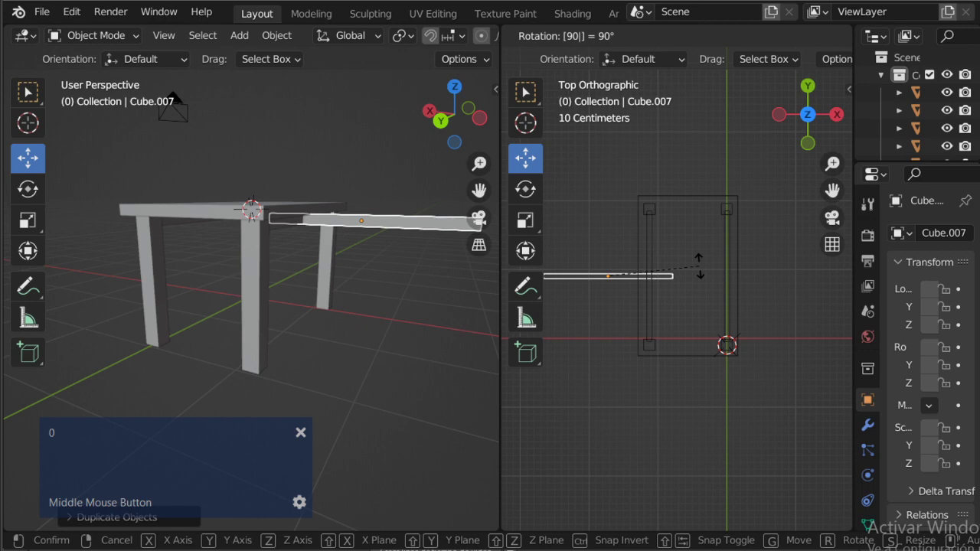
key("Return")
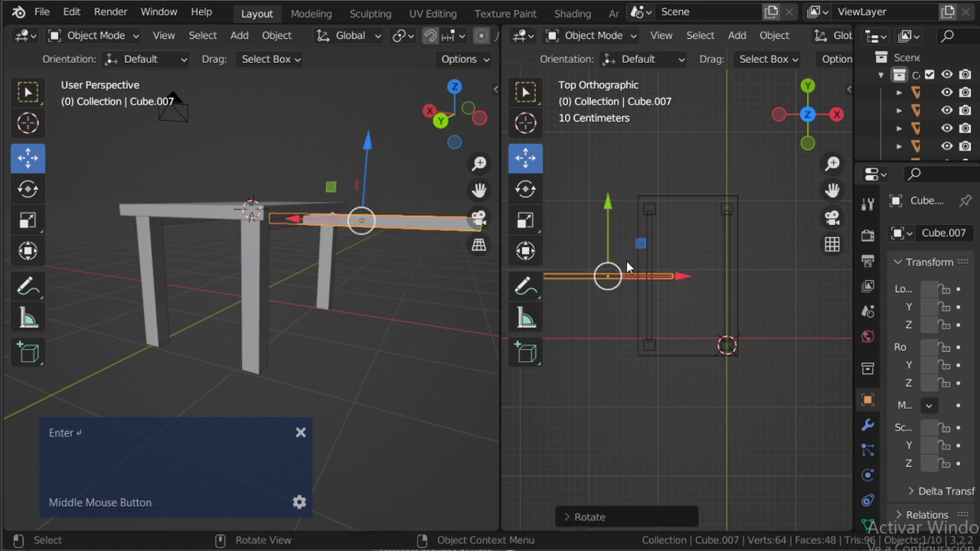
key("ctrl+z")
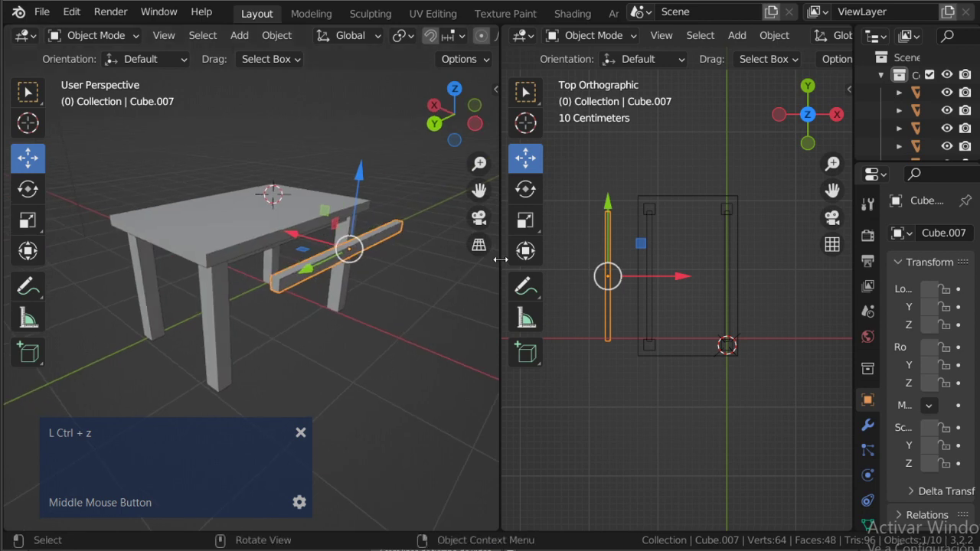
right_click(506, 268)
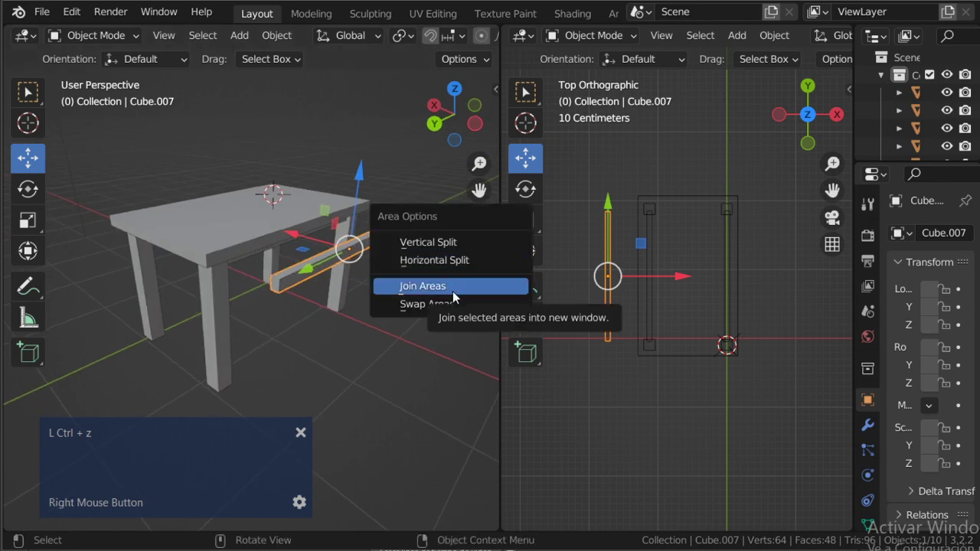
Join the two split 3D viewports into a single view of the table
left_click(454, 291)
scroll("down", 3)
middle_click(531, 249)
scroll("up", 3)
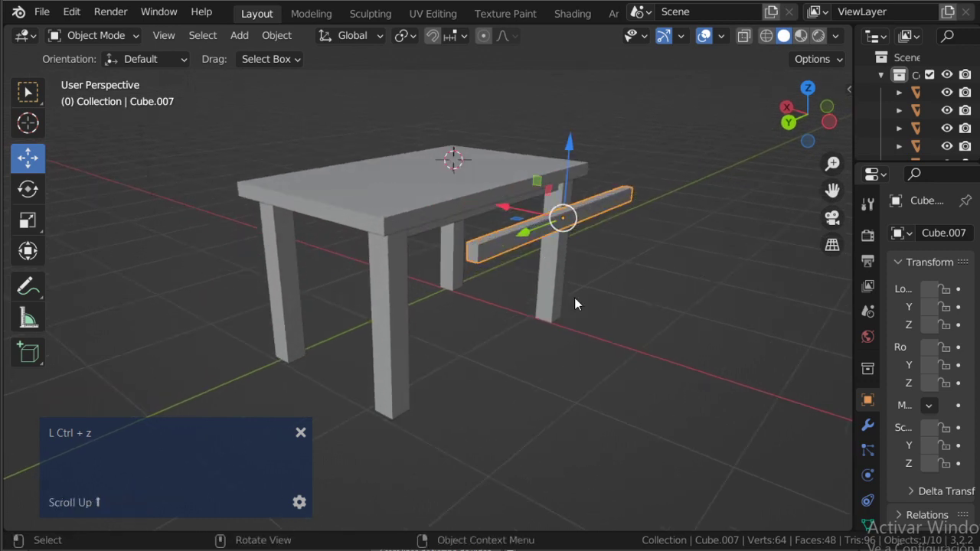
Rotate the beam 90 degrees about Z and drag it up near a front leg under the tabletop
key("r")
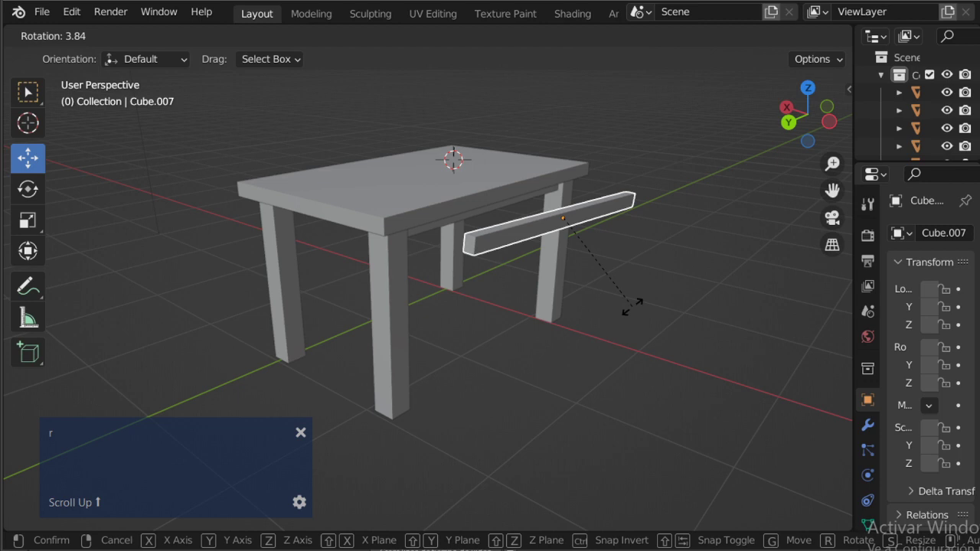
key("z")
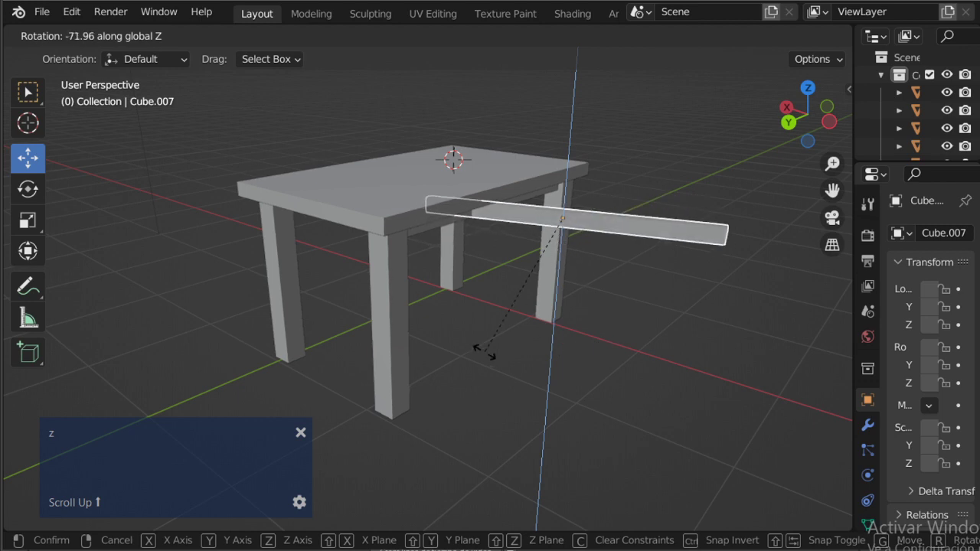
key("9")
key("0")
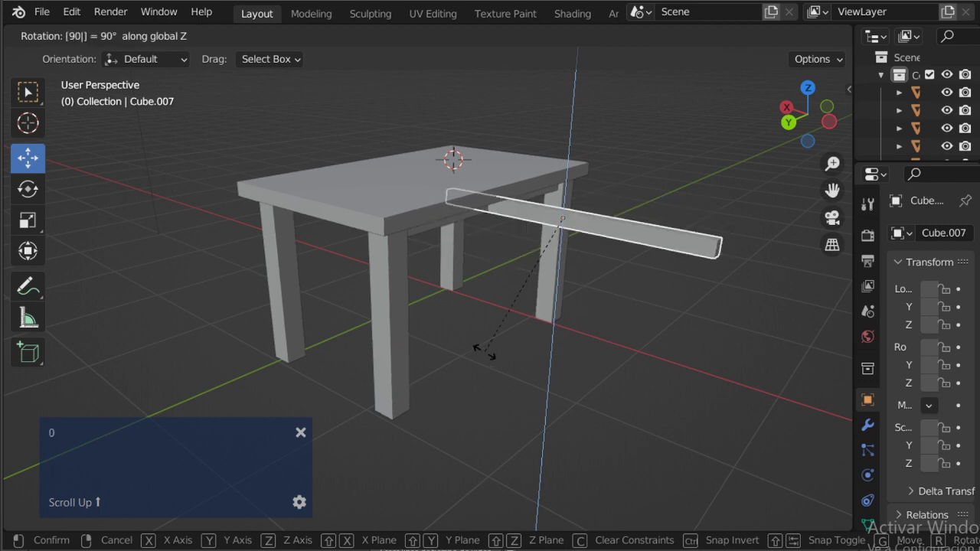
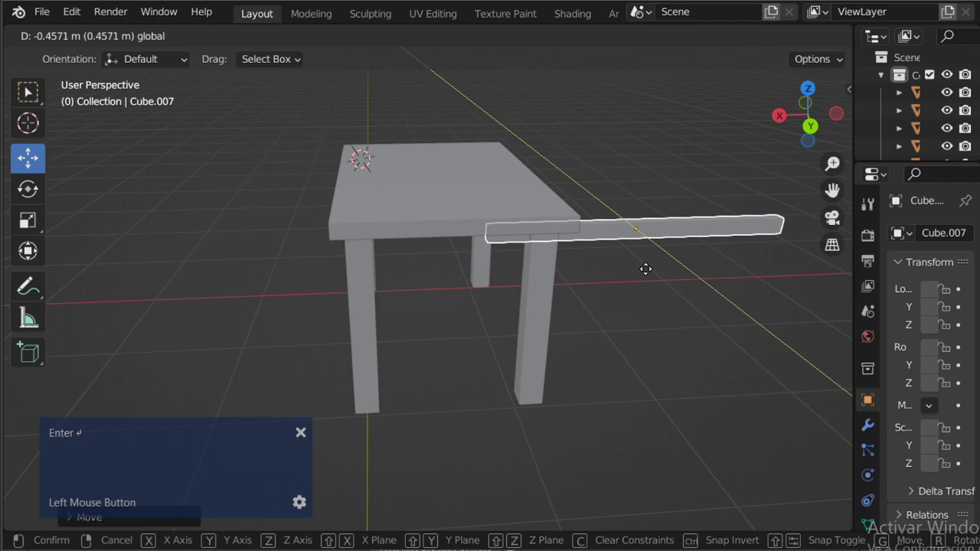
middle_click(615, 268)
scroll("up", 3)
middle_click(629, 188)
scroll("down", 3)
middle_click(626, 233)
scroll("up", 3)
scroll("down", 3)
middle_click(629, 180)
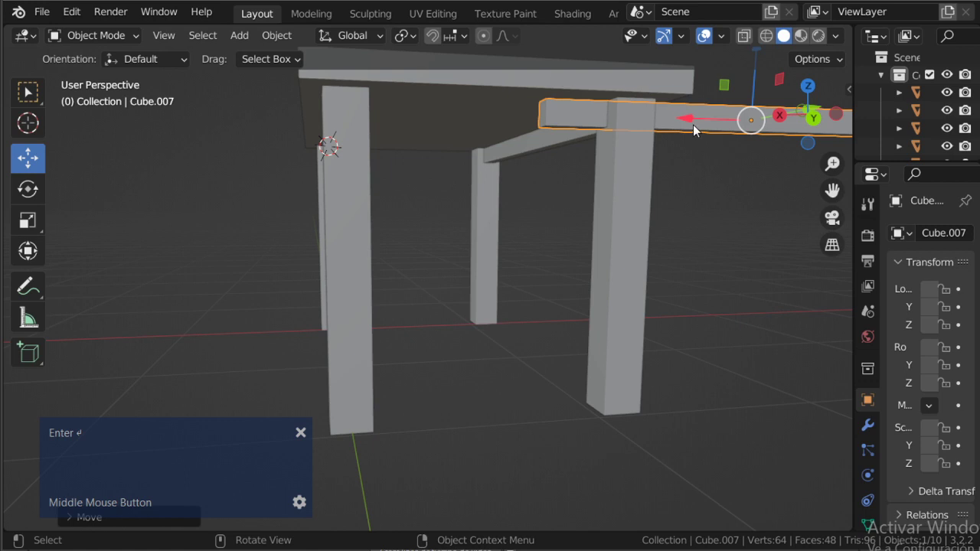
Confirm the beam's spot, then scale it along X to about half length between the front legs
left_click(696, 129)
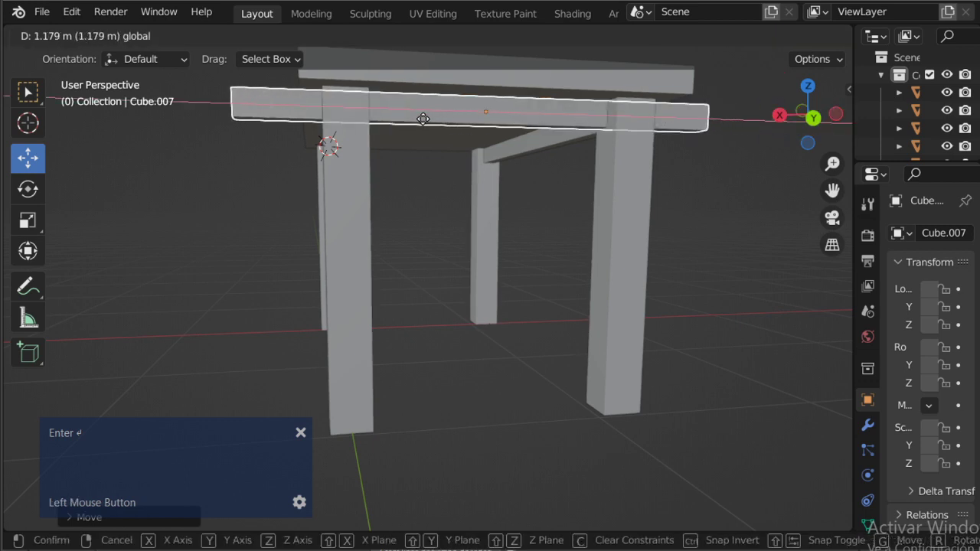
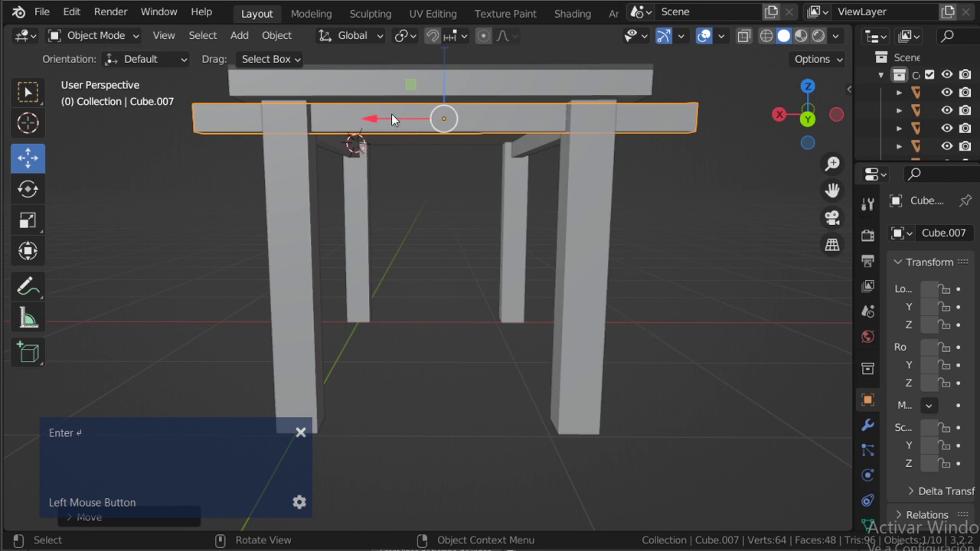
scroll("down", 3)
middle_click(450, 242)
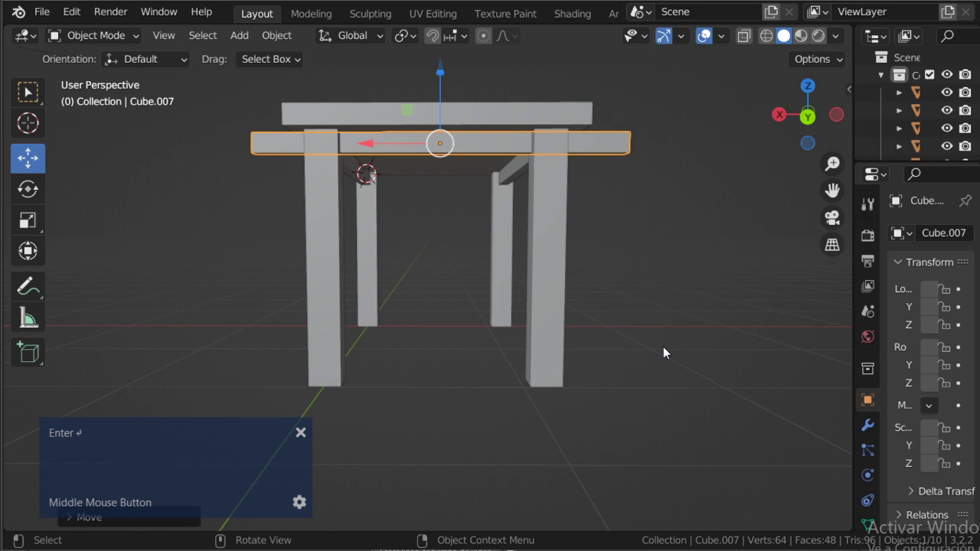
key("s")
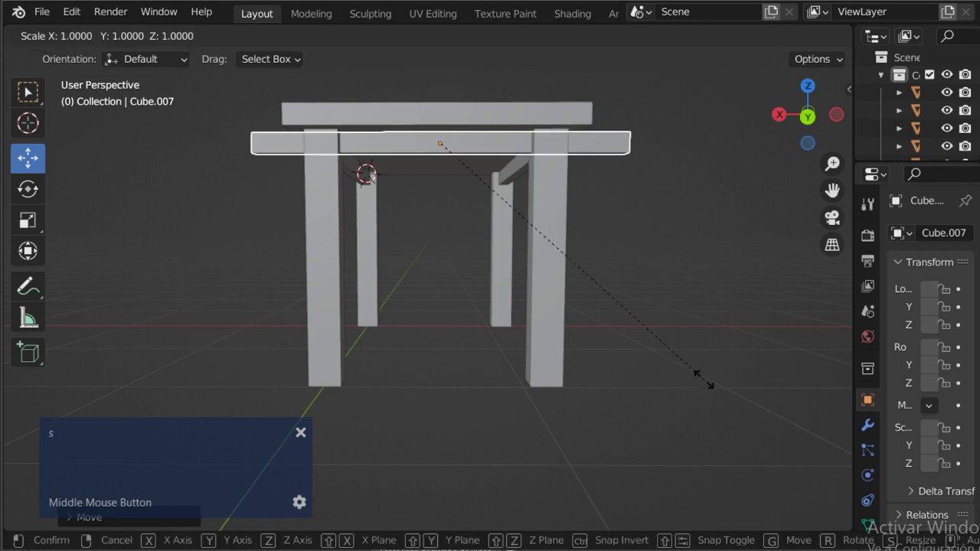
key("x")
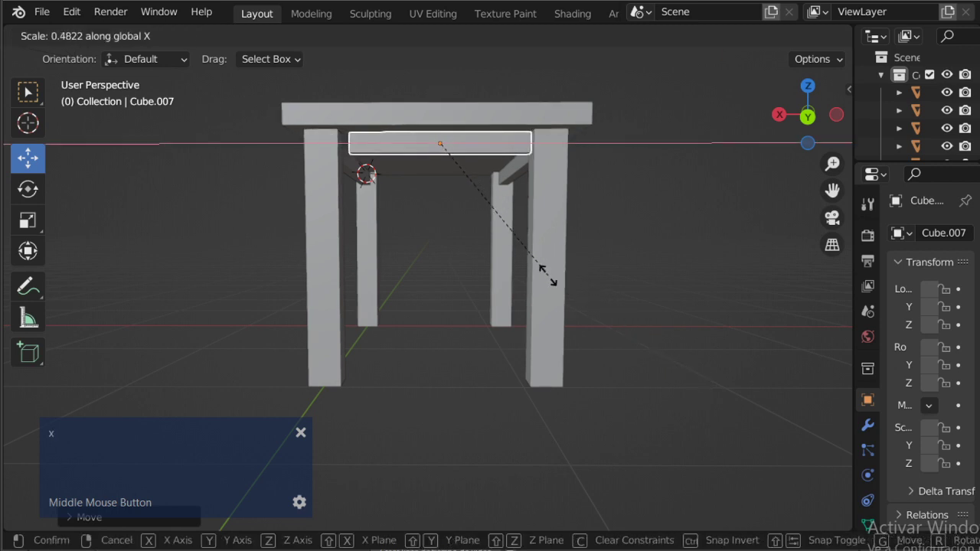
left_click(565, 289)
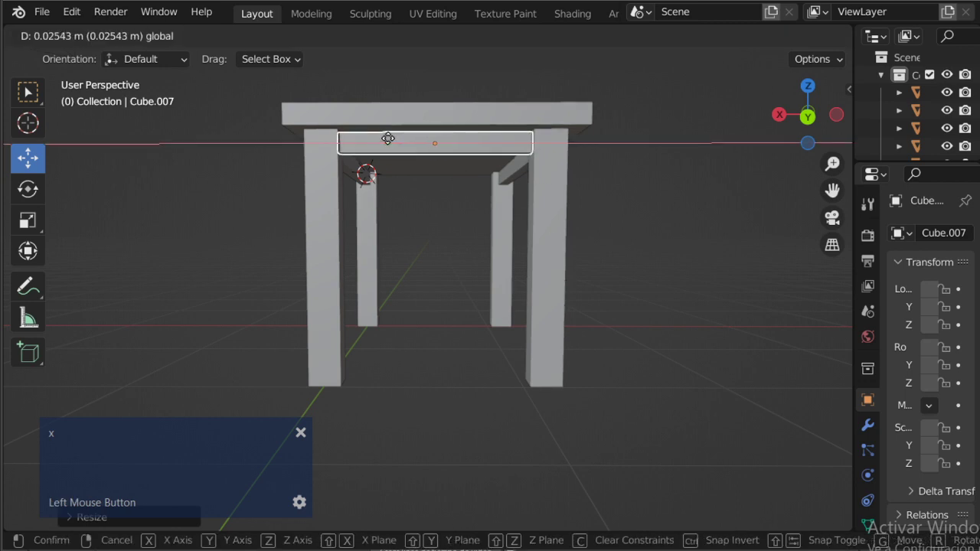
middle_click(472, 219)
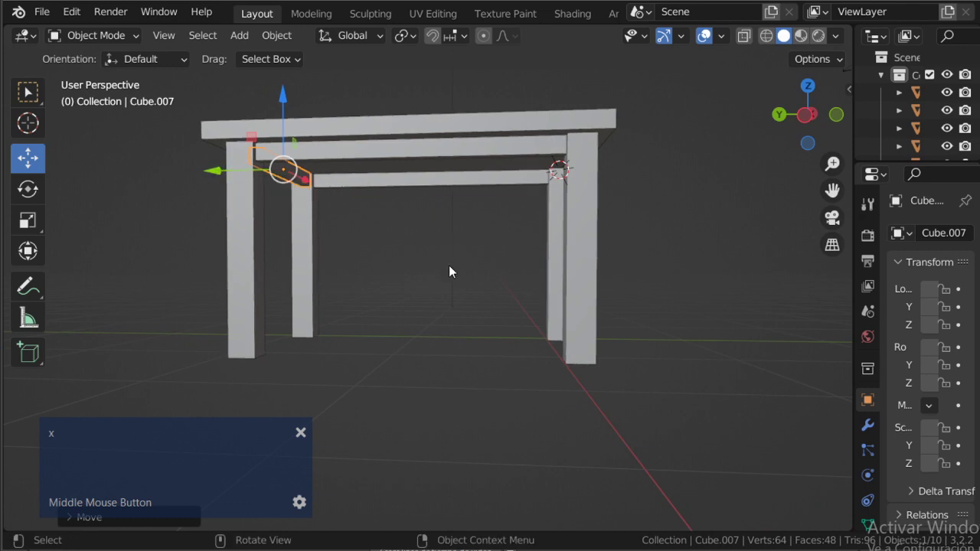
Duplicate the rail as Cube.008 and move it along Y to the opposite side of the table
type("l")
type("L Shift ⇧L Shift ⇧L Shift ⇧L Shift ⇧L Shift ⇧L Shi")
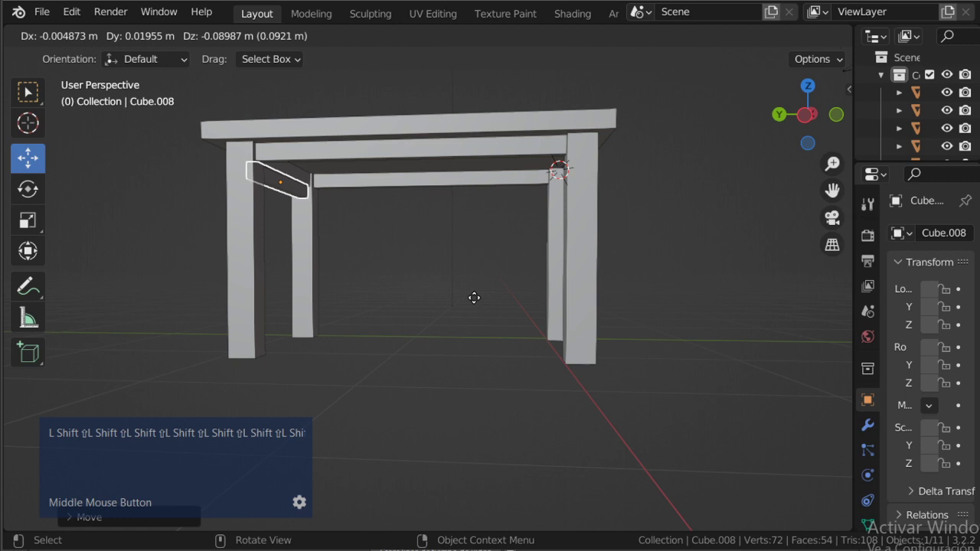
key("y")
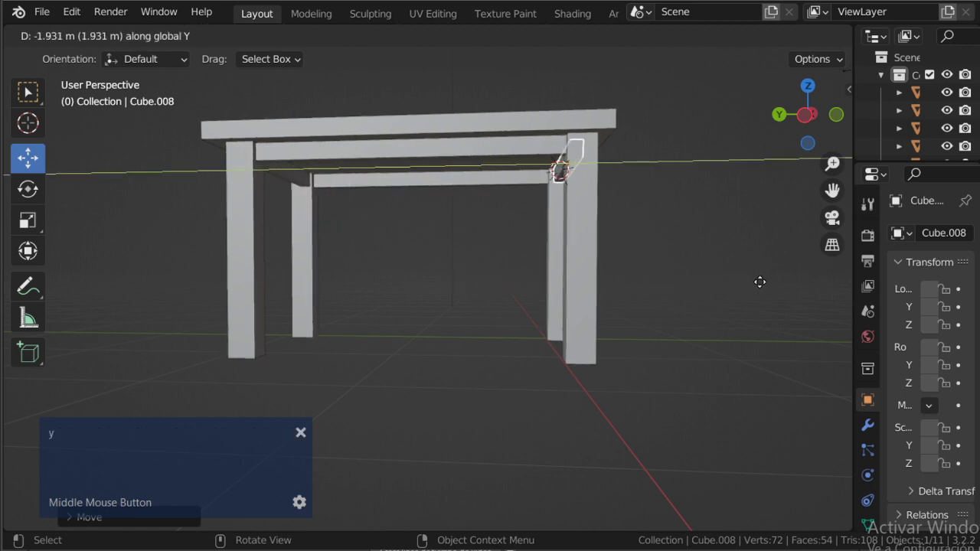
left_click(766, 290)
Clear the selection and orbit around to inspect the completed table frame
middle_click(693, 284)
left_click(714, 276)
middle_click(584, 286)
scroll("down", 3)
middle_click(505, 277)
scroll("up", 3)
middle_click(500, 232)
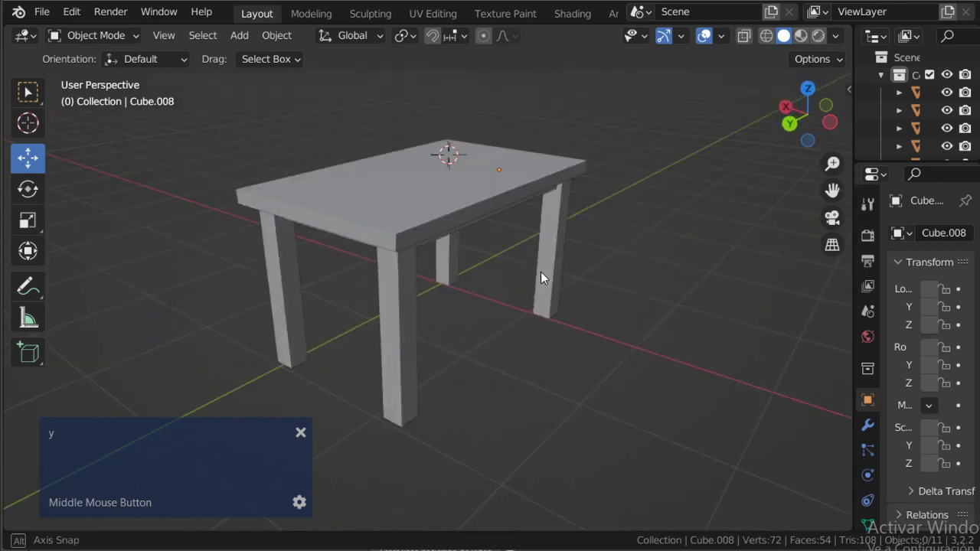
scroll("down", 3)
middle_click(496, 242)
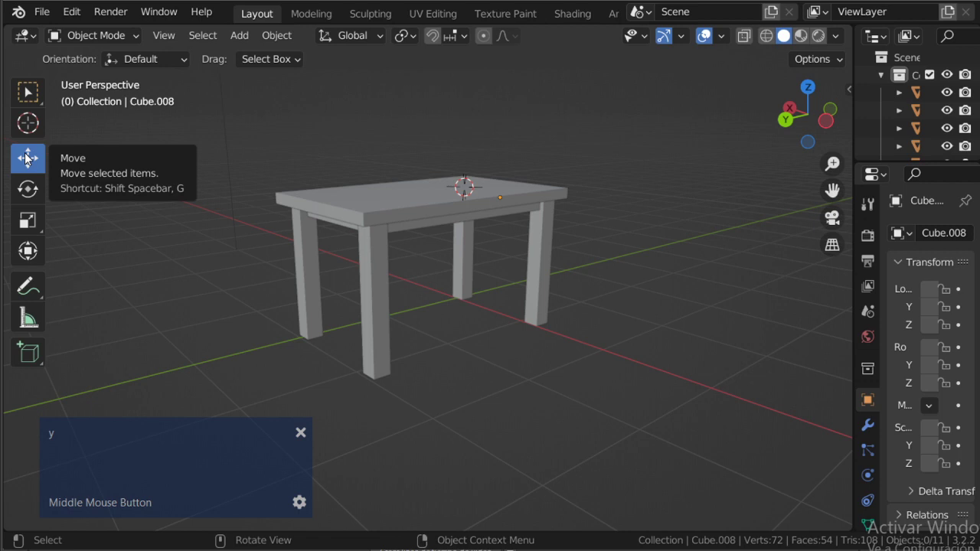
left_click(28, 158)
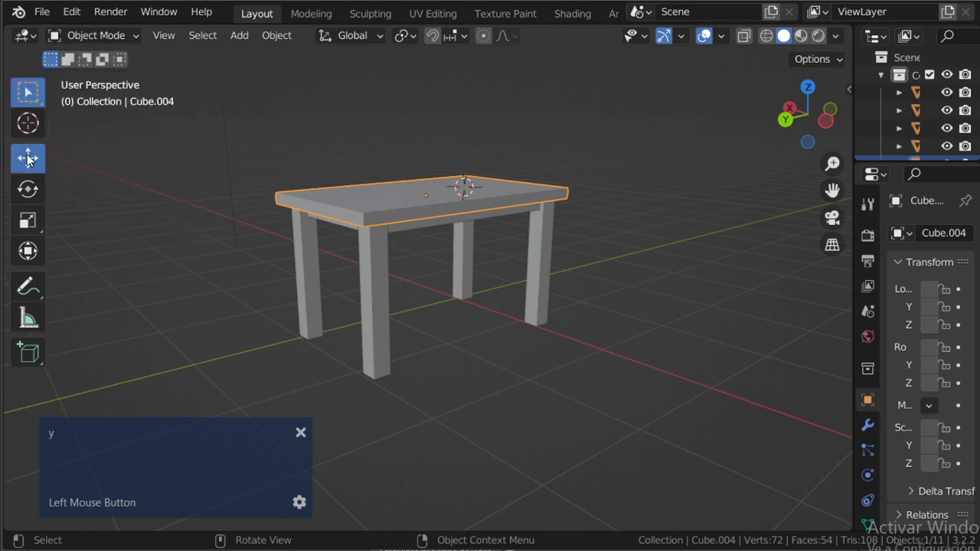
middle_click(451, 240)
left_click(447, 298)
scroll("up", 3)
left_click(437, 192)
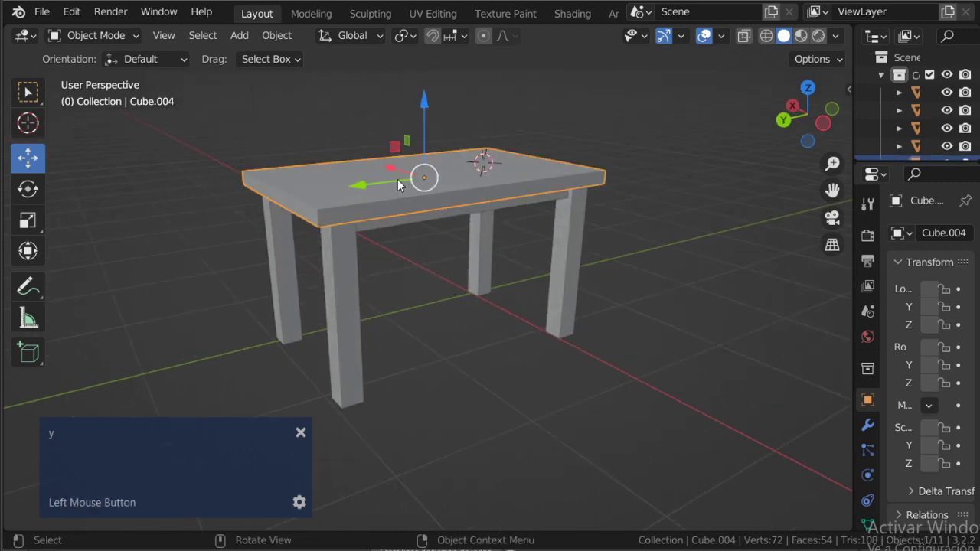
middle_click(456, 296)
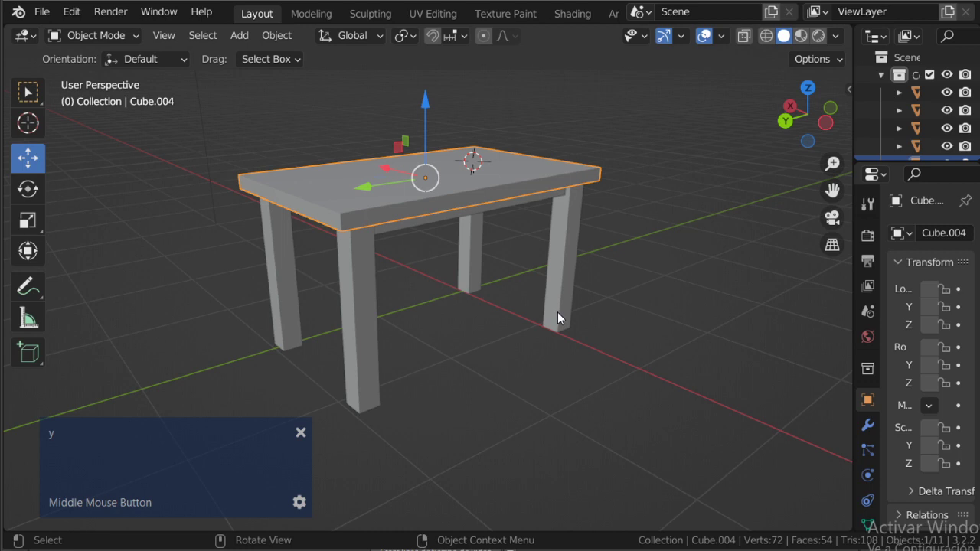
left_click(480, 257)
middle_click(539, 298)
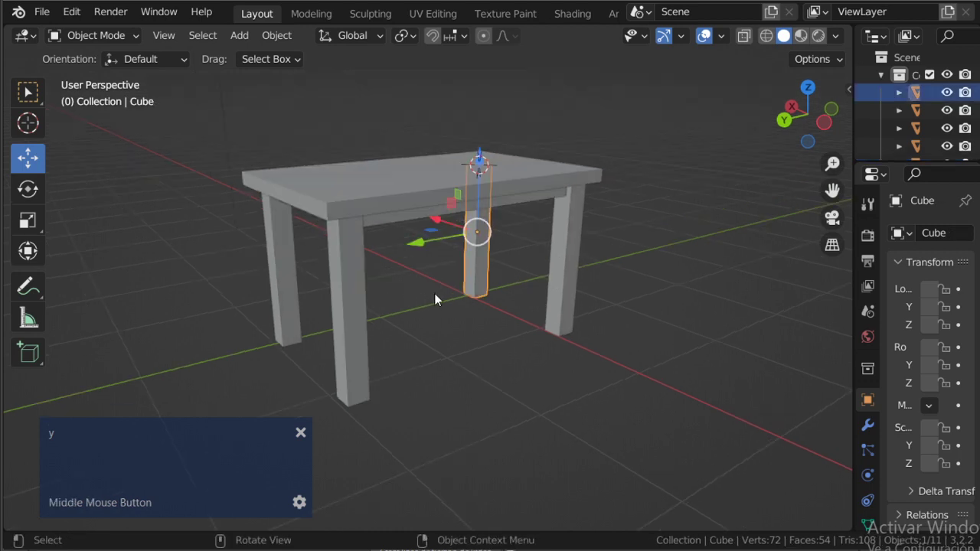
left_click(440, 304)
middle_click(436, 308)
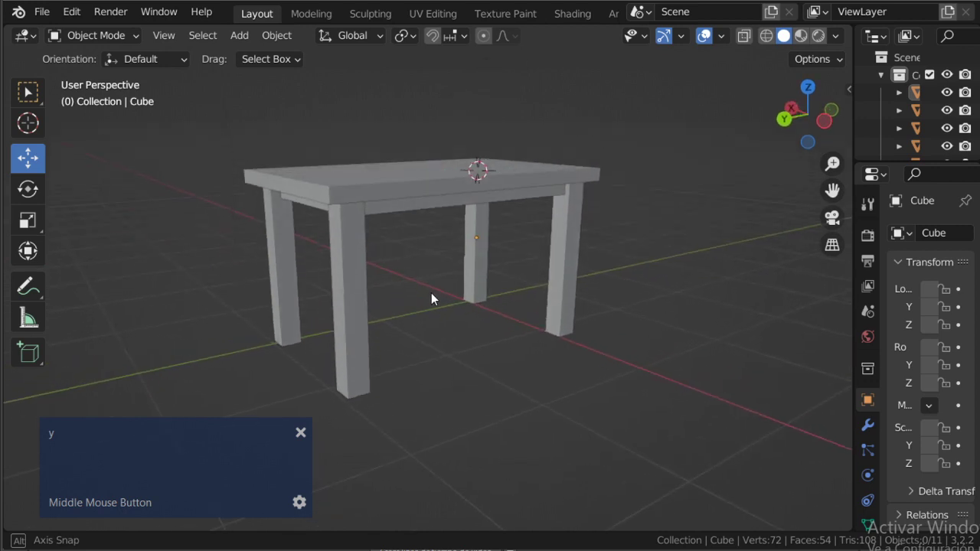
left_click(388, 180)
scroll("down", 3)
middle_click(472, 270)
scroll("up", 3)
middle_click(468, 302)
scroll("down", 3)
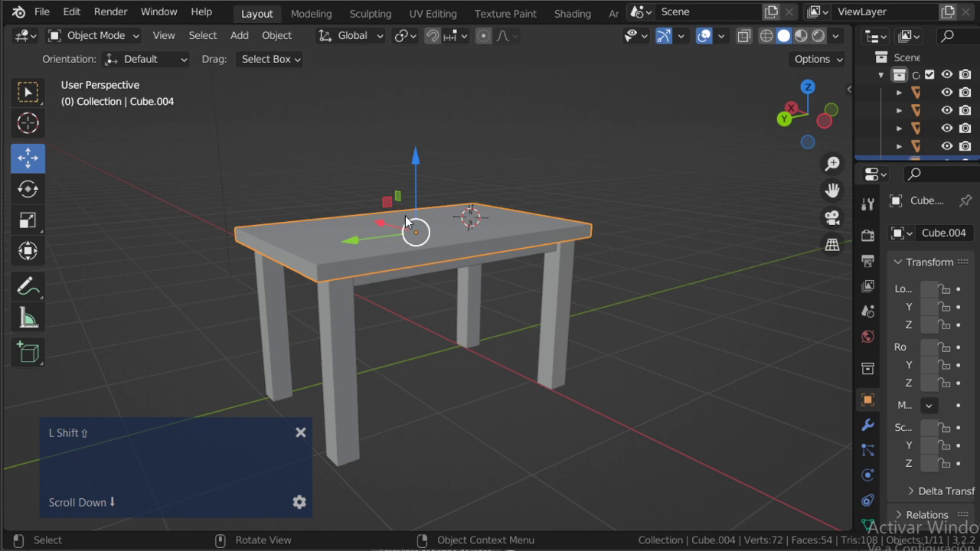
middle_click(410, 298)
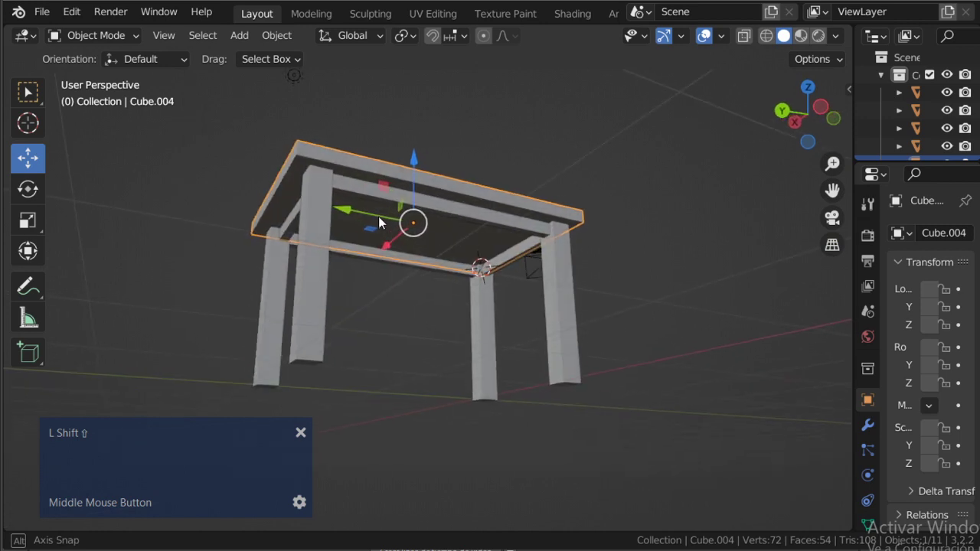
scroll("up", 3)
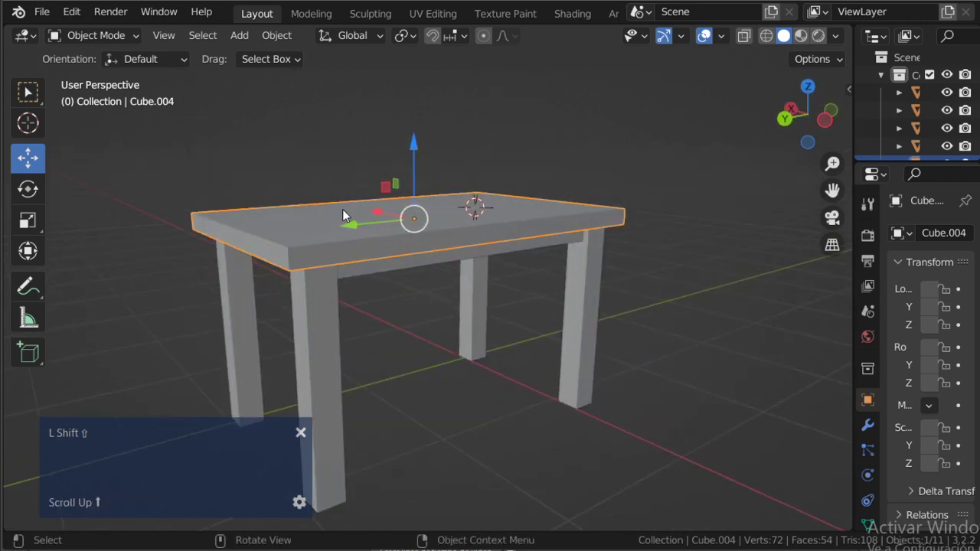
left_click(349, 216)
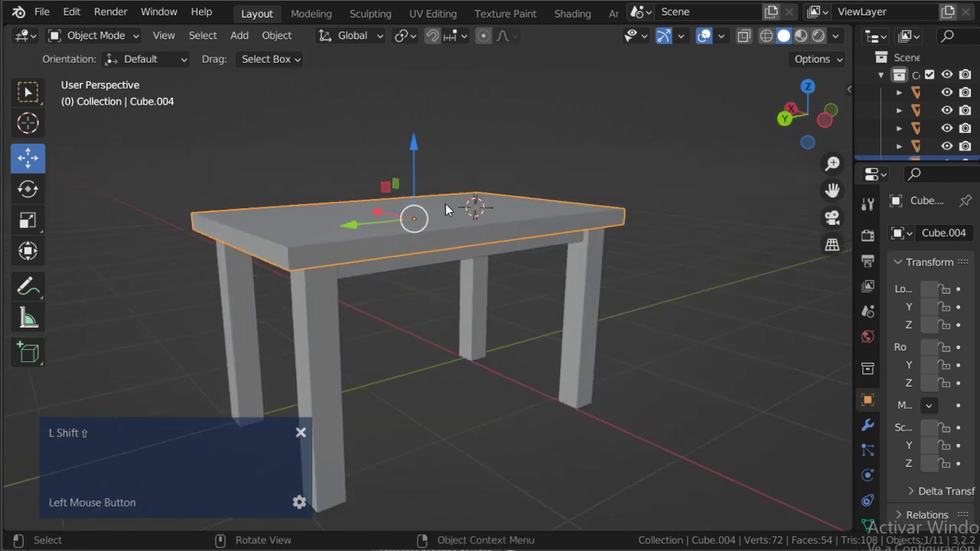
Duplicate the tabletop as Cube.009 and raise it along Z above the table, undoing a stray resize
middle_click(439, 217)
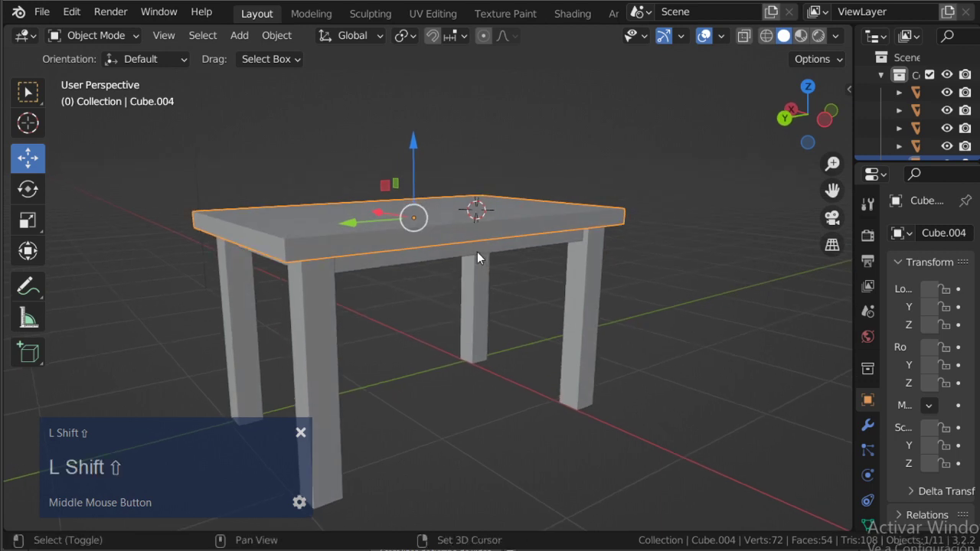
type("L Shift ⇧L Shift ⇧L Shift ⇧")
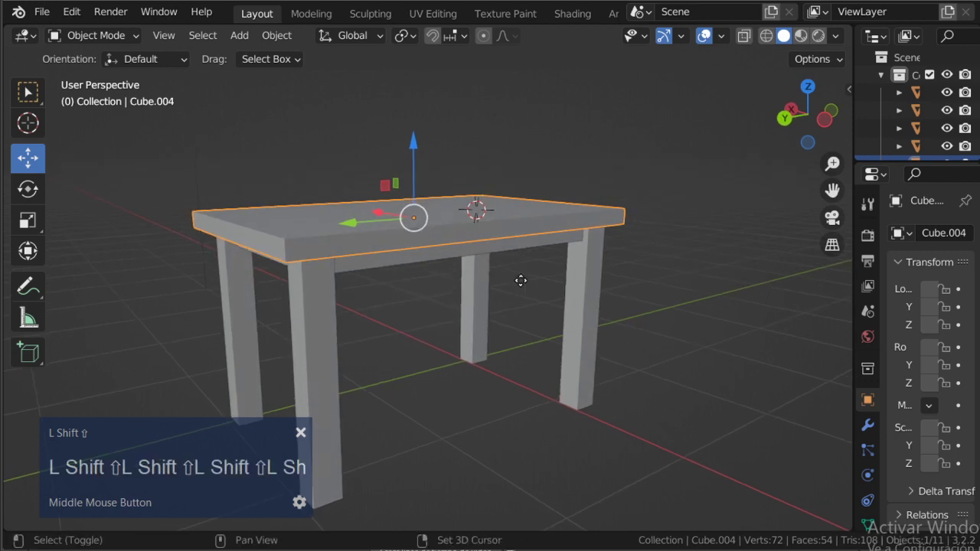
type("ift ⇧L Shift ⇧L Shift ⇧L Shi")
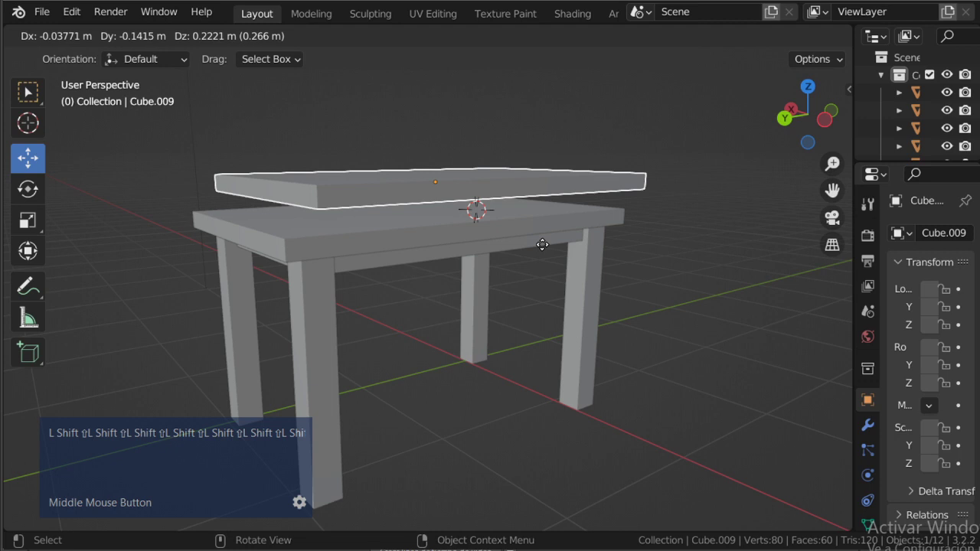
key("z")
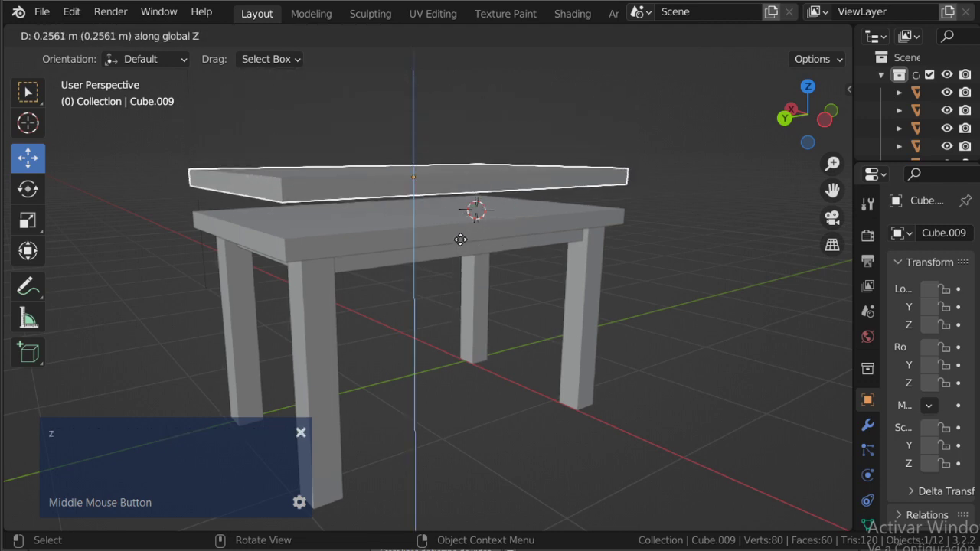
left_click(466, 245)
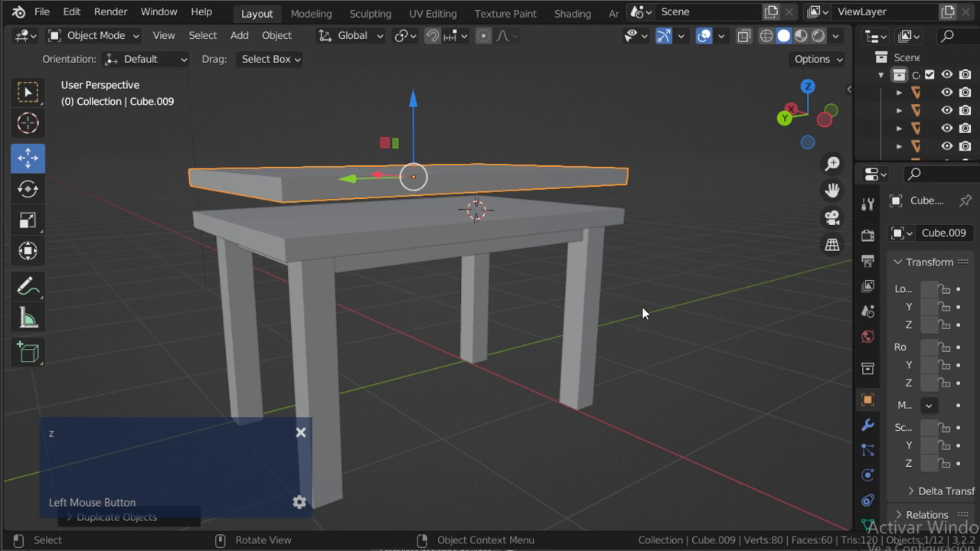
key("s")
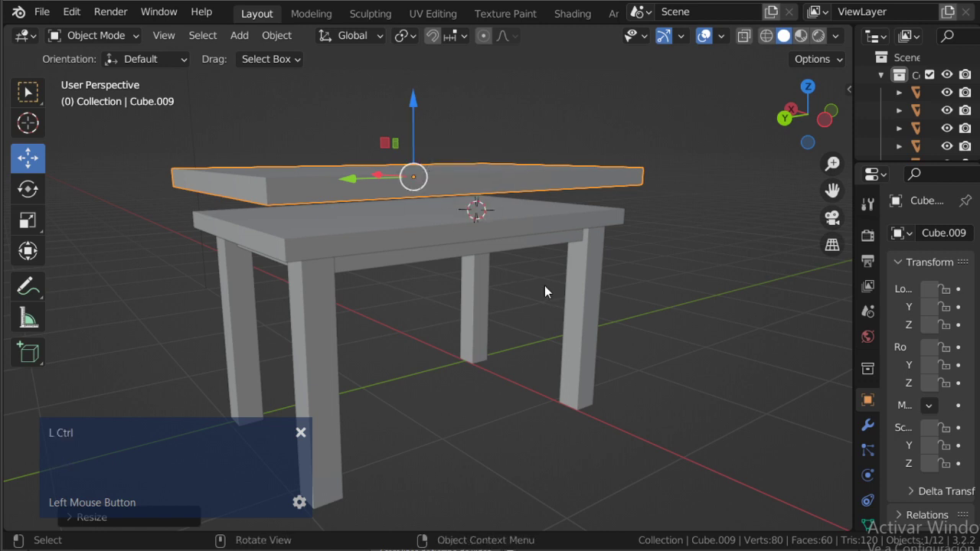
key("ctrl+z")
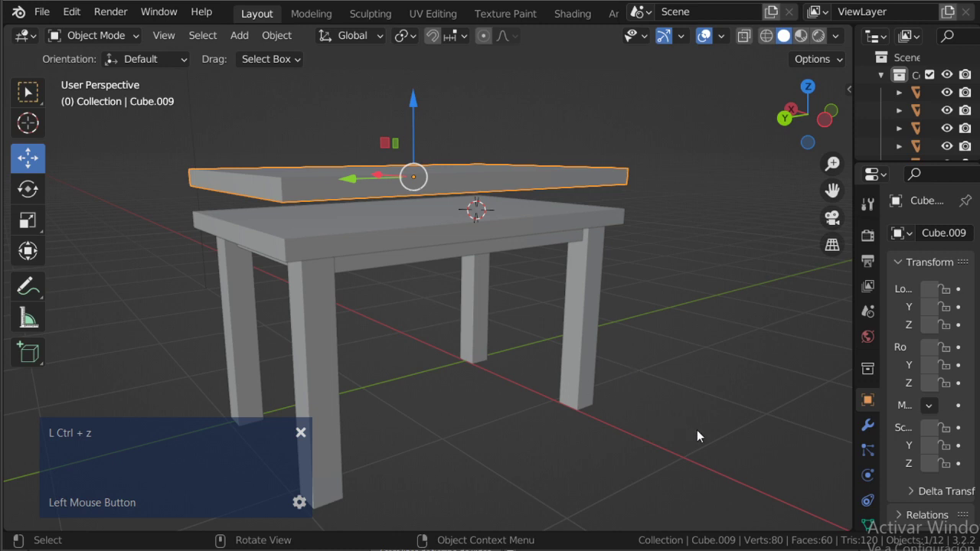
Squash the slab along Z into a thin sheet, then enlarge it on X and Y only
key("s")
key("z")
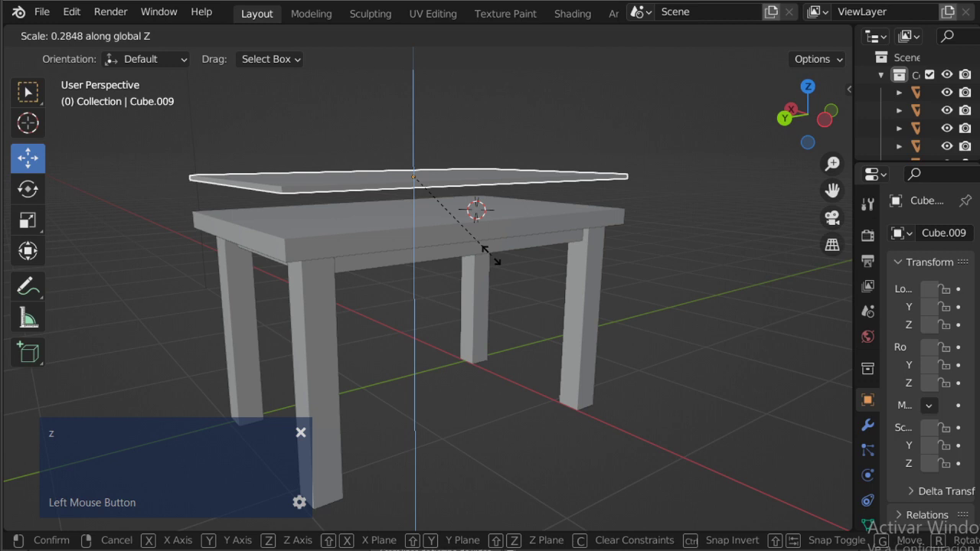
middle_click(492, 274)
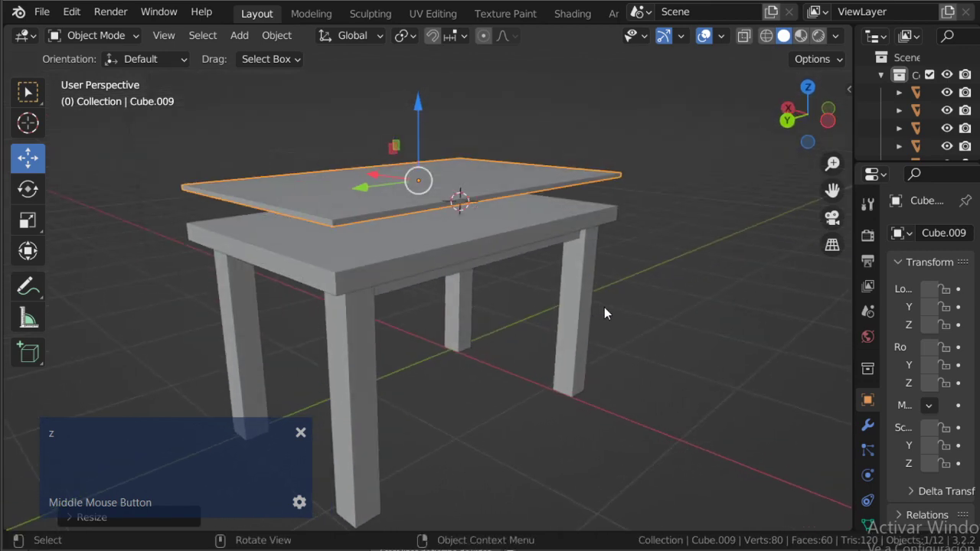
key("s")
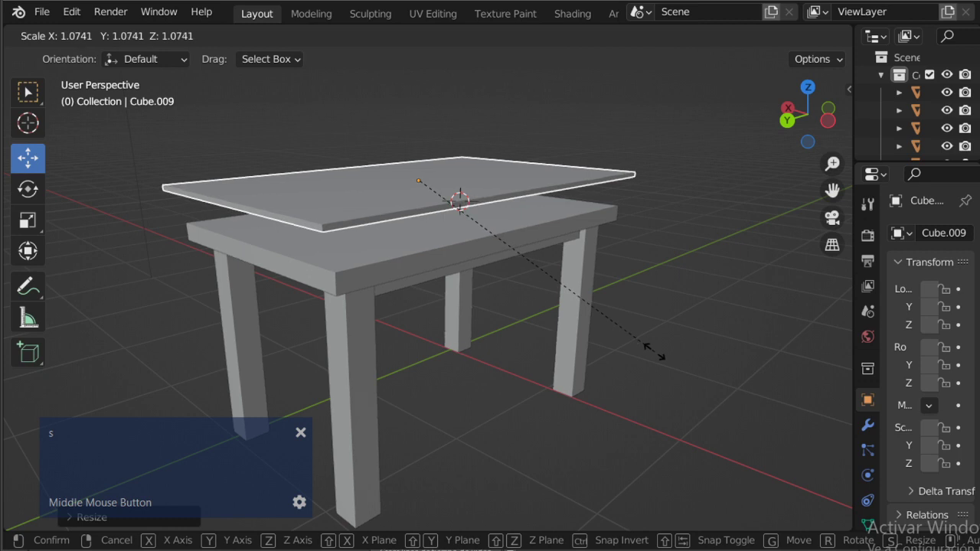
type("L Shift ⇧L Shift ⇧L Shift ⇧L Shift ⇧L Shift ⇧L Shift ⇧L Shi")
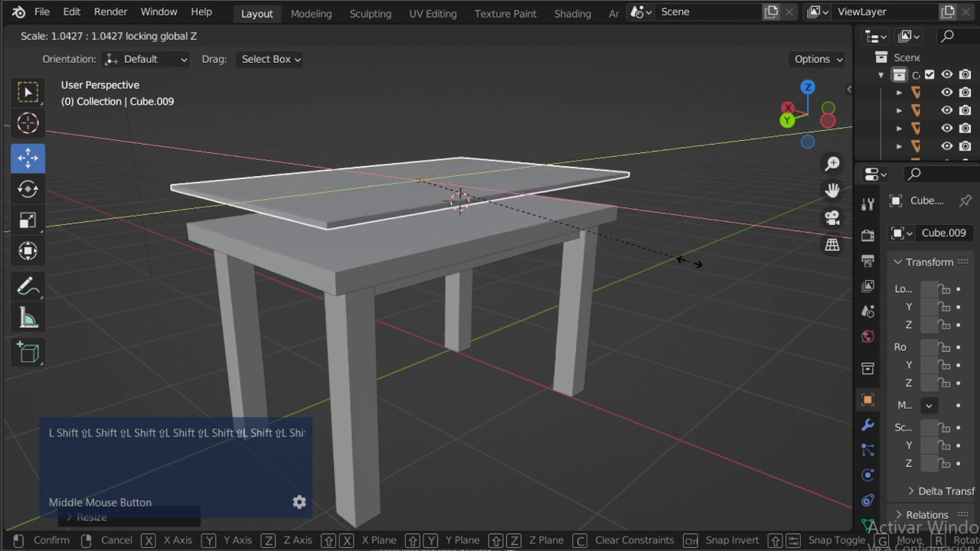
left_click(694, 268)
middle_click(550, 284)
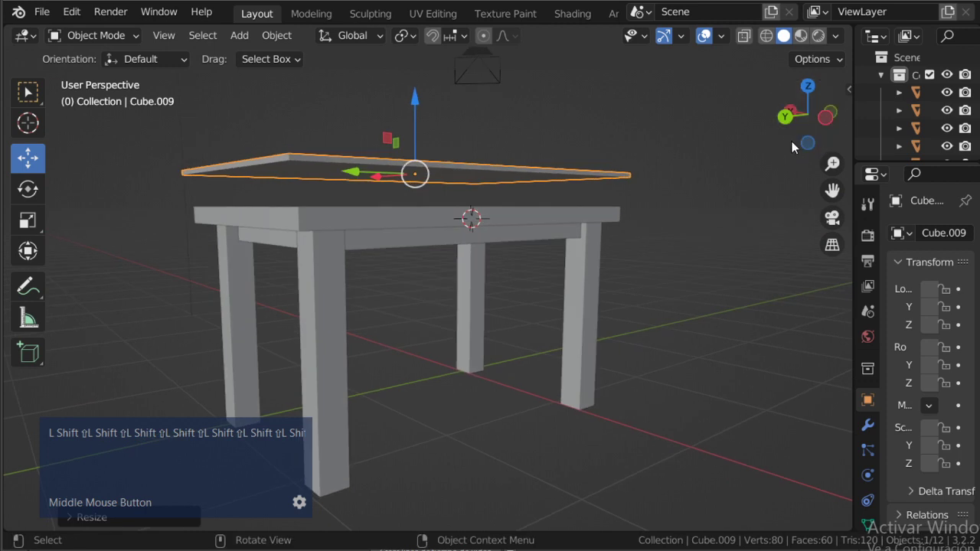
From a front orthographic view, lower the thin sheet until it rests on the tabletop
left_click(790, 127)
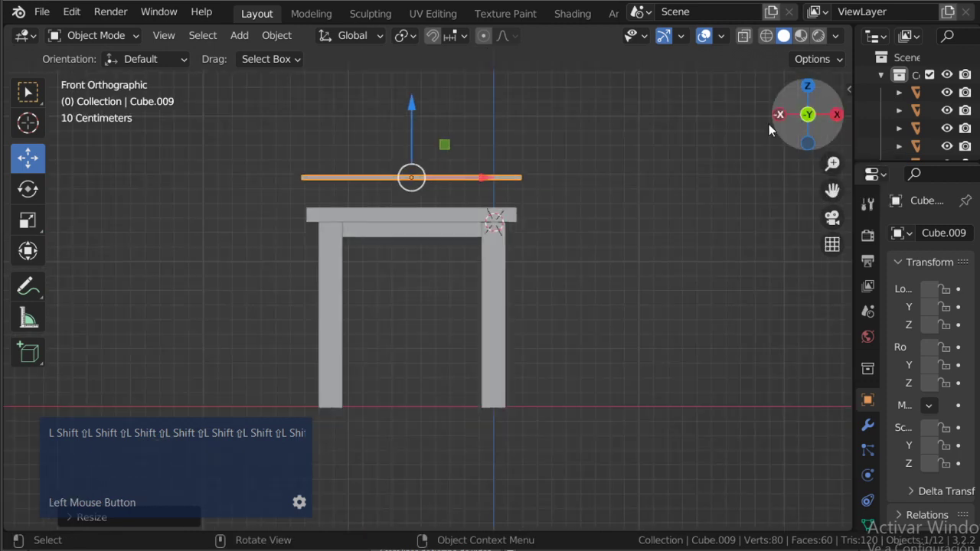
scroll("up", 3)
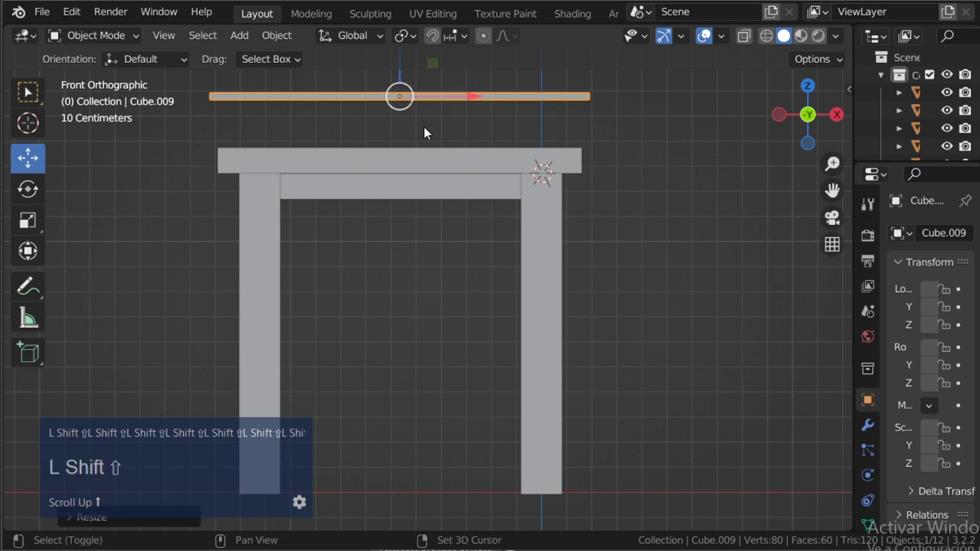
middle_click(445, 201)
scroll("up", 3)
middle_click(450, 316)
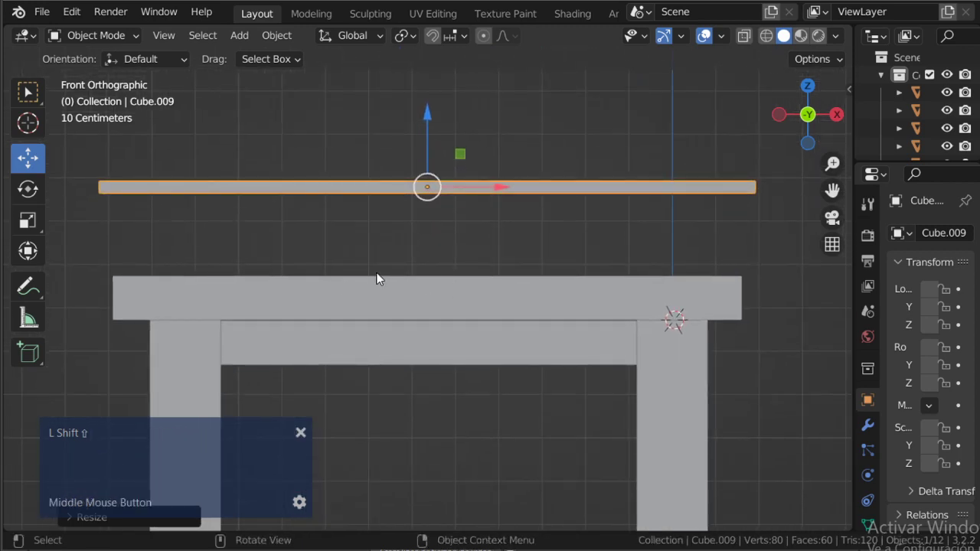
left_click(431, 144)
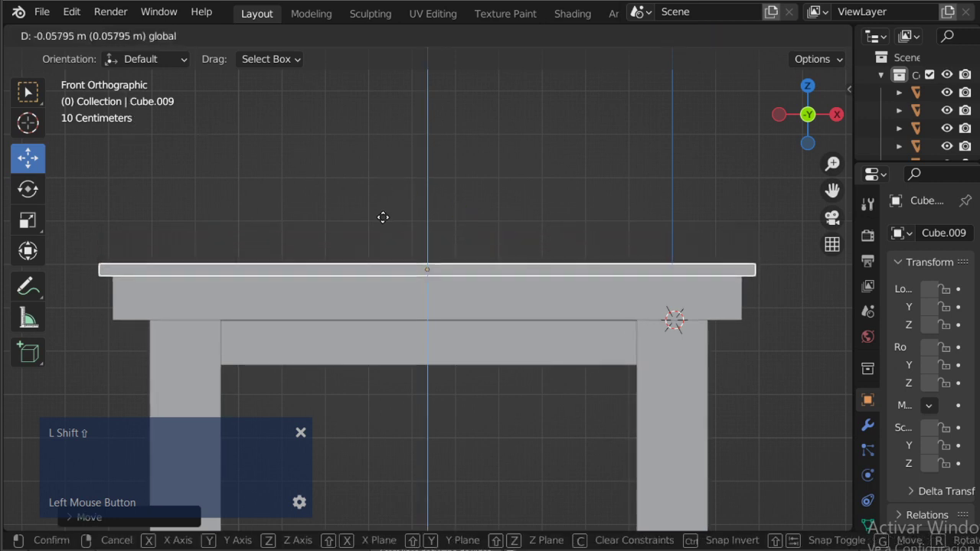
scroll("down", 3)
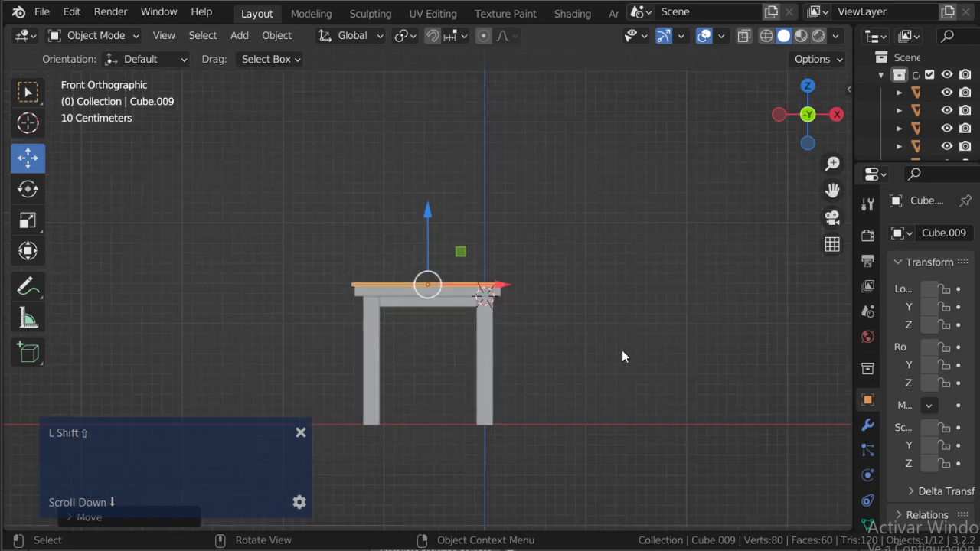
middle_click(582, 322)
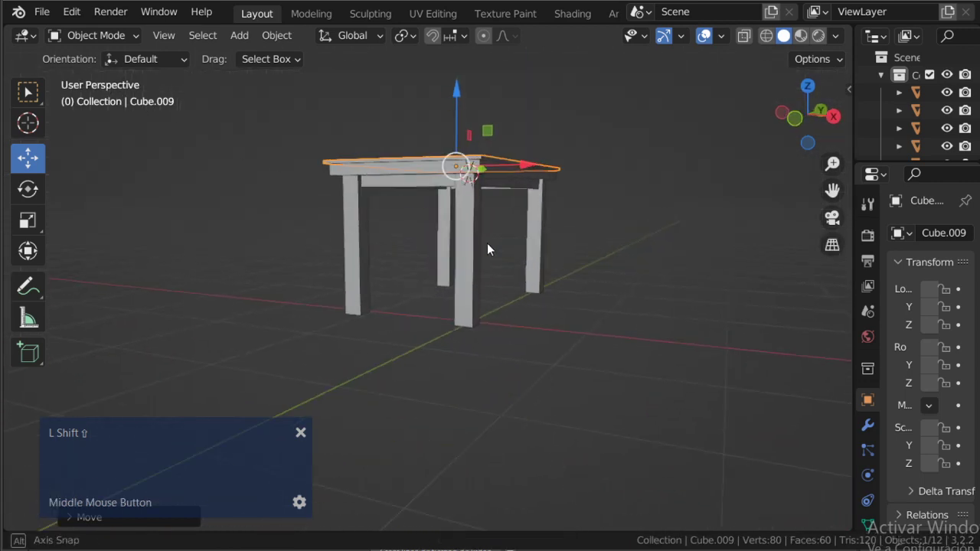
Deselect the sheet and orbit around and under the table to inspect the legs and edges
scroll("up", 3)
middle_click(450, 283)
left_click(440, 270)
scroll("up", 3)
middle_click(450, 274)
scroll("down", 3)
middle_click(462, 283)
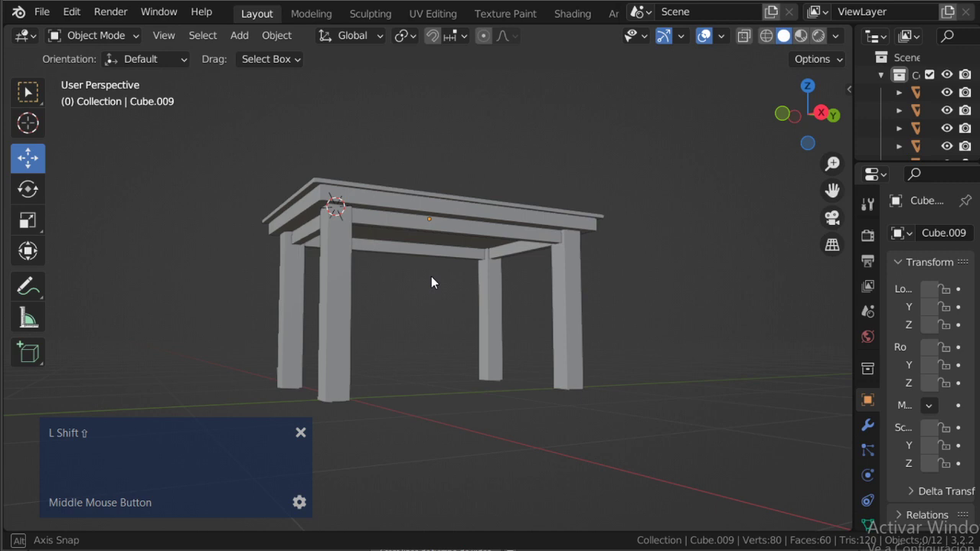
scroll("up", 3)
middle_click(445, 278)
scroll("down", 3)
middle_click(385, 281)
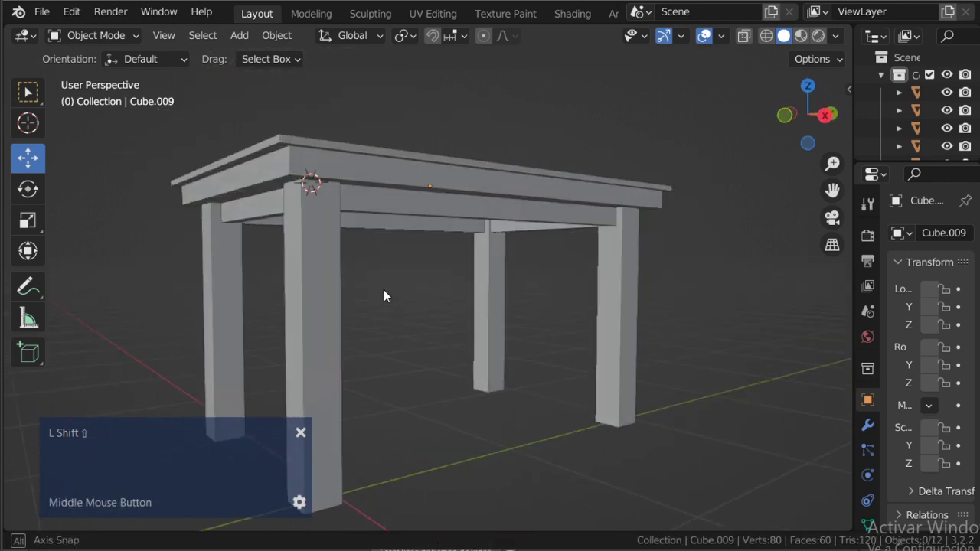
Check the tabletop from eye level and above, then bring up the Add menu
scroll("down", 3)
middle_click(470, 290)
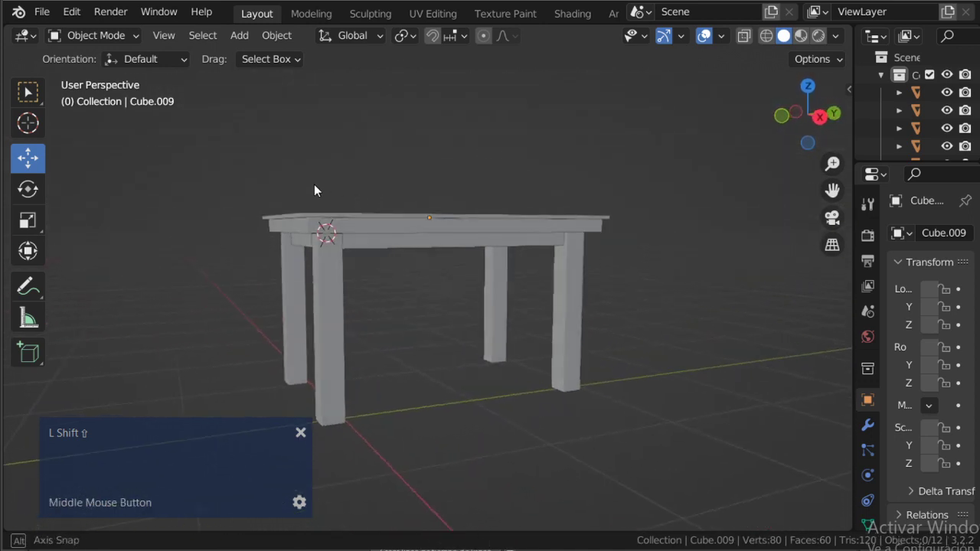
scroll("up", 3)
middle_click(420, 293)
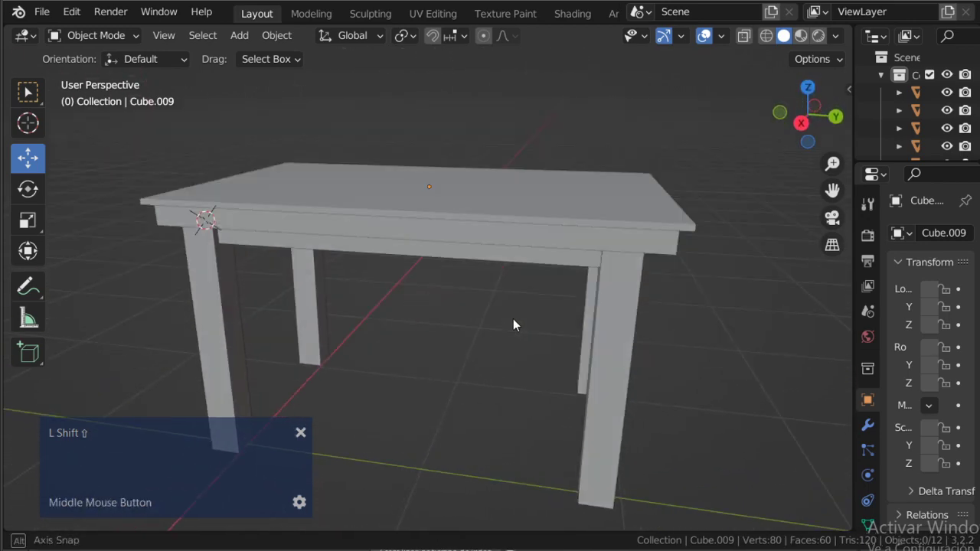
scroll("down", 3)
middle_click(504, 312)
scroll("up", 3)
scroll("down", 3)
scroll("up", 3)
left_click(39, 129)
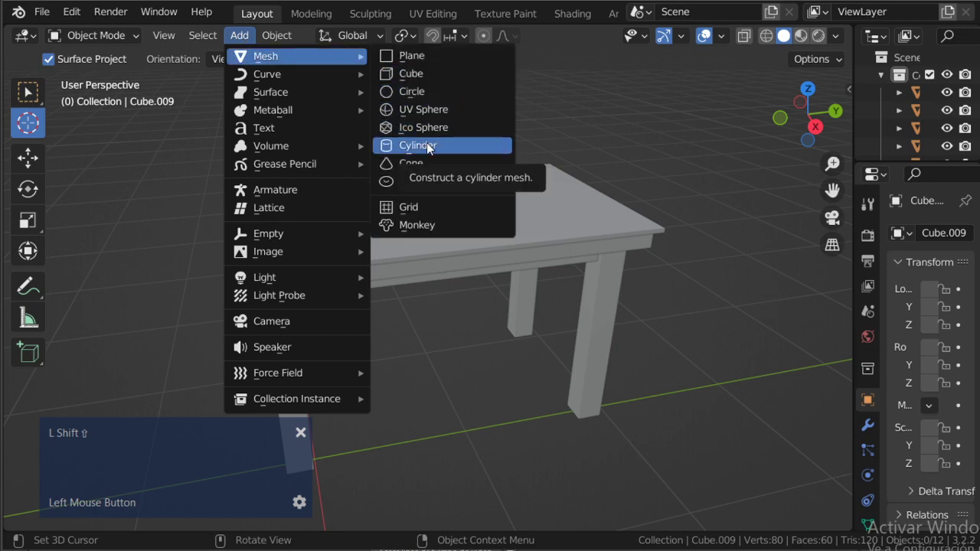
Add a small cylinder at the 3D cursor and lift it along Z to stand on the tabletop
scroll("down", 3)
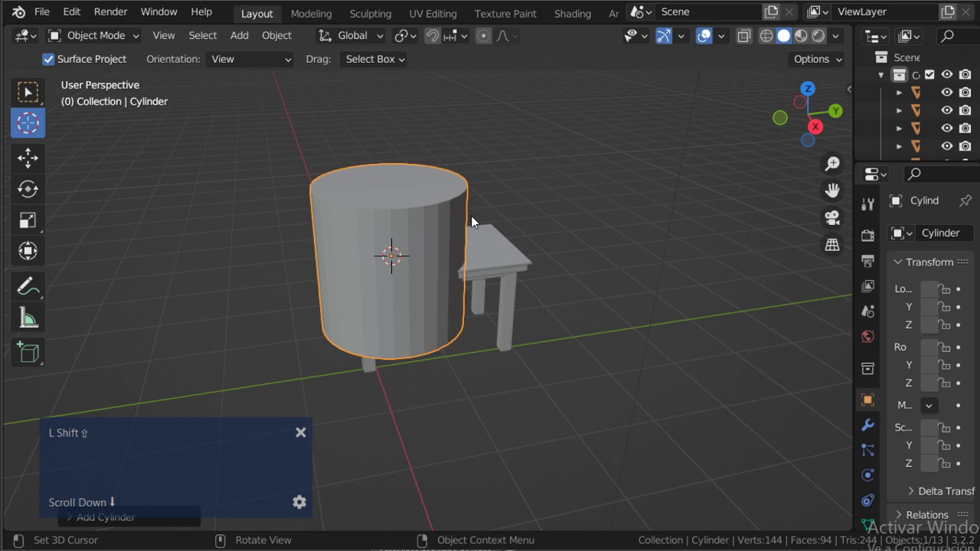
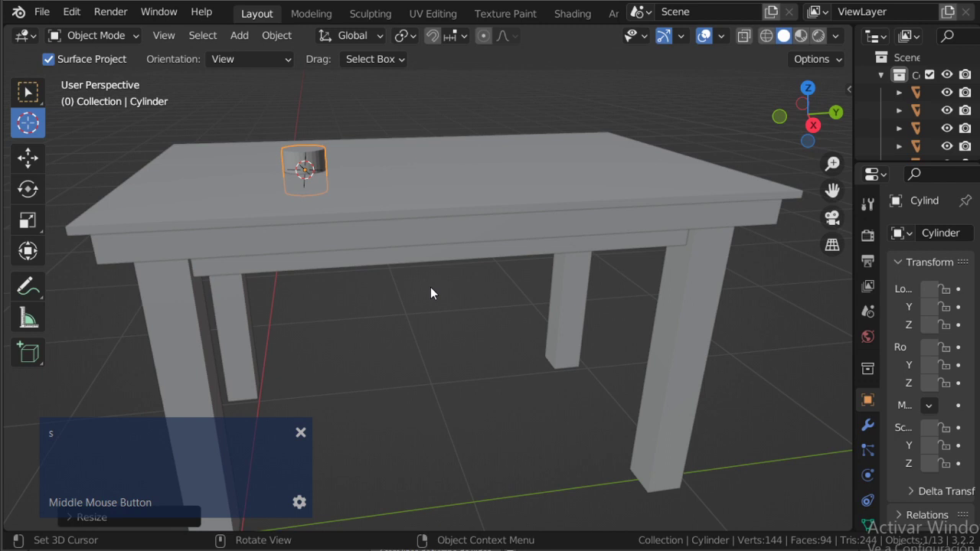
left_click(814, 123)
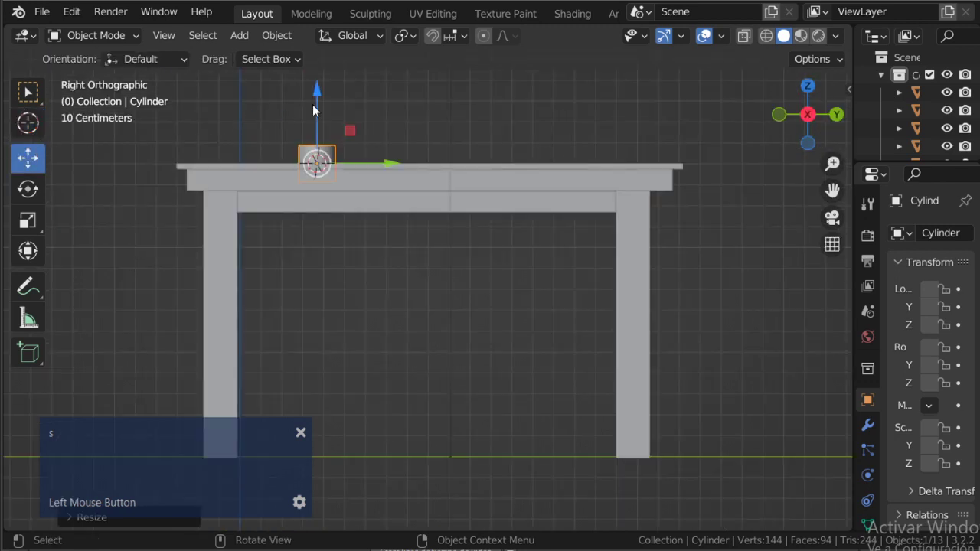
key("s")
key("z")
key("Escape")
key("s")
key("z")
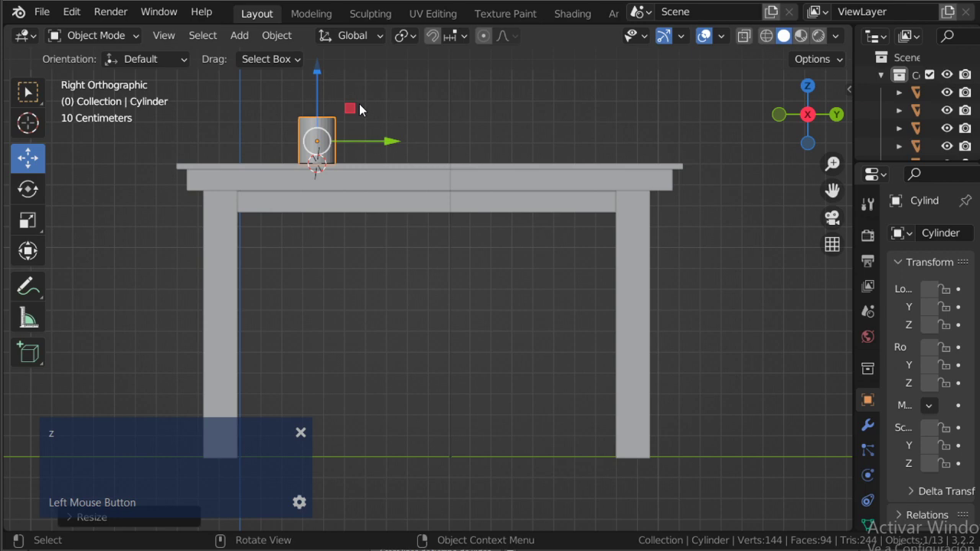
middle_click(386, 169)
scroll("down", 3)
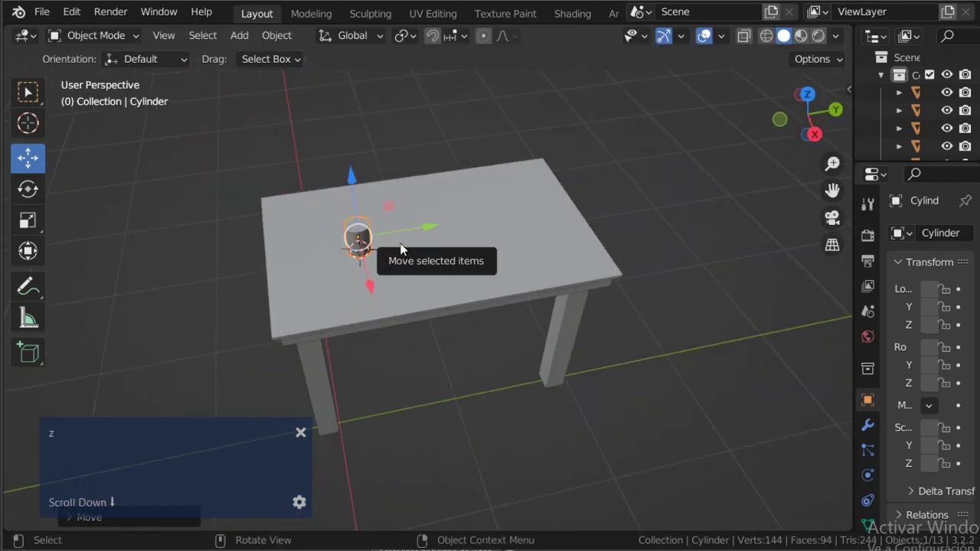
Switch to Photoshop to show the hand-drawn pole-and-arrows reference sketch
left_click(814, 100)
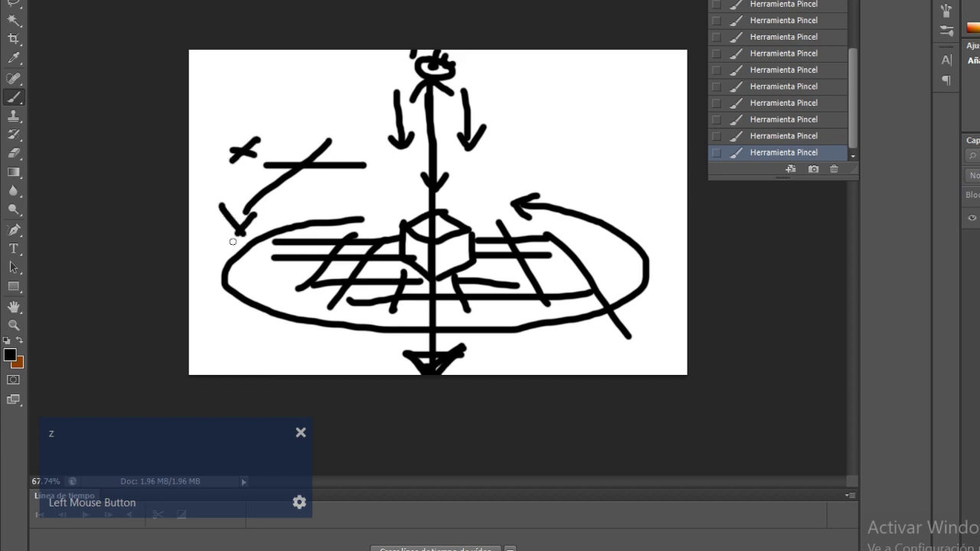
key("alt+Tab")
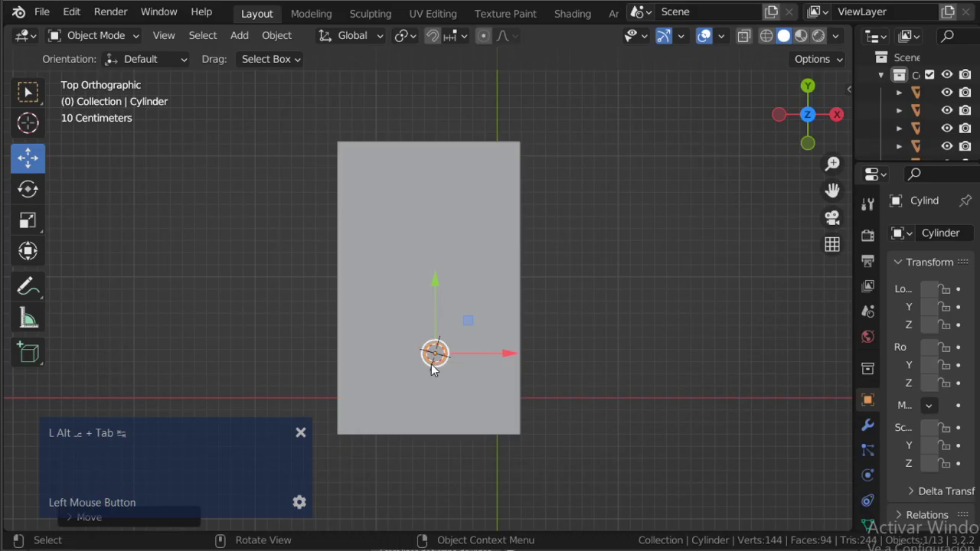
scroll("down", 3)
scroll("up", 3)
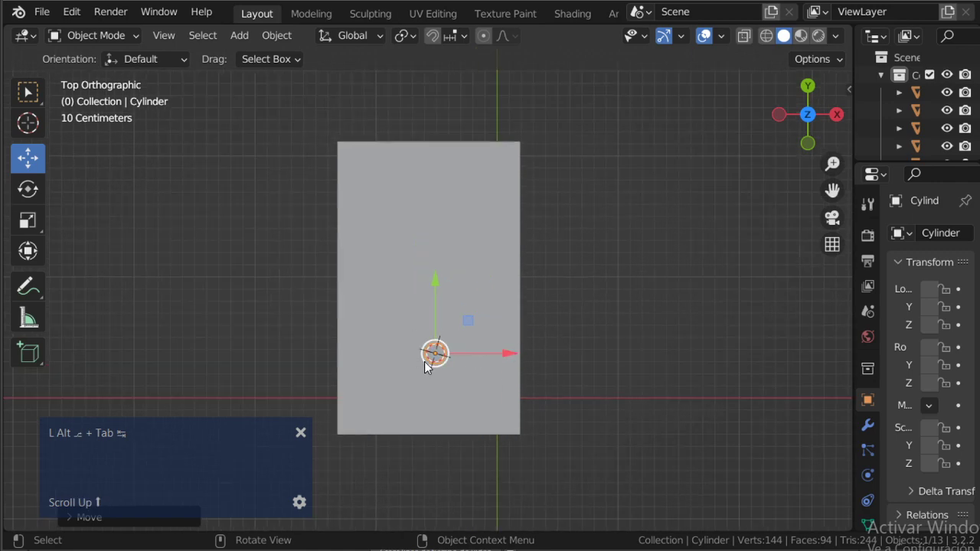
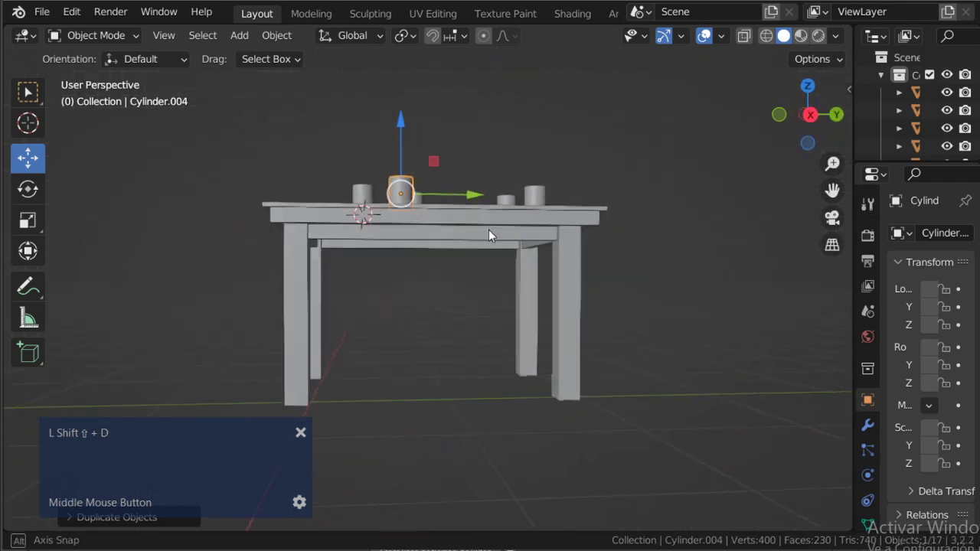
left_click(459, 298)
middle_click(463, 296)
left_click(408, 206)
middle_click(448, 277)
scroll("up", 3)
middle_click(456, 272)
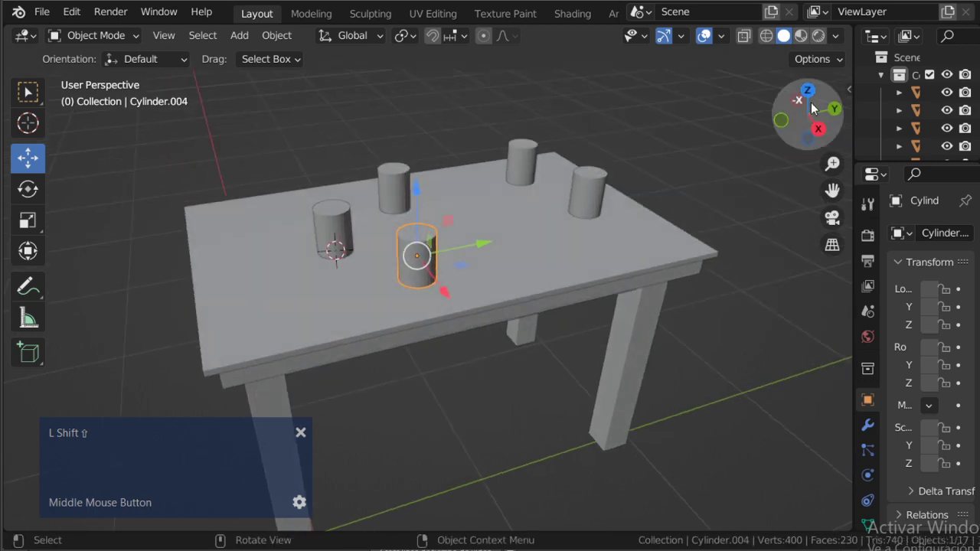
left_click(817, 98)
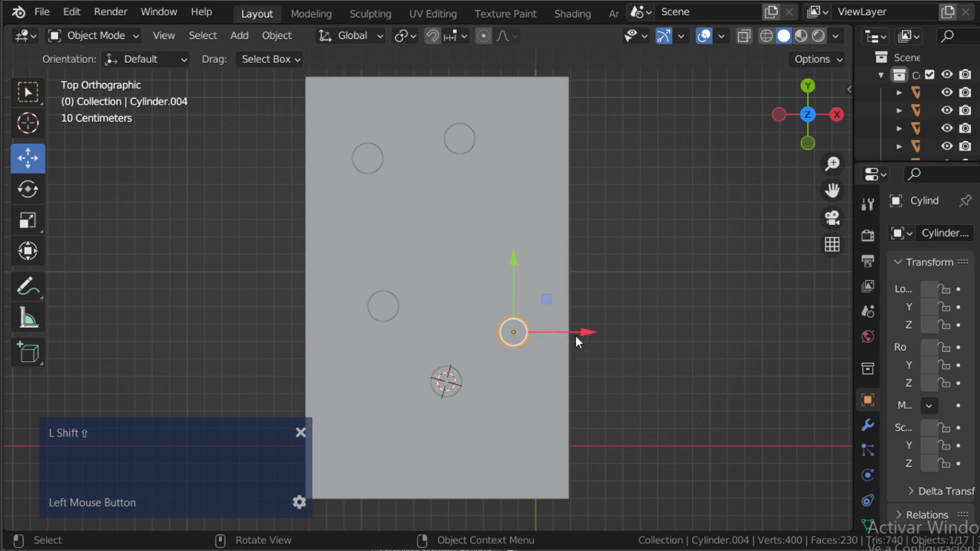
scroll("up", 3)
middle_click(556, 355)
scroll("up", 3)
middle_click(526, 322)
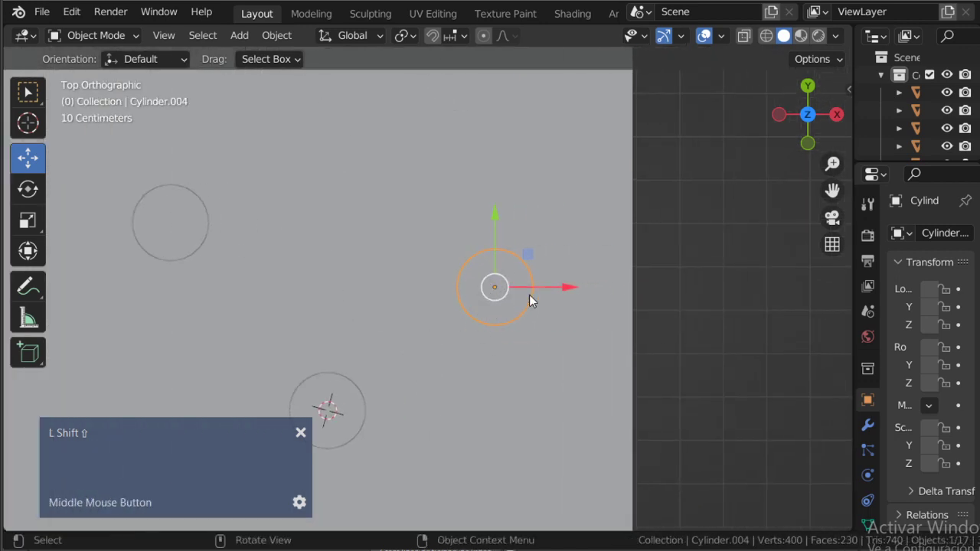
left_click(565, 297)
scroll("down", 3)
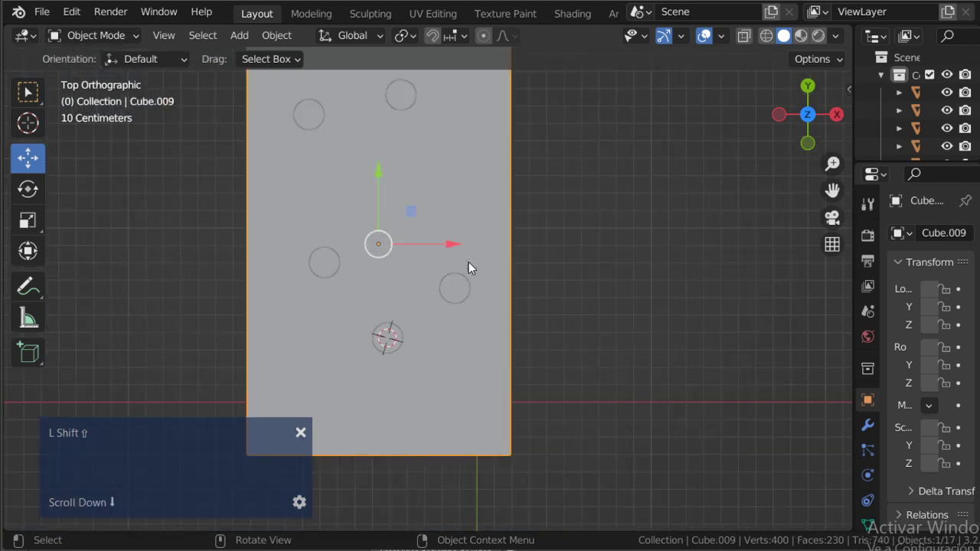
scroll("up", 3)
left_click(453, 260)
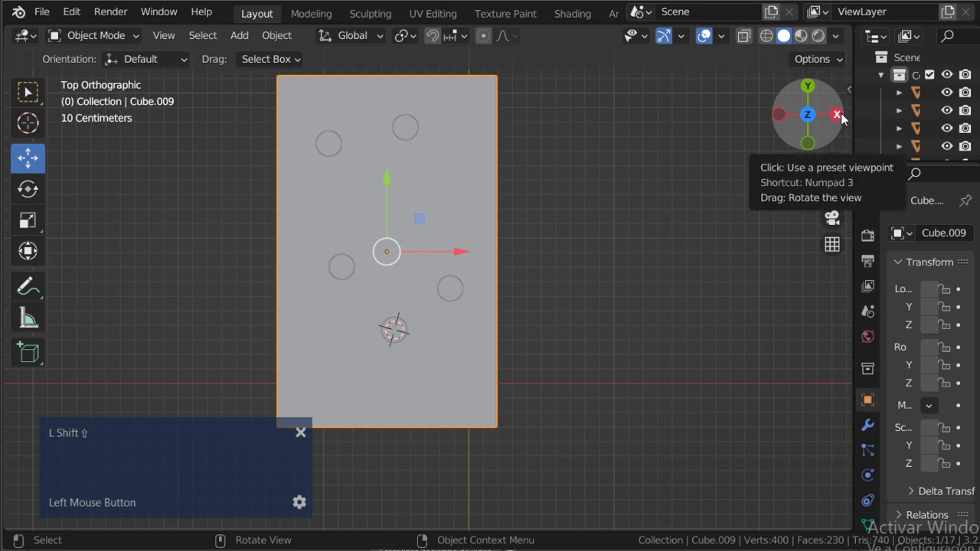
scroll("up", 3)
middle_click(487, 242)
scroll("up", 3)
left_click(508, 220)
middle_click(499, 303)
scroll("up", 3)
left_click(437, 268)
middle_click(438, 228)
scroll("down", 3)
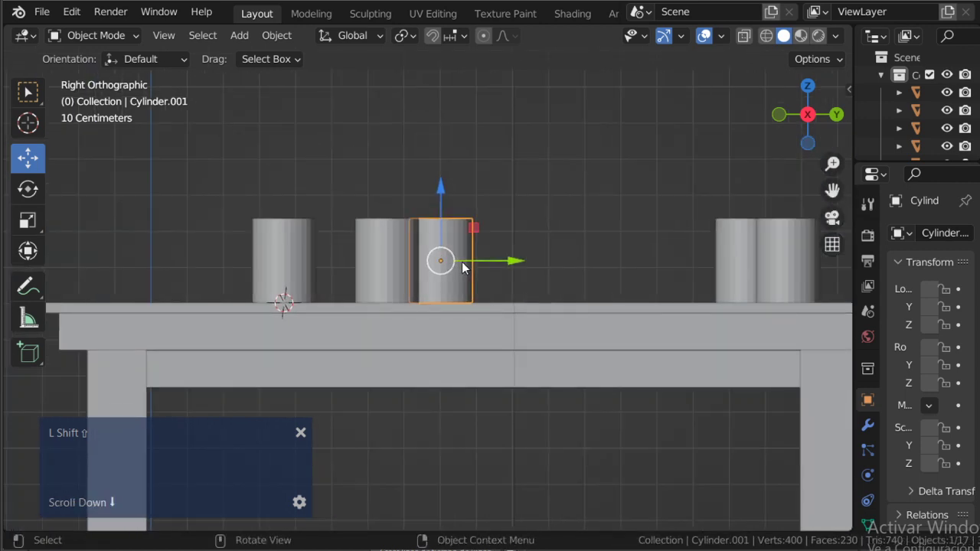
left_click(486, 264)
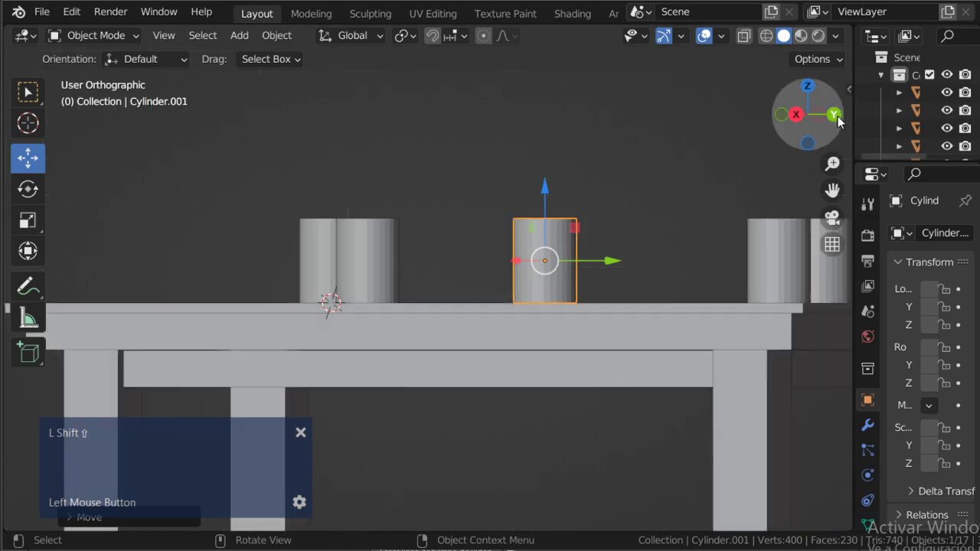
scroll("down", 3)
scroll("up", 3)
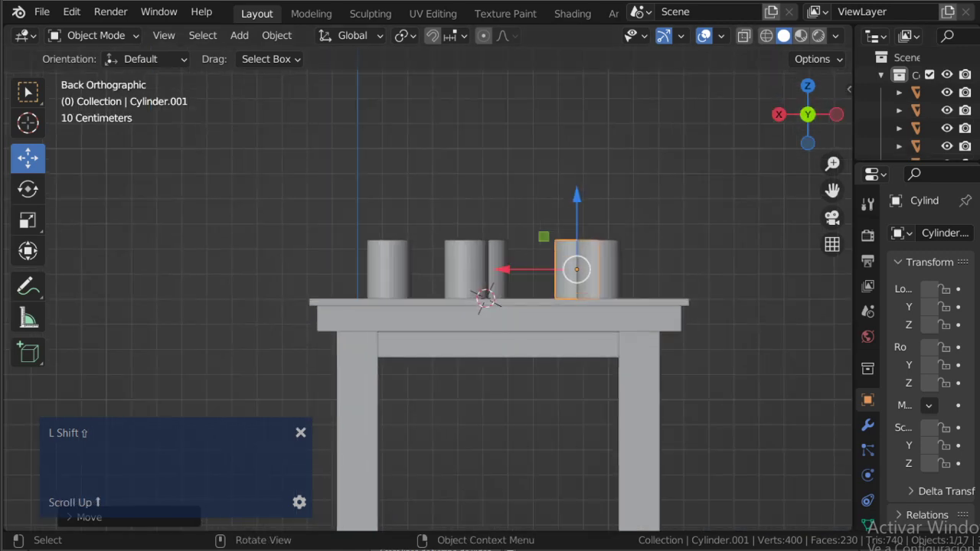
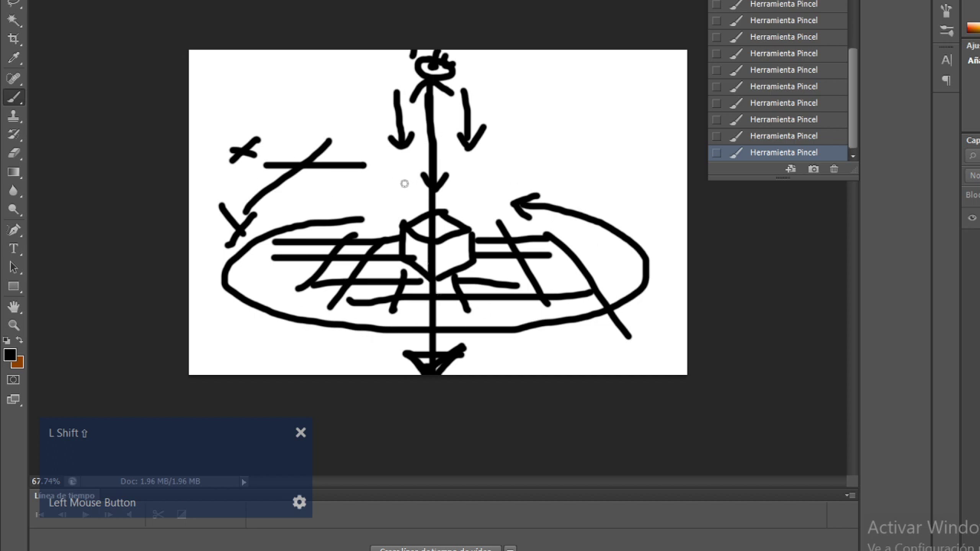
key("alt+Tab")
key("alt+Tab")
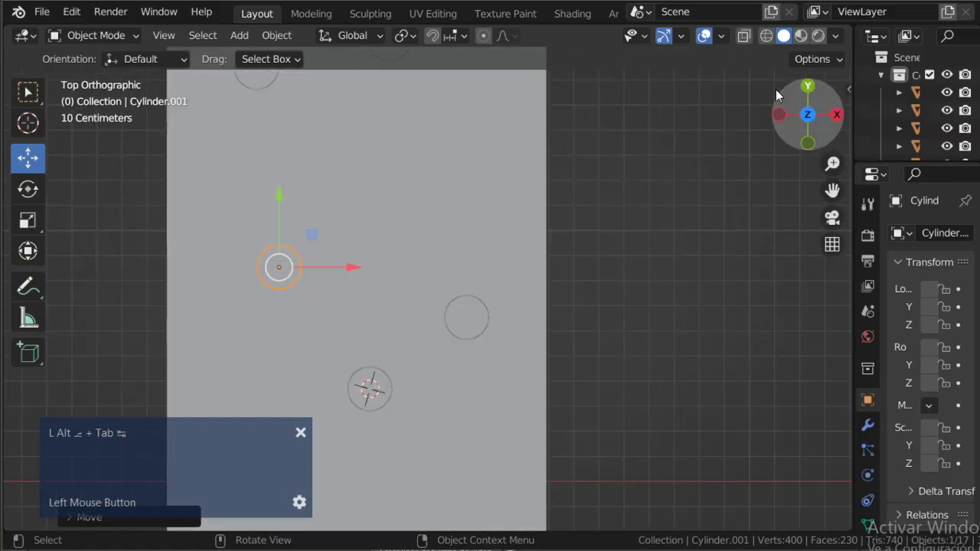
Scale the duplicated cylinder uniformly so it becomes much wider
scroll("down", 3)
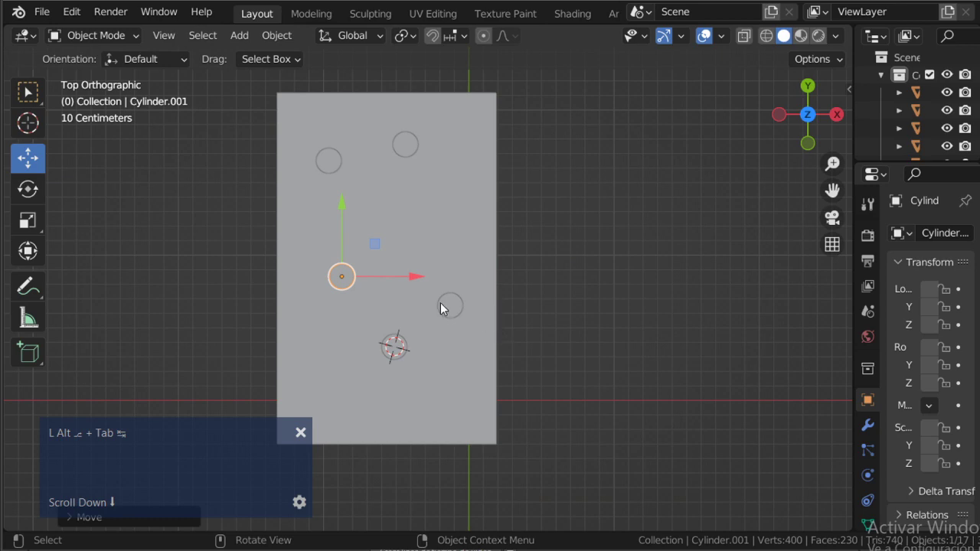
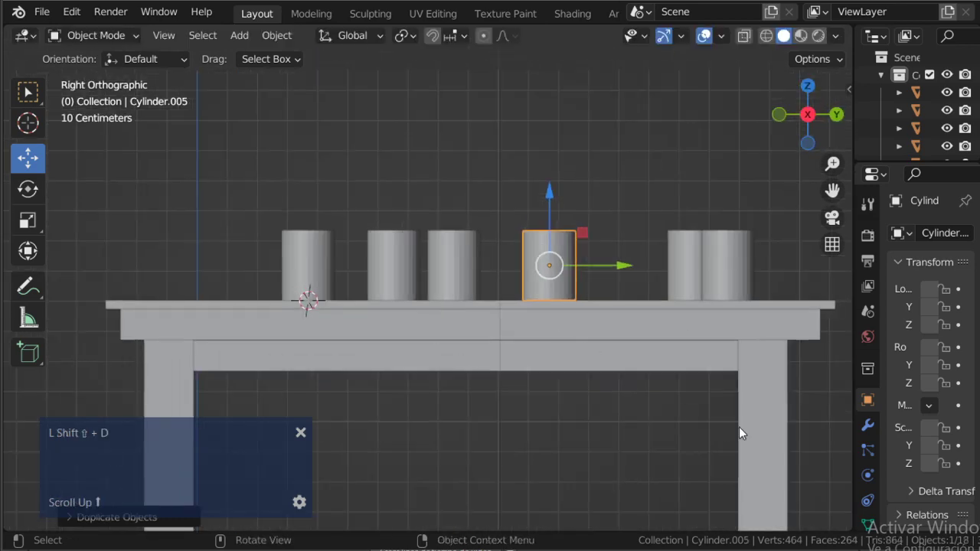
key("s")
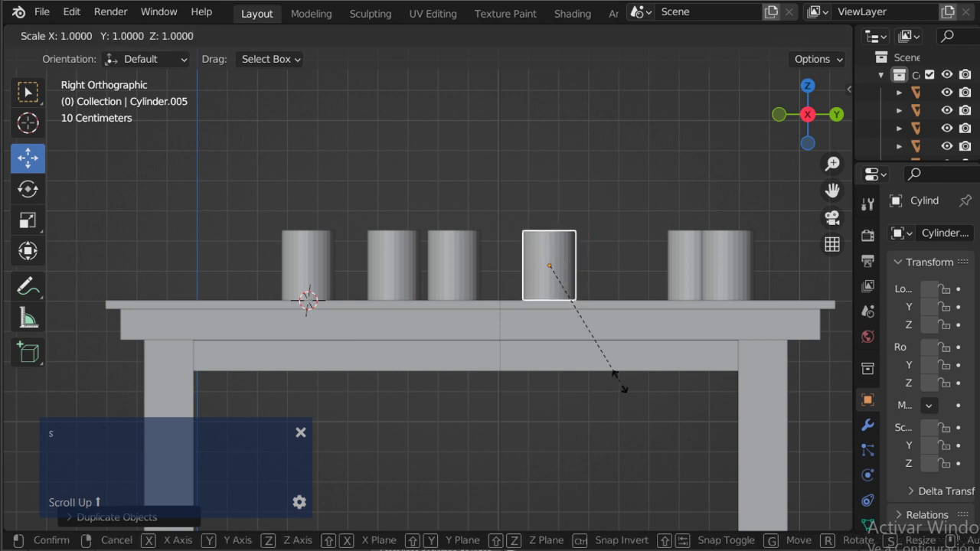
type("L Shift ⇧L Shift ⇧L Shift ⇧L Shift ⇧L Shift ⇧L Shift ⇧L Shi")
left_click(59, 431)
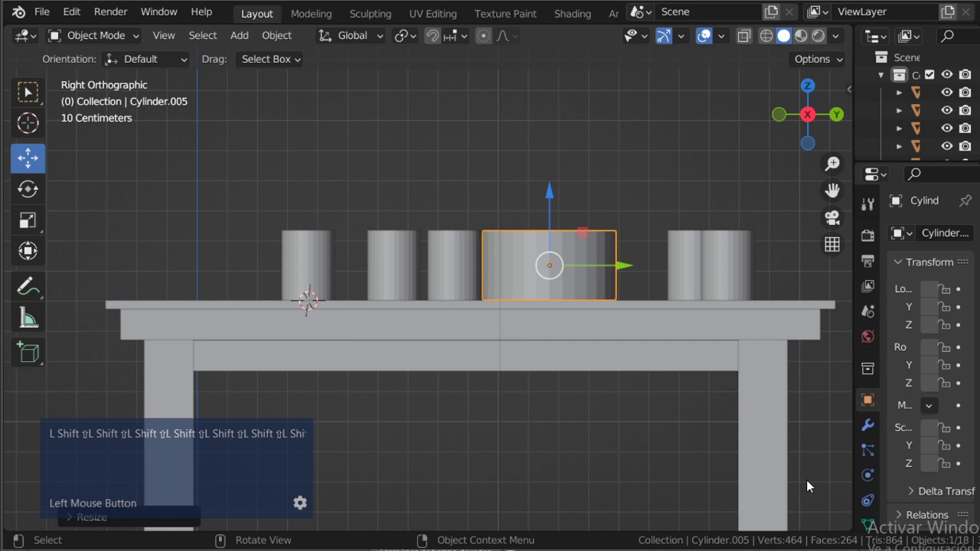
Scale the cylinder along Z only, squashing it into a thin disc
key("s")
key("z")
key("s")
key("z")
key("Escape")
key("s")
key("z")
Move the thin disc down along Z toward the tabletop
key("z")
key("Escape")
key("s")
key("z")
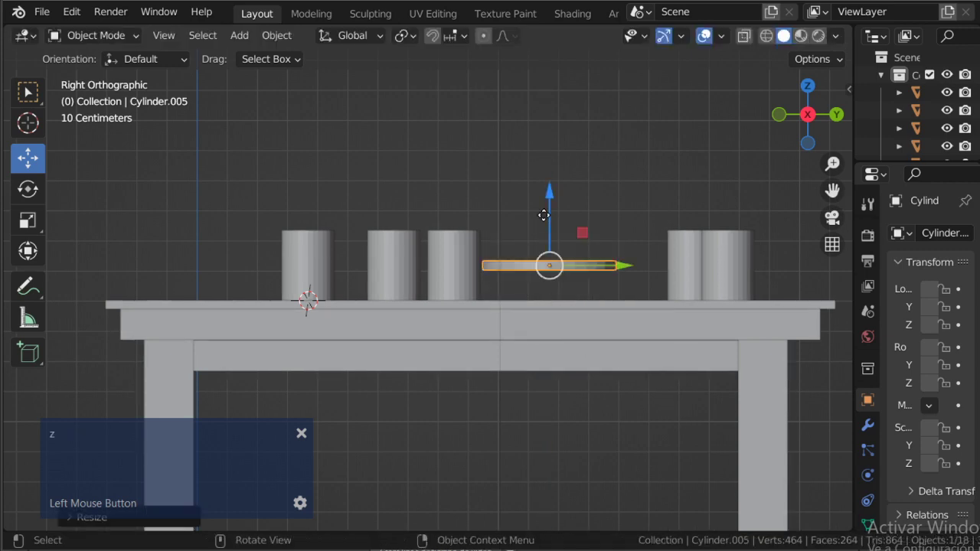
Set the disc on the tabletop and orbit around the whole table in perspective
middle_click(453, 376)
scroll("down", 3)
left_click(603, 434)
middle_click(490, 474)
scroll("up", 3)
middle_click(495, 464)
scroll("down", 3)
middle_click(367, 390)
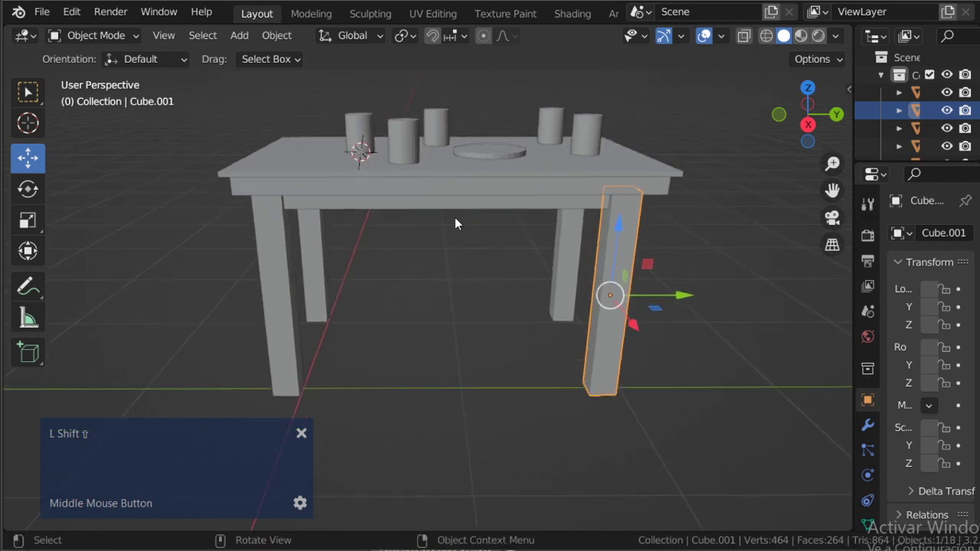
Switch the viewport to wireframe shading and select the tabletop frame through it
key("shift+z")
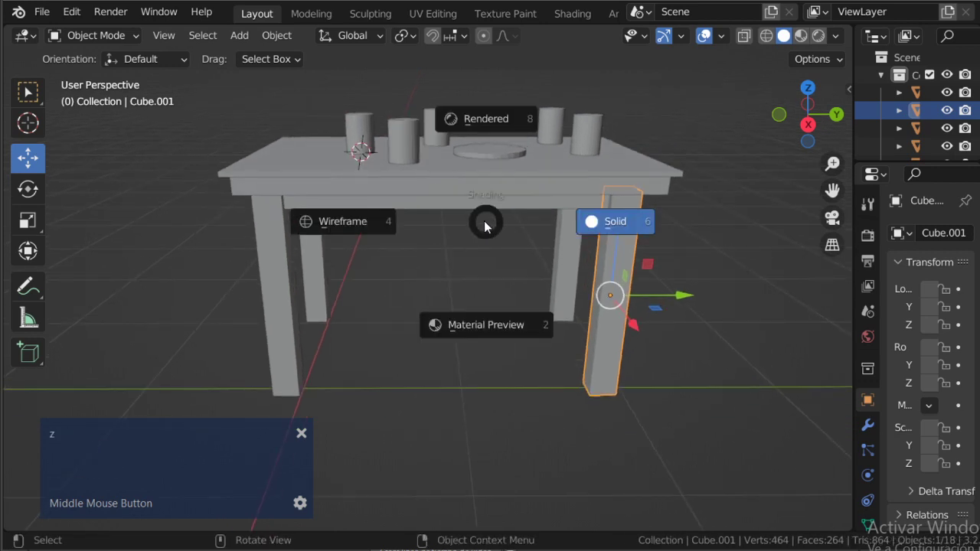
left_click(365, 229)
middle_click(405, 235)
left_click(433, 305)
middle_click(428, 285)
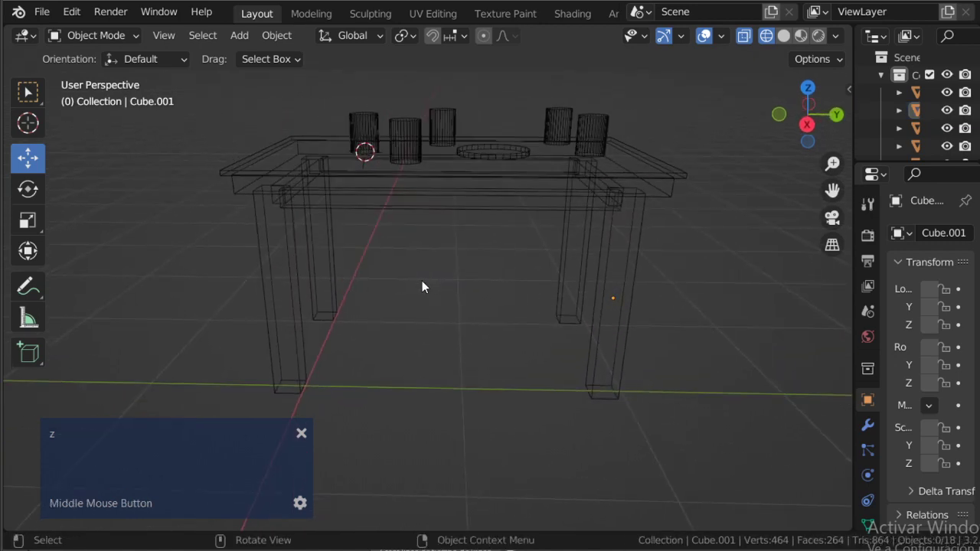
left_click(400, 147)
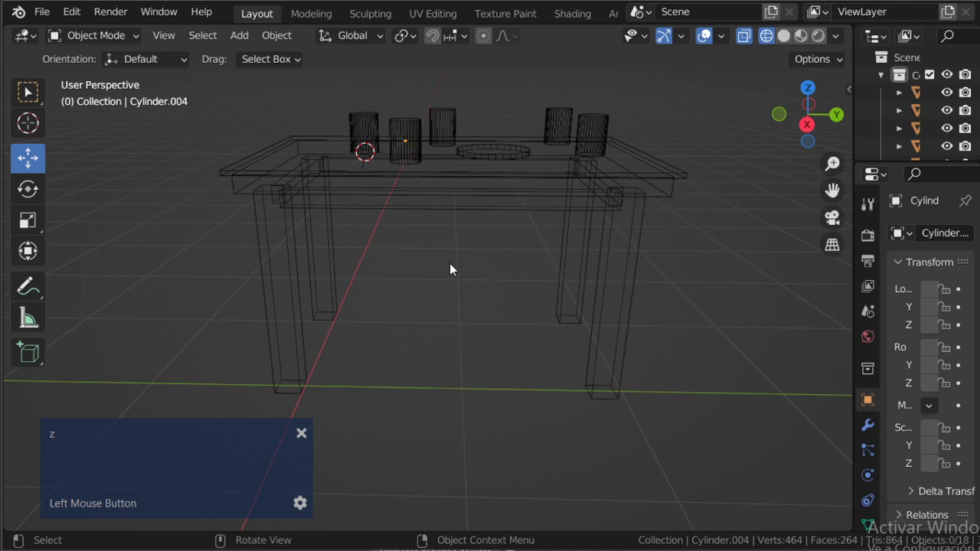
middle_click(471, 277)
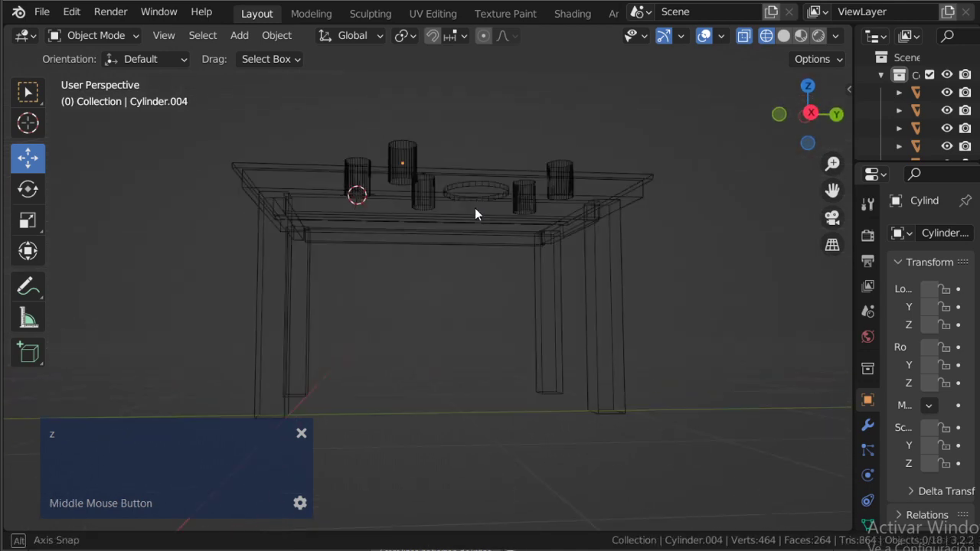
scroll("up", 3)
left_click(384, 166)
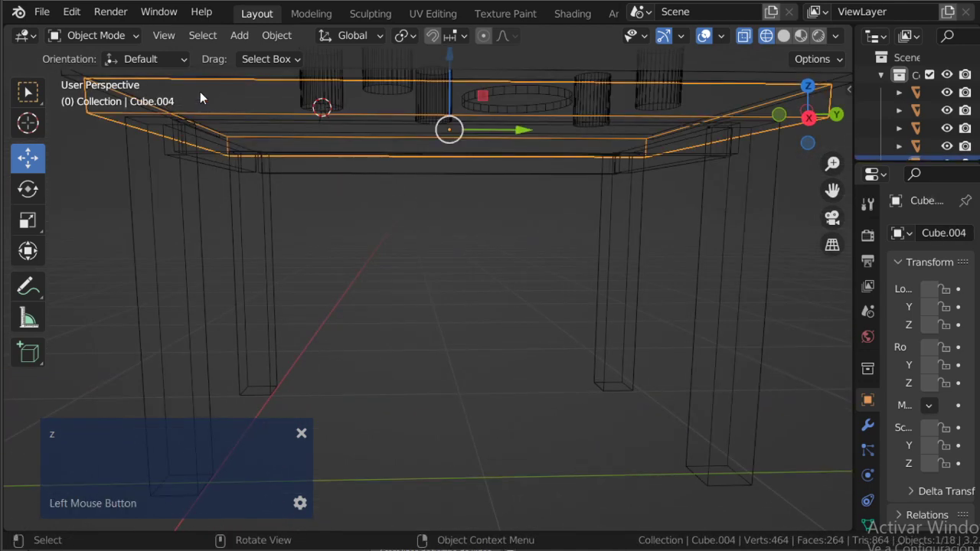
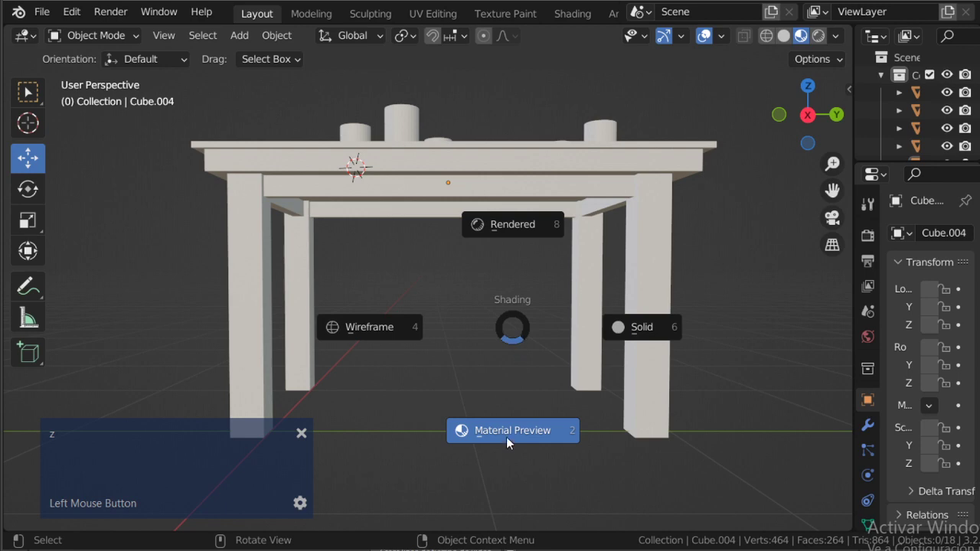
Switch the viewport shading to Rendered so the scene shows full lighting
middle_click(457, 262)
type("z")
scroll("down", 3)
scroll("up", 3)
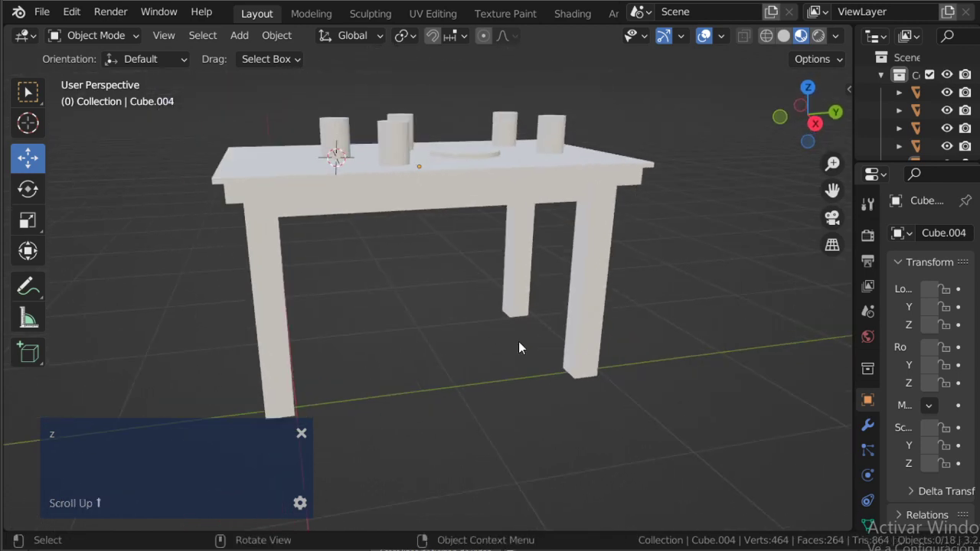
type("zZZZZZZZZZZ")
left_click(480, 90)
type("zzzz")
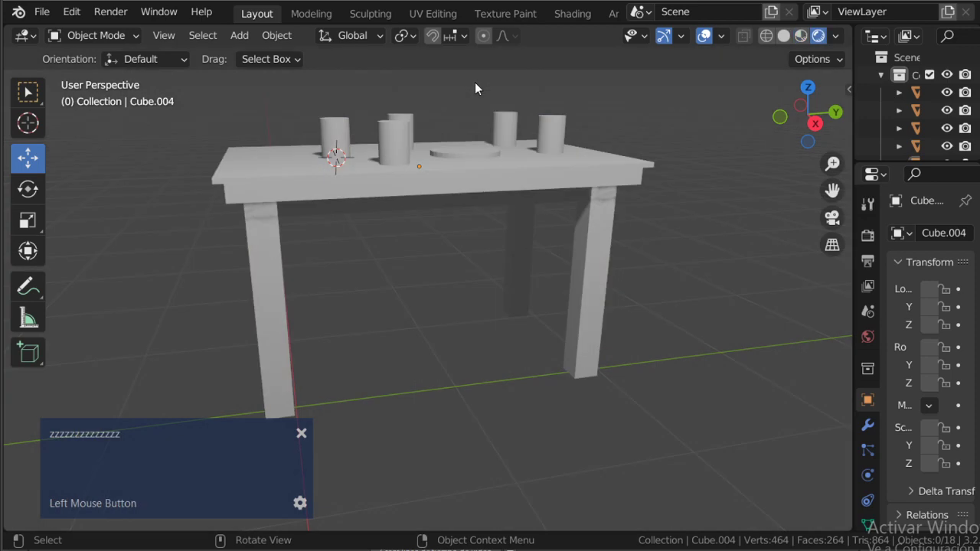
Orbit the rendered table to look down on the cylinders' shadows on the tabletop
middle_click(476, 162)
scroll("down", 3)
middle_click(501, 186)
scroll("up", 3)
middle_click(497, 226)
scroll("down", 3)
middle_click(481, 212)
key("shift+alt+Tab")
key("alt+Tab")
key("Tab")
left_click(669, 283)
key("alt+Tab")
key("alt+Tab")
Orbit around the scene and select the light 'luis' above the table
middle_click(466, 245)
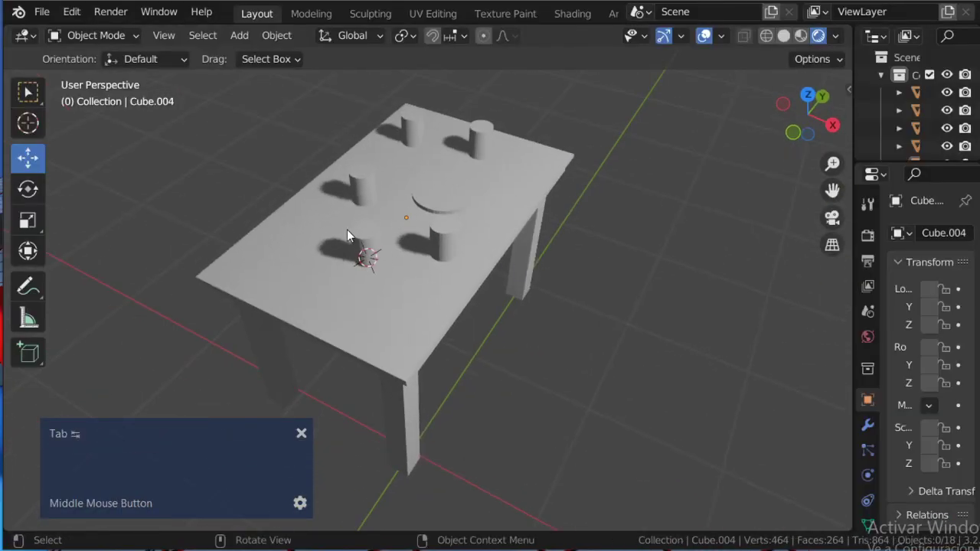
scroll("down", 3)
middle_click(473, 275)
scroll("up", 3)
scroll("down", 3)
left_click(544, 108)
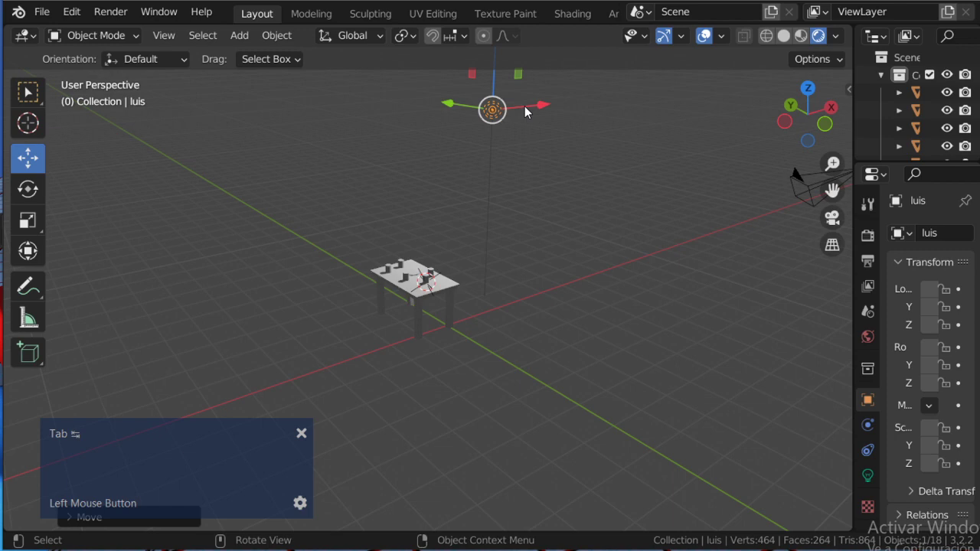
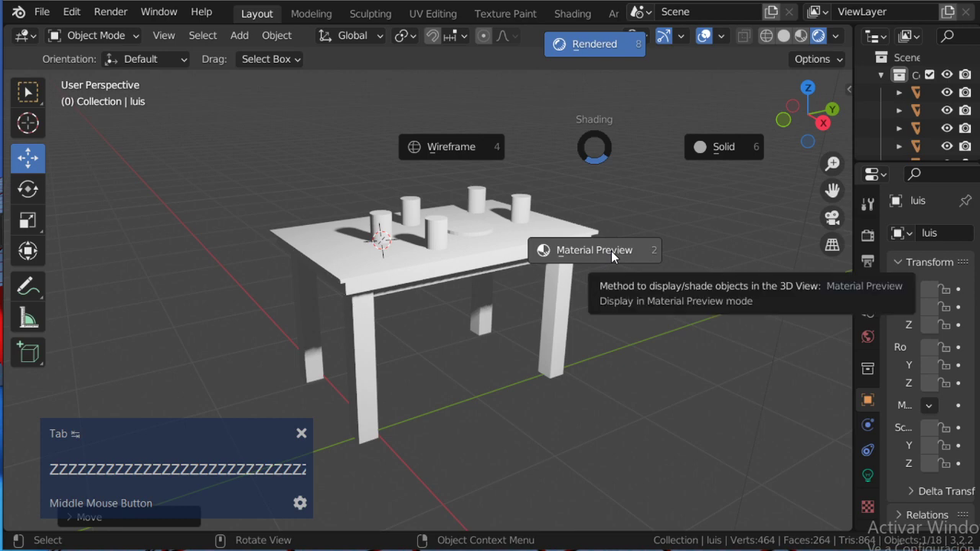
Cycle the shading pie with Z while orbiting around the table
left_click(616, 257)
key("z")
key("z")
type("z")
middle_click(546, 251)
scroll("up", 3)
middle_click(538, 240)
Set the viewport to wireframe shading with the widened outliner showing light luis
type("z")
left_click(434, 241)
type("zz")
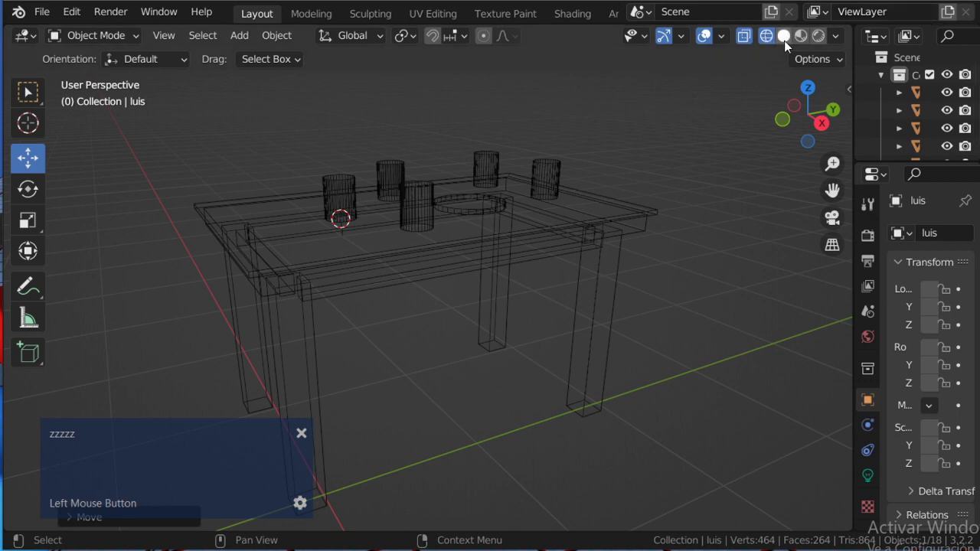
key("z")
key("Escape")
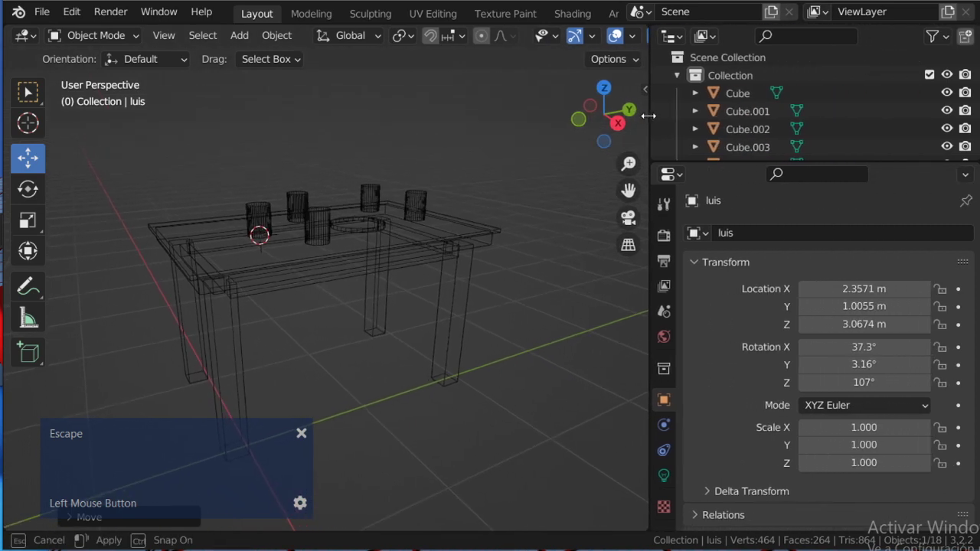
Return the viewport to solid shading and zoom in and out over the table
key("z")
key("z")
key("Escape")
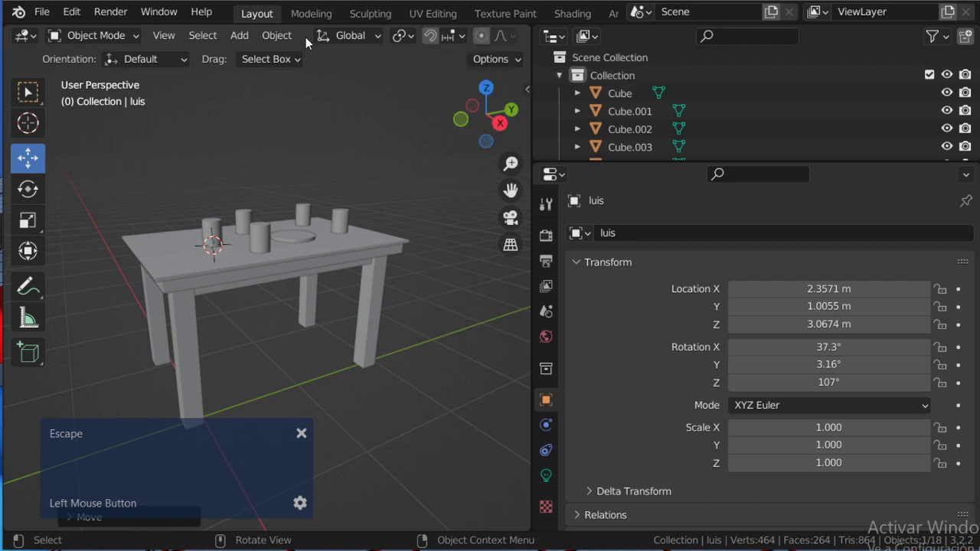
scroll("down", 3)
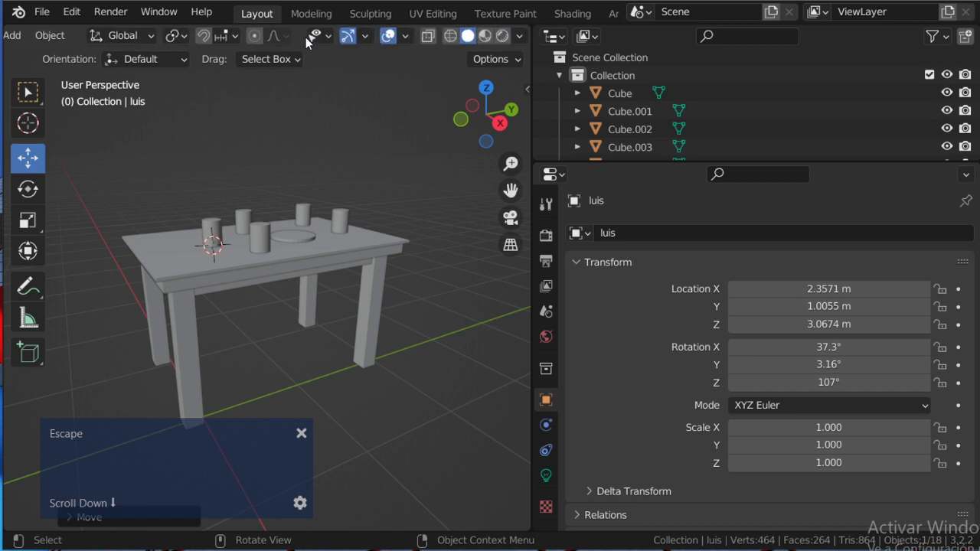
scroll("up", 3)
scroll("down", 3)
scroll("up", 3)
scroll("down", 3)
scroll("up", 3)
scroll("down", 3)
scroll("up", 3)
scroll("down", 3)
scroll("up", 3)
scroll("down", 3)
scroll("up", 3)
scroll("down", 3)
scroll("up", 3)
scroll("down", 3)
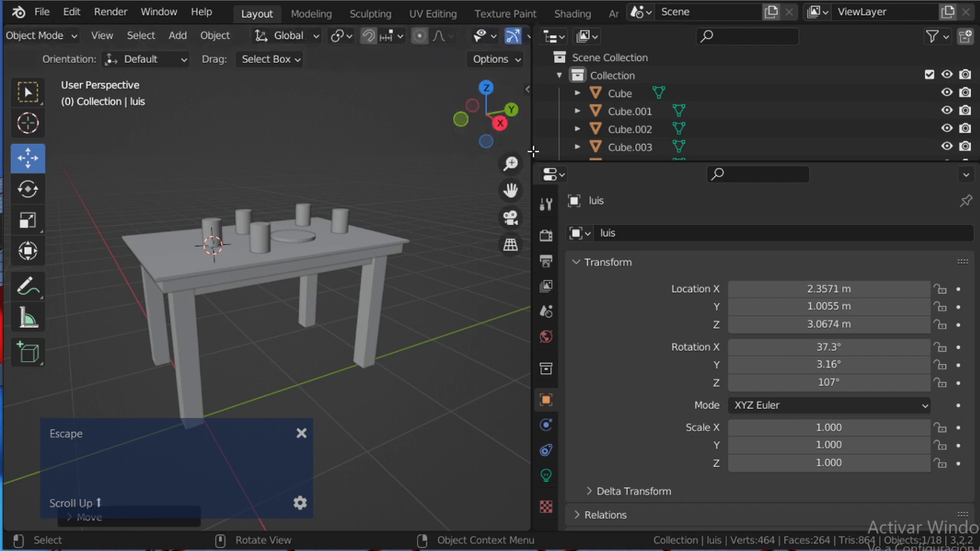
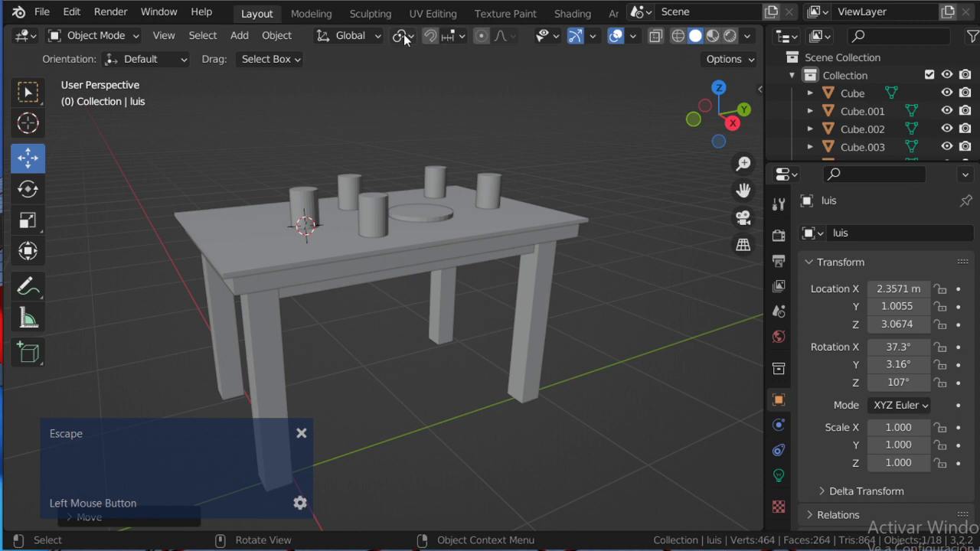
Check the Pivot Point dropdown, orbit closer to the cylinders, and show the View menu
middle_click(413, 149)
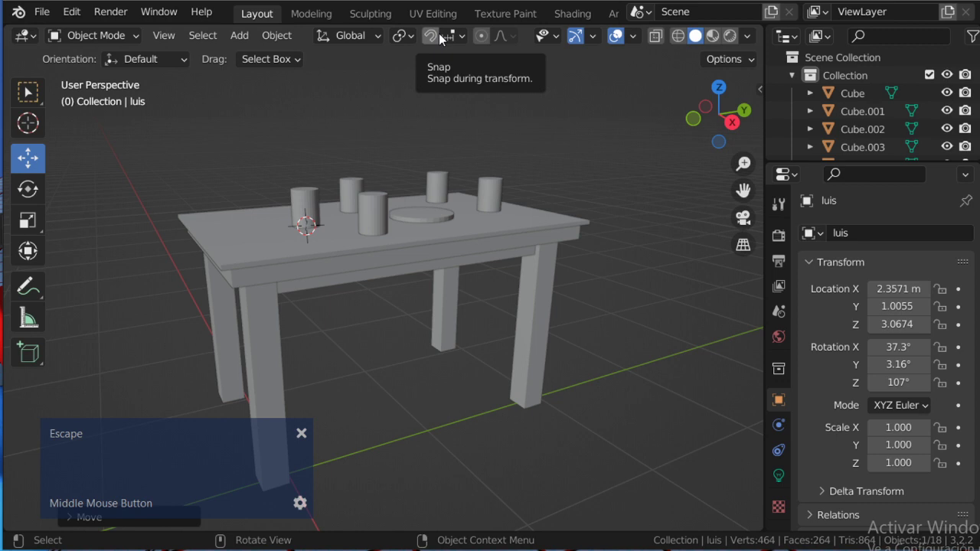
left_click(450, 46)
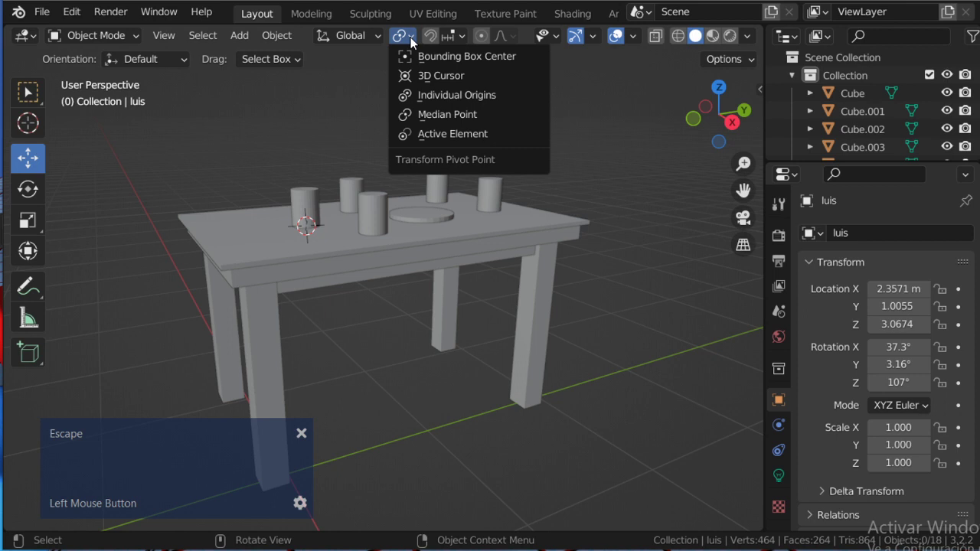
middle_click(359, 221)
scroll("up", 3)
middle_click(378, 237)
scroll("down", 3)
middle_click(365, 239)
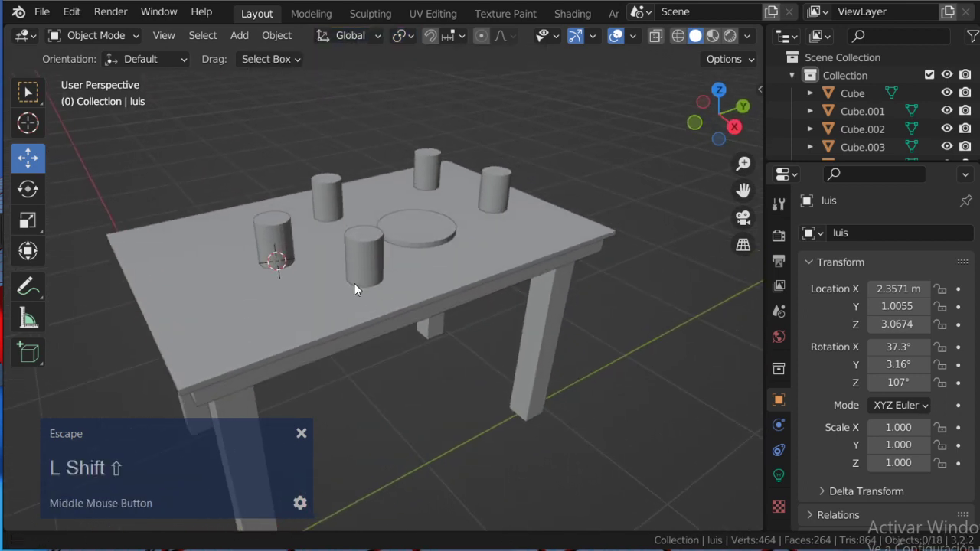
left_click(163, 44)
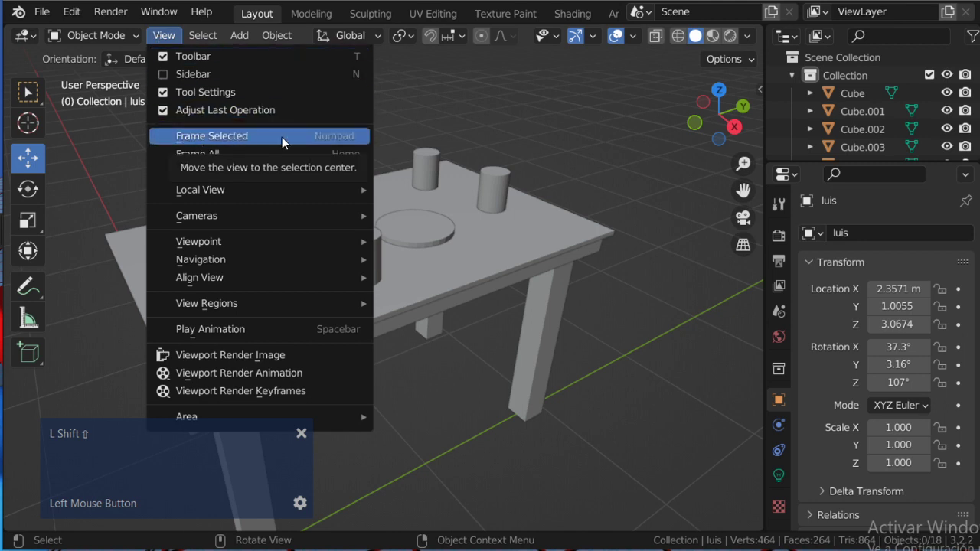
Frame the whole table from the View menu after orbiting around a selected cylinder
key("shift+Escape")
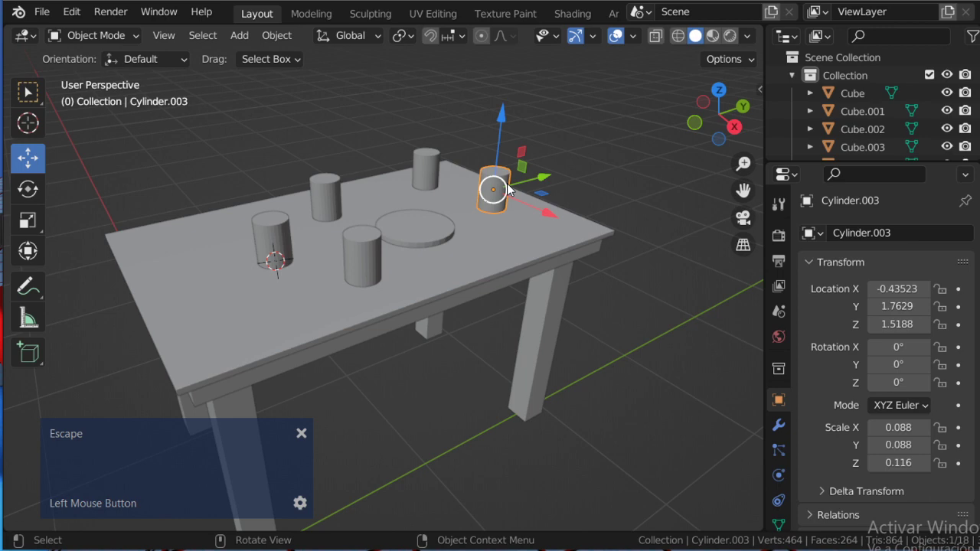
key(".")
scroll("down", 3)
middle_click(245, 340)
left_click(311, 219)
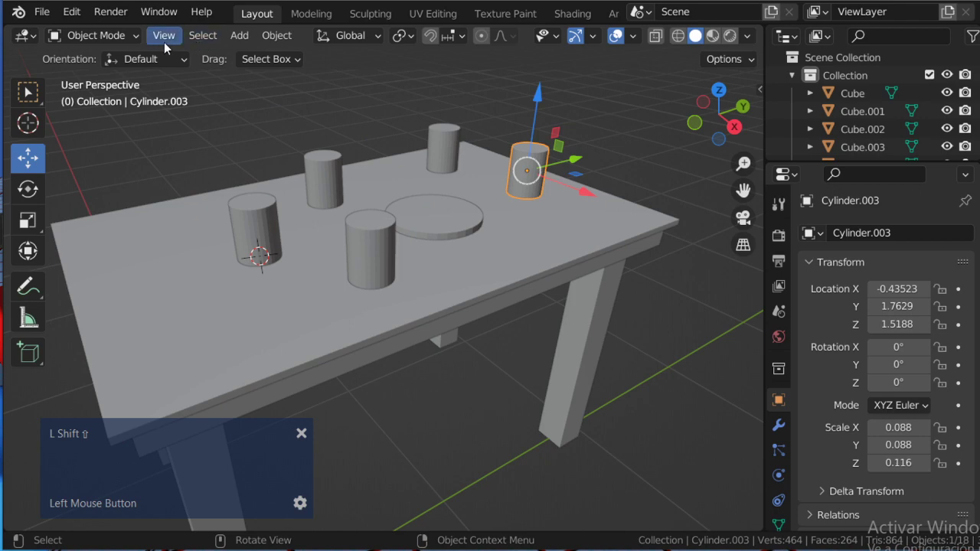
scroll("down", 3)
middle_click(299, 253)
left_click(170, 46)
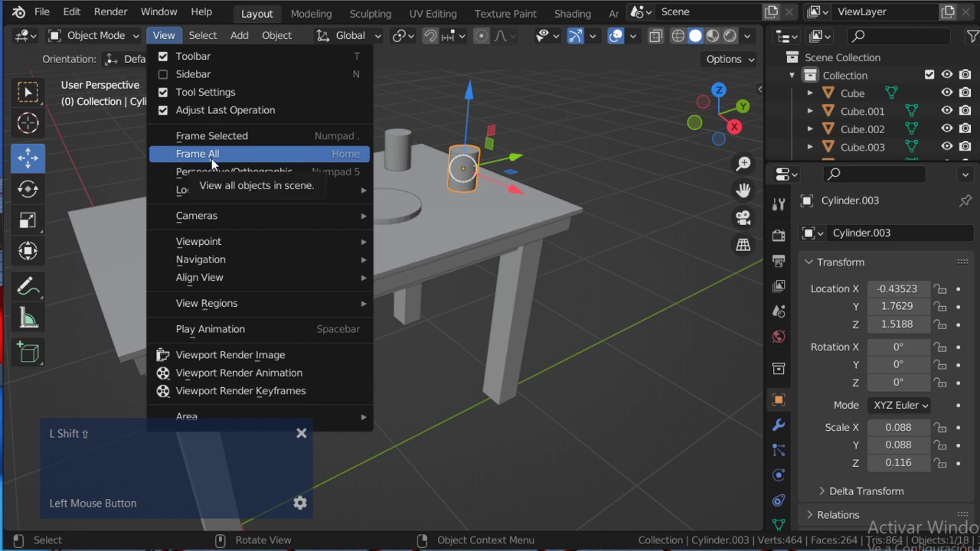
scroll("up", 3)
Select the tabletop Cube.009 and show the View > Local View submenu
left_click(484, 205)
middle_click(448, 282)
scroll("up", 3)
middle_click(398, 167)
scroll("down", 3)
left_click(177, 45)
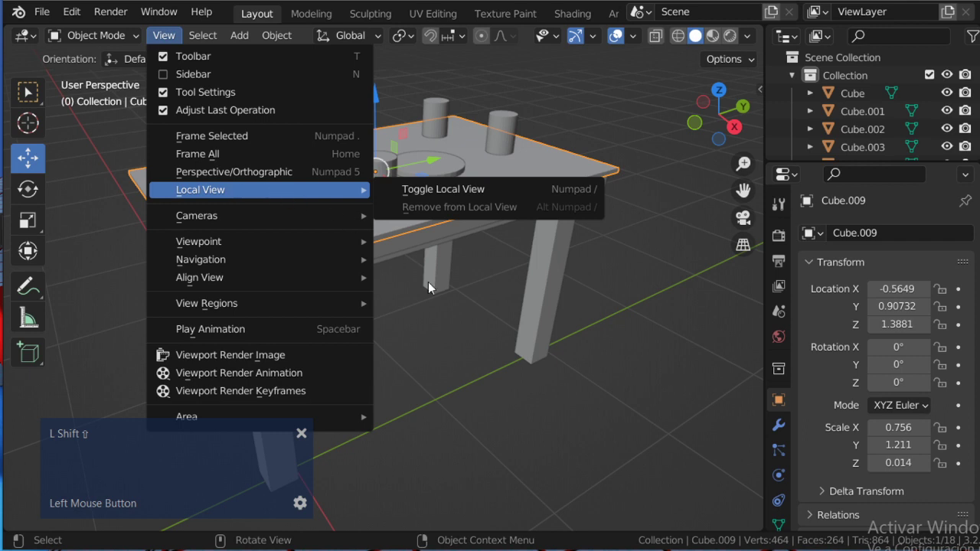
Toggle Local View to isolate the tabletop, then return to the whole table
middle_click(474, 290)
left_click(165, 44)
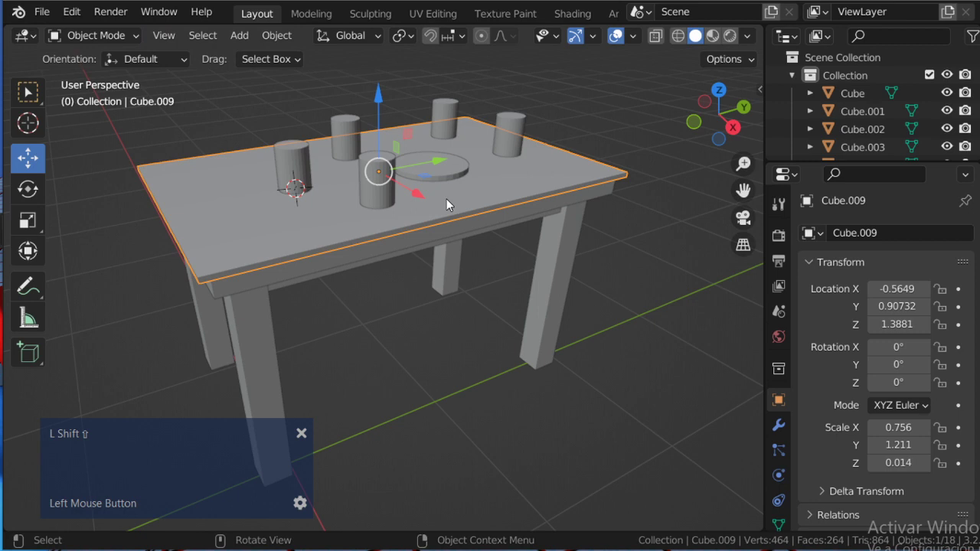
key("shift+-")
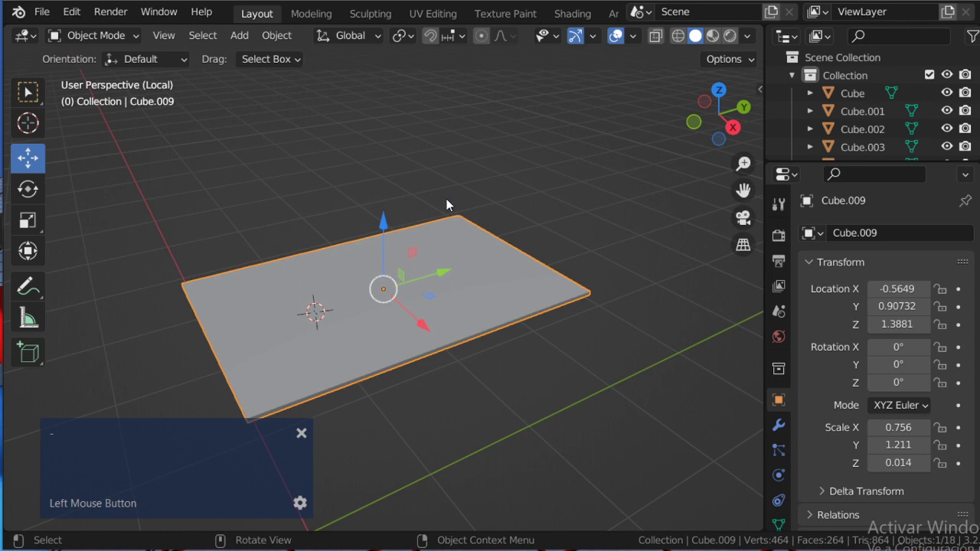
key("-")
key("-")
Isolate the thin sheet and a disc cylinder again via View > Local View
middle_click(507, 279)
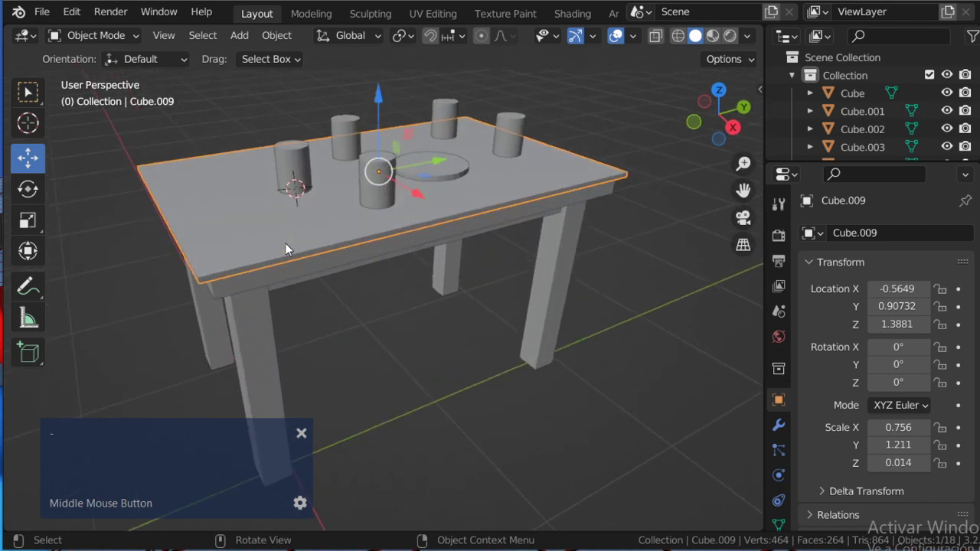
left_click(167, 40)
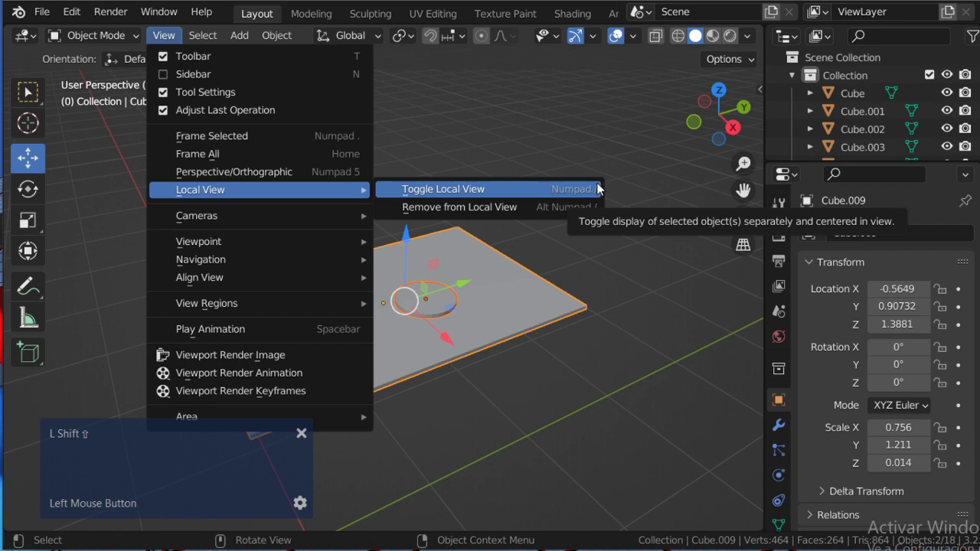
Exit Local View to show the whole table, browsing the View > Viewpoint presets
middle_click(440, 281)
left_click(167, 35)
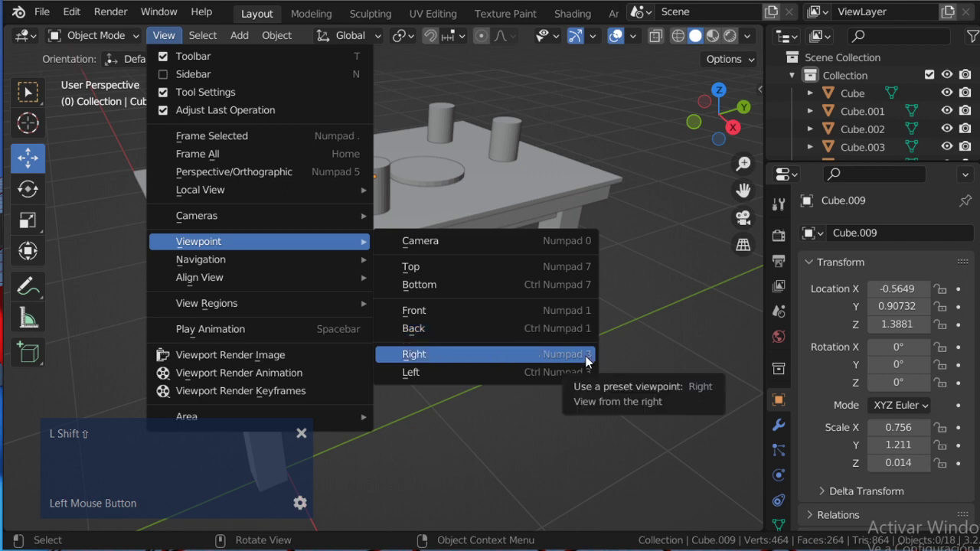
key("shift+Escape")
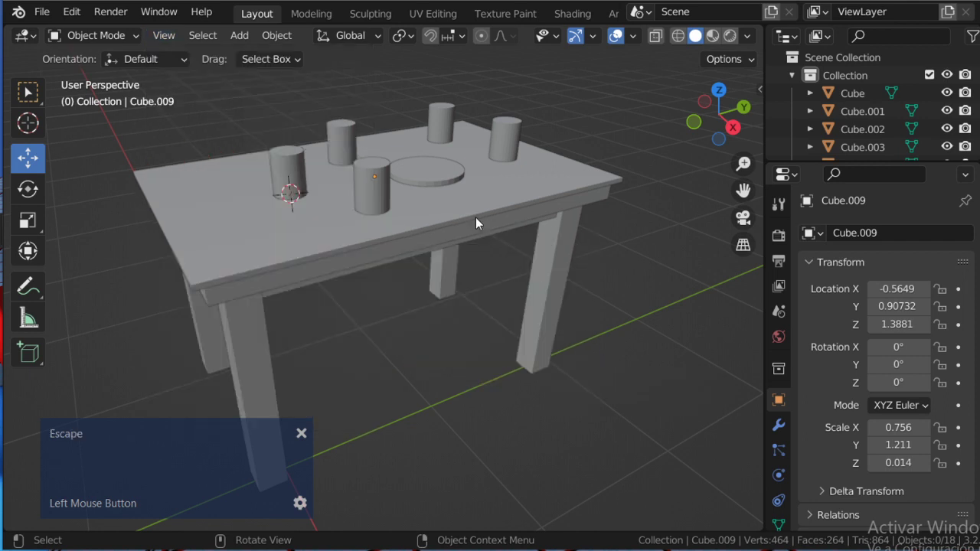
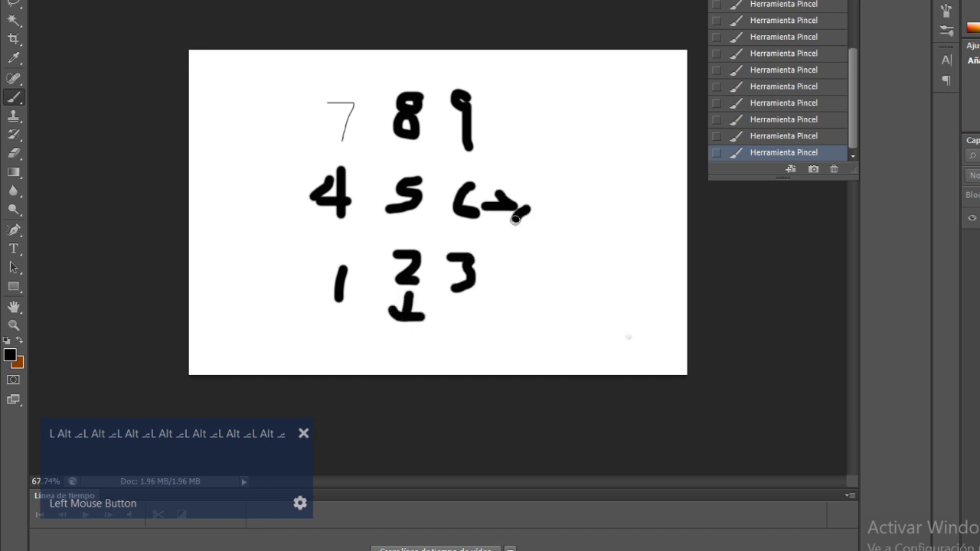
Undo the last stray brush stroke on the numpad sketch and switch back to Blender
key("ctrl+z")
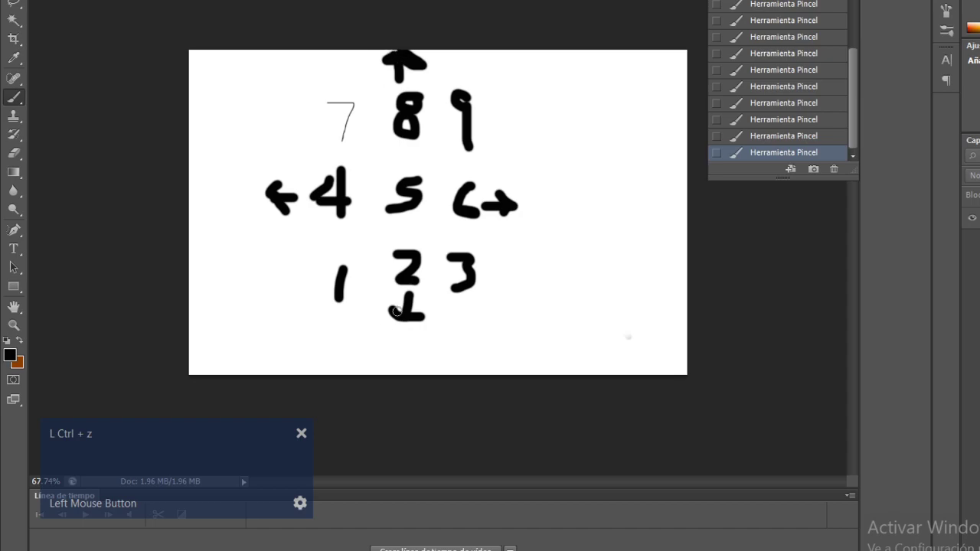
key("alt+Tab")
Orbit the table view in steps with Numpad 8, 2, 4 and 6, then switch to Photoshop
key("8")
key("8")
key("2")
key("2")
key("2")
key("2")
key("2")
key("2")
key("8")
key("8")
key("8")
key("4")
key("4")
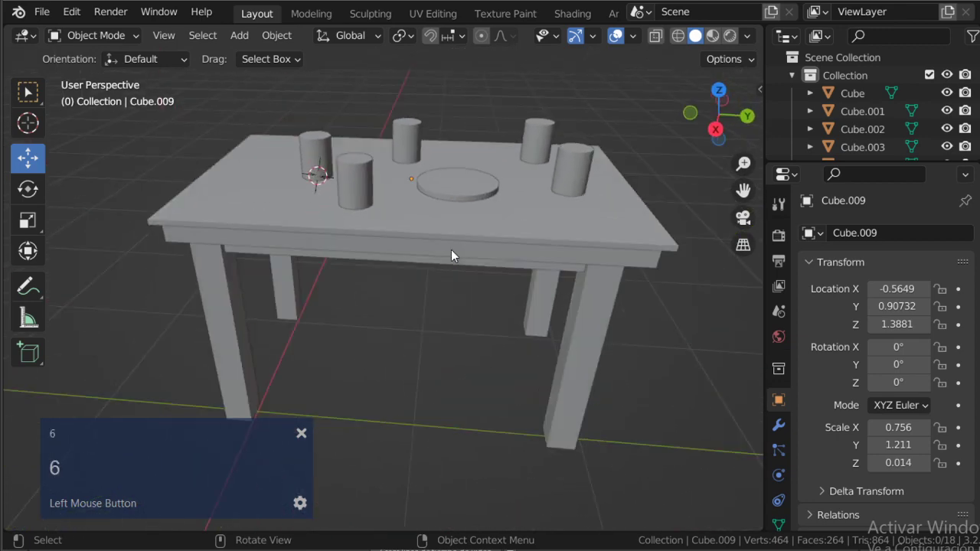
key("4")
key("4")
key("4")
key("4")
key("6")
key("6")
key("4")
key("6")
key("alt+Tab")
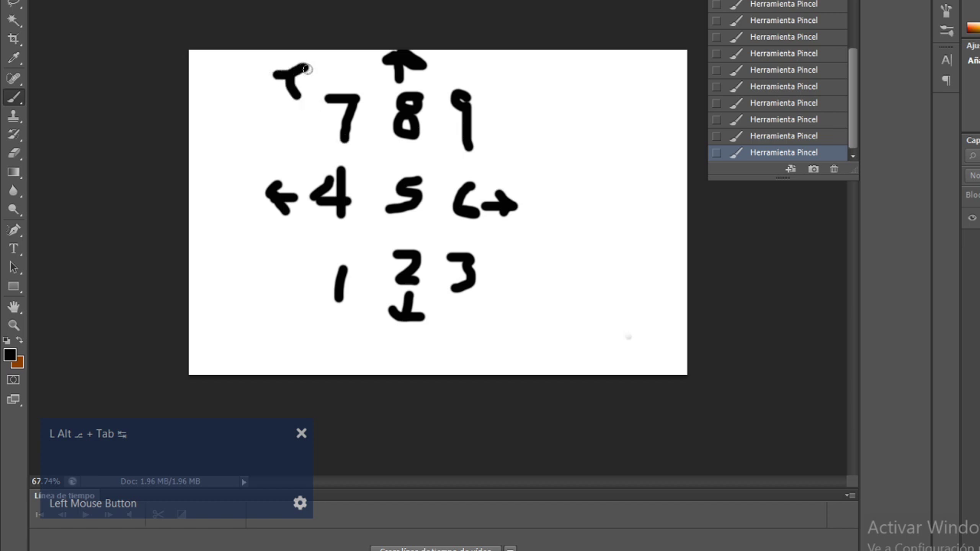
Undo the stray stroke near the 7, write TOP in red beside it, and return to Blender
key("ctrl+z")
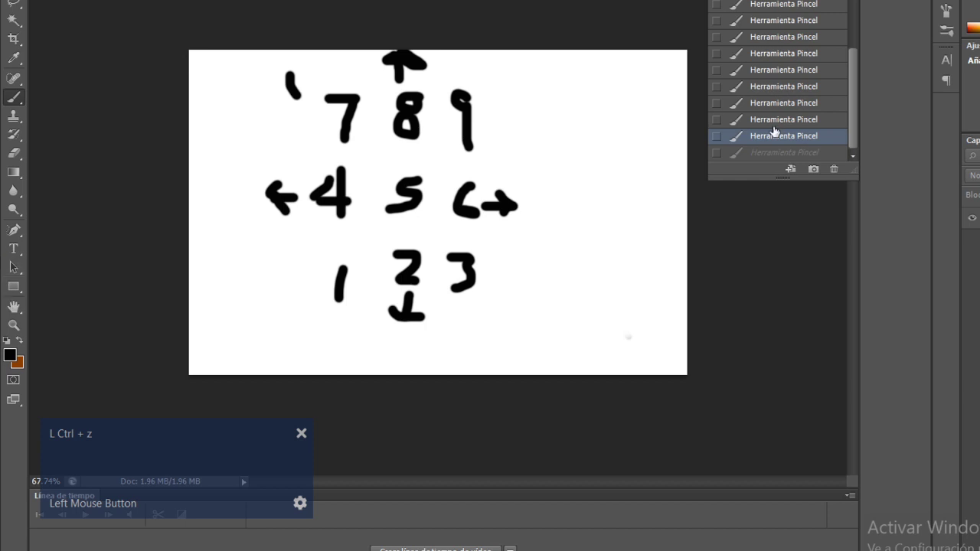
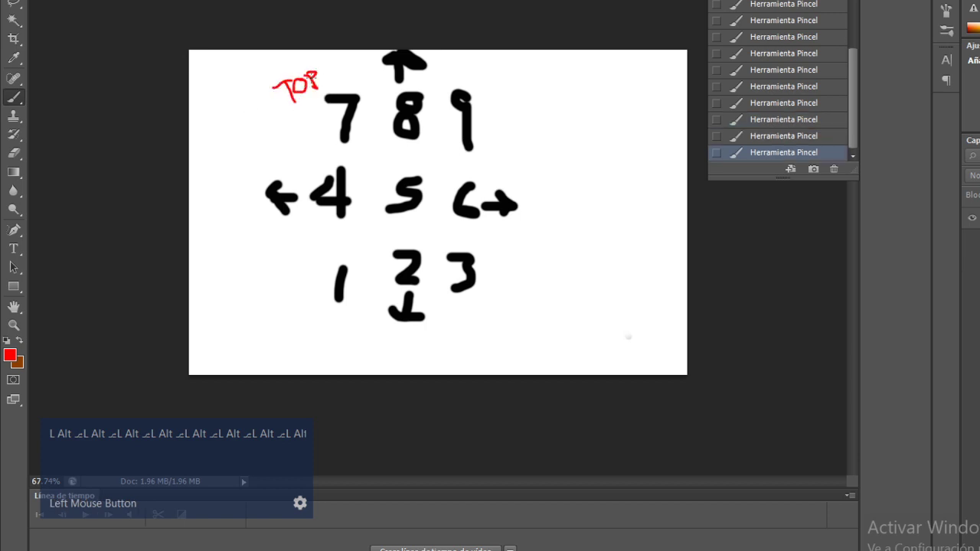
key("alt+Tab")
key("alt+Tab")
key("alt+Tab")
Look straight down on the table with Numpad 7, then zoom out and orbit slightly
key("7")
scroll("down", 3)
middle_click(373, 346)
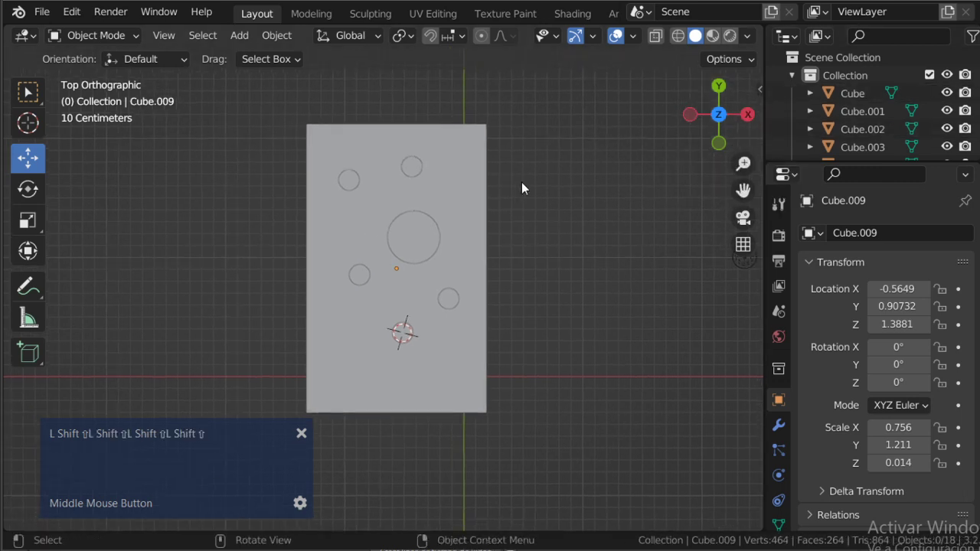
Switch the table to the front orthographic view with Numpad 1
key("shift+1")
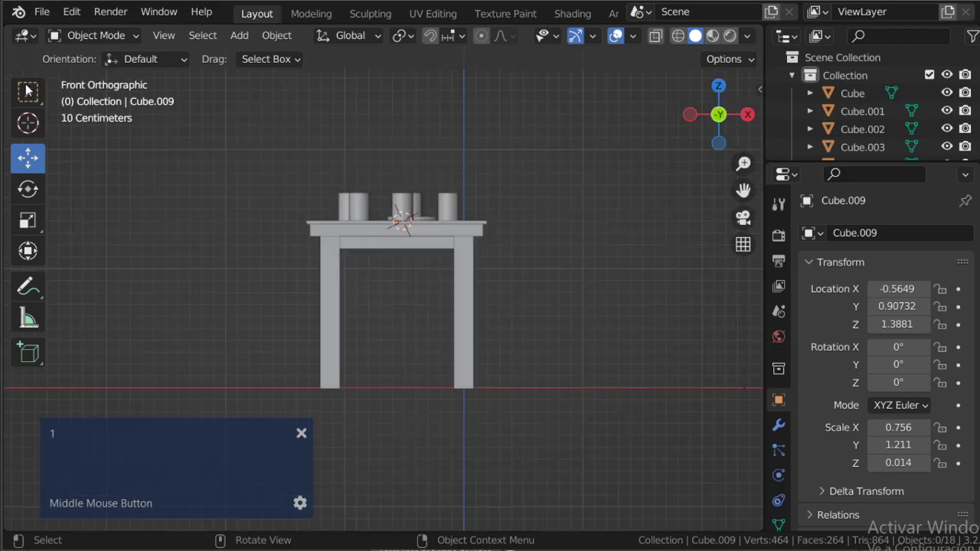
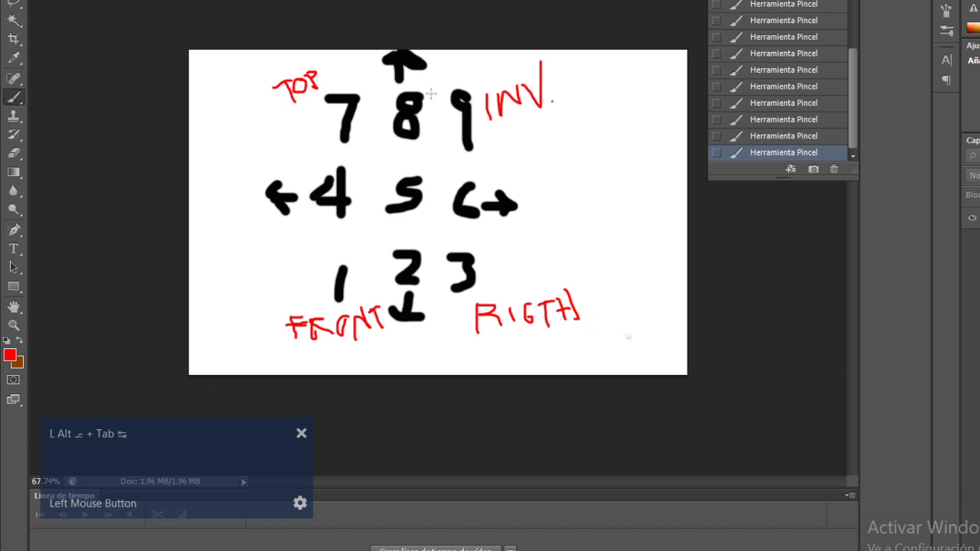
Switch to Blender and orbit the table stepwise with Numpad 8, 2, 4 and 6
key("alt+Tab")
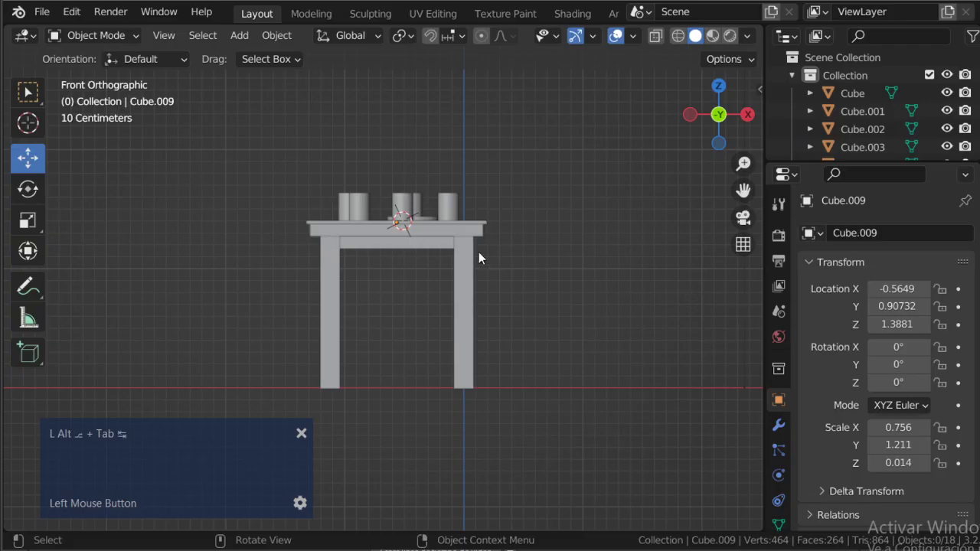
middle_click(497, 273)
key("8")
key("8")
key("8")
key("2")
key("2")
key("4")
key("6")
key("6")
key("6")
key("4")
scroll("up", 3)
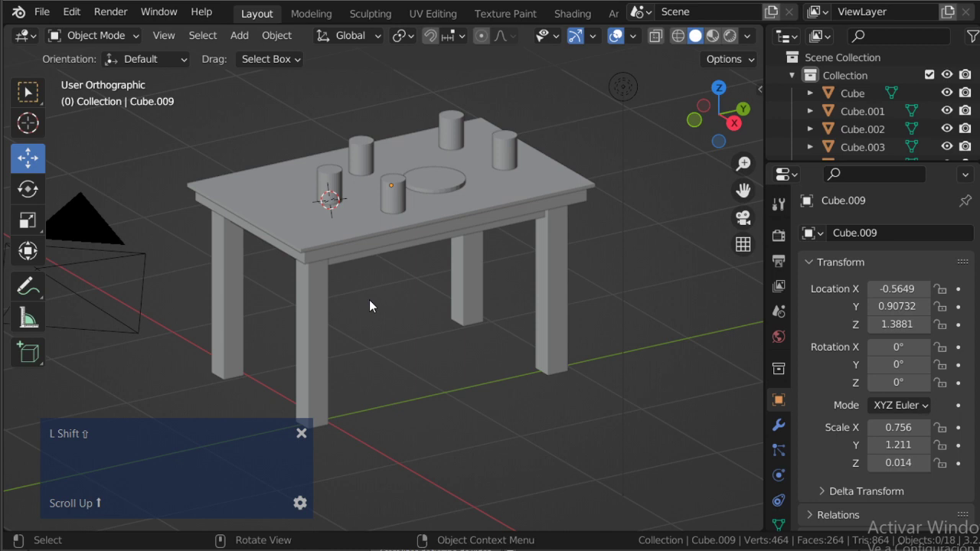
View the table from the top, front, right and left, then orbit back to perspective
key("7")
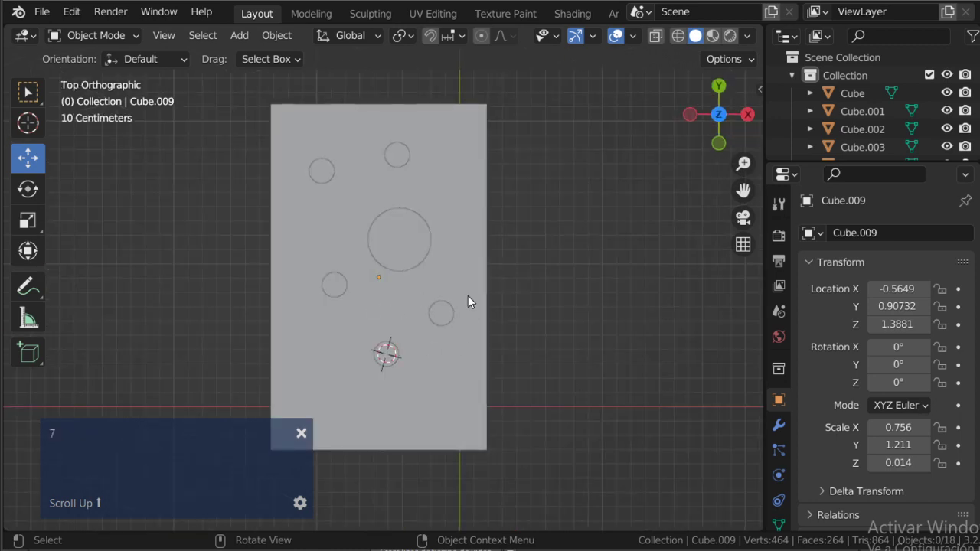
key("1")
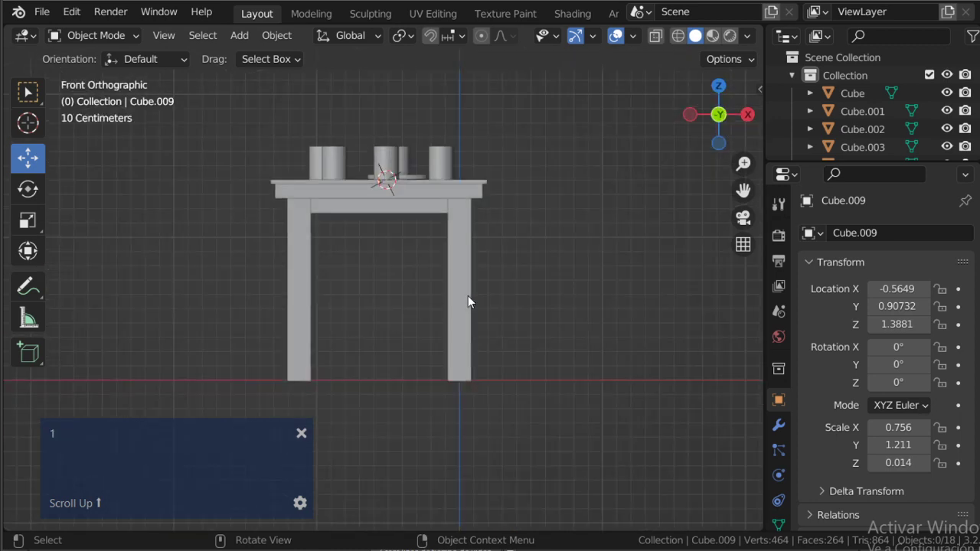
key("3")
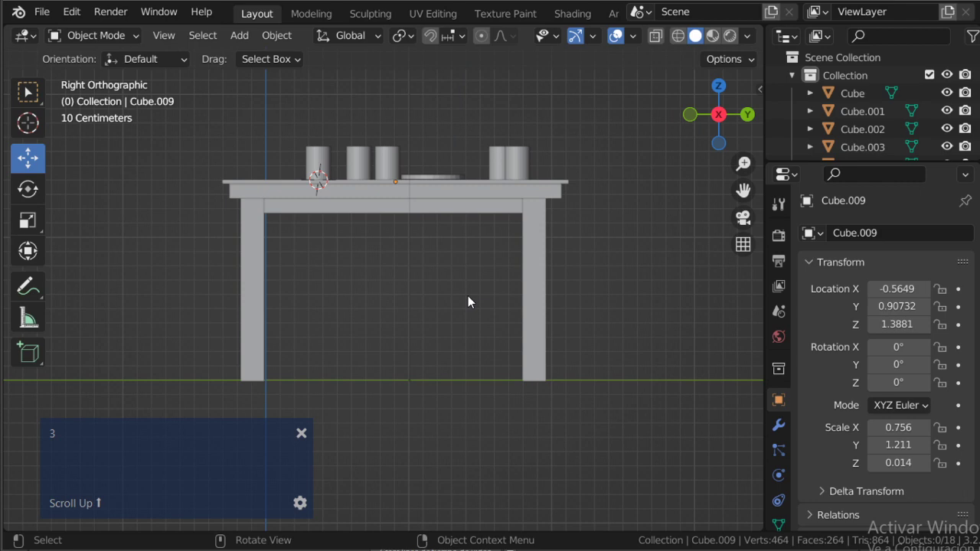
key("9")
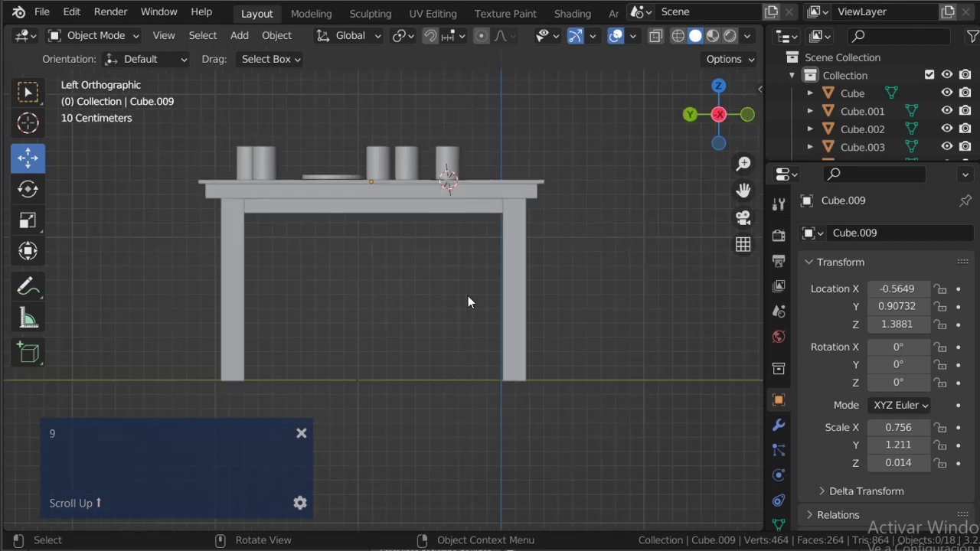
middle_click(404, 226)
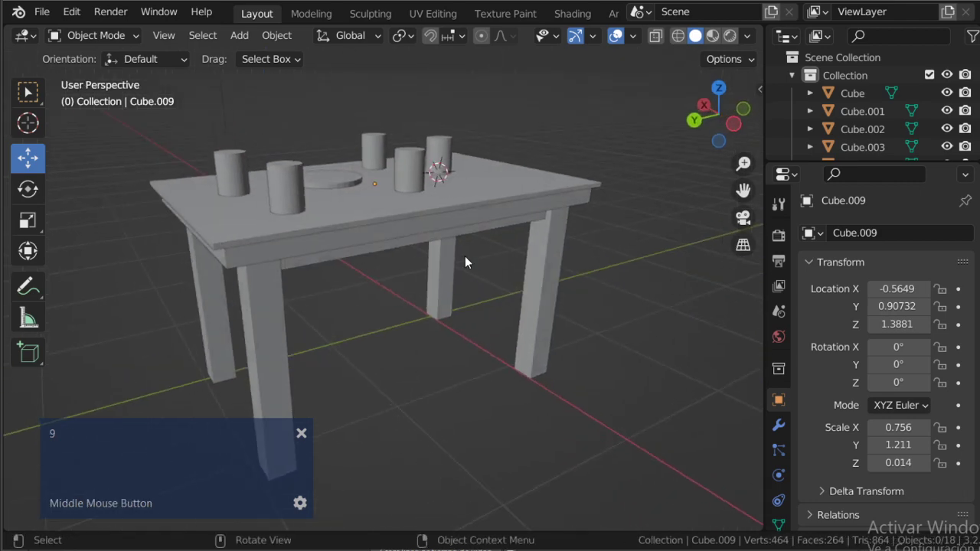
Toggle the opposite view repeatedly with Numpad 9, then switch back to Photoshop
key("9")
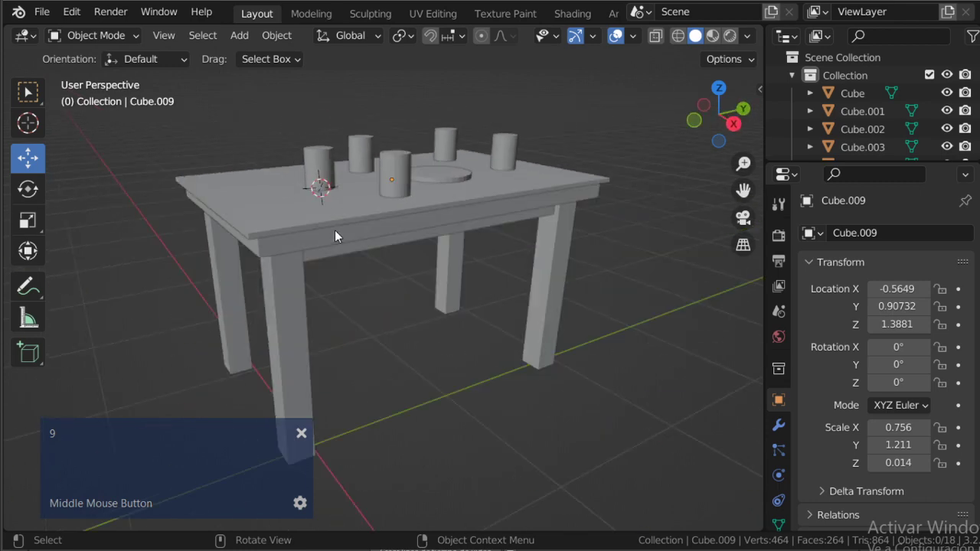
key("9")
key("9")
key("9")
key("9")
key("9")
key("9")
key("alt+Tab")
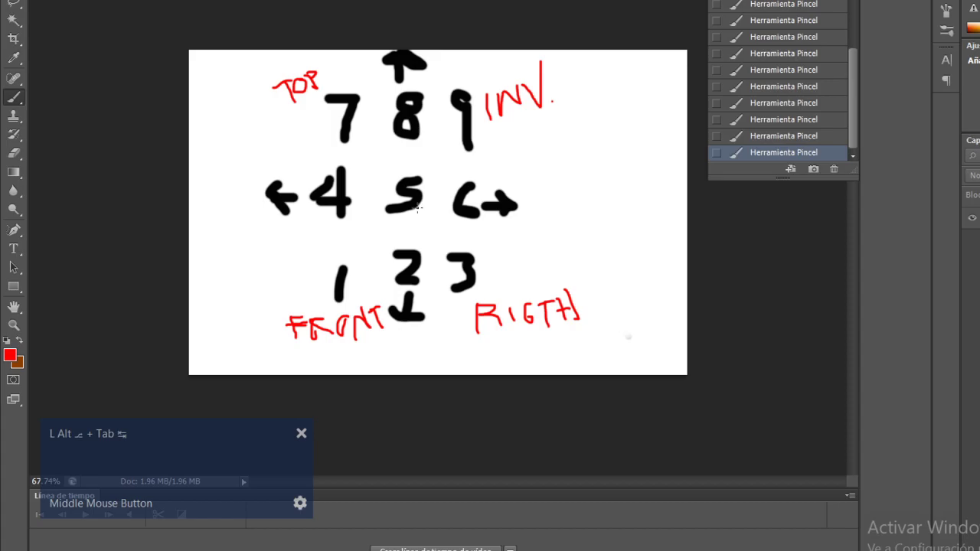
Circle the TOP 7, 9 INV, 1 FRONT and 3 RIGTH labels in red, flipping between Photoshop and Blender
key("alt+Tab")
key("alt+Tab")
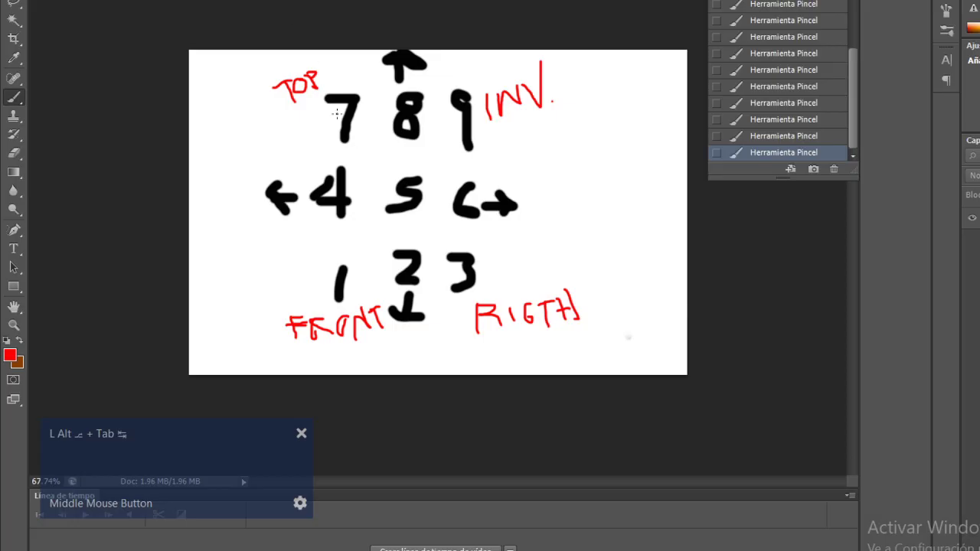
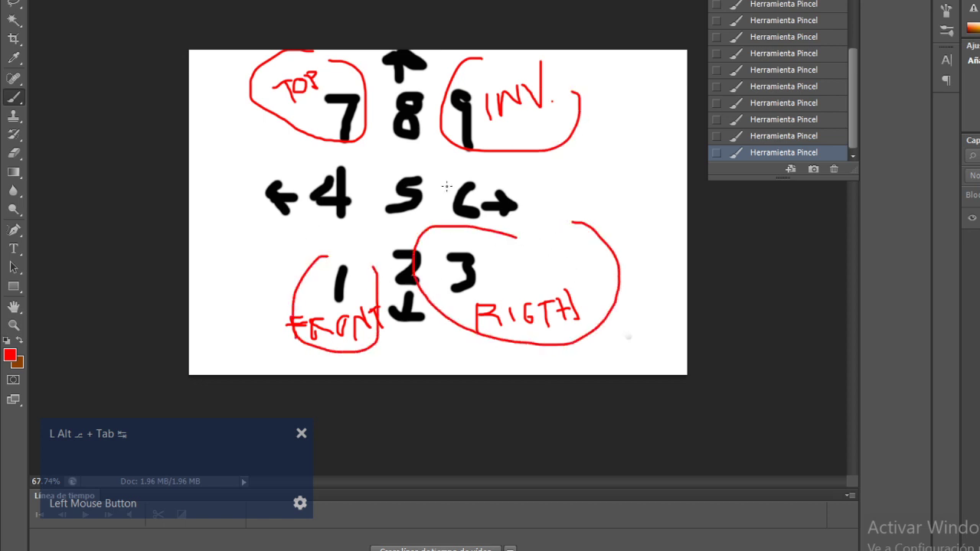
key("alt+Tab")
middle_click(415, 271)
type("L Shift ⇧L Shift ⇧L Shift ⇧L Shift ⇧L Shift ⇧L Shift ⇧L Shi")
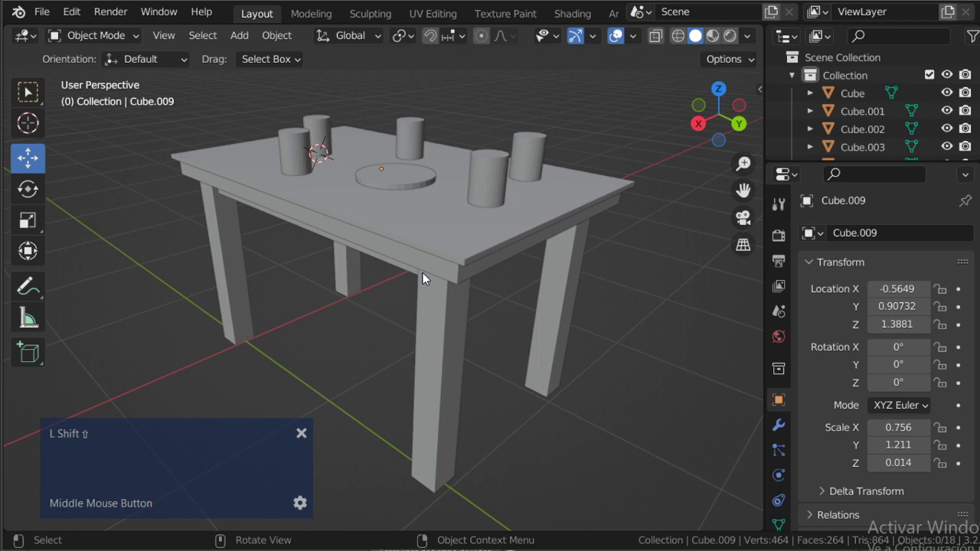
key("shift+alt+Tab")
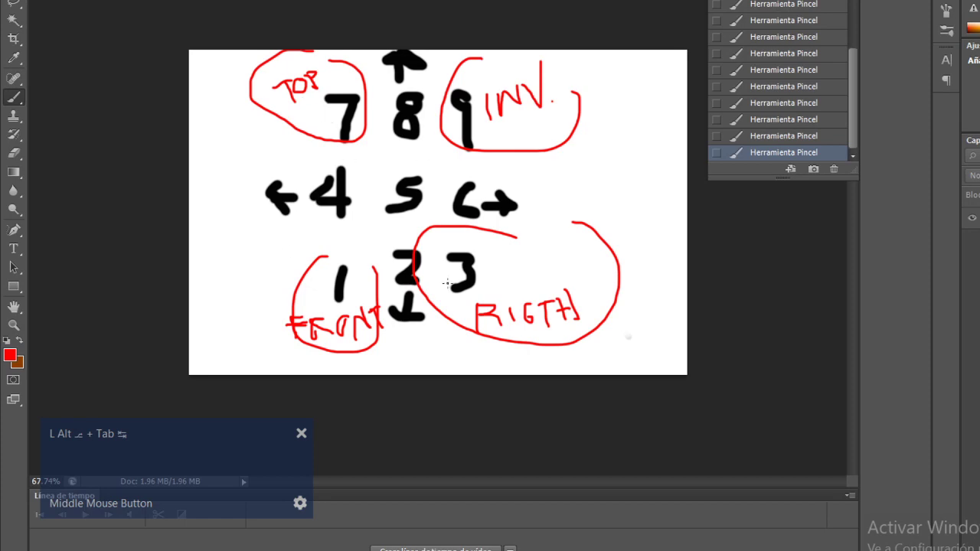
key("alt+Tab")
Check the table from top, front, right and the opposite side with Numpad 7, 1, 3, 9
key("7")
key("1")
key("3")
key("9")
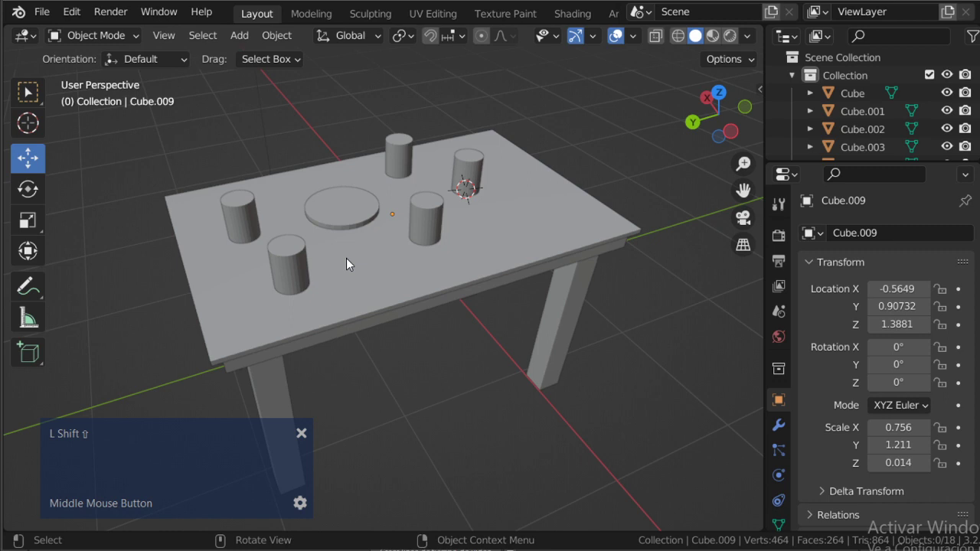
Show the Add > Mesh primitives list in the viewport header, then switch to Second Life
left_click(166, 36)
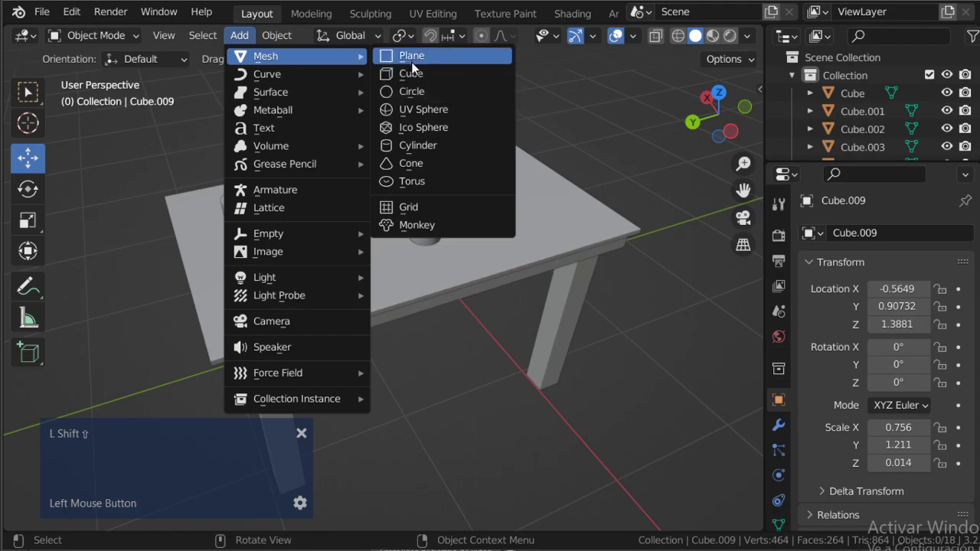
key("shift+alt+Tab")
key("alt+Tab")
Change the cream cube prim's building block type from Box to Sculpted, then return to Photoshop
key("alt+Tab")
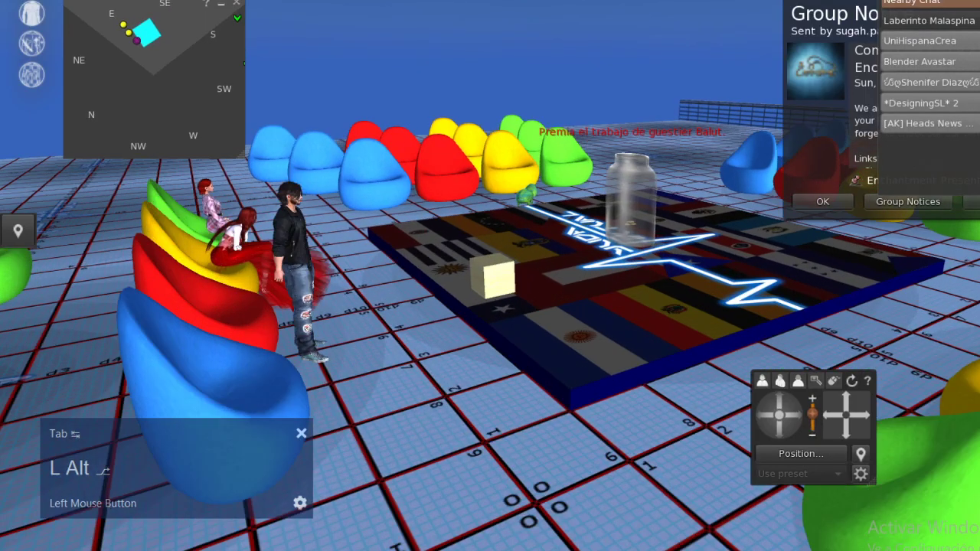
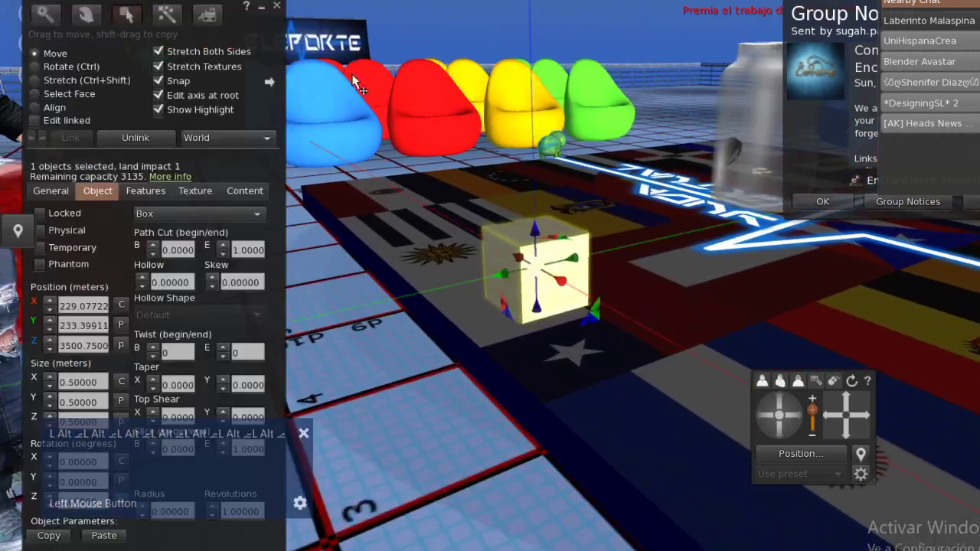
type("L Alt �TL Alt �TL Alt �TL Alt �TL Alt �TL Alt �TL Alt")
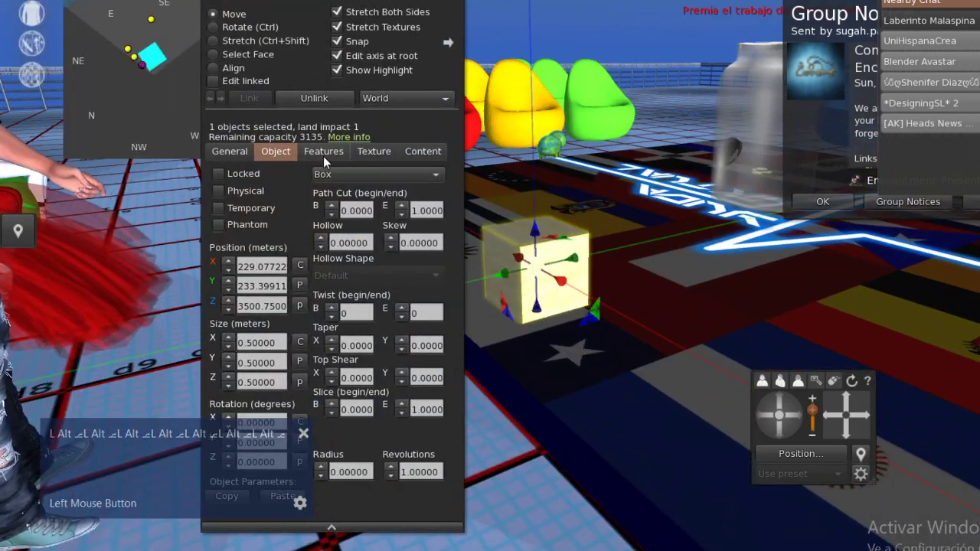
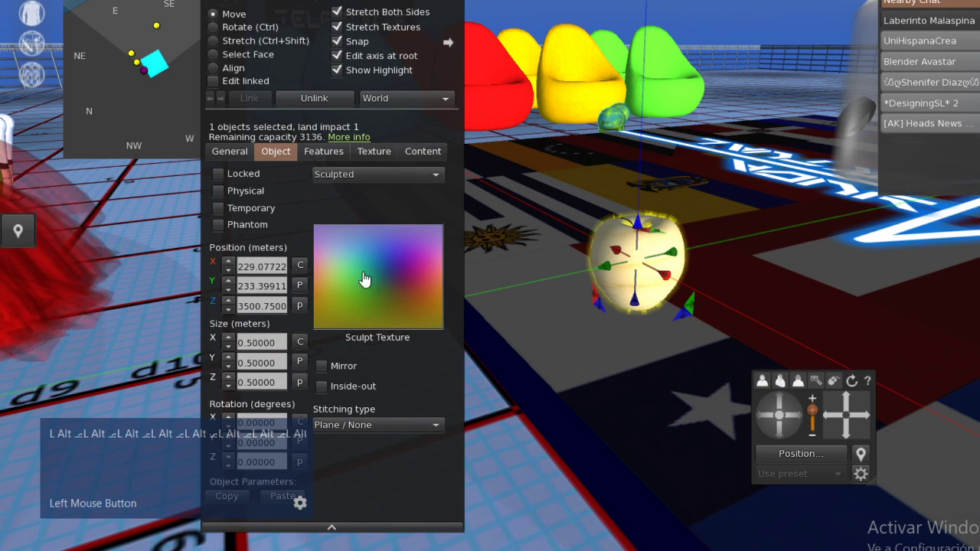
key("alt+Tab")
key("alt+Tab")
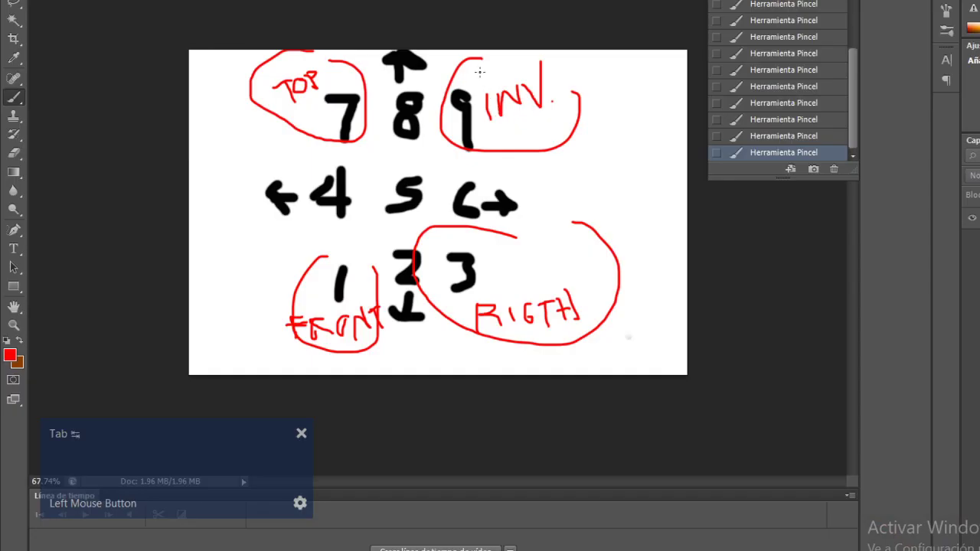
key("alt+Tab")
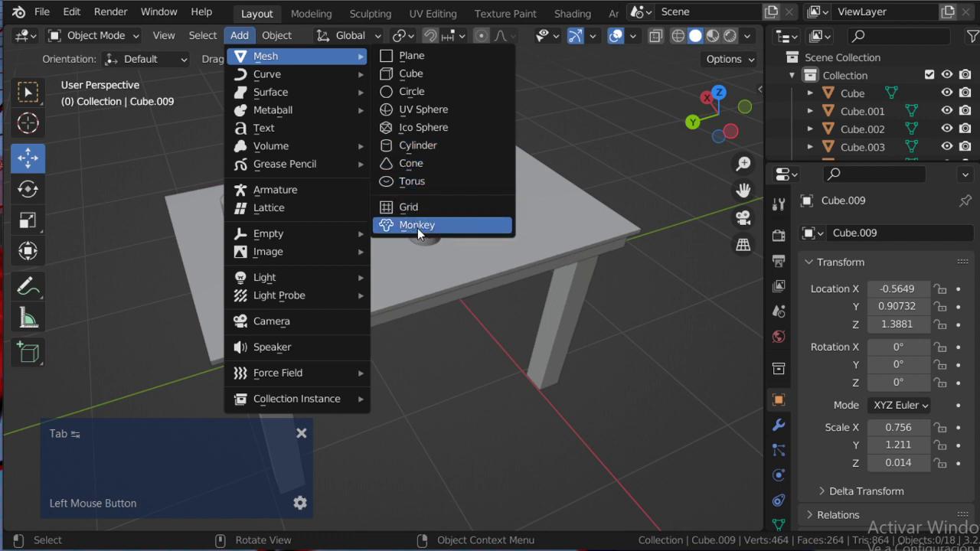
Add a Suzanne monkey head from Add > Mesh and orbit to see it above the table
scroll("down", 3)
scroll("up", 3)
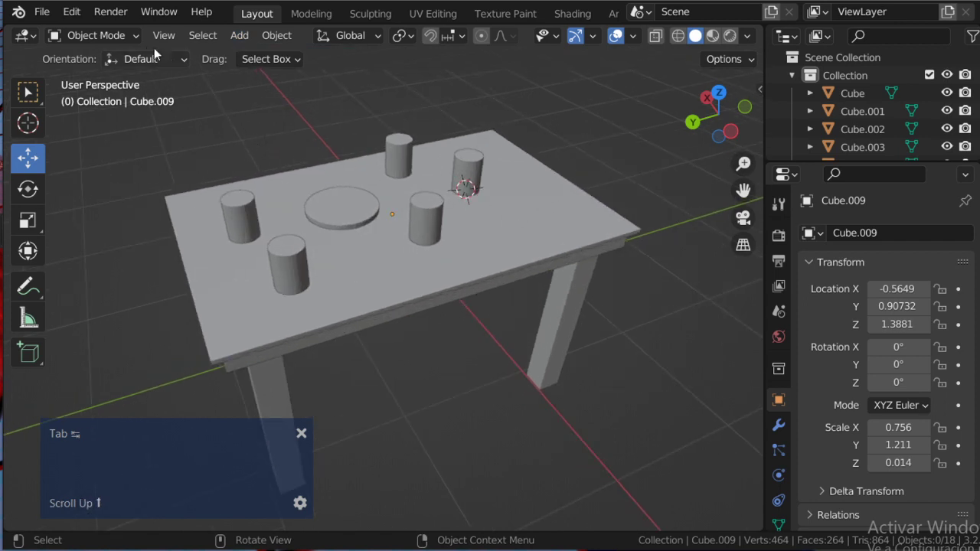
left_click(34, 134)
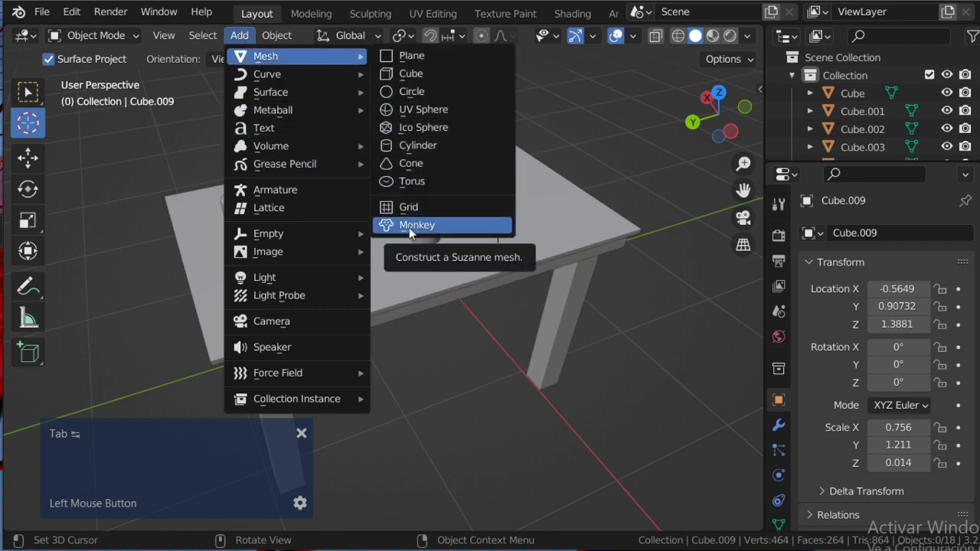
middle_click(459, 188)
scroll("down", 3)
middle_click(505, 183)
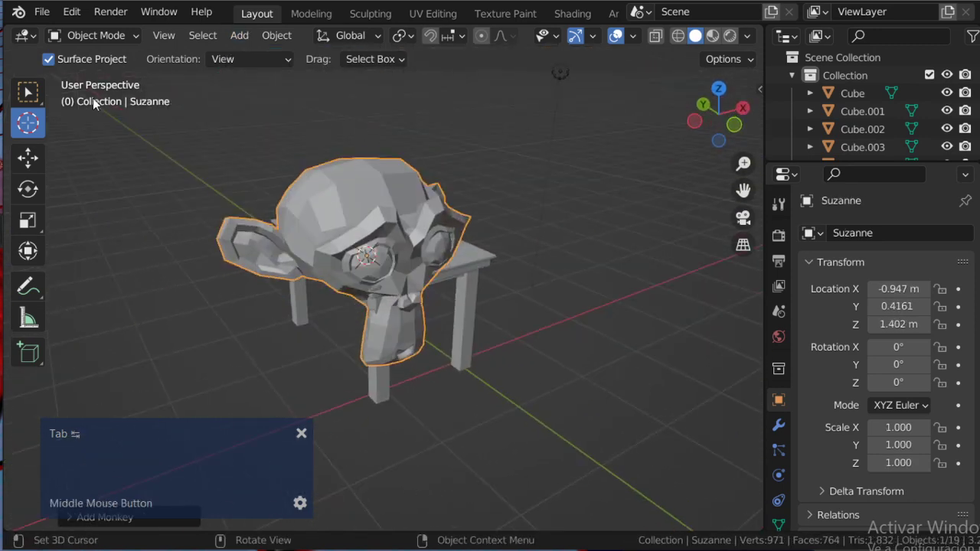
Move the monkey head upward, delete it, and bring up the object commands list
left_click(38, 160)
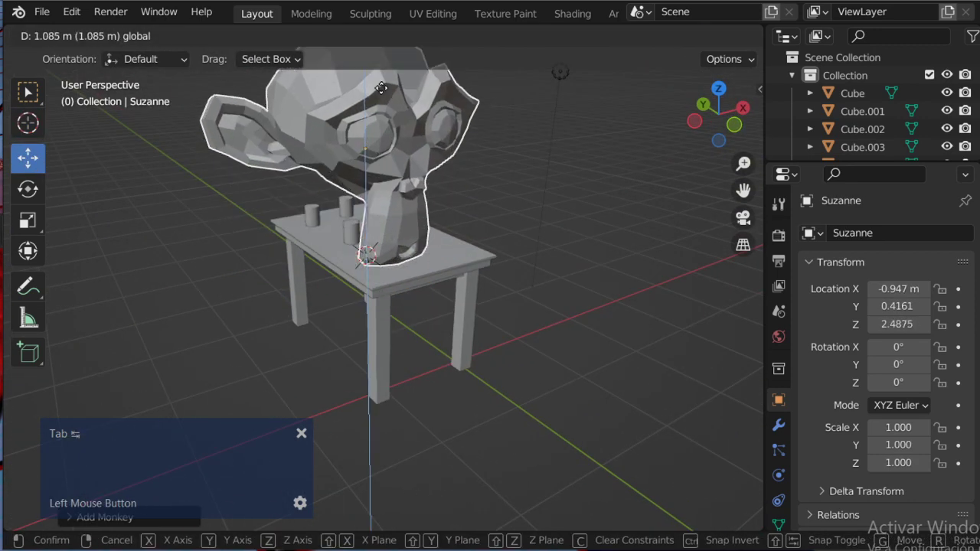
middle_click(425, 195)
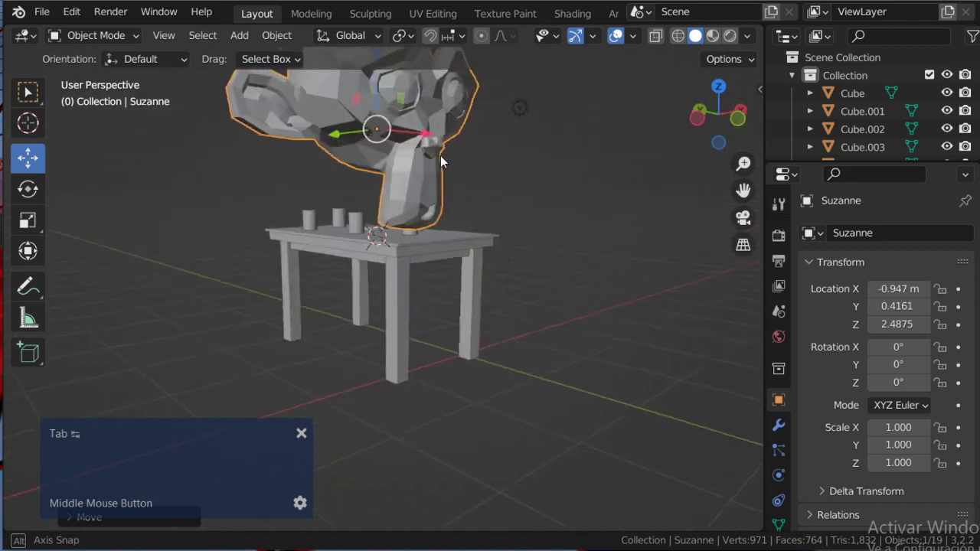
scroll("up", 3)
key("Delete")
left_click(273, 44)
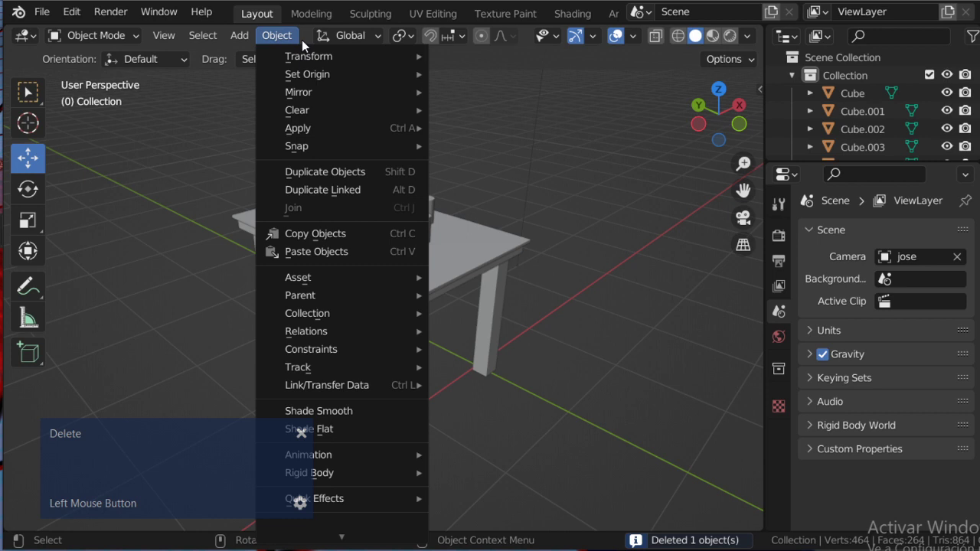
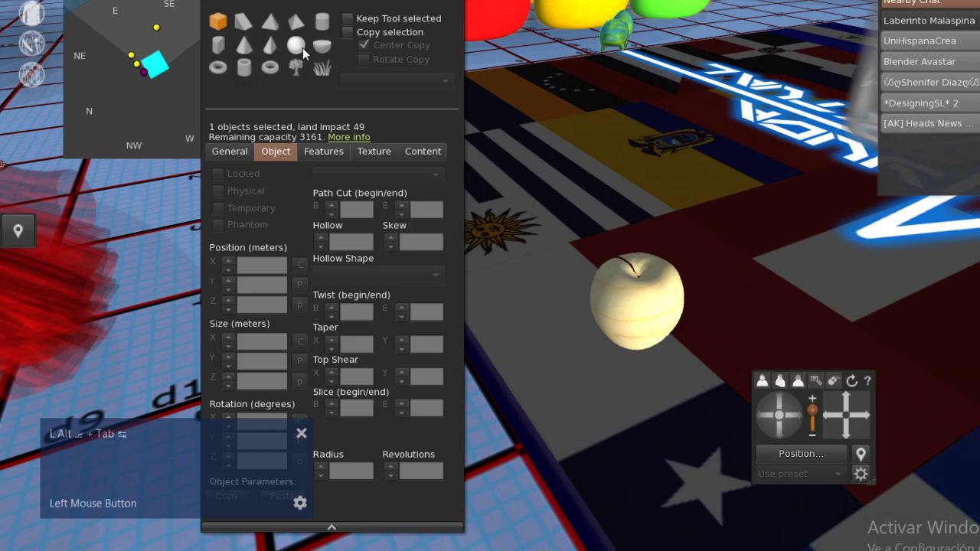
Show Second Life's Build prim shape palette, then orbit and zoom the Blender table scene
key("alt+Tab")
middle_click(363, 190)
scroll("up", 3)
middle_click(387, 185)
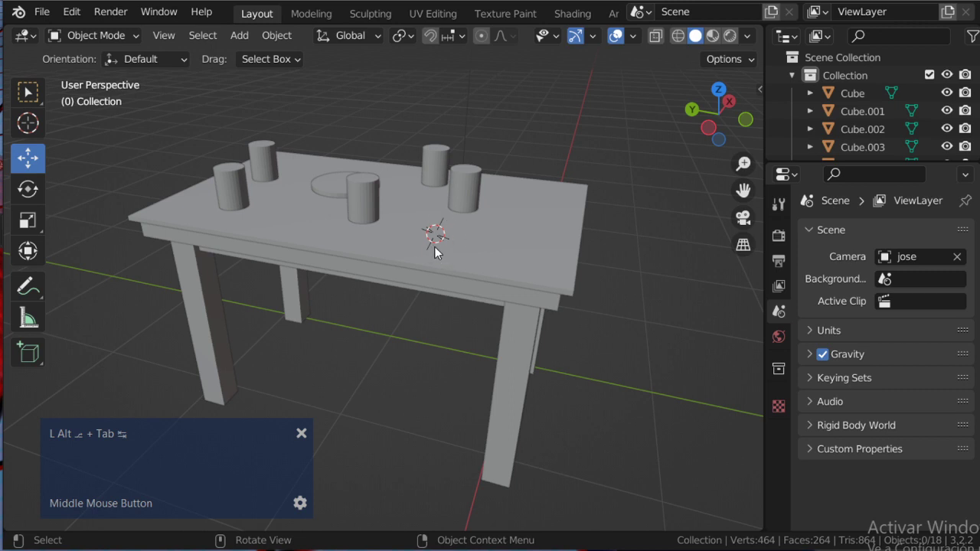
Add a UV sphere beside the table from the Add > Mesh list
scroll("down", 3)
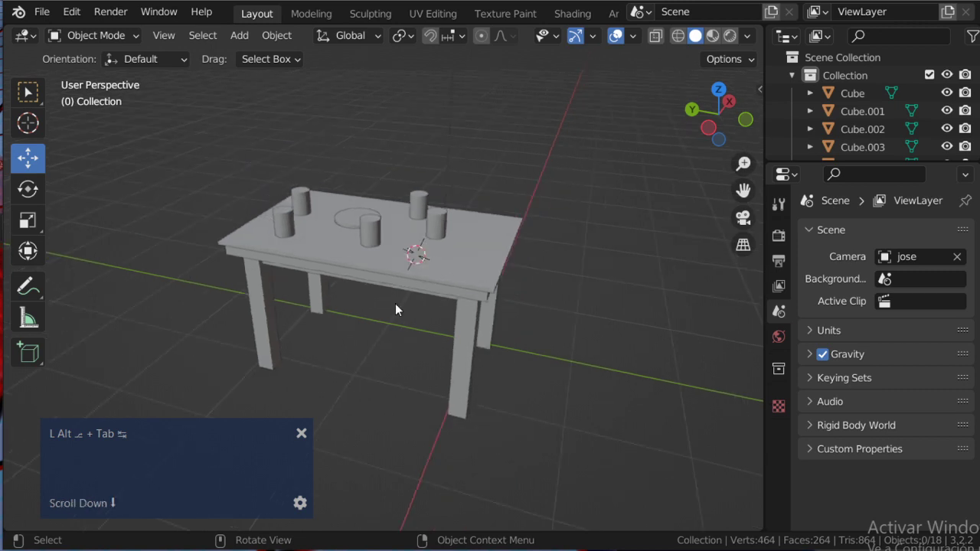
middle_click(385, 349)
left_click(29, 125)
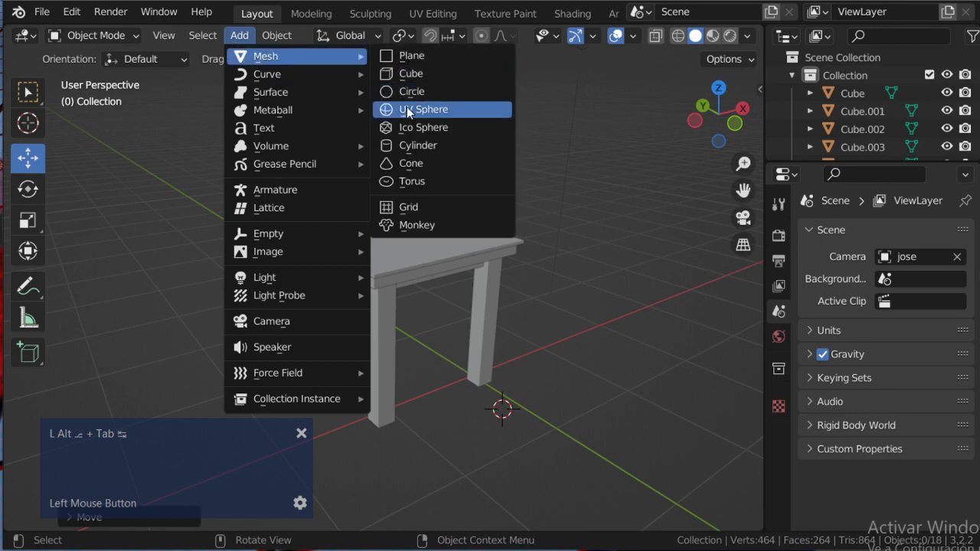
middle_click(548, 312)
Move the sphere along Y to about -1.00 m, reopen the Add list and dismiss it
scroll("down", 3)
middle_click(488, 297)
scroll("up", 3)
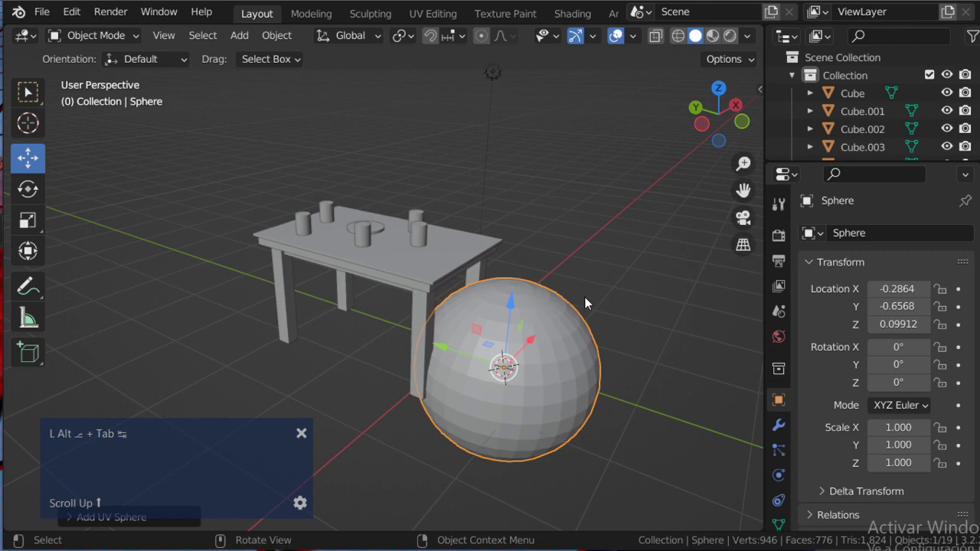
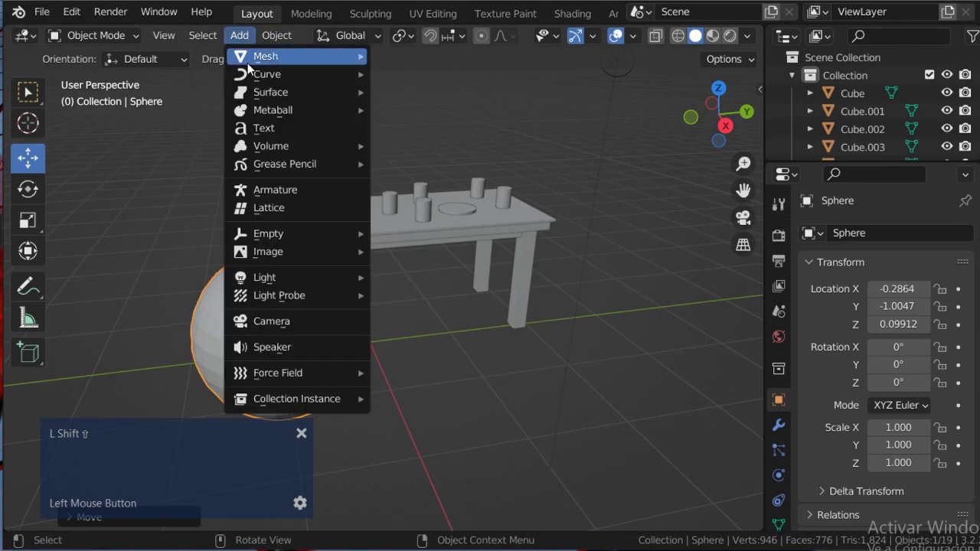
key("shift+Escape")
middle_click(440, 202)
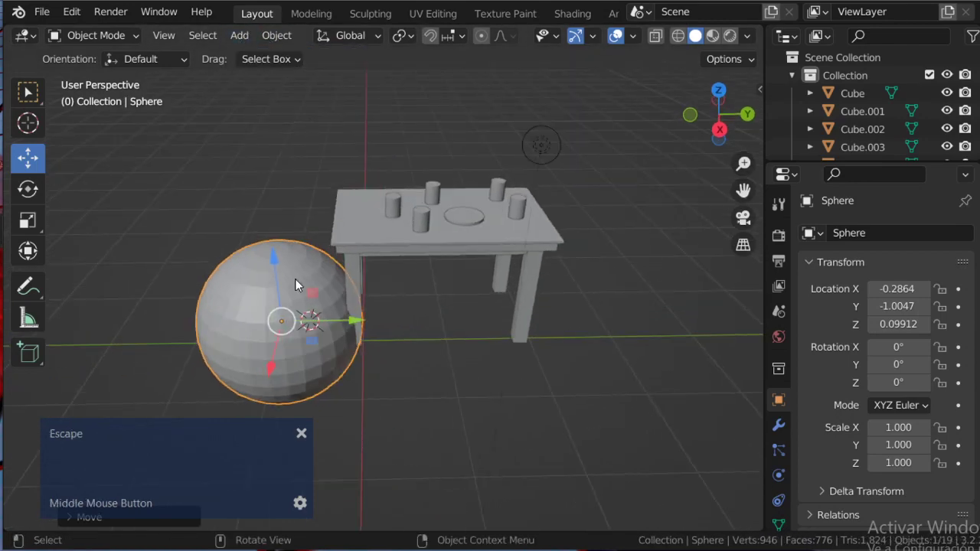
key("Delete")
left_click(243, 41)
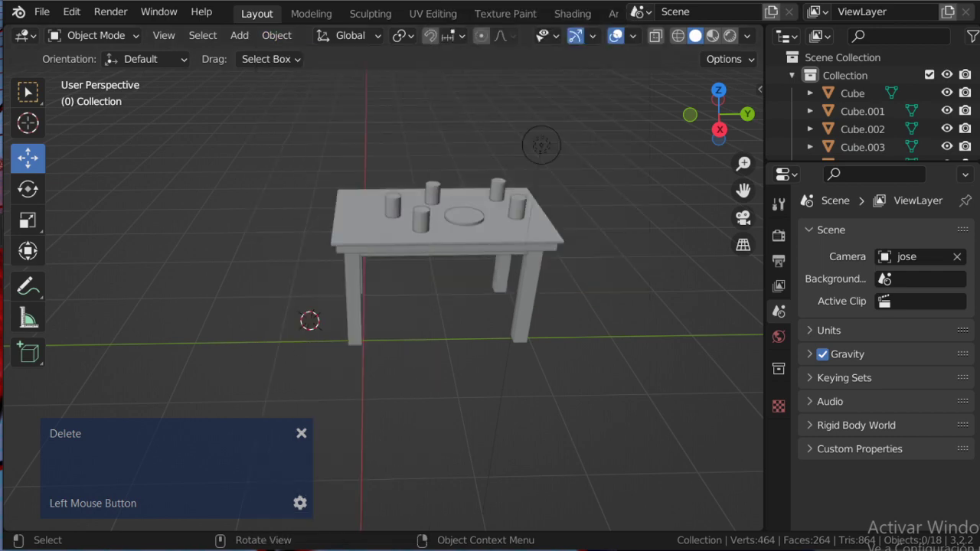
key("Delete")
left_click(385, 237)
scroll("up", 3)
middle_click(412, 221)
scroll("up", 3)
middle_click(510, 264)
left_click(432, 320)
middle_click(404, 308)
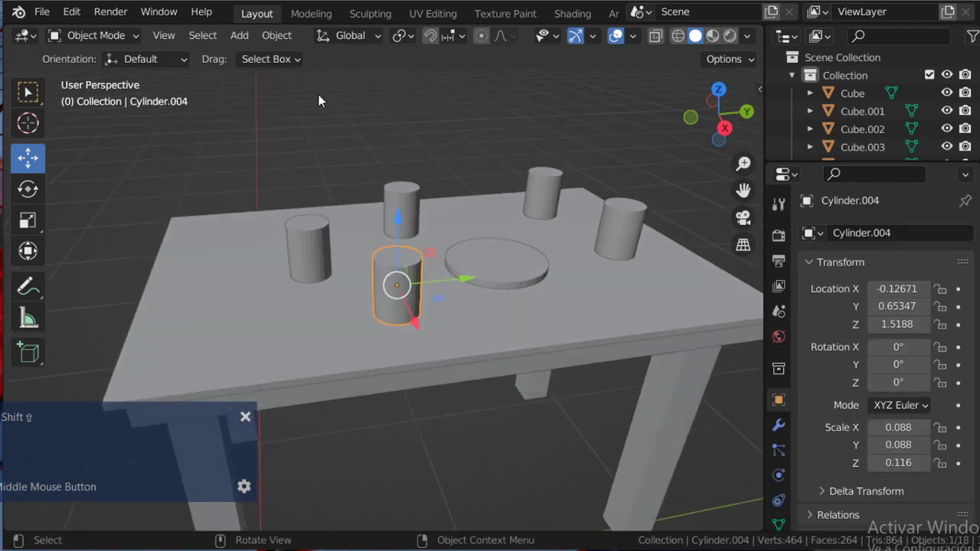
left_click(283, 46)
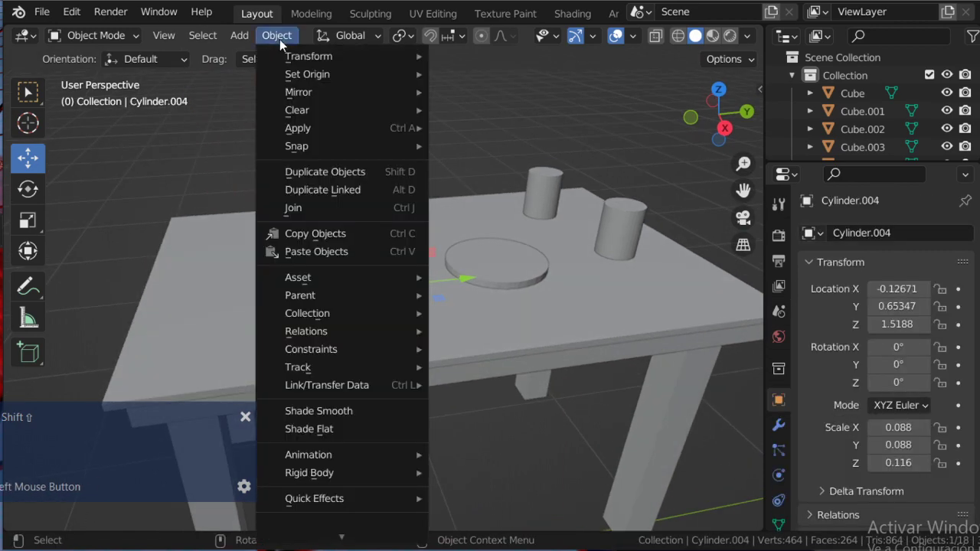
scroll("down", 3)
scroll("up", 3)
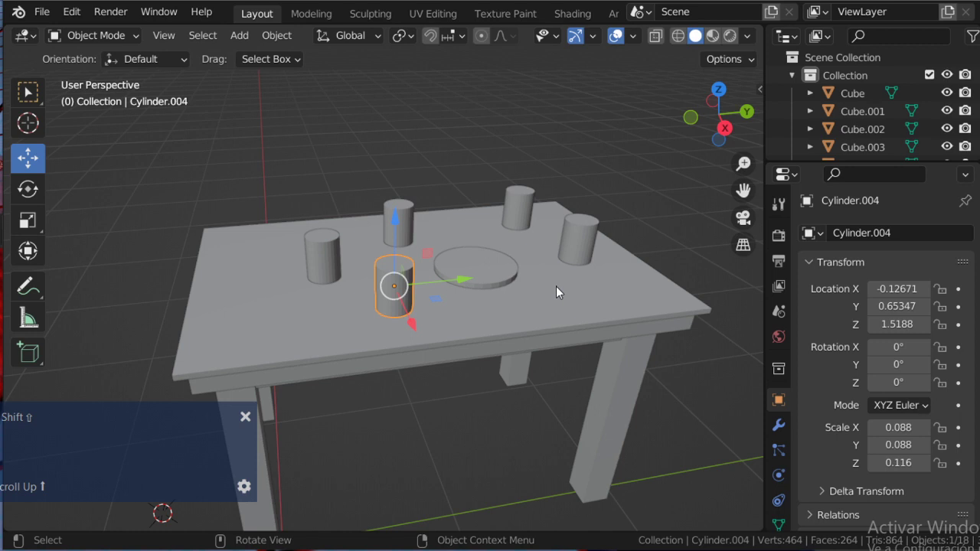
scroll("down", 3)
Delete every object, add a Plane, delete three of its vertices and move the remaining one in top view
left_click(224, 224)
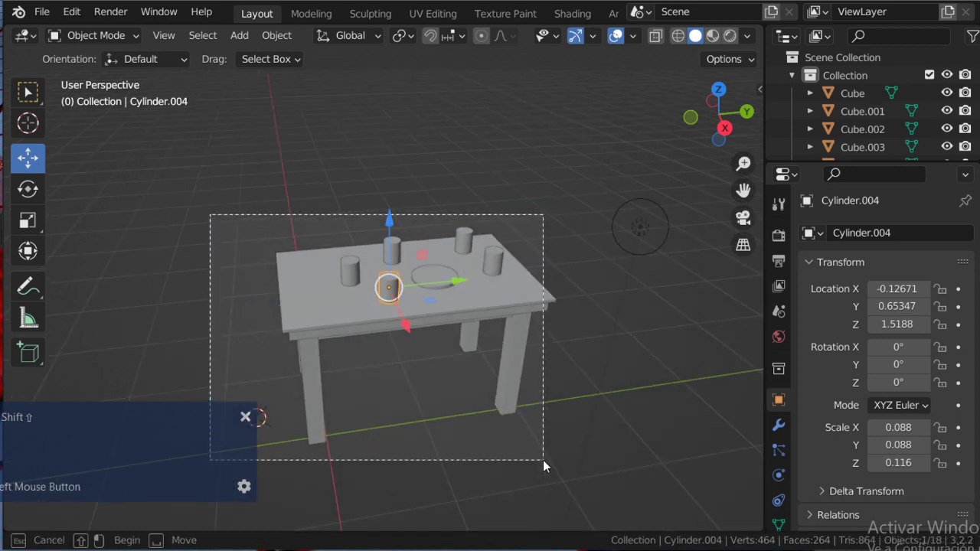
key("shift+Delete")
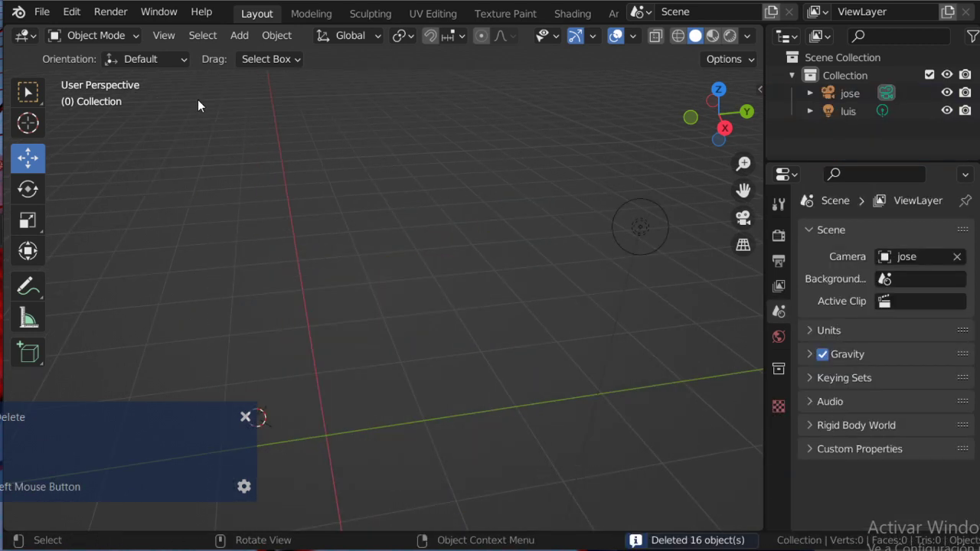
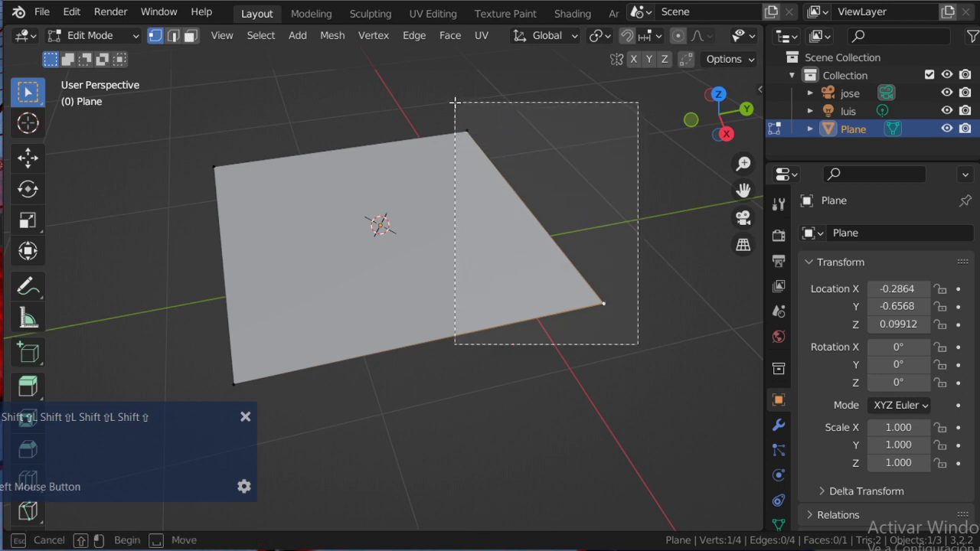
key("shift+Delete")
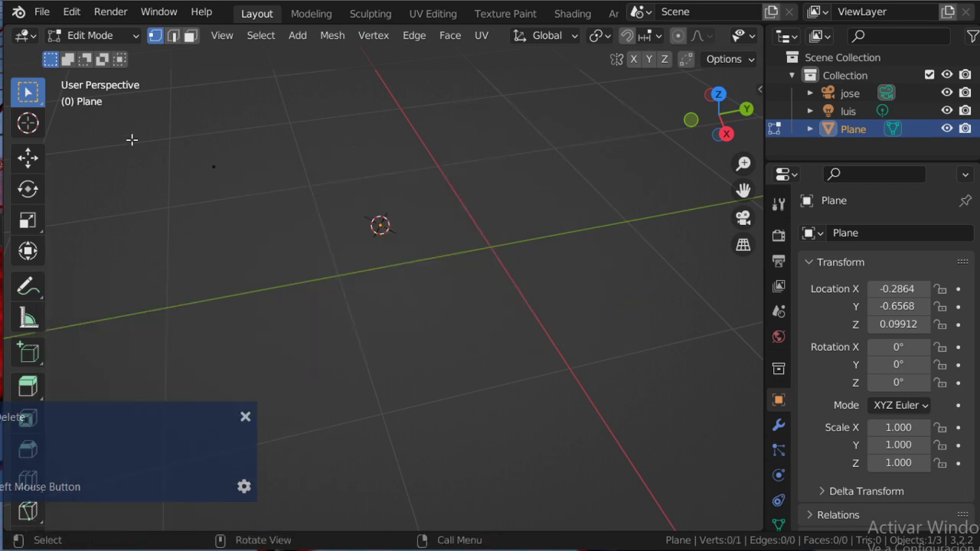
key("7")
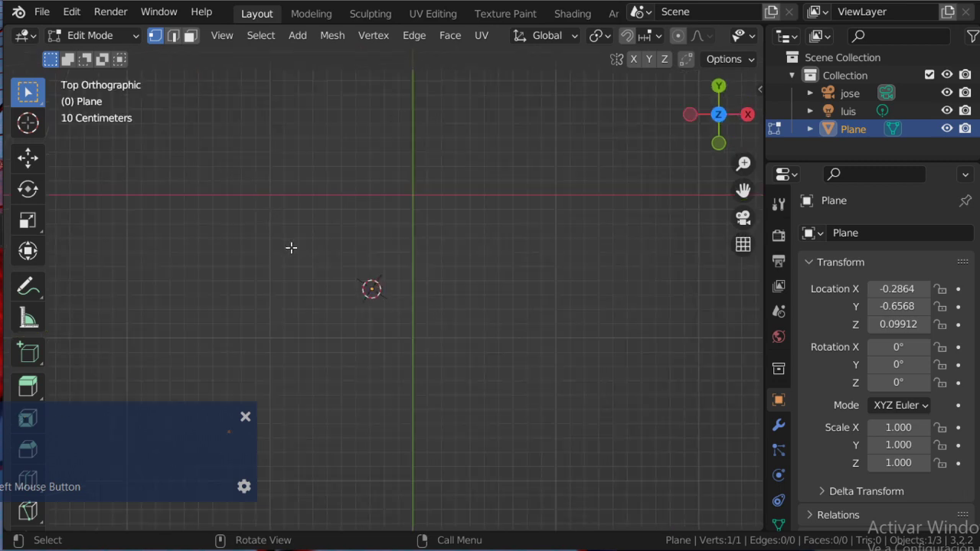
key("g")
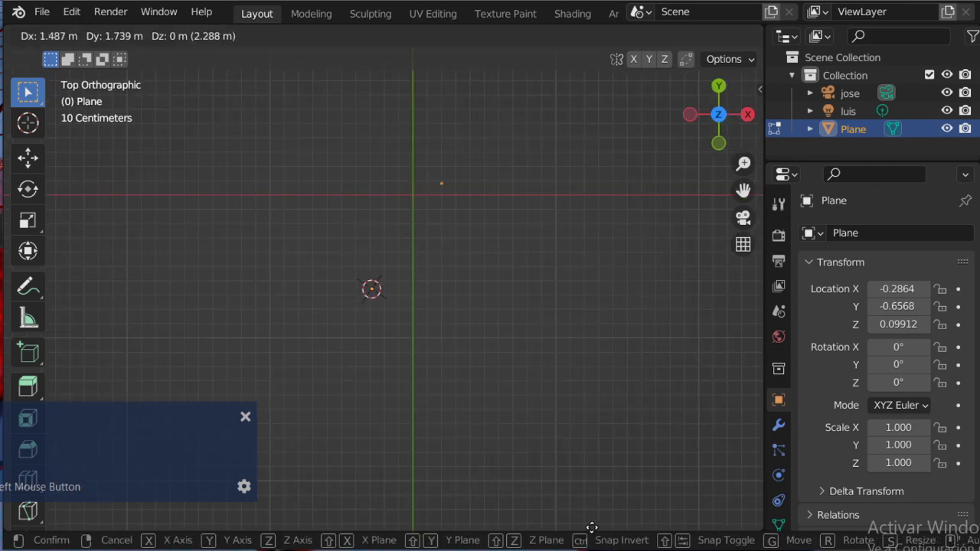
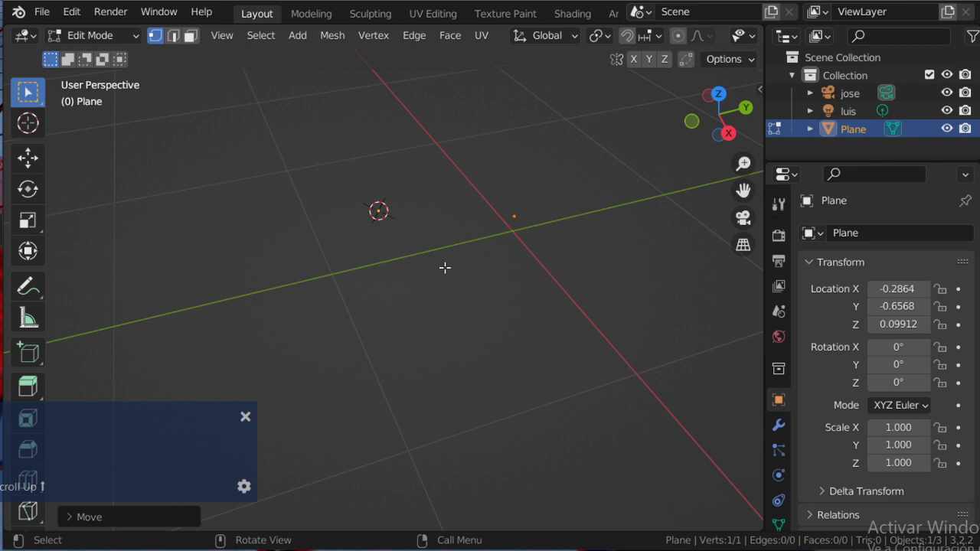
scroll("down", 3)
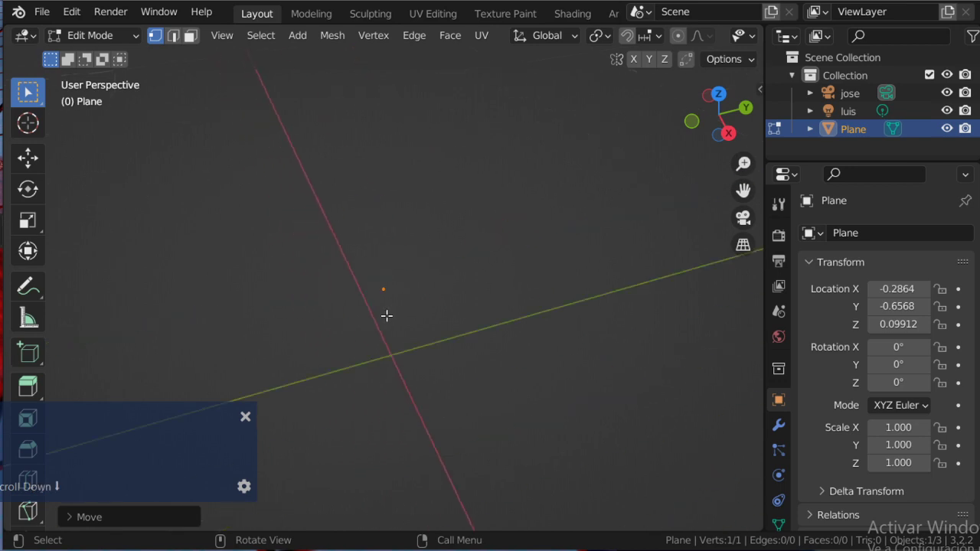
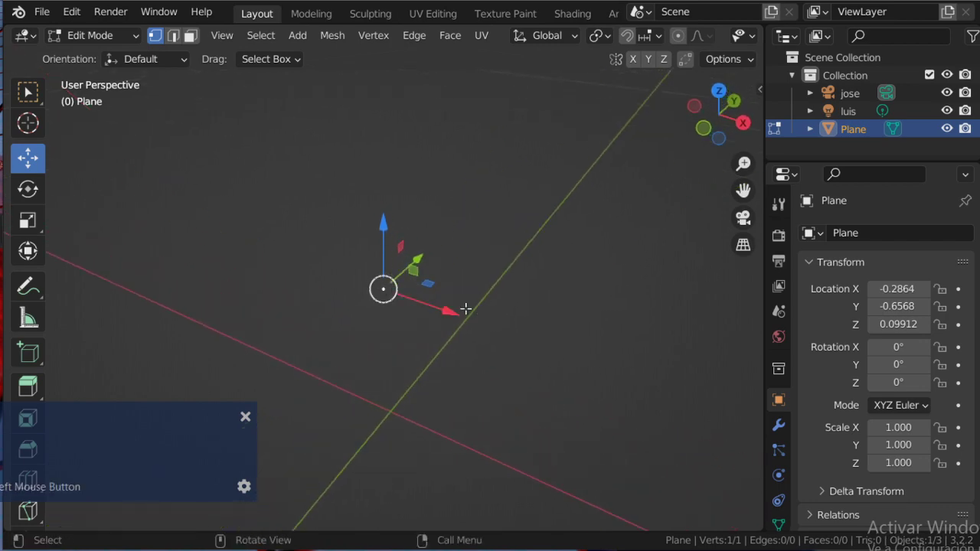
key("alt+Tab")
Render the Second Life plaza as wireframe with Ctrl+Shift+R and reach the Build > Upload mesh choices
key("alt+Tab")
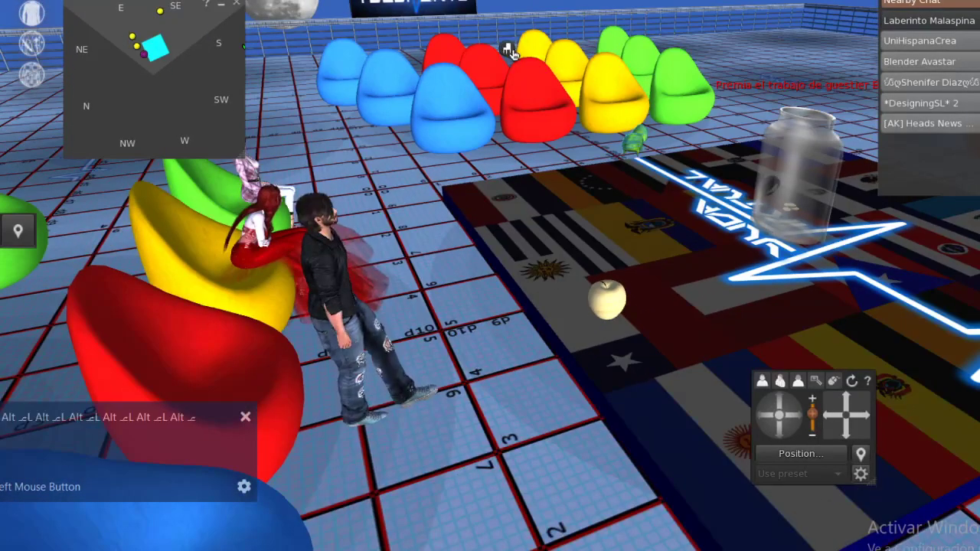
key("ctrl+shift+r")
type("l")
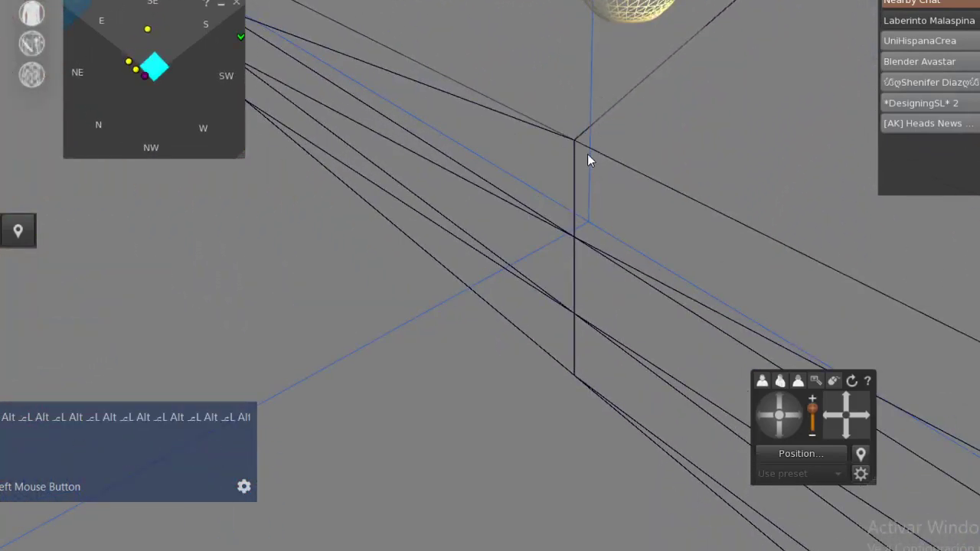
scroll("down", 3)
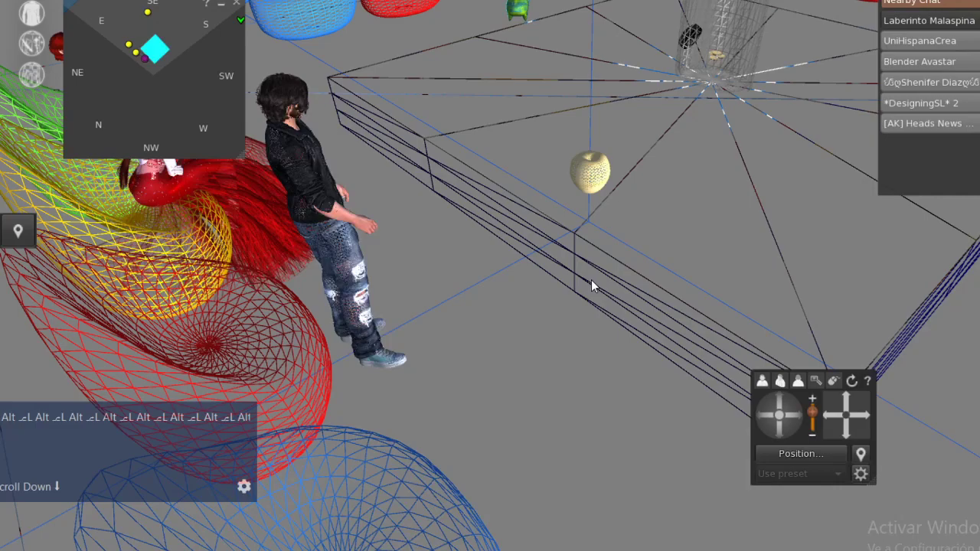
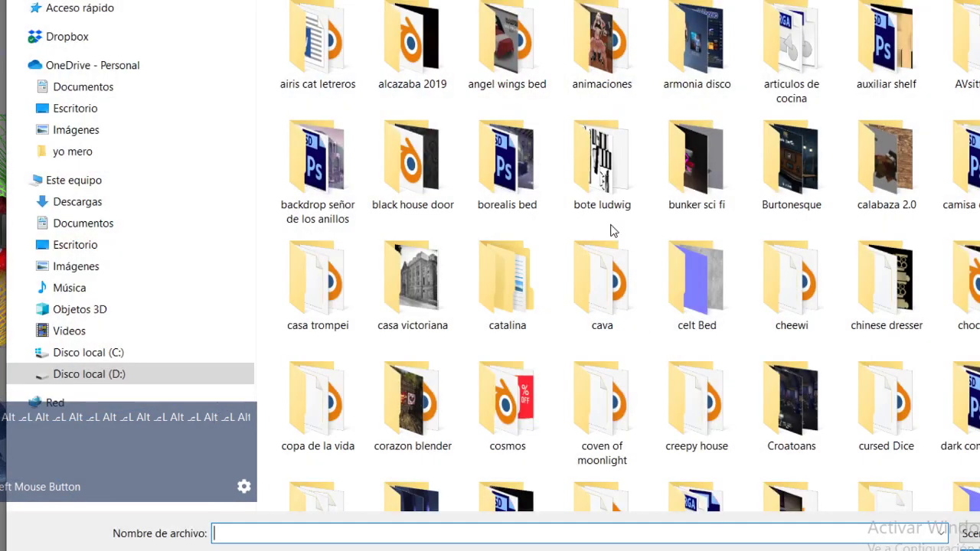
Choose bailarina.dae in the file browser as the mesh model to upload
scroll("down", 3)
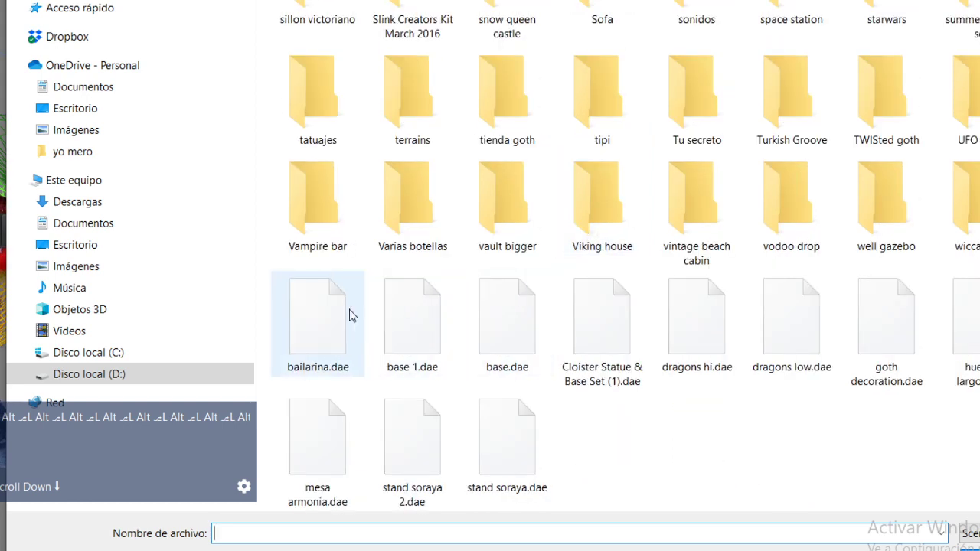
left_click(346, 323)
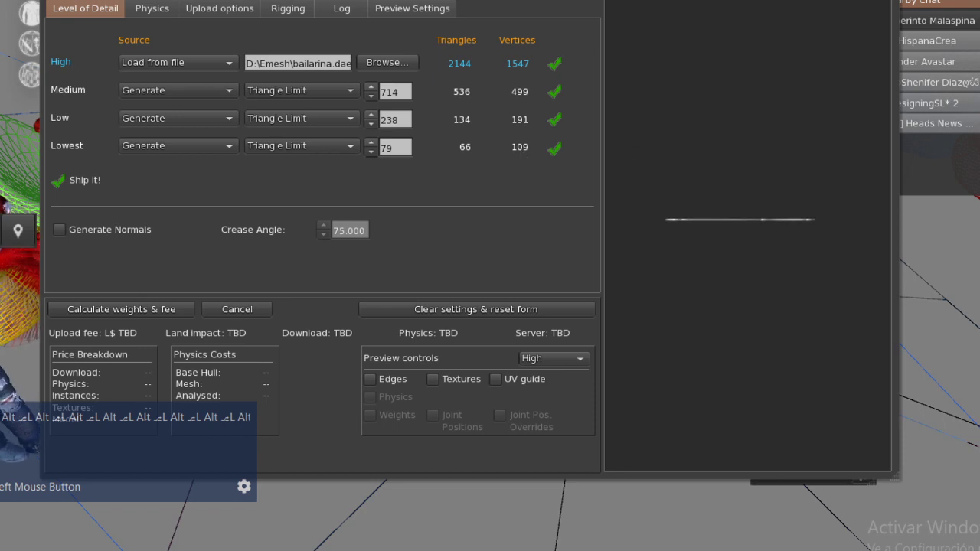
type("l")
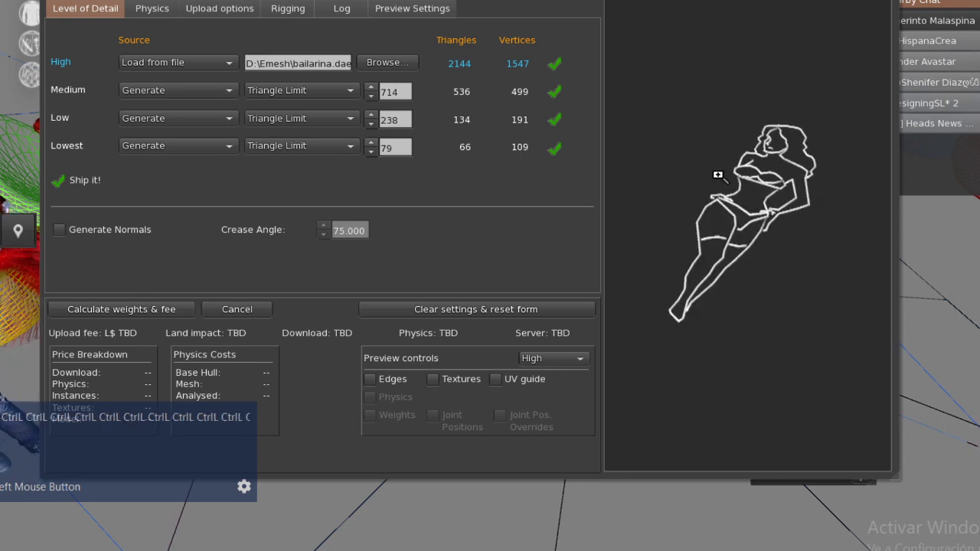
type("trl")
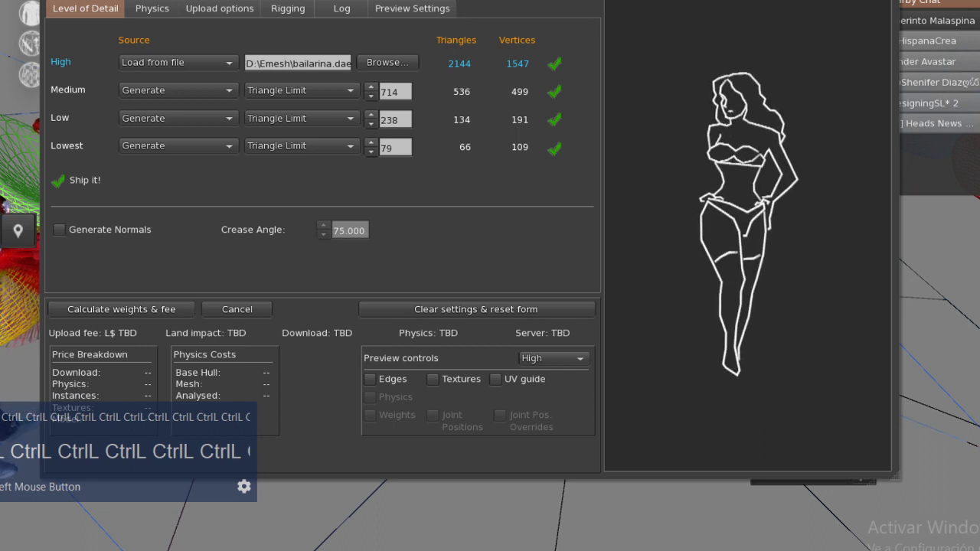
Preview the dancer figure in the upload window, showing 2144 triangles and generated detail levels
scroll("up", 3)
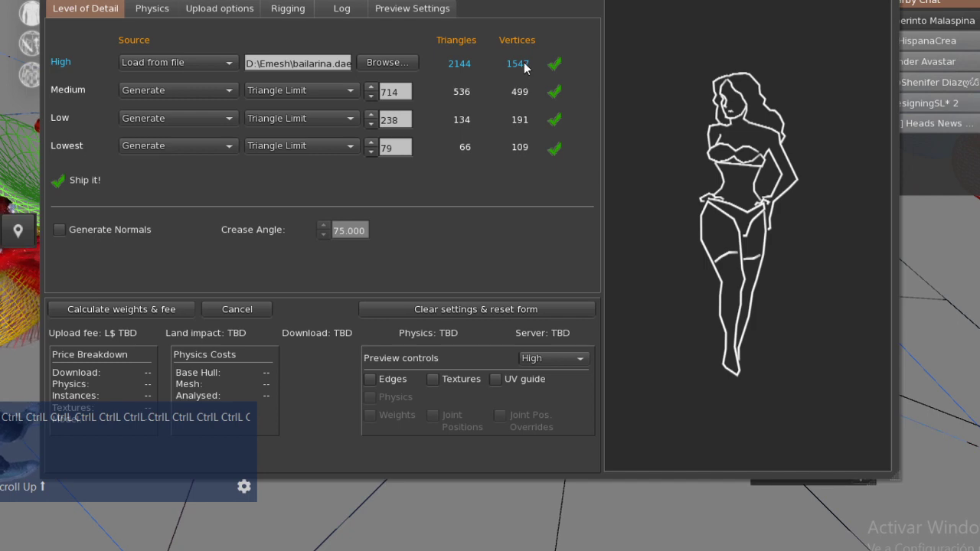
key("alt+Tab")
key("alt+Tab")
key("Escape")
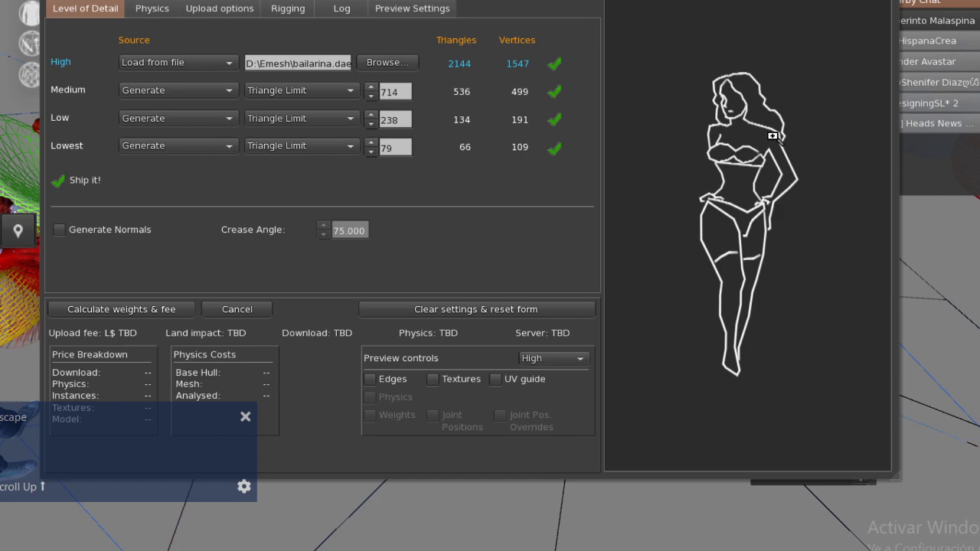
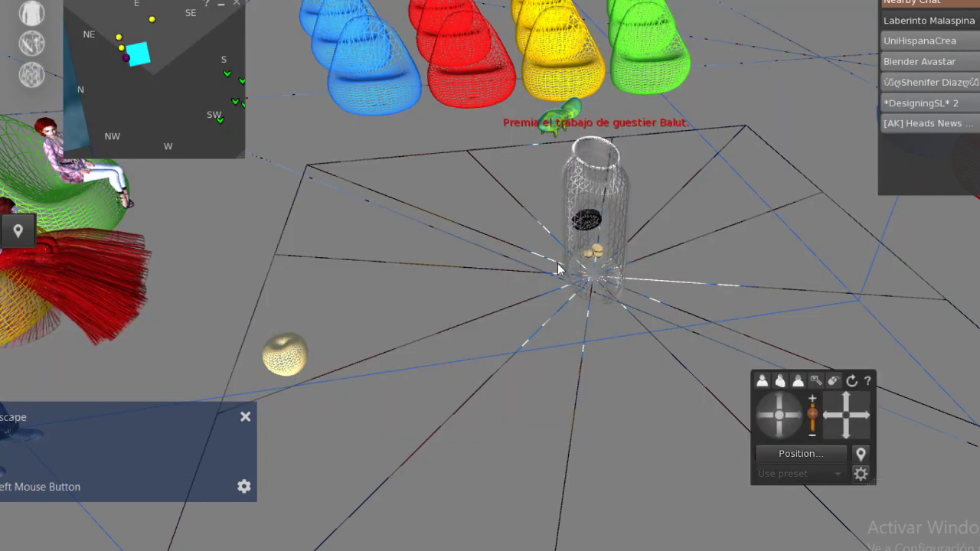
Cancel the mesh upload and zoom the camera onto the tyre and coins inside the glass jar
type("ll")
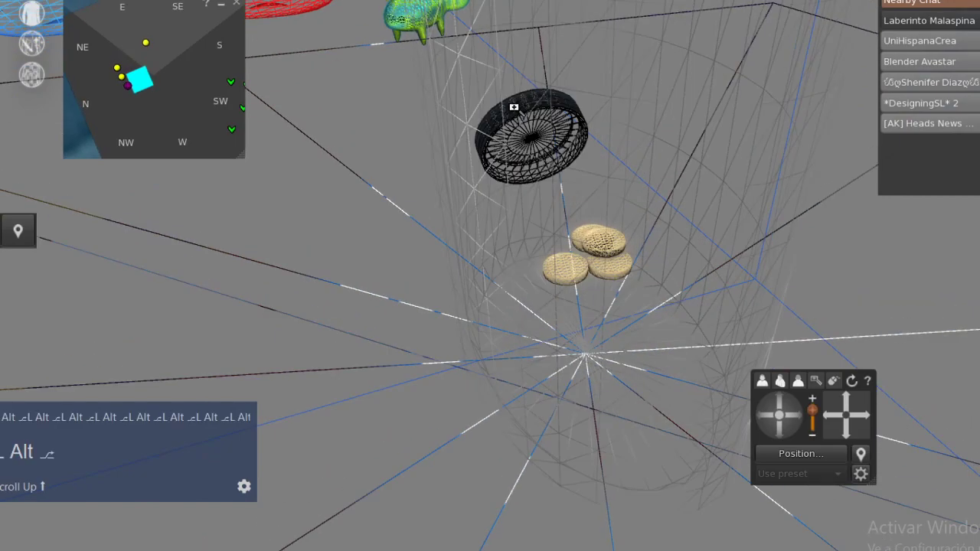
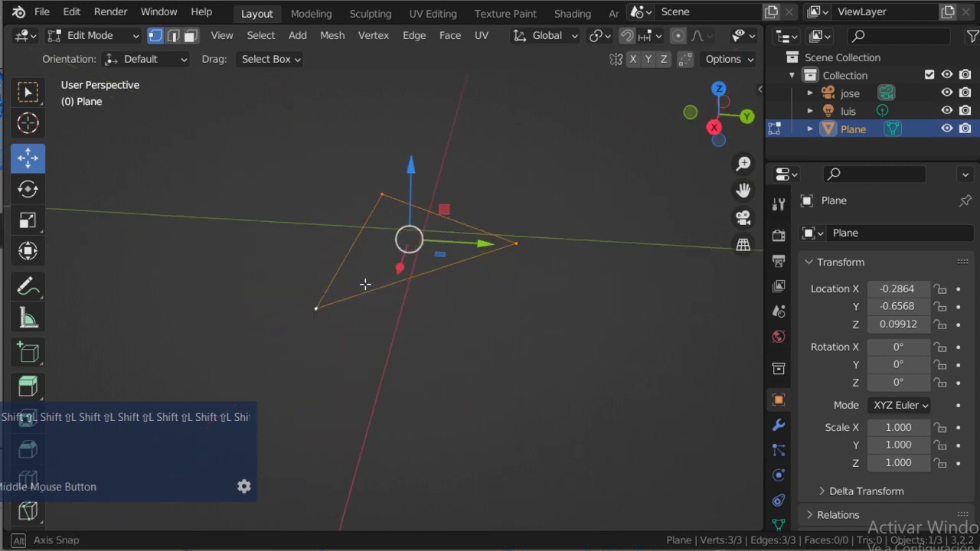
Create a face from the Plane's three selected vertices, then return to the Second Life viewer
key("Escape")
key("Escape")
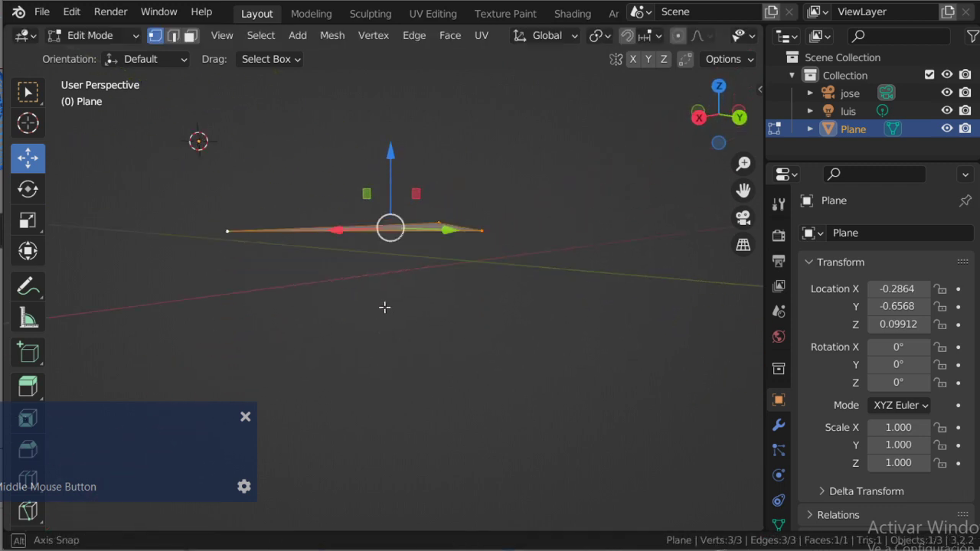
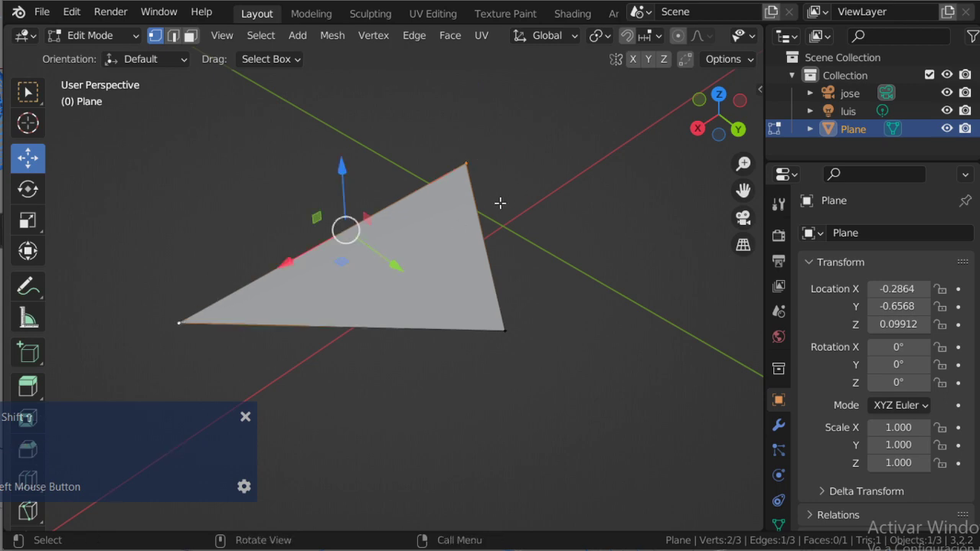
key("alt+Tab")
key("Tab")
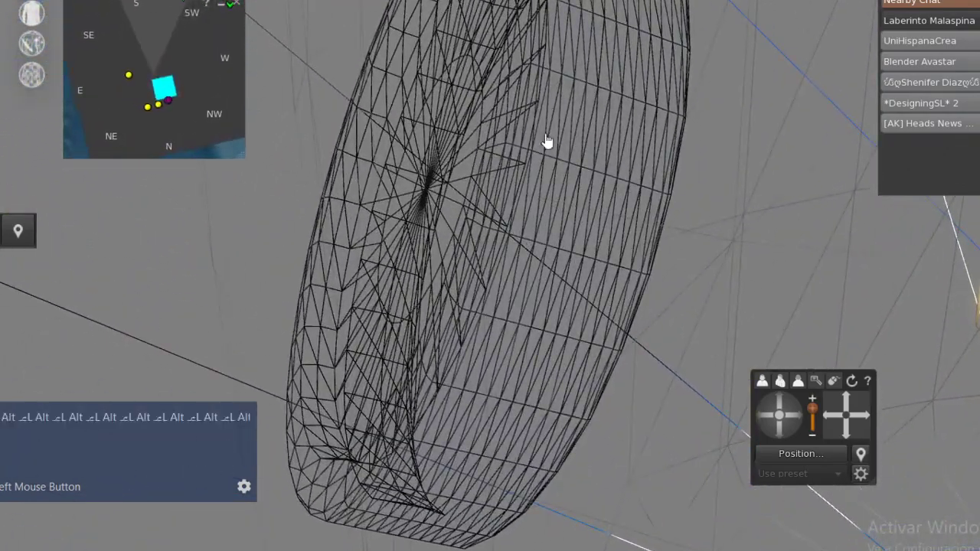
type("Alt ⎁L Alt ⎁L Alt ⎁L Alt ⎁L Alt ⎁L Alt ⎁L Alt ⎁L Alt")
scroll("down", 3)
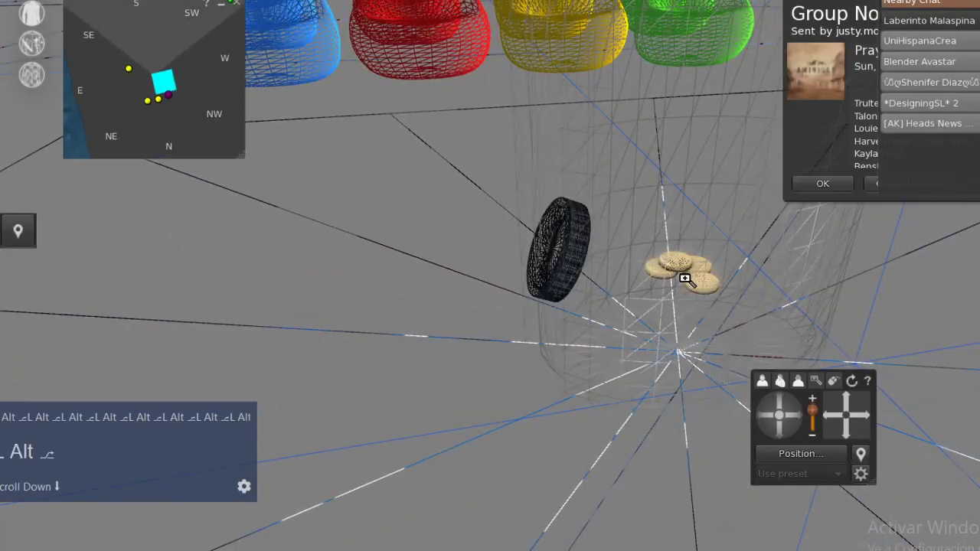
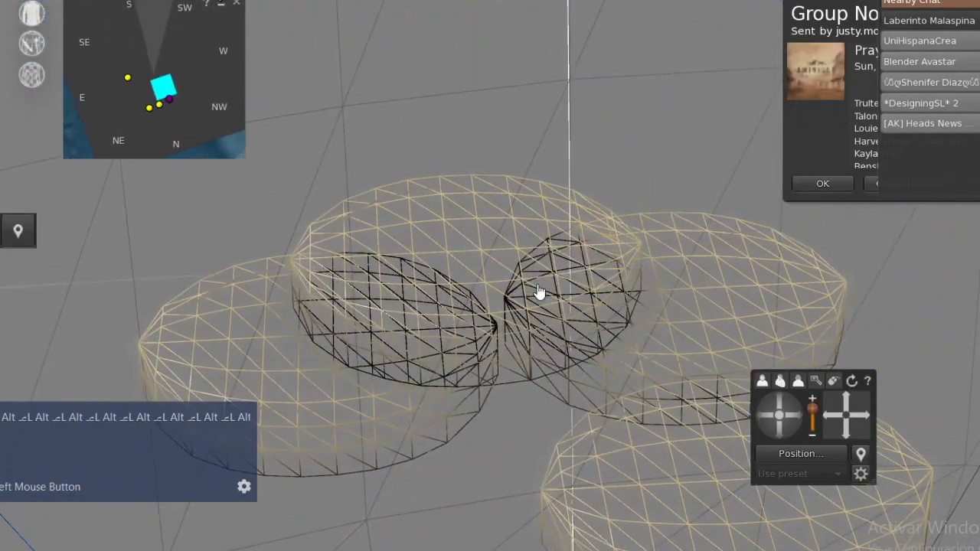
type("L Alt ⎁L Alt ⎁L Alt ⎁L Alt ⎁L")
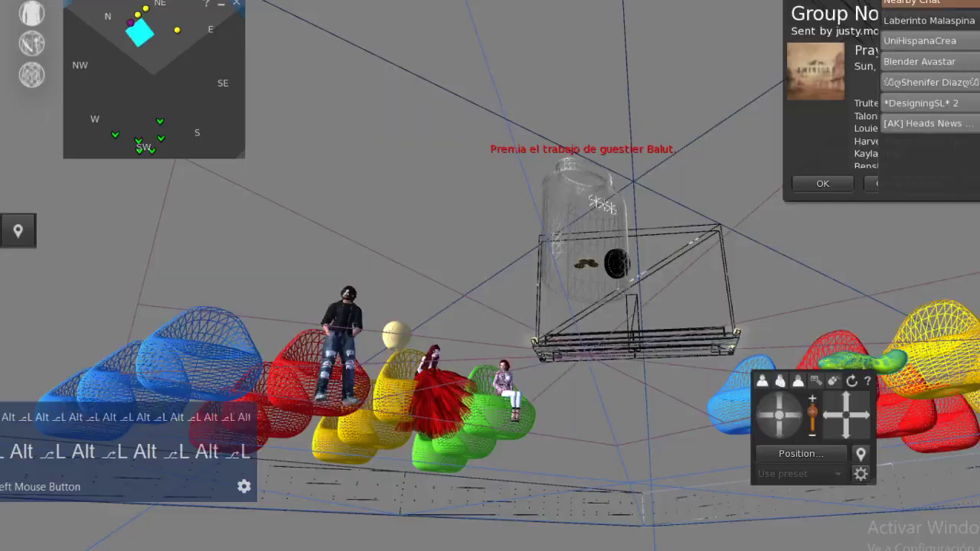
key("Escape")
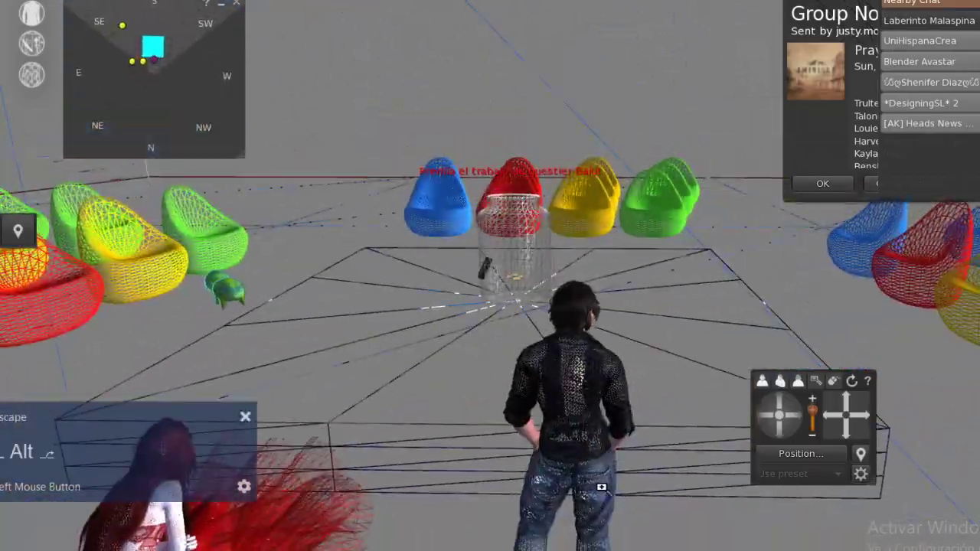
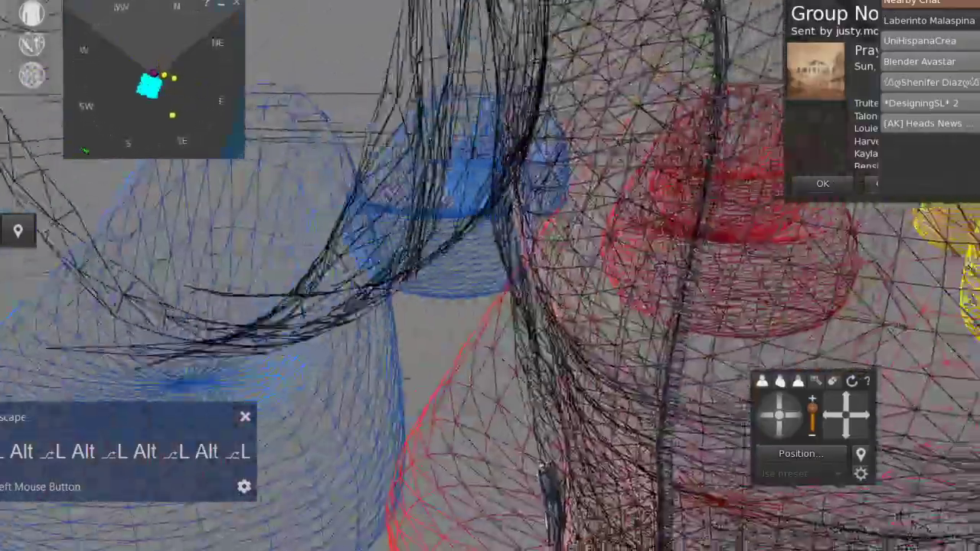
type("L Alt ⎁L Alt ⎁L Alt ⎁L Alt ⎁L")
key("Escape")
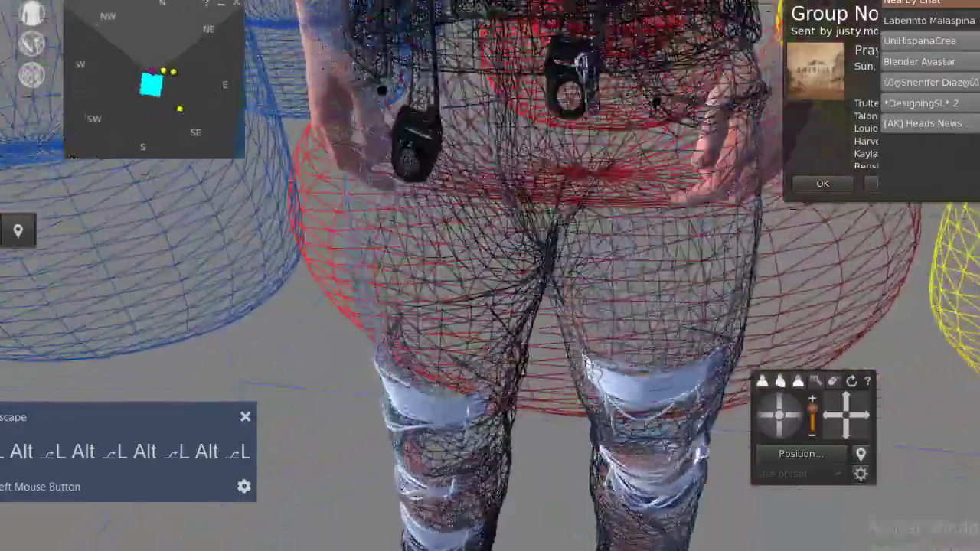
type("L Alt ⎁L Alt ⎁L Alt ⎁L Alt ⎁L")
key("Escape")
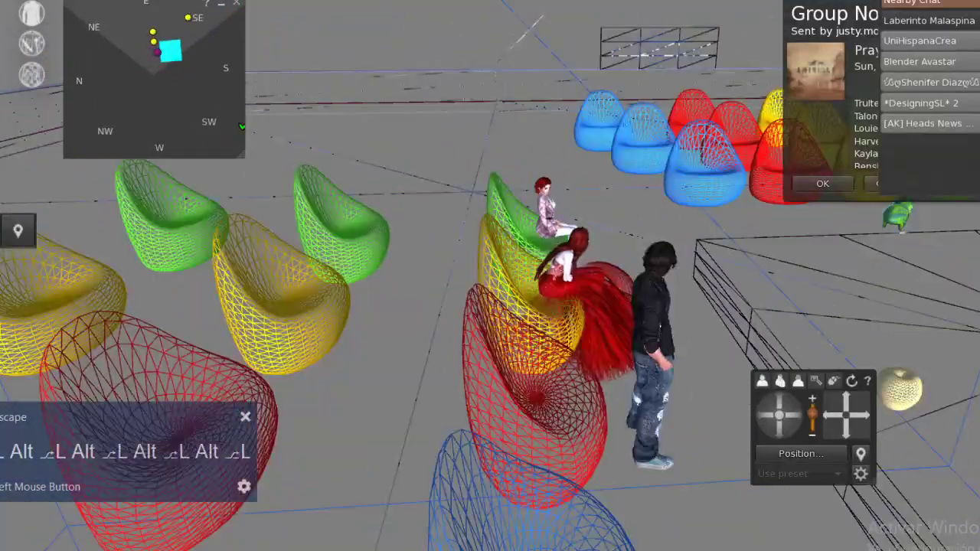
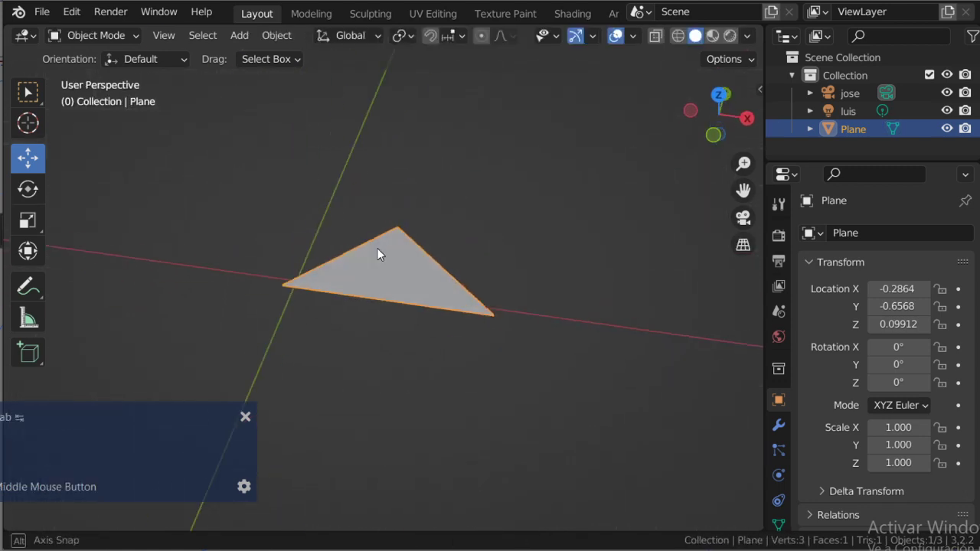
Delete and restore the triangular plane, then add a Cube mesh beside it
key("Delete")
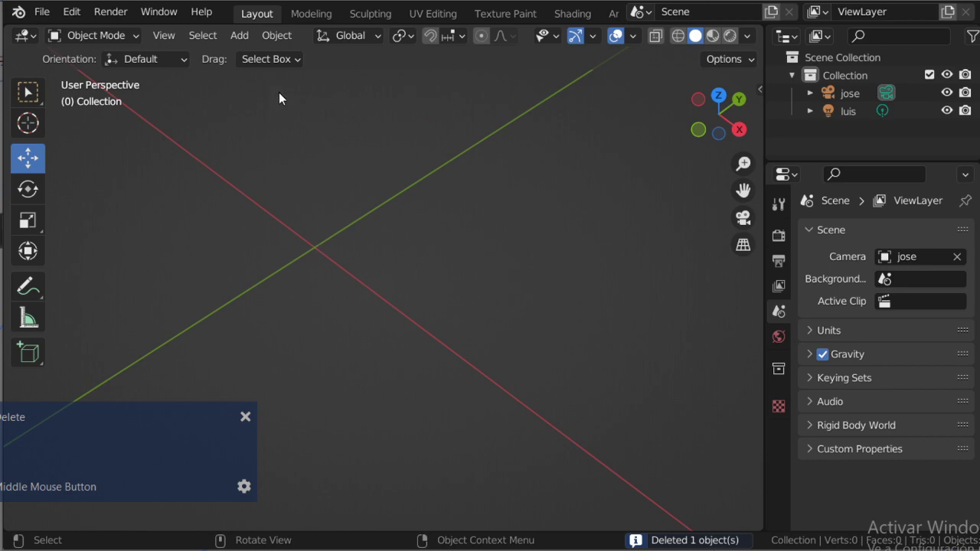
key("ctrl+z")
left_click(243, 43)
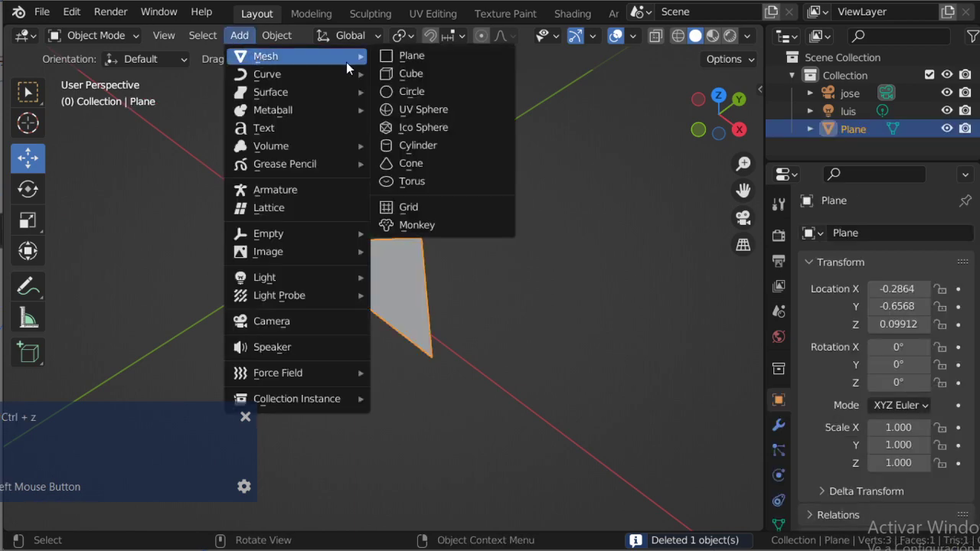
scroll("down", 3)
middle_click(448, 224)
left_click(417, 230)
Enter Edit Mode on the new cube and show its mesh statistics
middle_click(325, 267)
key("shift+Tab")
right_click(632, 542)
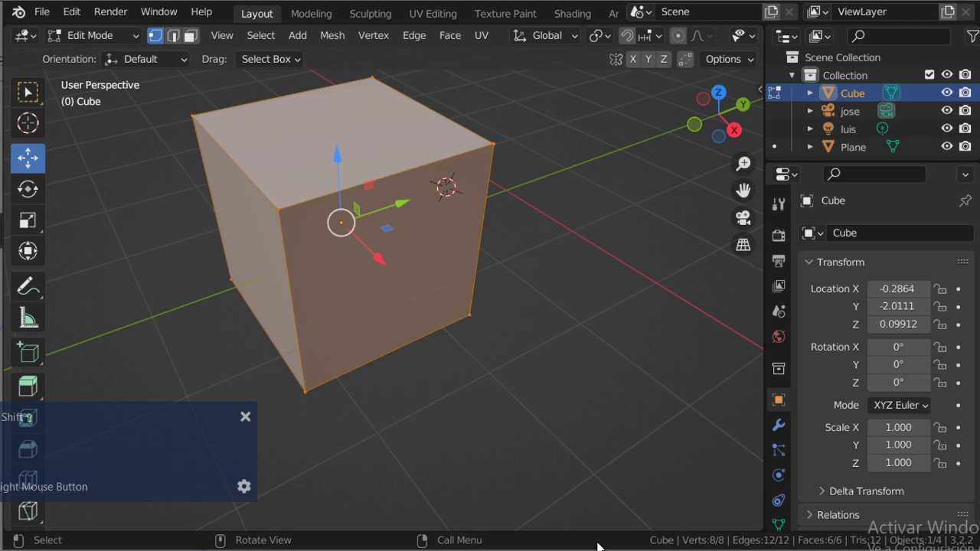
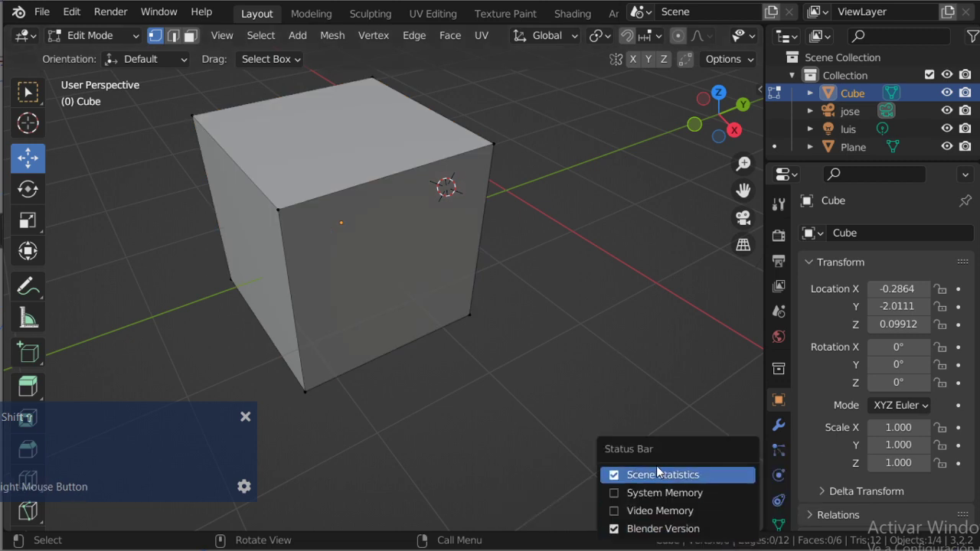
left_click(656, 482)
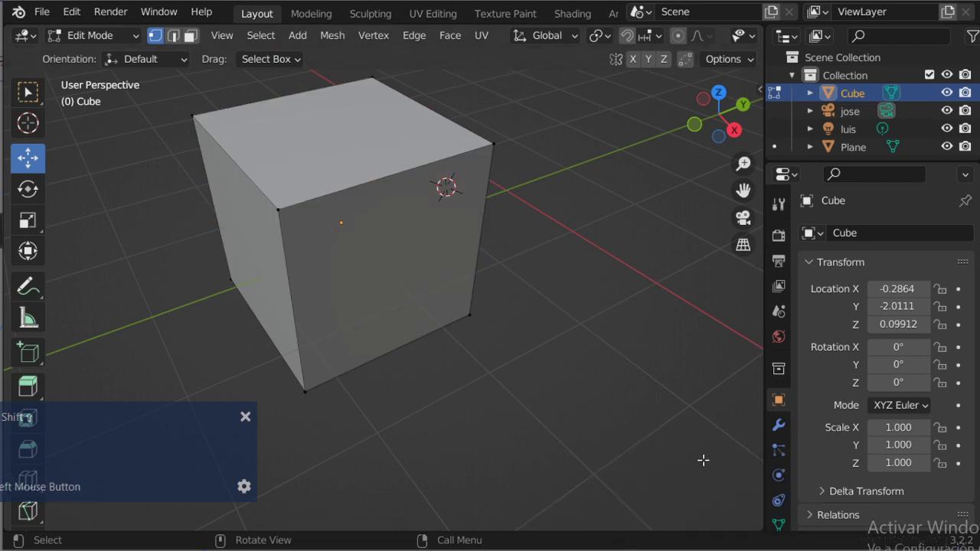
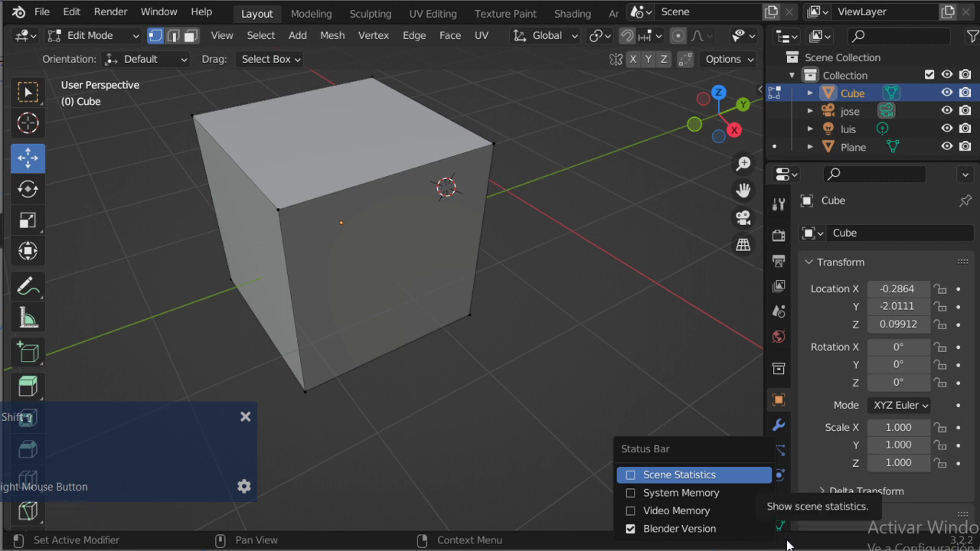
left_click(636, 481)
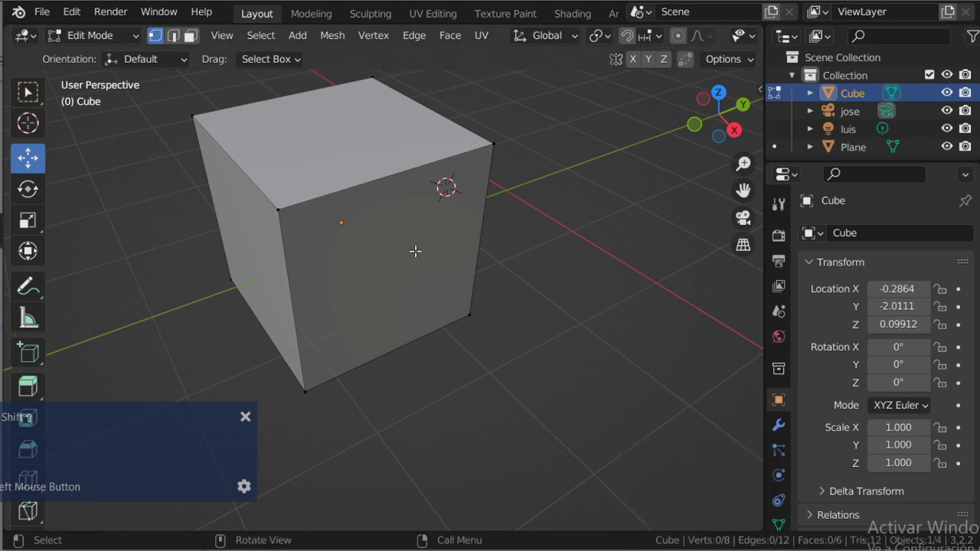
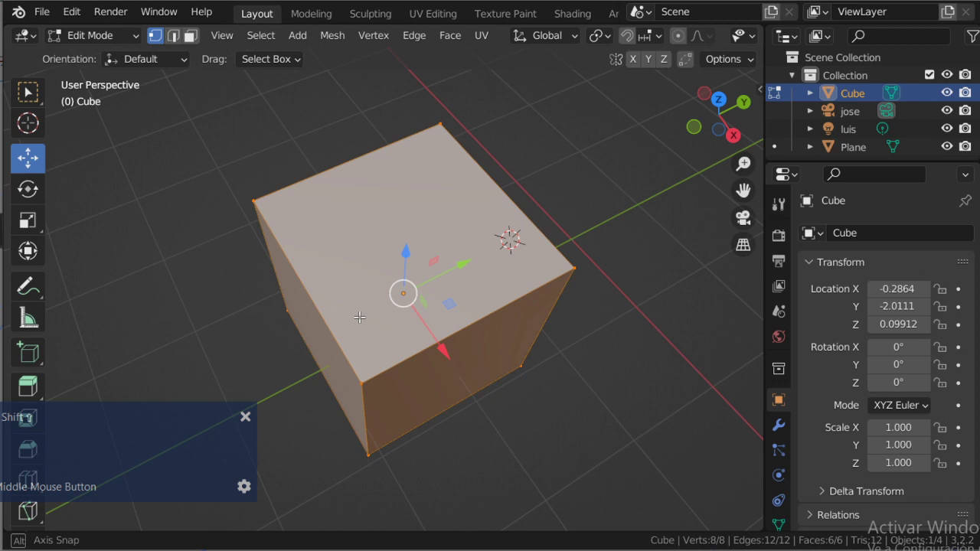
left_click(444, 45)
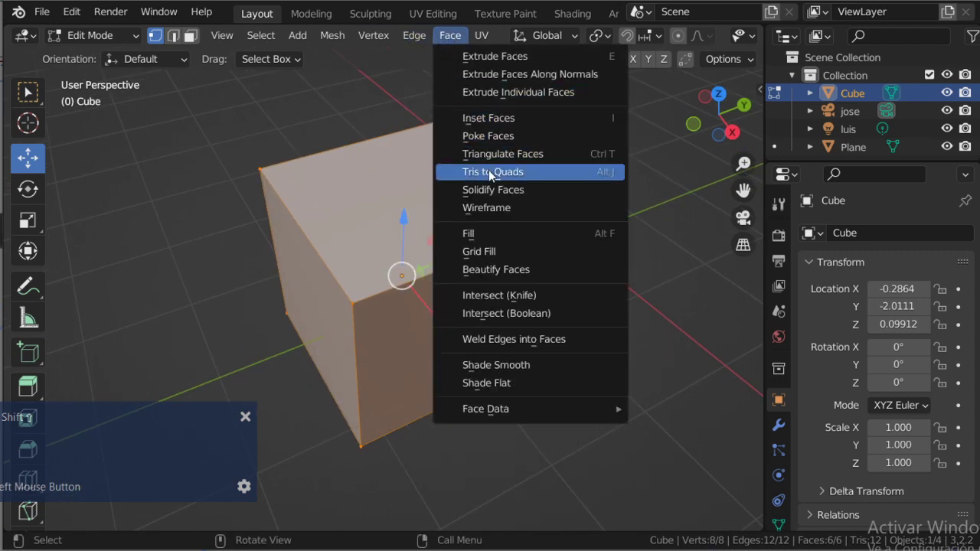
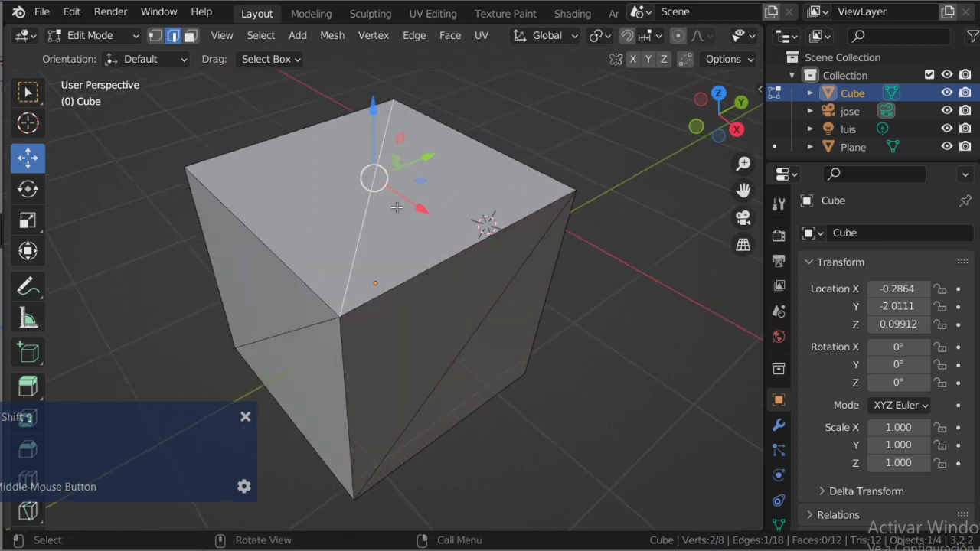
scroll("up", 3)
right_click(363, 215)
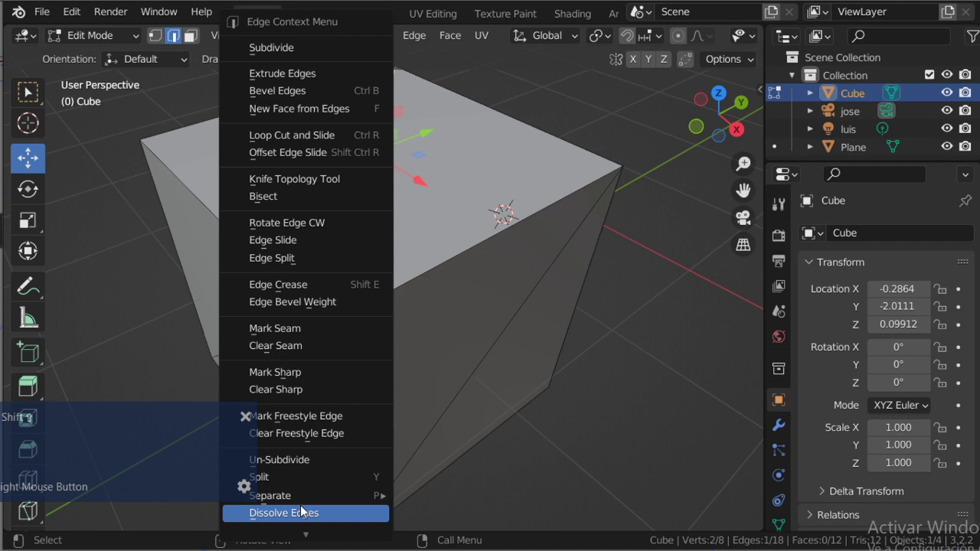
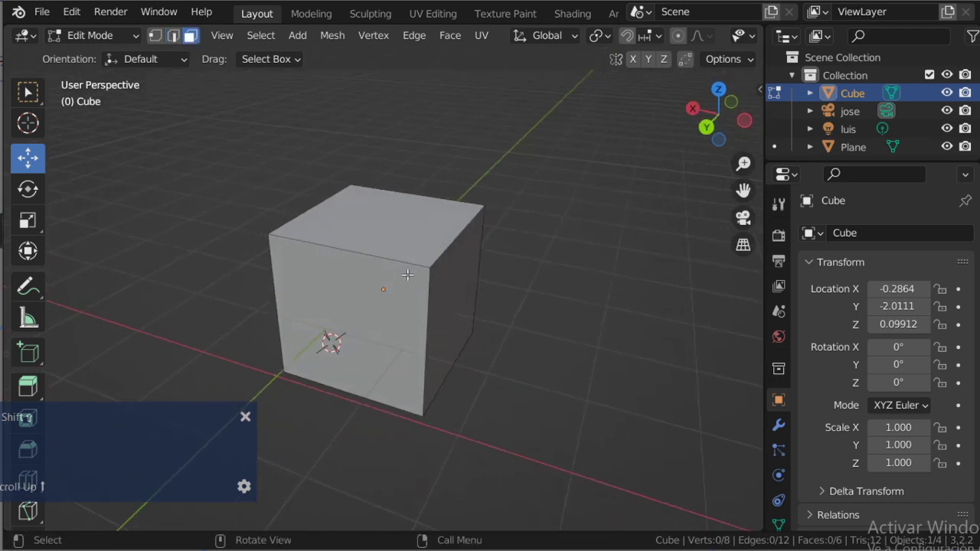
Leave Edit Mode, delete the cube and bring up the object operations list for adding a UV sphere
key("shift+Delete")
key("Tab")
key("Tab")
key("Escape")
key("Tab")
key("Tab")
key("Delete")
left_click(270, 45)
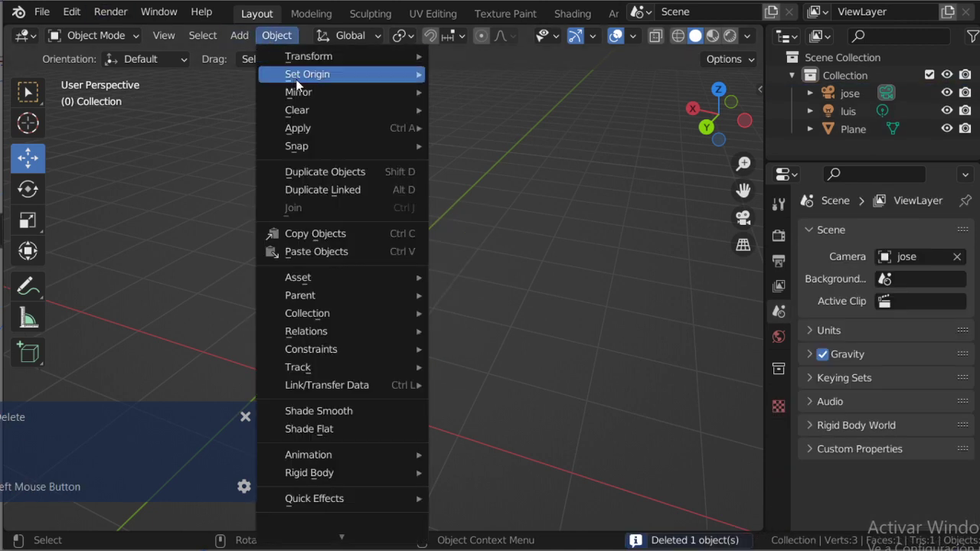
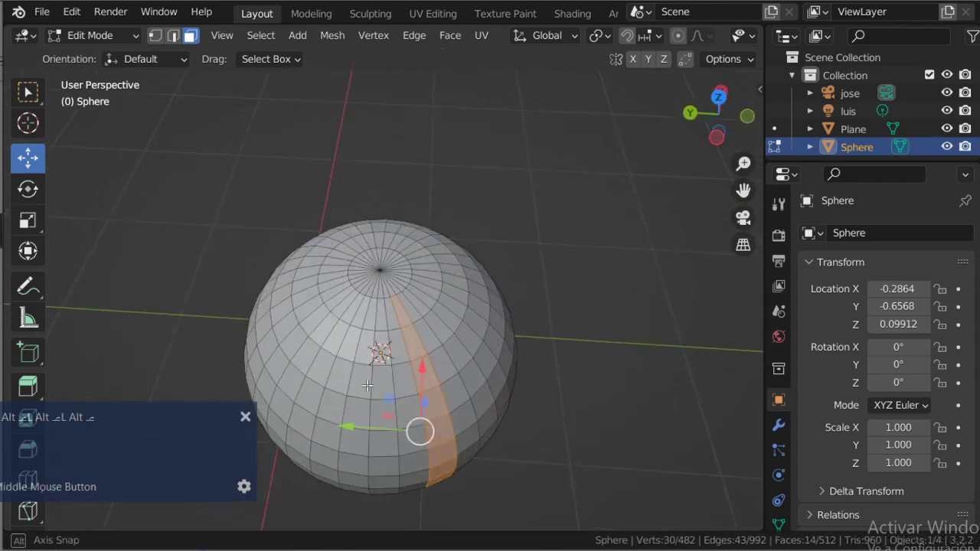
Adjust the sphere's top faces into the hat shape, then delete the sphere in Object Mode
scroll("up", 3)
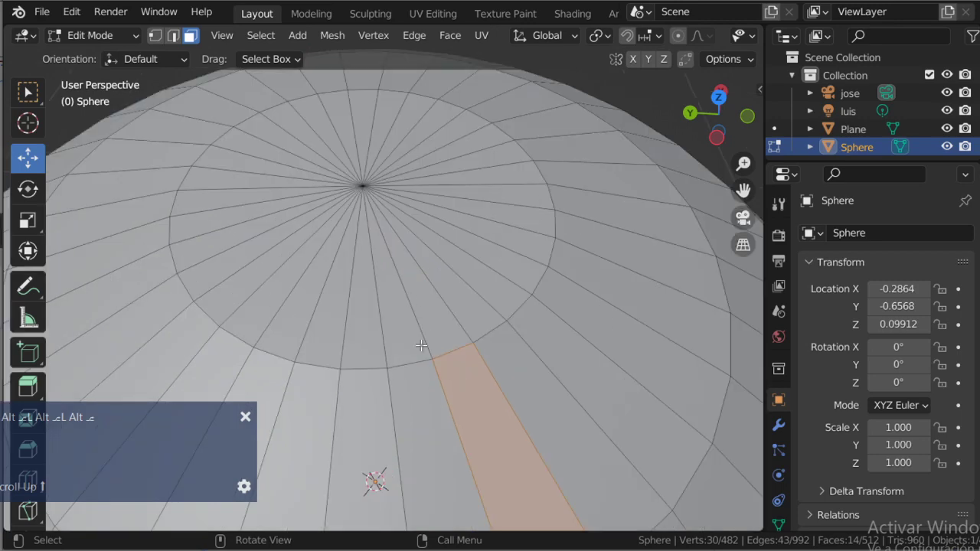
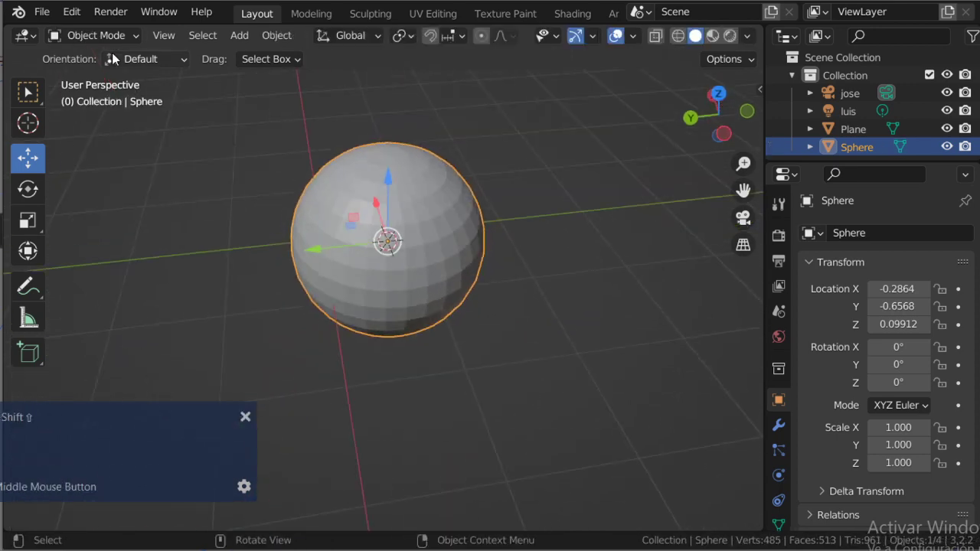
scroll("up", 3)
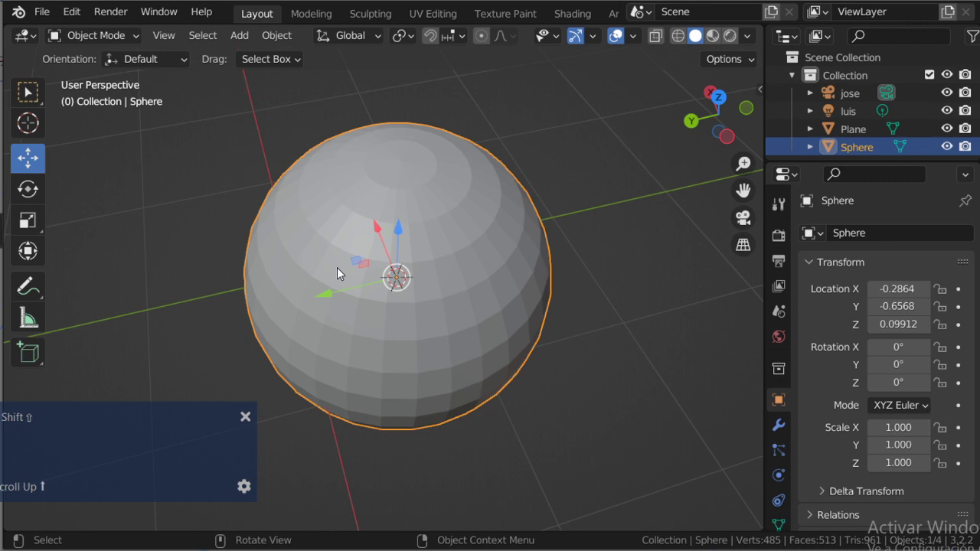
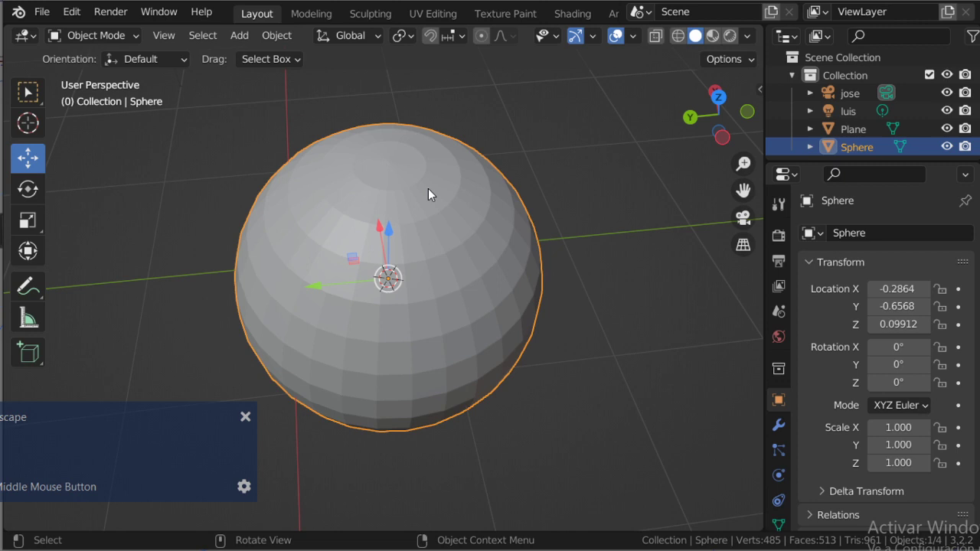
key("Delete")
Select the Plane, move one vertex to reshape the triangle and view it from several angles
left_click(258, 225)
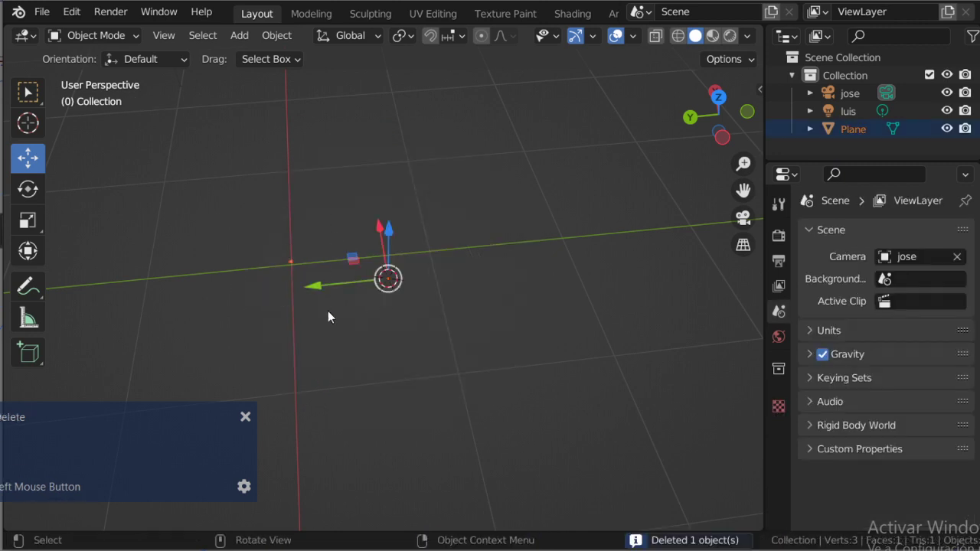
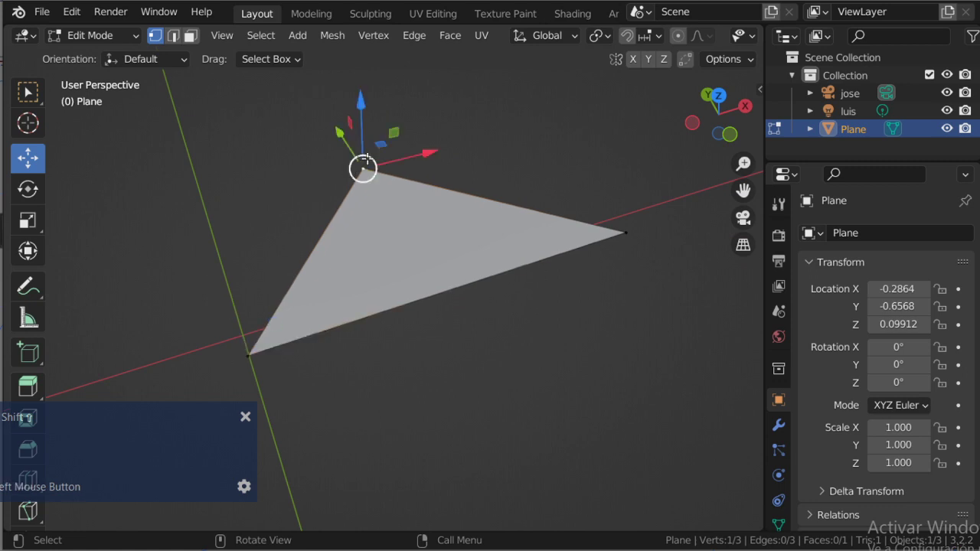
scroll("down", 3)
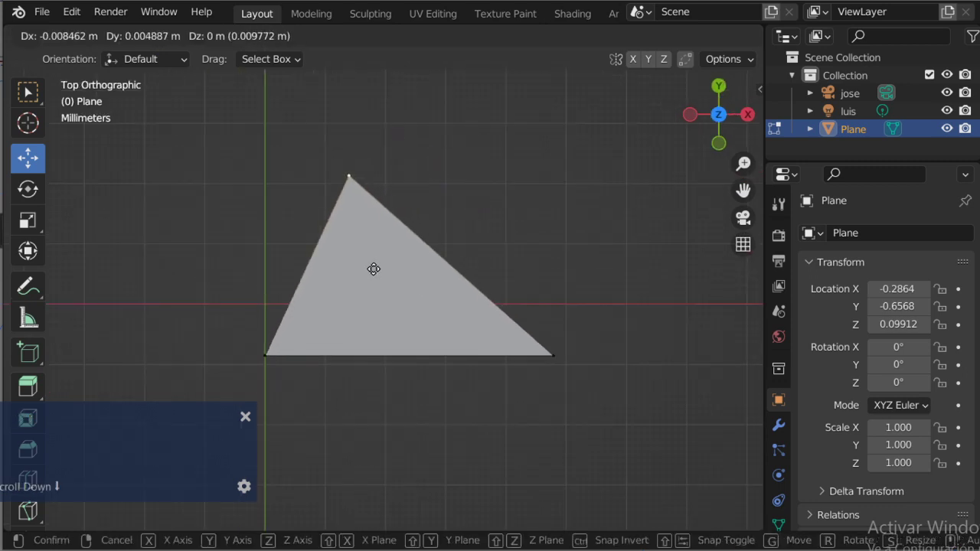
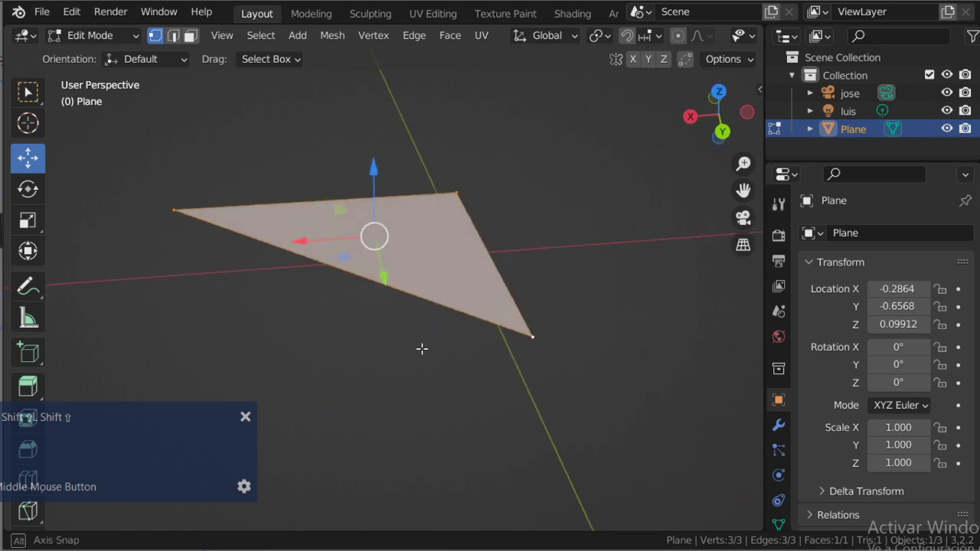
scroll("up", 3)
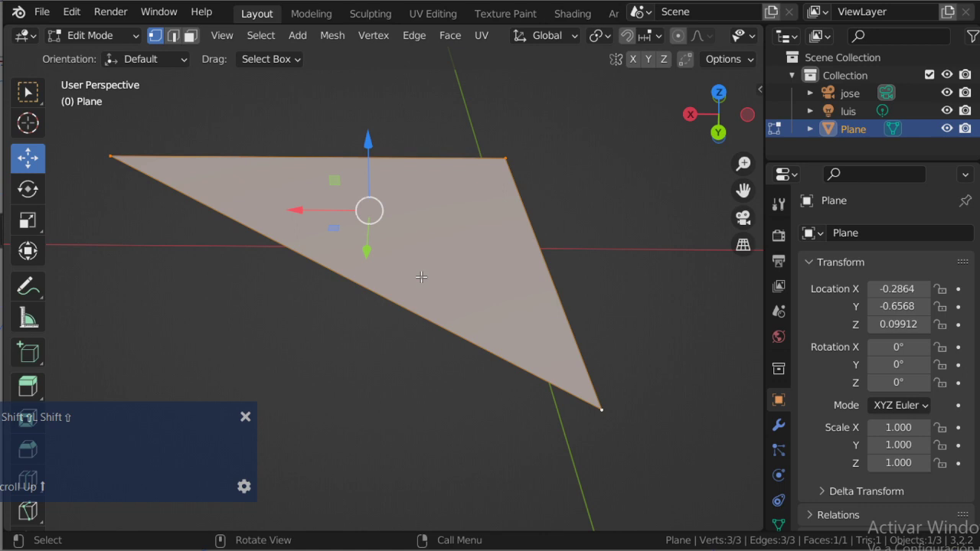
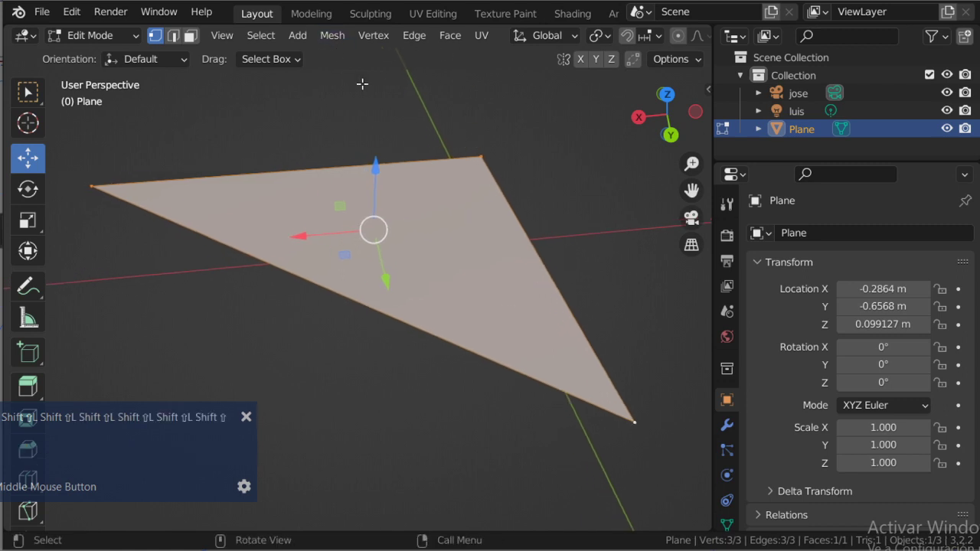
Return the Plane to Object Mode and scroll through the Object menu
key("shift+Tab")
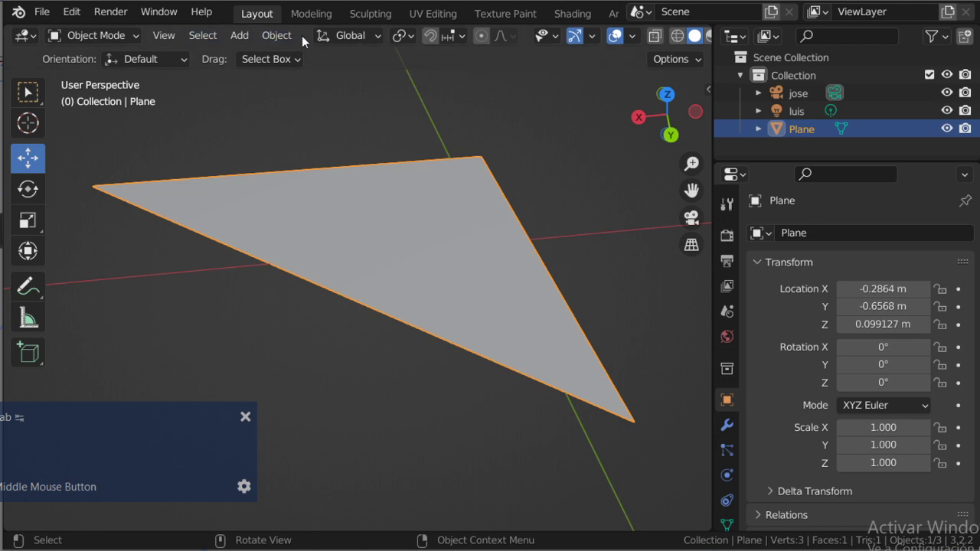
left_click(280, 43)
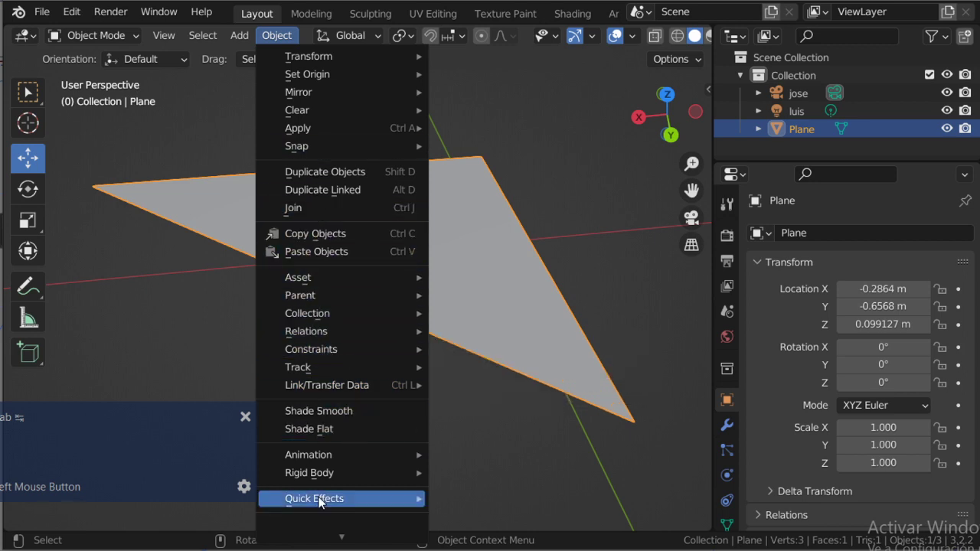
scroll("down", 3)
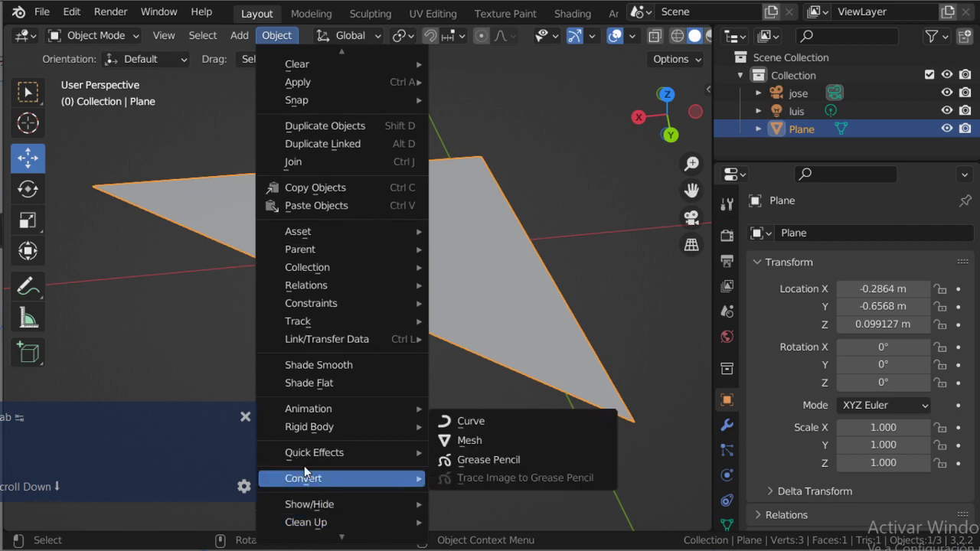
scroll("up", 3)
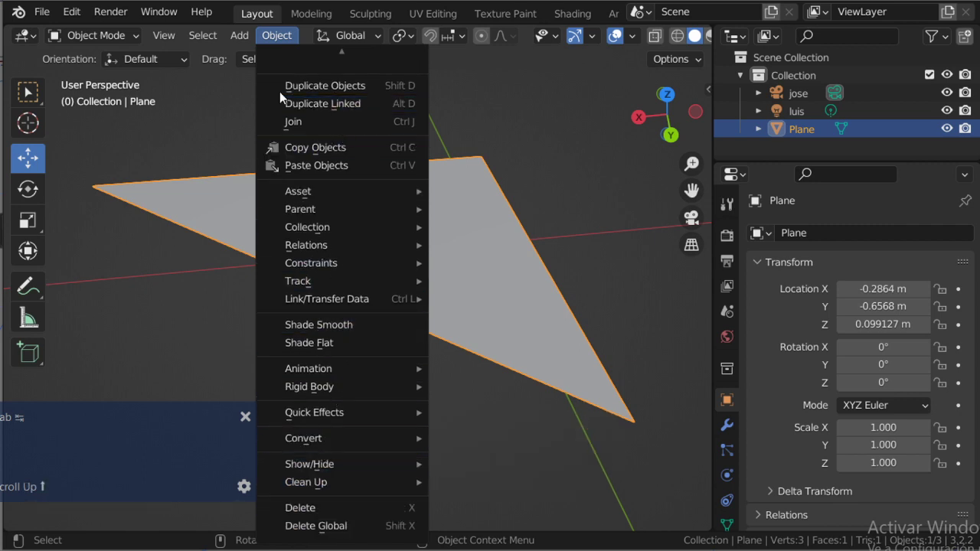
Browse the Transform Orientations choices, close them and switch to the Second Life viewer
left_click(280, 40)
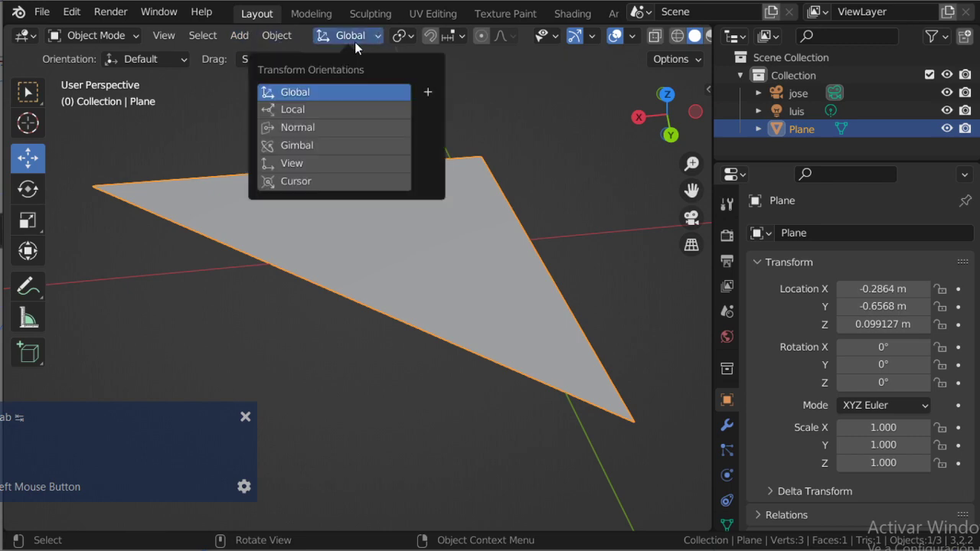
key("Escape")
key("alt+Tab")
key("alt+Tab")
scroll("down", 3)
Glance at the sculpted sphere in the Second Life viewer, then return to Blender's triangular Plane
key("ctrl+shift+t")
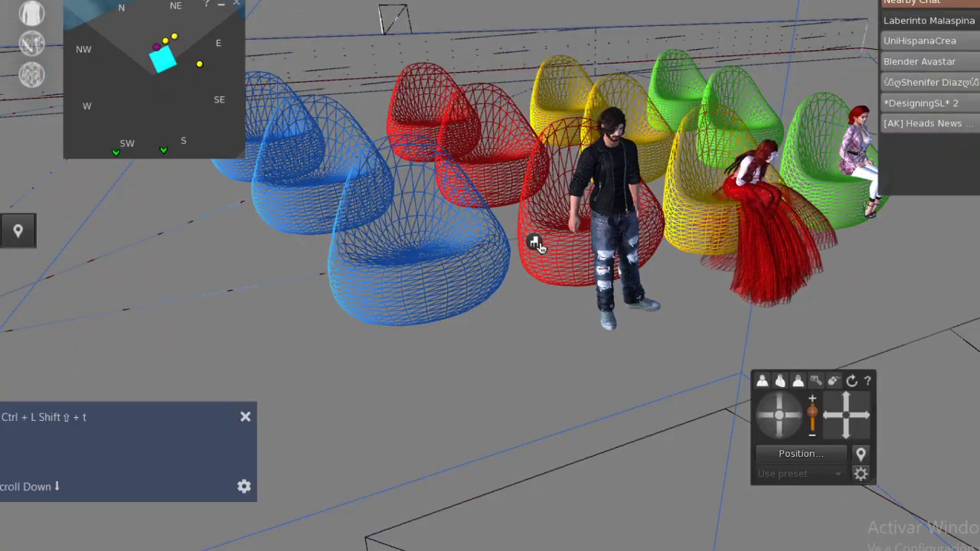
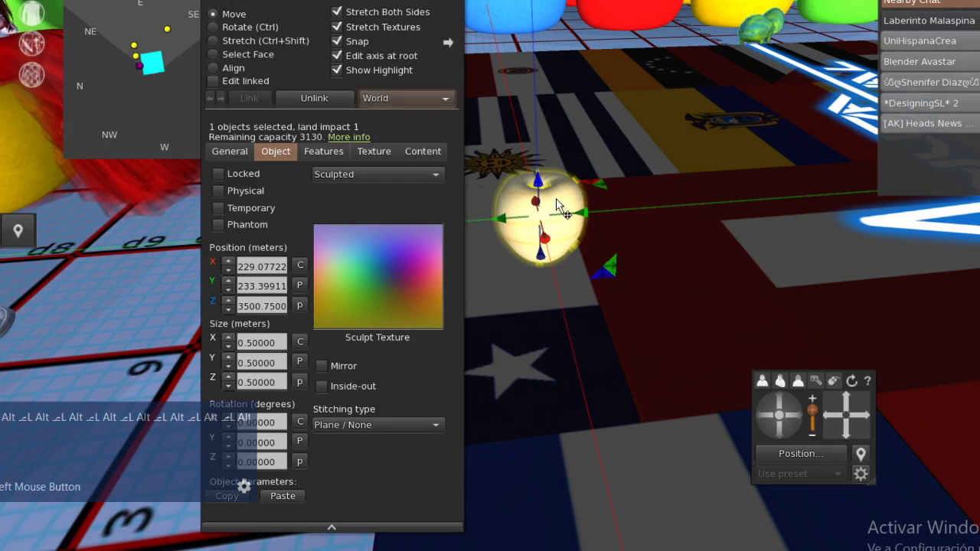
key("alt+Tab")
key("Tab")
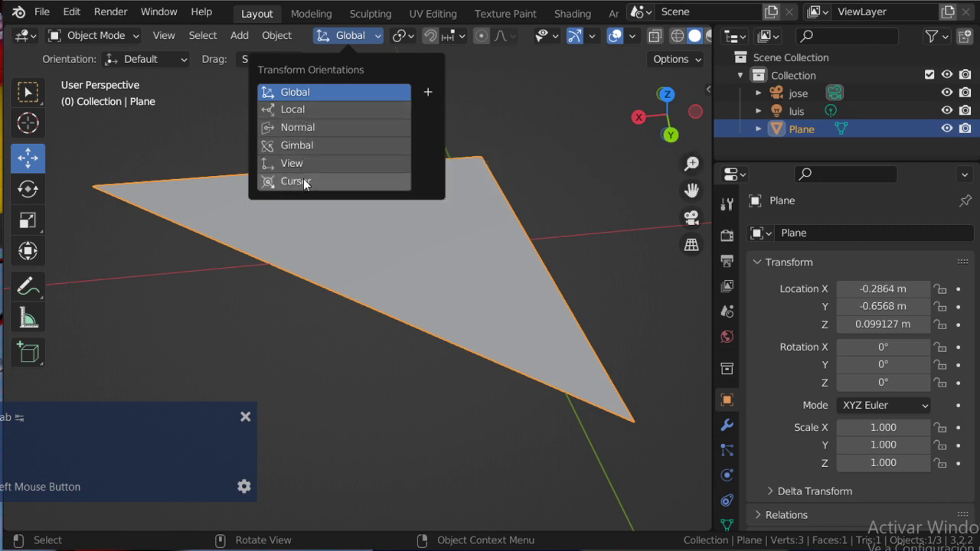
Move the Plane toward the origin, trying View orientation and reverting to Global
middle_click(393, 275)
left_click(397, 249)
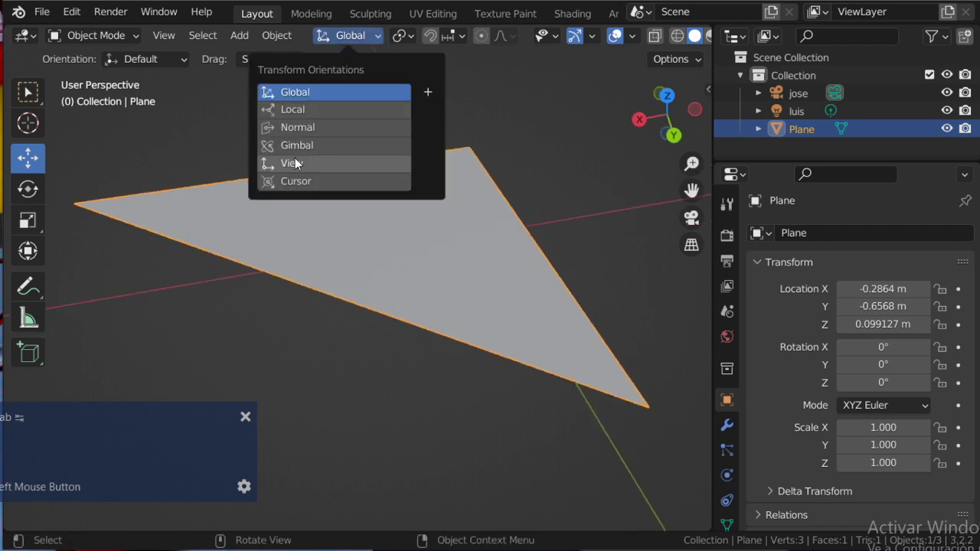
scroll("down", 3)
left_click(385, 269)
scroll("down", 3)
scroll("up", 3)
left_click(278, 43)
scroll("up", 3)
middle_click(384, 289)
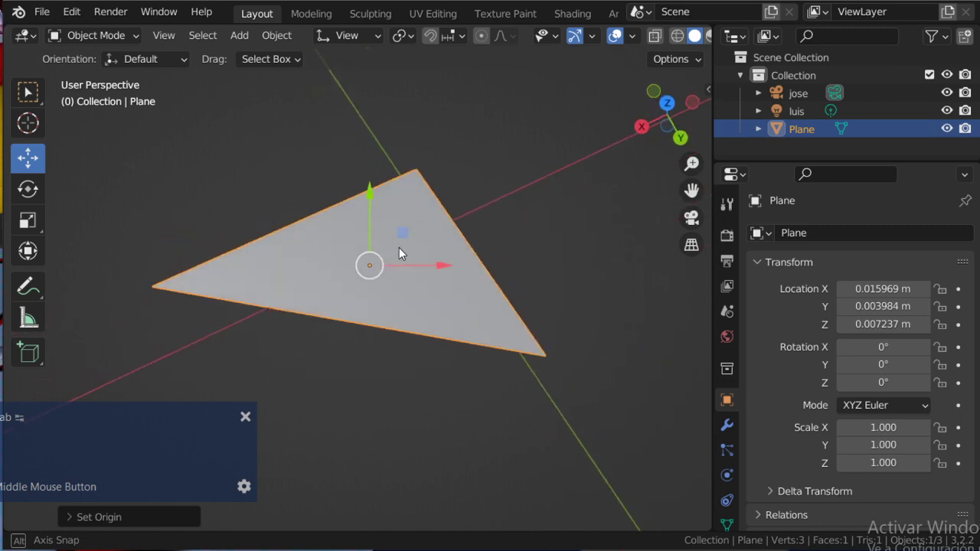
key("Tab")
middle_click(413, 374)
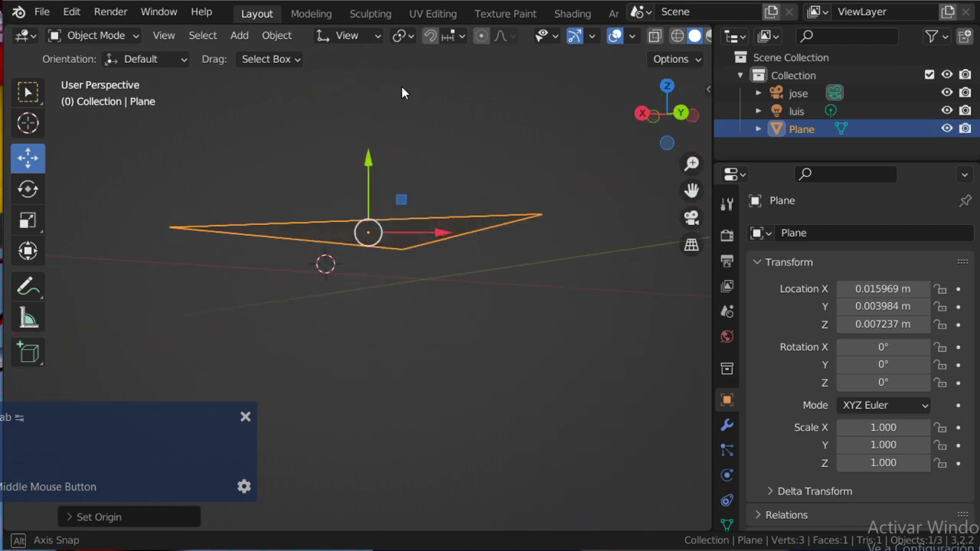
left_click(354, 43)
Set the transform orientation to Local so the axes align with the Plane itself
middle_click(418, 224)
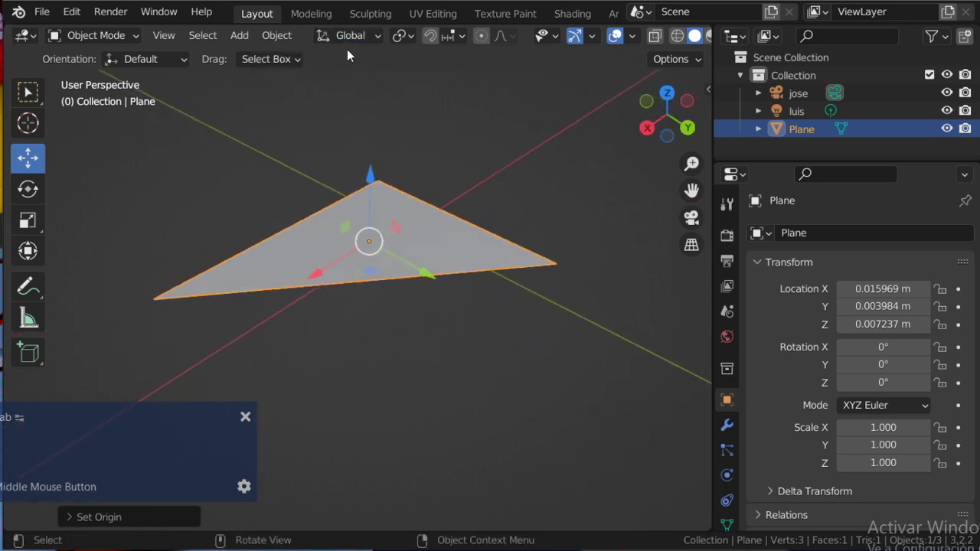
left_click(348, 43)
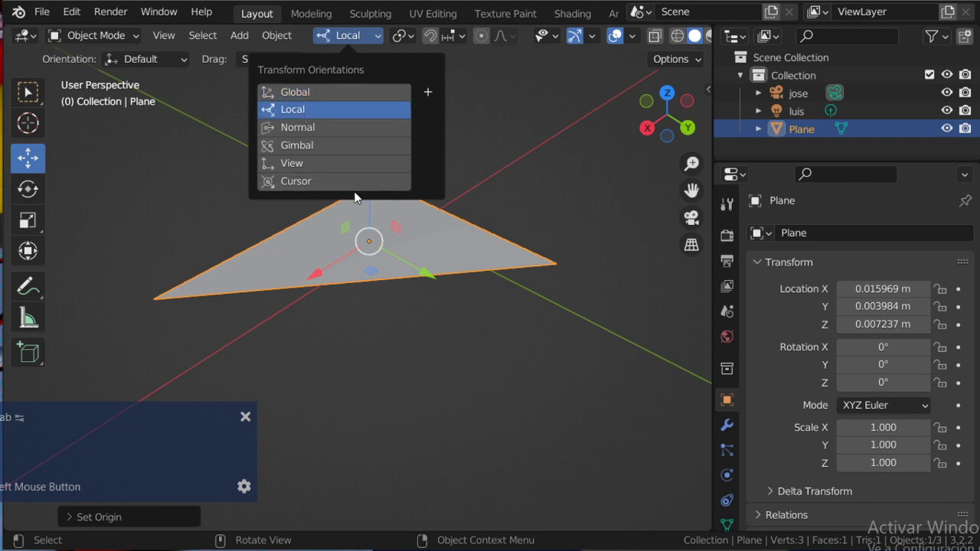
middle_click(402, 248)
key("Escape")
key("s")
key("z")
key("Escape")
scroll("down", 3)
middle_click(444, 298)
key("z")
left_click(322, 306)
Change the transform orientation to View so the move axes follow the viewport
middle_click(356, 303)
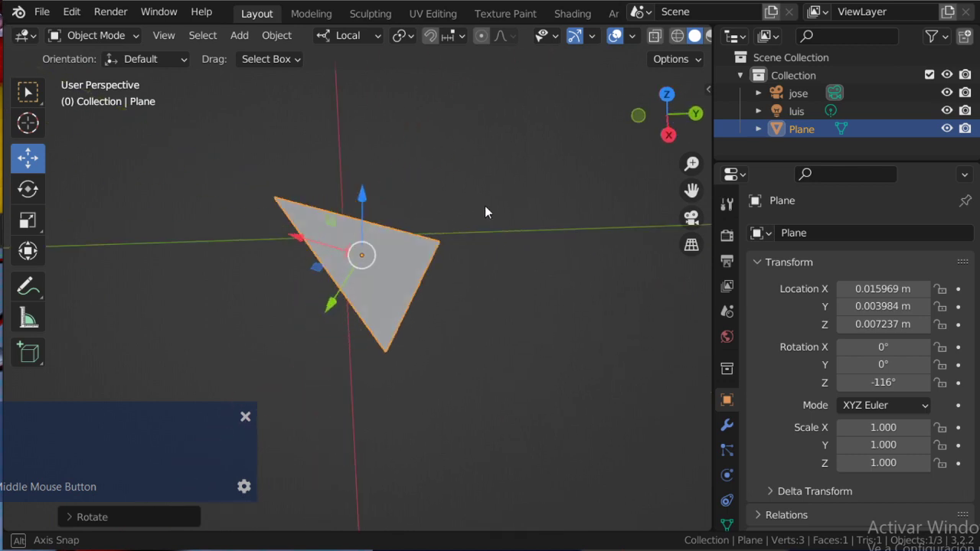
scroll("down", 3)
middle_click(441, 250)
scroll("up", 3)
middle_click(415, 251)
scroll("up", 3)
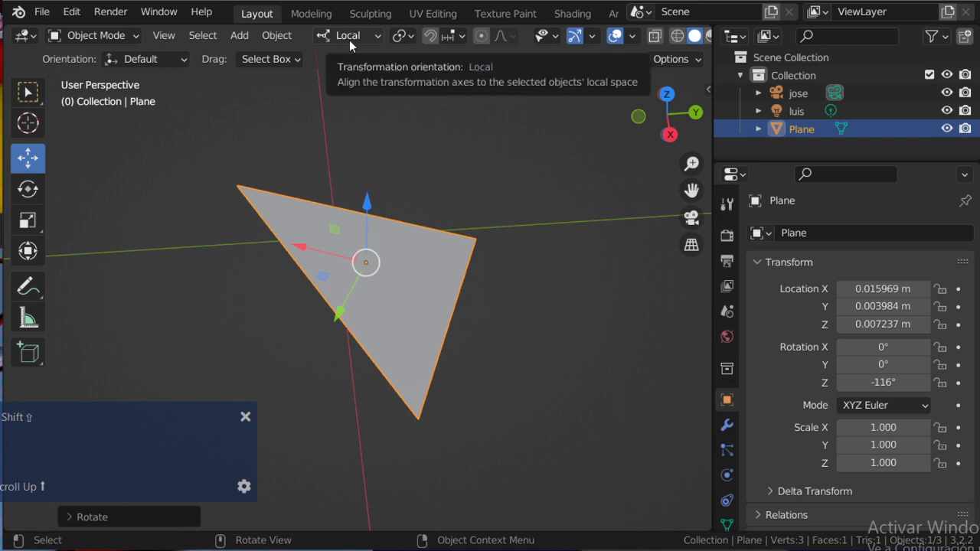
left_click(353, 46)
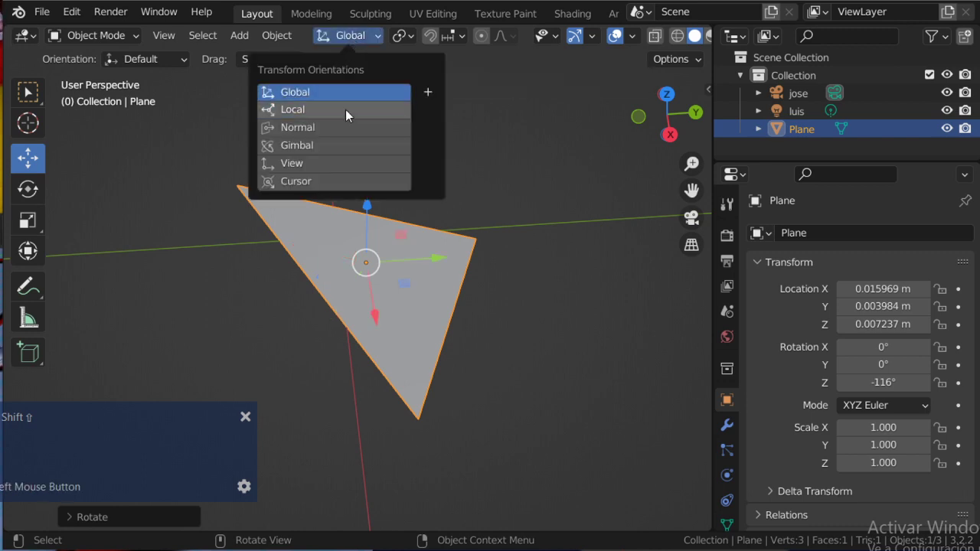
scroll("down", 3)
left_click(300, 123)
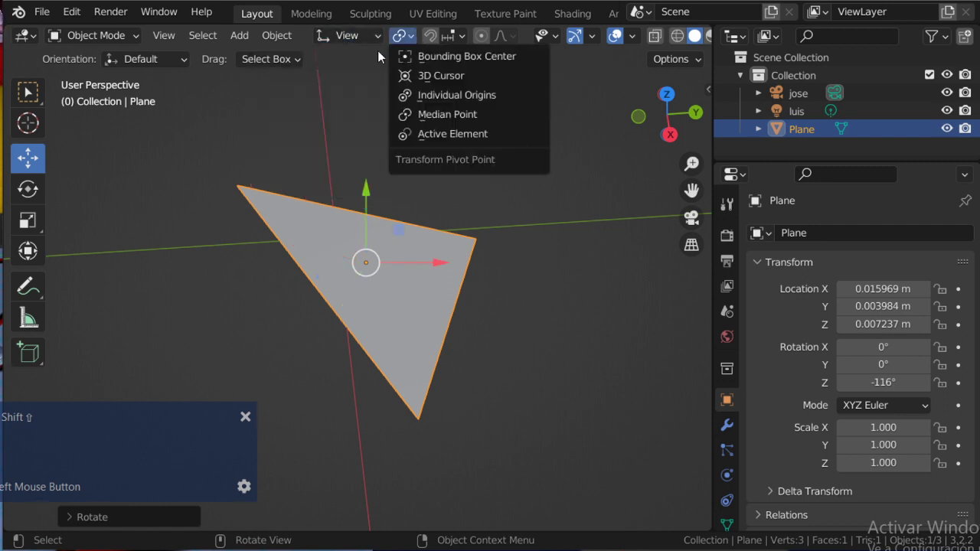
Switch to Top view, looking straight down on the Plane
scroll("down", 3)
middle_click(382, 185)
type("L Shift ⇧L Shift ⇧L Shift ⇧L Sh")
key("shift+s")
key("Escape")
scroll("down", 3)
scroll("up", 3)
middle_click(401, 224)
scroll("down", 3)
scroll("up", 3)
key("7")
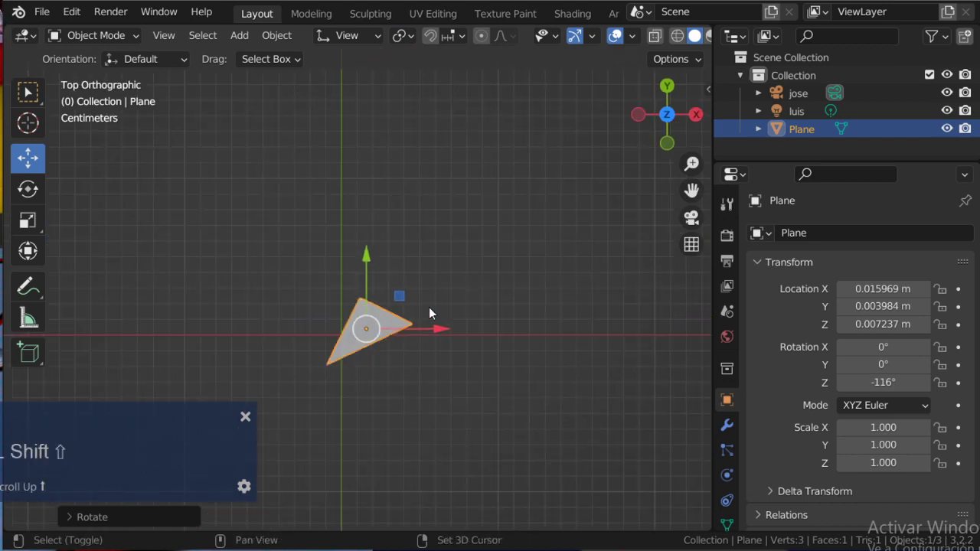
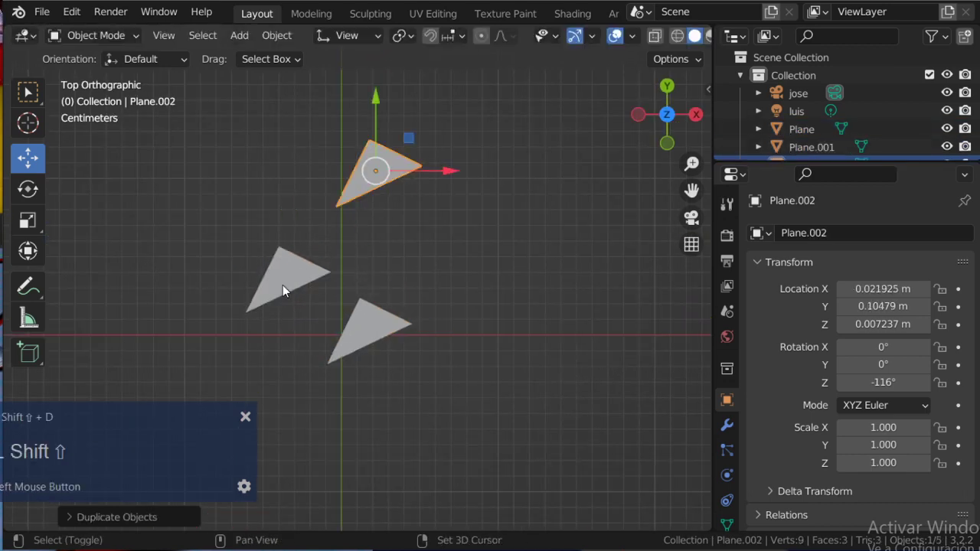
Duplicate the triangle twice and select the copy Plane.002 to extend
middle_click(383, 317)
scroll("up", 3)
left_click(499, 450)
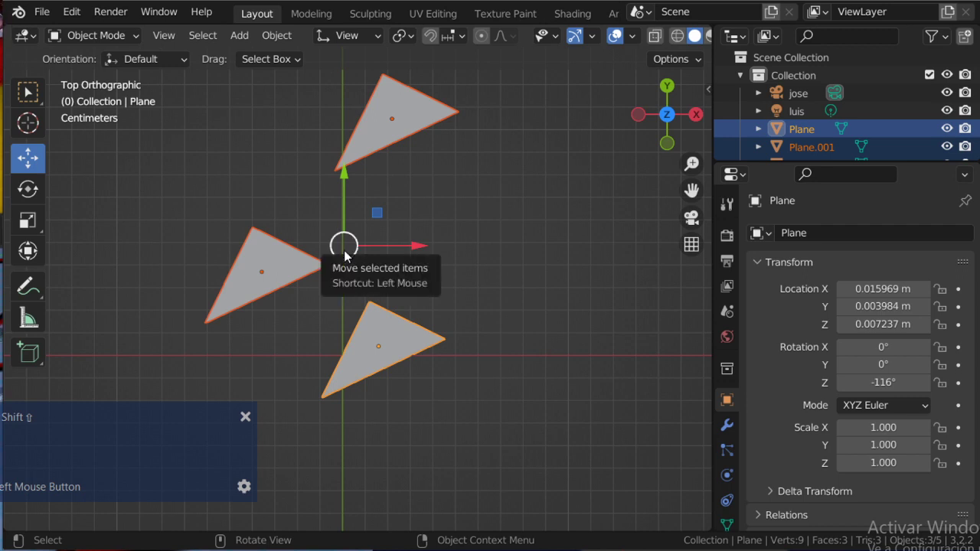
scroll("down", 3)
left_click(382, 204)
Extrude Plane.002's edges into a seven-face zigzag strip and leave Edit Mode
key("shift+Tab")
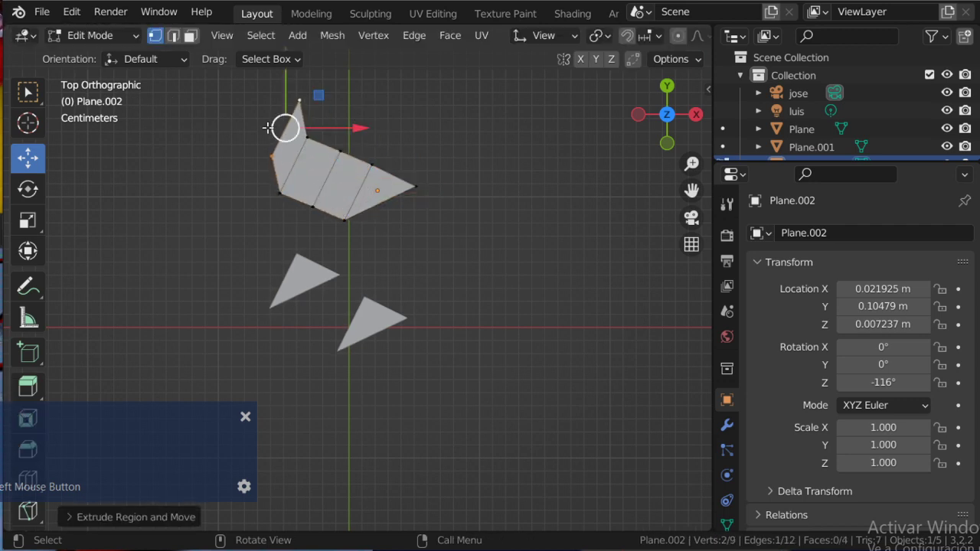
key("Escape")
key("ctrl+z")
key("Tab")
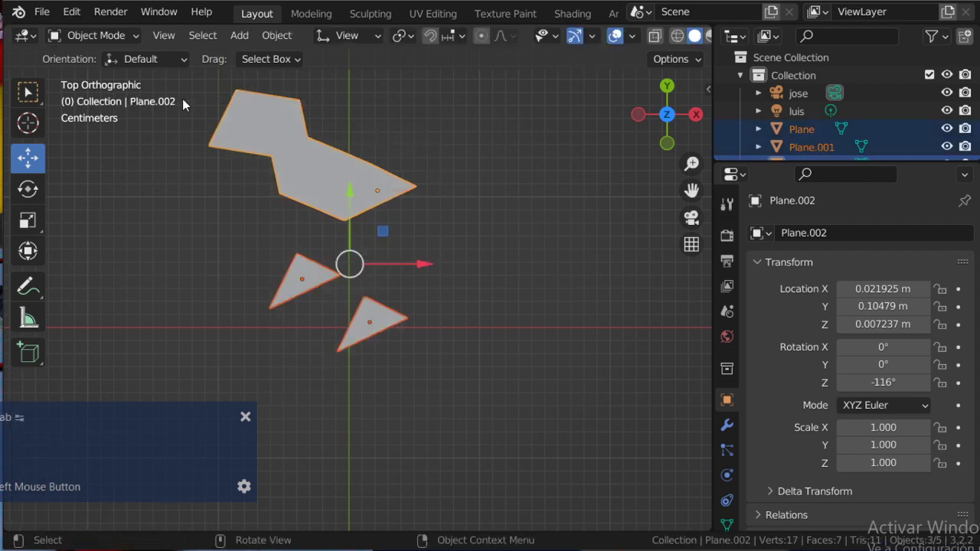
scroll("up", 3)
Pan and zoom the view over the zigzag strip and triangle copies
middle_click(382, 275)
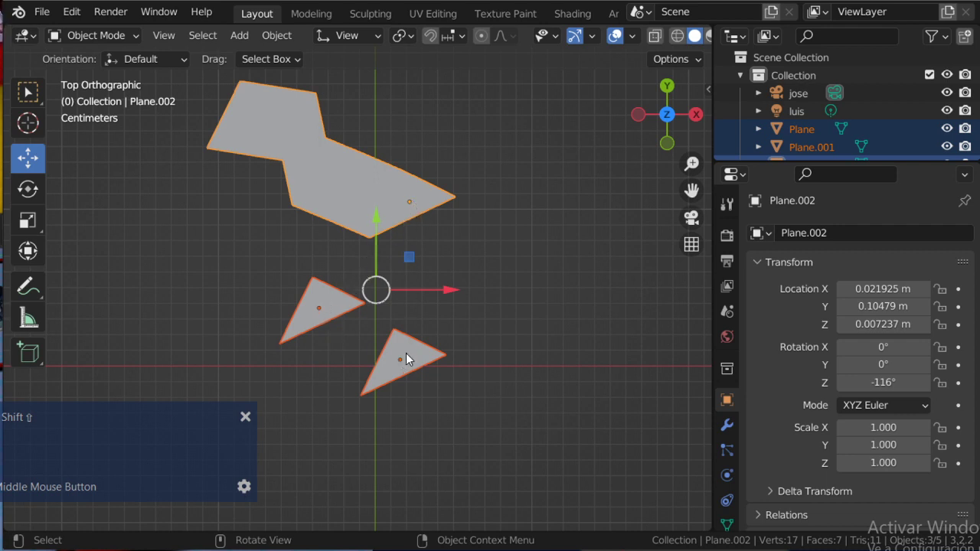
scroll("up", 3)
scroll("down", 3)
middle_click(436, 272)
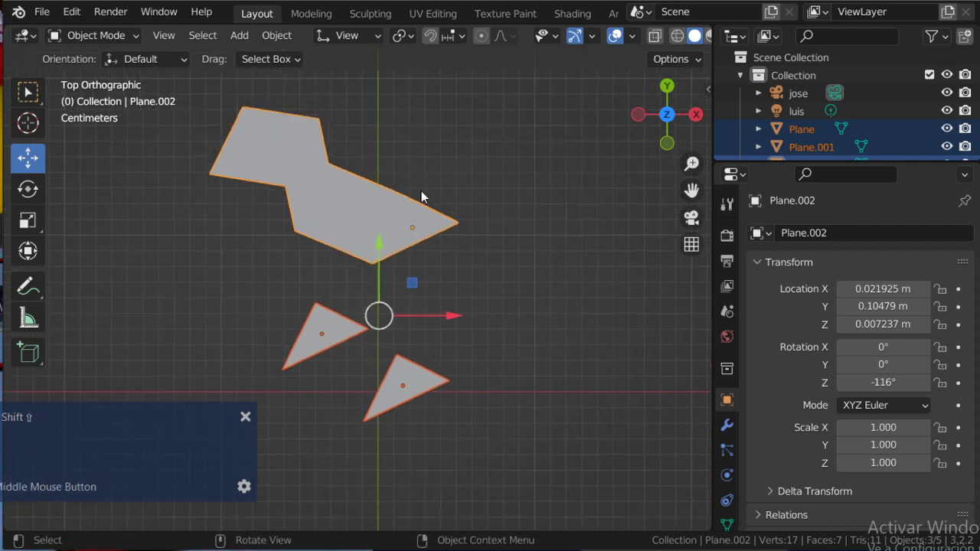
left_click(413, 40)
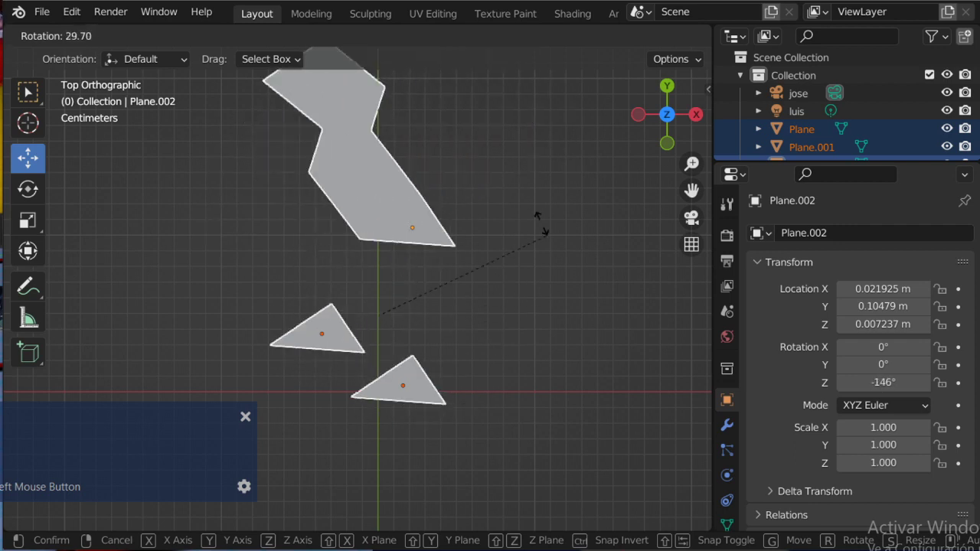
key("Escape")
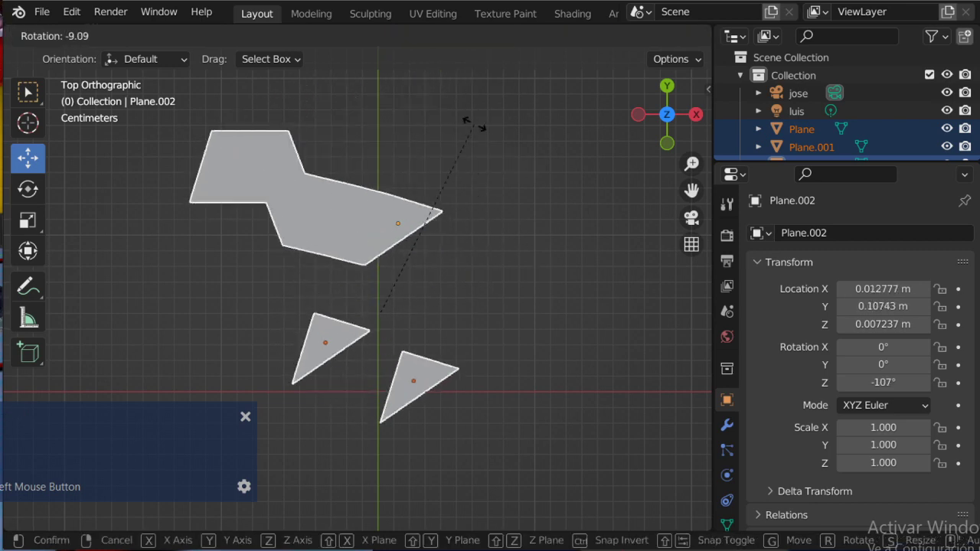
key("Escape")
scroll("down", 3)
middle_click(417, 253)
scroll("down", 3)
middle_click(389, 222)
scroll("down", 3)
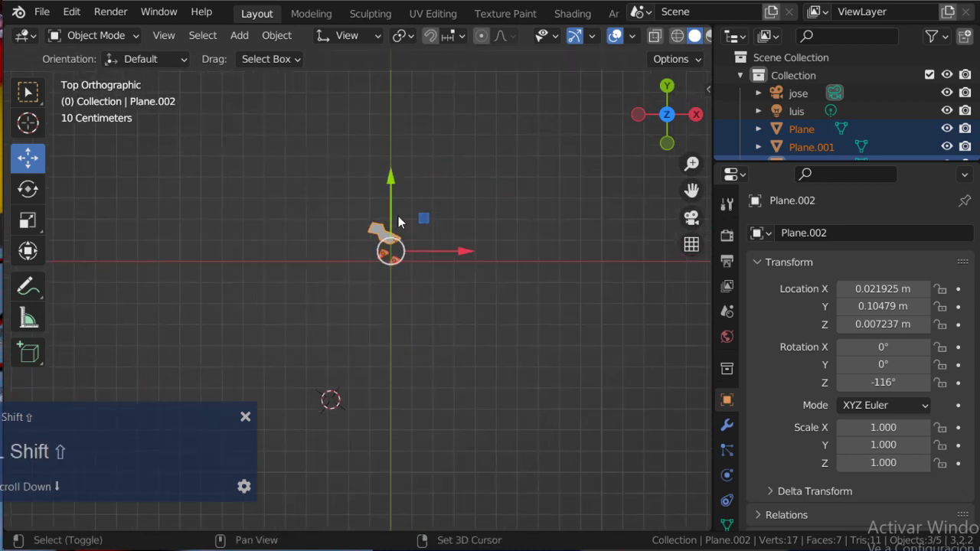
middle_click(398, 218)
Set the pivot point to 3D Cursor and switch to the Cursor placement tool
left_click(355, 46)
key("shift+Escape")
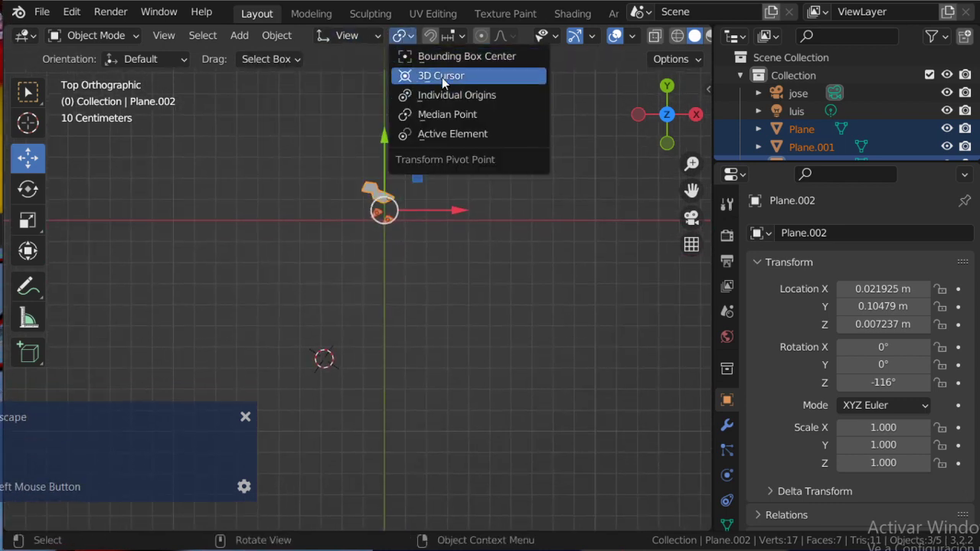
key("Escape")
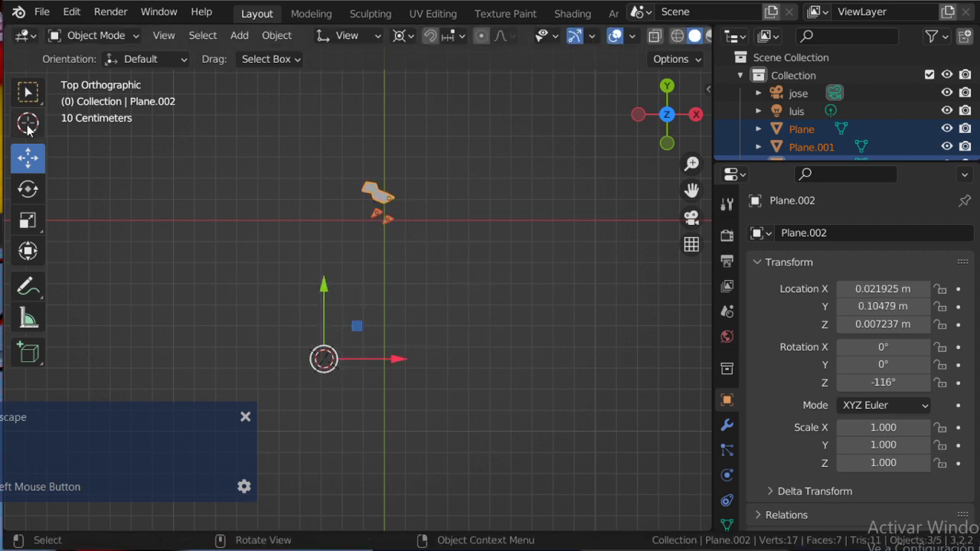
scroll("up", 3)
left_click(405, 153)
Place the 3D cursor and rotate Plane.002 around it to about -0.047, 0.0995 m
middle_click(423, 148)
scroll("up", 3)
middle_click(409, 323)
scroll("up", 3)
middle_click(373, 301)
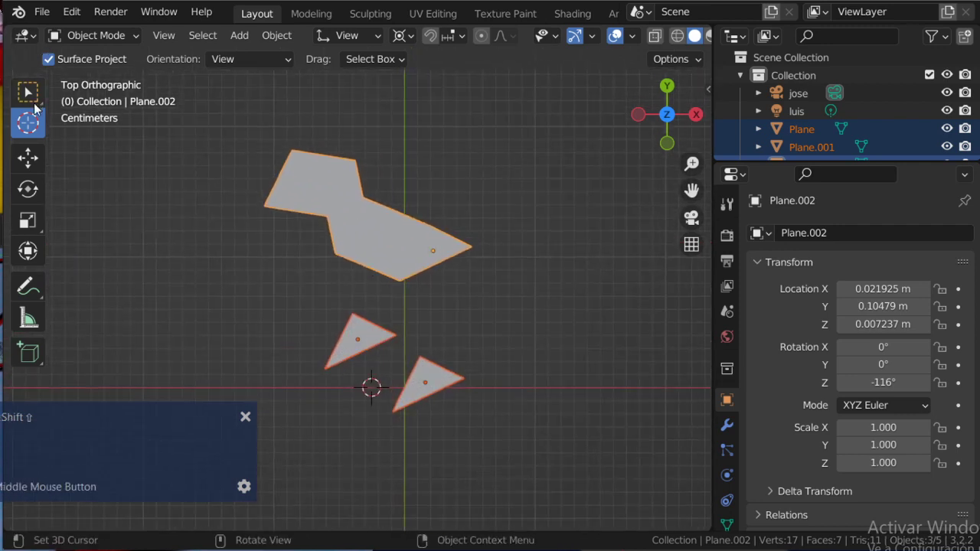
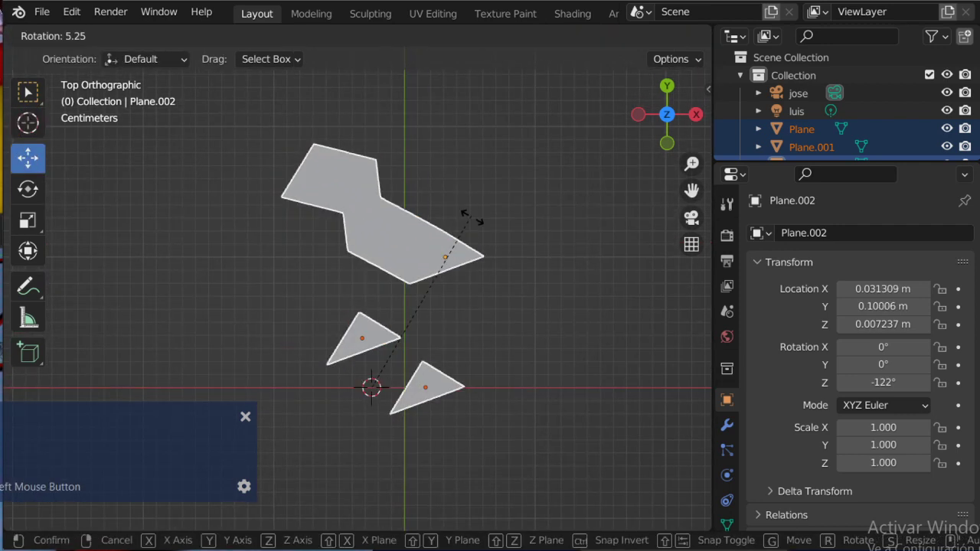
key("Escape")
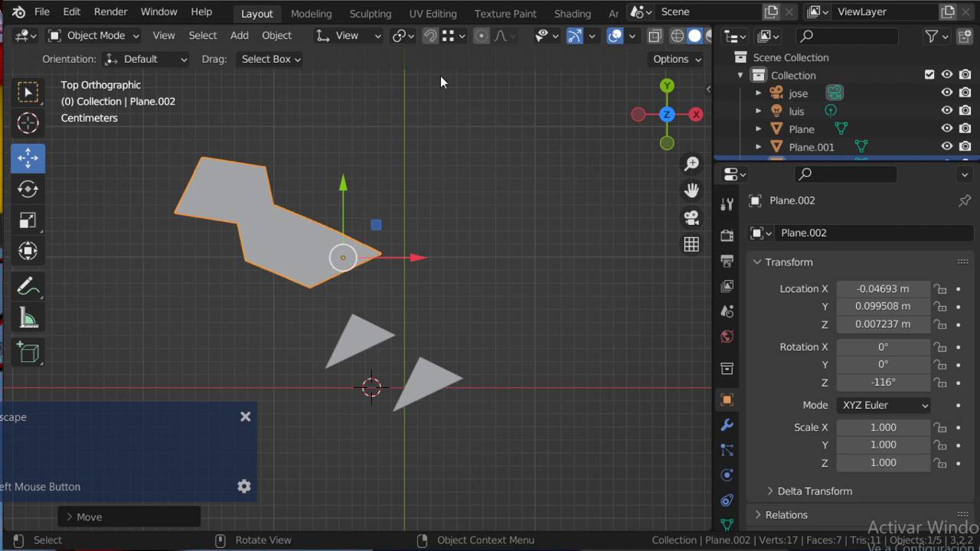
key("Escape")
left_click(348, 191)
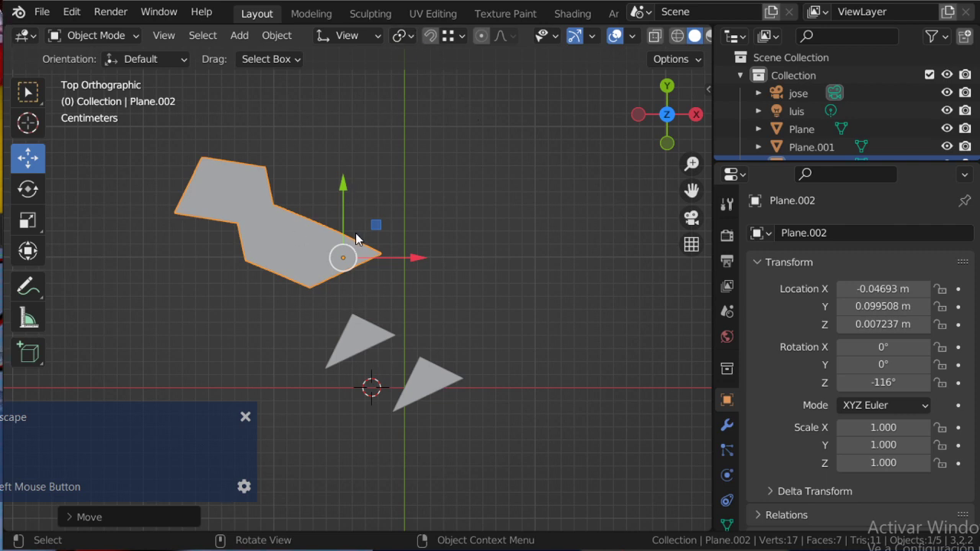
scroll("up", 3)
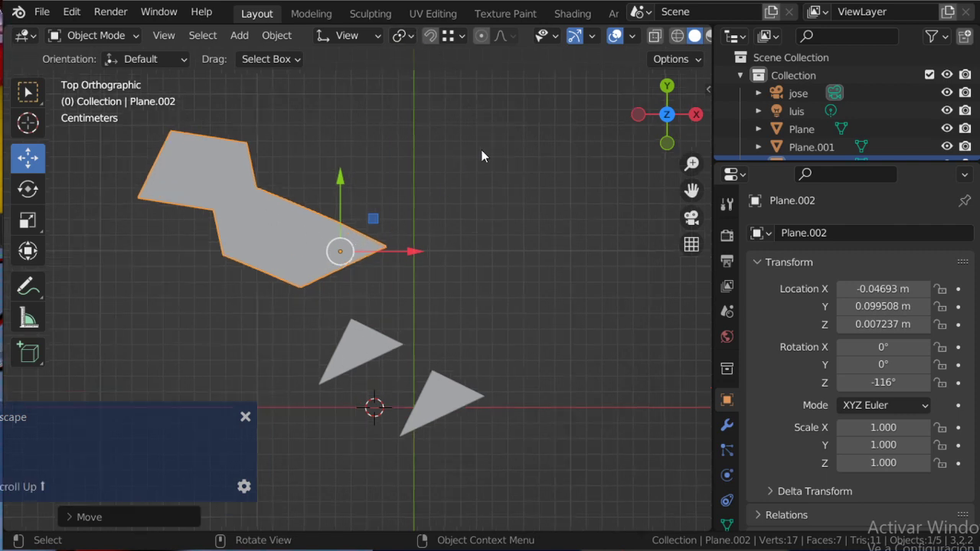
left_click(640, 43)
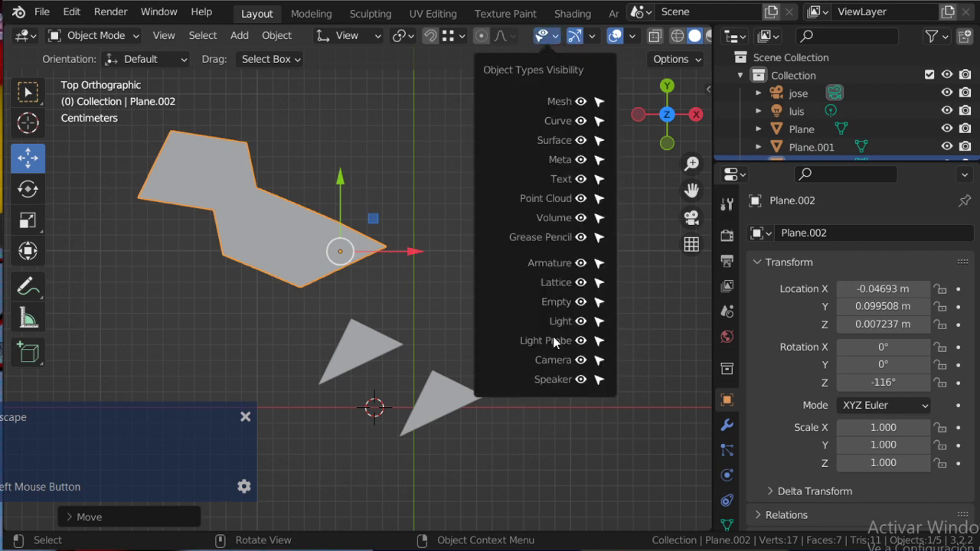
middle_click(414, 279)
scroll("down", 3)
middle_click(431, 194)
scroll("up", 3)
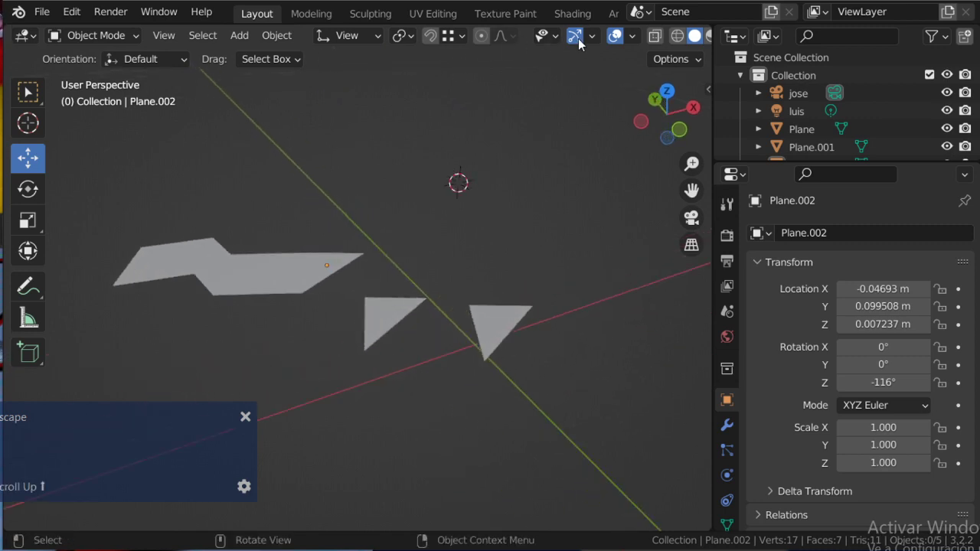
left_click(561, 43)
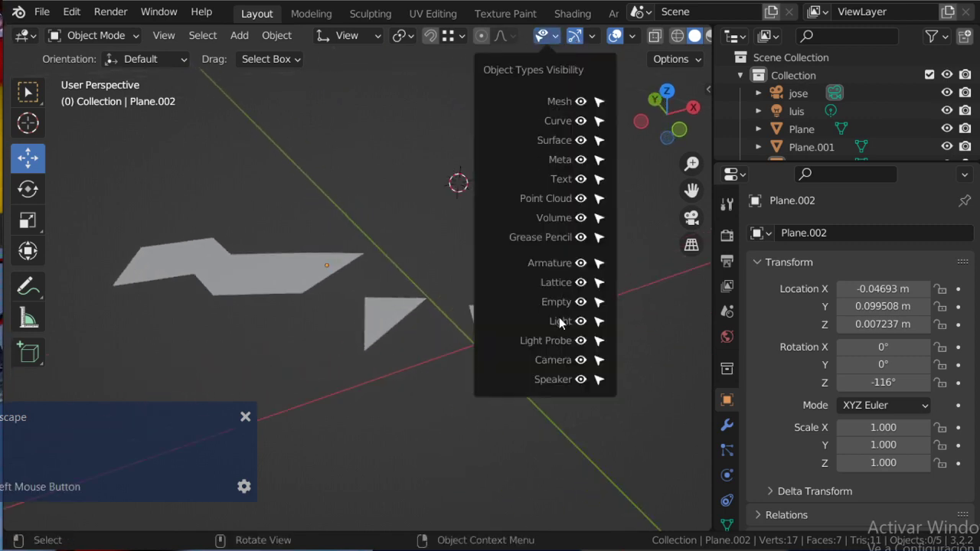
key("Escape")
left_click(460, 273)
scroll("down", 3)
scroll("up", 3)
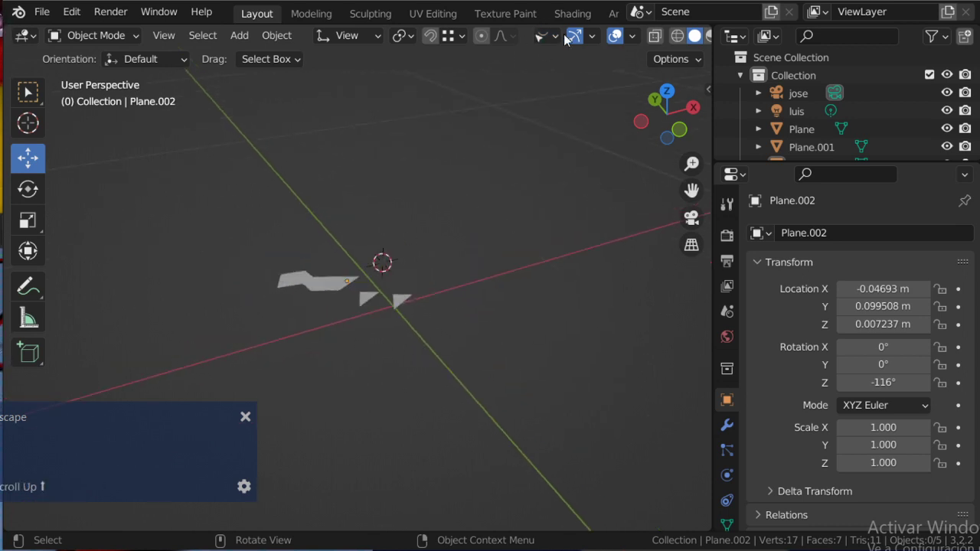
left_click(562, 40)
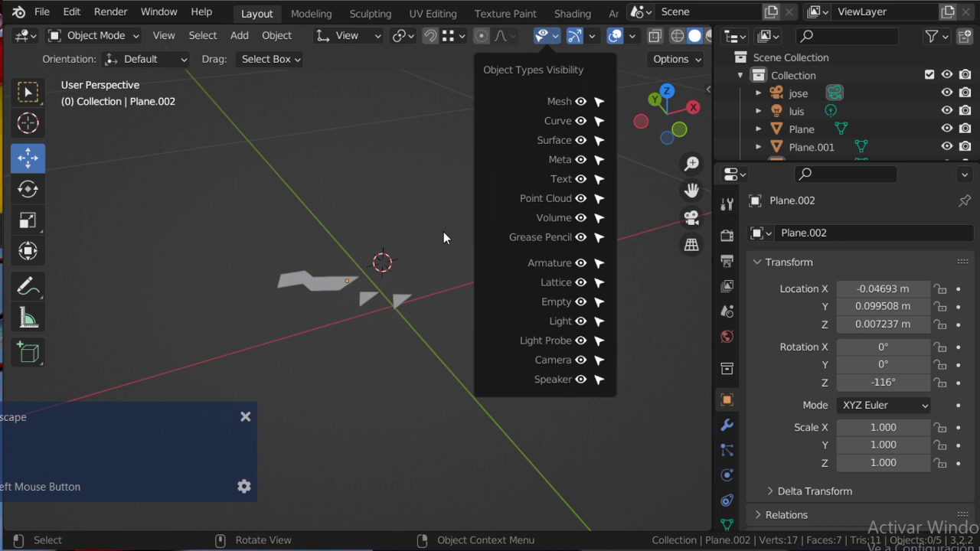
scroll("down", 3)
scroll("up", 3)
scroll("down", 3)
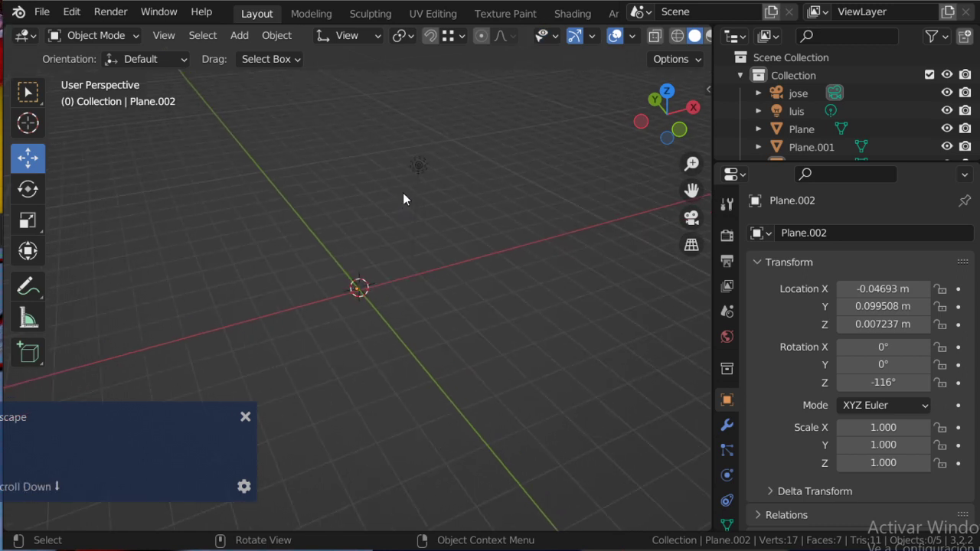
left_click(421, 169)
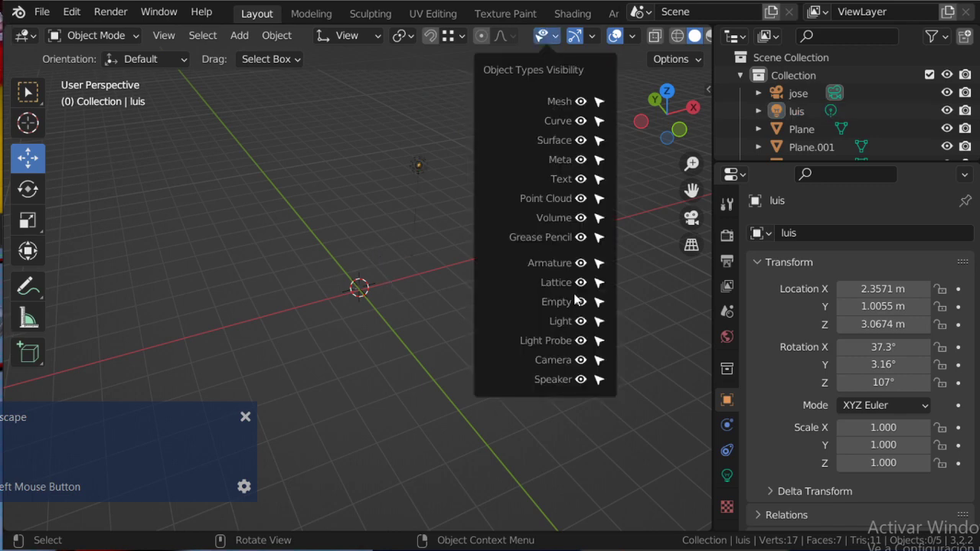
scroll("up", 3)
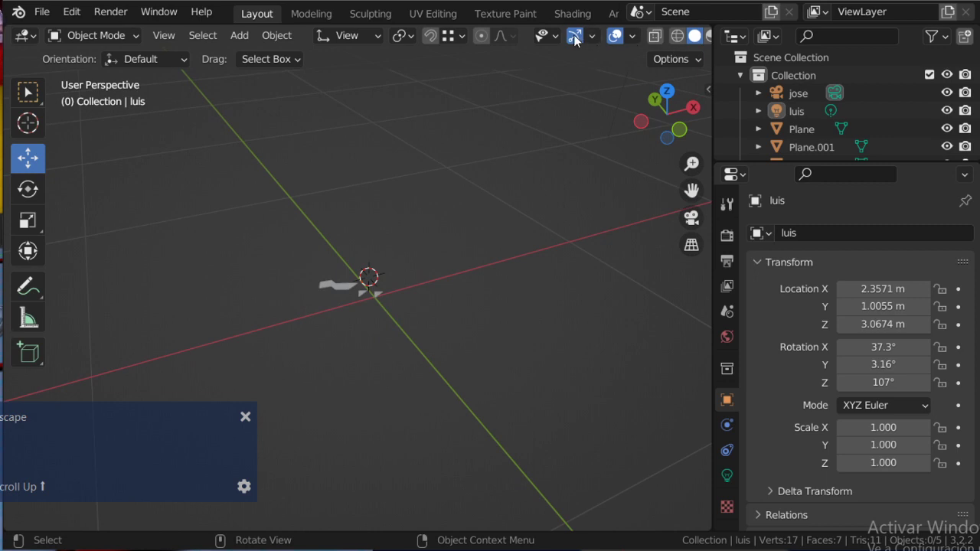
left_click(580, 43)
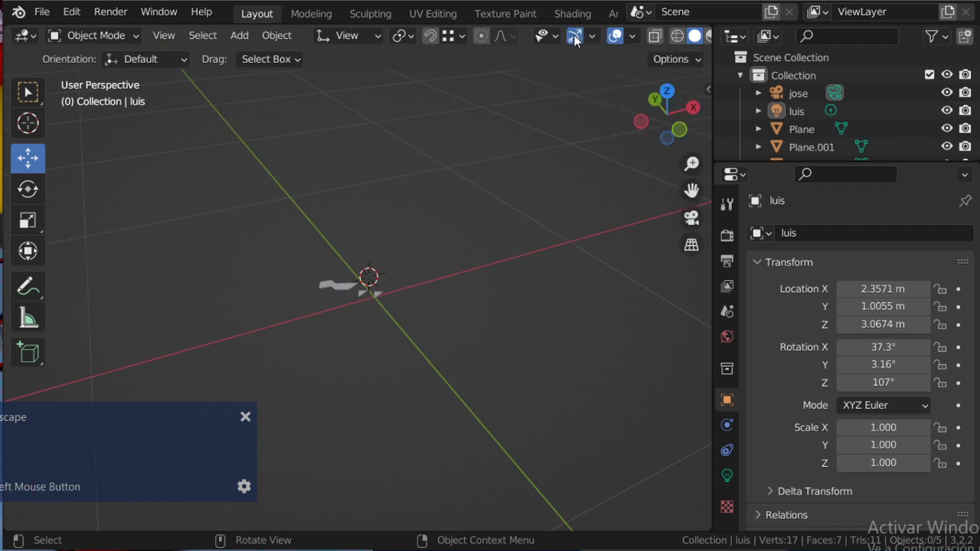
scroll("down", 3)
left_click(574, 41)
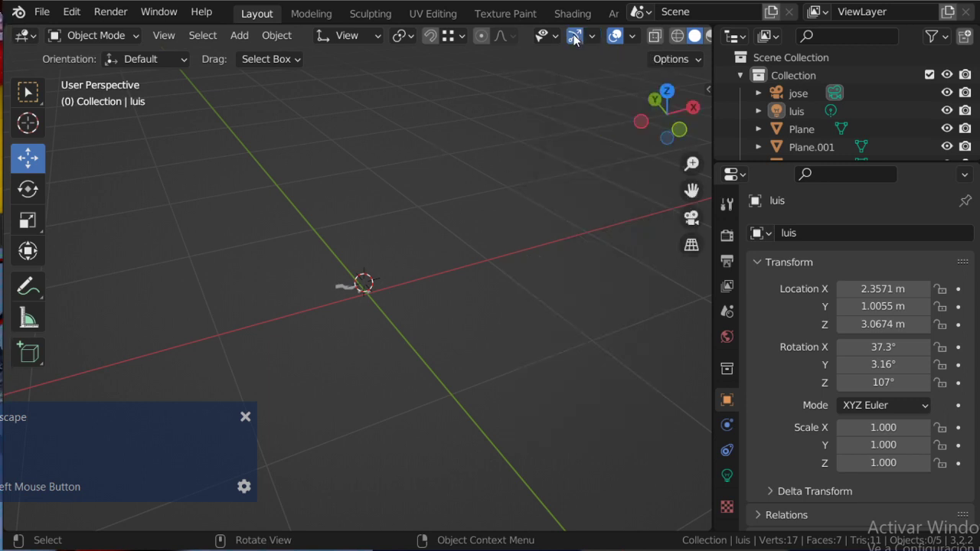
key("Escape")
left_click(588, 44)
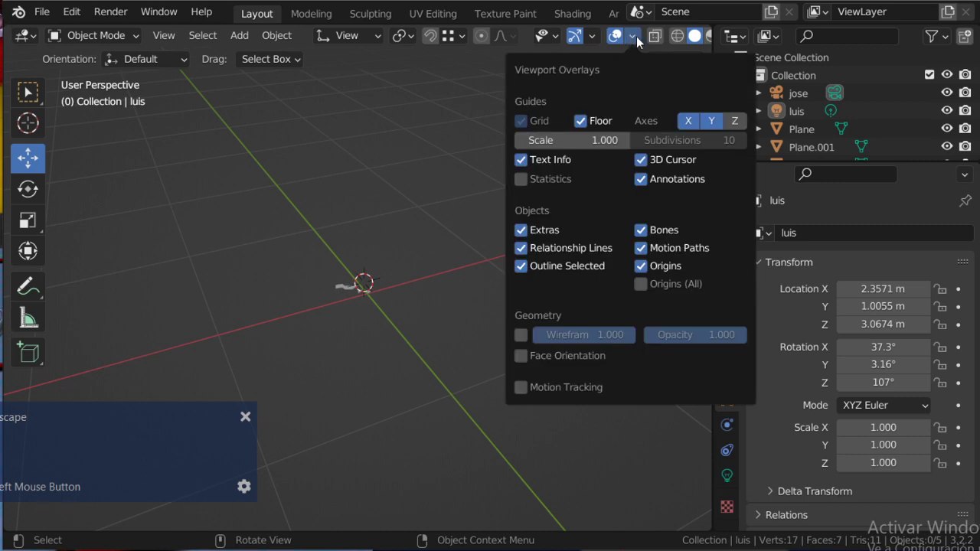
Bring back the viewport overlay settings with zigzag Plane.002 active
scroll("down", 3)
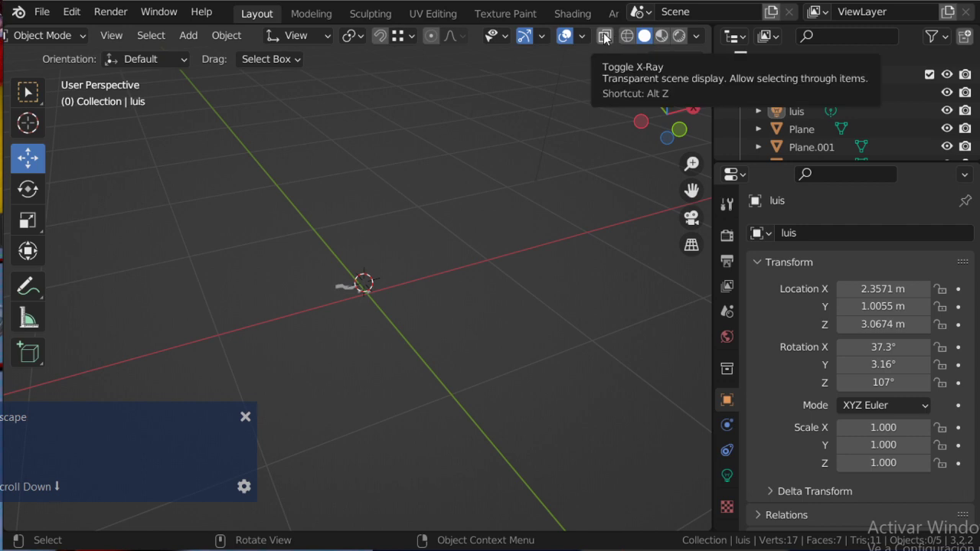
scroll("up", 3)
left_click(330, 277)
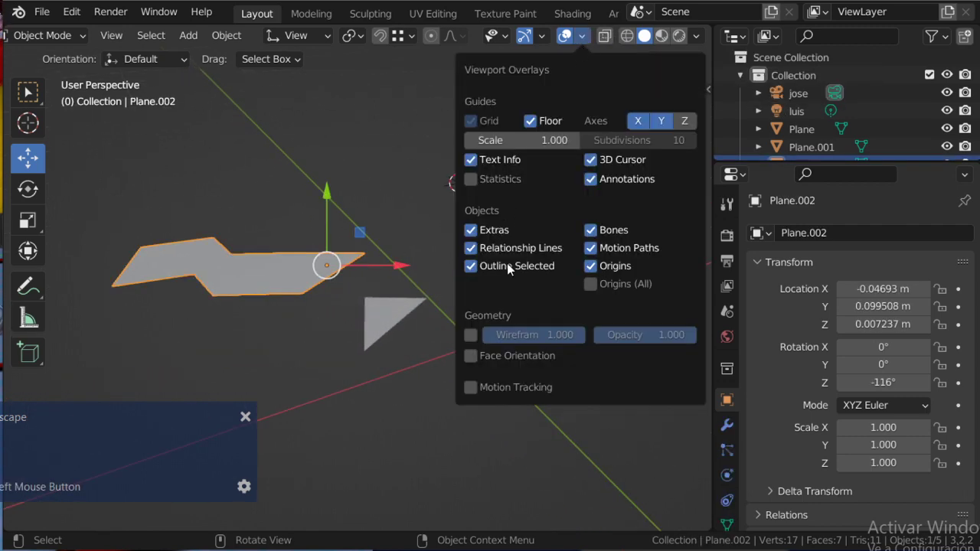
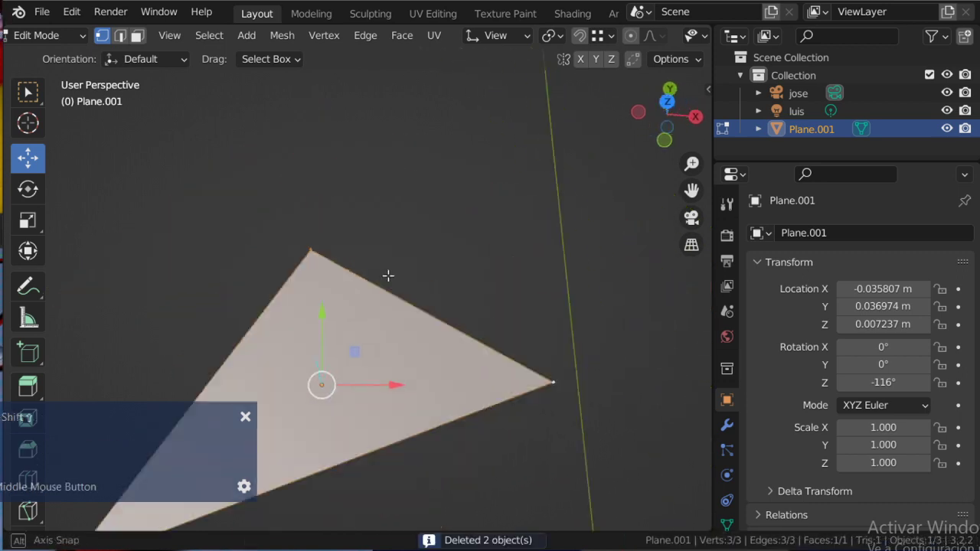
Edit Plane.001's one-face triangle and scroll the overlays to the Mesh Edit Mode options
scroll("up", 3)
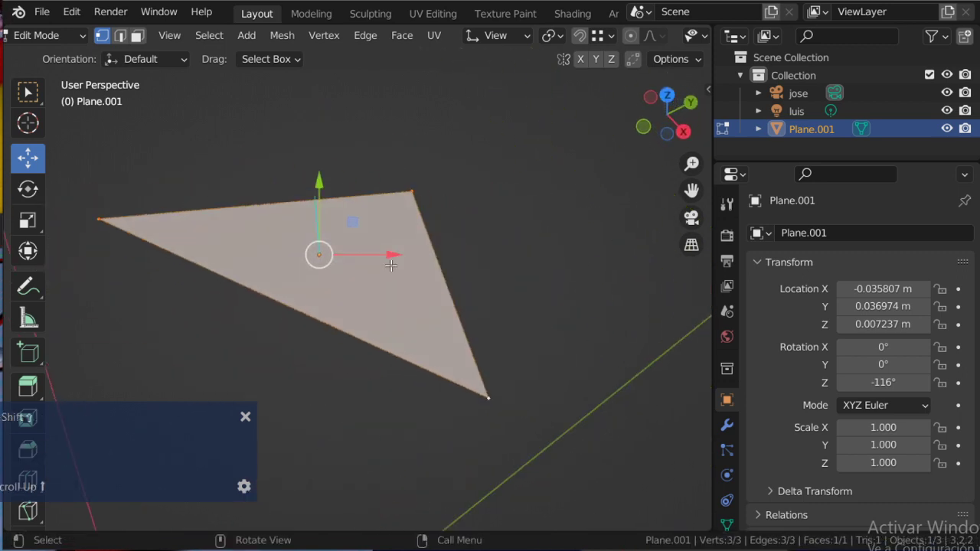
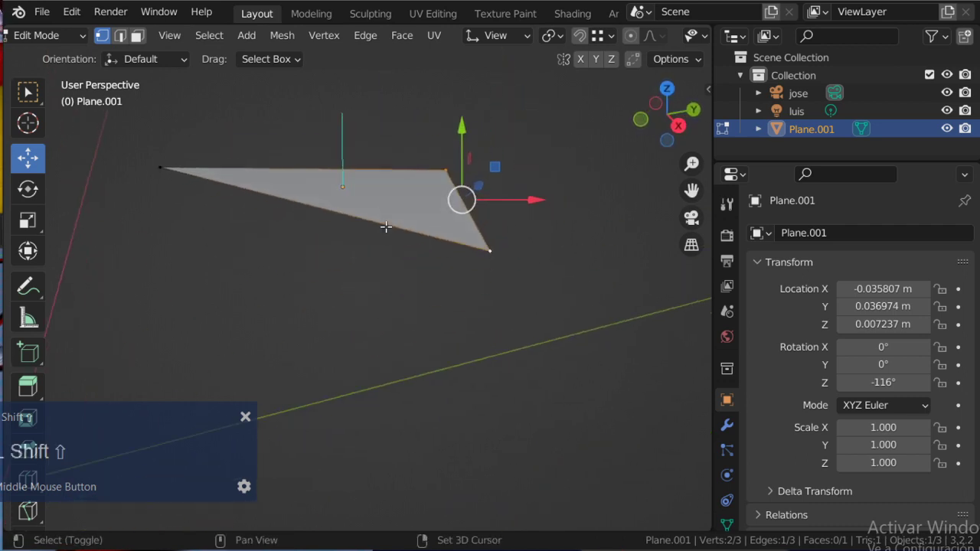
scroll("down", 3)
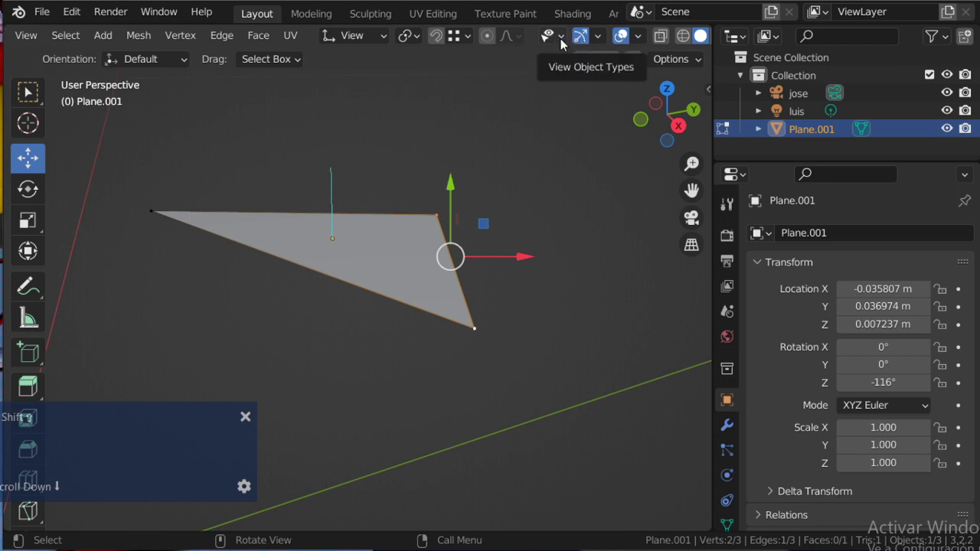
left_click(646, 46)
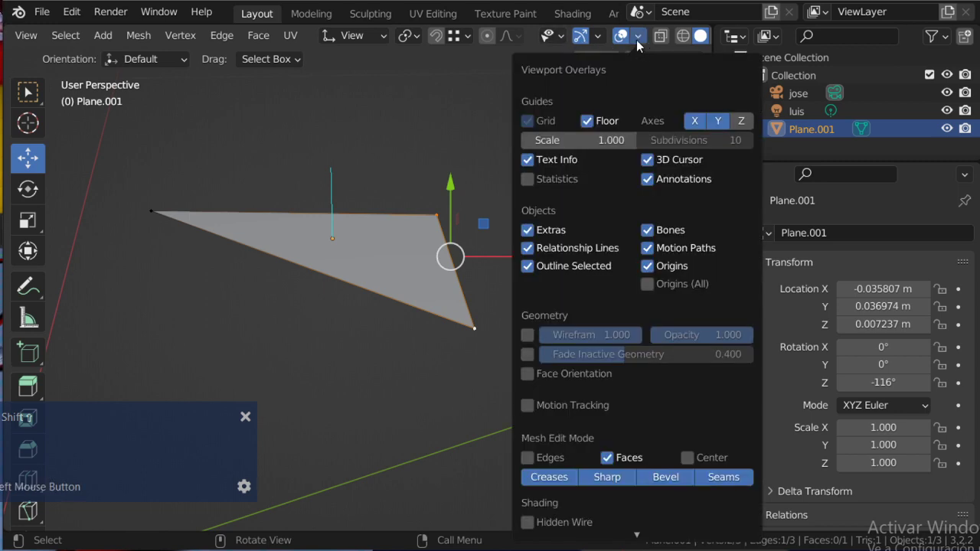
scroll("down", 3)
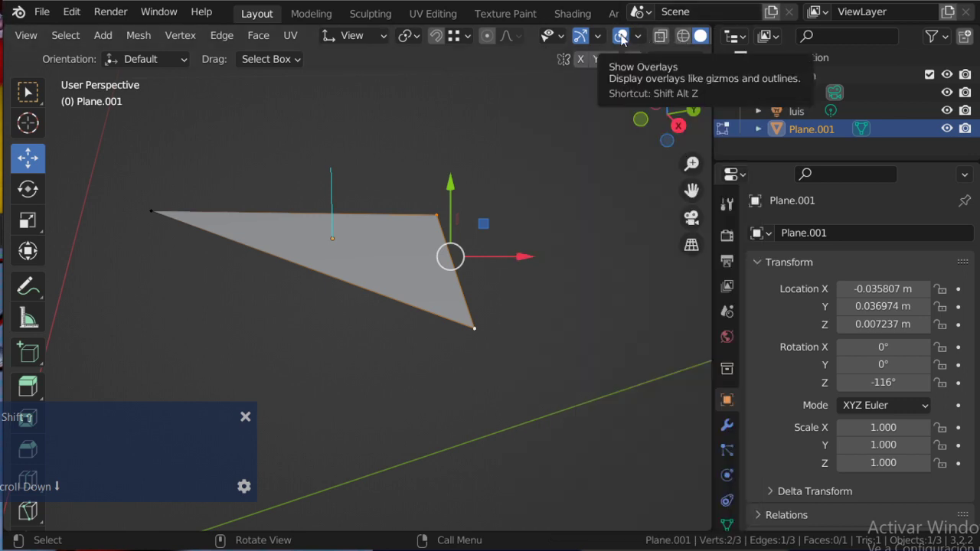
left_click(641, 46)
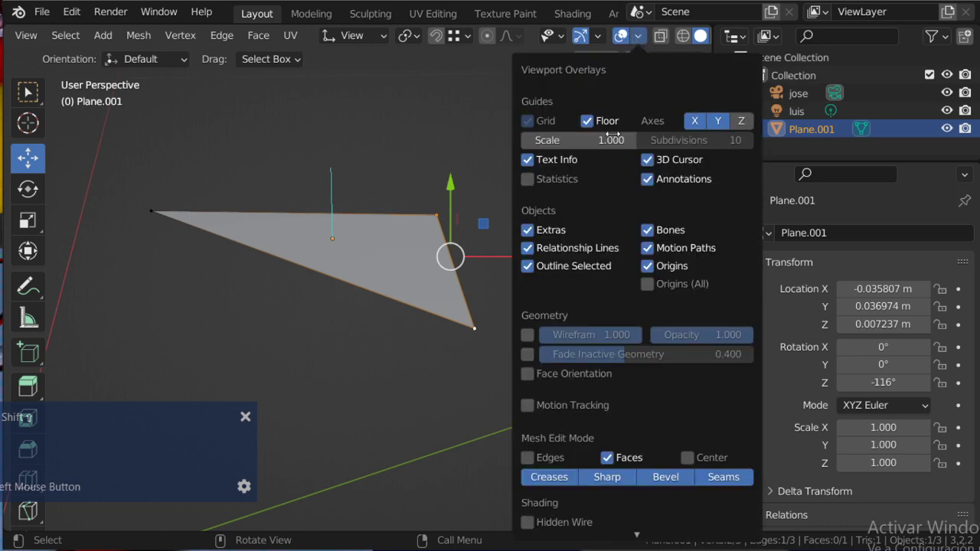
scroll("down", 3)
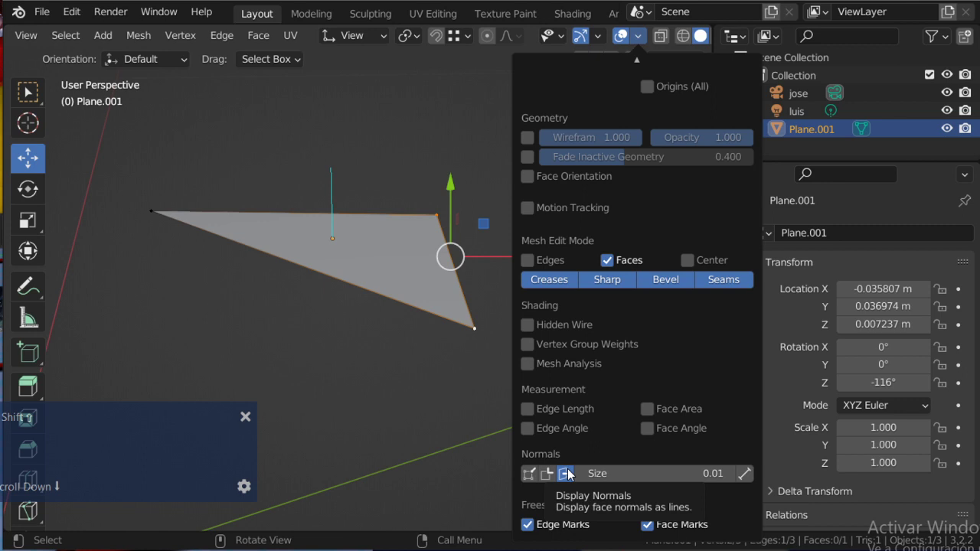
left_click(609, 475)
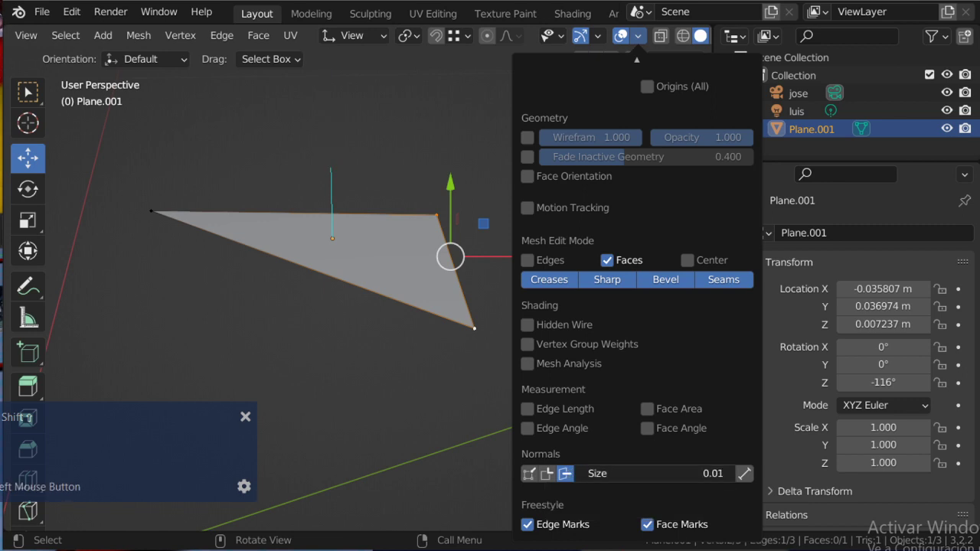
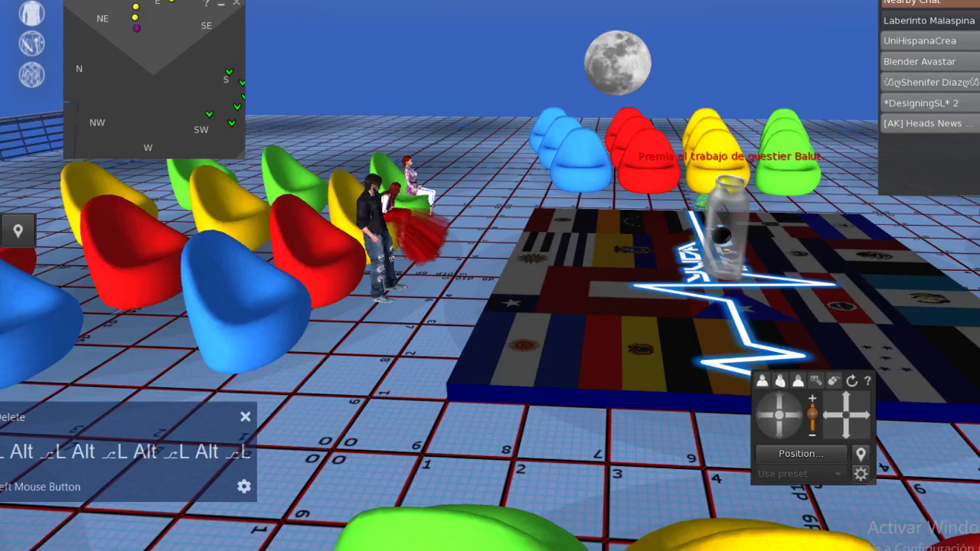
Alt-orbit the Second Life camera around the group of chairs
type("L Alt ⎍L Alt ⎍L Alt ⎍L Alt ⎍L")
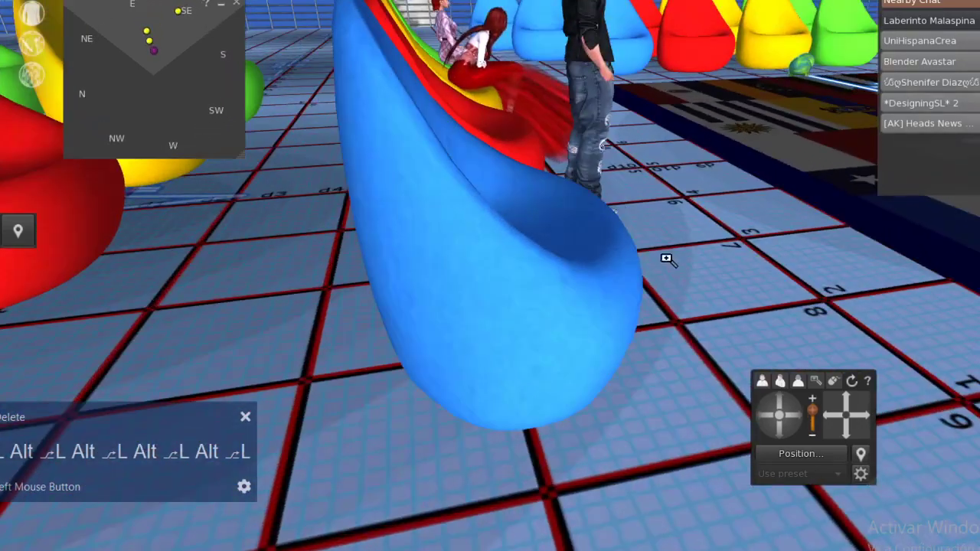
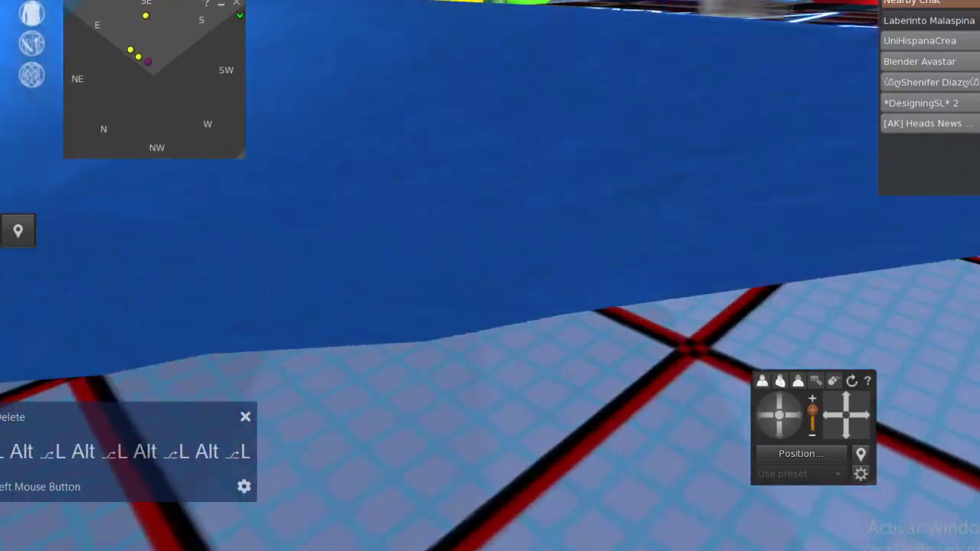
key("alt+Delete")
type("L Alt ⎁L Alt ⎁L Alt ⎁L Alt ⎁L")
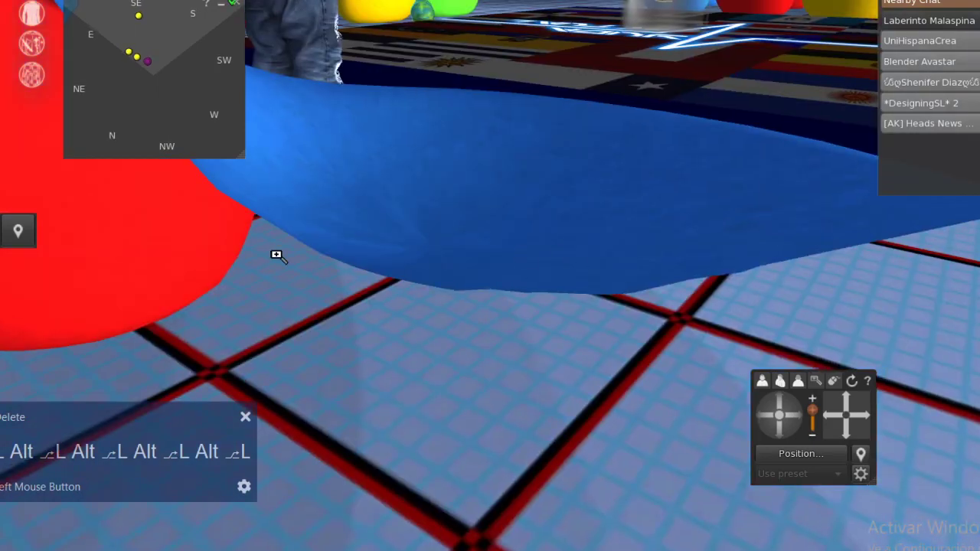
type("L Alt ⎁L Alt ⎁L Alt ⎁L L Alt ⌐L Alt ⌐L Alt ⌐L Alt ⌐l")
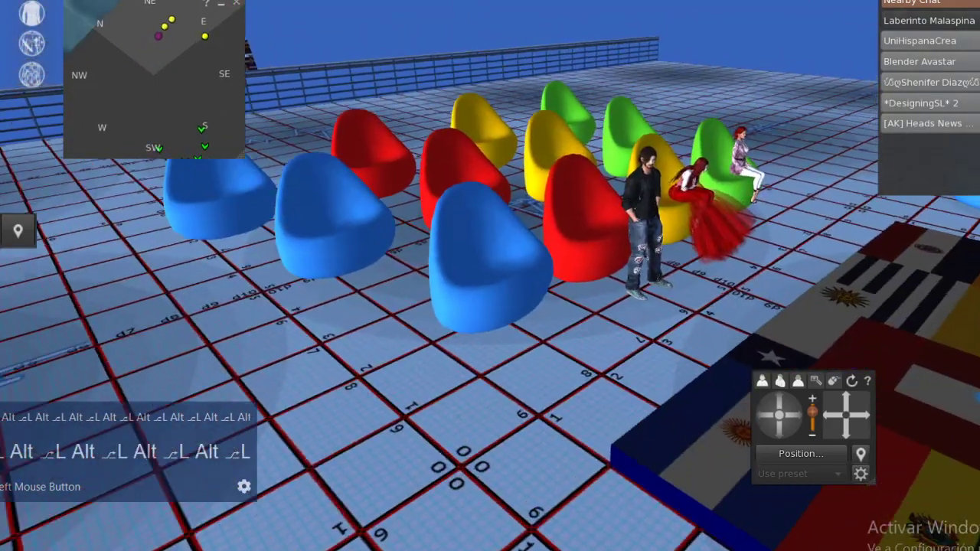
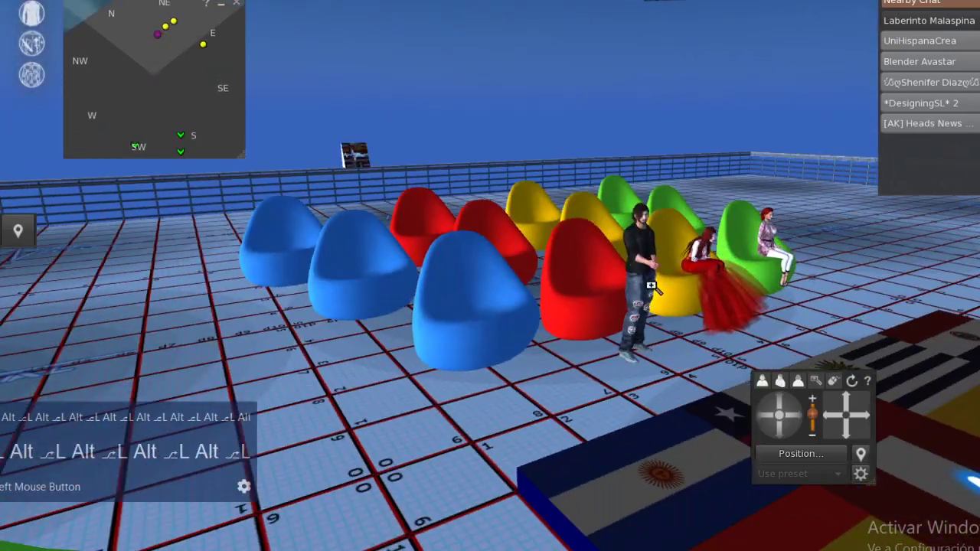
type("L Alt ⎁L Alt ⎁L Alt ⎁L Alt ⎁L")
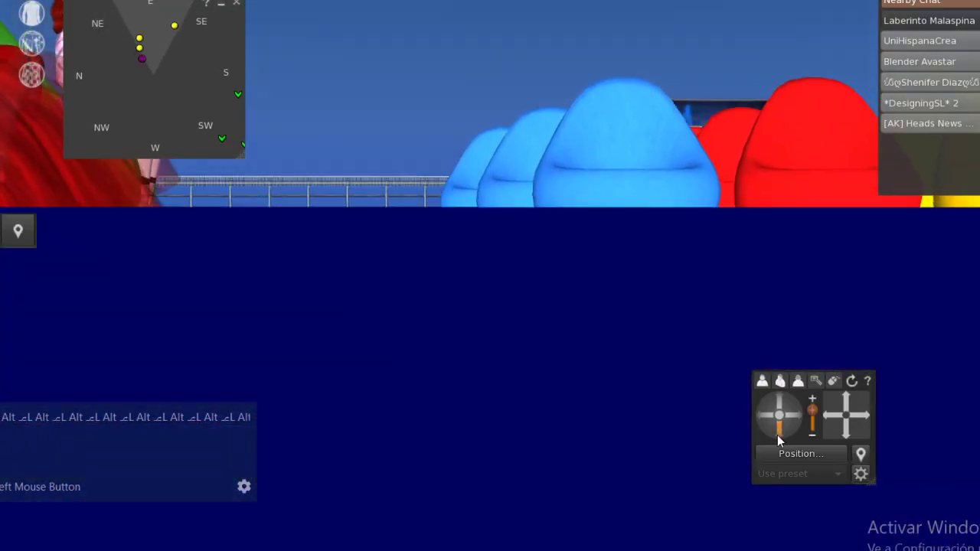
type("Alt ⎍L Alt ⎍L Alt ⎍L Alt ⎍L Alt ⎍L Alt ⎍L Alt ⎍L Alt L Alt ⎍L Alt ⎍L Alt ⎍L")
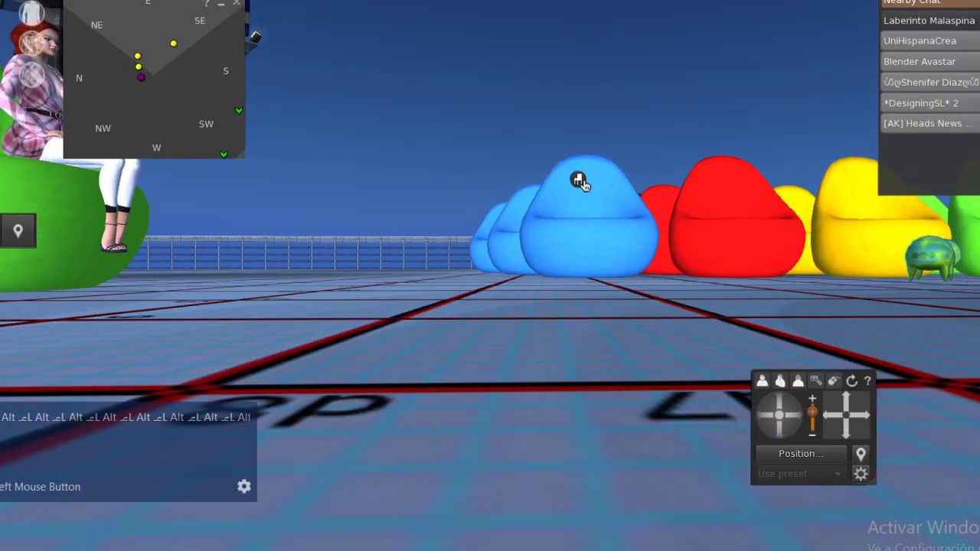
Focus on the blue beanbag chair and open it in the build editor via Edit
left_click(782, 406)
right_click(660, 314)
left_click(700, 357)
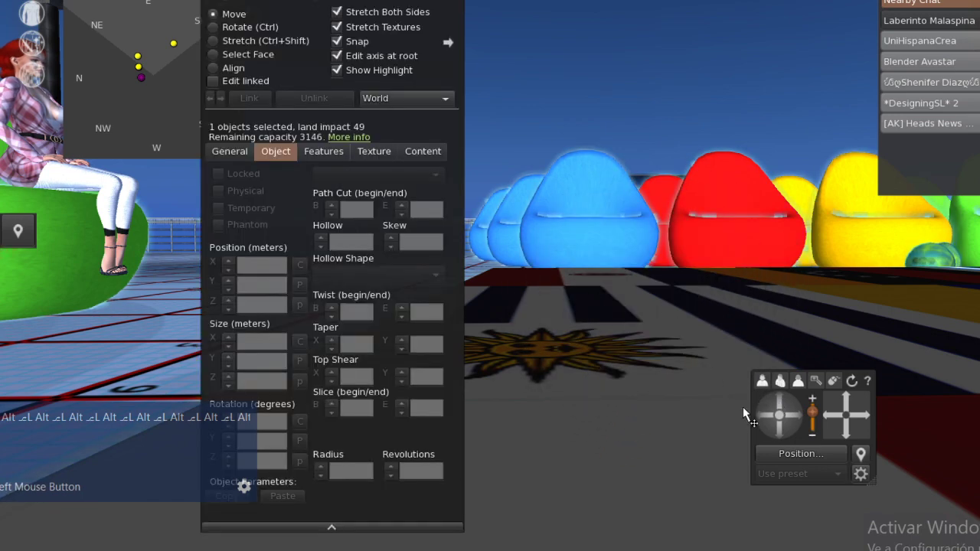
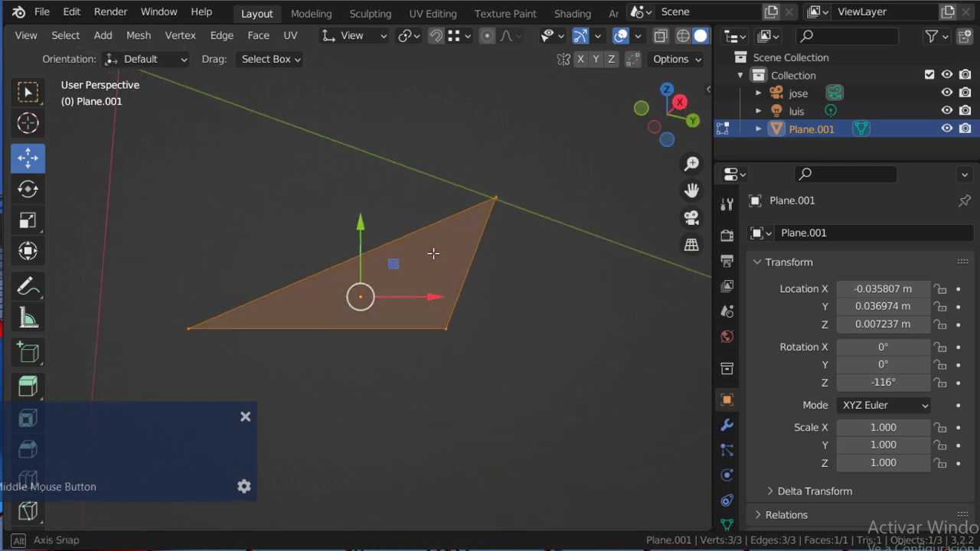
key("alt+Tab")
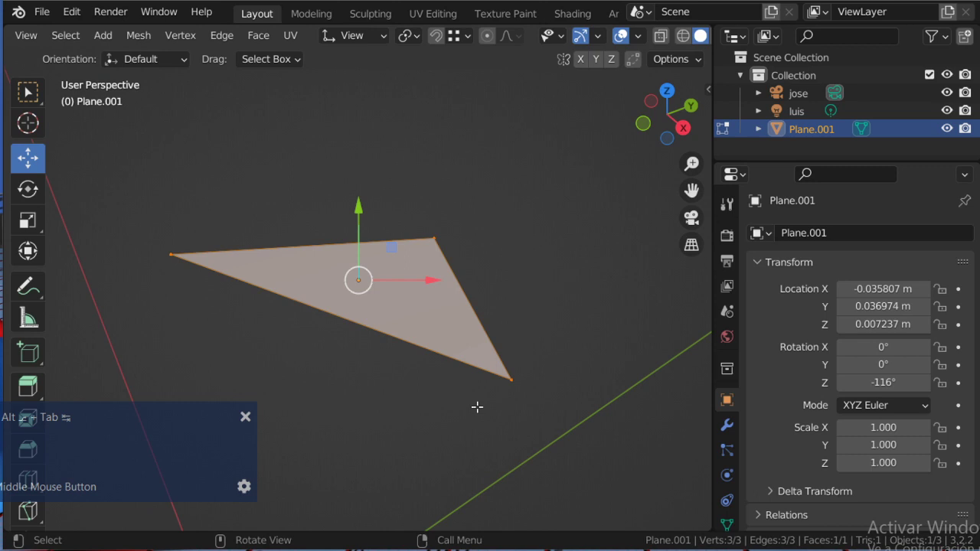
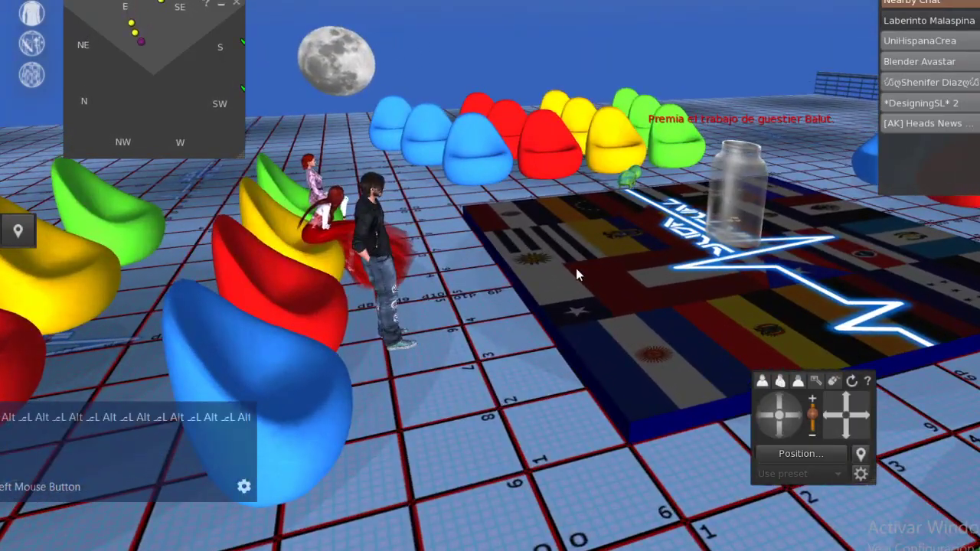
scroll("up", 3)
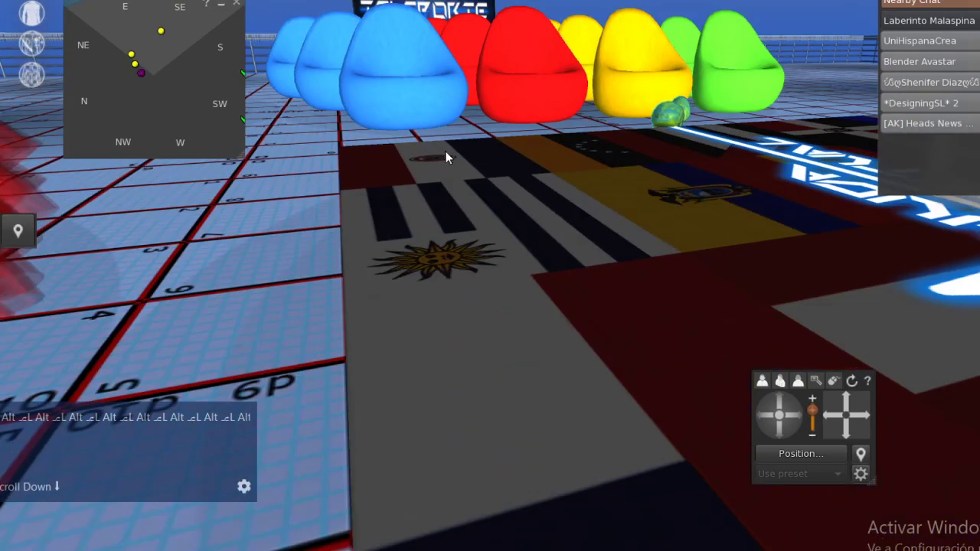
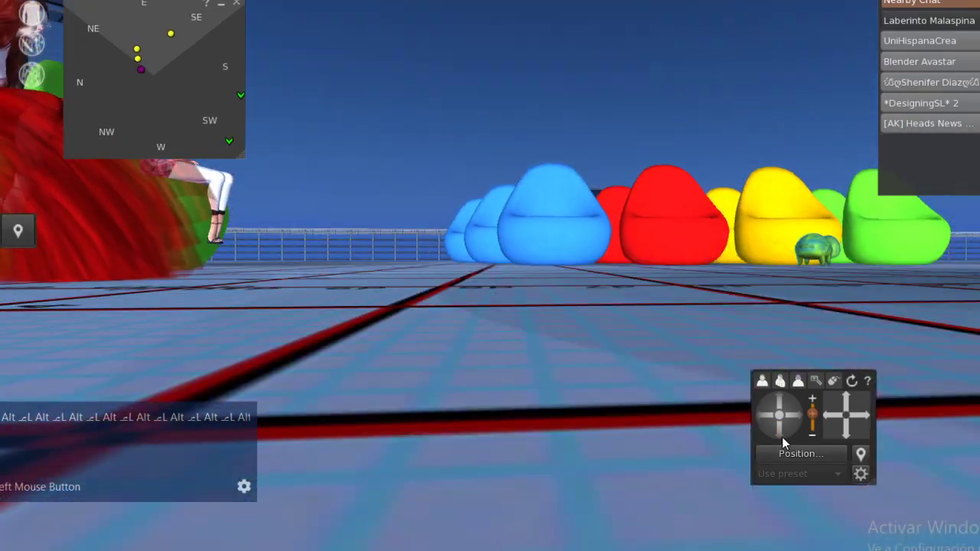
key("alt+Tab")
key("Tab")
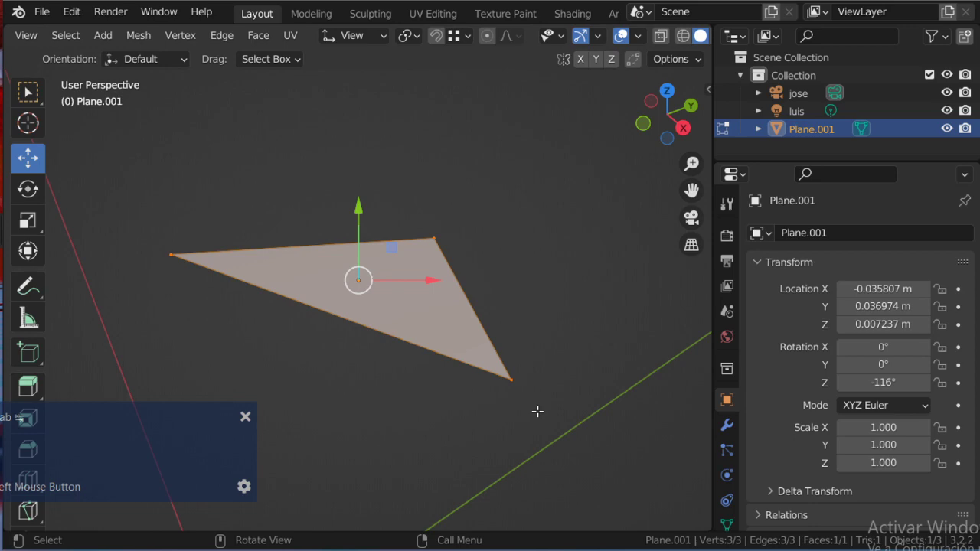
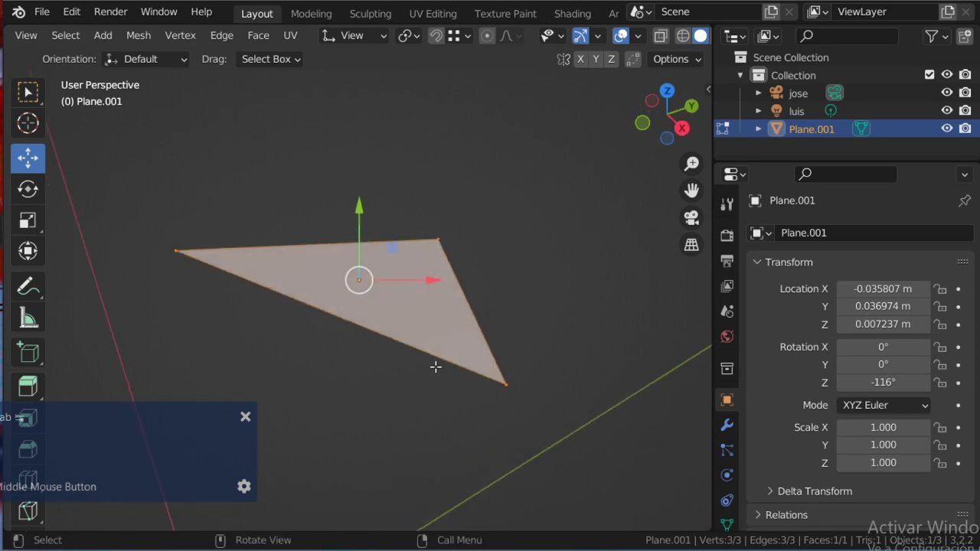
key("alt+Tab")
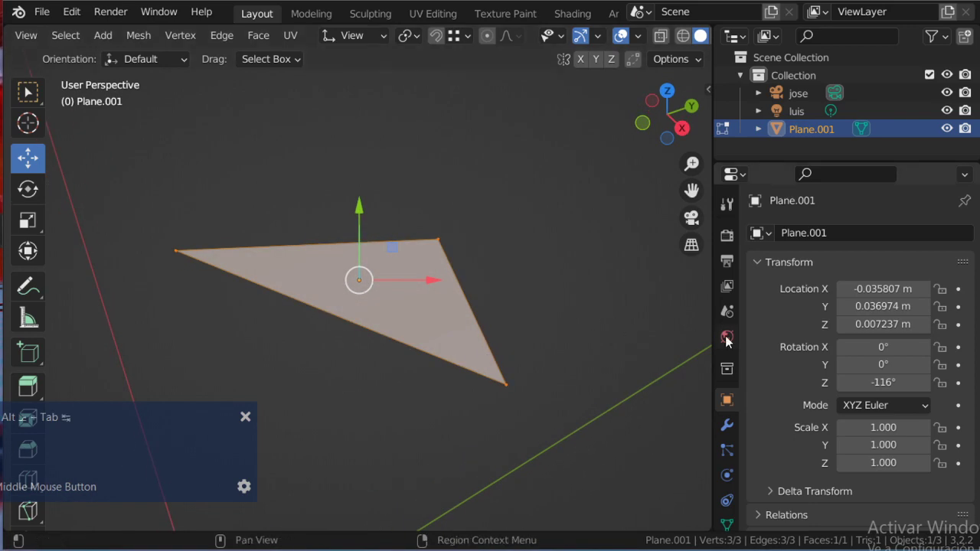
key("Tab")
left_click(794, 419)
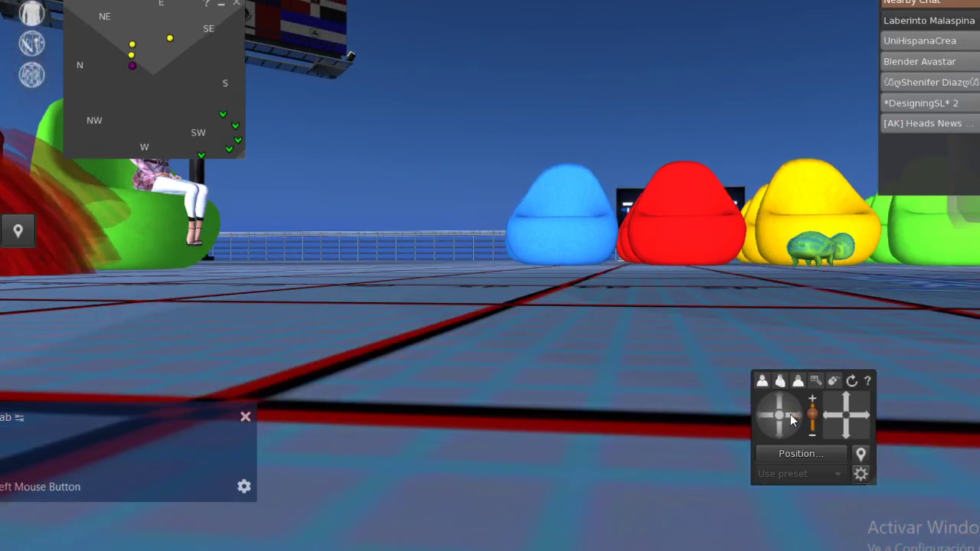
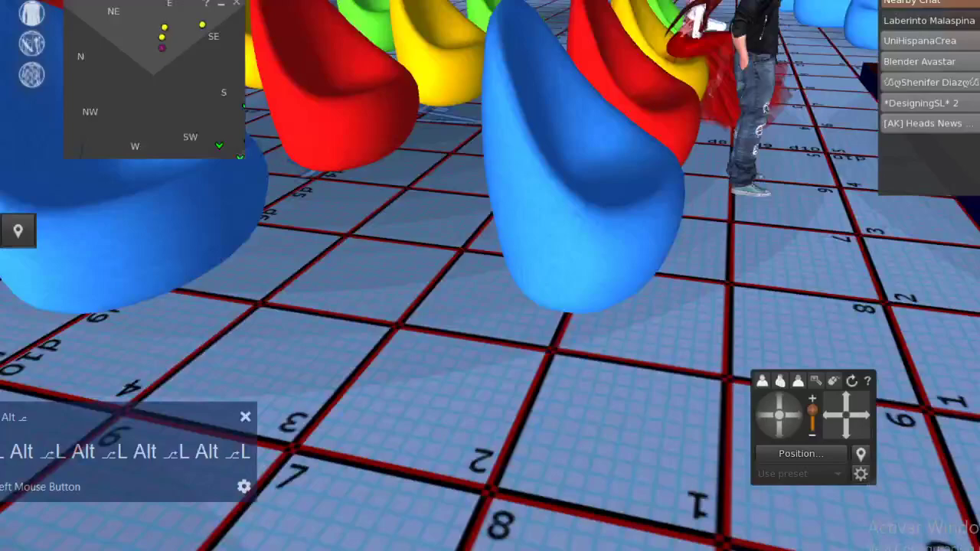
type("L Alt ⎇L Alt ⎇L Alt ⎇L Alt ⎇L")
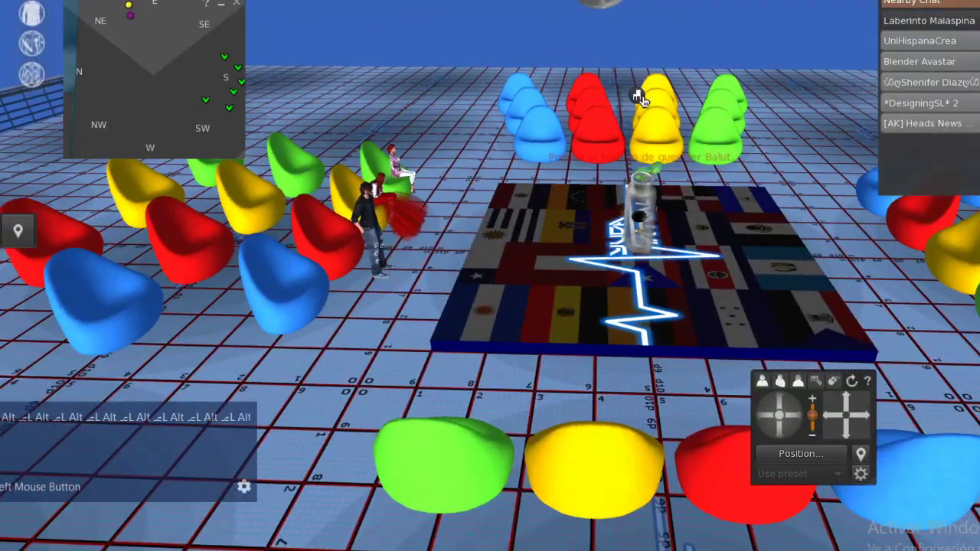
type("ll")
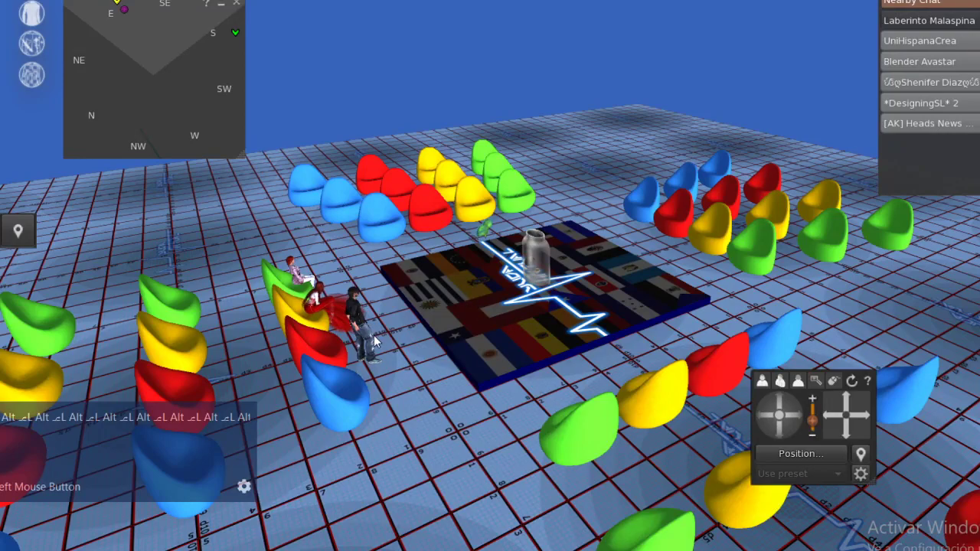
type("L Alt ⌐L Alt ⌐L Alt ⌐L Alt ⌐L")
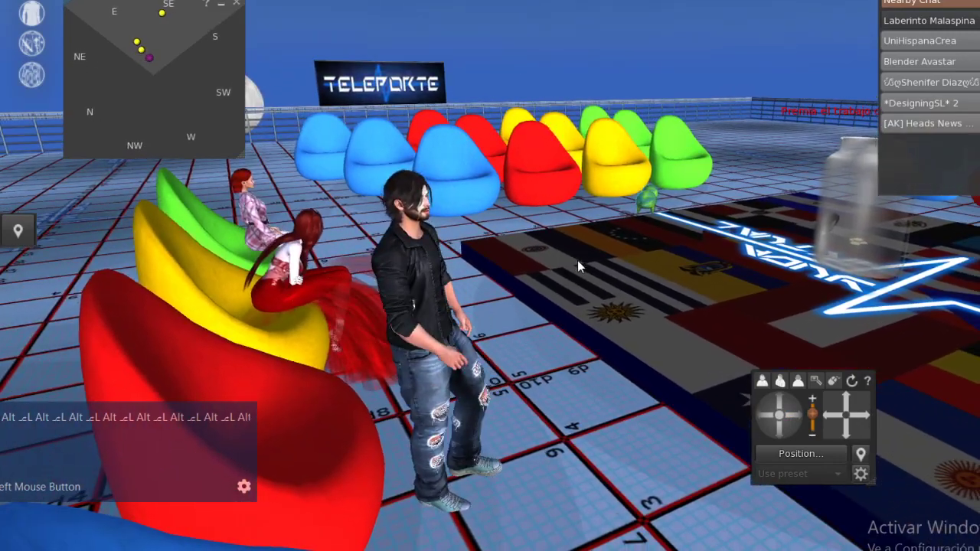
key("alt+Tab")
key("alt+Tab")
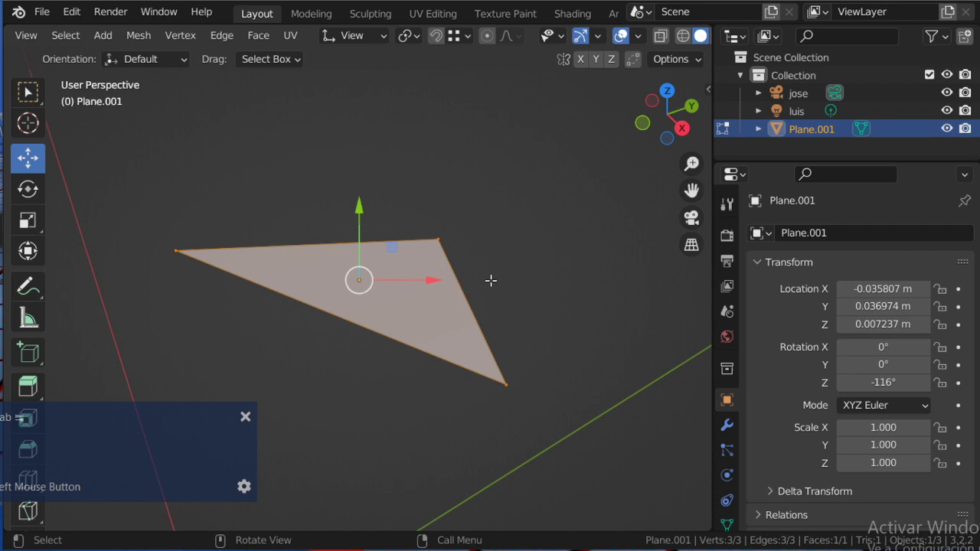
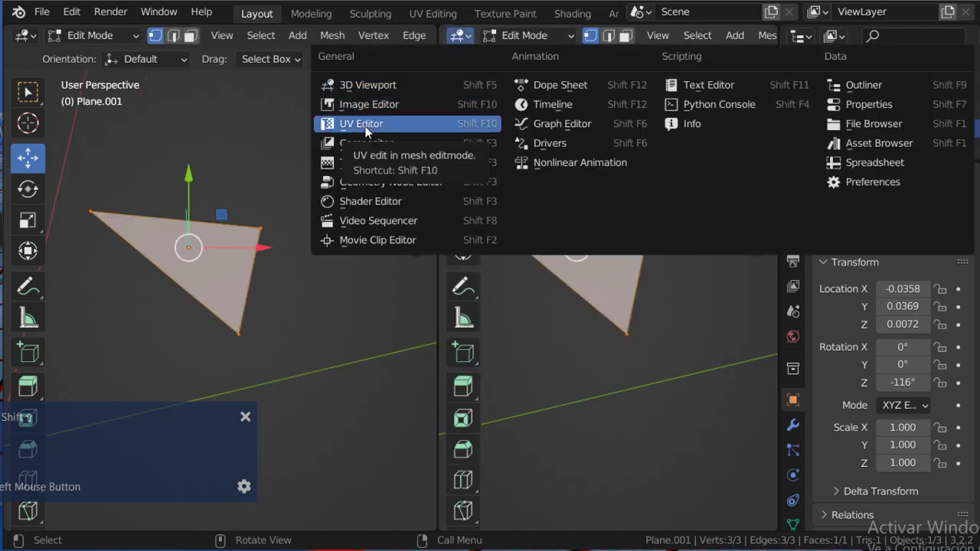
Turn the right-hand area into a UV Editor from the Editor Type menu
scroll("up", 3)
middle_click(532, 258)
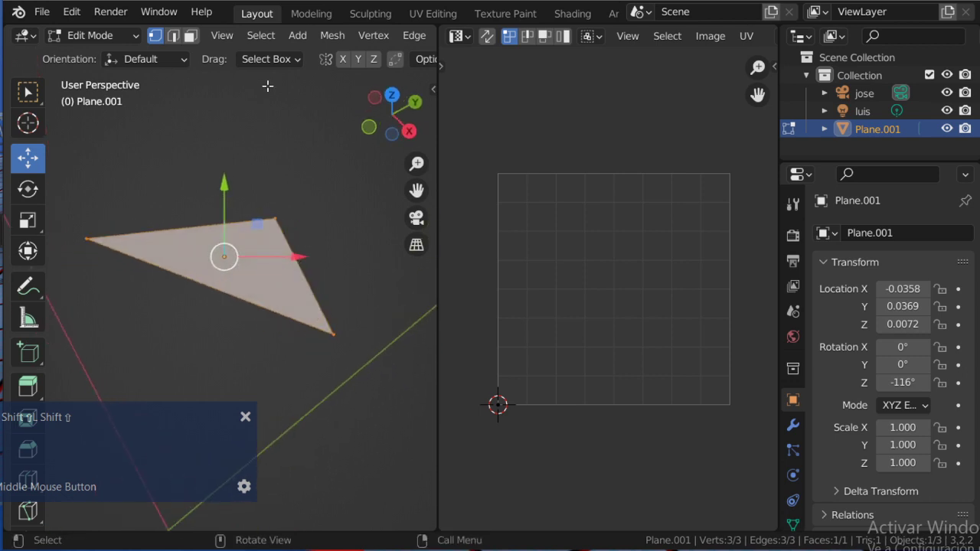
scroll("up", 3)
scroll("down", 3)
left_click(159, 34)
Orbit the 3D view around the edit-mode triangle Plane.001
middle_click(213, 216)
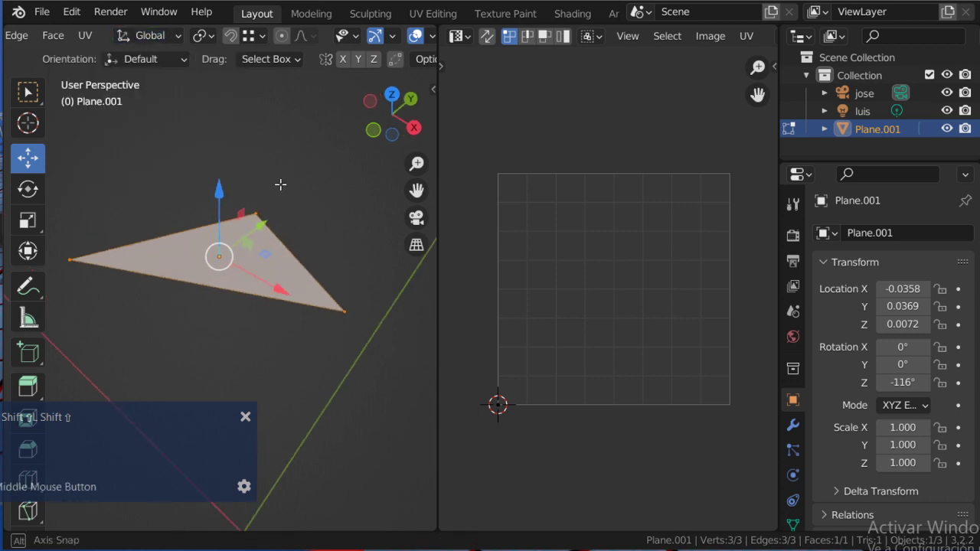
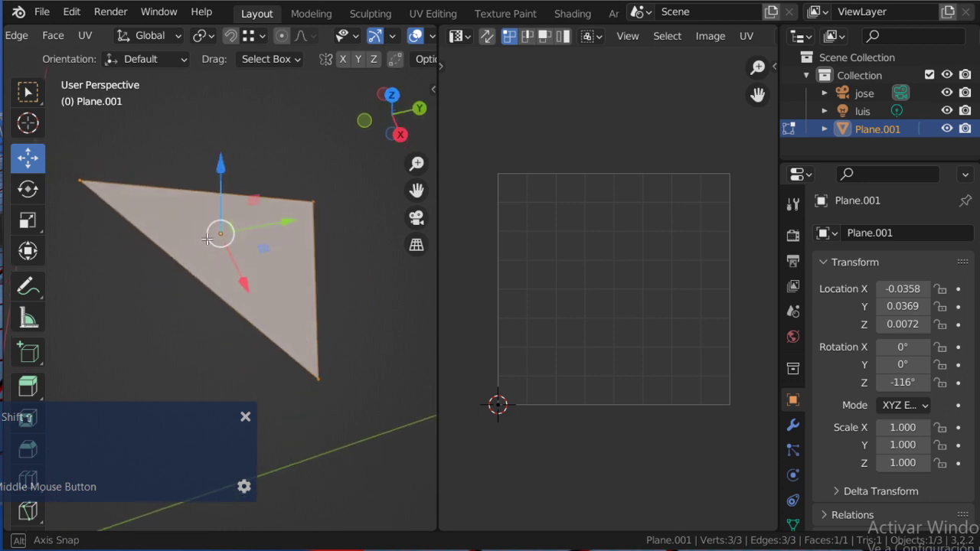
scroll("up", 3)
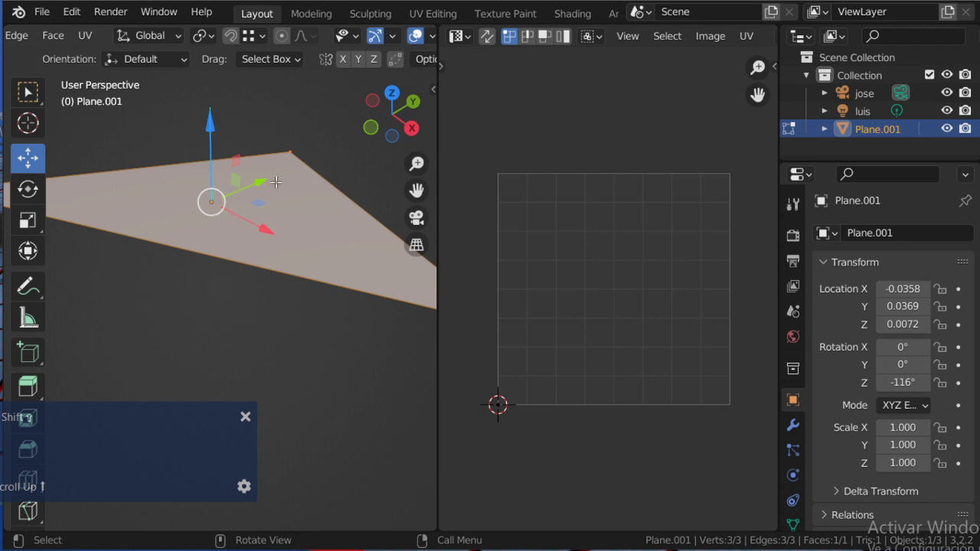
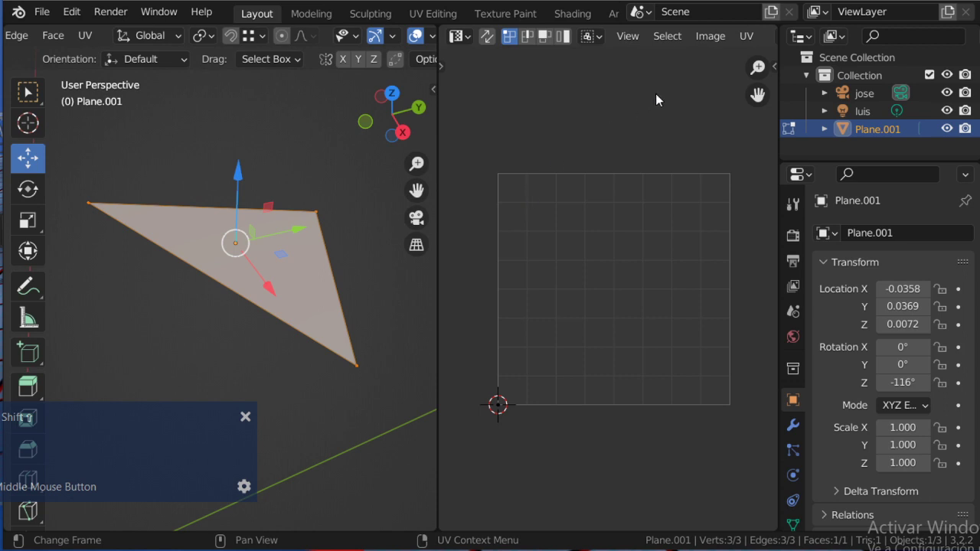
scroll("down", 3)
scroll("up", 3)
Pan the UV grid into place and show the UV editor's toolbar
left_click(640, 45)
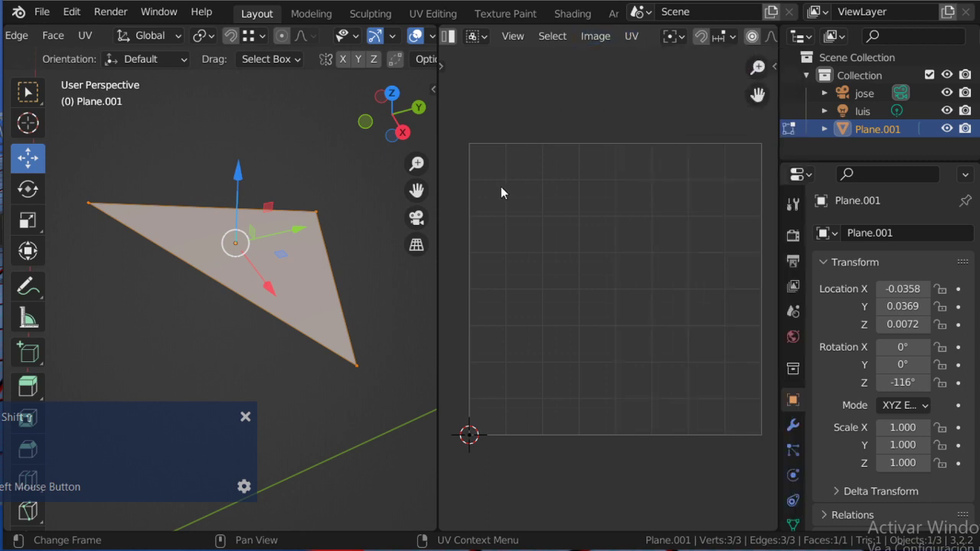
middle_click(593, 271)
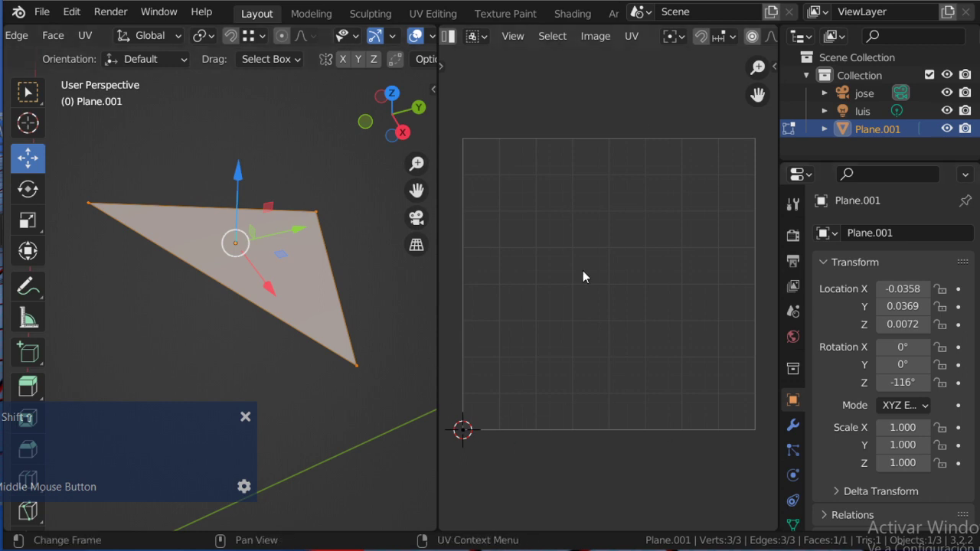
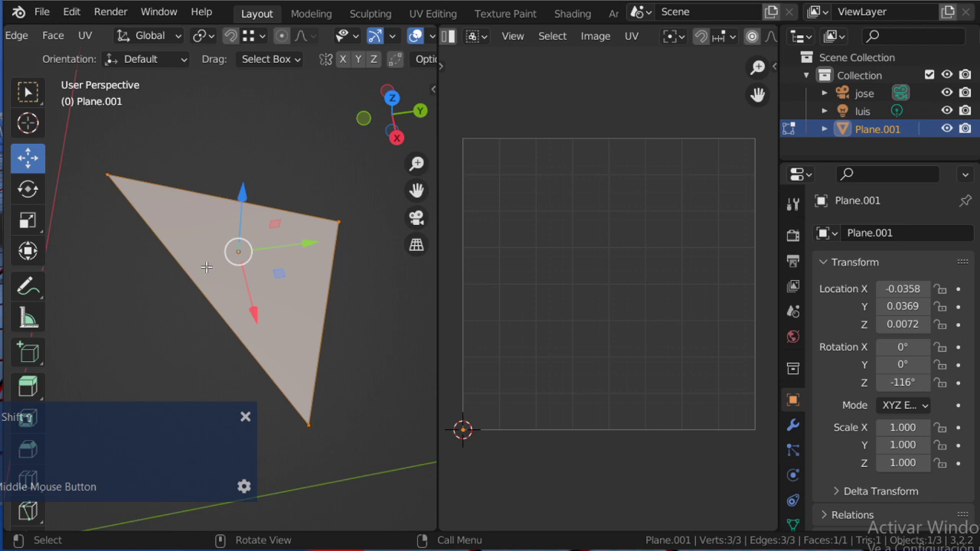
left_click(487, 396)
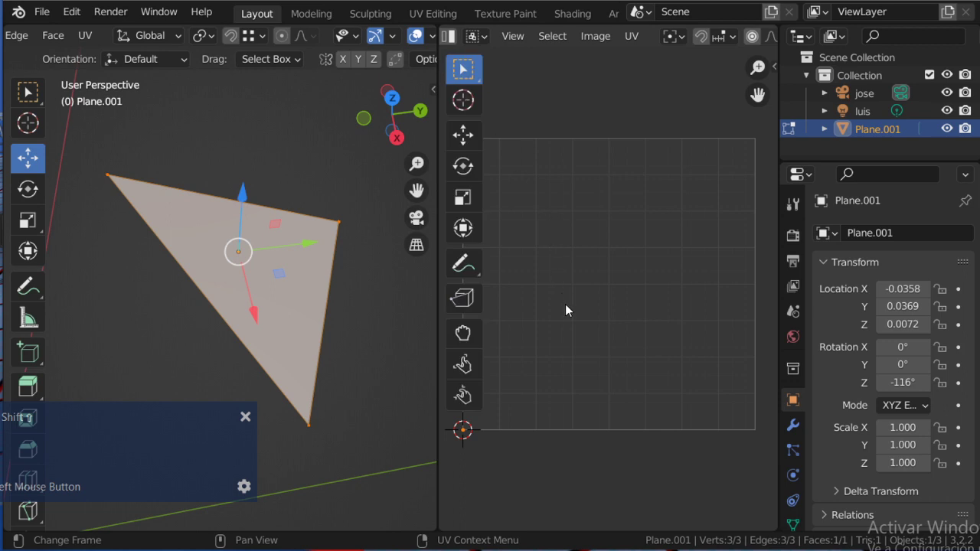
middle_click(574, 311)
scroll("down", 3)
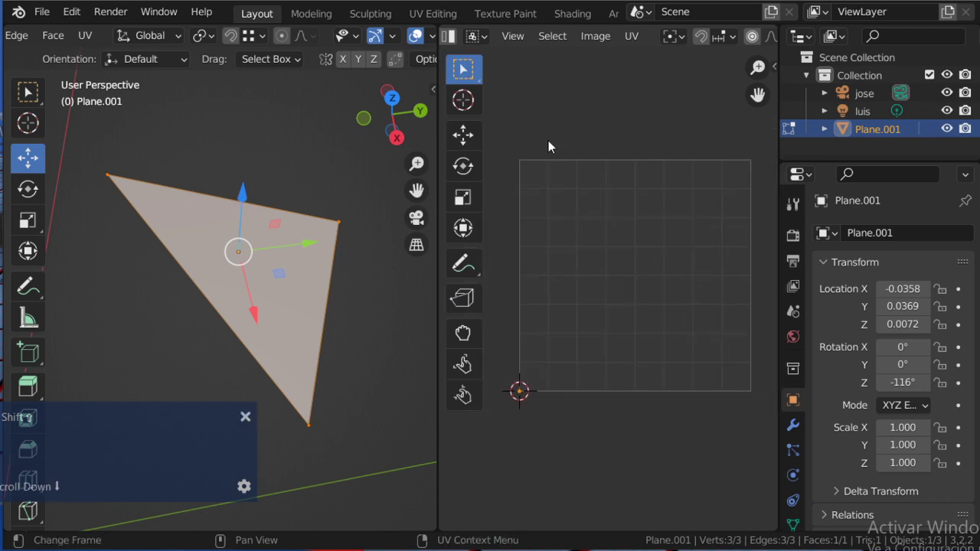
left_click(454, 41)
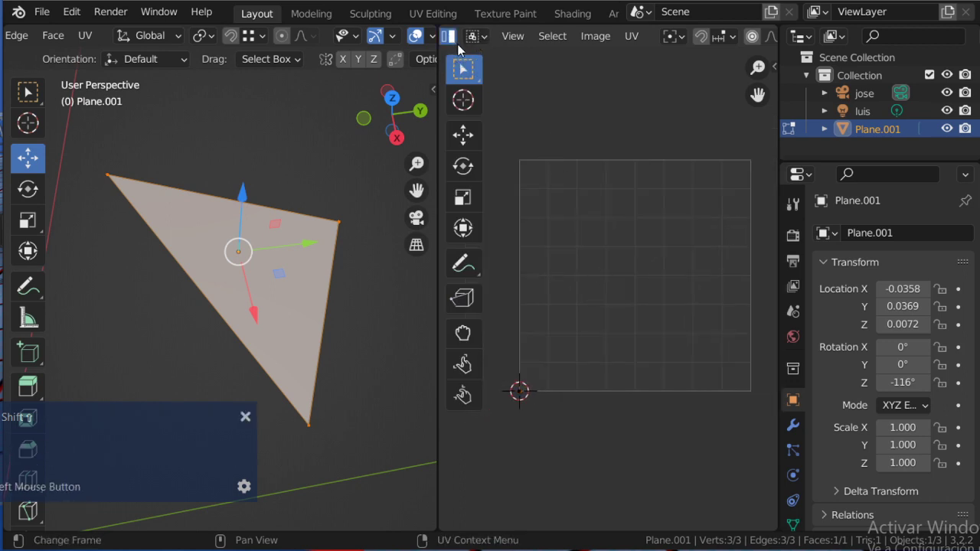
Enable UV Sync Selection so Plane.001's triangle UVs appear on the grid
scroll("up", 3)
left_click(472, 47)
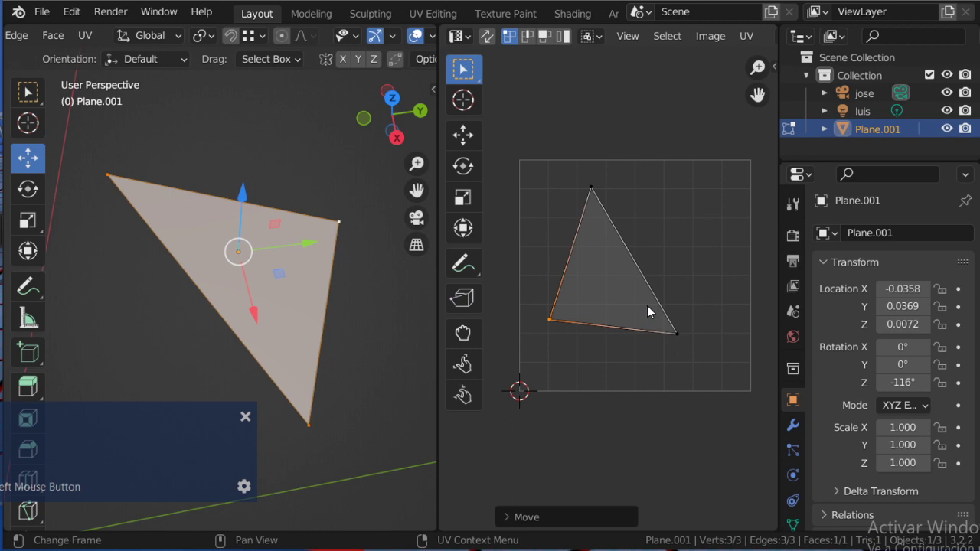
scroll("down", 3)
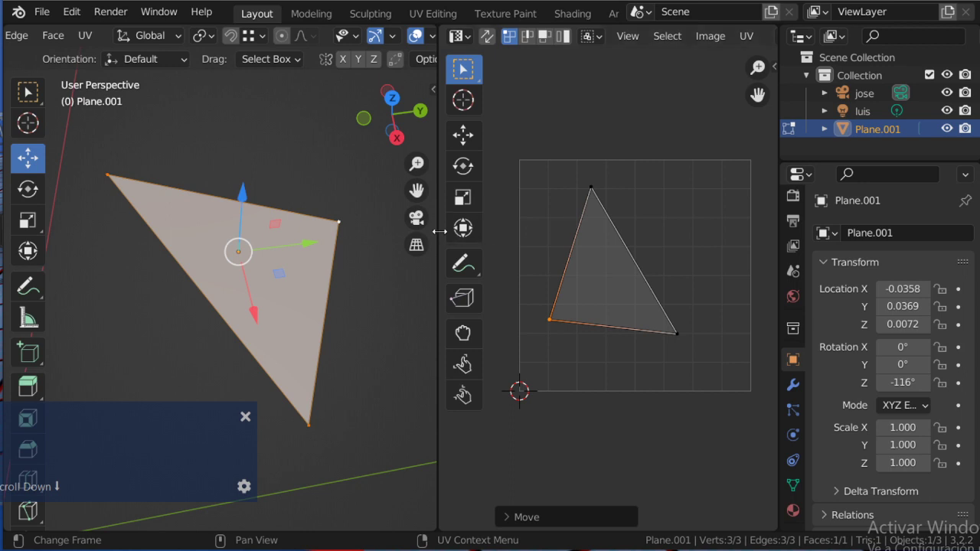
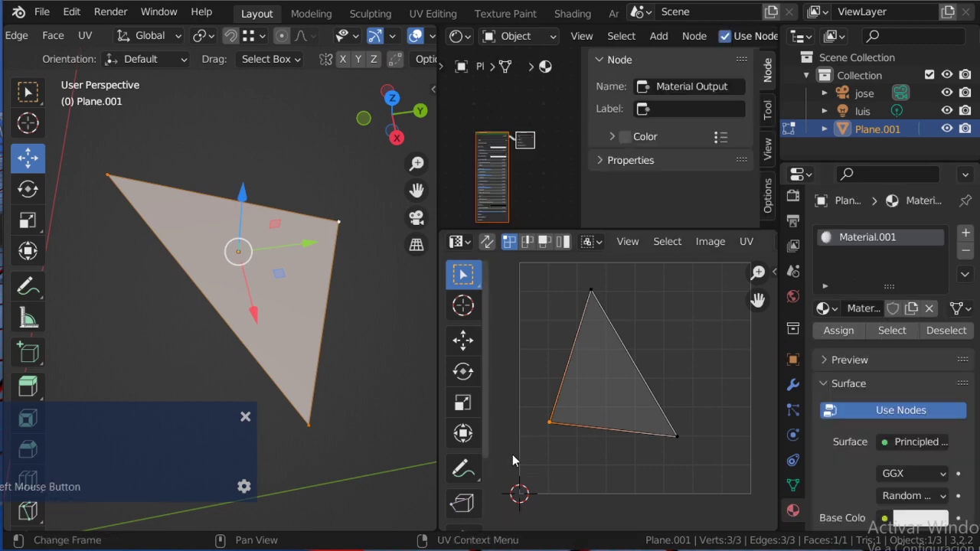
Browse File Explorer into the royal folder and scroll to its speckled texture images
key("super+e")
scroll("down", 3)
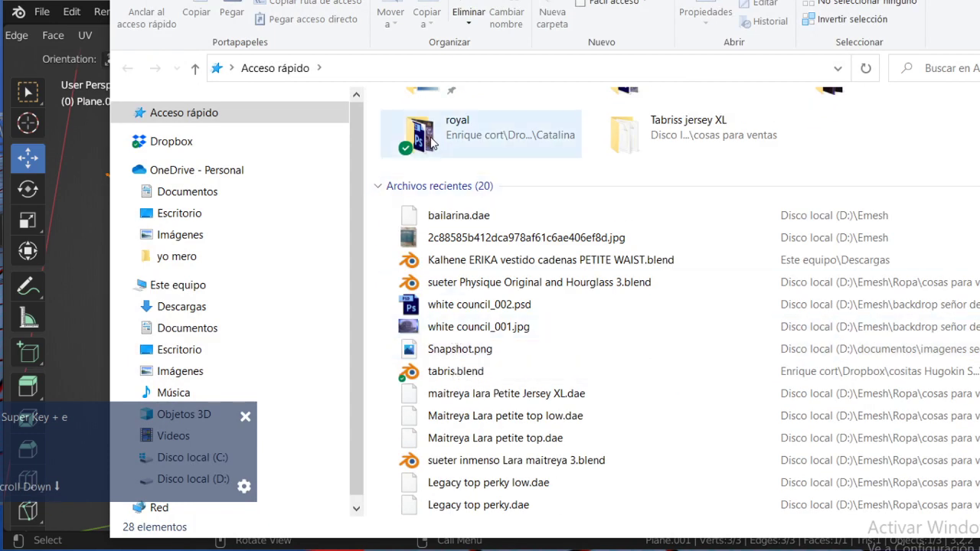
left_click(435, 145)
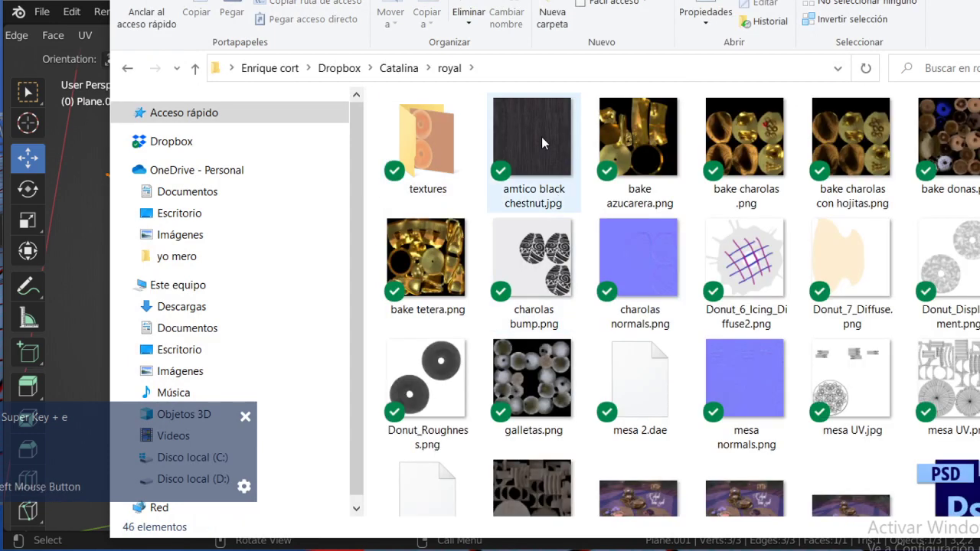
scroll("down", 3)
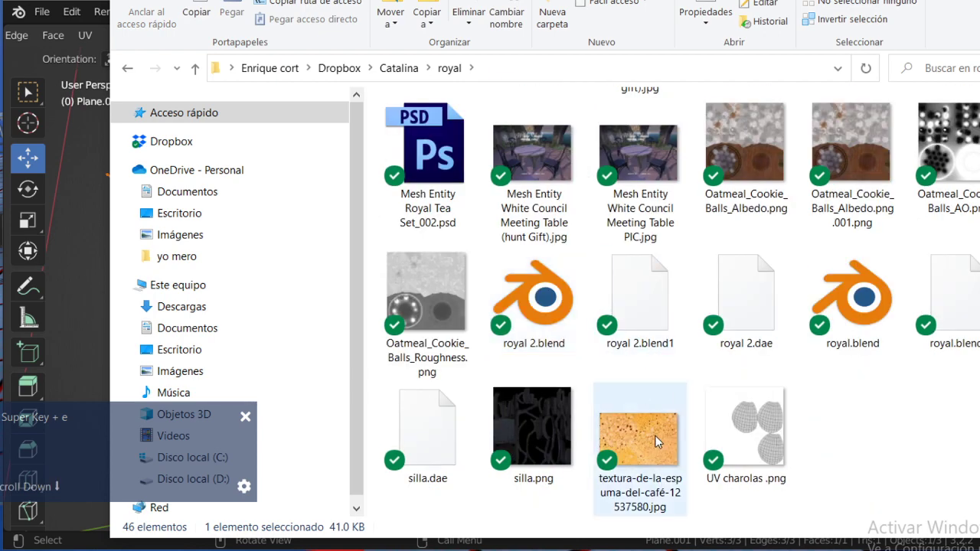
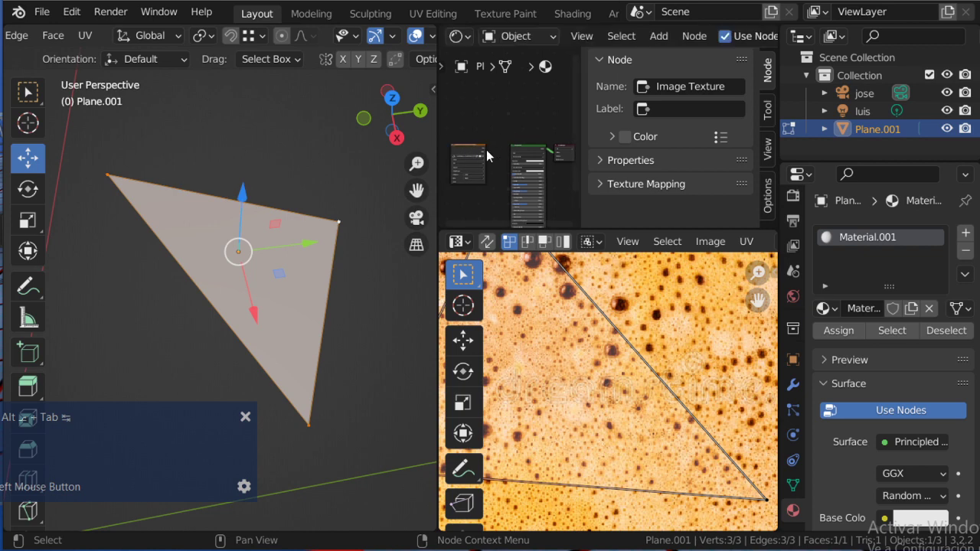
Connect the speckled image texture to Material.001's base colour so the triangle shows it
scroll("up", 3)
middle_click(474, 182)
scroll("up", 3)
left_click(472, 159)
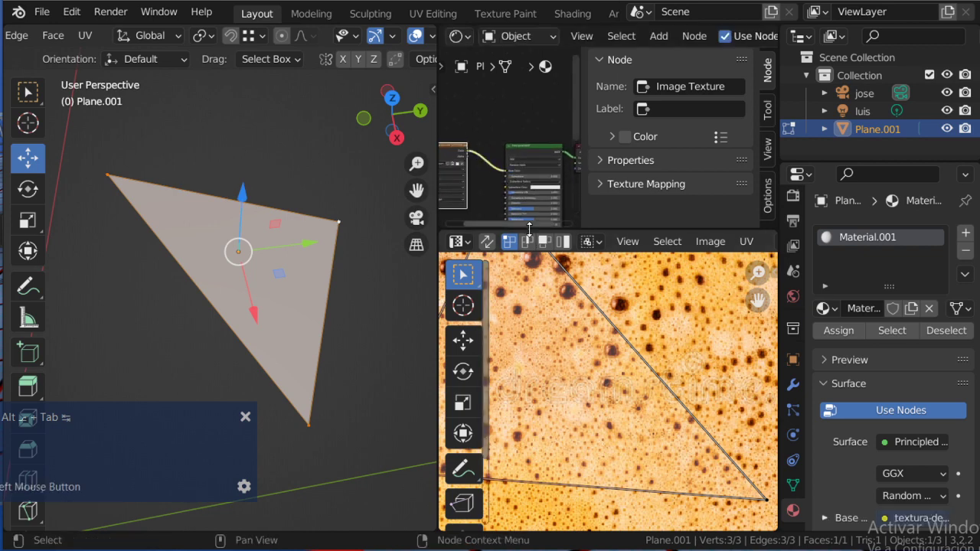
scroll("down", 3)
left_click(539, 246)
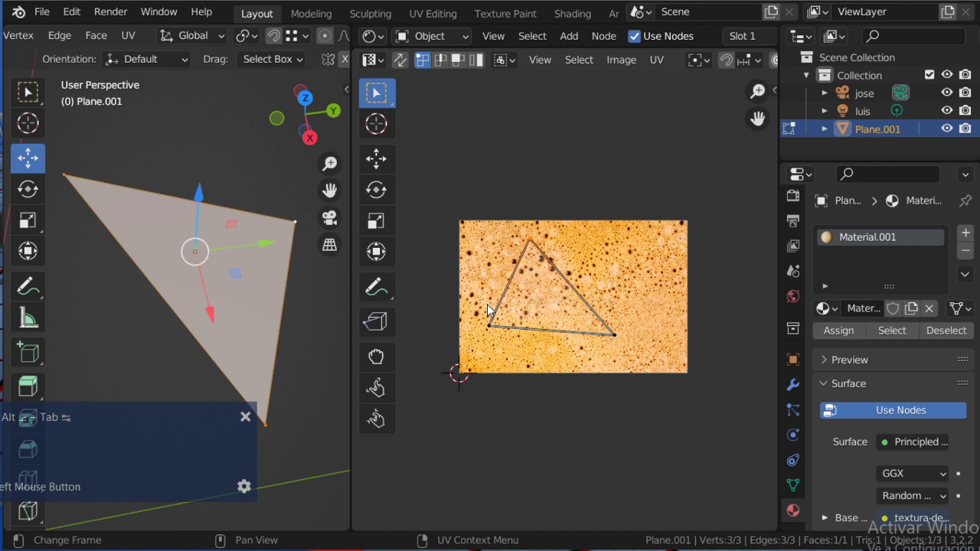
scroll("up", 3)
middle_click(489, 325)
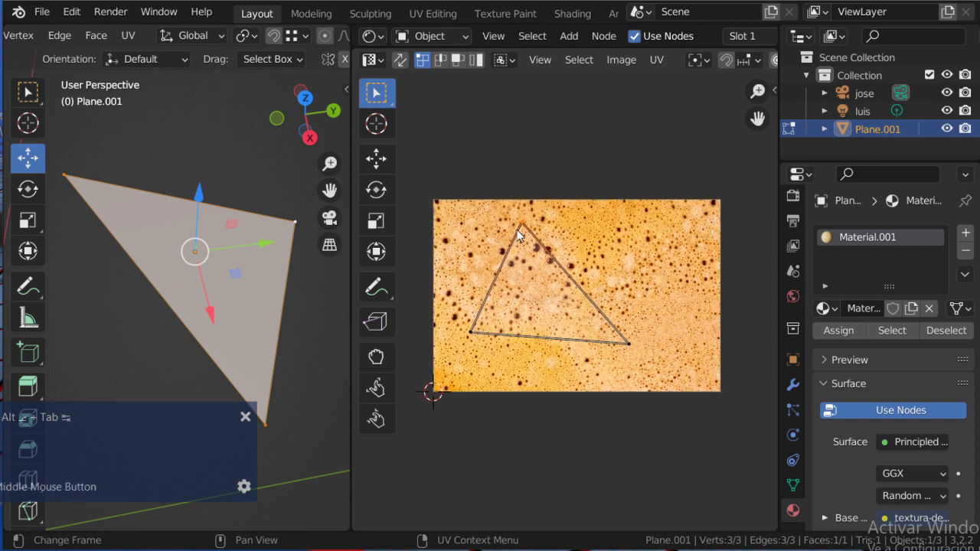
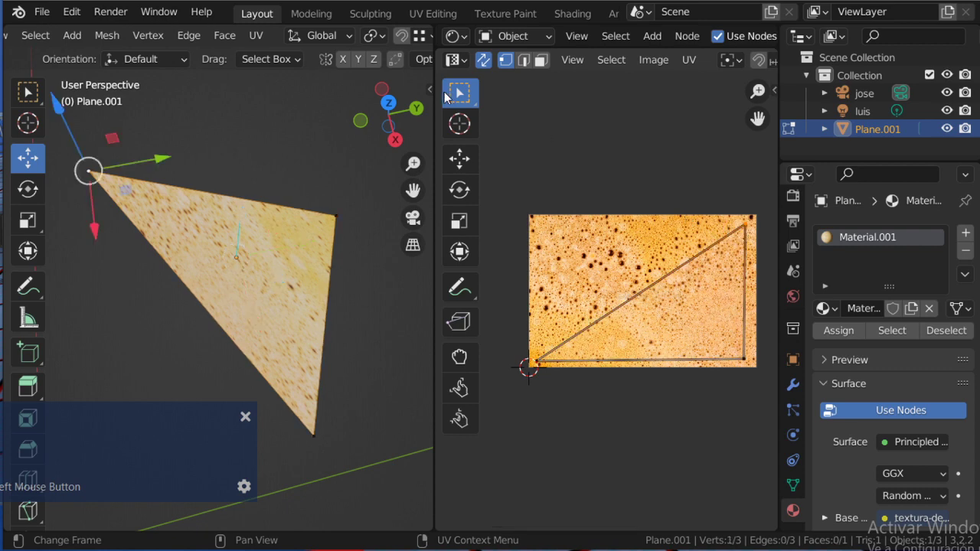
Move the triangle's UV points across the speckled image, then start a new 1024 × 1024 image
scroll("down", 3)
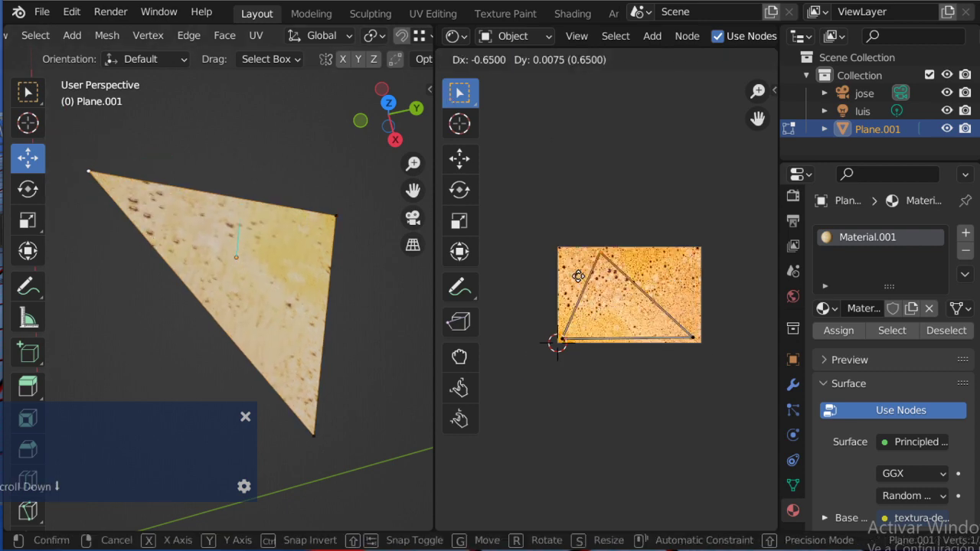
left_click(547, 356)
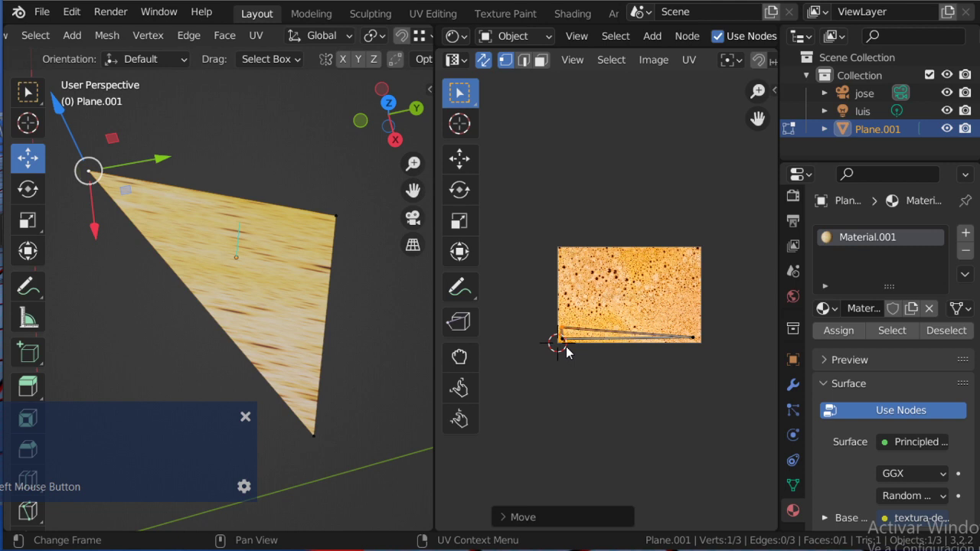
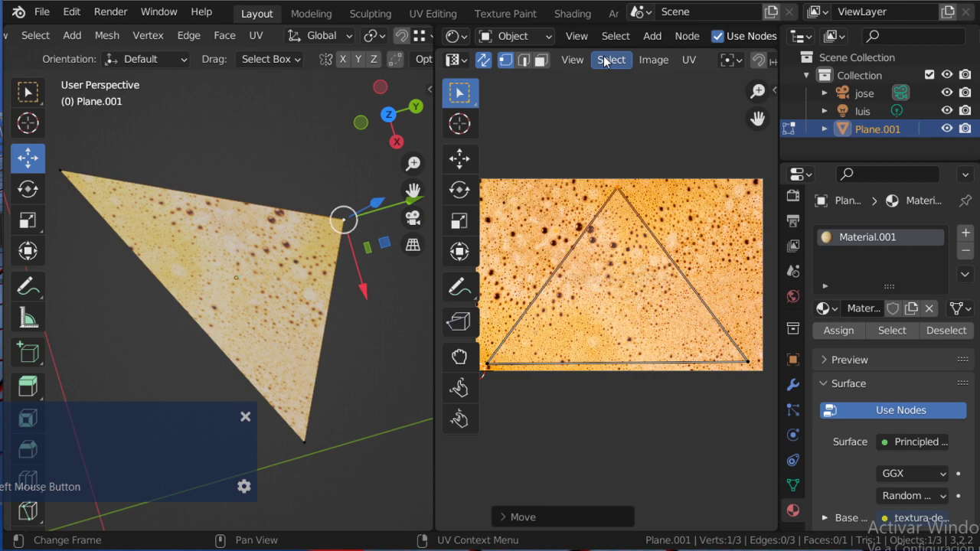
middle_click(474, 181)
scroll("up", 3)
left_click(492, 199)
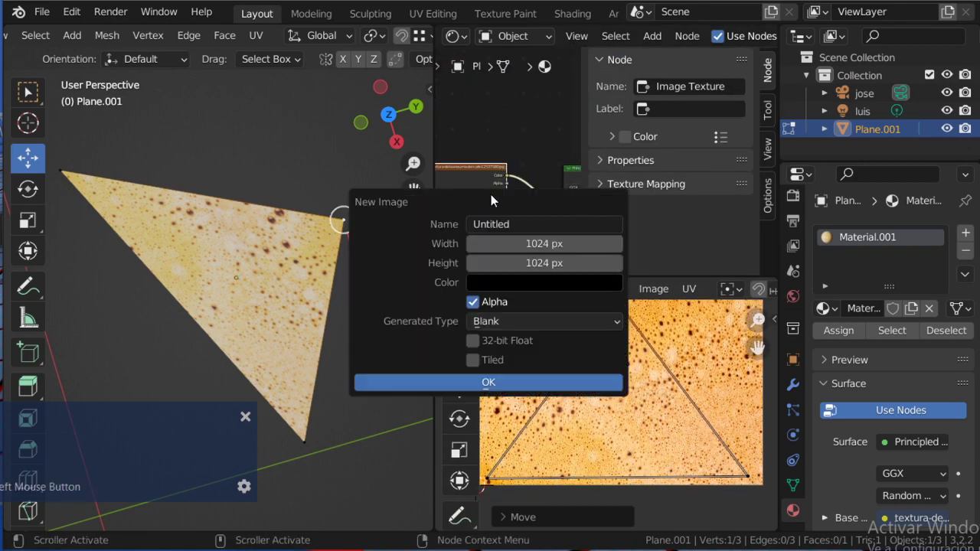
Load the cathedral ruins artwork as the triangle's texture image
key("Escape")
scroll("down", 3)
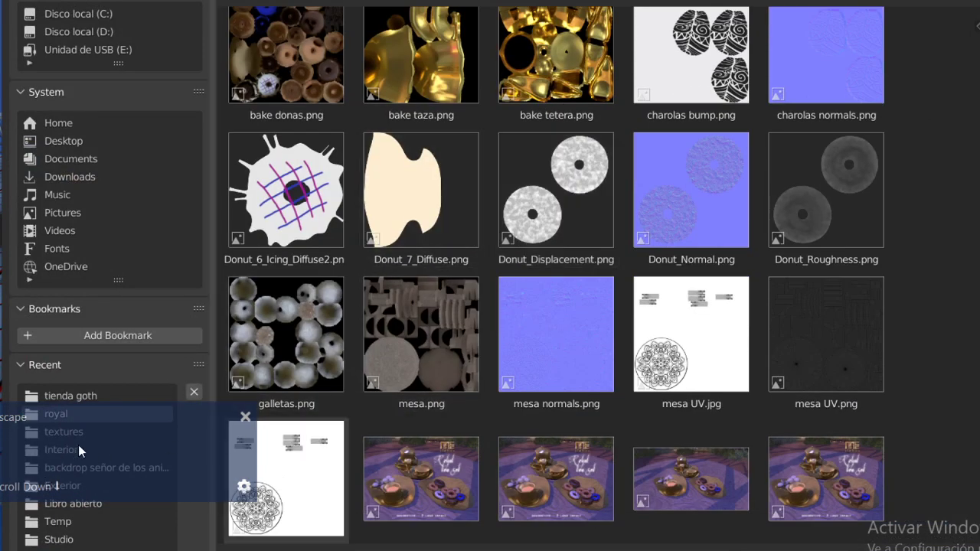
left_click(76, 441)
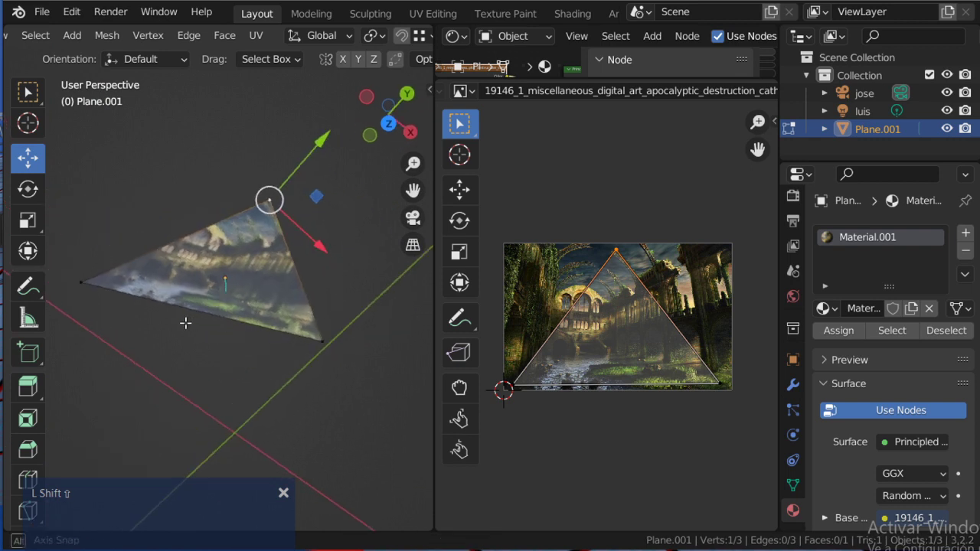
From top view, delete the triangle object and add a new square plane in its place
key("shift+7")
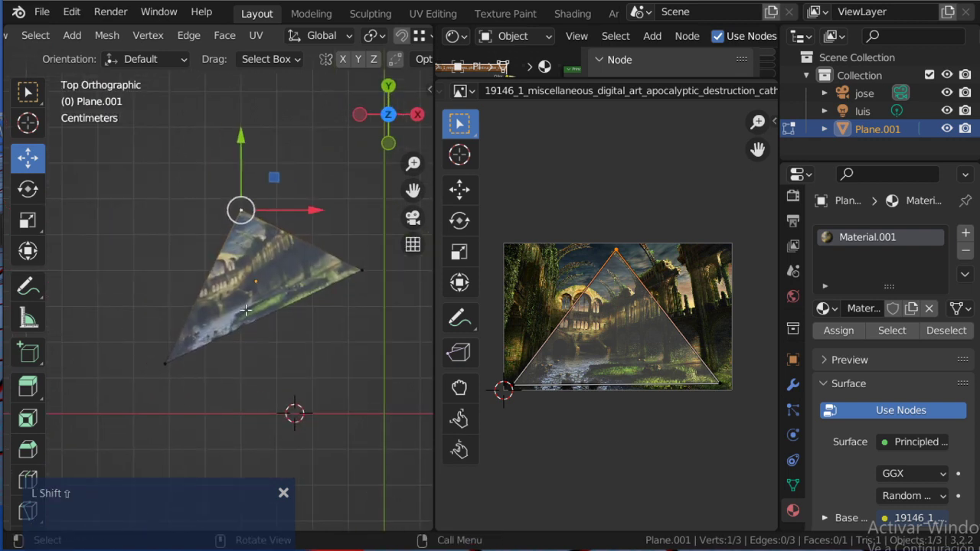
key("shift+g")
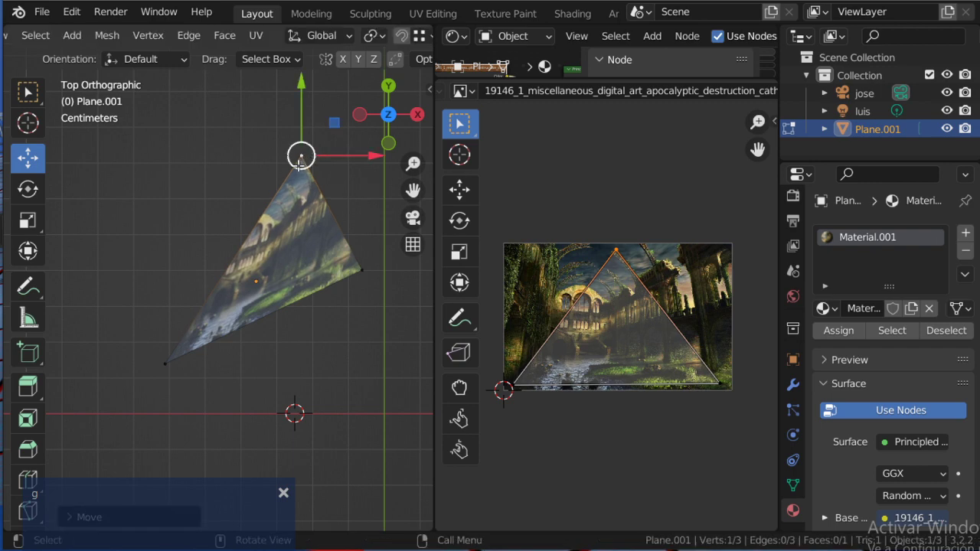
key("Delete")
key("Tab")
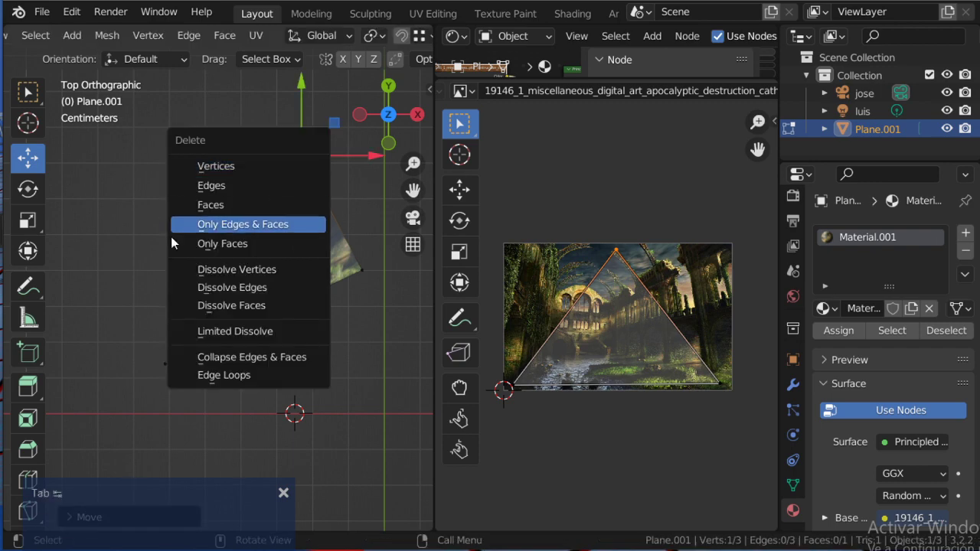
key("Tab")
key("Delete")
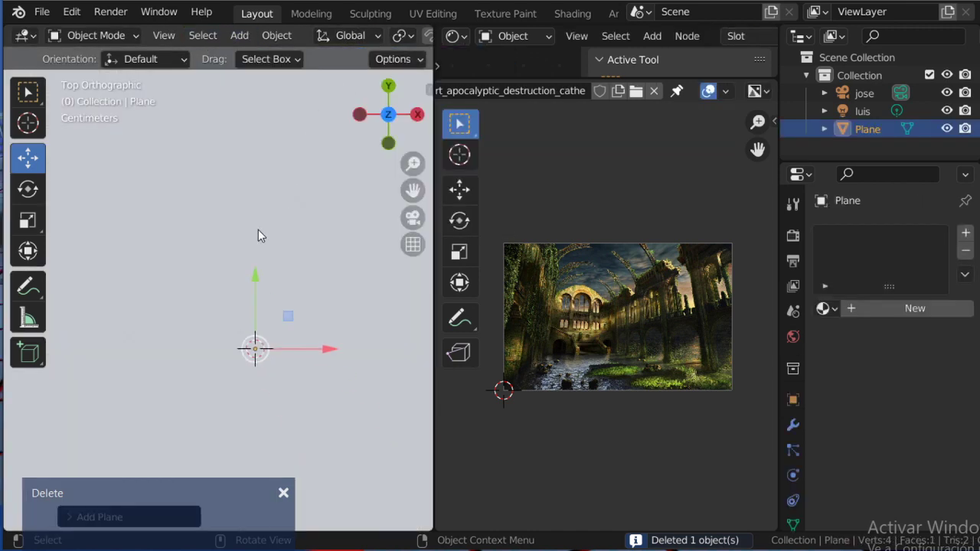
key("Tab")
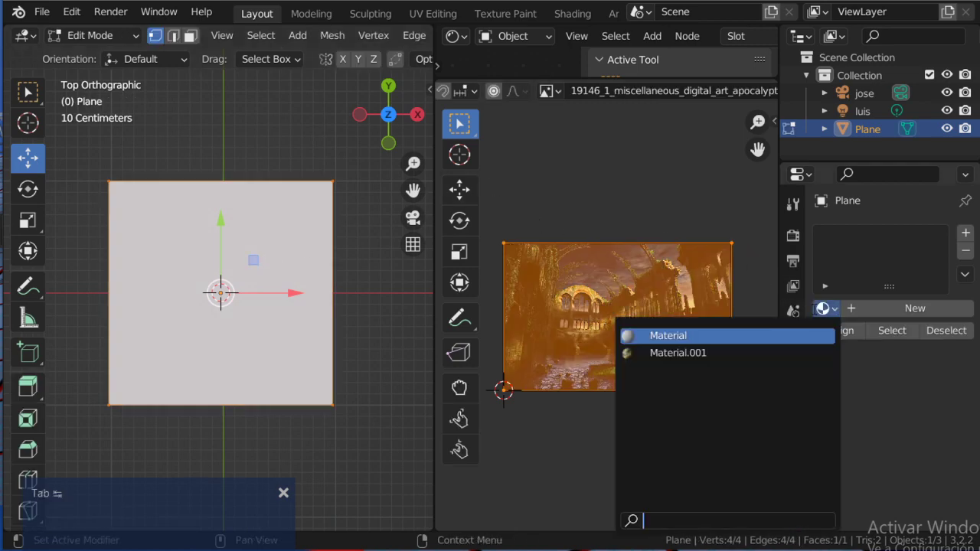
Edit the plane, assign Material.001 and unwrap it over the full cathedral image
key("Tab")
key("Tab")
key("a")
key("x")
key("Escape")
key("s")
key("x")
key("Tab")
key("Tab")
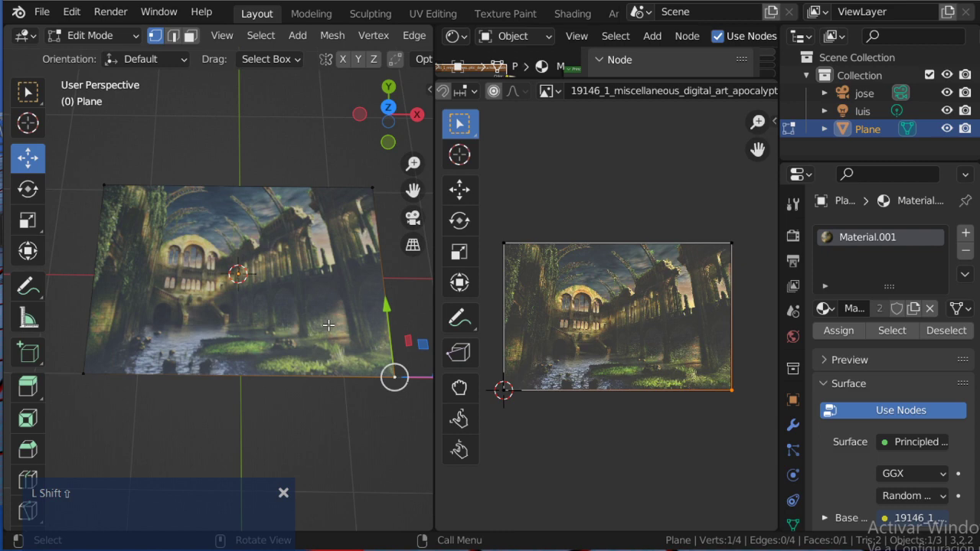
Join two opposite corners to split the quad into two triangles, then switch to File Explorer
key("shift+7")
type("lL Shift ⇧L Shift ⇧L Shift ⇧L Shift ⇧L Shift ⇧L Shi")
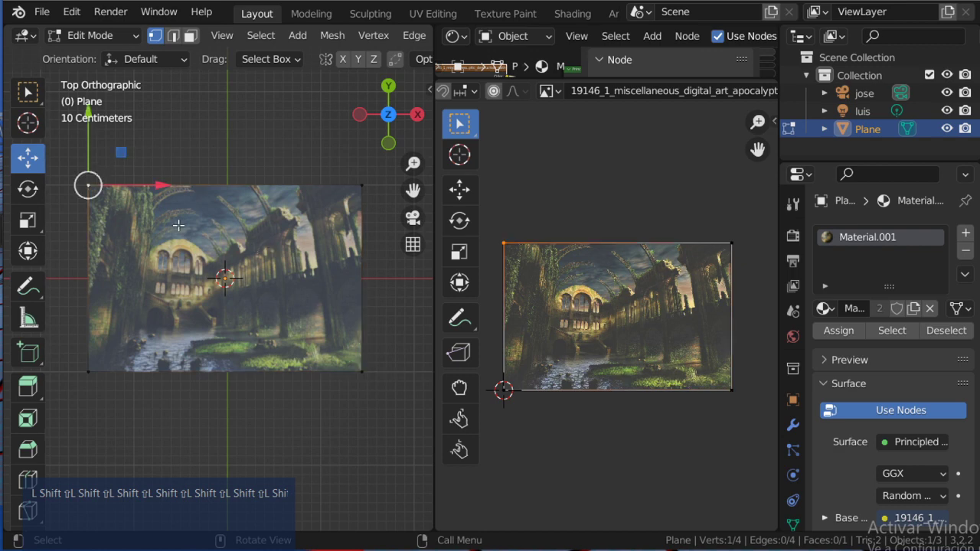
key("a")
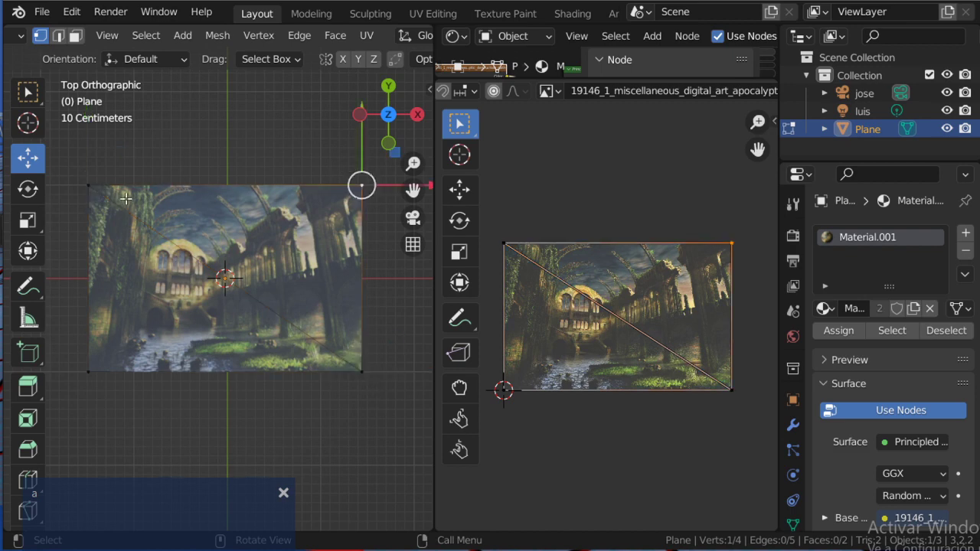
key("a")
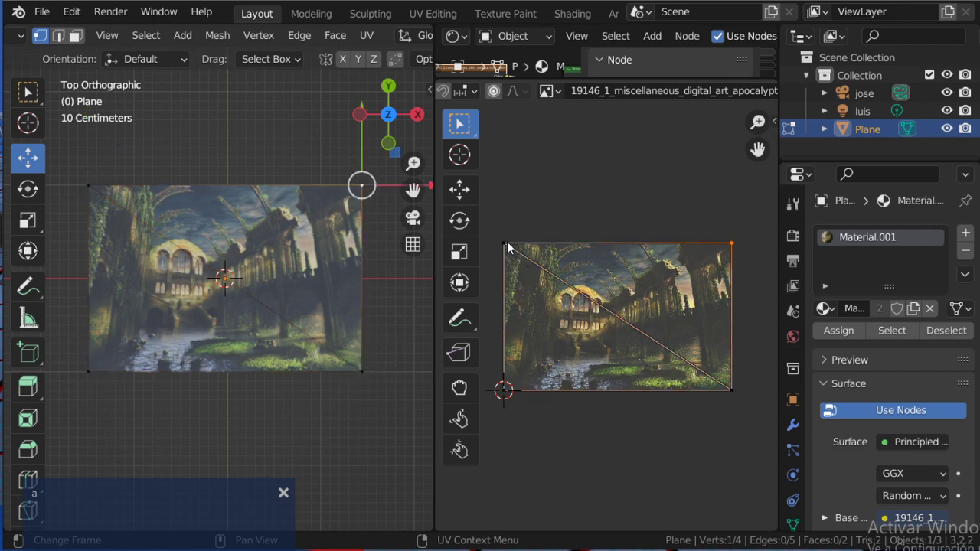
key("g")
key("Escape")
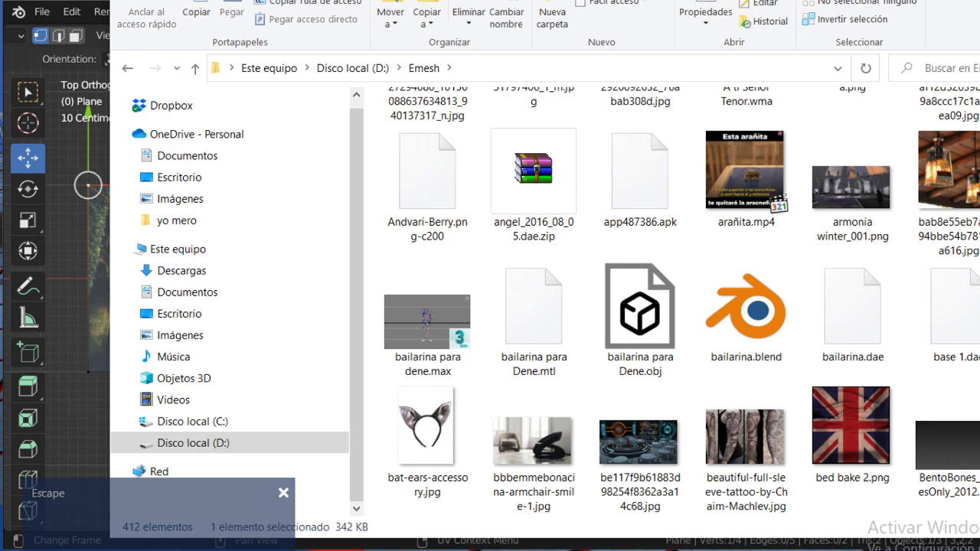
Return from the Emesh folder to Blender's Shader Editor
key("alt+Tab")
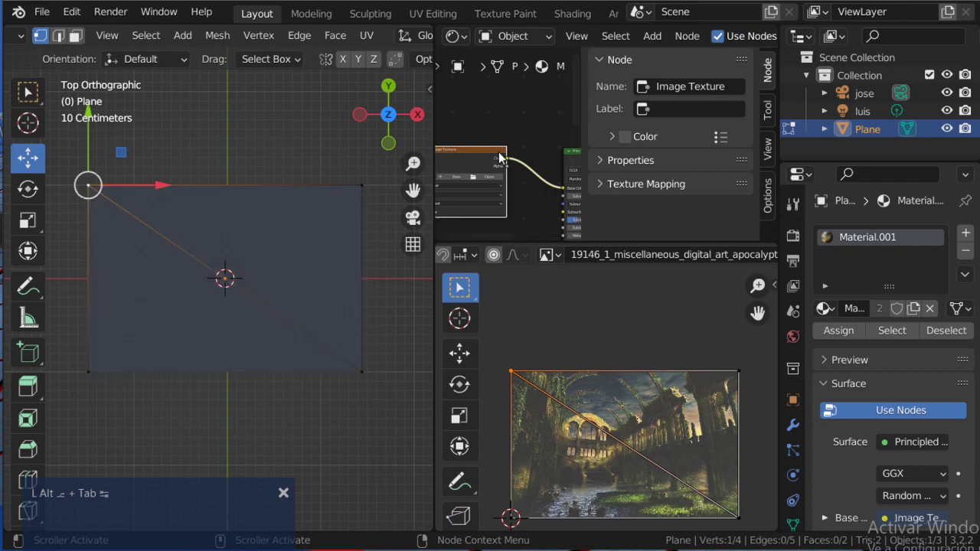
Clear the cathedral image and load bfpersian2b.png, the blue dresser photo, onto the plane
key("Delete")
key("alt+Tab")
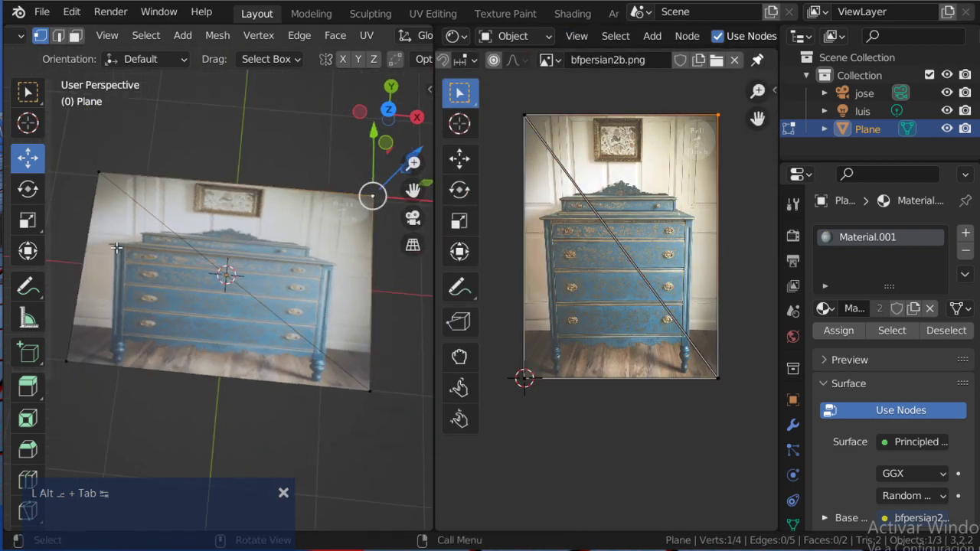
key("Tab")
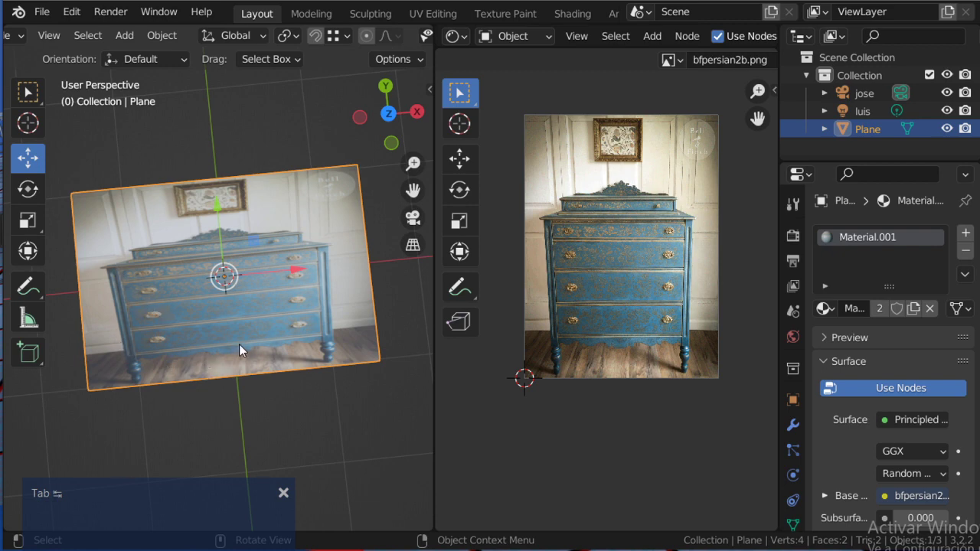
Move the first UV corners onto the top corners of the dresser's drawer front
key("Tab")
key("g")
key("g")
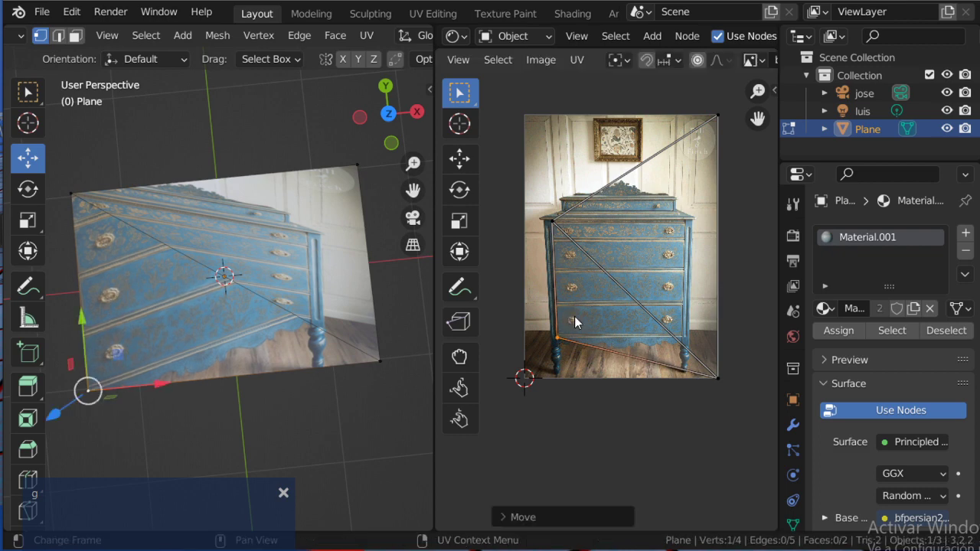
key("g")
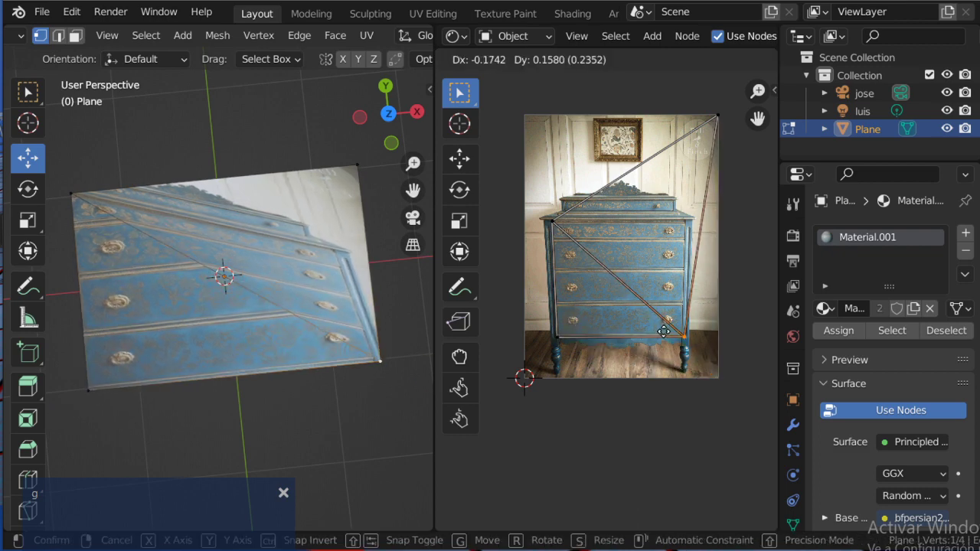
key("g")
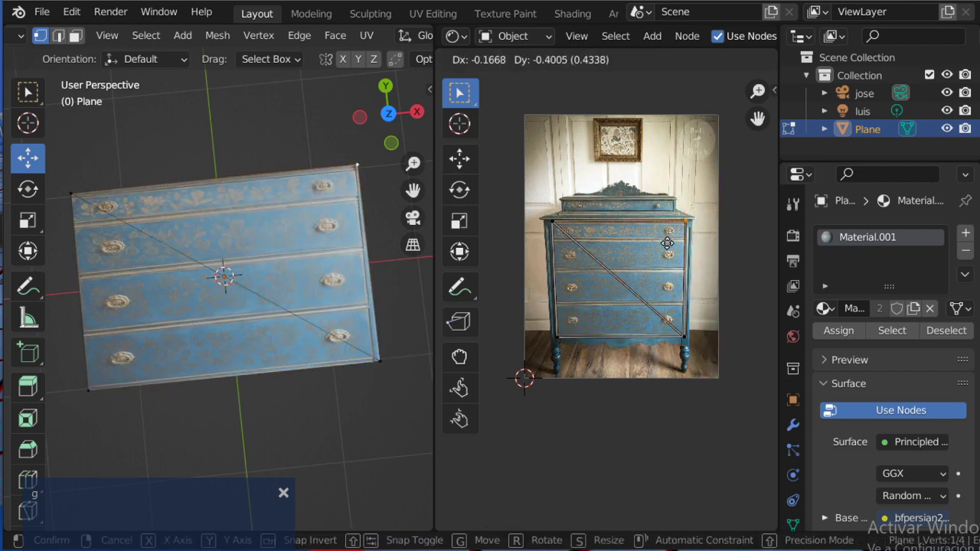
key("Tab")
key("Tab")
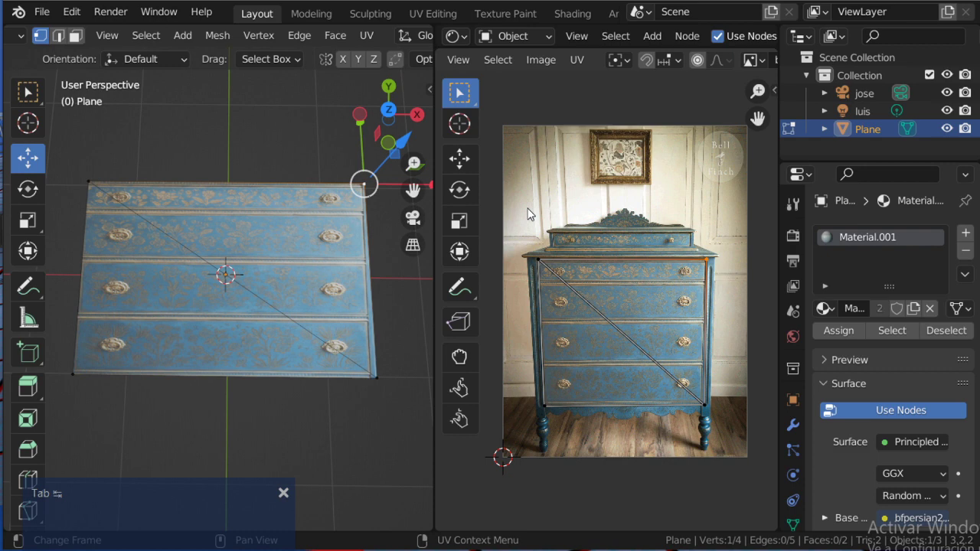
Nudge the remaining UV corners beside the drawers into place, then switch to Photoshop
key("g")
key("g")
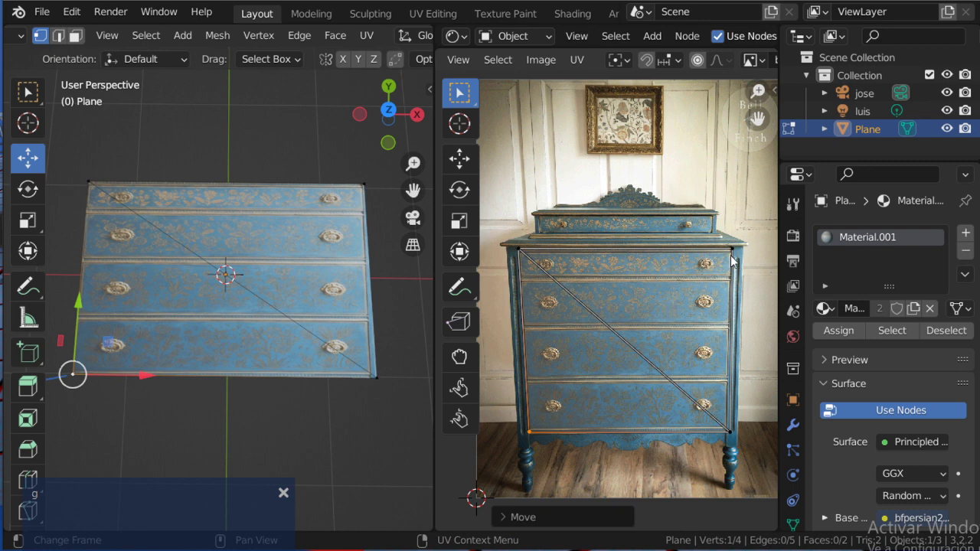
key("g")
key("g")
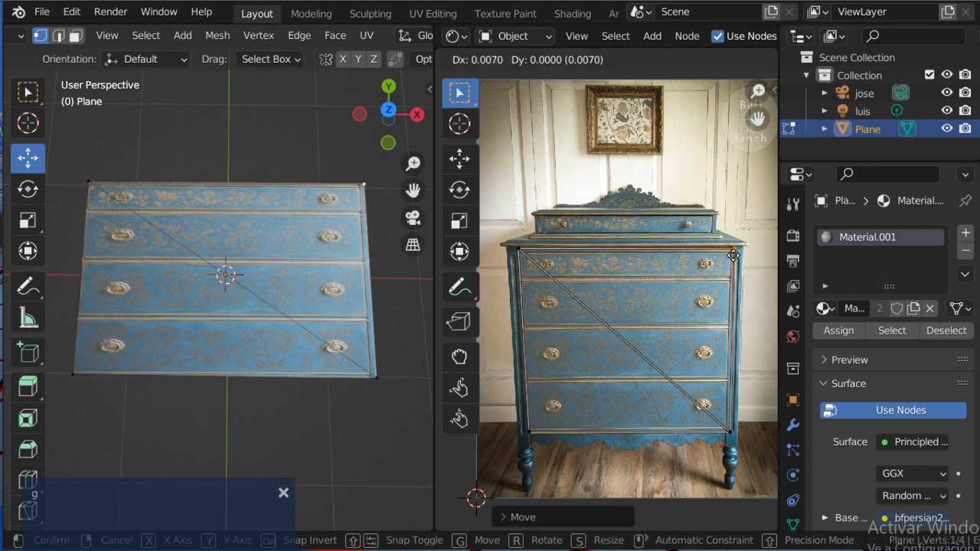
key("g")
key("g")
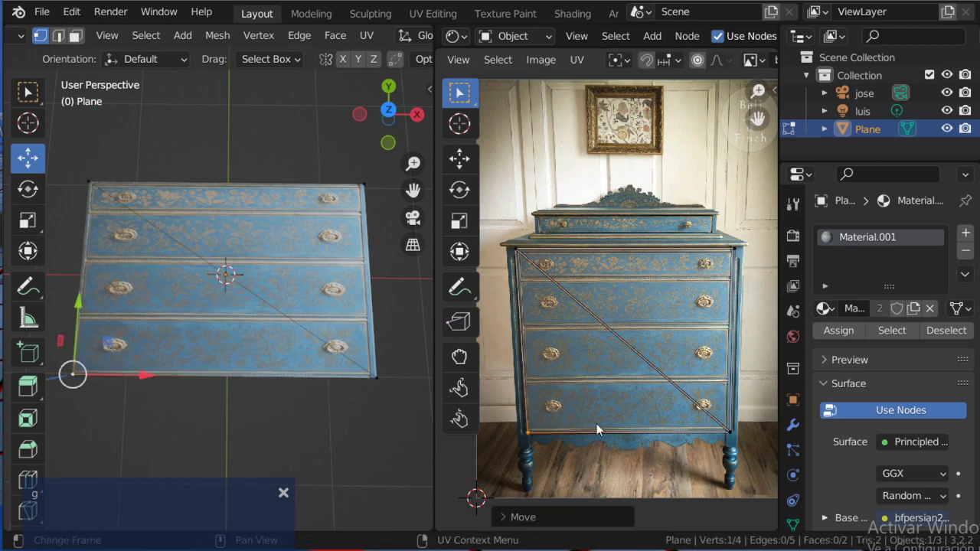
key("Tab")
key("Tab")
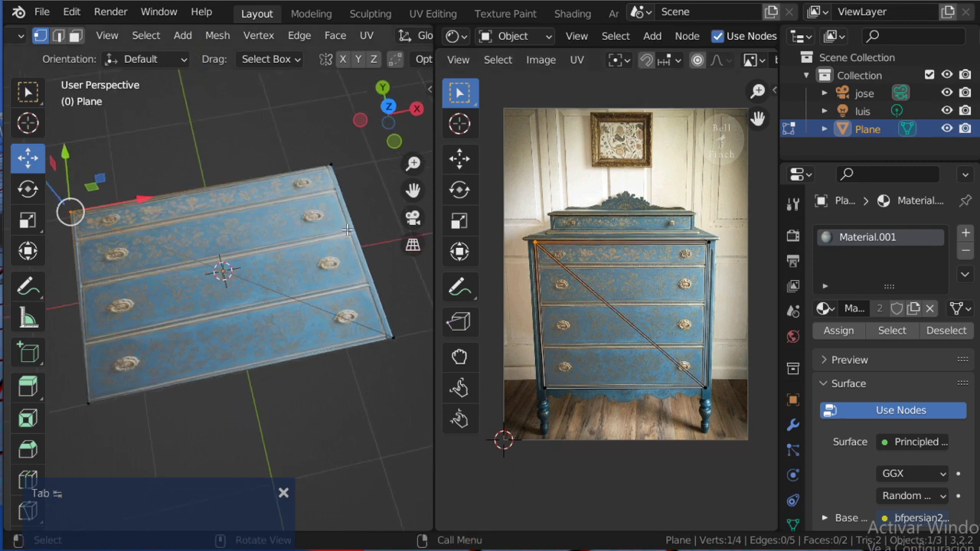
key("Tab")
Brush dashed fold lines around the cube net's centre square and redraw the cube's top-front edge
key("shift+Tab")
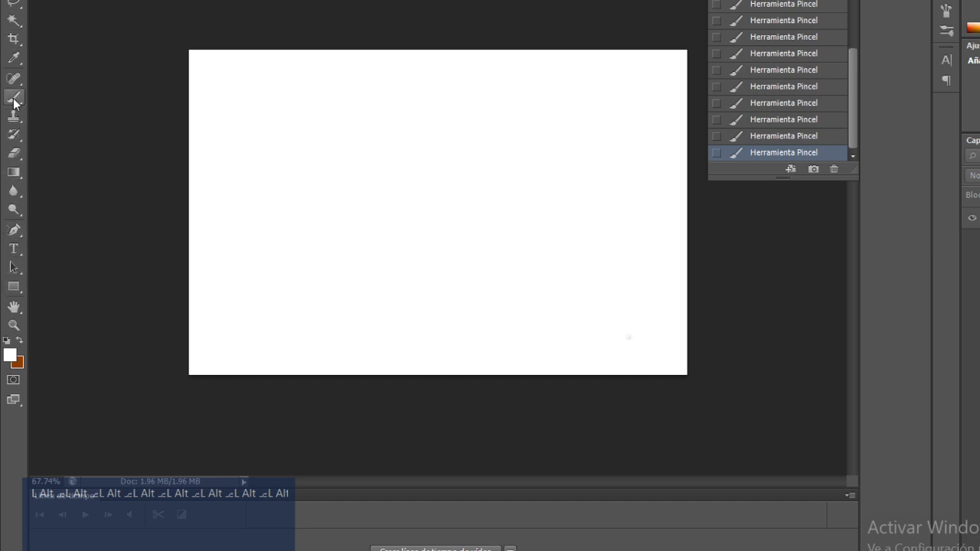
type("L Alt ⎇L Alt ⎇L Alt ⎇L Alt ⎇L Alt ⎇L Alt ⎇L Alt ⎇L Alt")
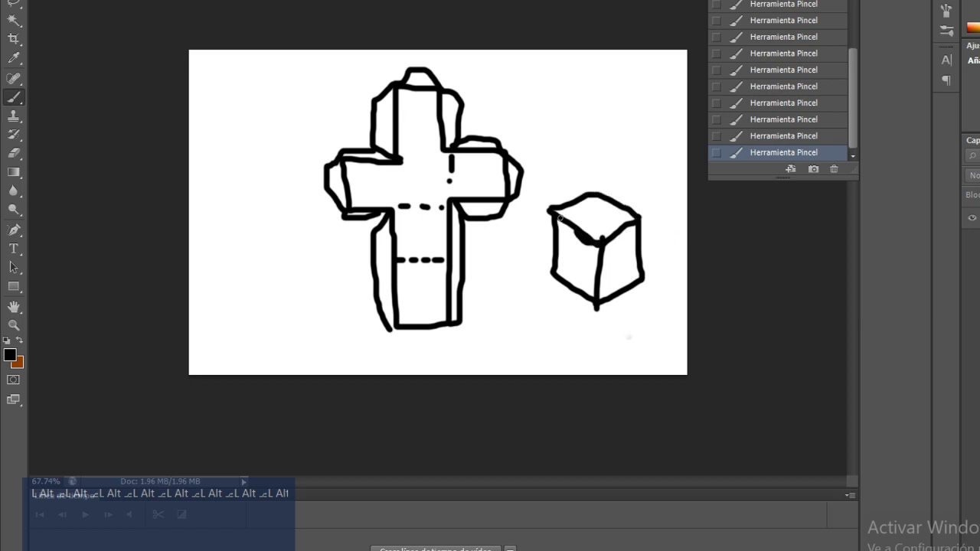
key("ctrl+z")
type("L Shift ⇧L Shift ⇧L Shift ⇧L Shift ⇧L Shift ⇧L Shift ⇧L Shi")
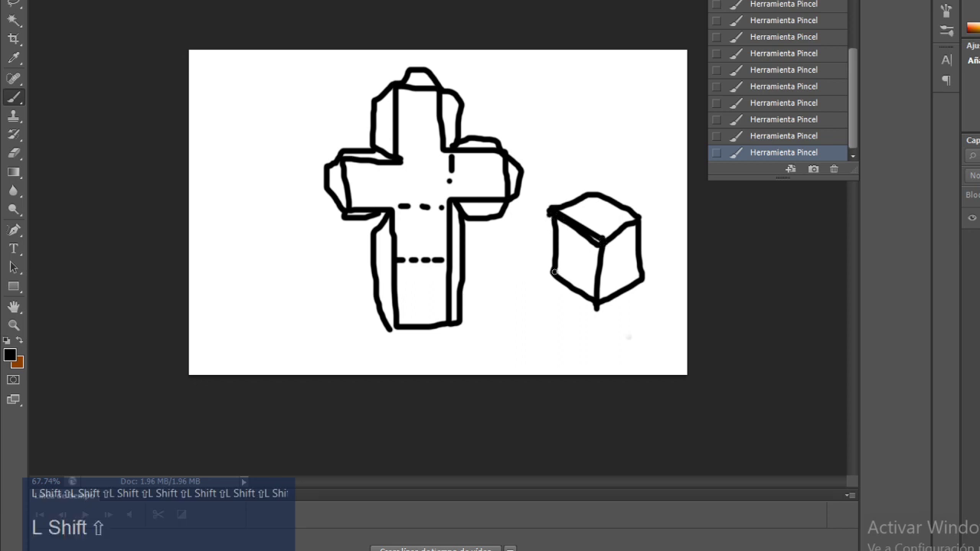
type("ft ⇧")
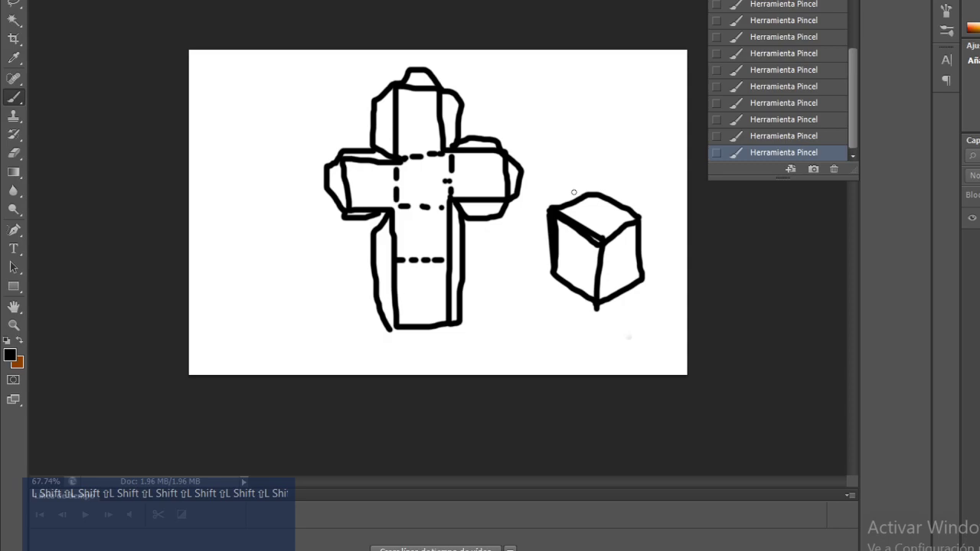
Switch back to Blender and take the dresser-textured cube into and out of mesh editing
key("alt+Tab")
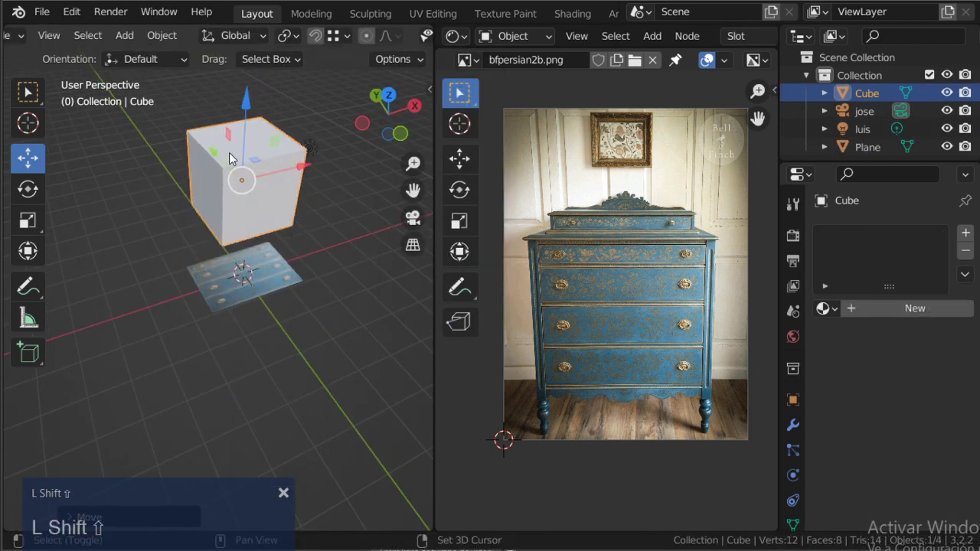
key("shift+Tab")
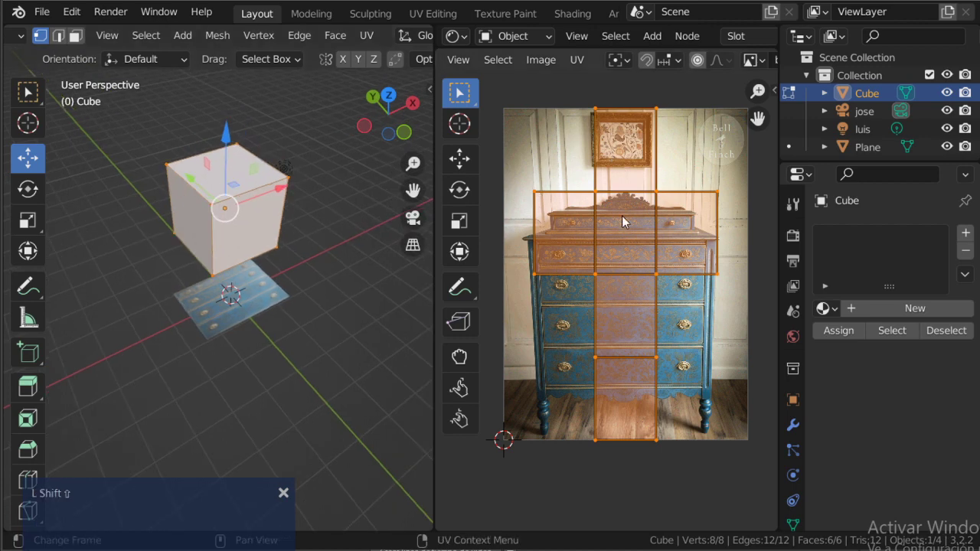
key("shift+Tab")
key("Tab")
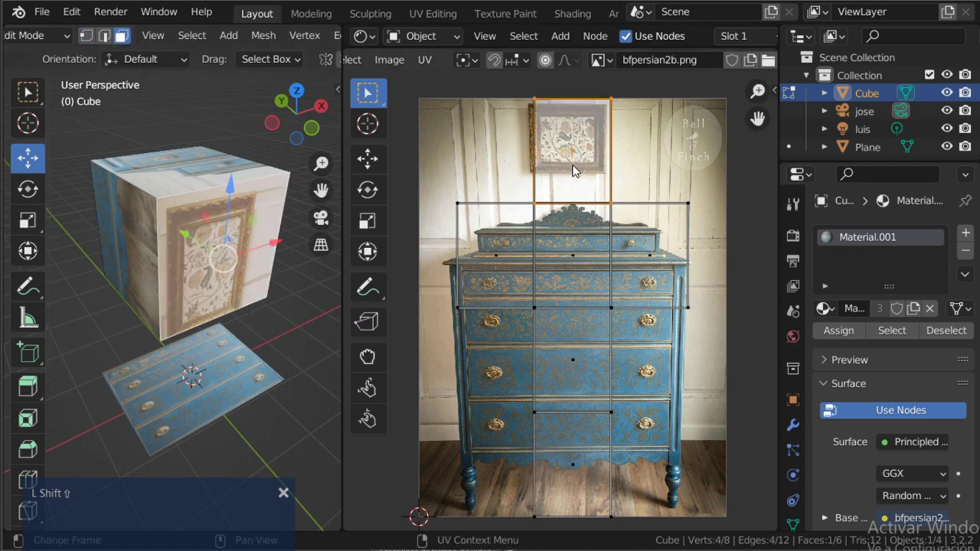
Select all the cube's UV faces and shift them across the dresser photo
key("shift+f")
key("g")
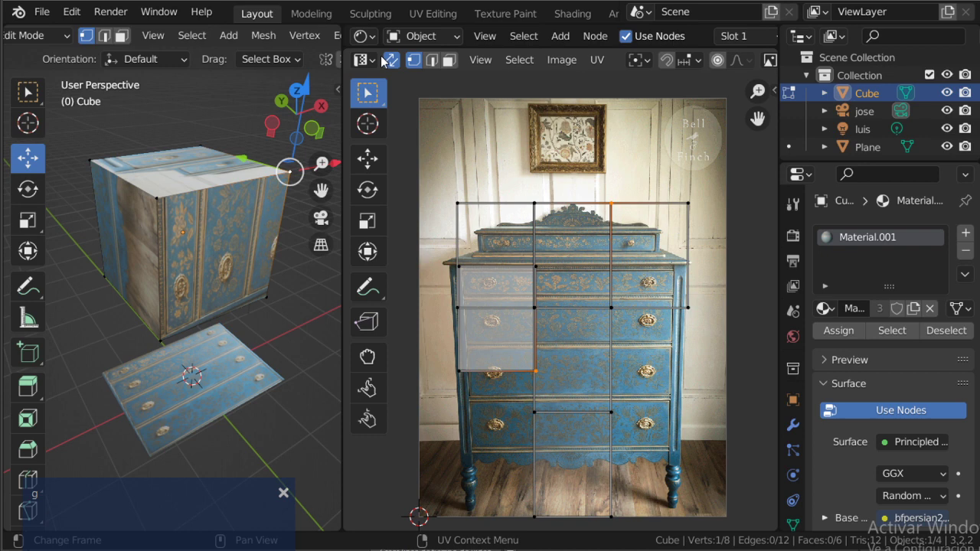
key("a")
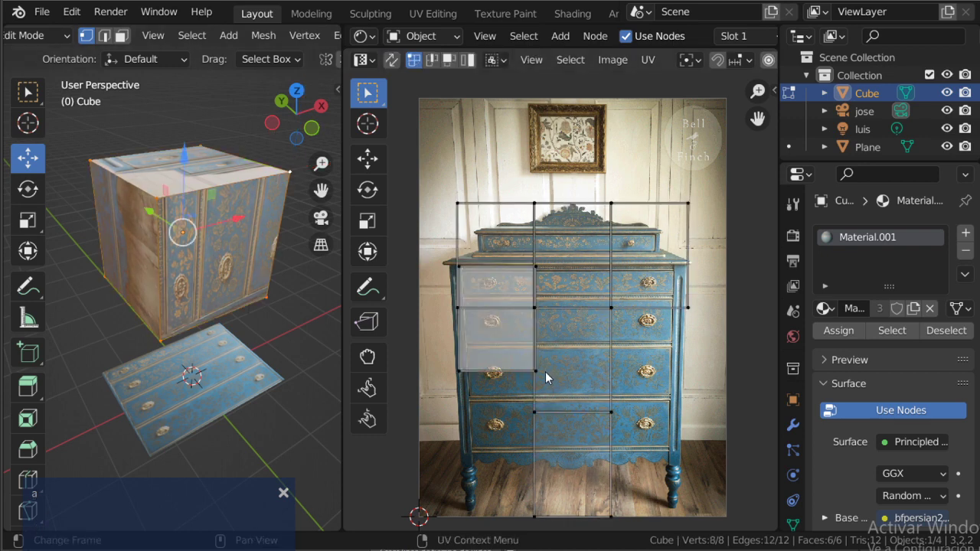
key("g")
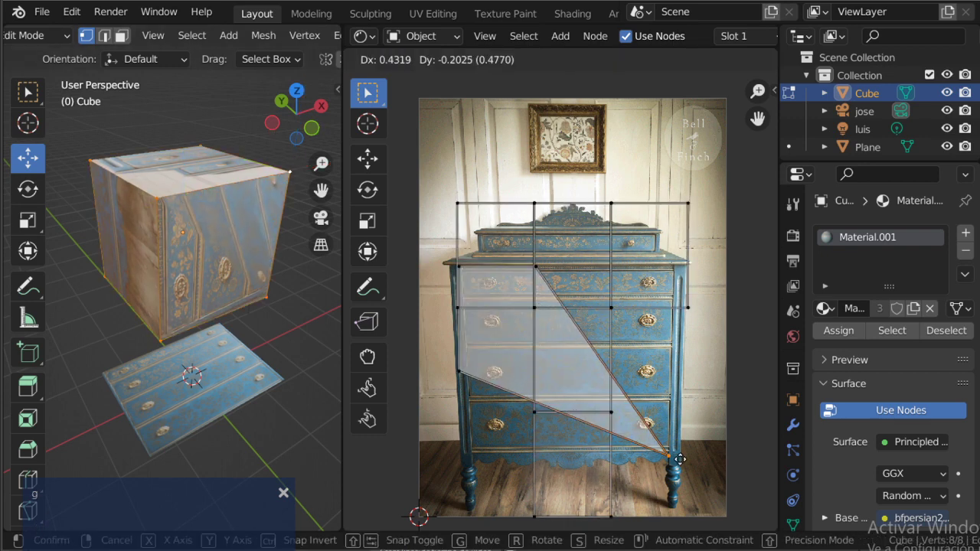
key("g")
key("g")
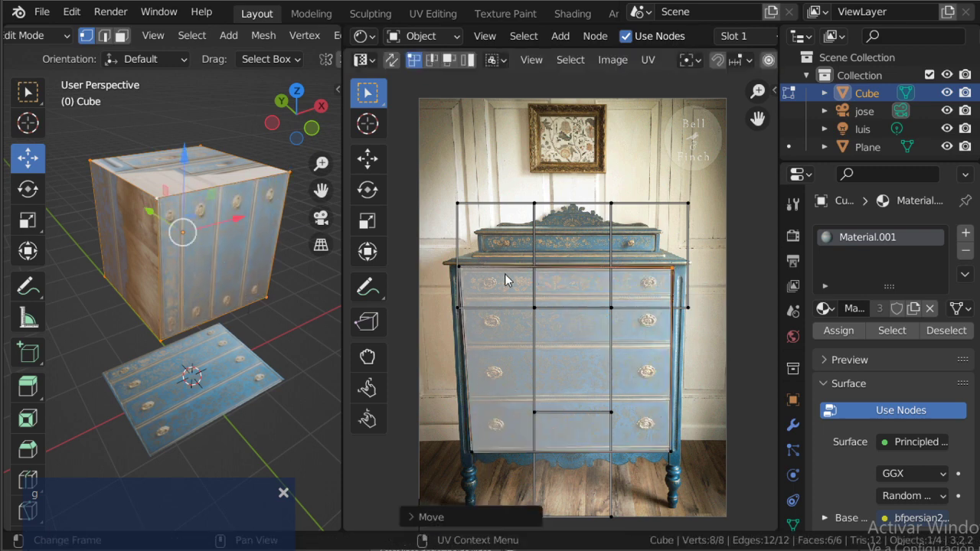
type("L Shift ⇧L Shift ⇧L Shift ⇧L Sh")
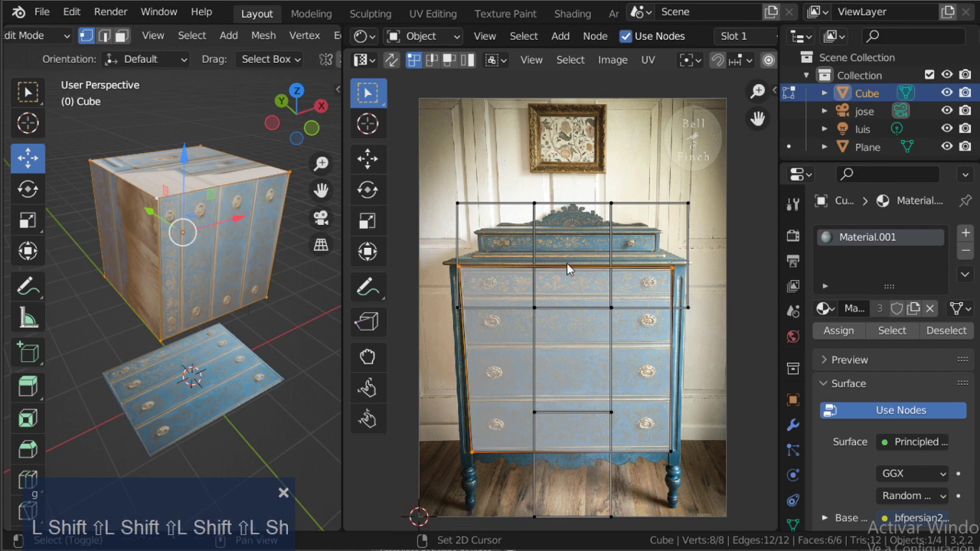
type("L Shift ⇧L Shift ⇧L Shift ⇧L Shift ⇧L Shift ⇧L Shift ⇧L Shi")
key("shift+r")
key("Escape")
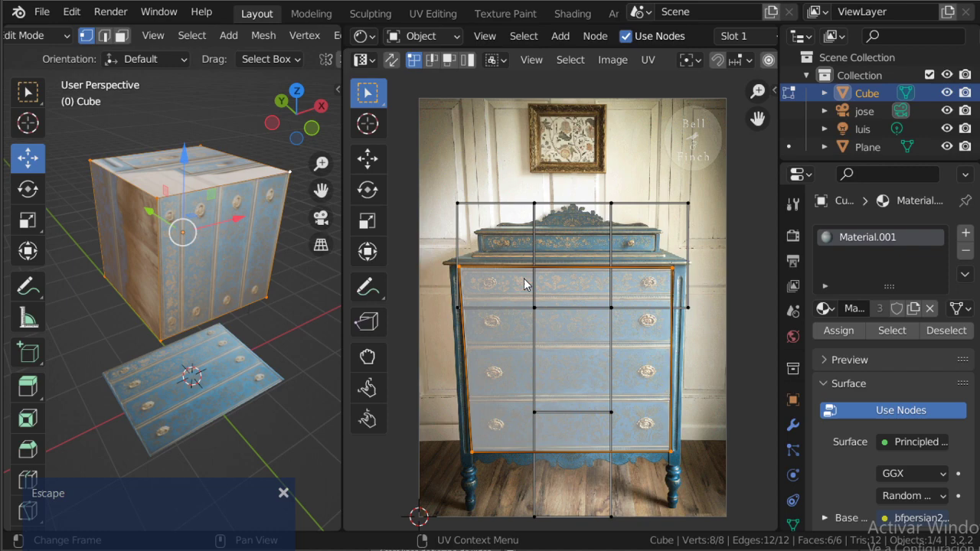
Rotate and reposition the UV net so drawer fronts wrap the cube's sides
key("g")
key("Escape")
key("r")
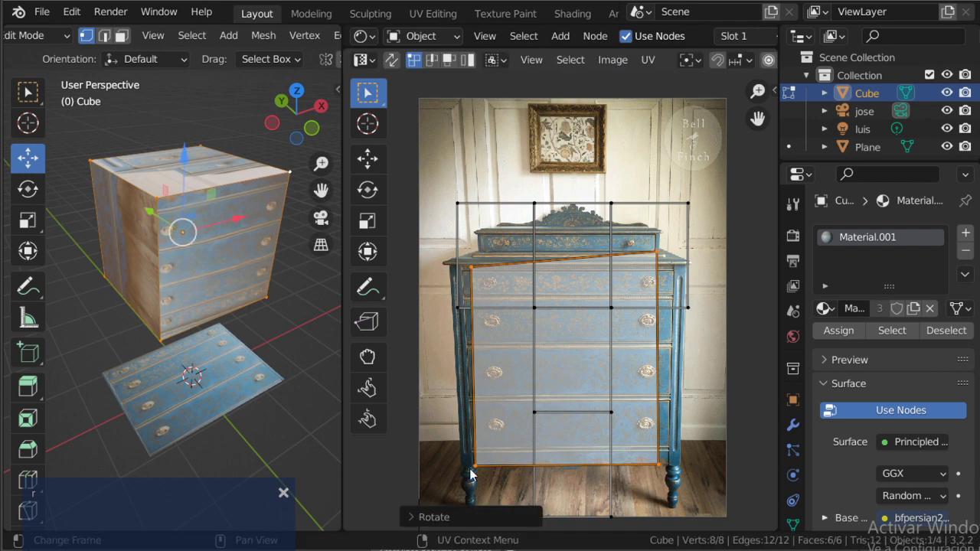
key("g")
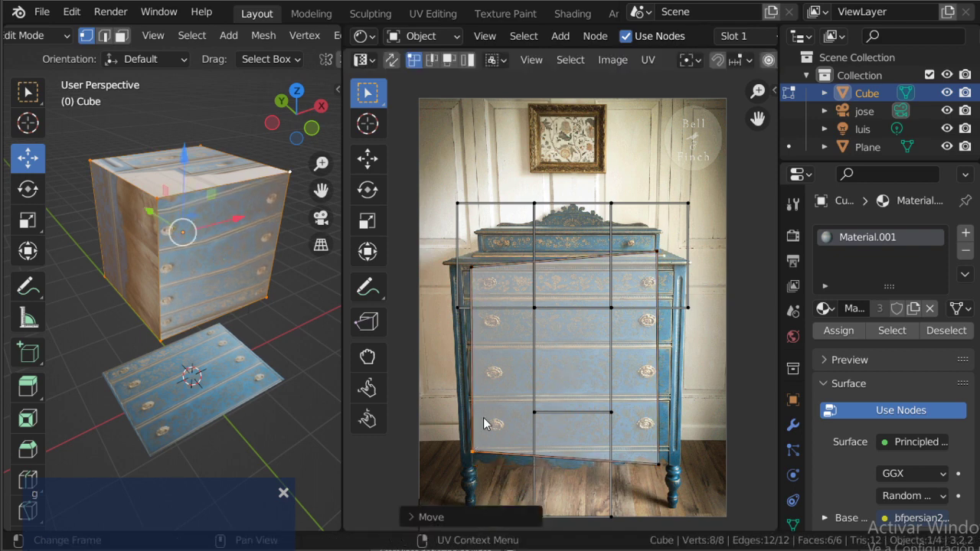
key("g")
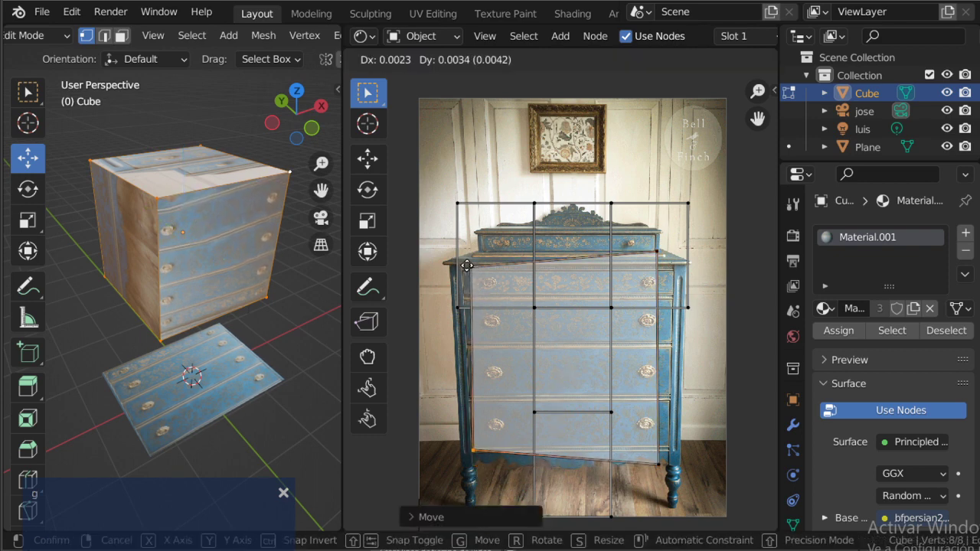
key("g")
key("g")
key("g")
key("g")
key("g")
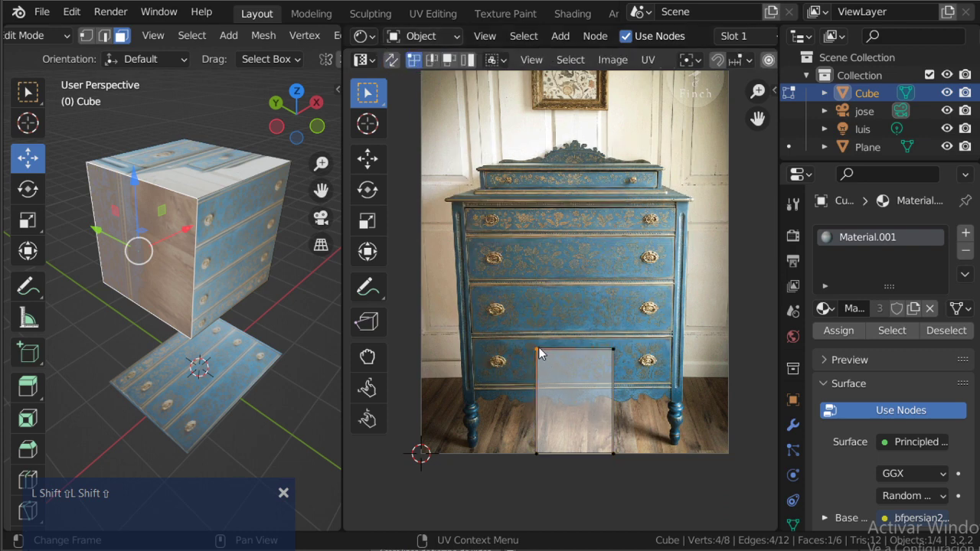
Drag individual UV corners of one cube face onto the dresser's top drawer area
key("shift+g")
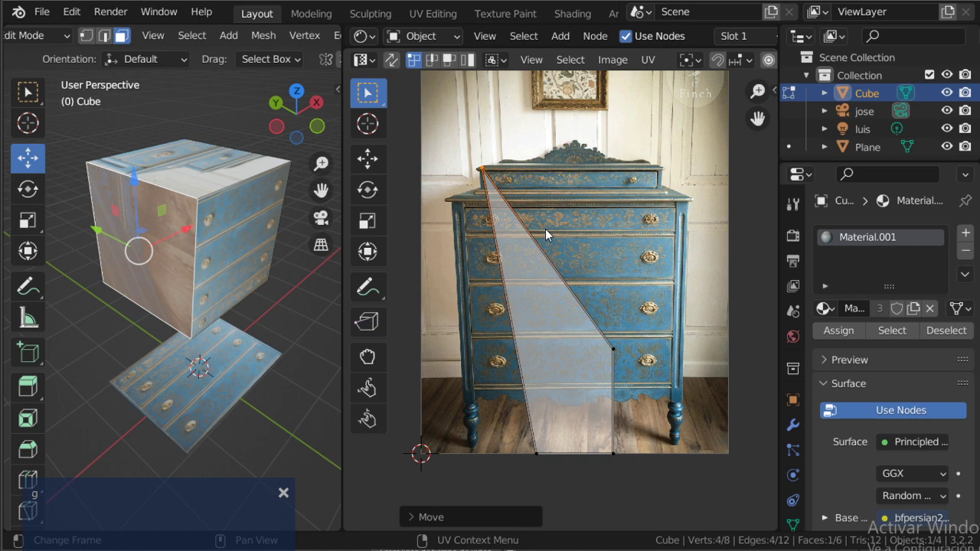
key("g")
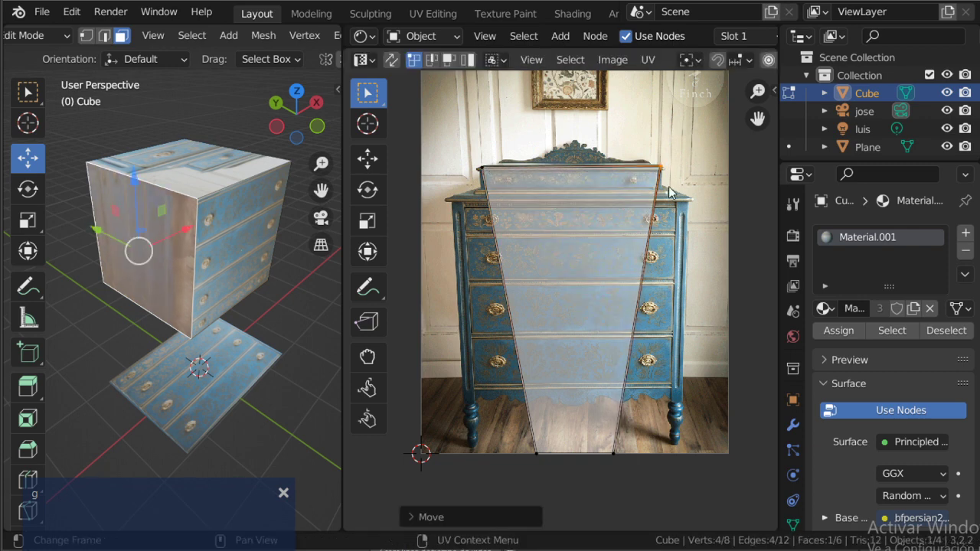
key("g")
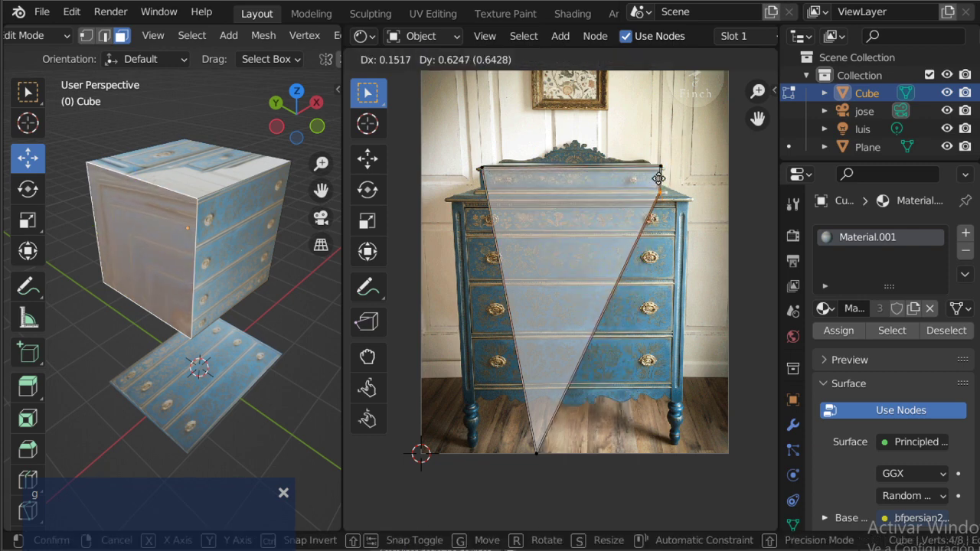
key("g")
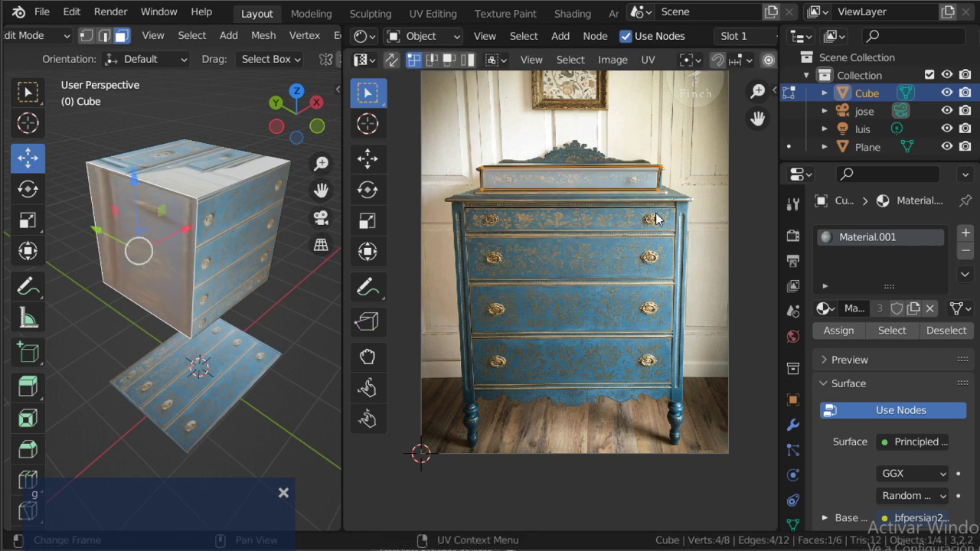
Move the remaining UV corners of that face onto the dresser's small top drawer
key("g")
key("g")
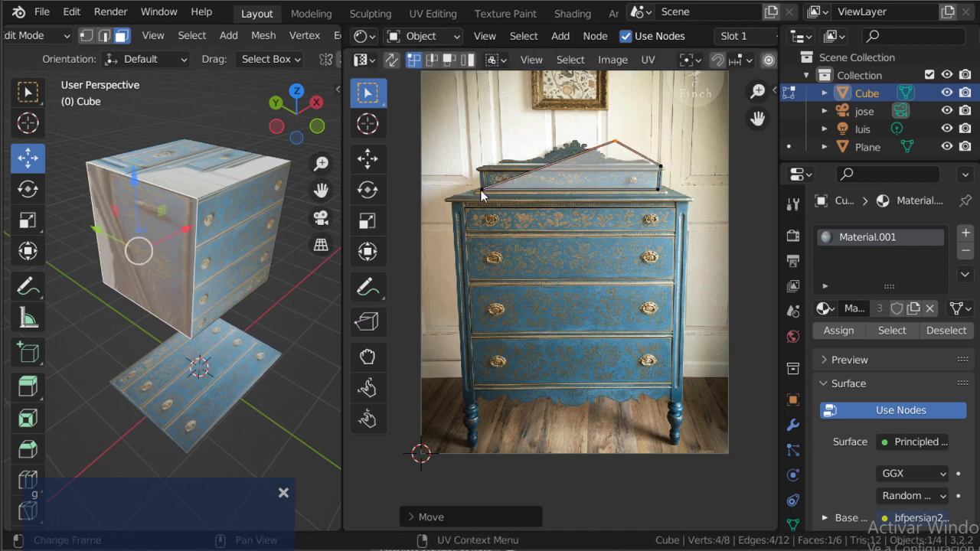
key("g")
key("g")
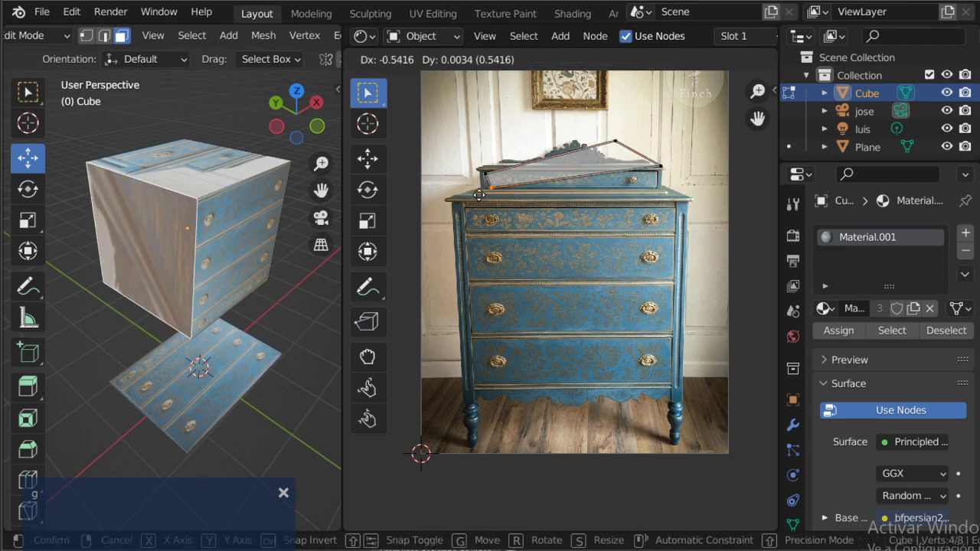
key("g")
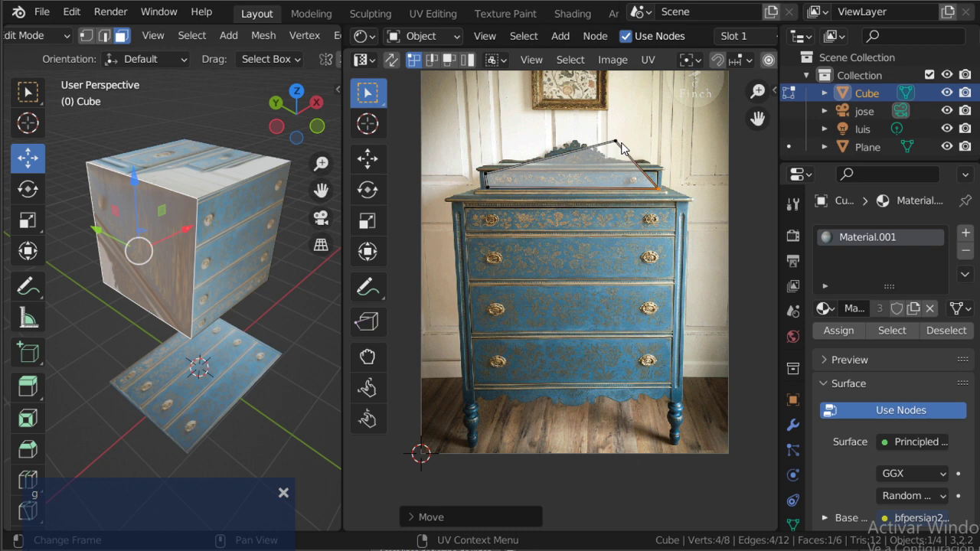
key("g")
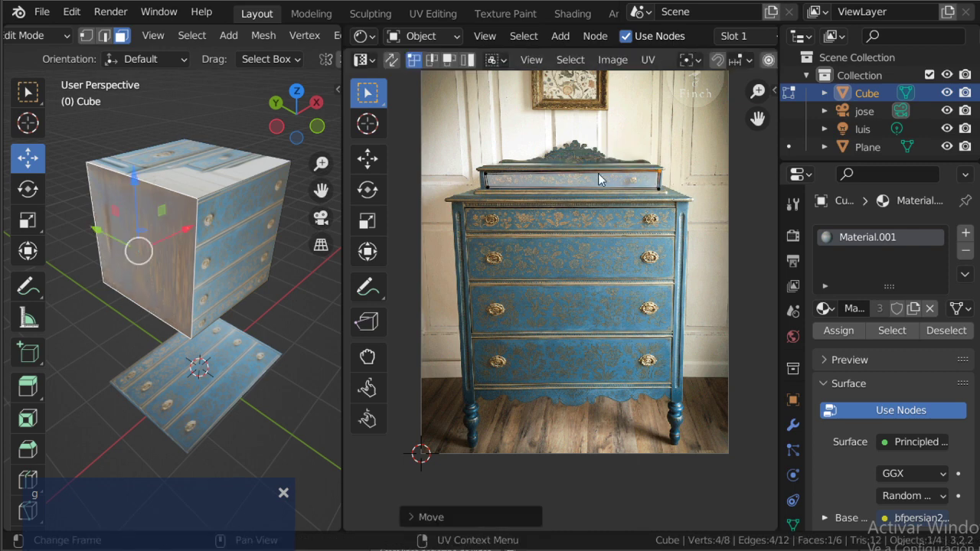
key("g")
key("g")
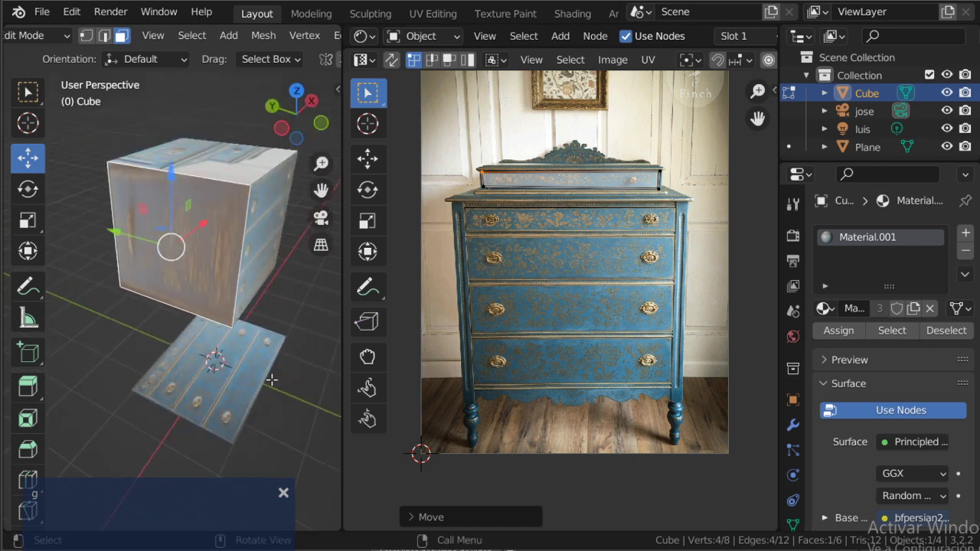
Scale the face's UVs, view the cube in wireframe and return to object mode to inspect it
key("s")
key("z")
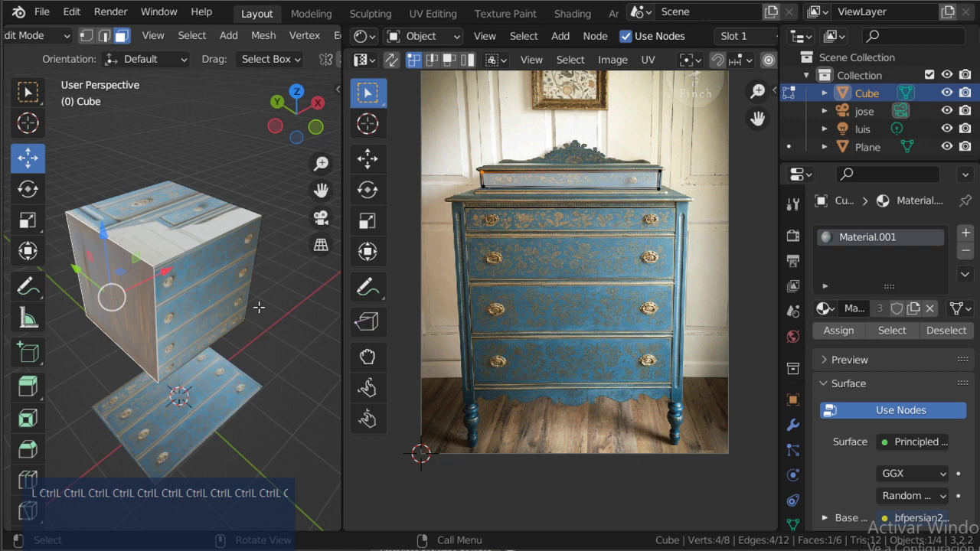
key("Tab")
type("L Shift ⇧L Shift ⇧")
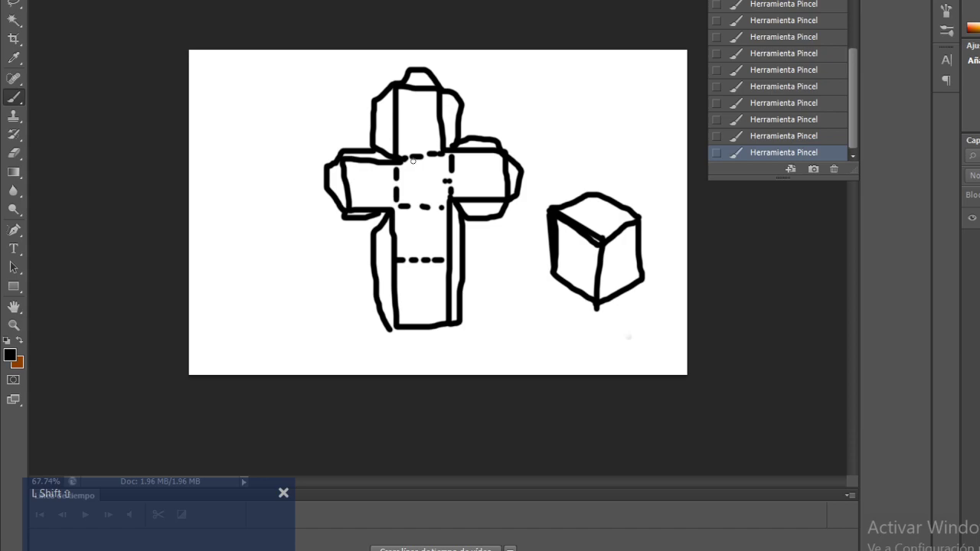
Return to Blender, attempt a delete, and briefly enter mesh editing on the dresser cube
key("shift+alt+Tab")
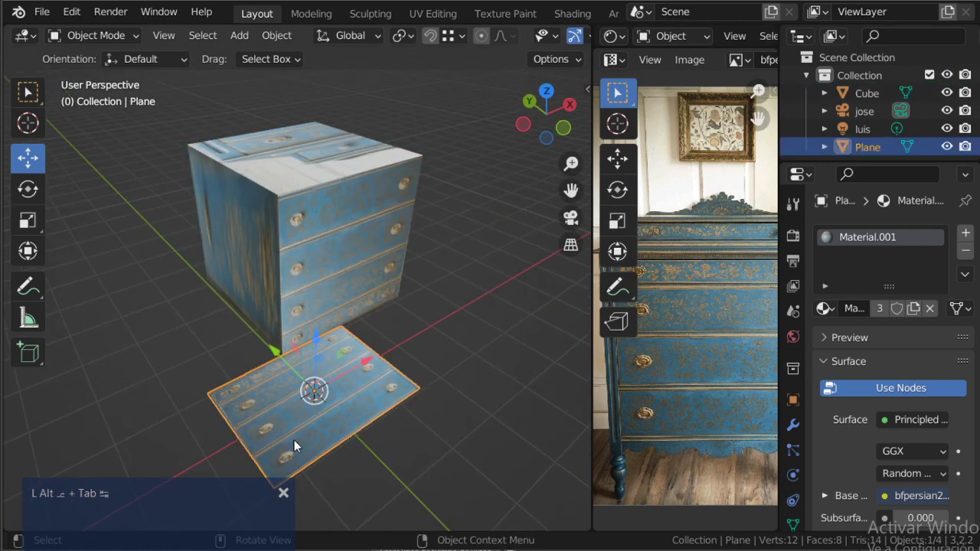
key("Delete")
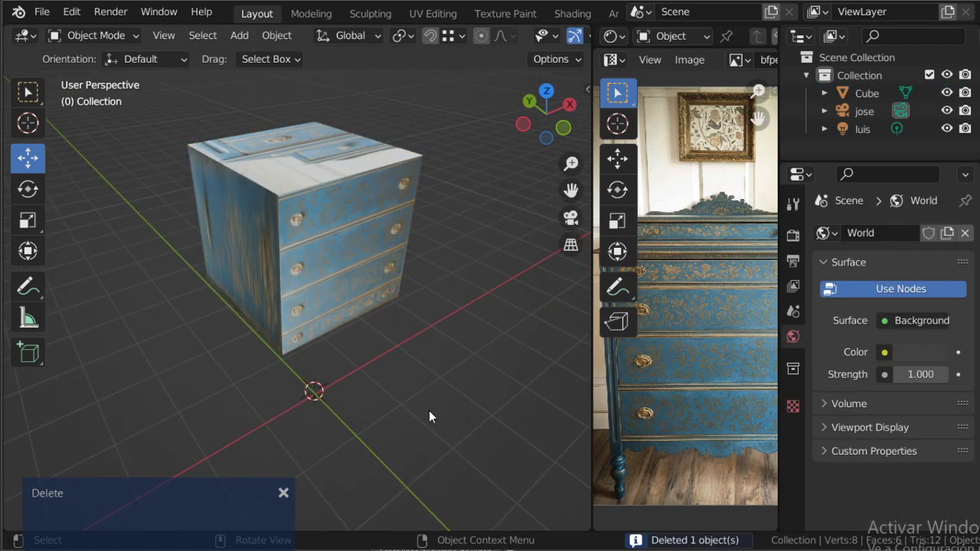
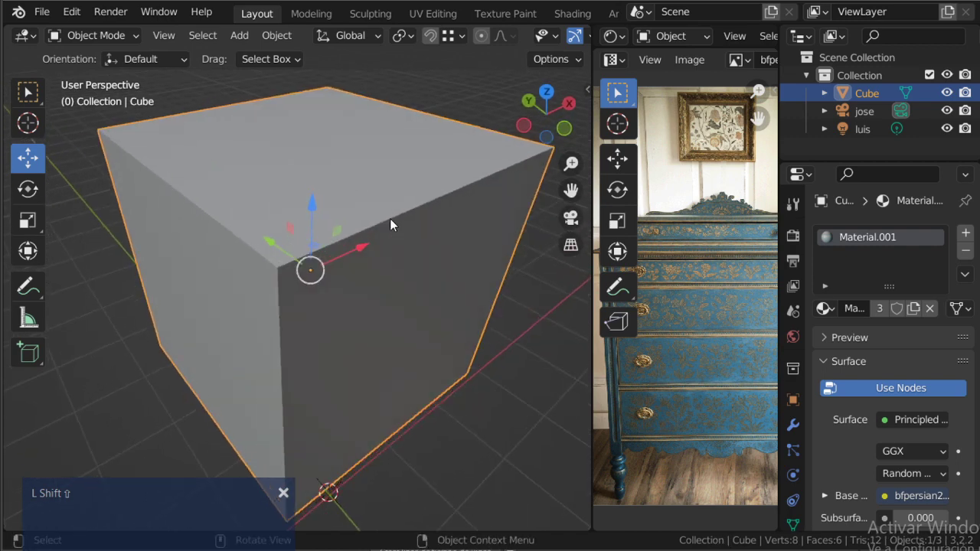
key("shift+Tab")
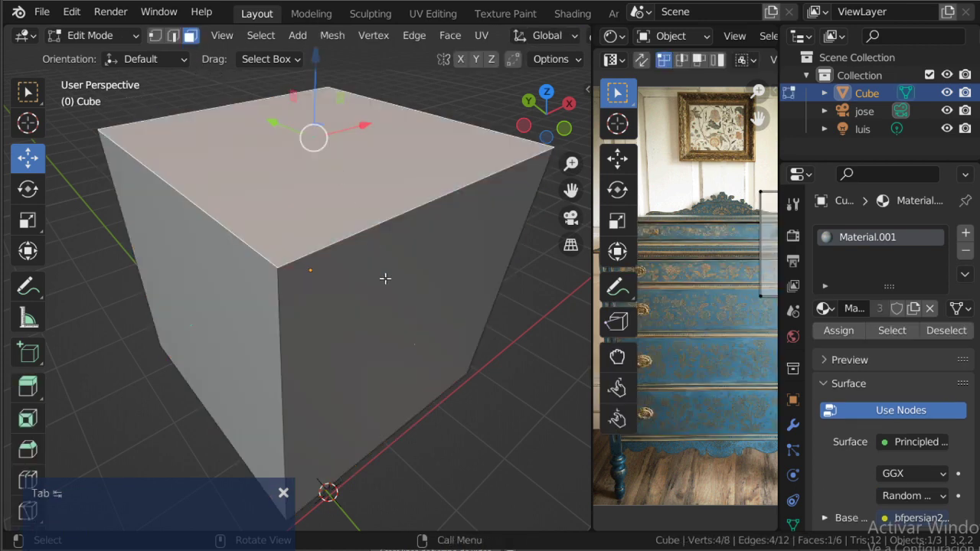
key("Tab")
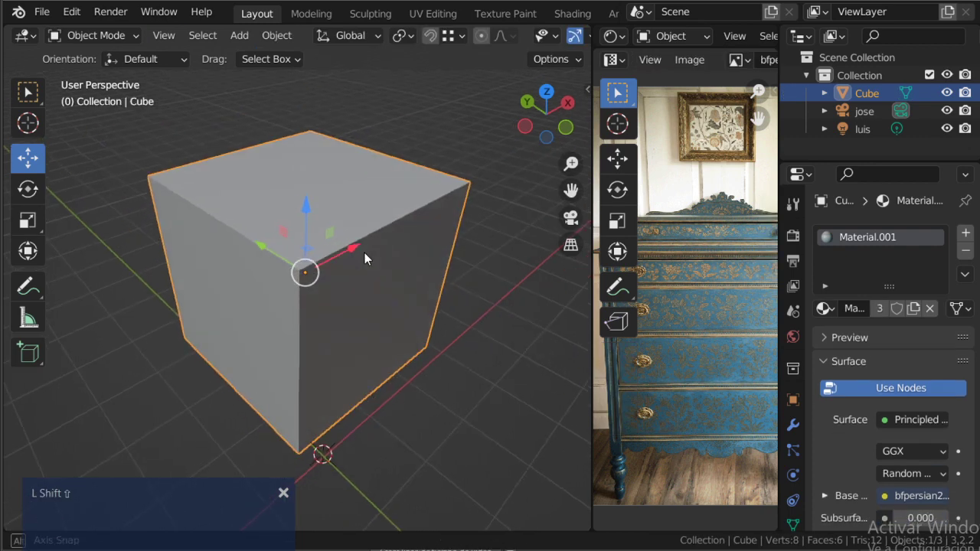
Remove the dresser cube and add a new Sphere as the active object beside jose and luis
key("shift+Delete")
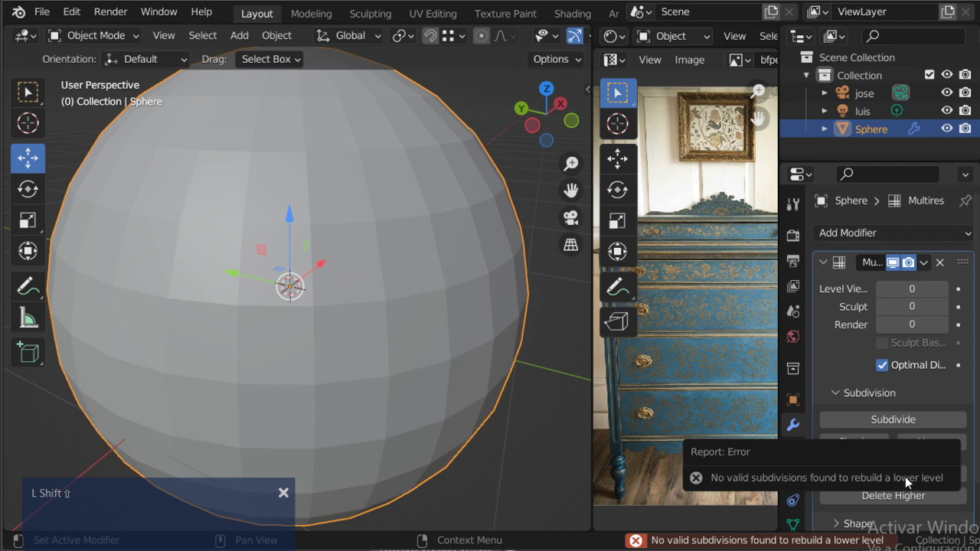
key("shift+Escape")
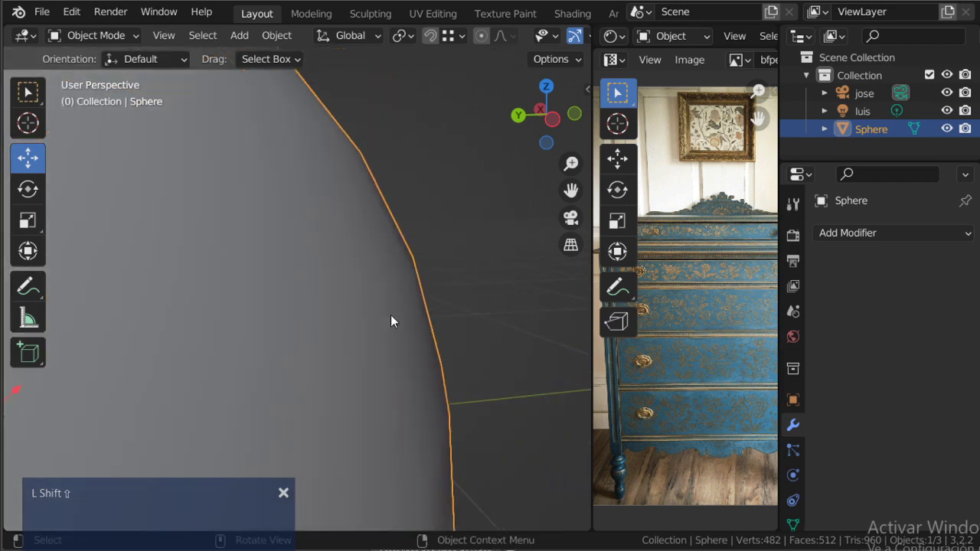
type("L Shift ⇧L Shift ⇧L Shift ⇧L Shift ⇧L Shift ⇧L Shift ⇧L Shi")
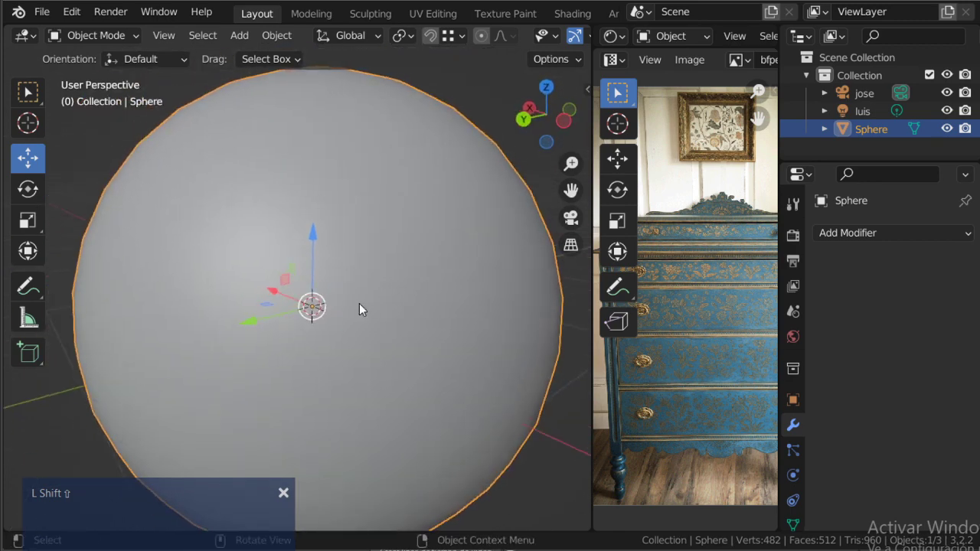
key("ctrl+shift+z")
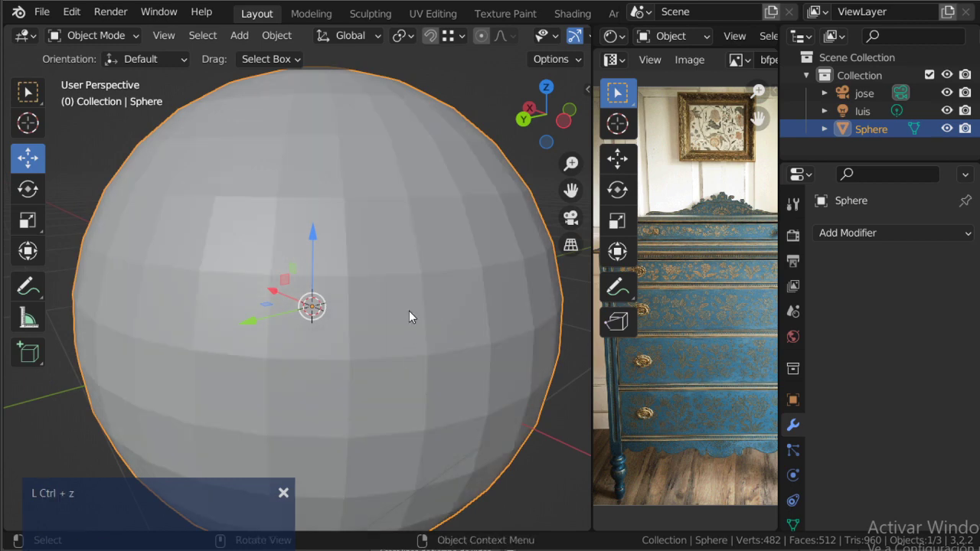
Edit the sphere's mesh, select its top faces and check it in object mode
key("shift+Tab")
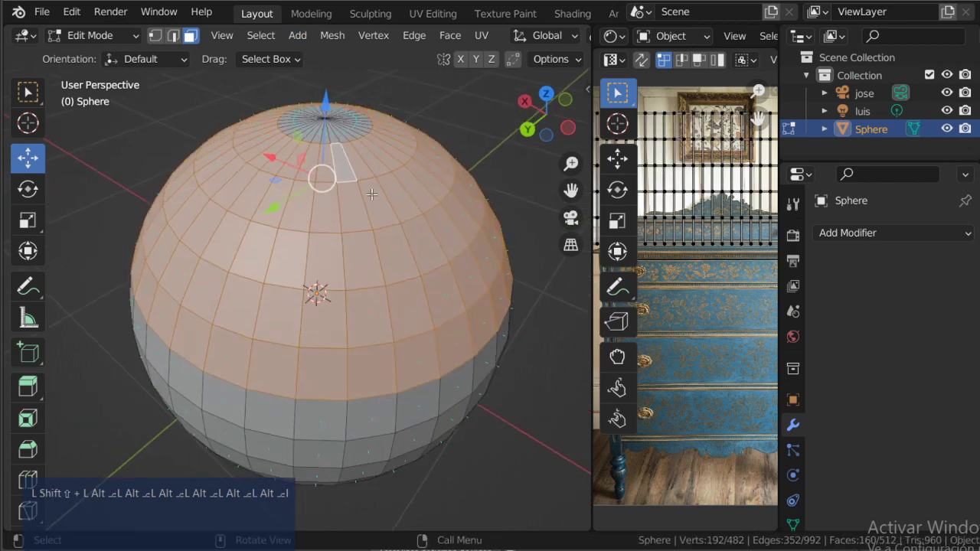
key("shift+alt+c")
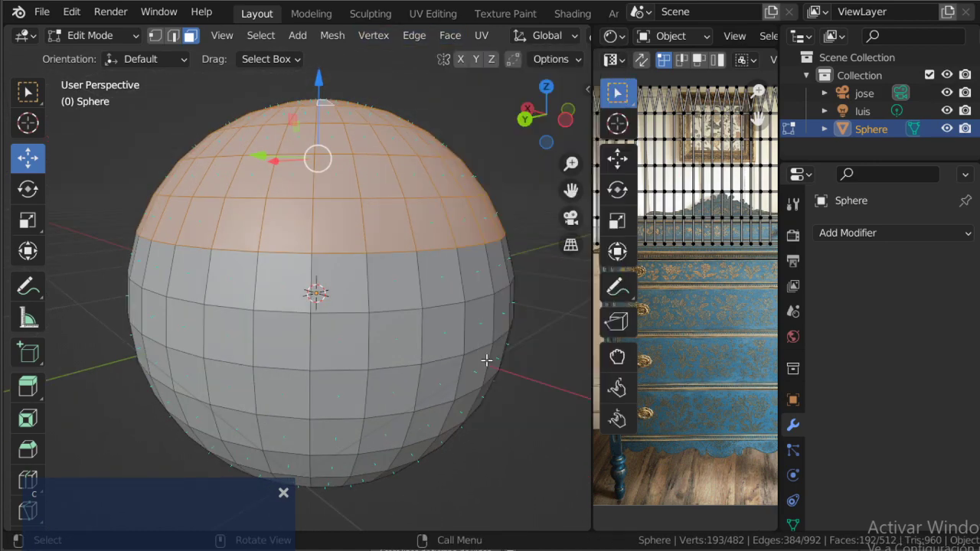
key("Tab")
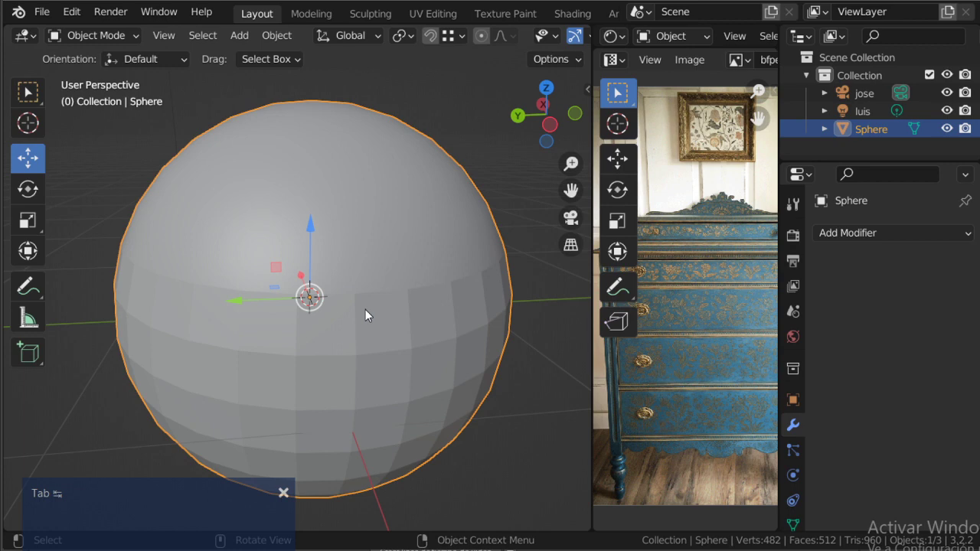
key("Tab")
Extrude the sphere's top and scale it down into a dome above a wider brim
key("e")
key("Escape")
key("s")
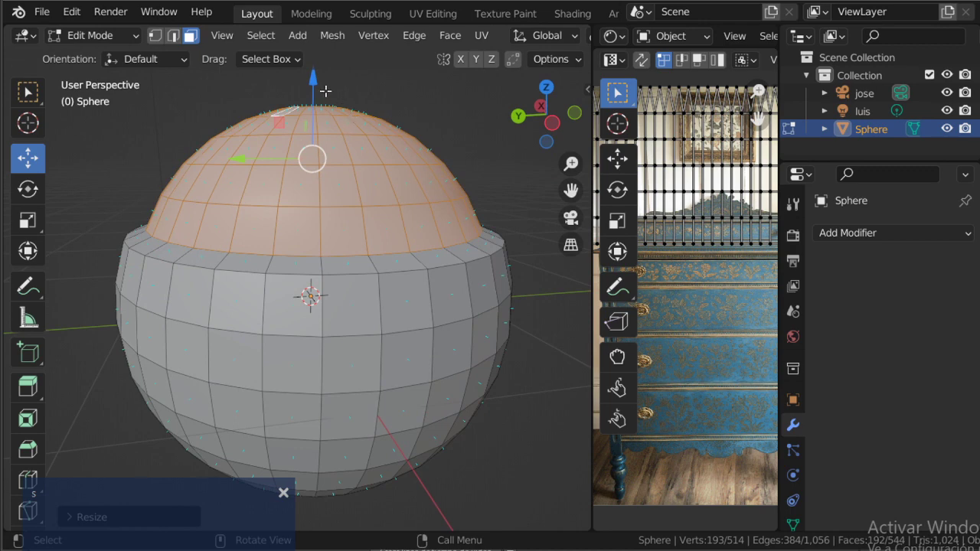
key("s")
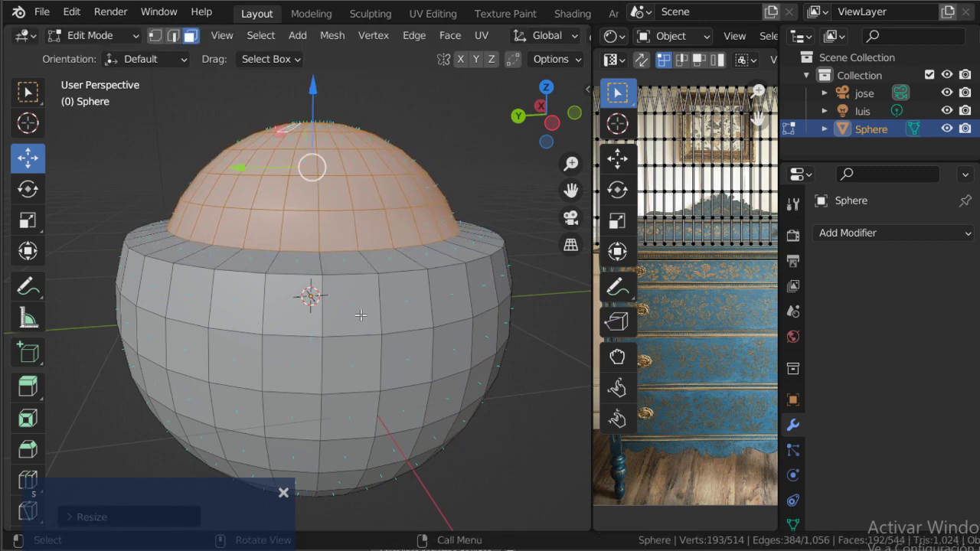
key("Tab")
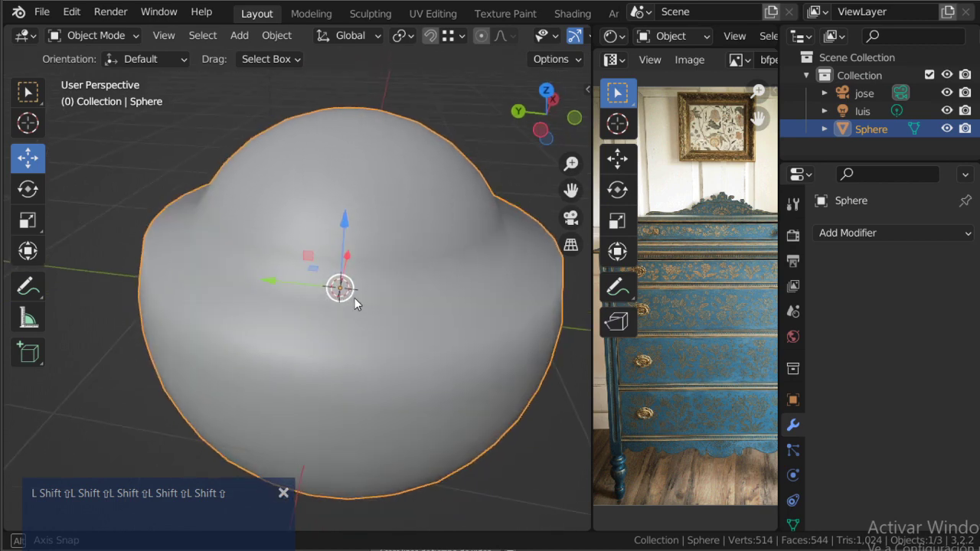
Re-enter mesh editing to refine the hat's brim loop, then view the finished hat in object mode
key("Tab")
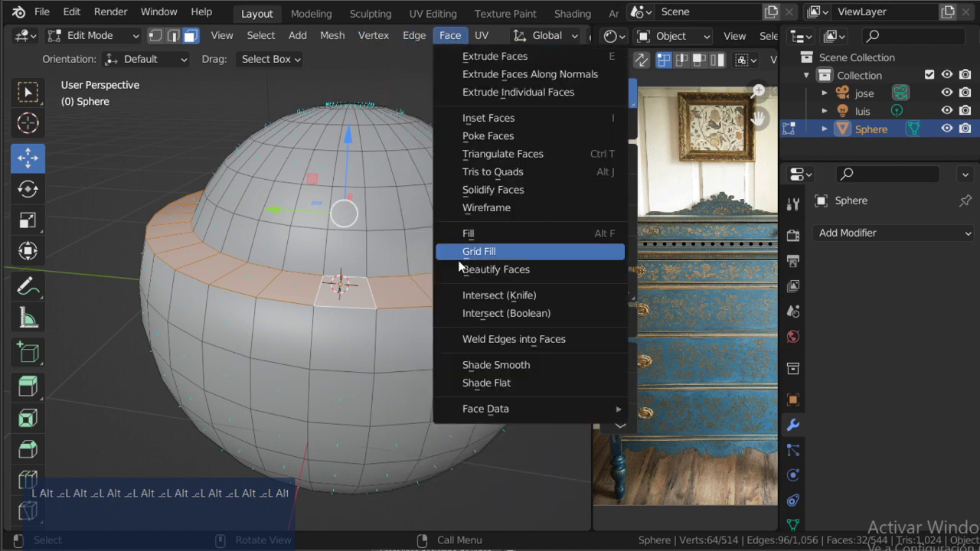
key("Tab")
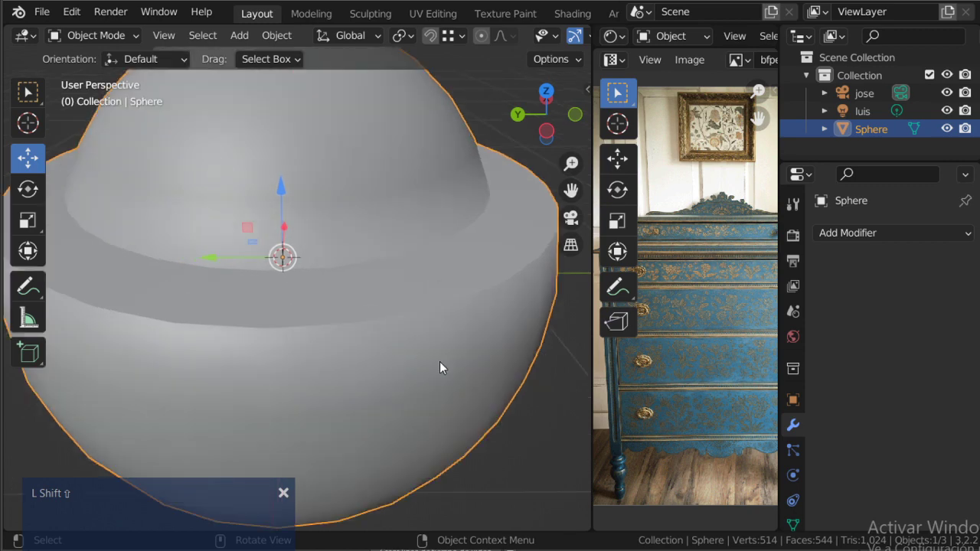
key("shift+Tab")
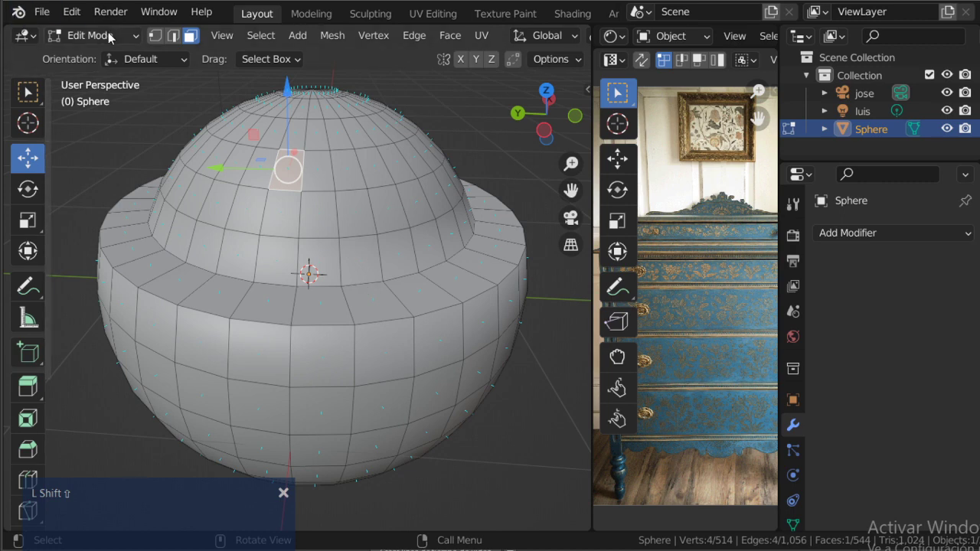
key("shift+Tab")
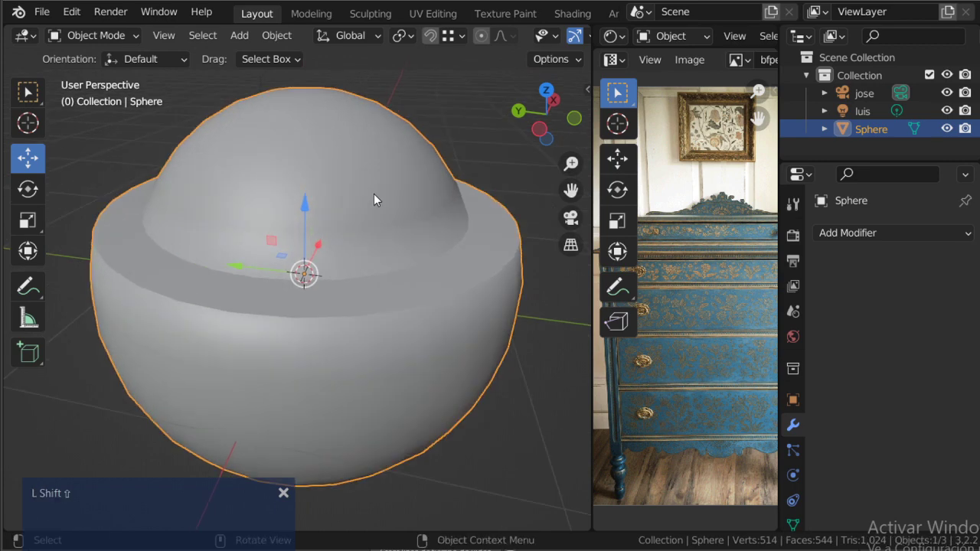
Delete the hat-shaped Sphere, leaving only jose and luis in the scene
key("shift+Delete")
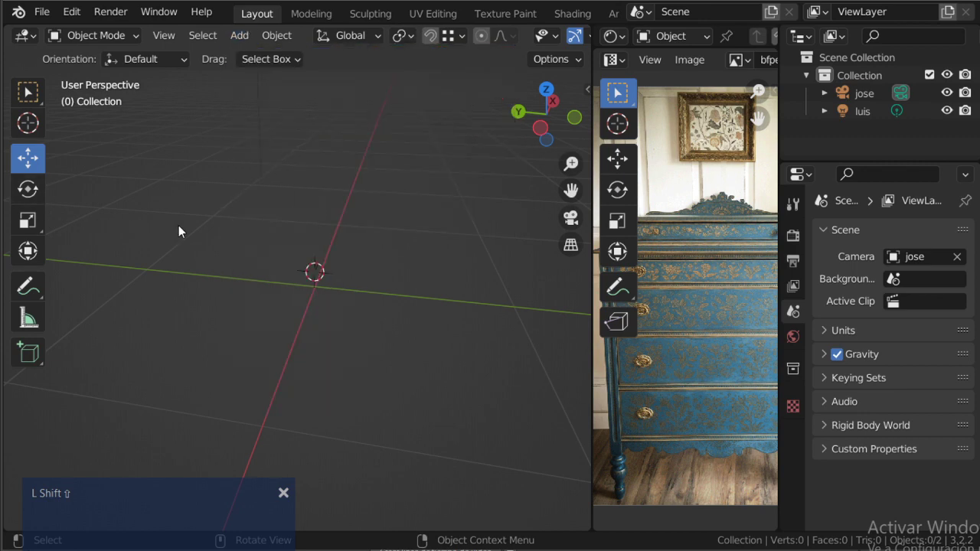
key("shift+alt+Tab")
key("Tab")
key("Tab")
key("Tab")
Merge the image editor area into a wider 3D viewport
type("L Alt ⎇L Alt ⎇L Alt ⎇L Alt ⎇L")
key("Tab")
type("Alt ⎇L Alt ⎇L Alt ⎇L Alt")
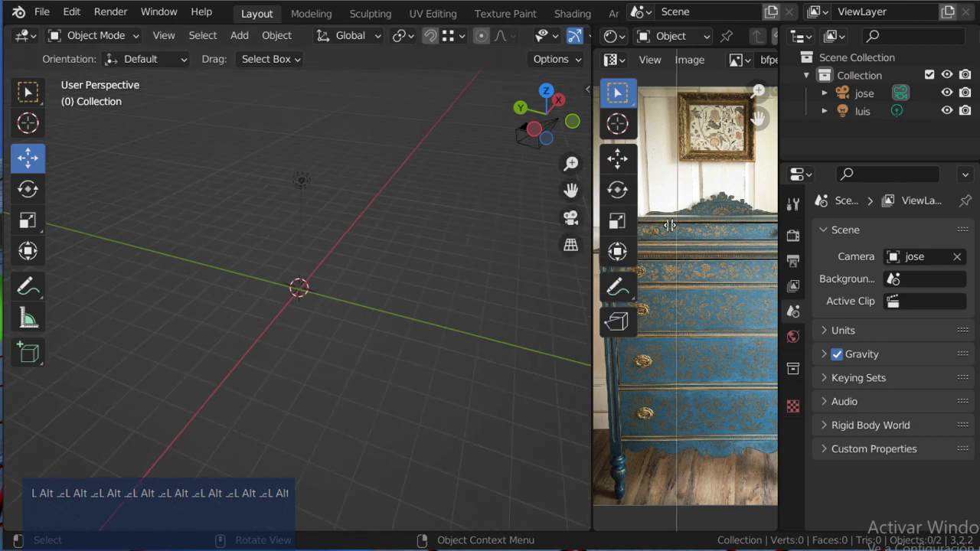
key("alt+Escape")
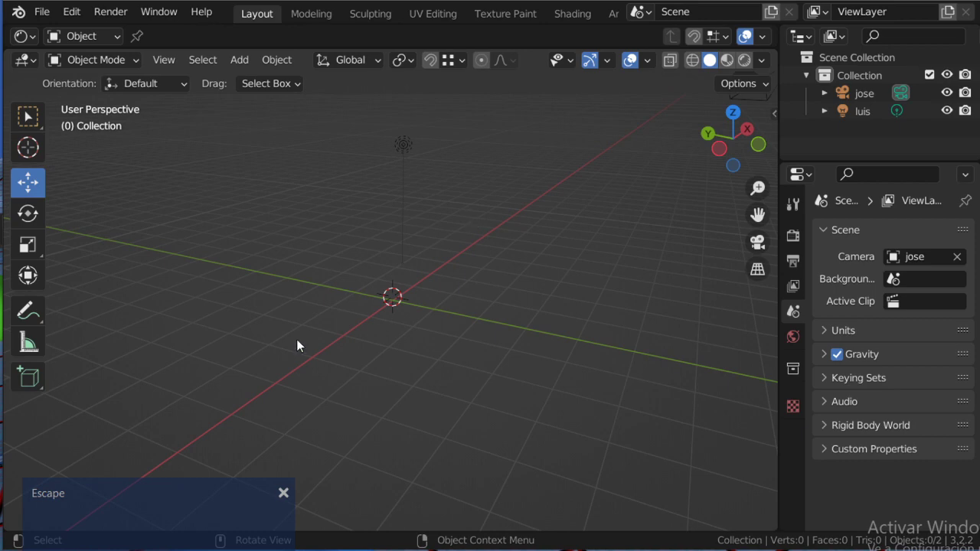
Check the Twitch stream chat, then switch over to the Second Life viewer
left_click(201, 486)
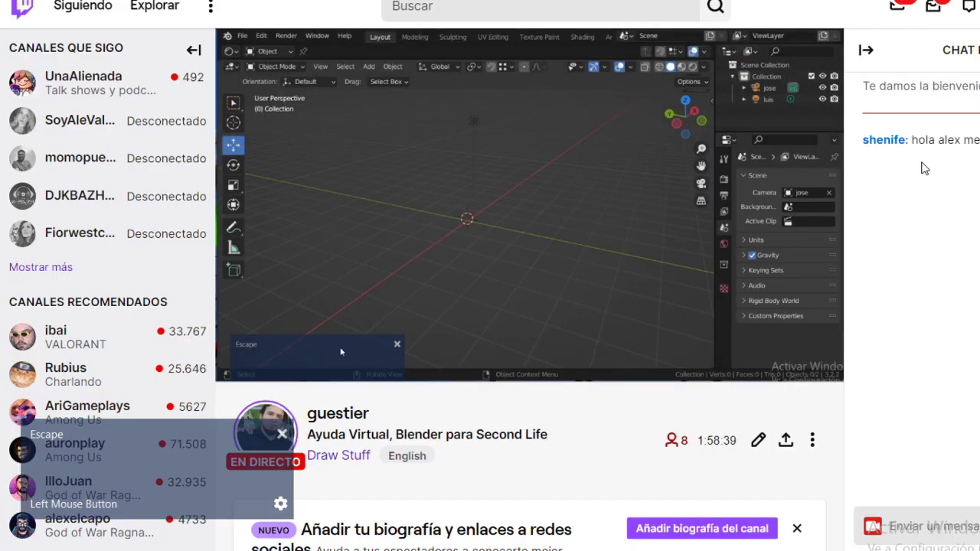
key("alt+Tab")
Look around the Second Life gathering area with the coloured seats, then bring Blender back to front
key("Tab")
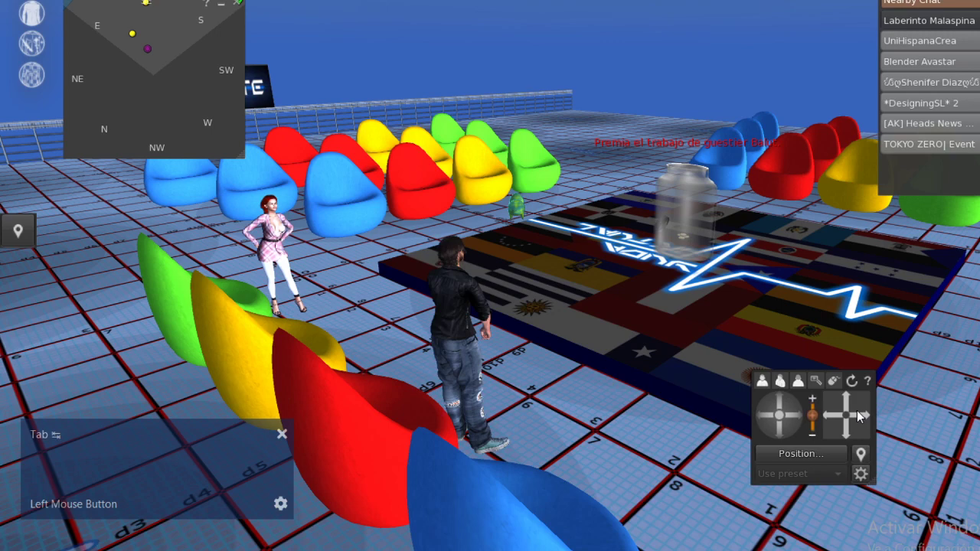
scroll("down", 3)
scroll("up", 3)
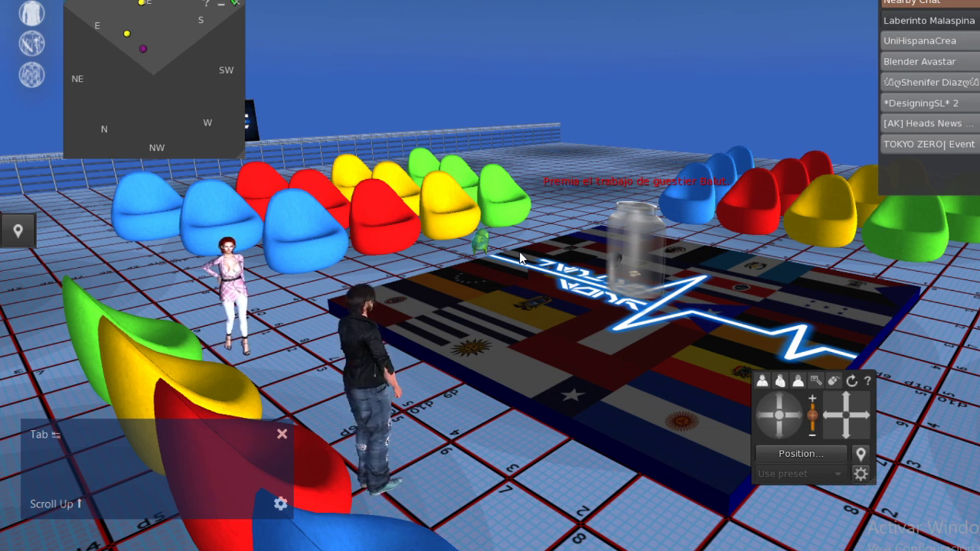
scroll("down", 3)
scroll("up", 3)
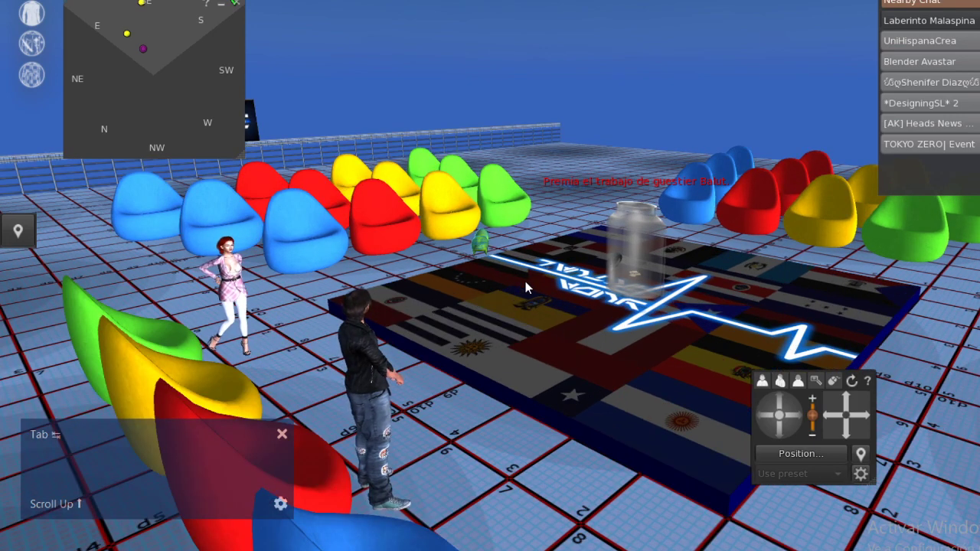
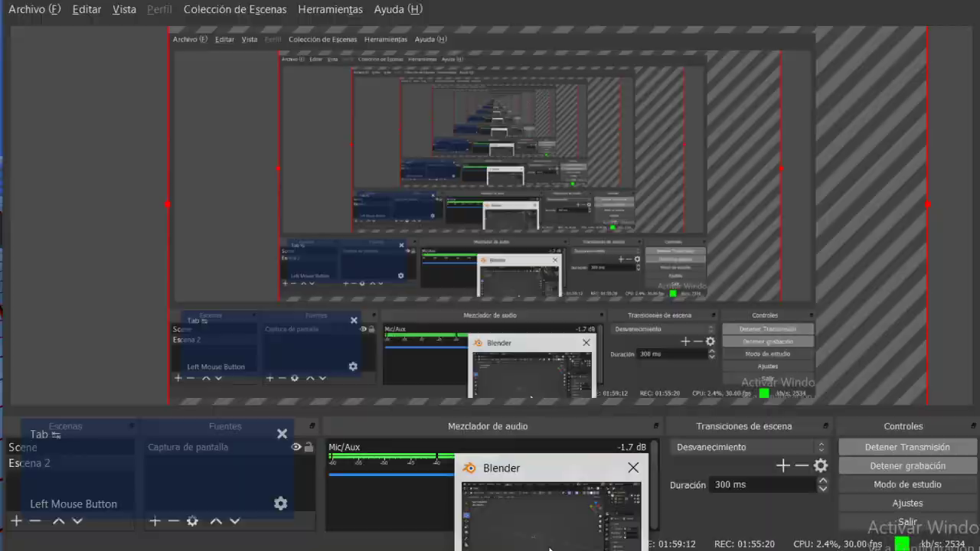
key("Tab")
left_click(496, 311)
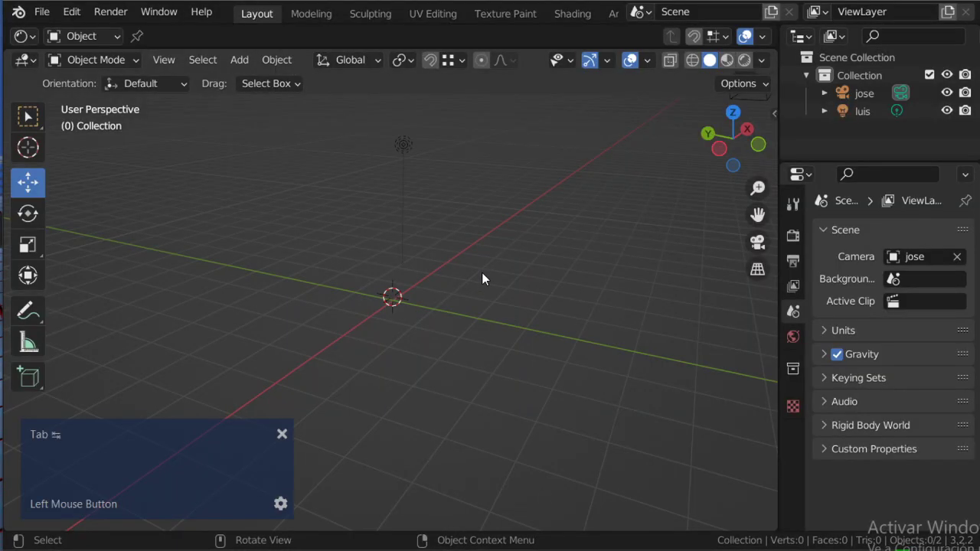